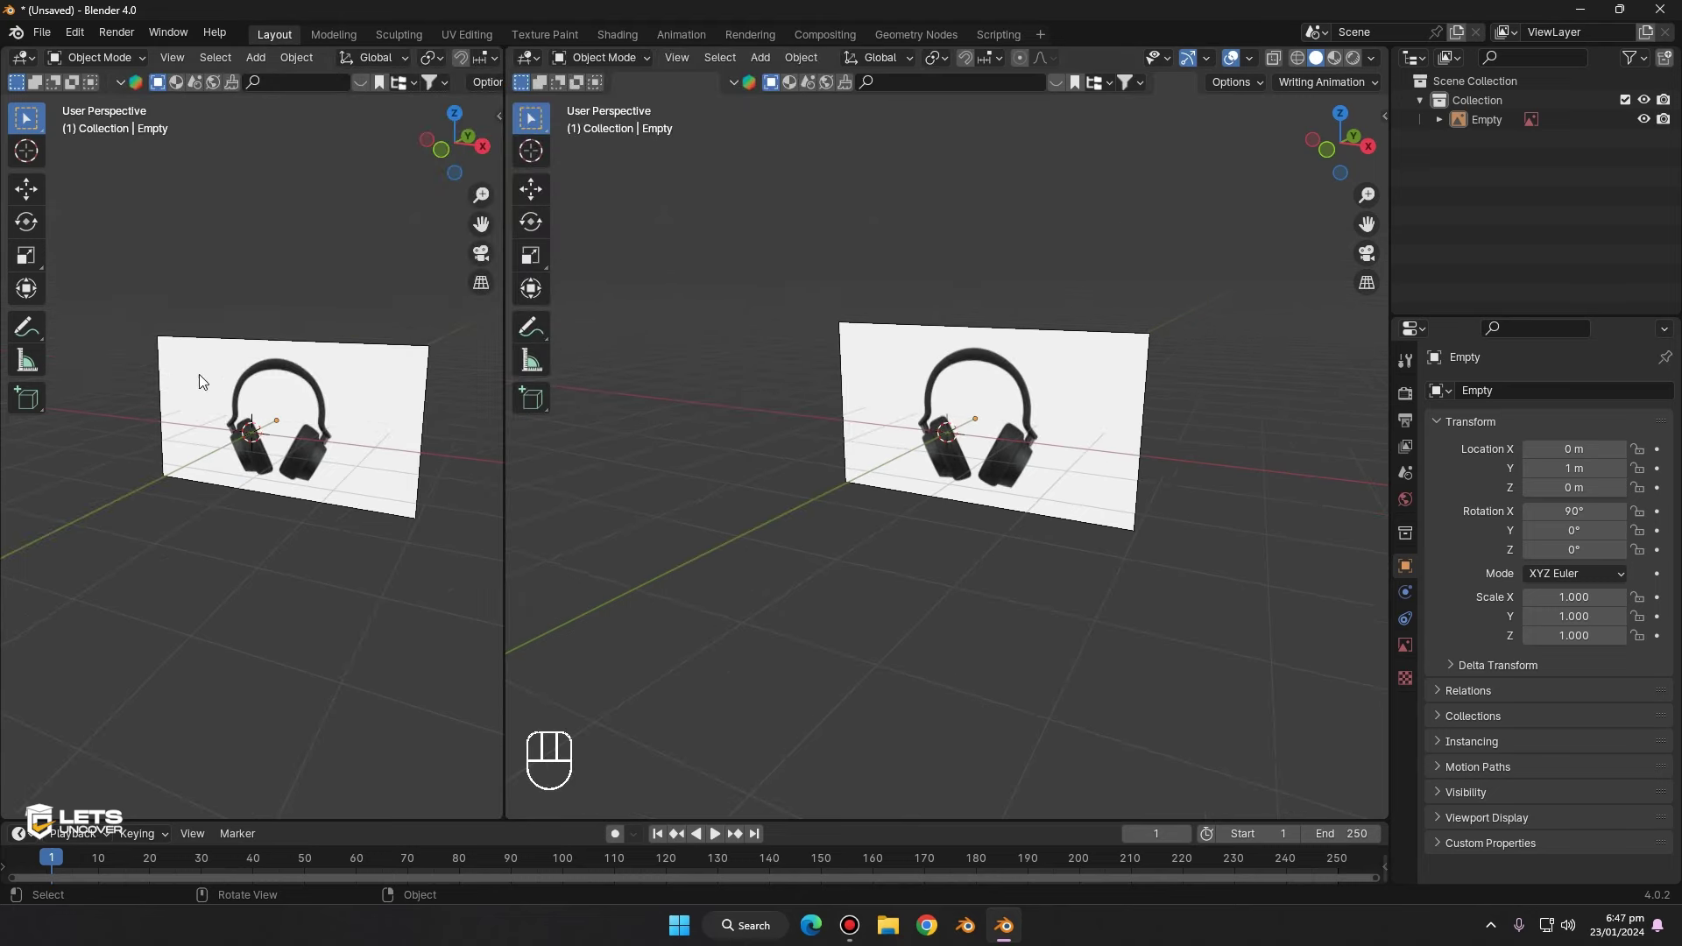
# - Zoom out and reframe the left 3D view around the headphone reference plane
pyautogui.moveTo(290, 376); pyautogui.dragTo(195, 341)
pyautogui.moveTo(210, 340); pyautogui.dragTo(696, 494)
pyautogui.moveTo(859, 514); pyautogui.dragTo(513, 420)
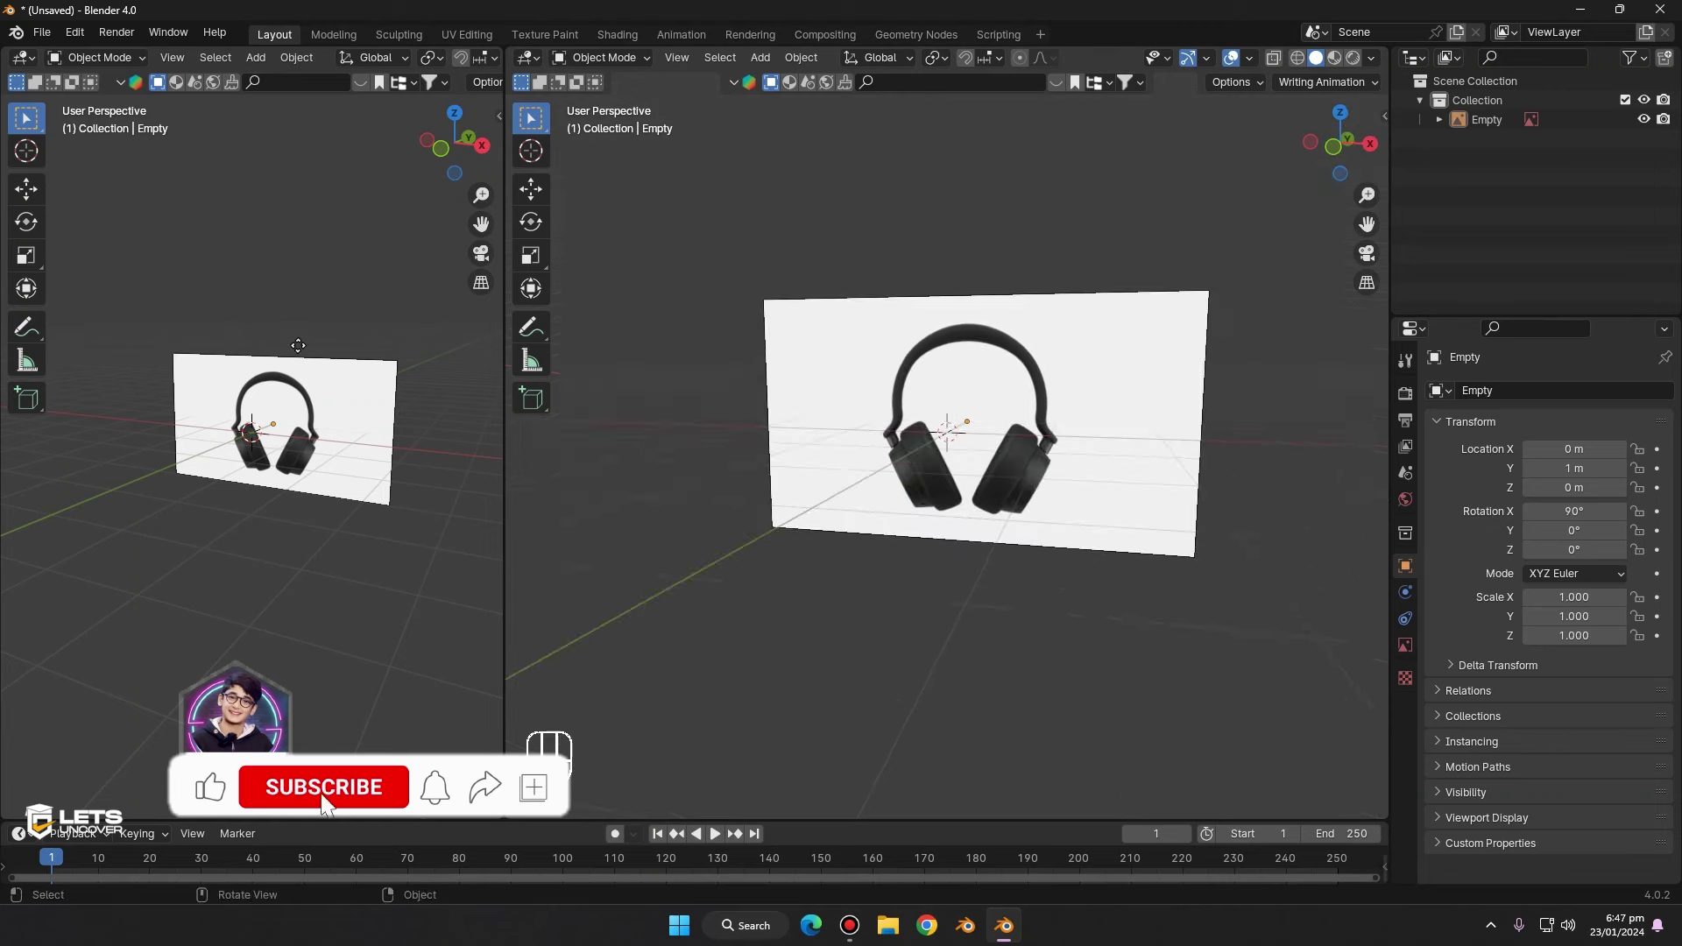
pyautogui.middleClick(290, 367)
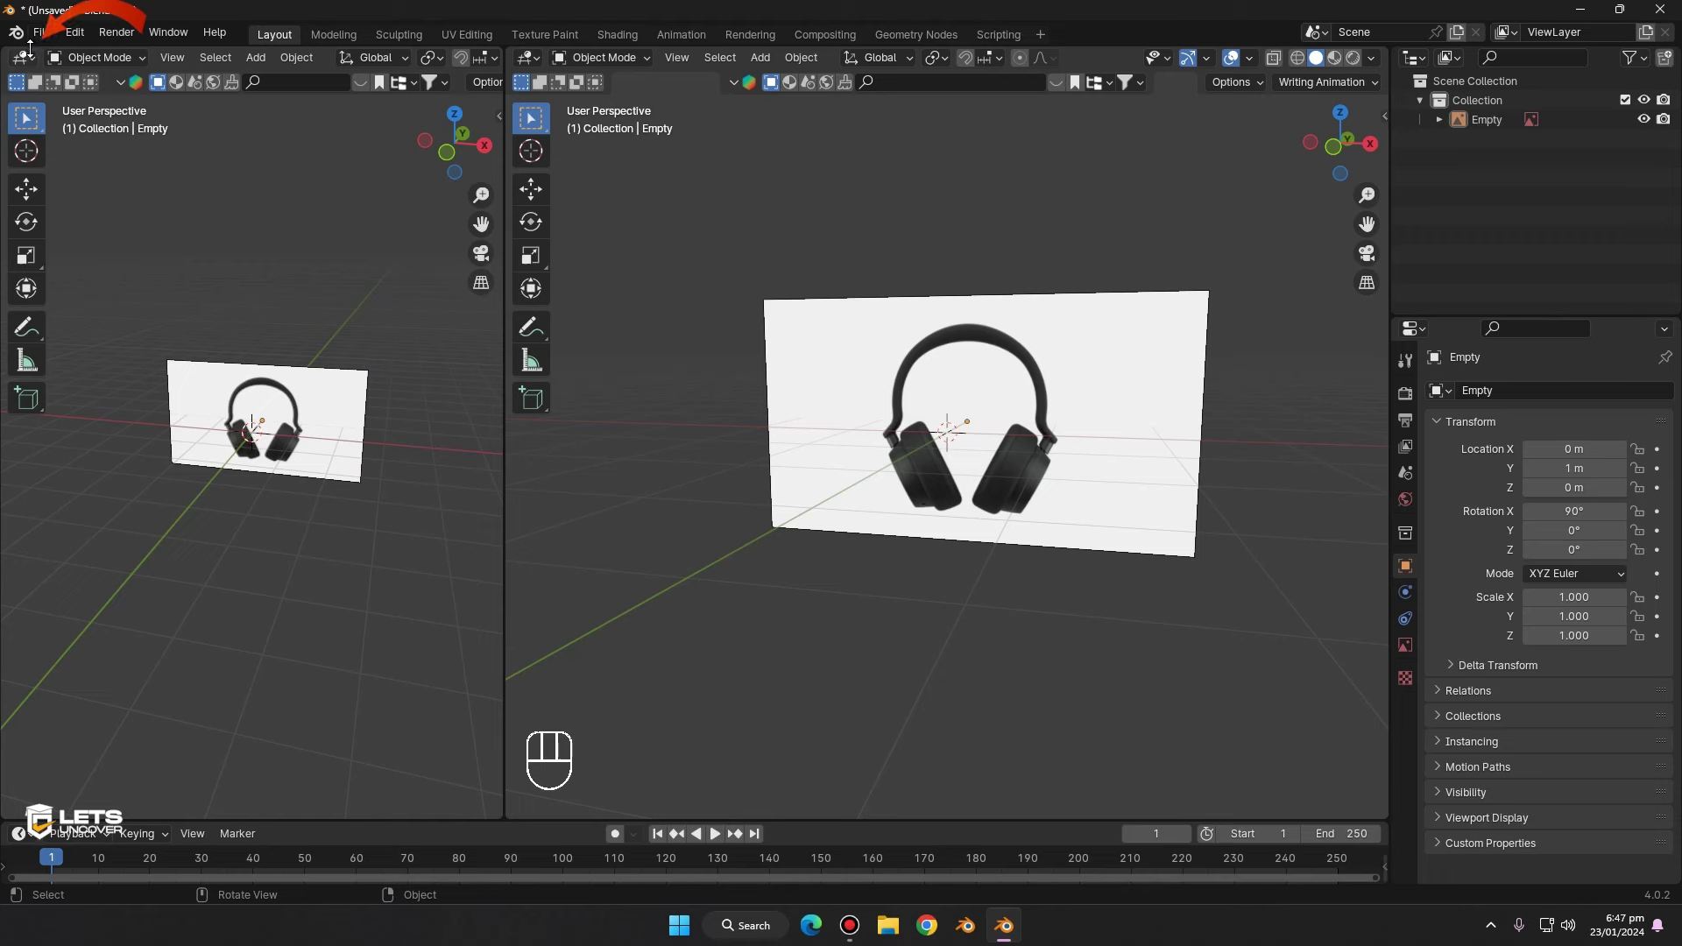
# - Switch the left area to an Image Editor showing the headphone reference photo
pyautogui.moveTo(28, 64); pyautogui.dragTo(155, 151)
pyautogui.click(345, 63)
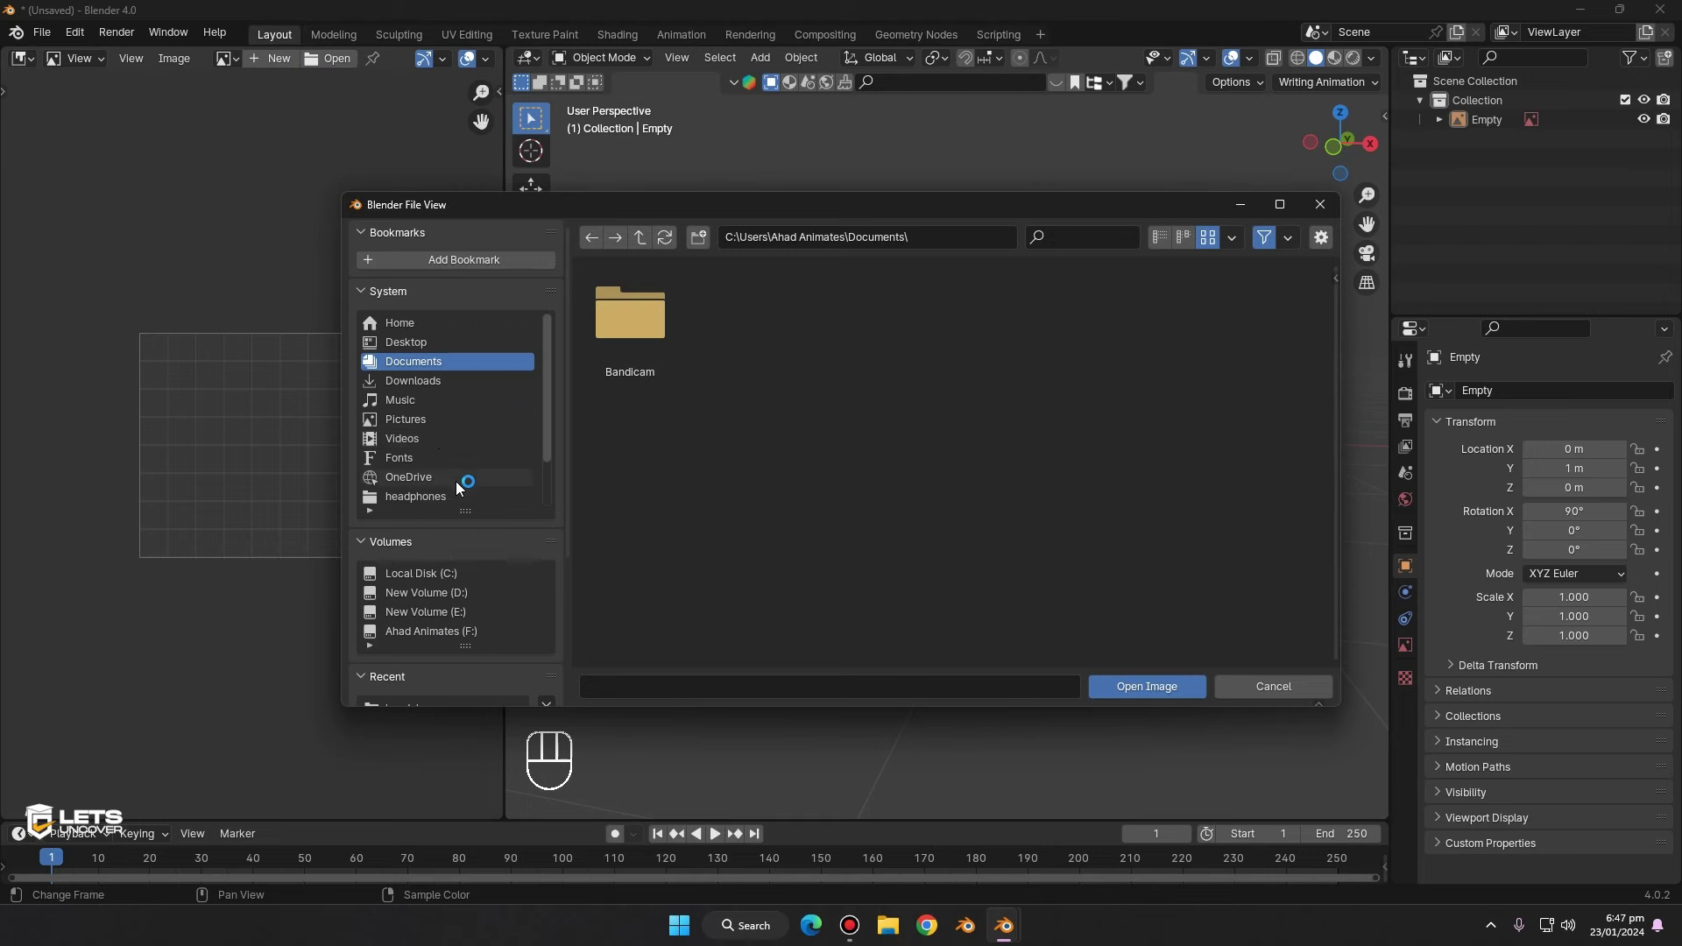
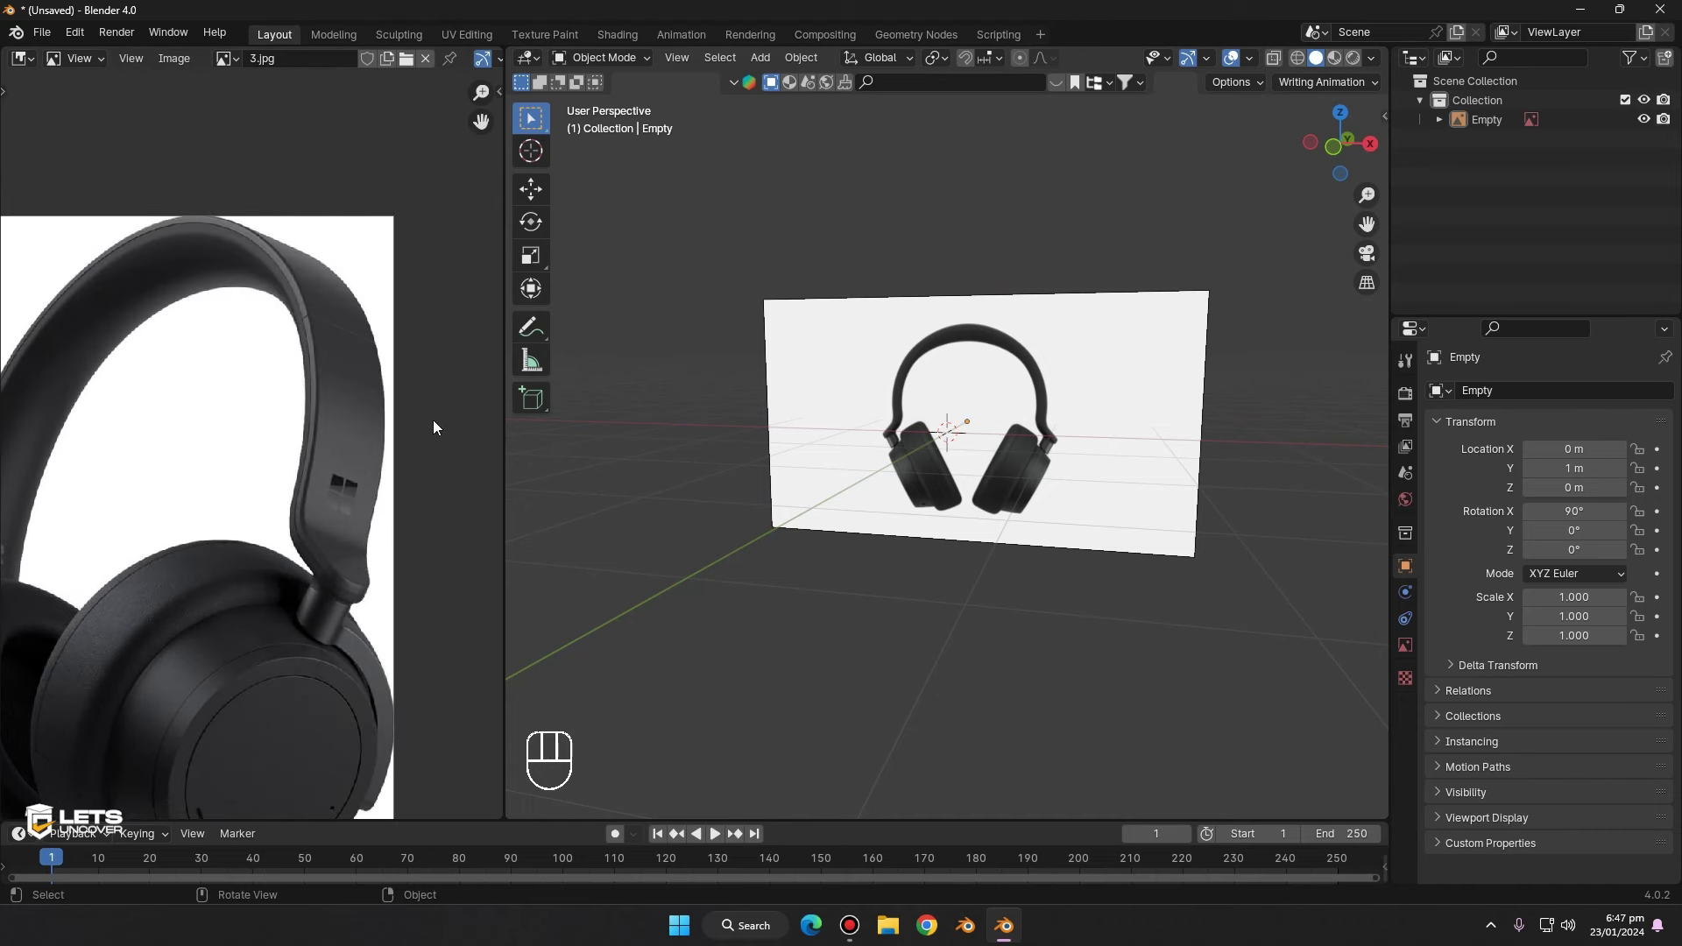
# - Pan and zoom the photo to inspect the headband closely along its length
pyautogui.middleClick(380, 394)
pyautogui.middleClick(355, 388)
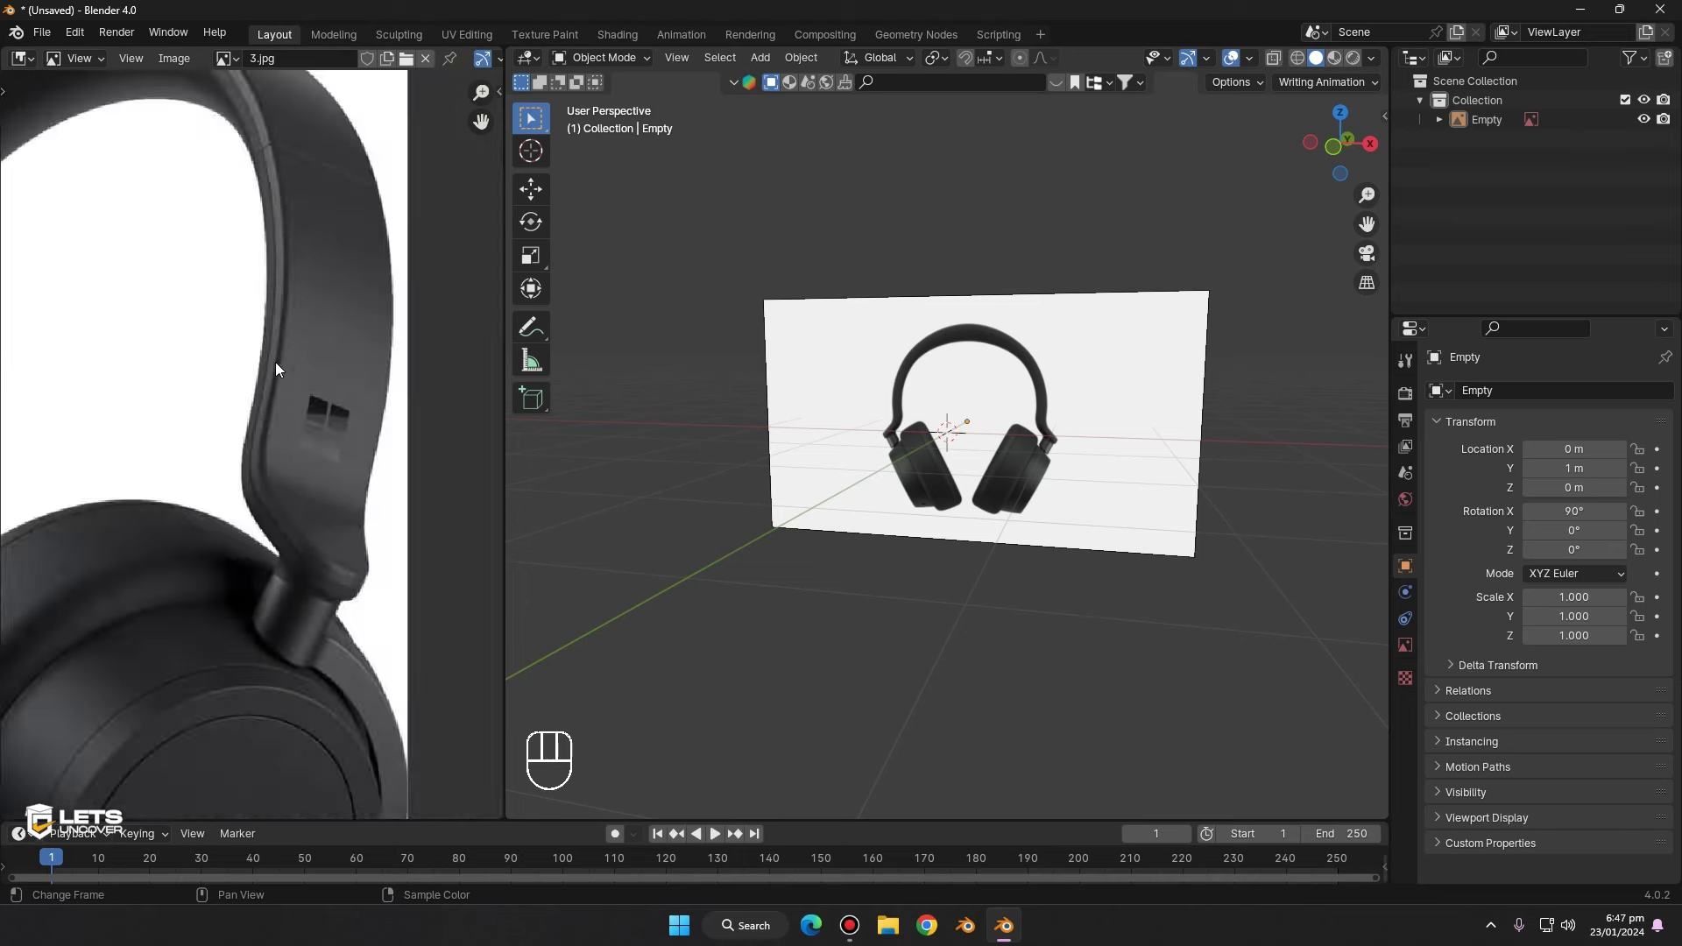
pyautogui.middleClick(245, 419)
pyautogui.moveTo(260, 572); pyautogui.dragTo(339, 479)
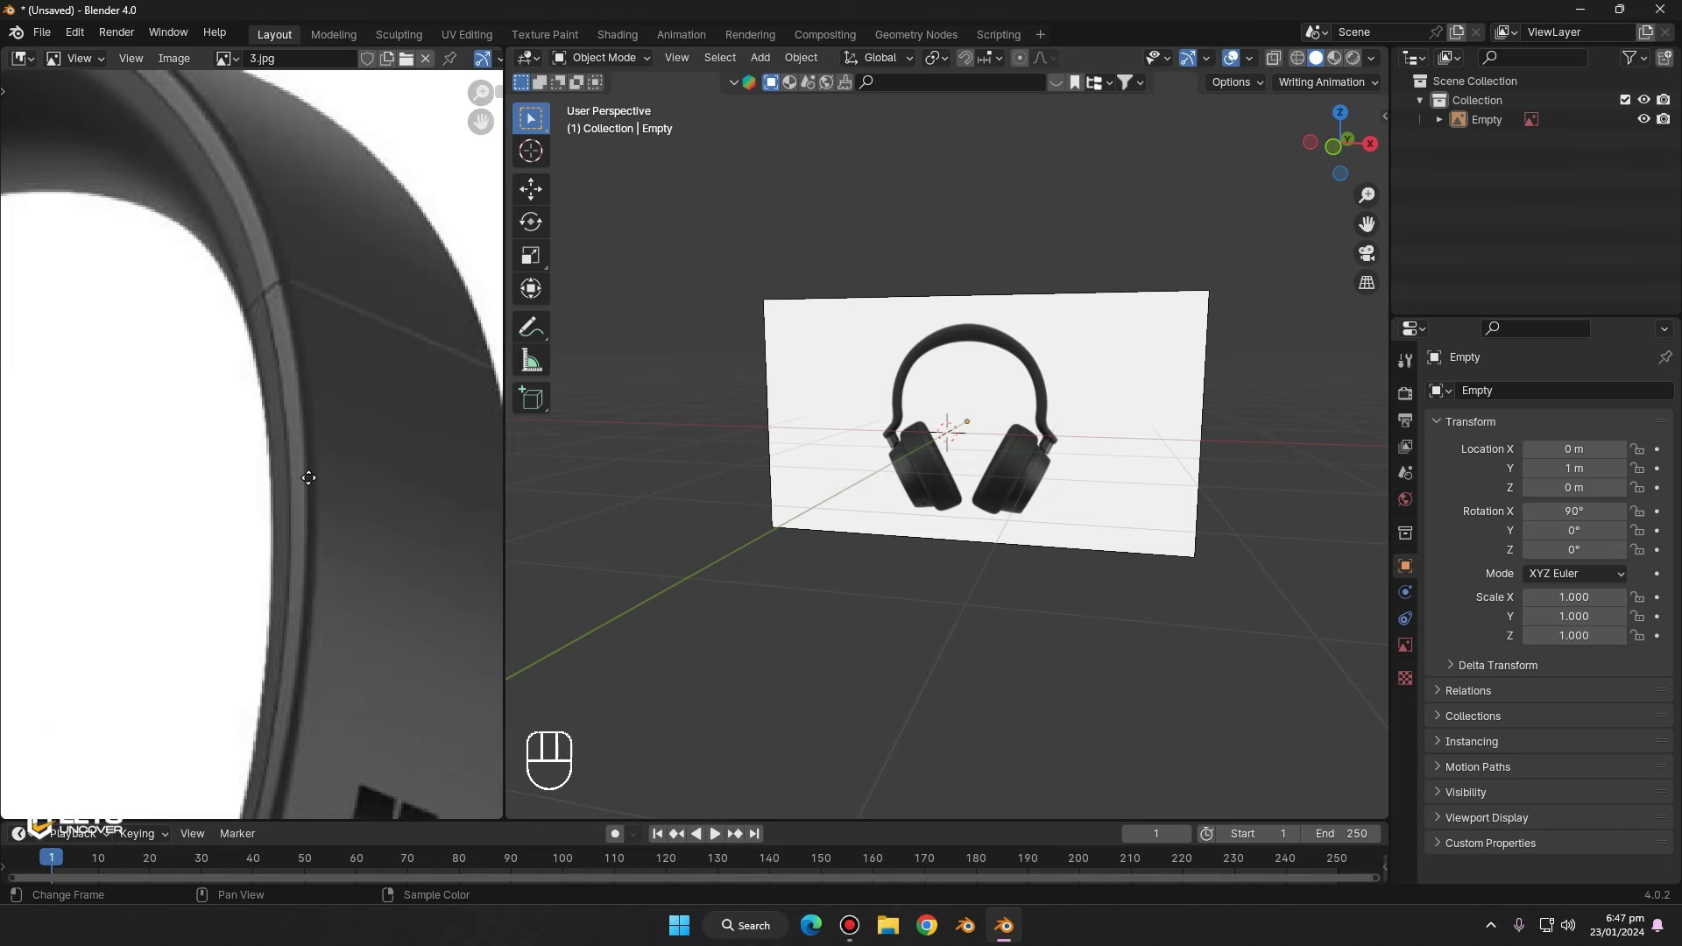
pyautogui.middleClick(277, 495)
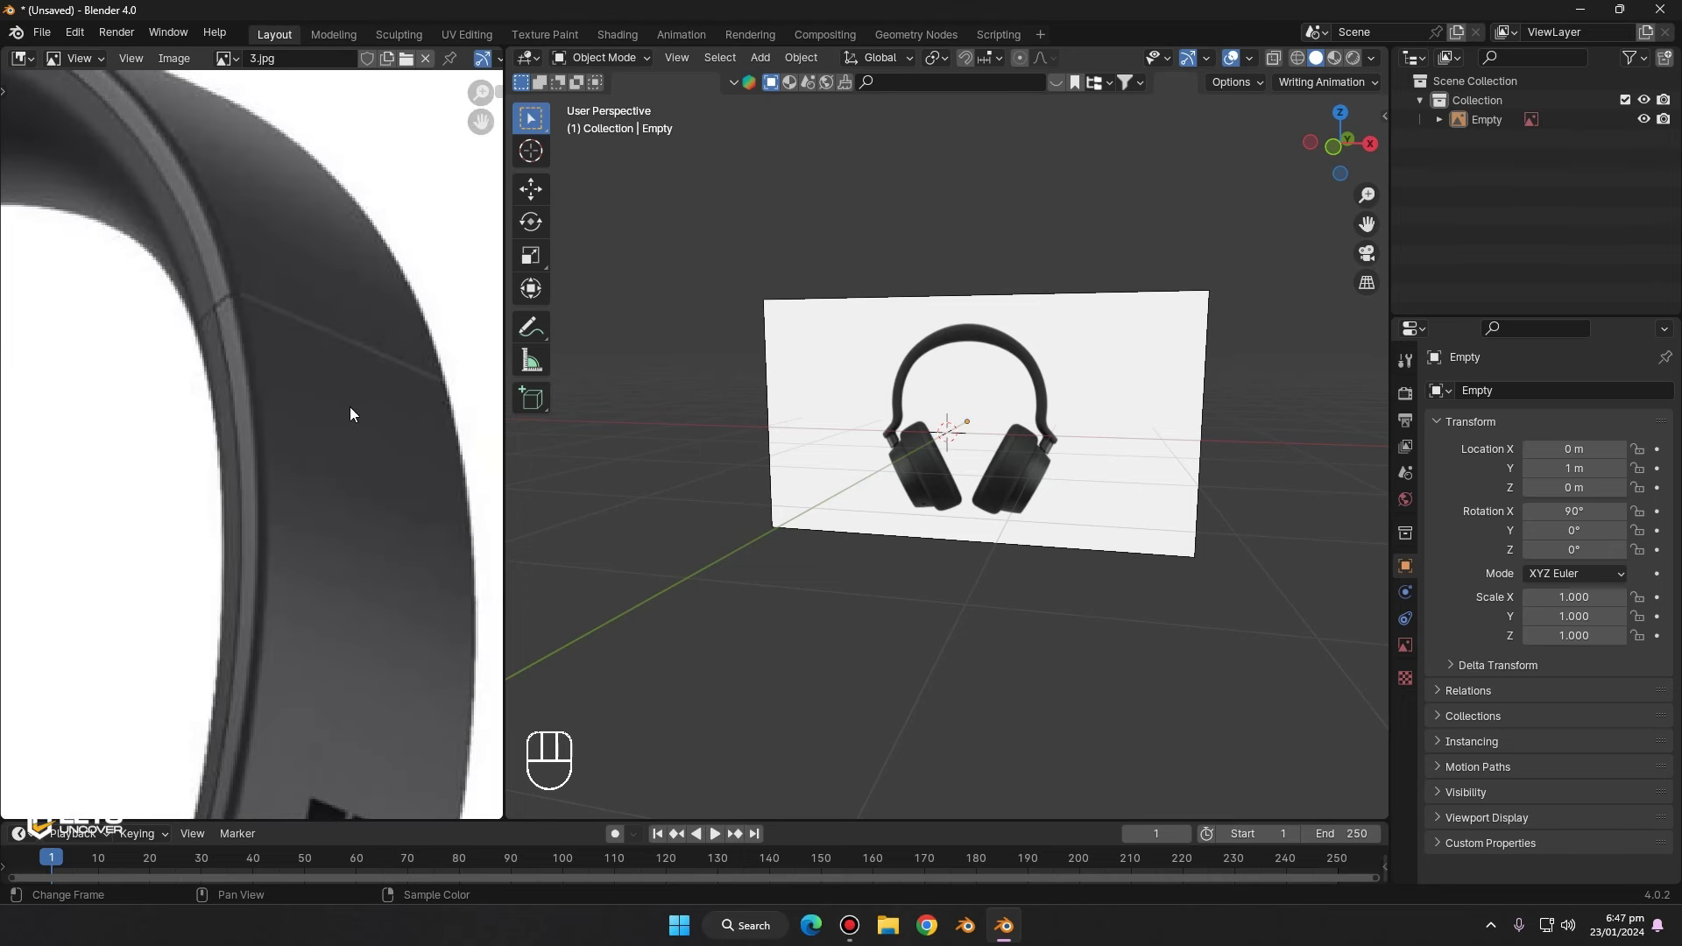
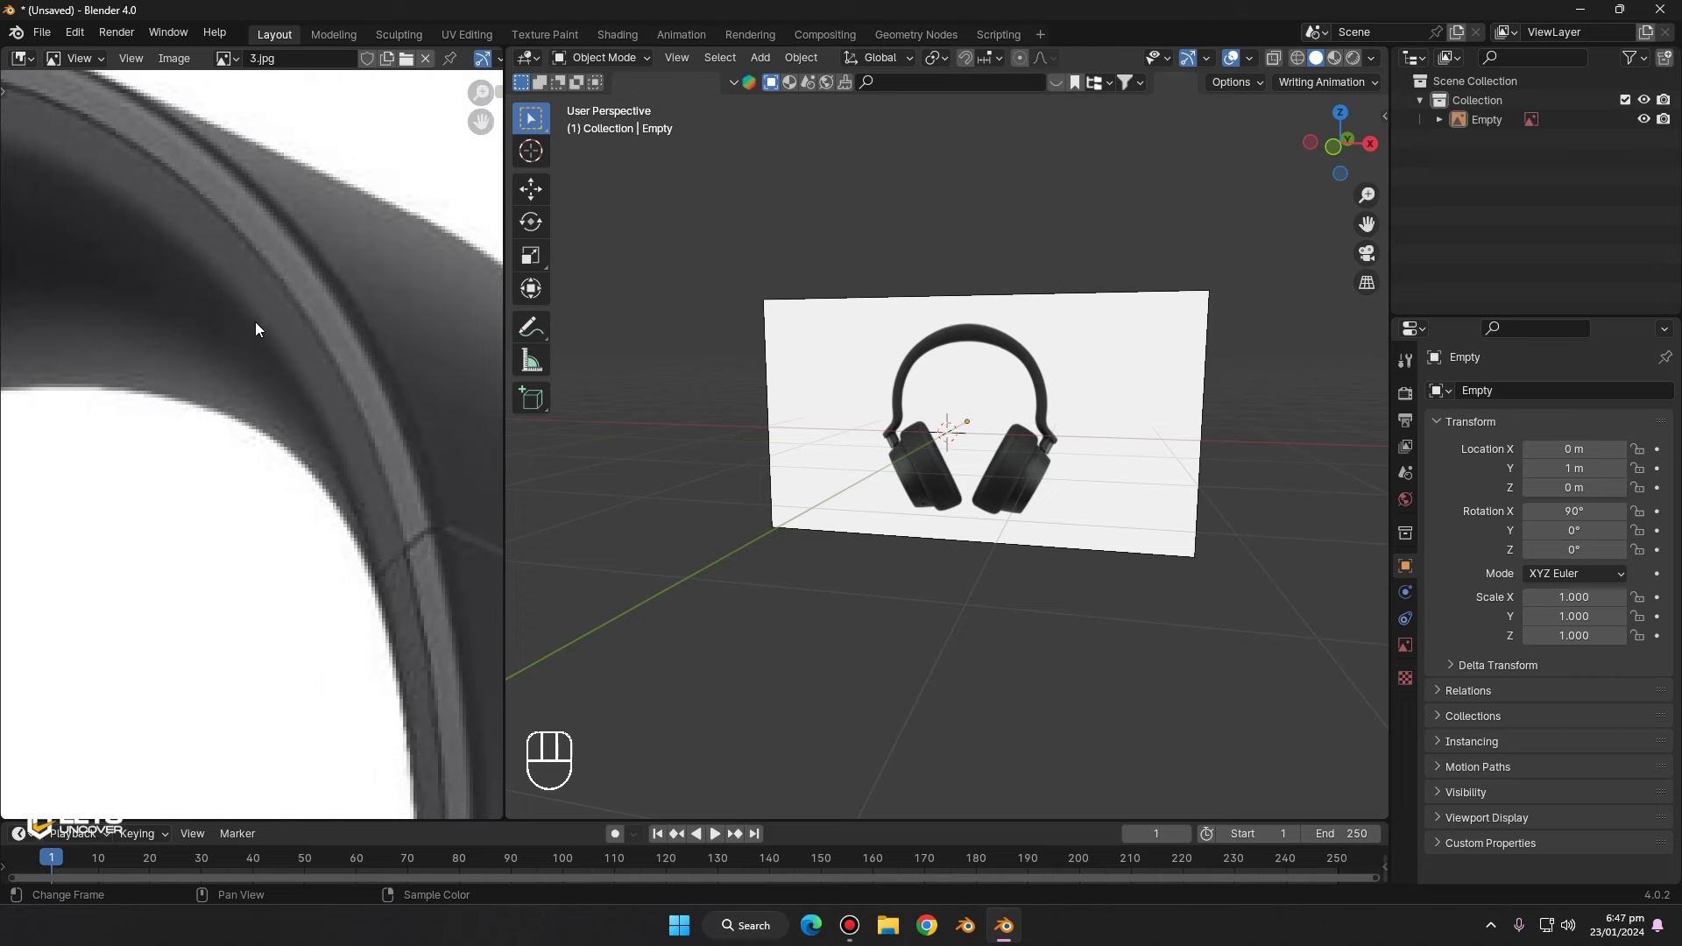
pyautogui.middleClick(192, 271)
pyautogui.middleClick(956, 335)
pyautogui.middleClick(1088, 267)
# - Set the 3D view to front orthographic zoomed on the headband and bring up the Add menu
pyautogui.click(1347, 149)
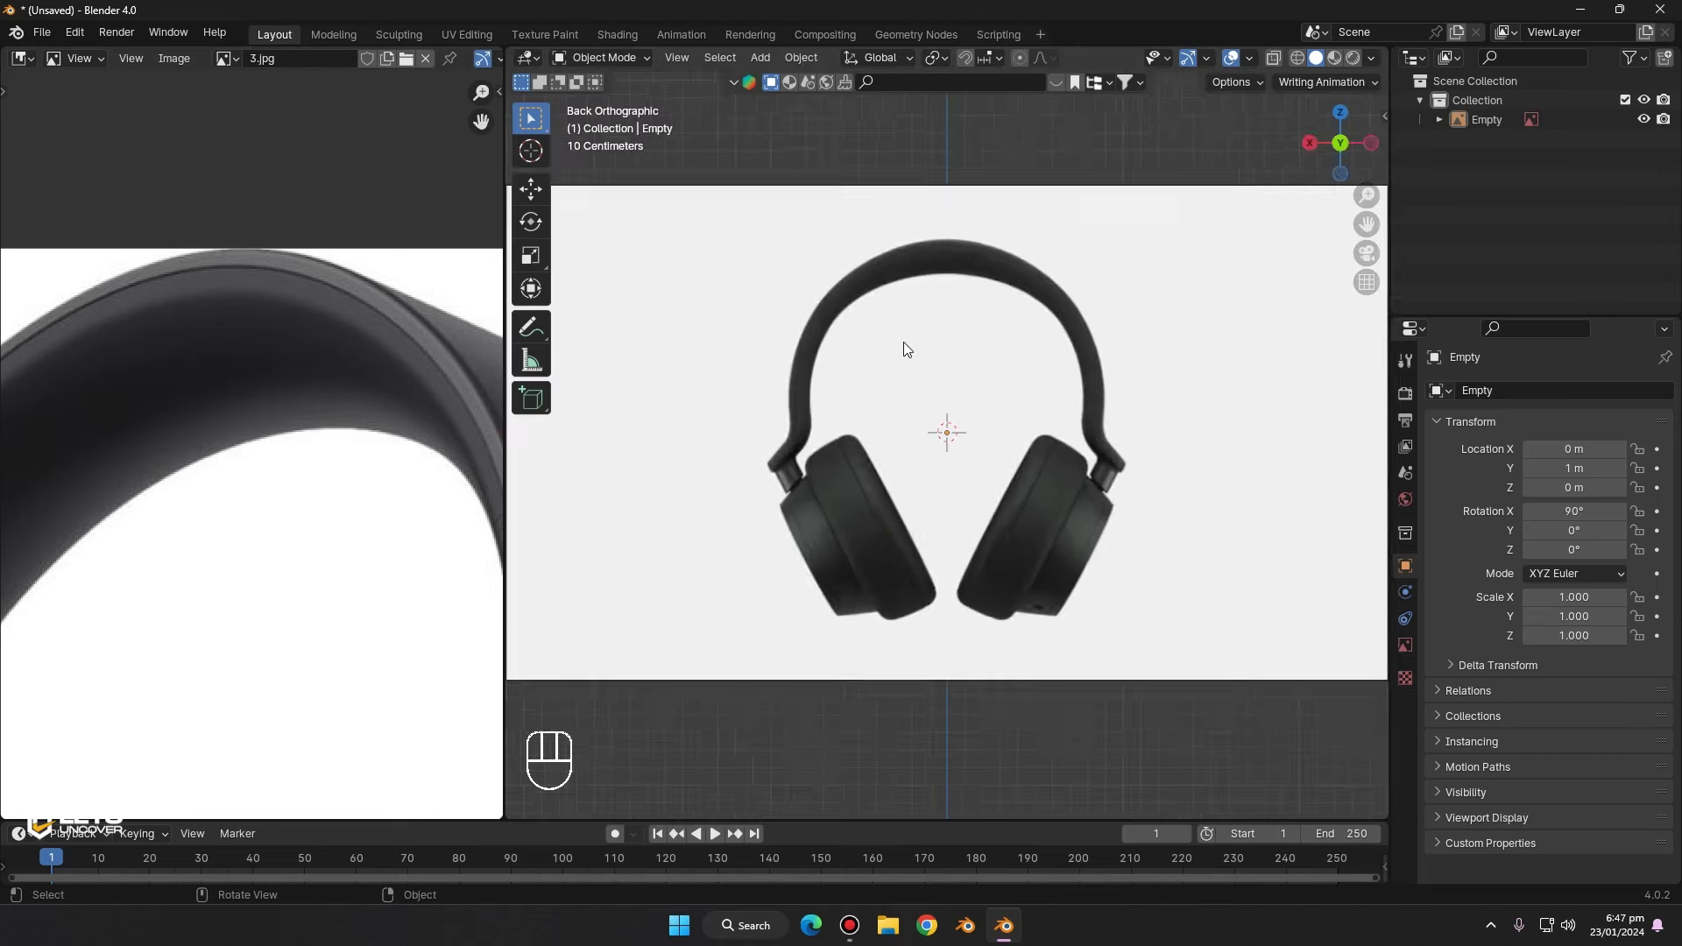
pyautogui.moveTo(1034, 371); pyautogui.dragTo(1199, 307)
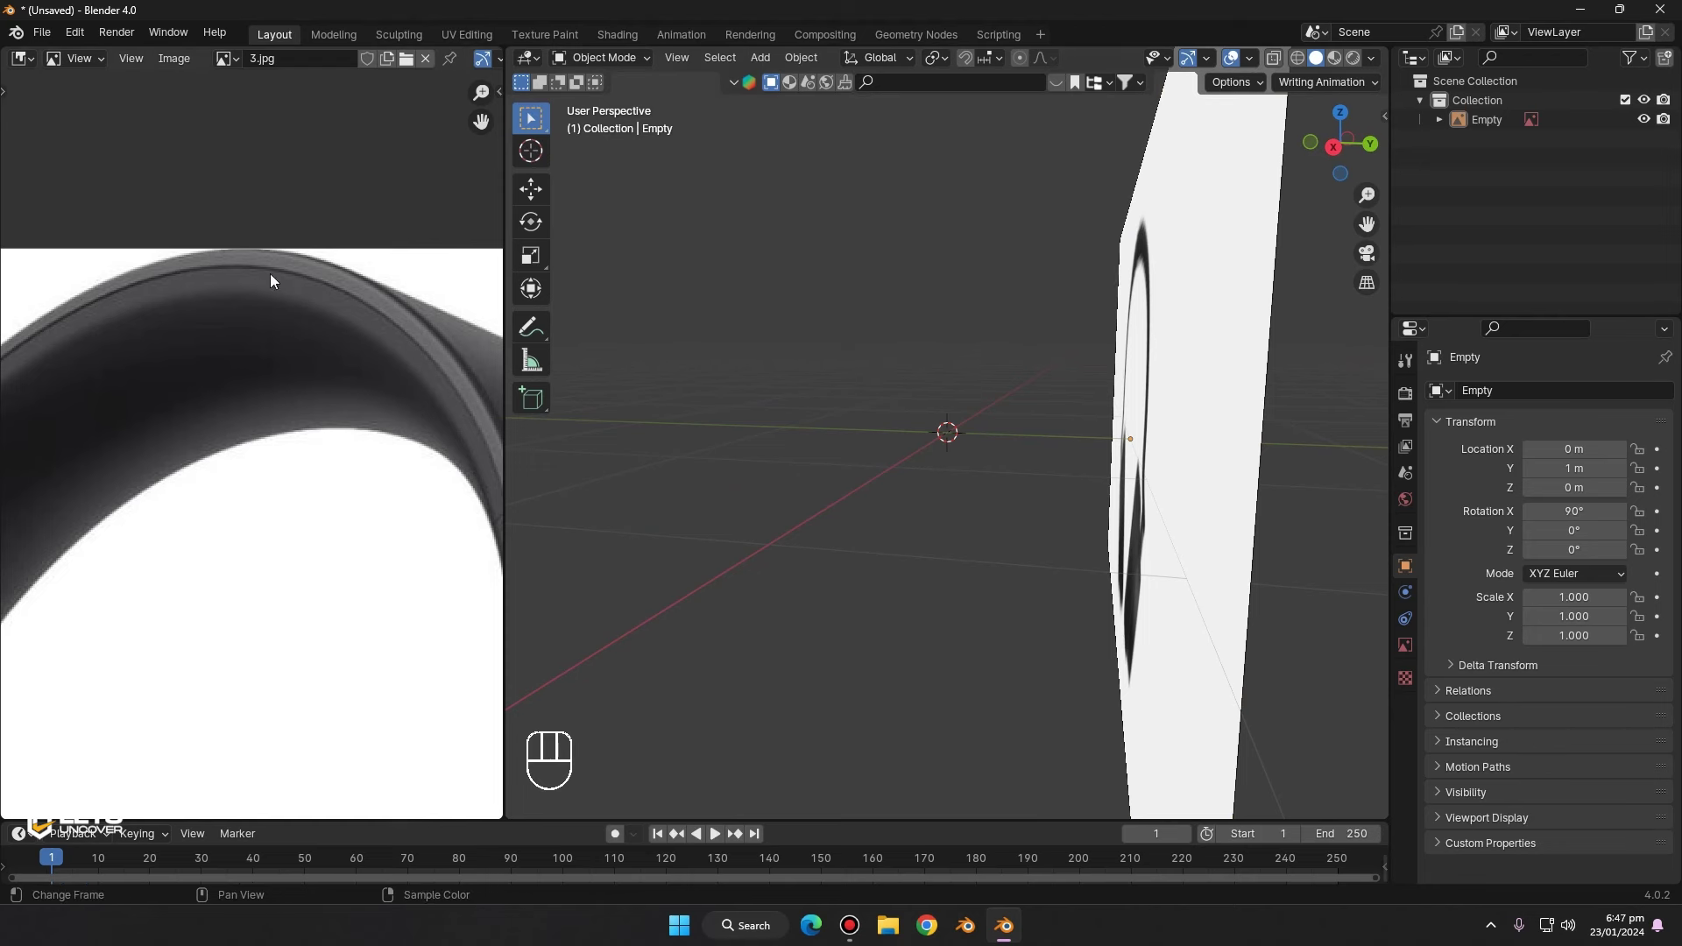
pyautogui.moveTo(1119, 266); pyautogui.dragTo(1297, 399)
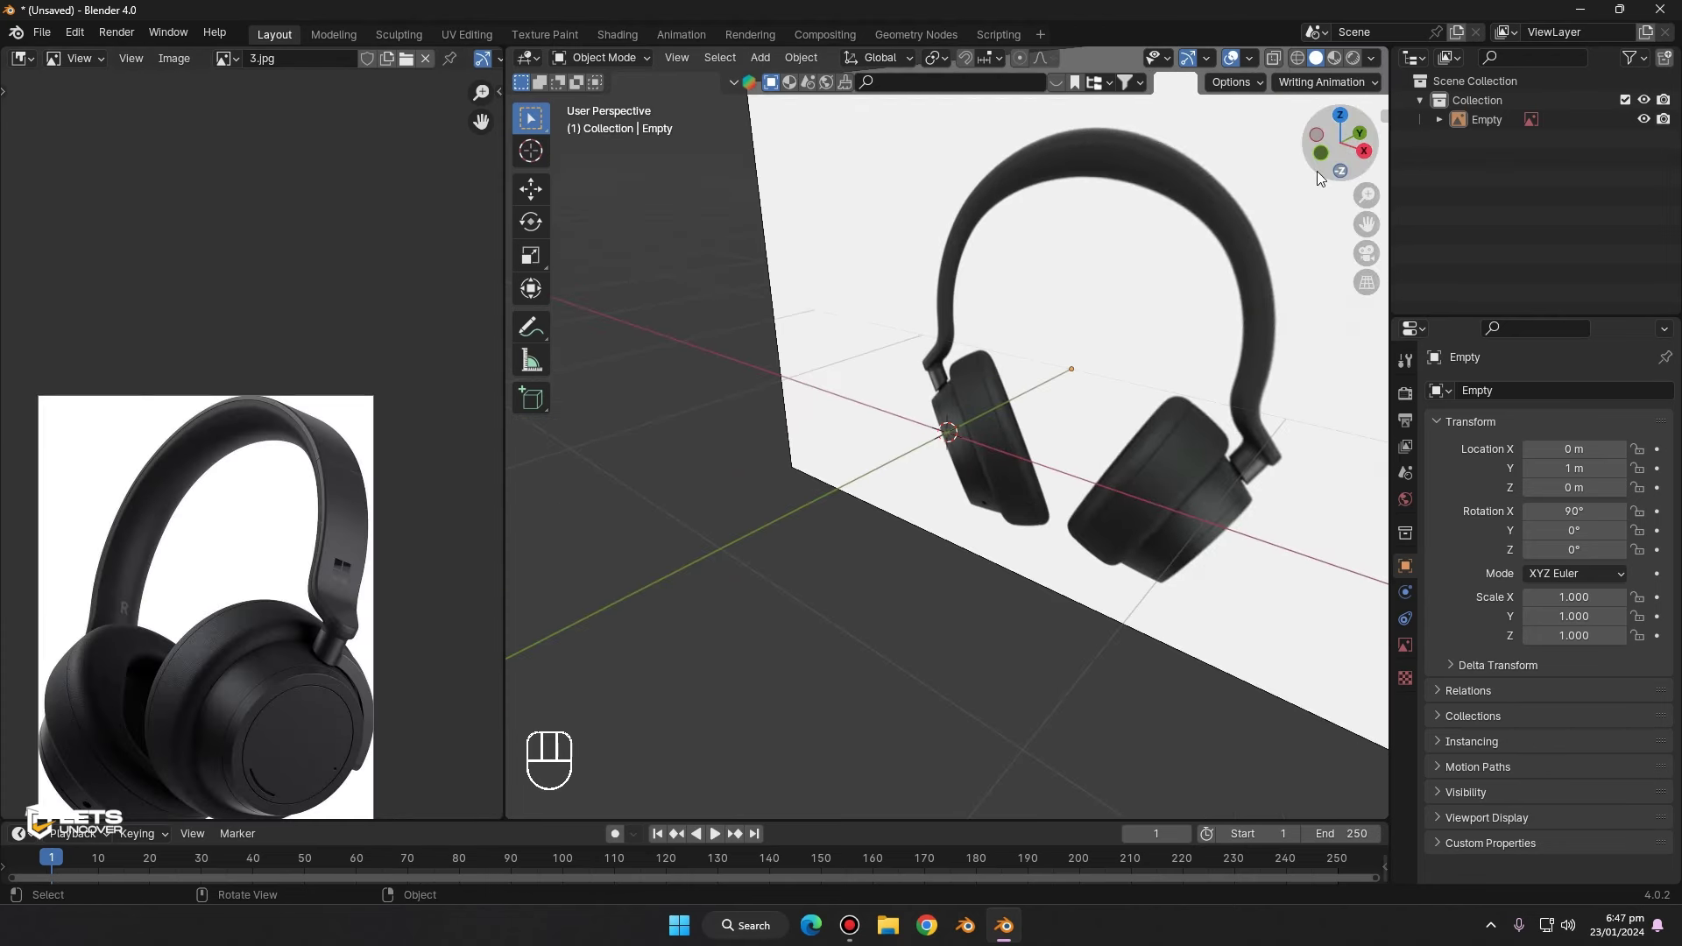
pyautogui.click(1326, 168)
pyautogui.middleClick(1157, 309)
pyautogui.moveTo(1174, 376); pyautogui.dragTo(1108, 403)
pyautogui.press('shift+a')
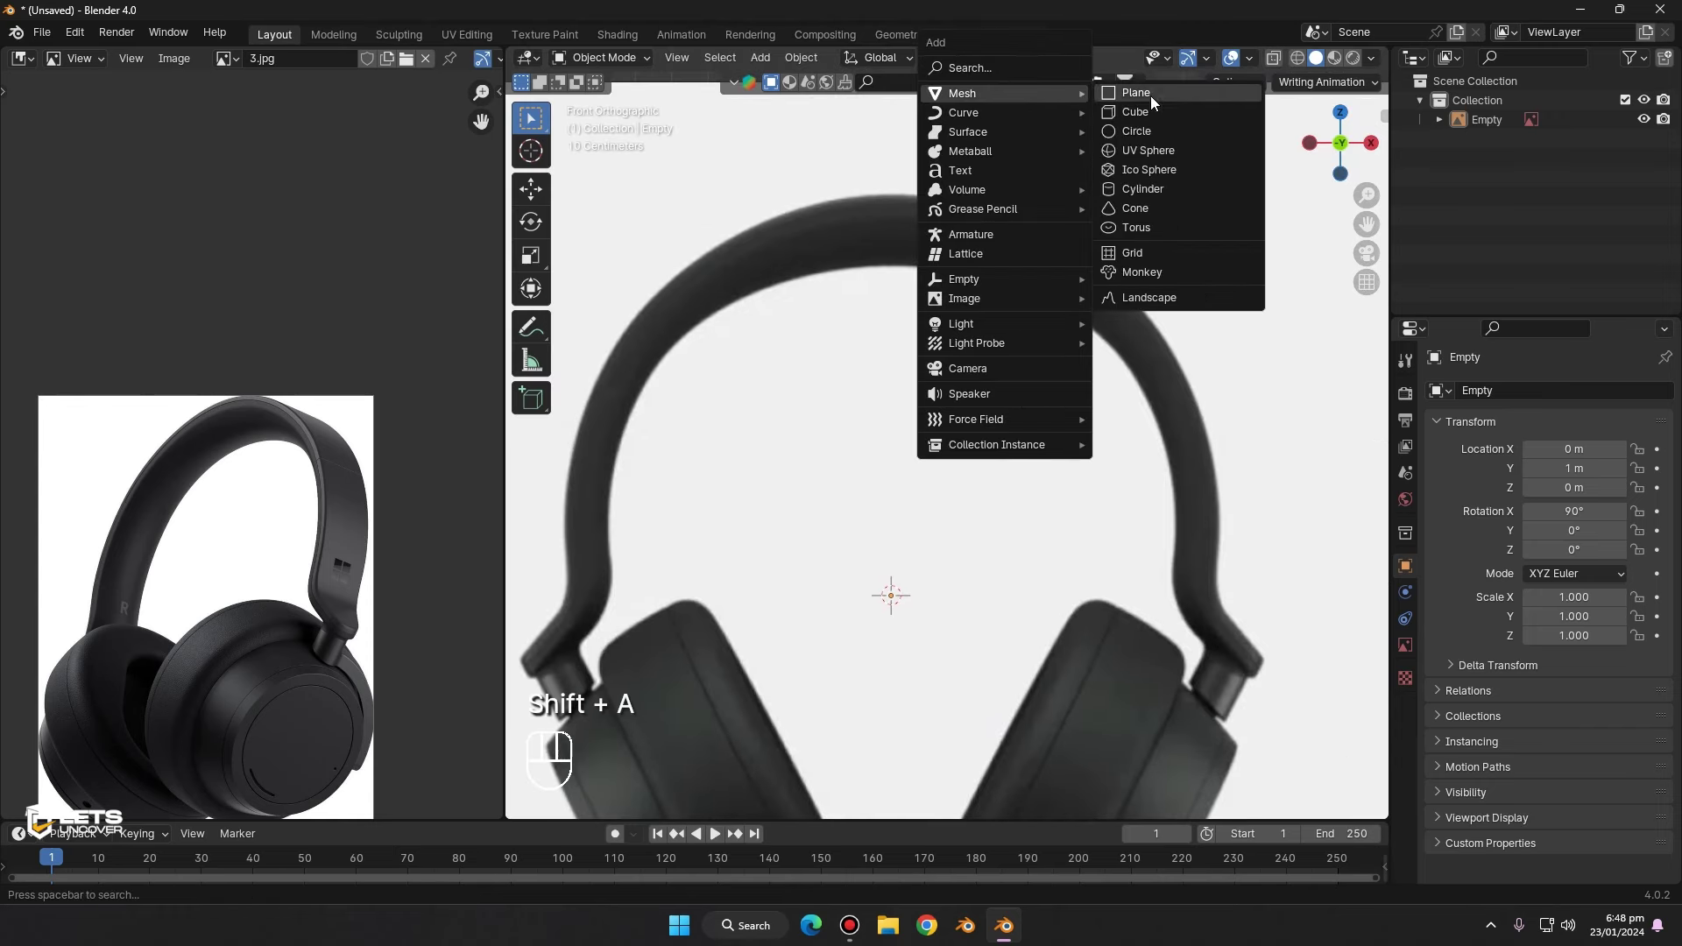
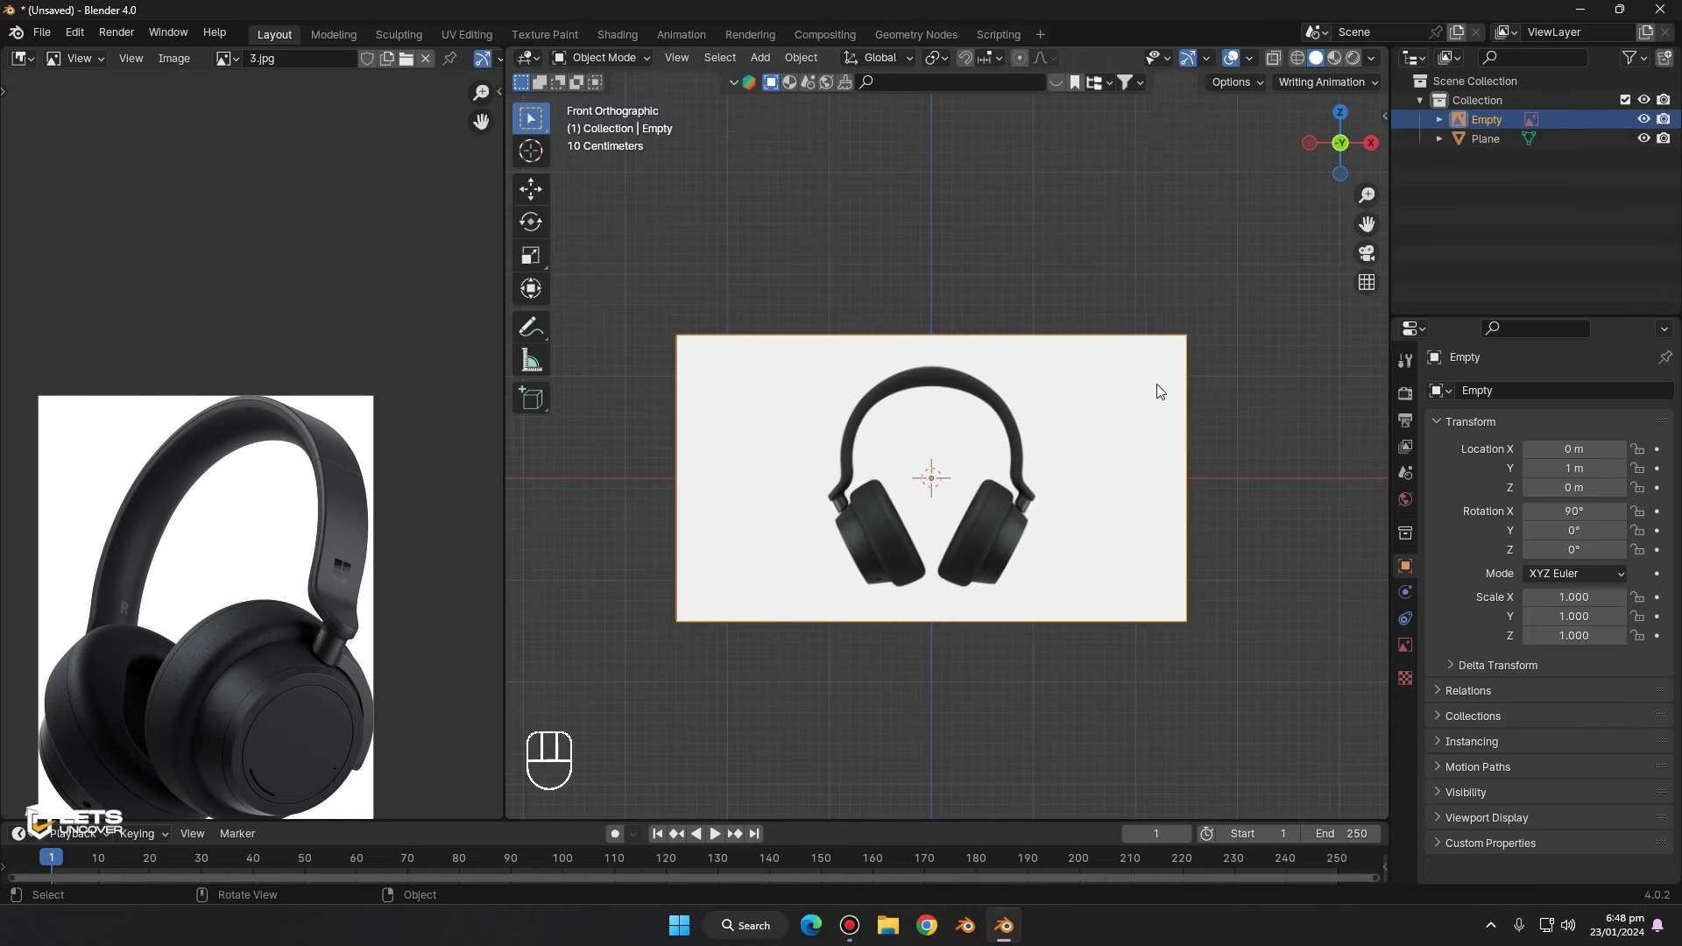
# - Make the reference image Empty semi-transparent with Opacity 0.4
pyautogui.click(1415, 656)
pyautogui.click(1227, 504)
pyautogui.click(1410, 649)
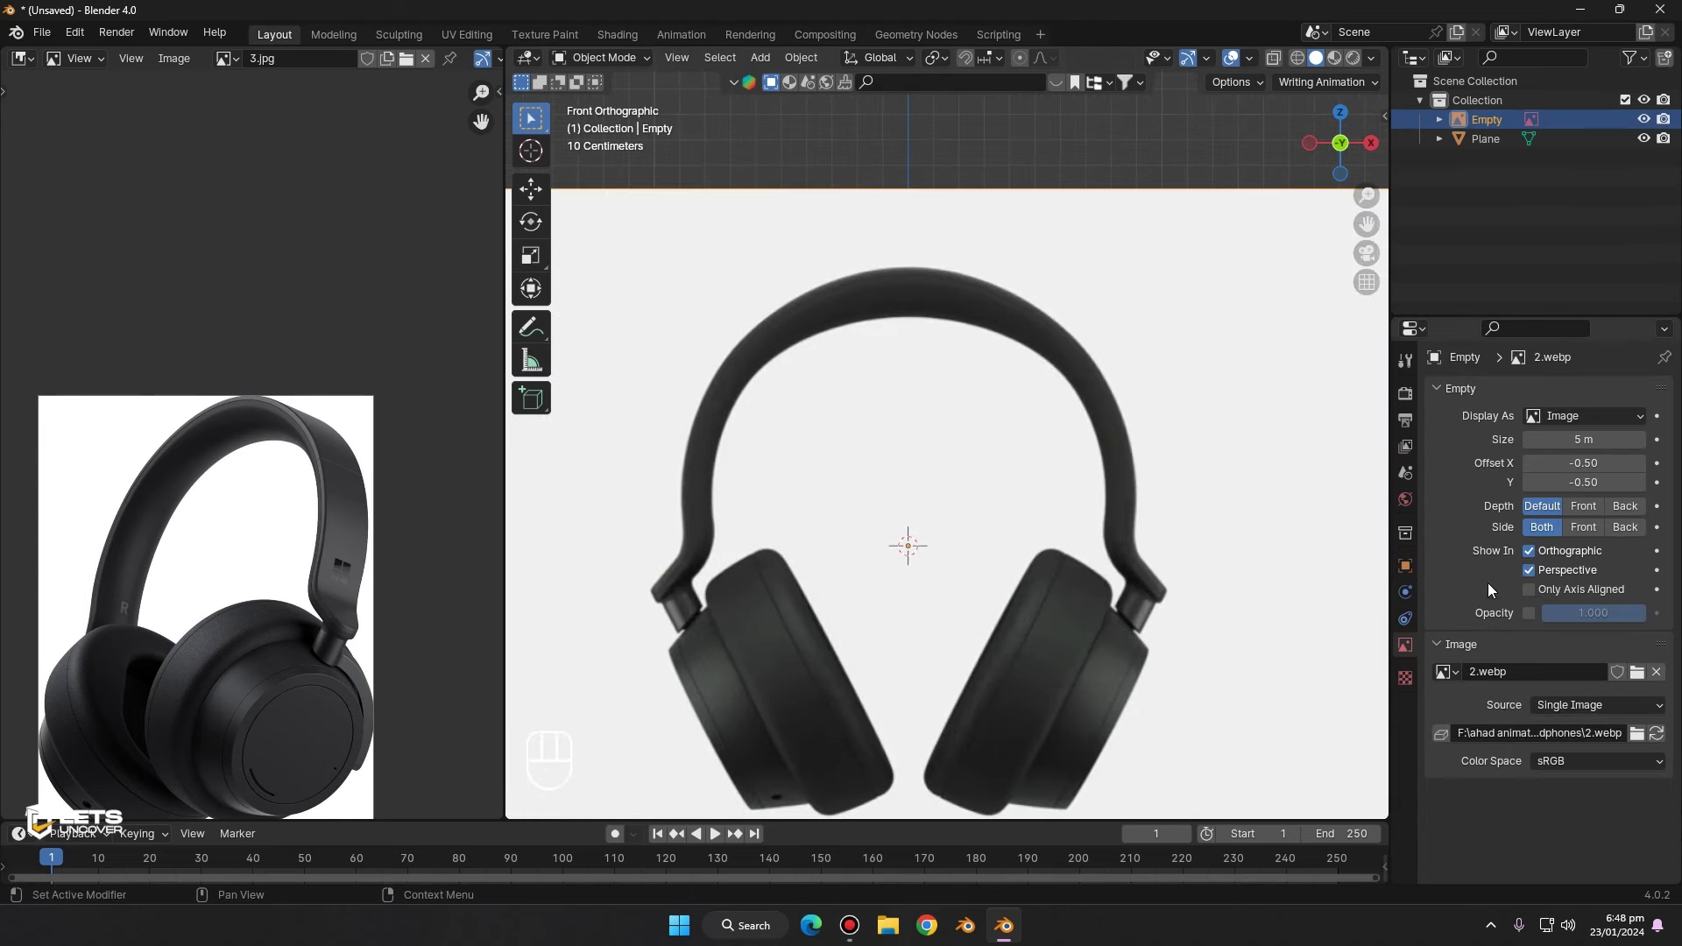
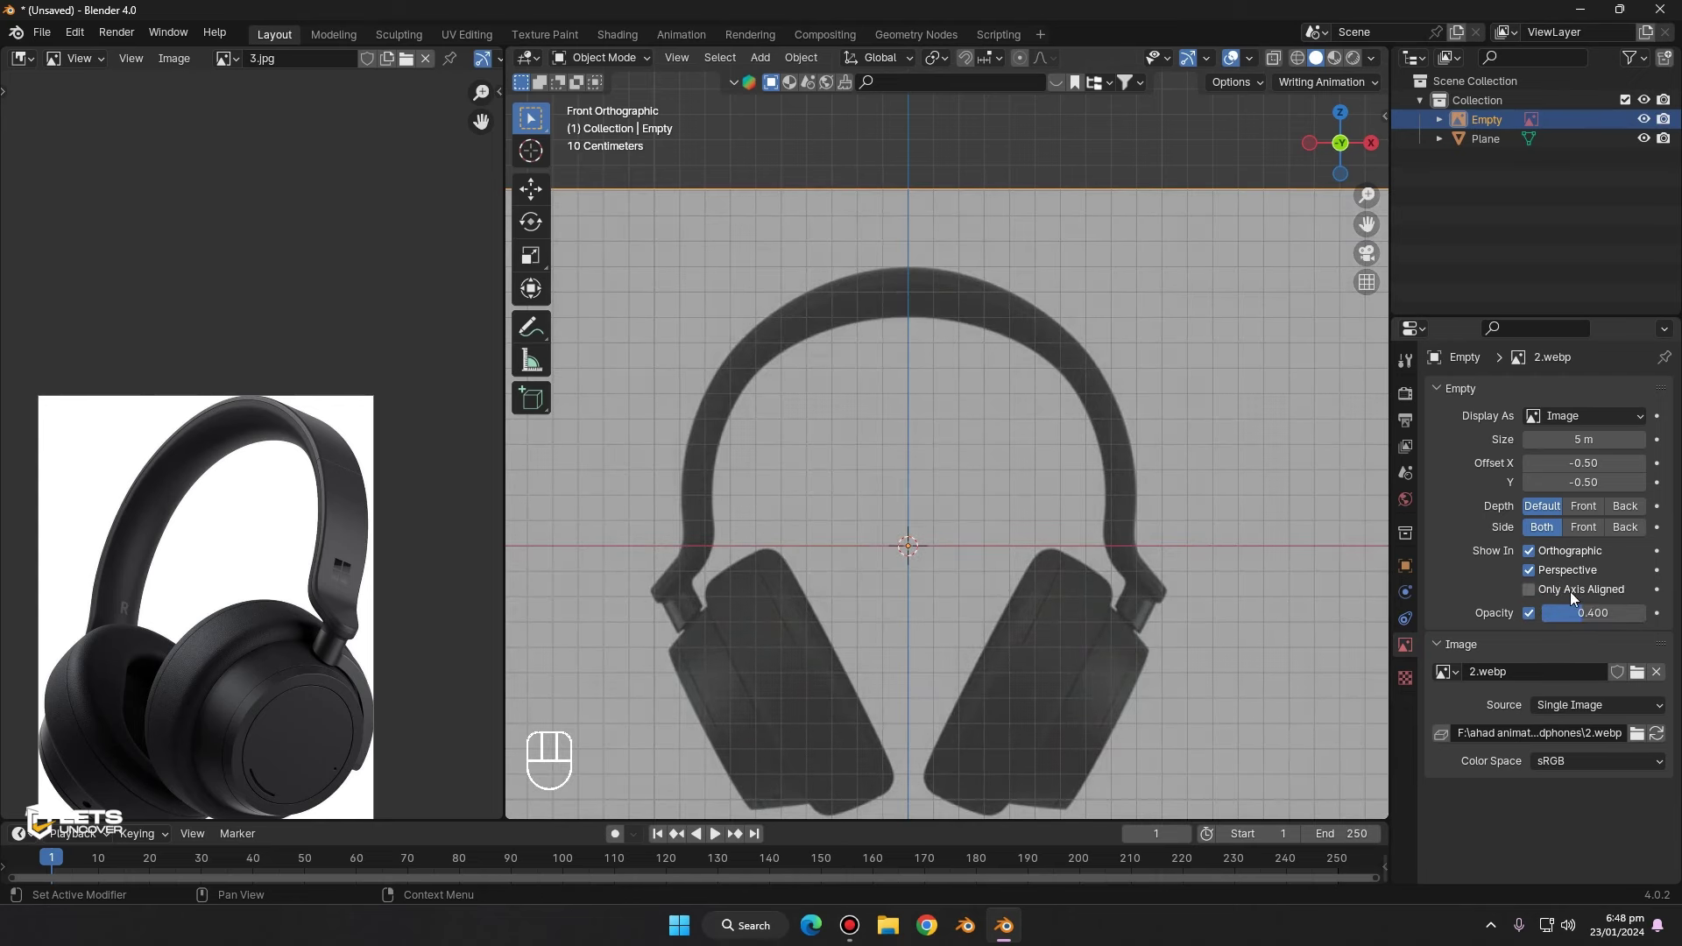
# - Select the Plane and place its starting vertex on the headband edge
pyautogui.click(1490, 154)
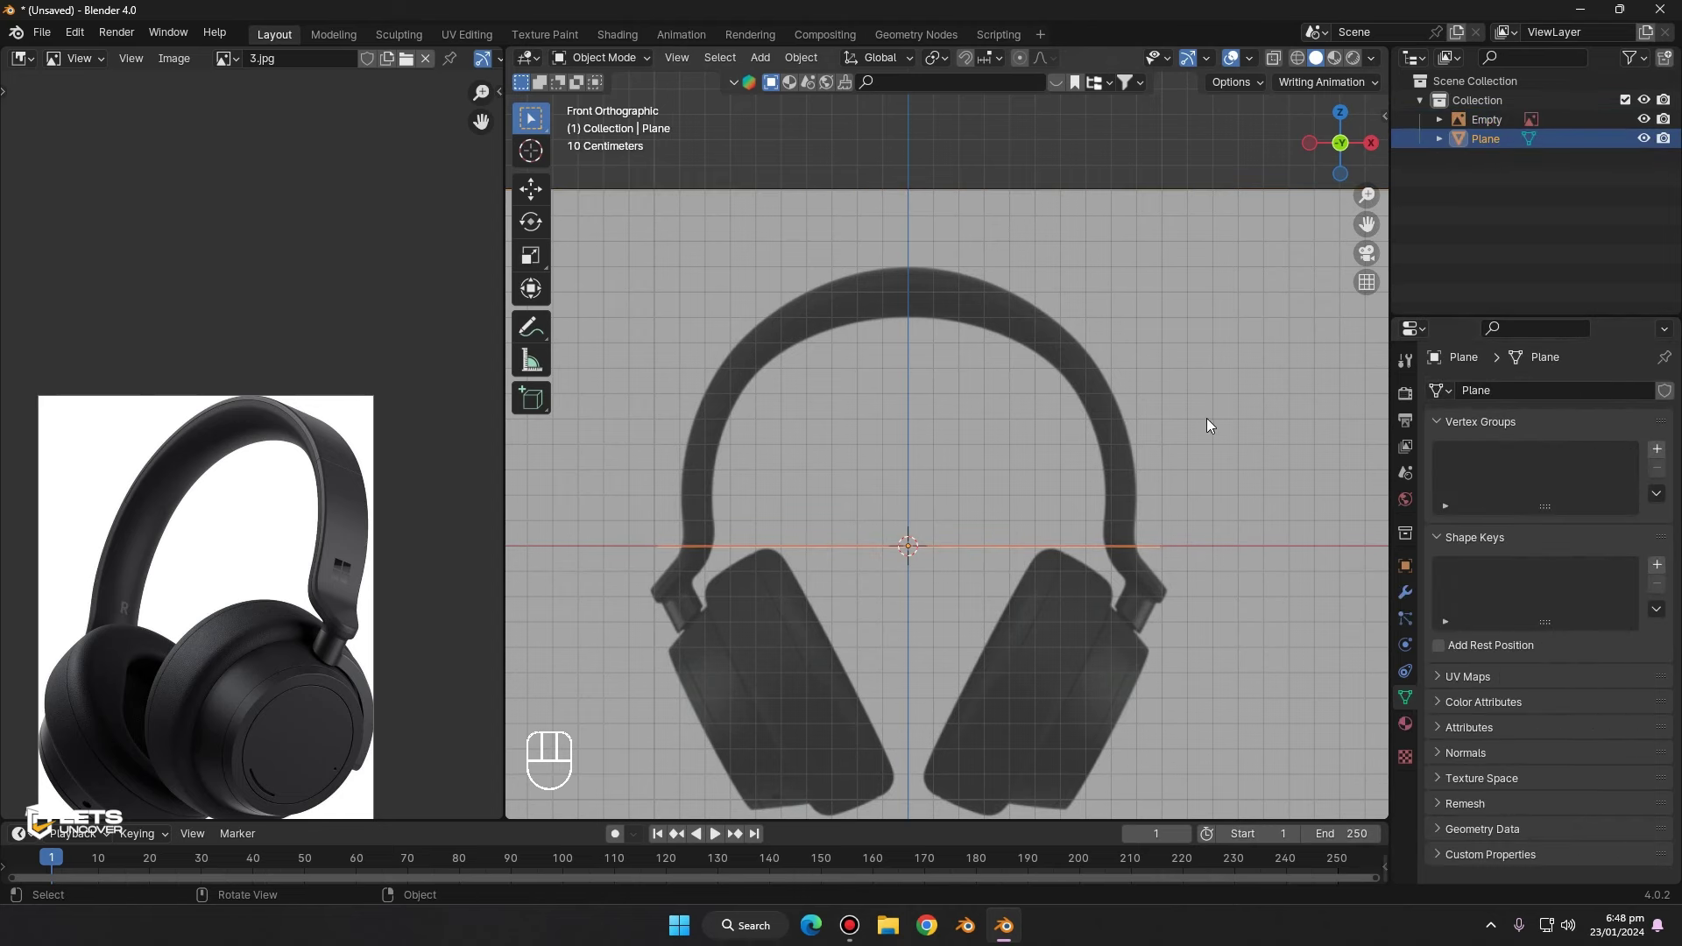
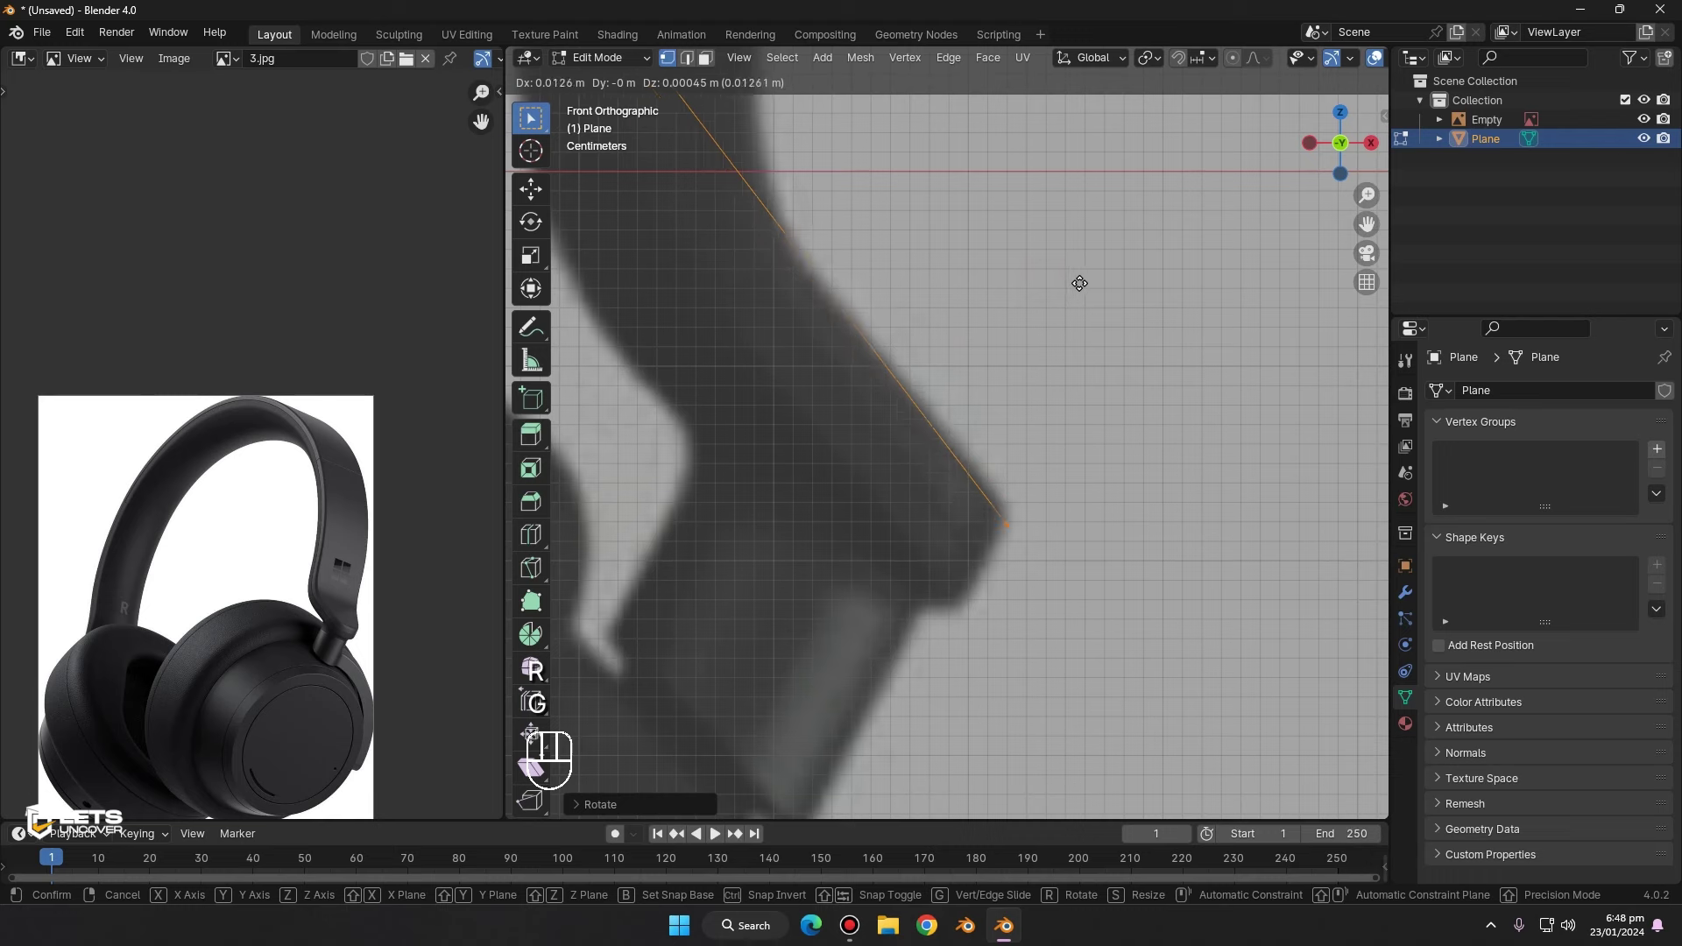
pyautogui.click(1089, 277)
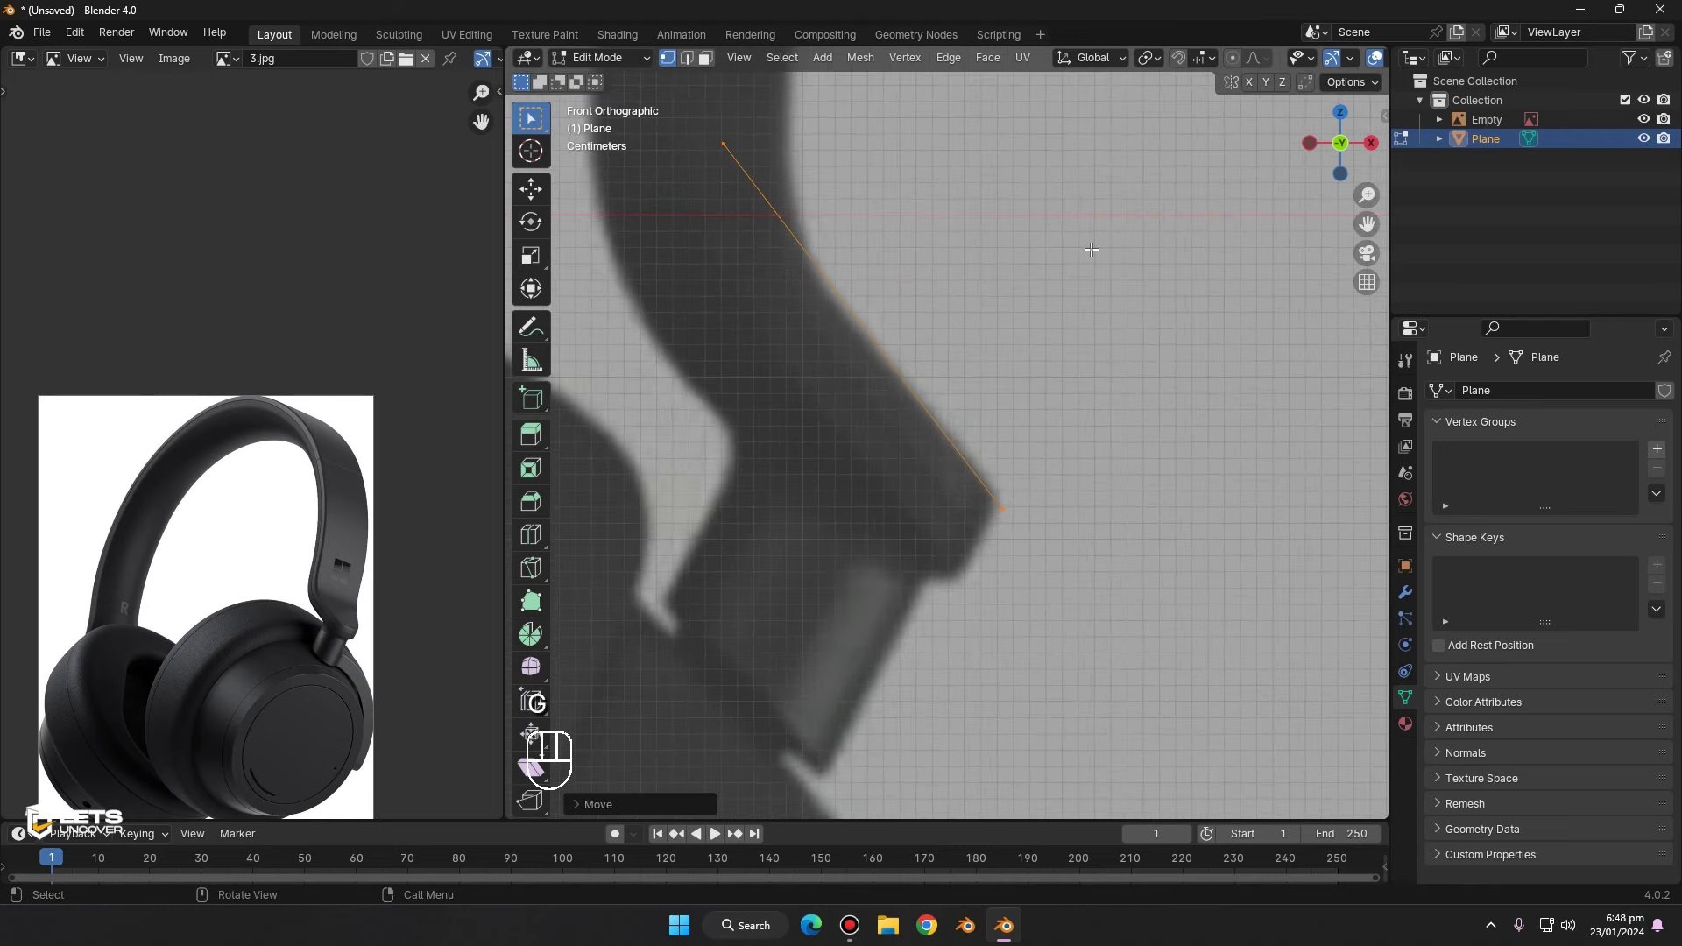
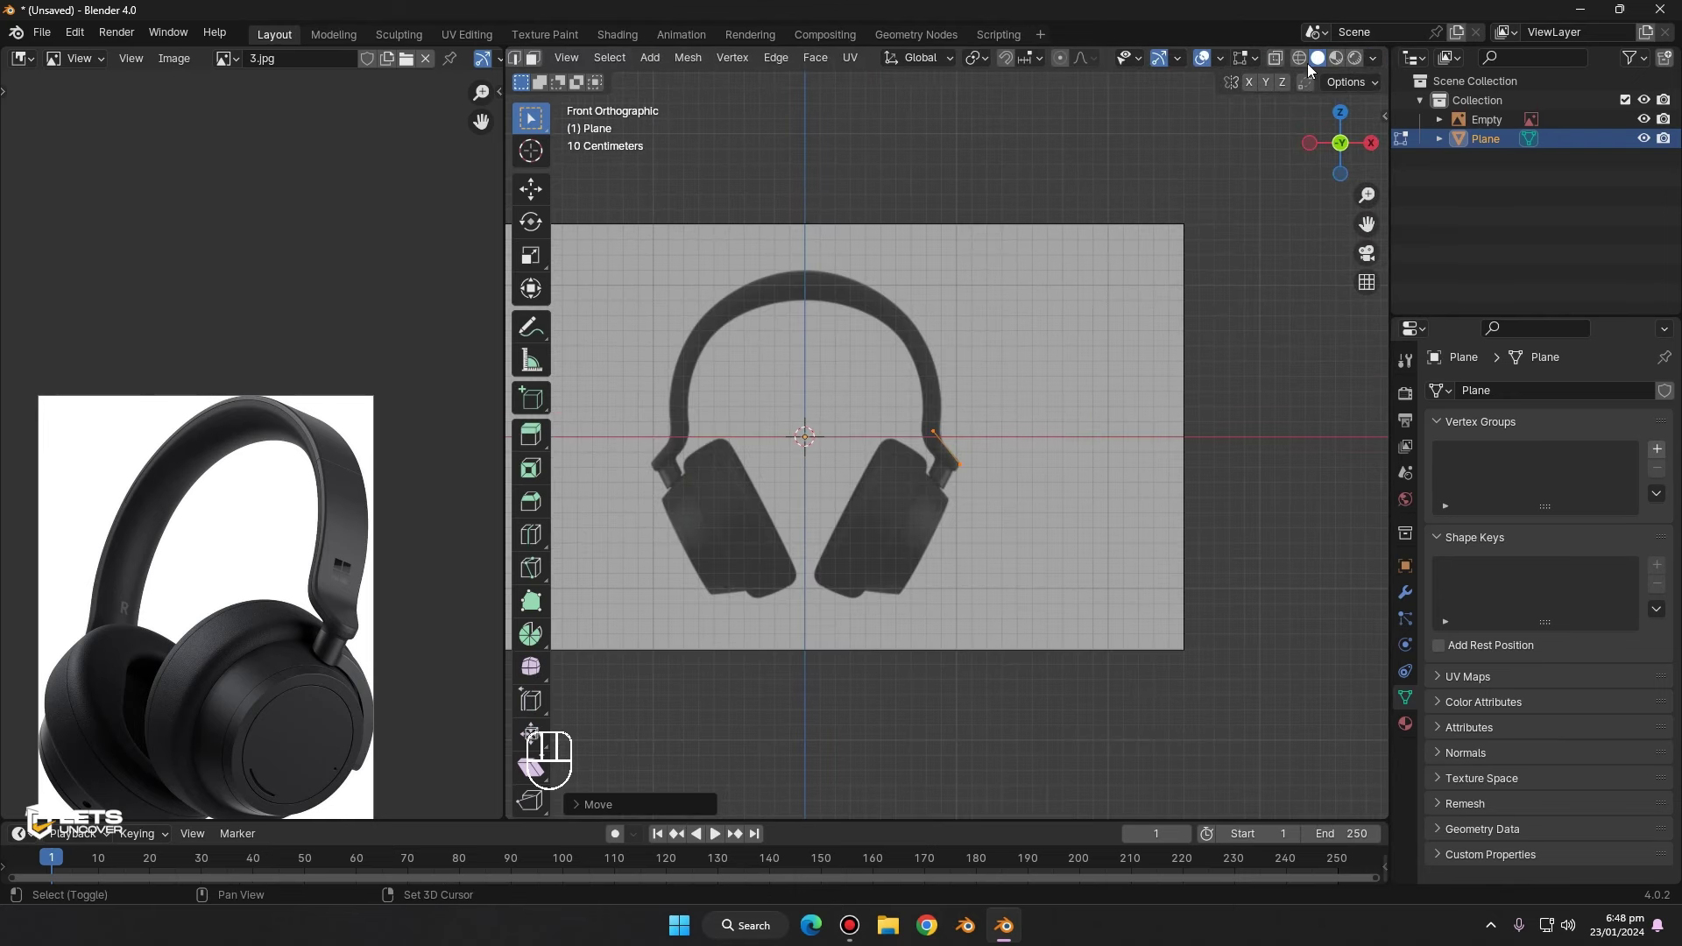
pyautogui.click(1277, 66)
pyautogui.write('> Move')
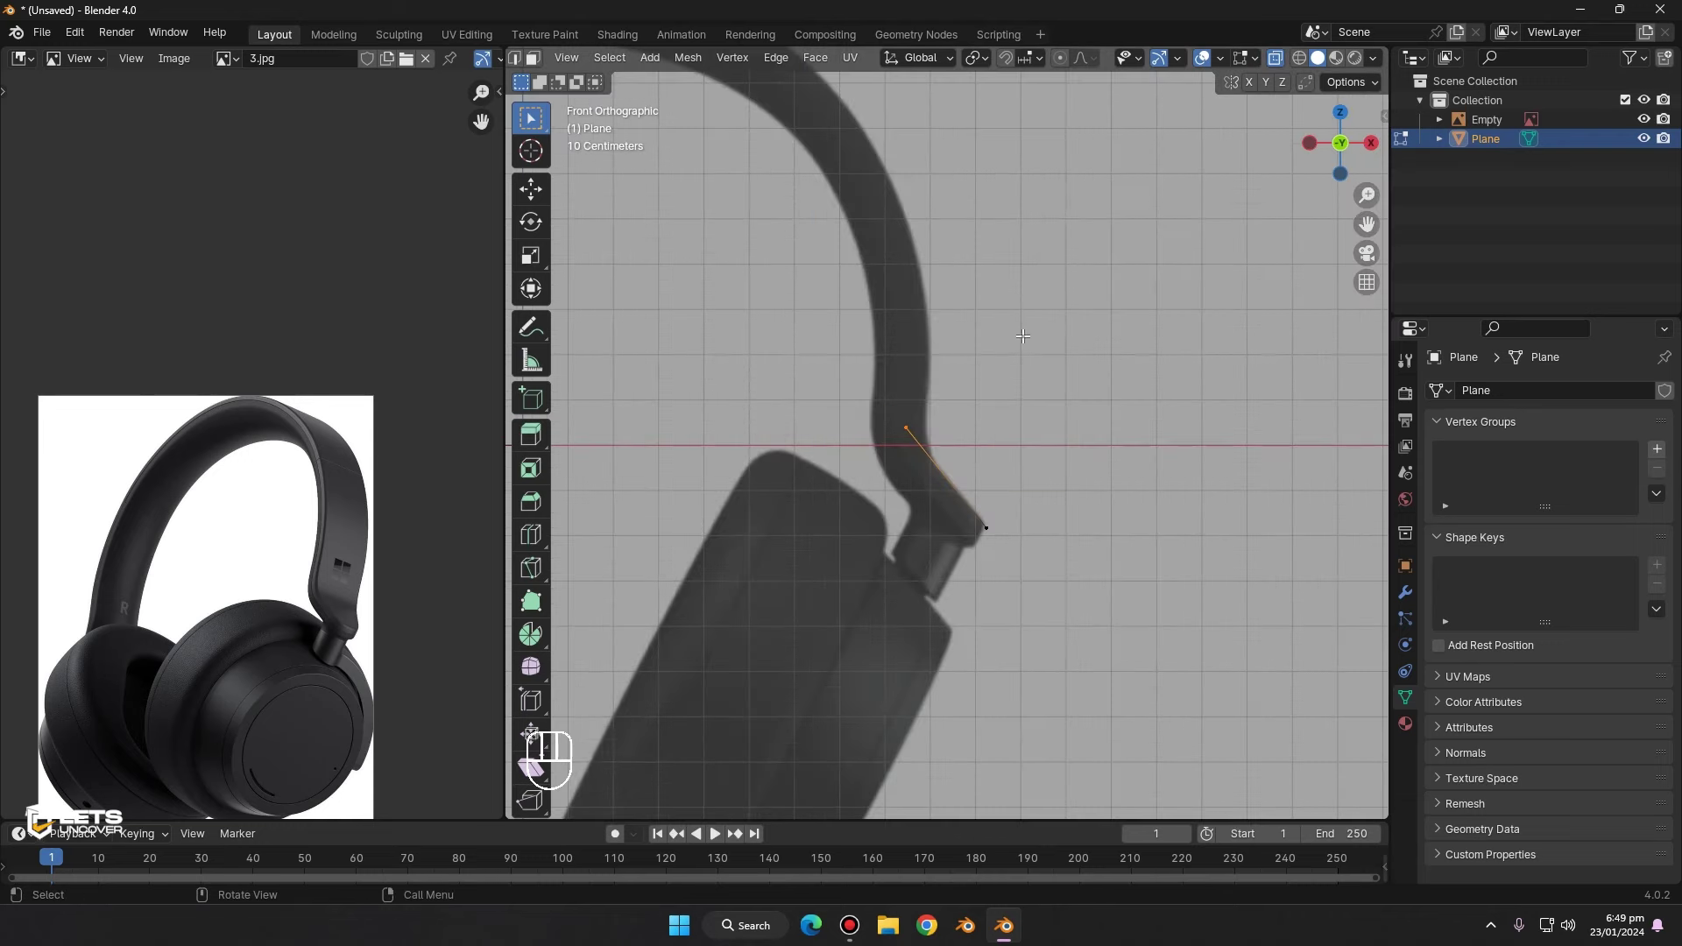
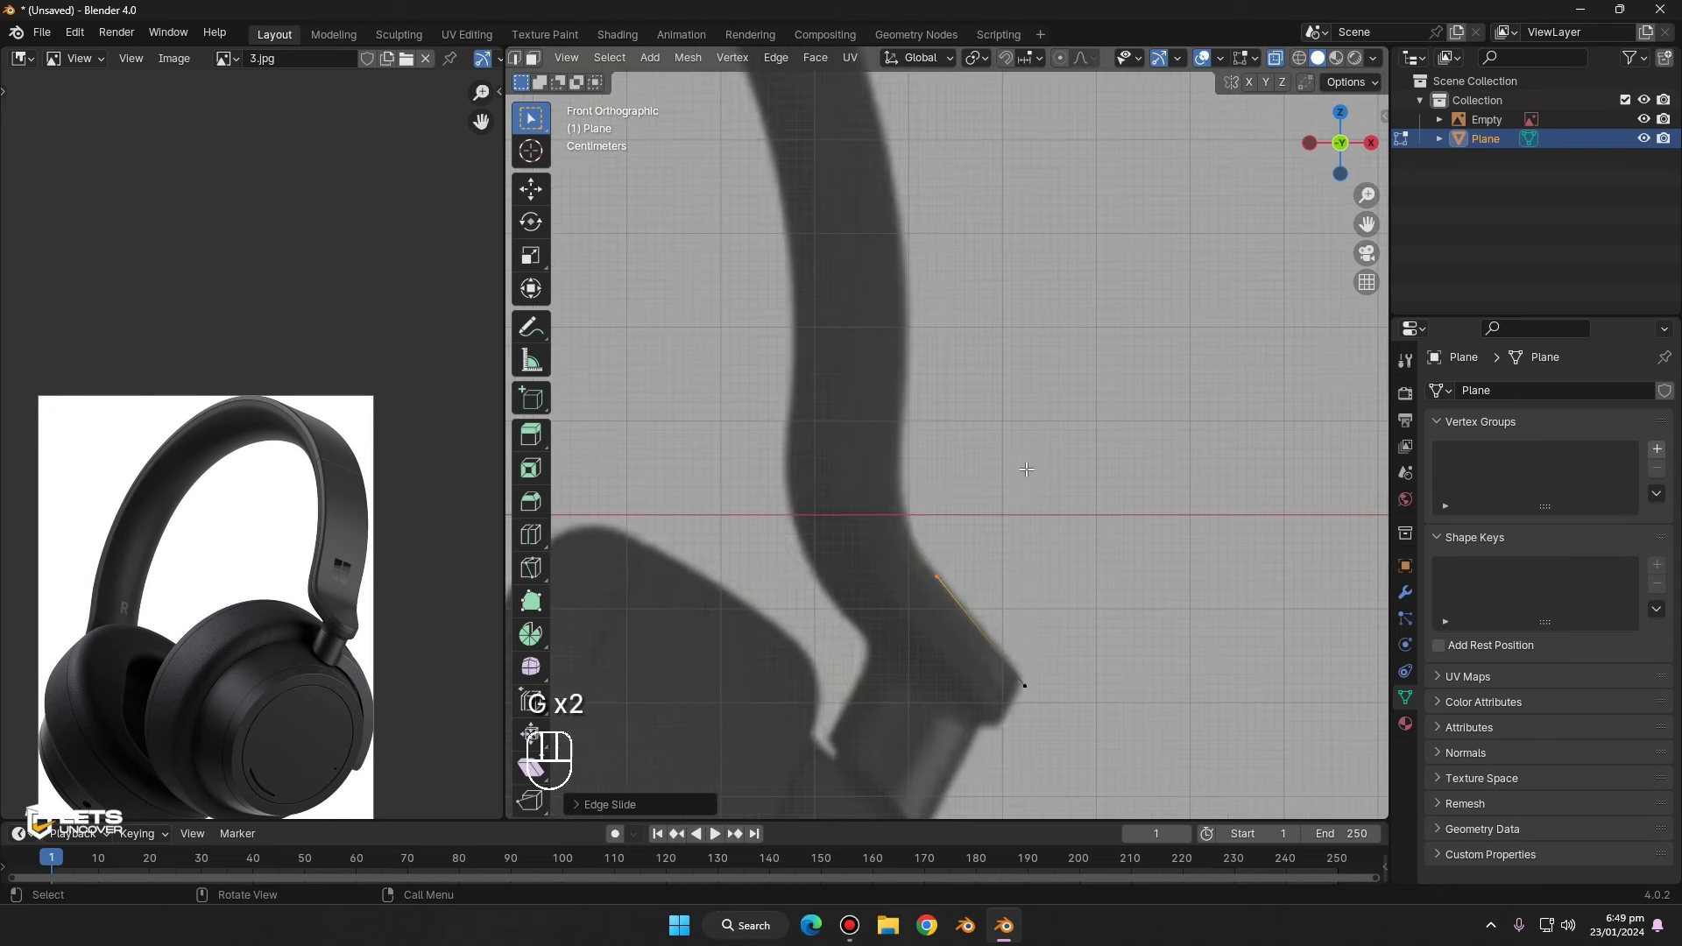
# - Extrude new vertices upward tracing the headband's outer curve
pyautogui.press('e')
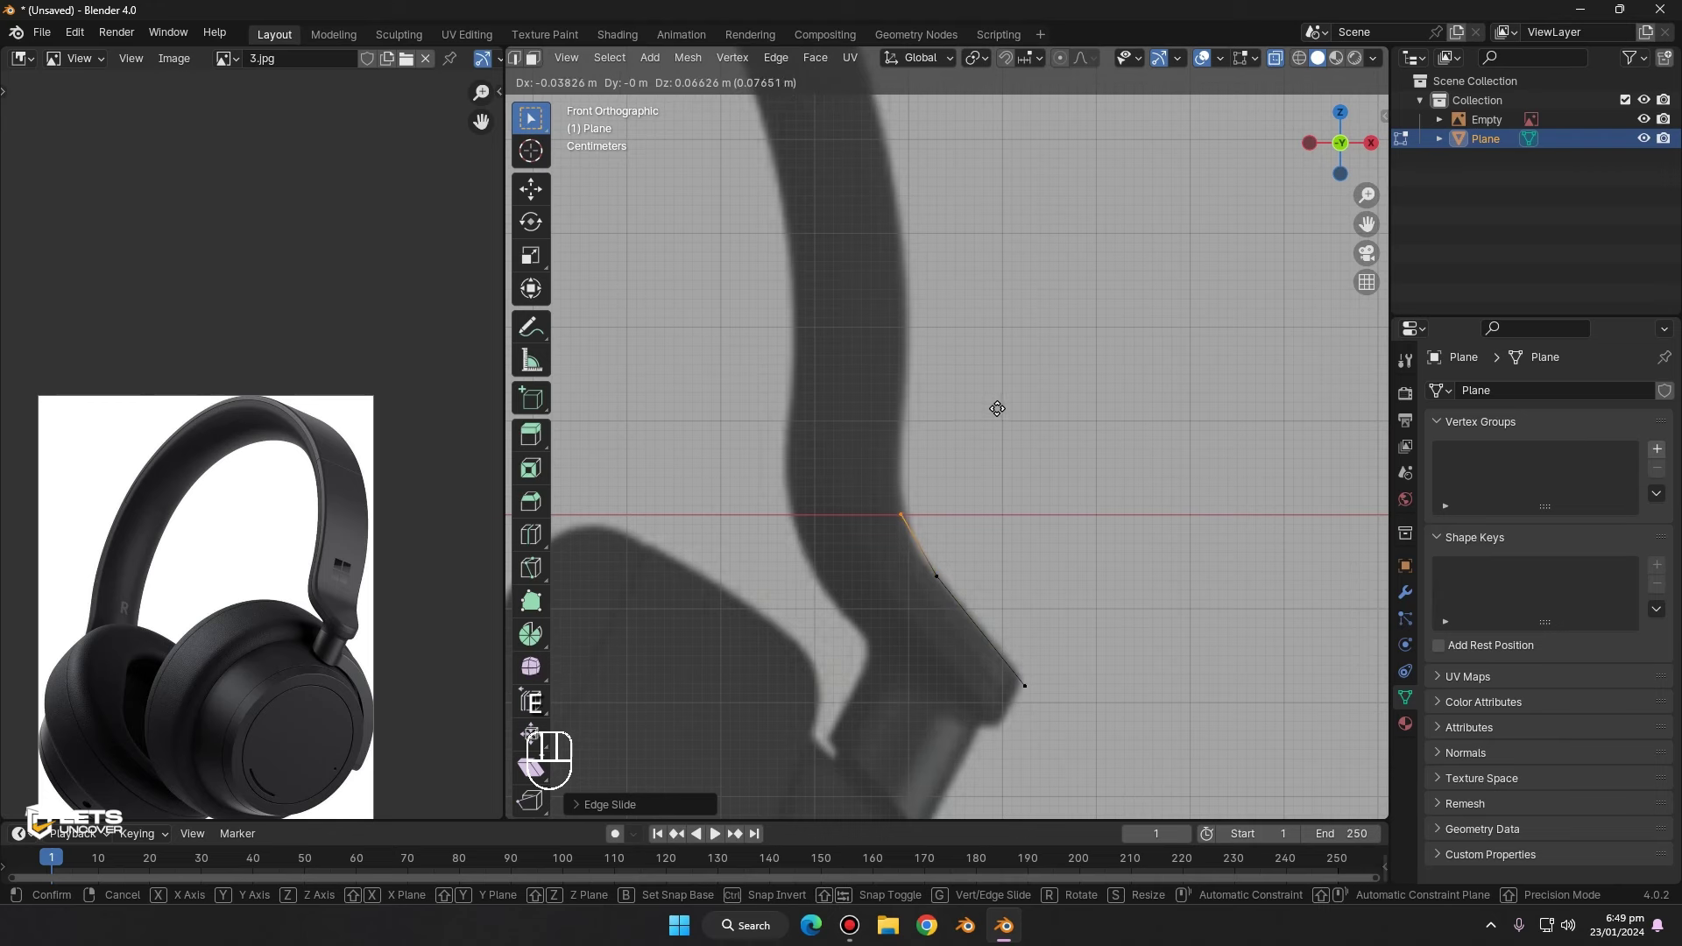
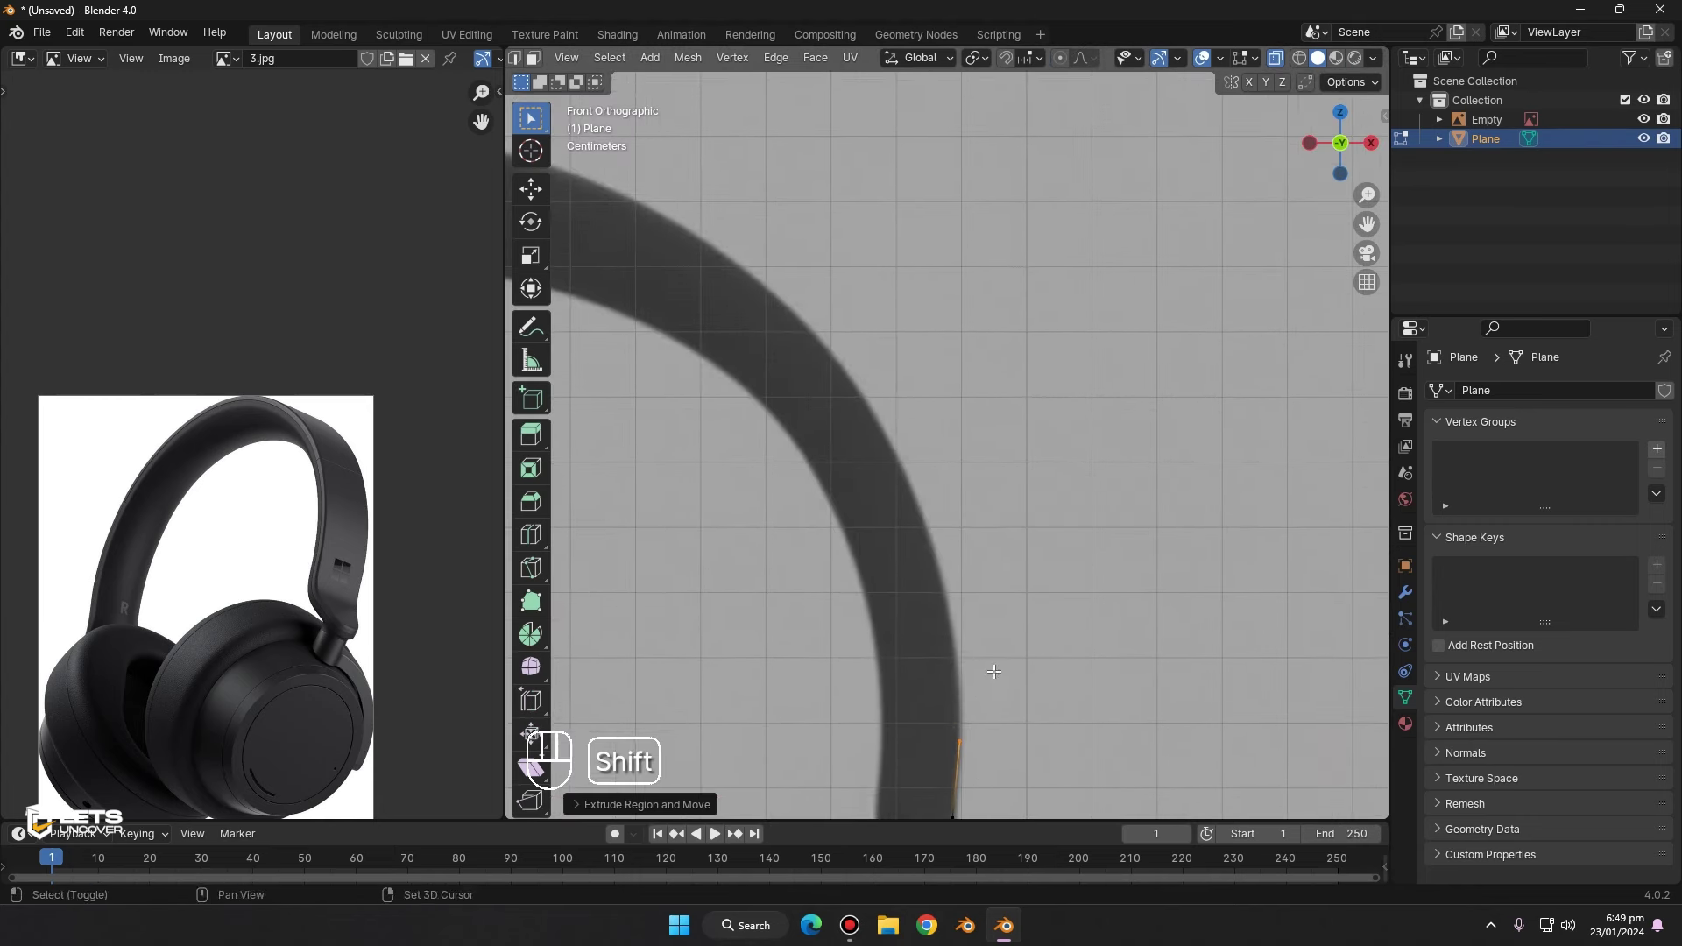
pyautogui.press('e')
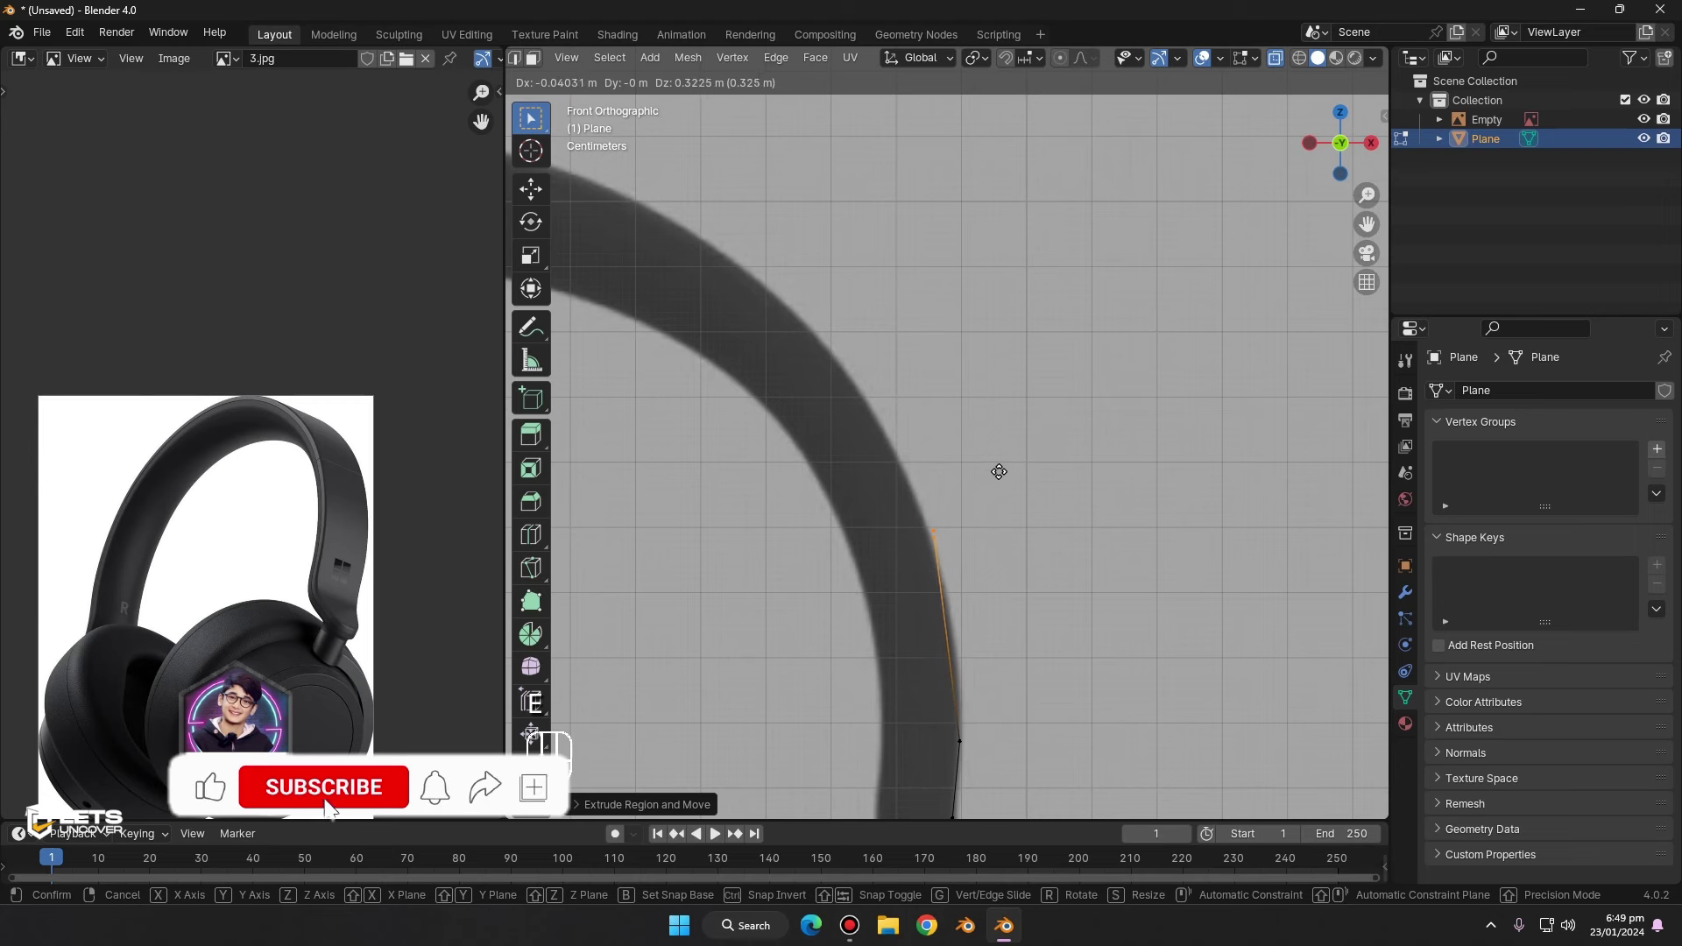
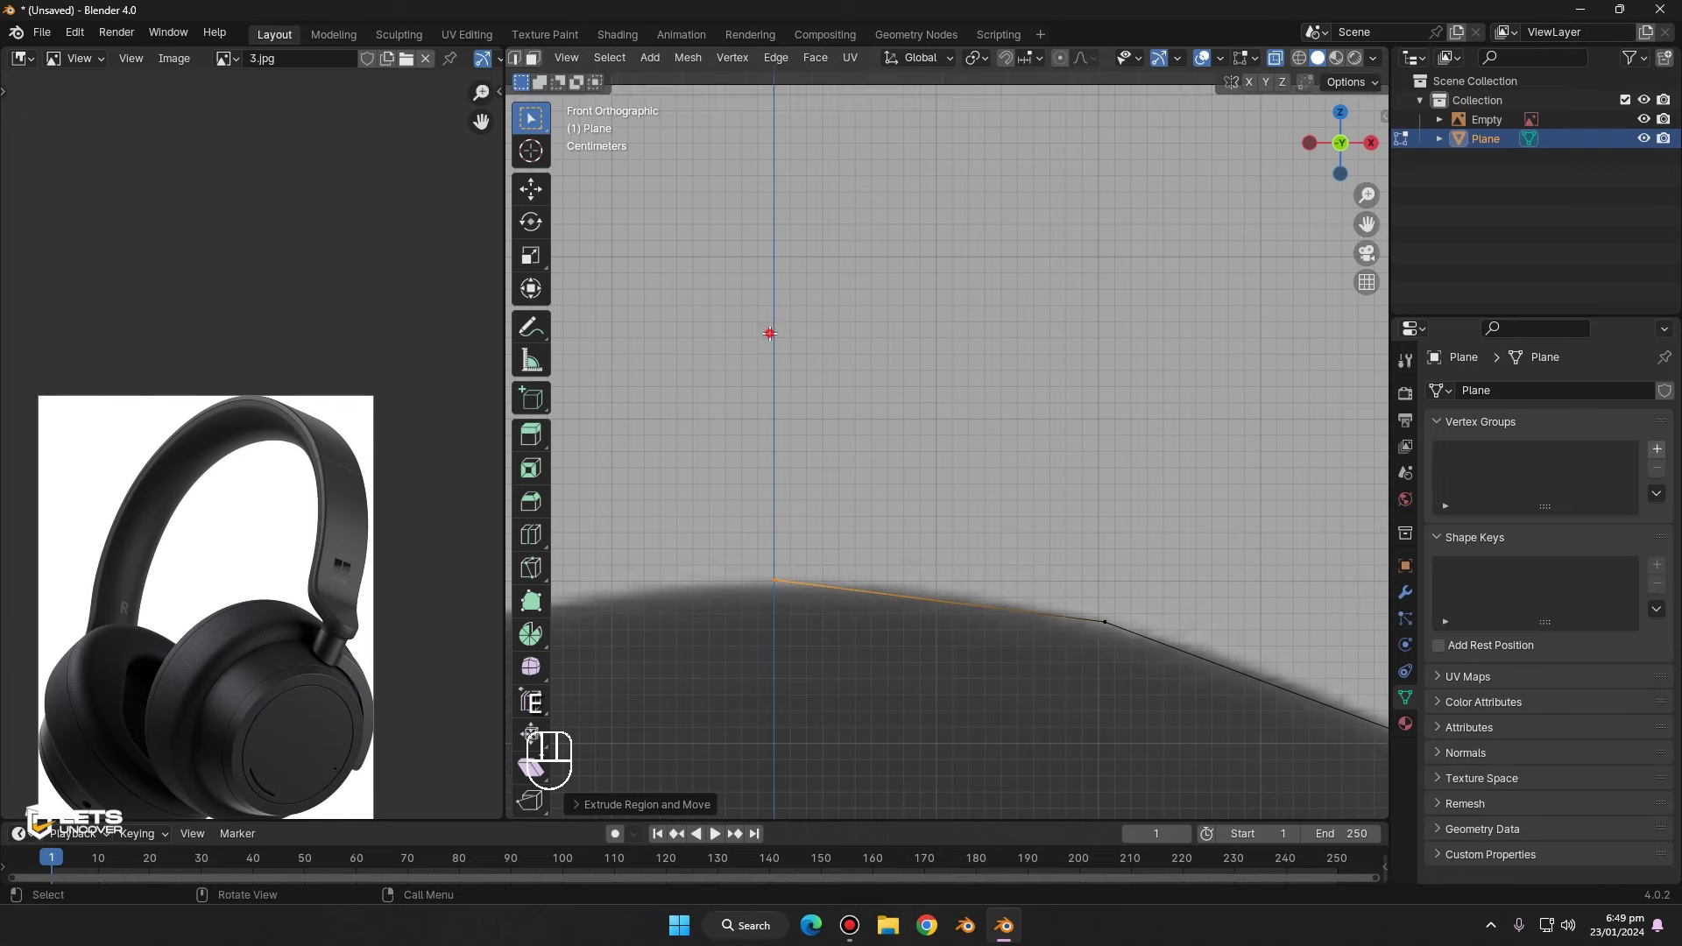
# - Leave Edit Mode and orbit around to view the traced headband strip
pyautogui.press('Tab')
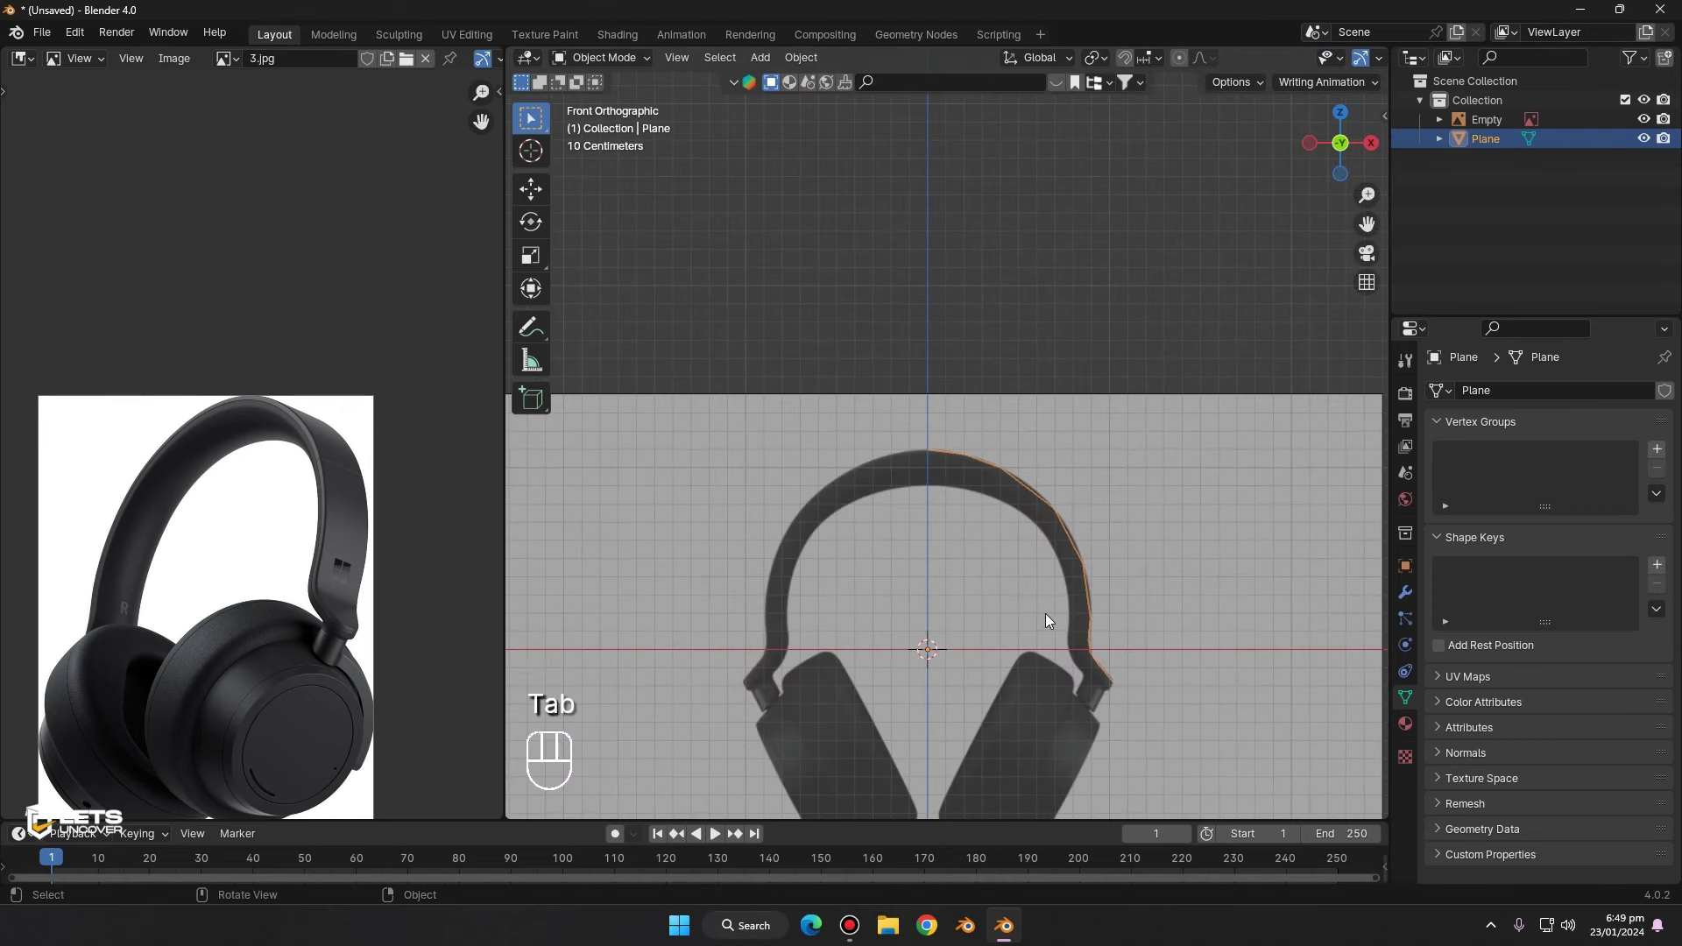
pyautogui.moveTo(981, 449); pyautogui.dragTo(948, 315)
pyautogui.moveTo(925, 297); pyautogui.dragTo(1154, 79)
pyautogui.click(1285, 70)
pyautogui.moveTo(1017, 353); pyautogui.dragTo(1068, 255)
pyautogui.middleClick(1136, 274)
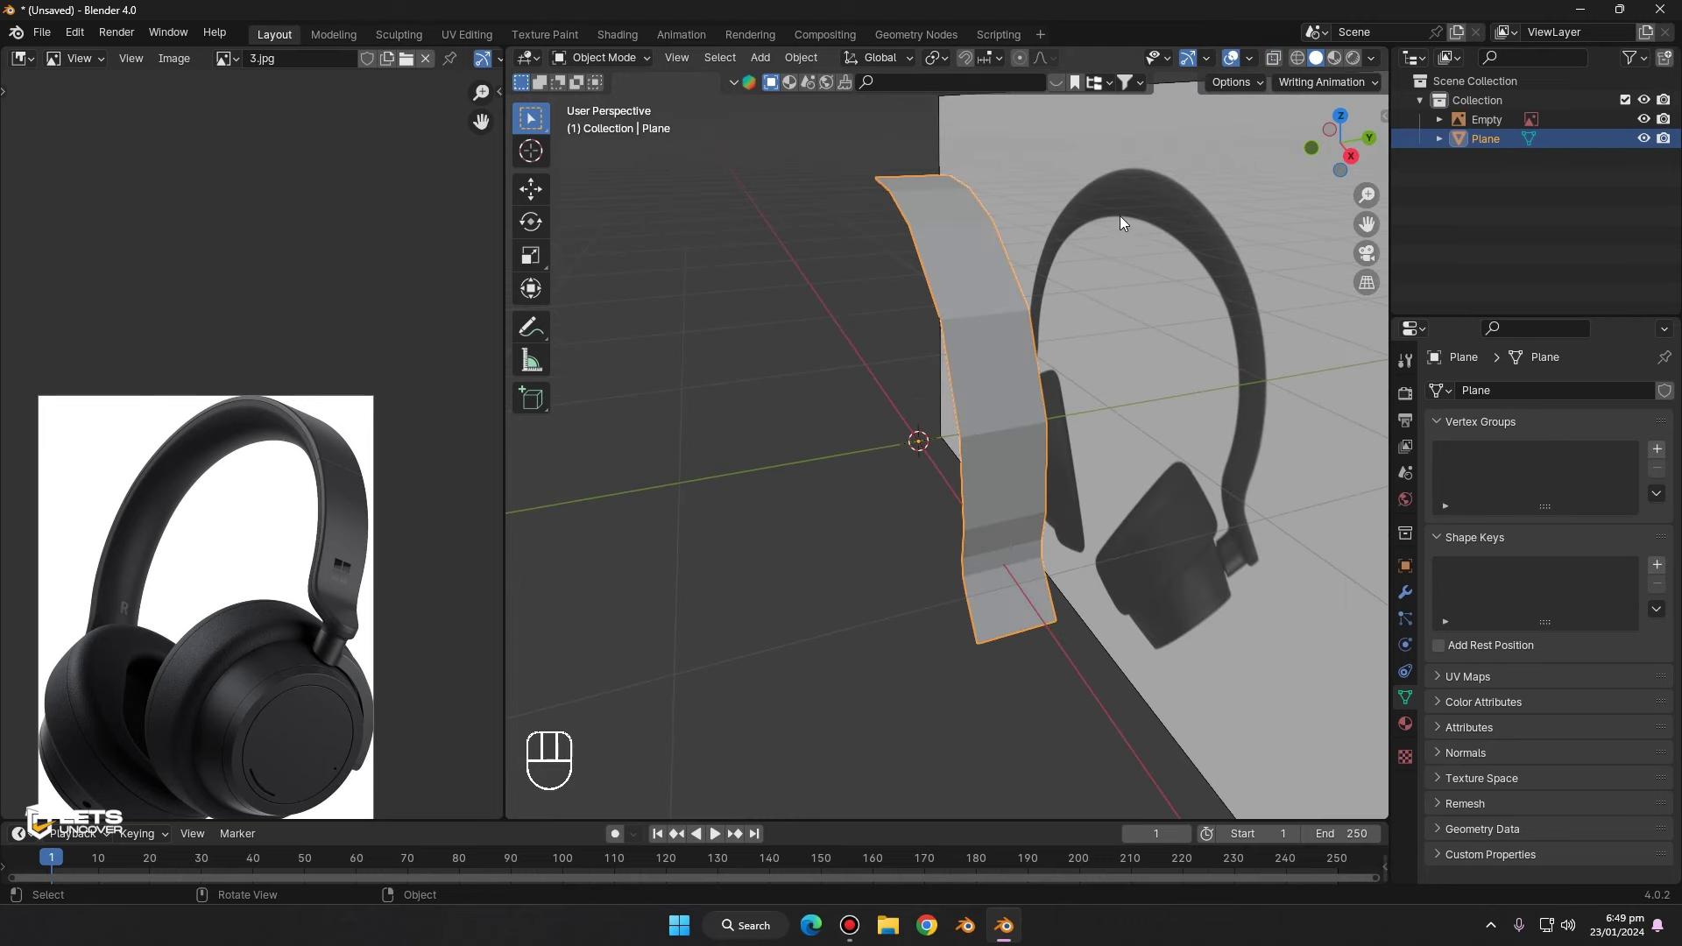
# - Select the headband strip, face it head-on and enter Edit Mode
pyautogui.click(983, 262)
pyautogui.moveTo(984, 267); pyautogui.dragTo(973, 283)
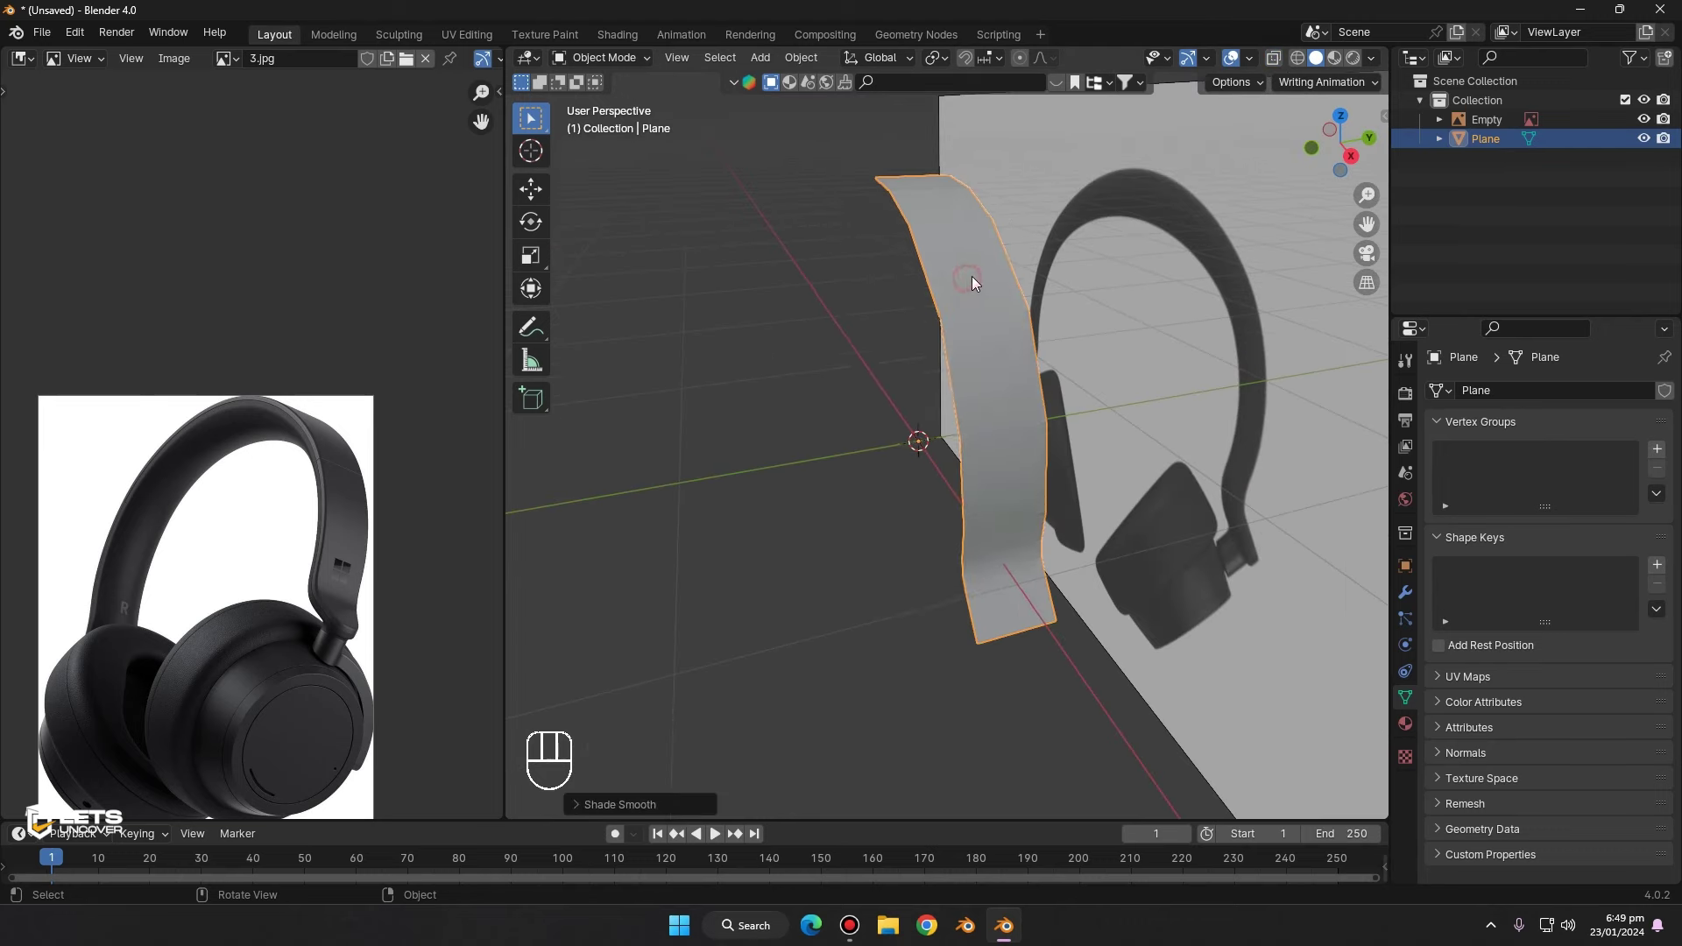
pyautogui.moveTo(919, 192); pyautogui.dragTo(945, 287)
pyautogui.press('Tab')
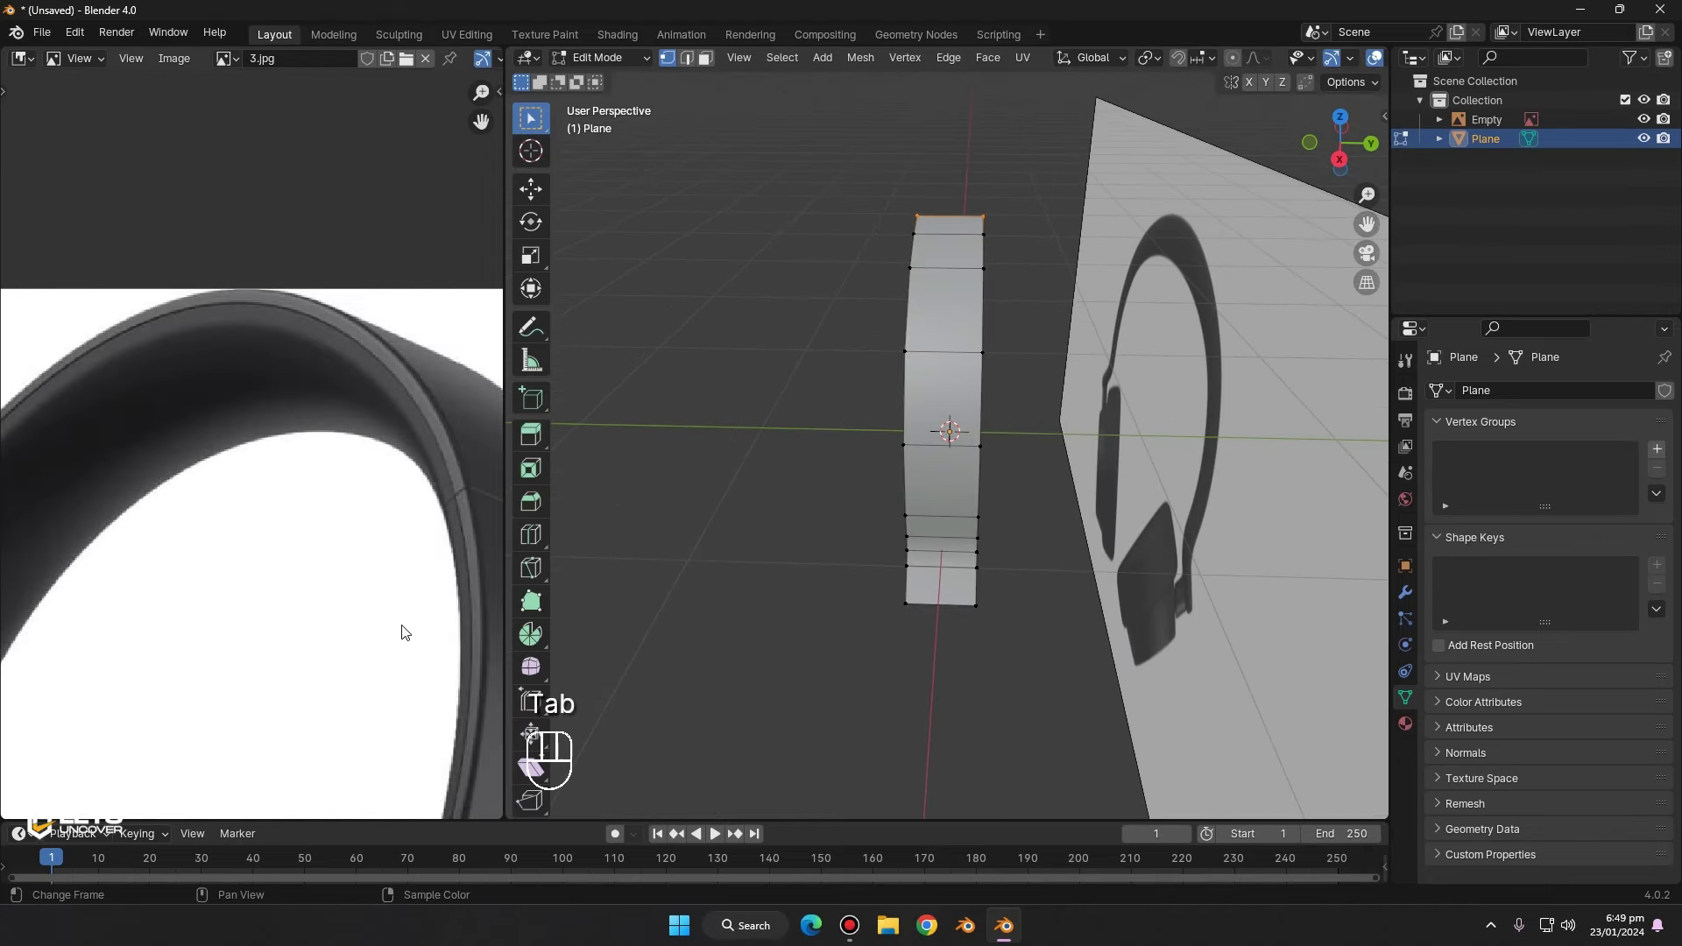
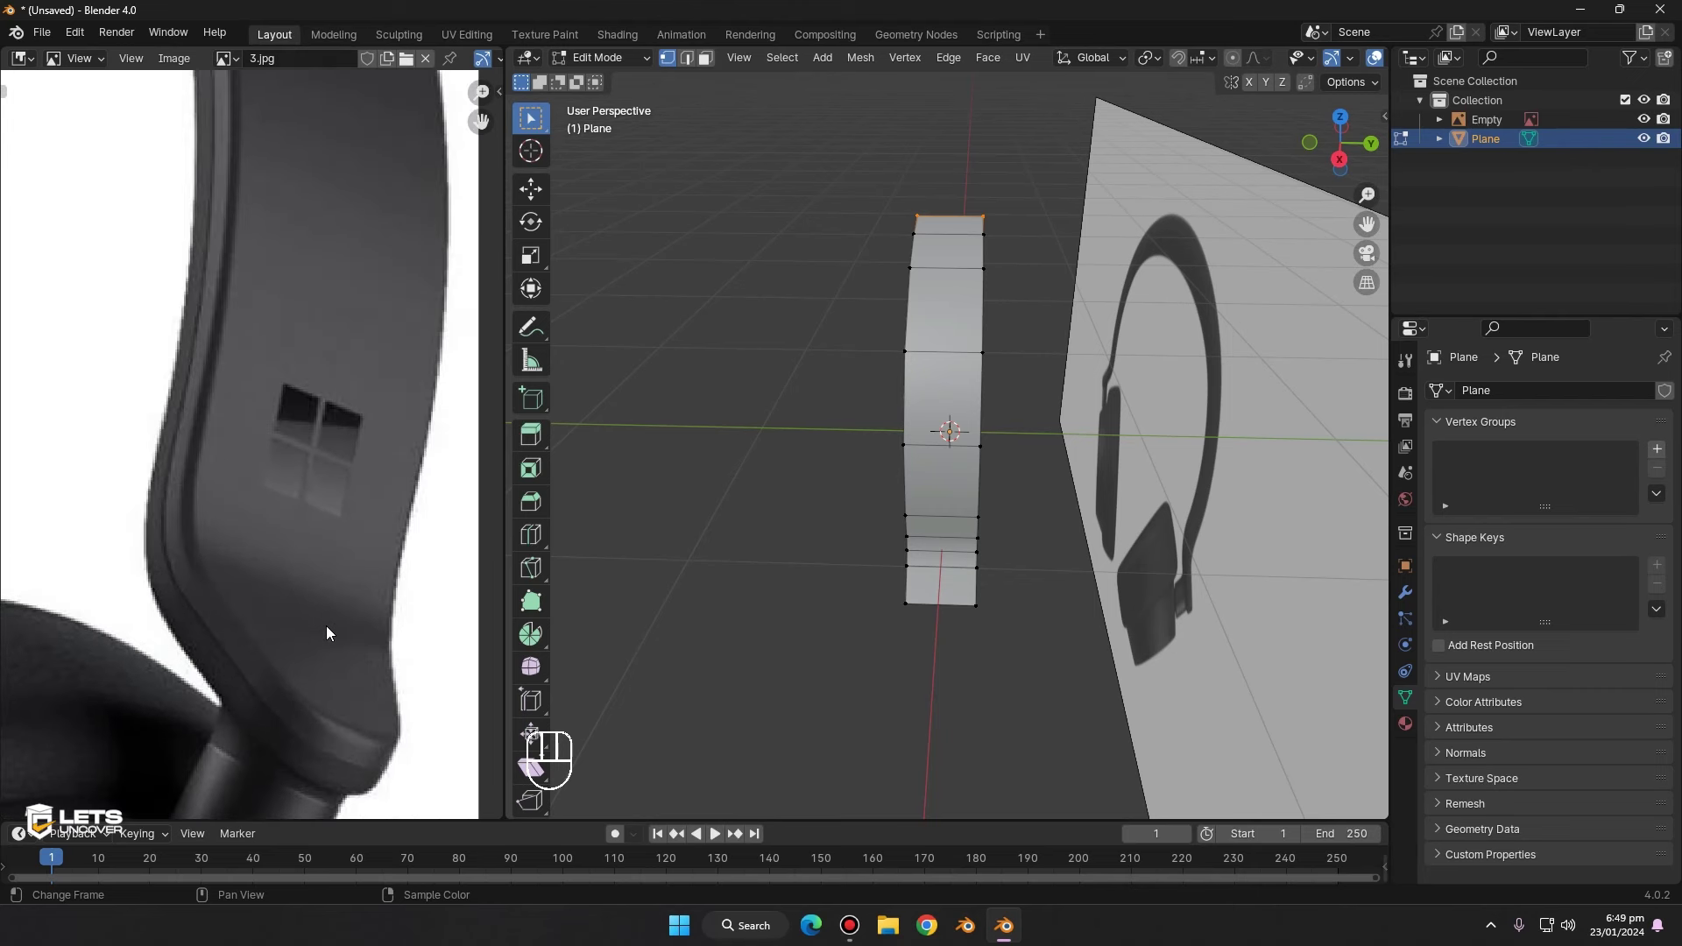
# - Scale the strip's bottom edge narrower so its lower end tapers to a tip
pyautogui.middleClick(271, 387)
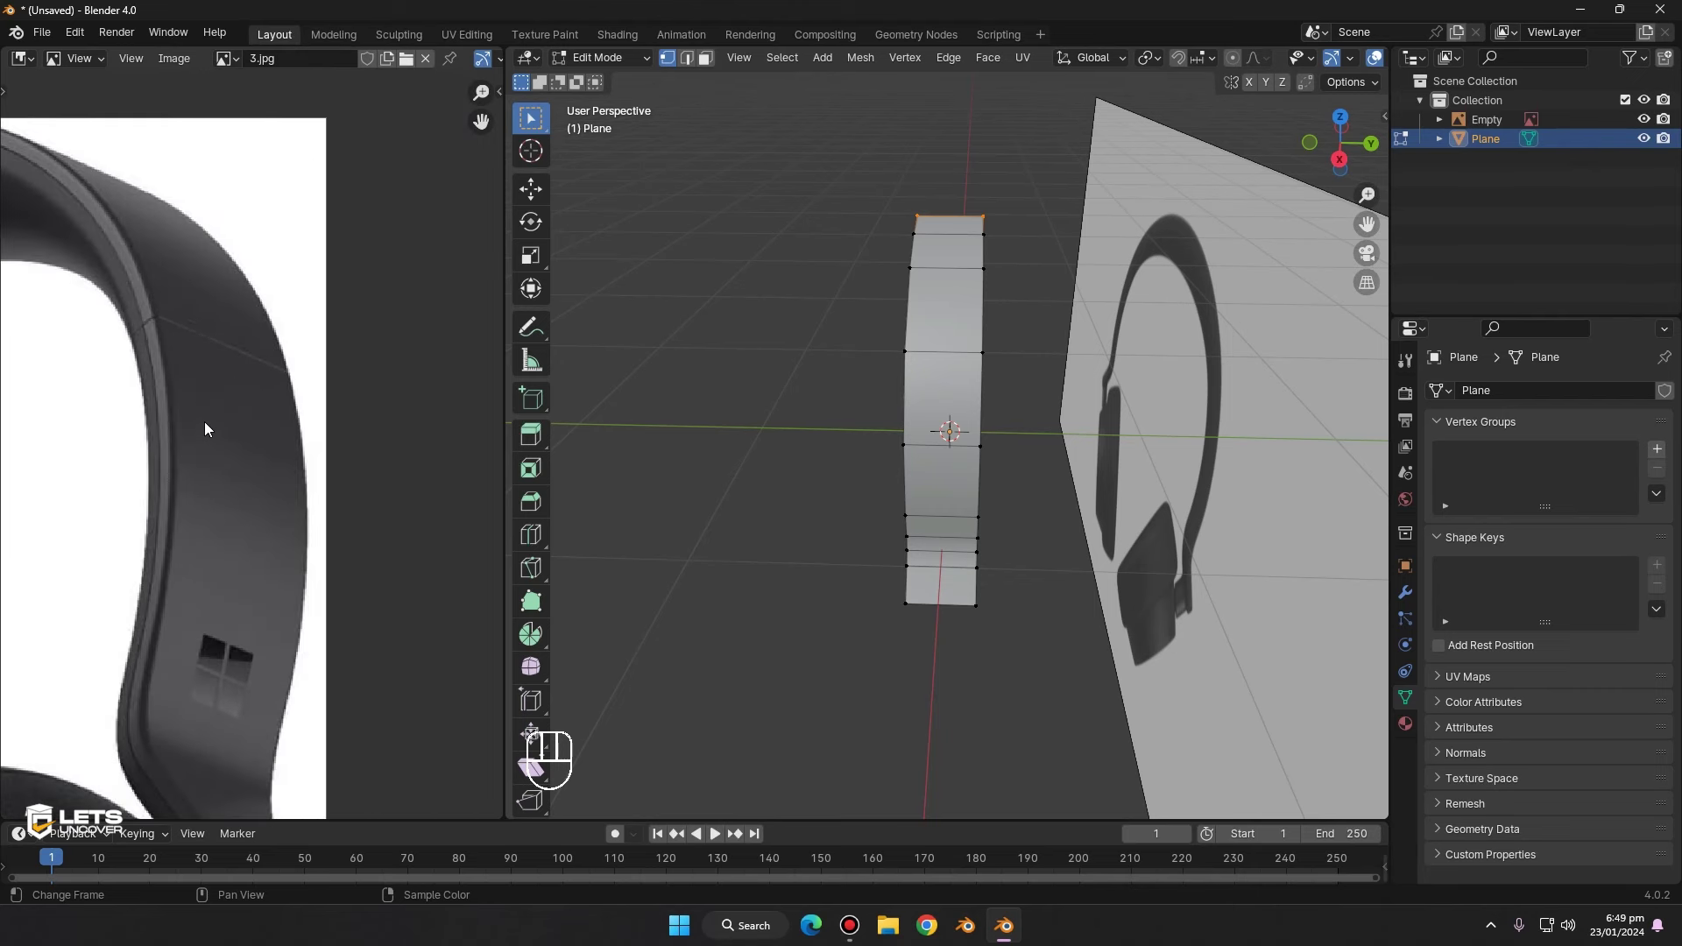
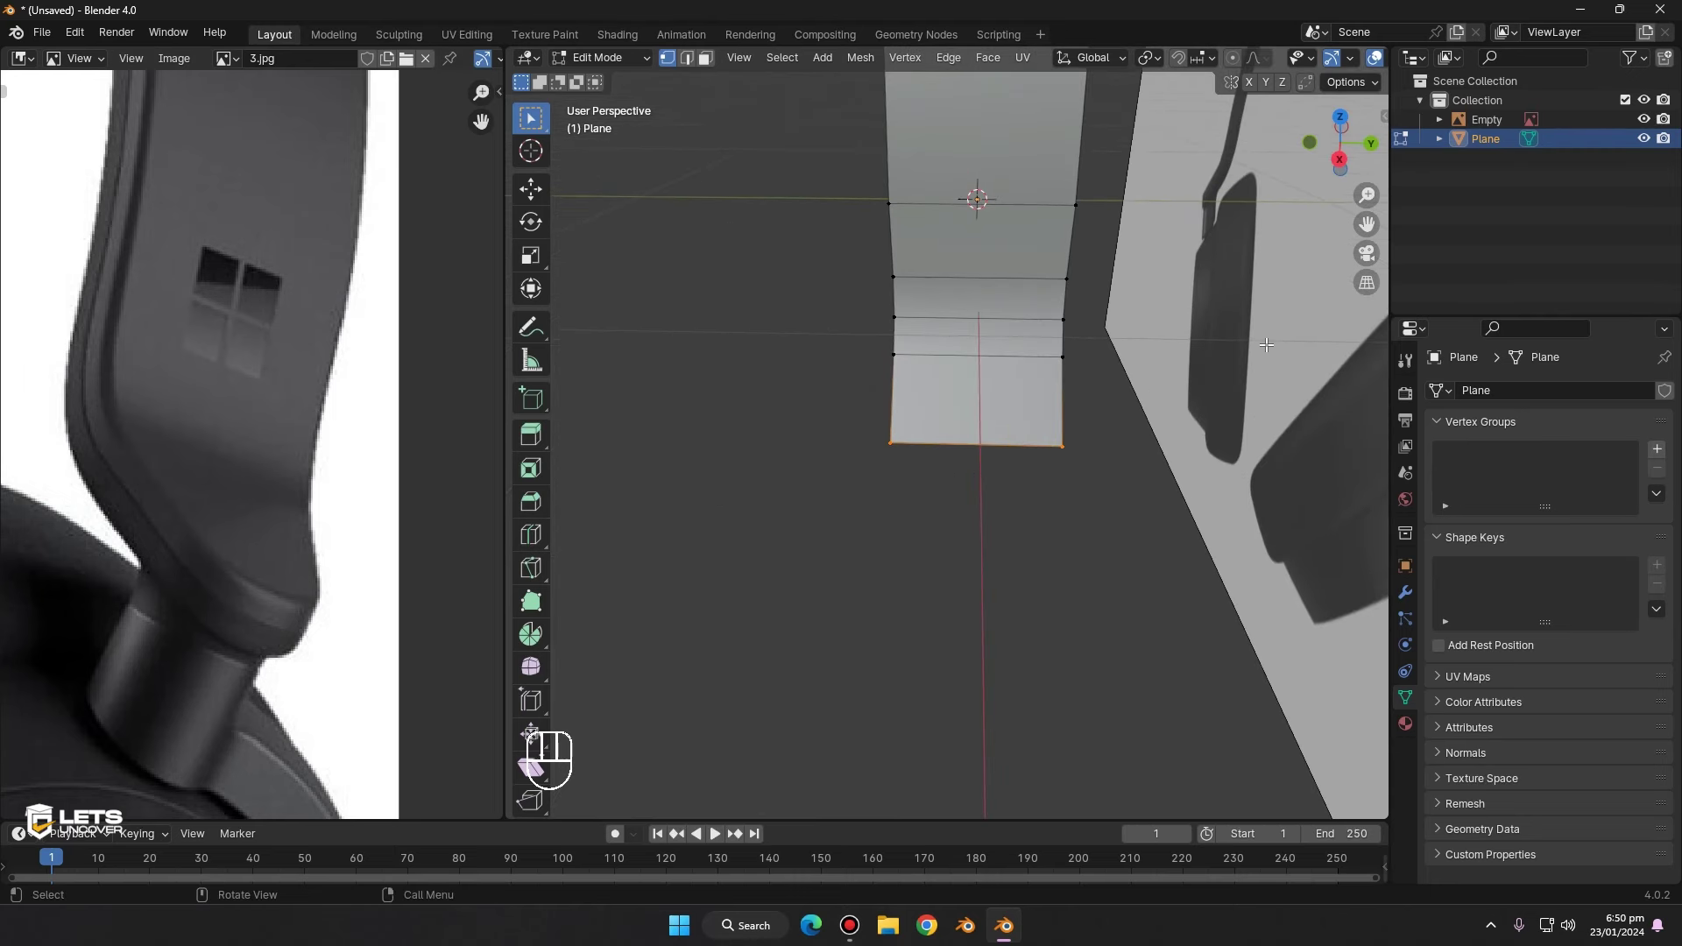
pyautogui.press('s')
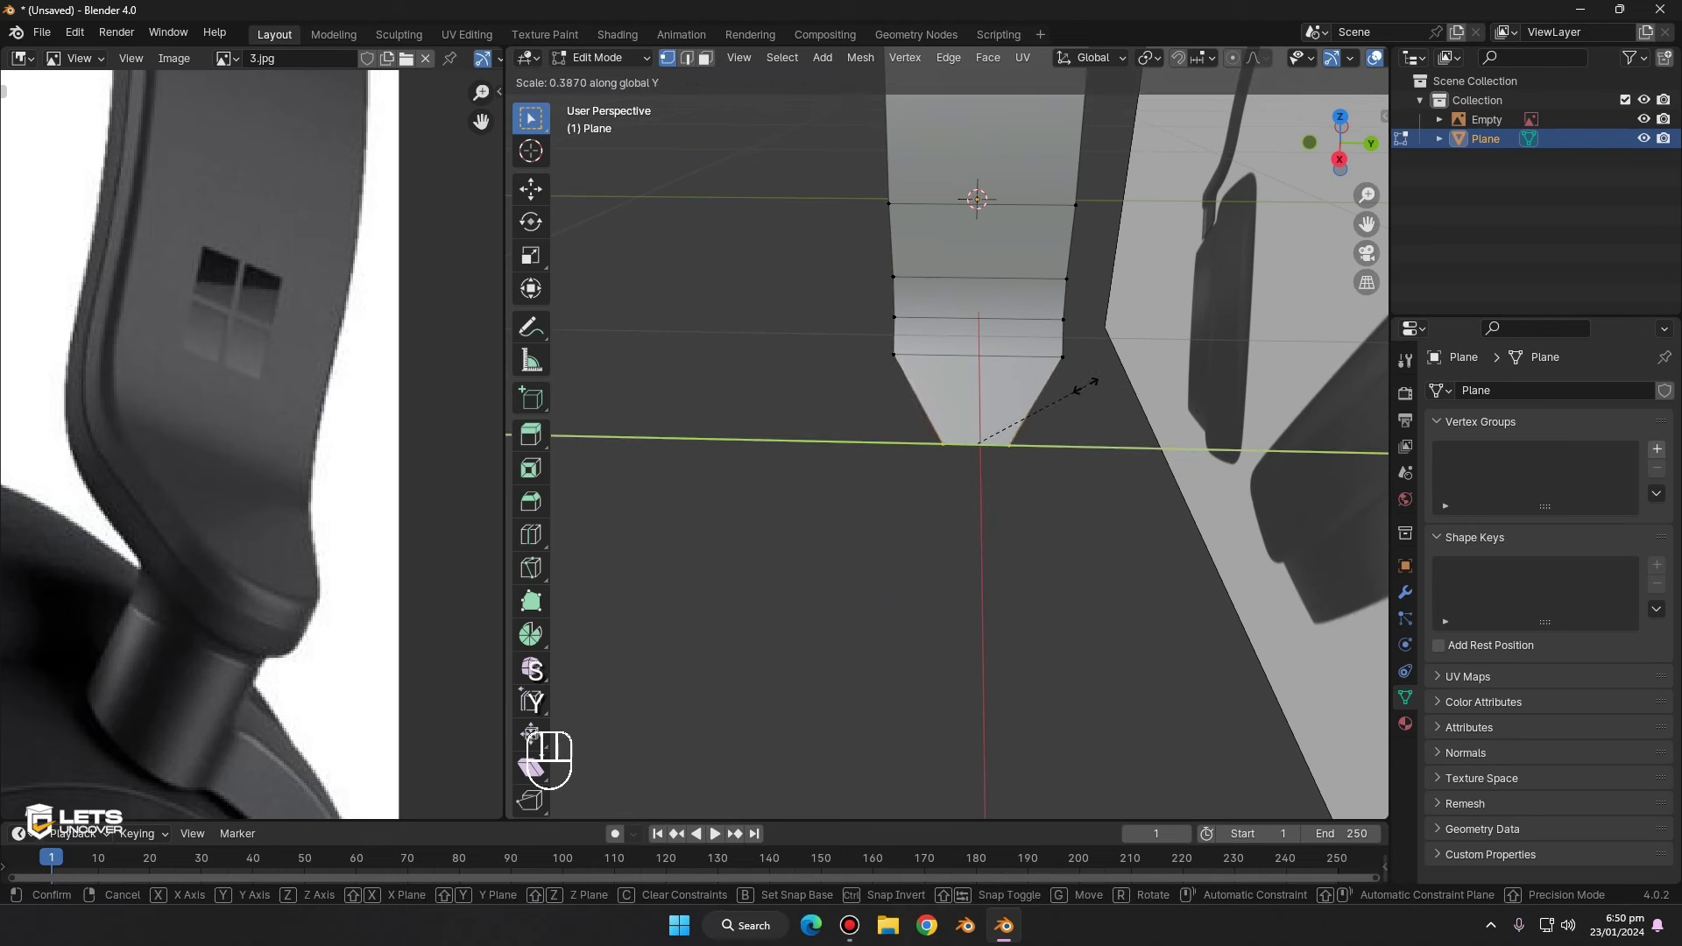
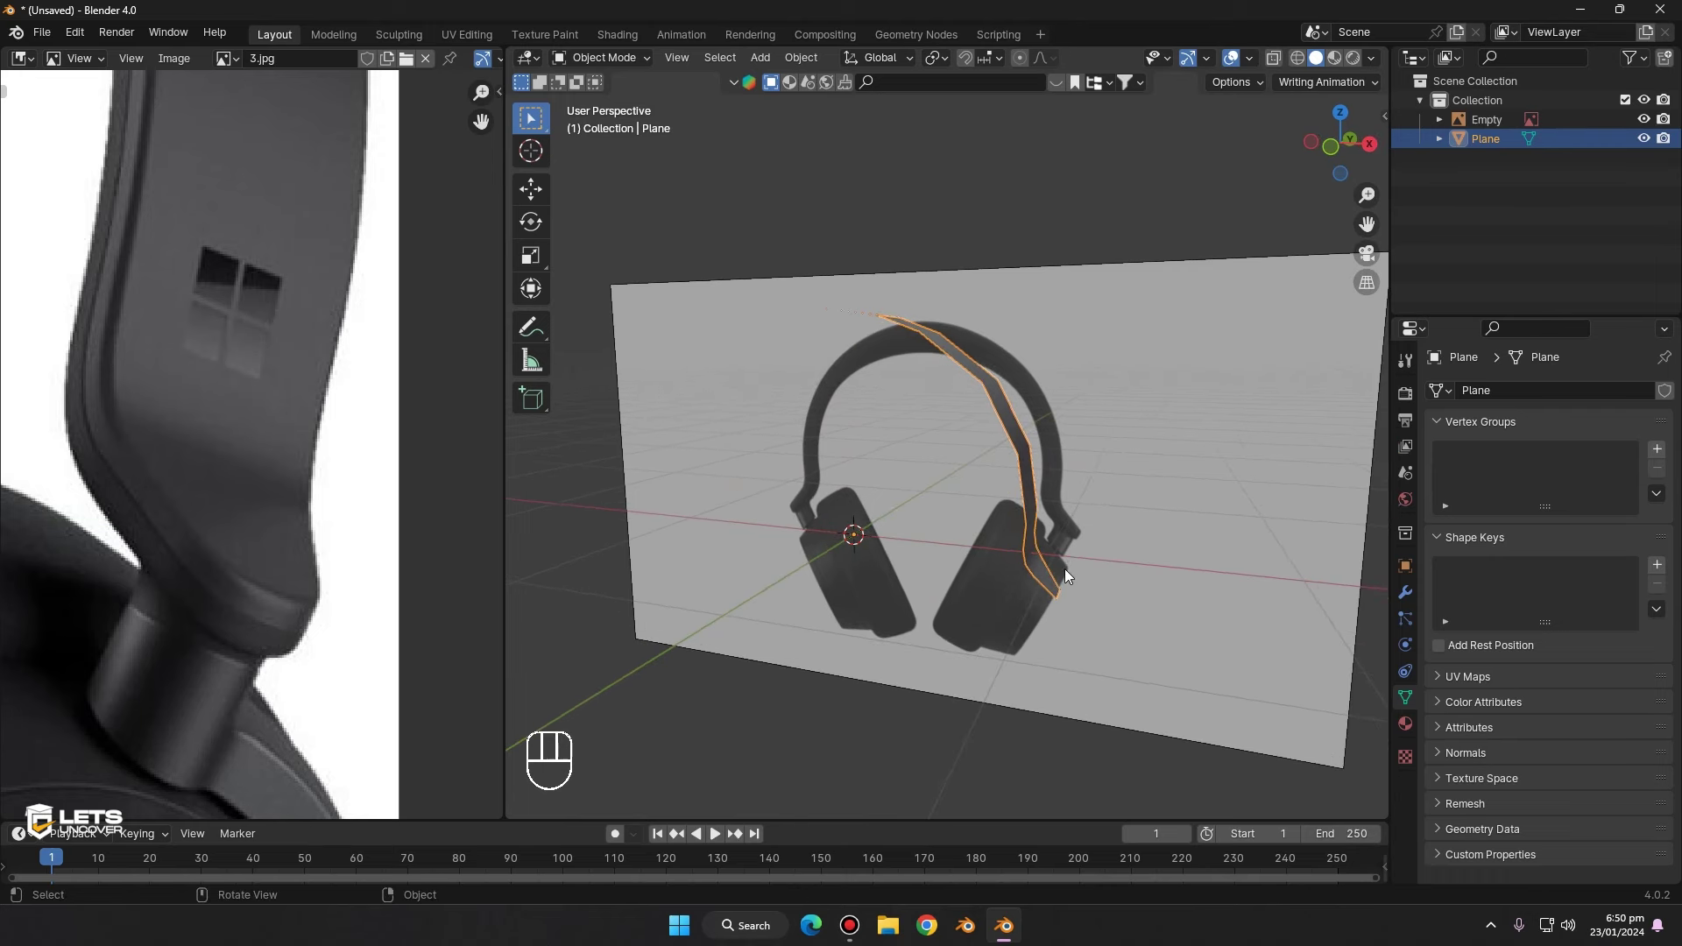
# - Pan to view the headphones straight from the front
pyautogui.middleClick(1009, 360)
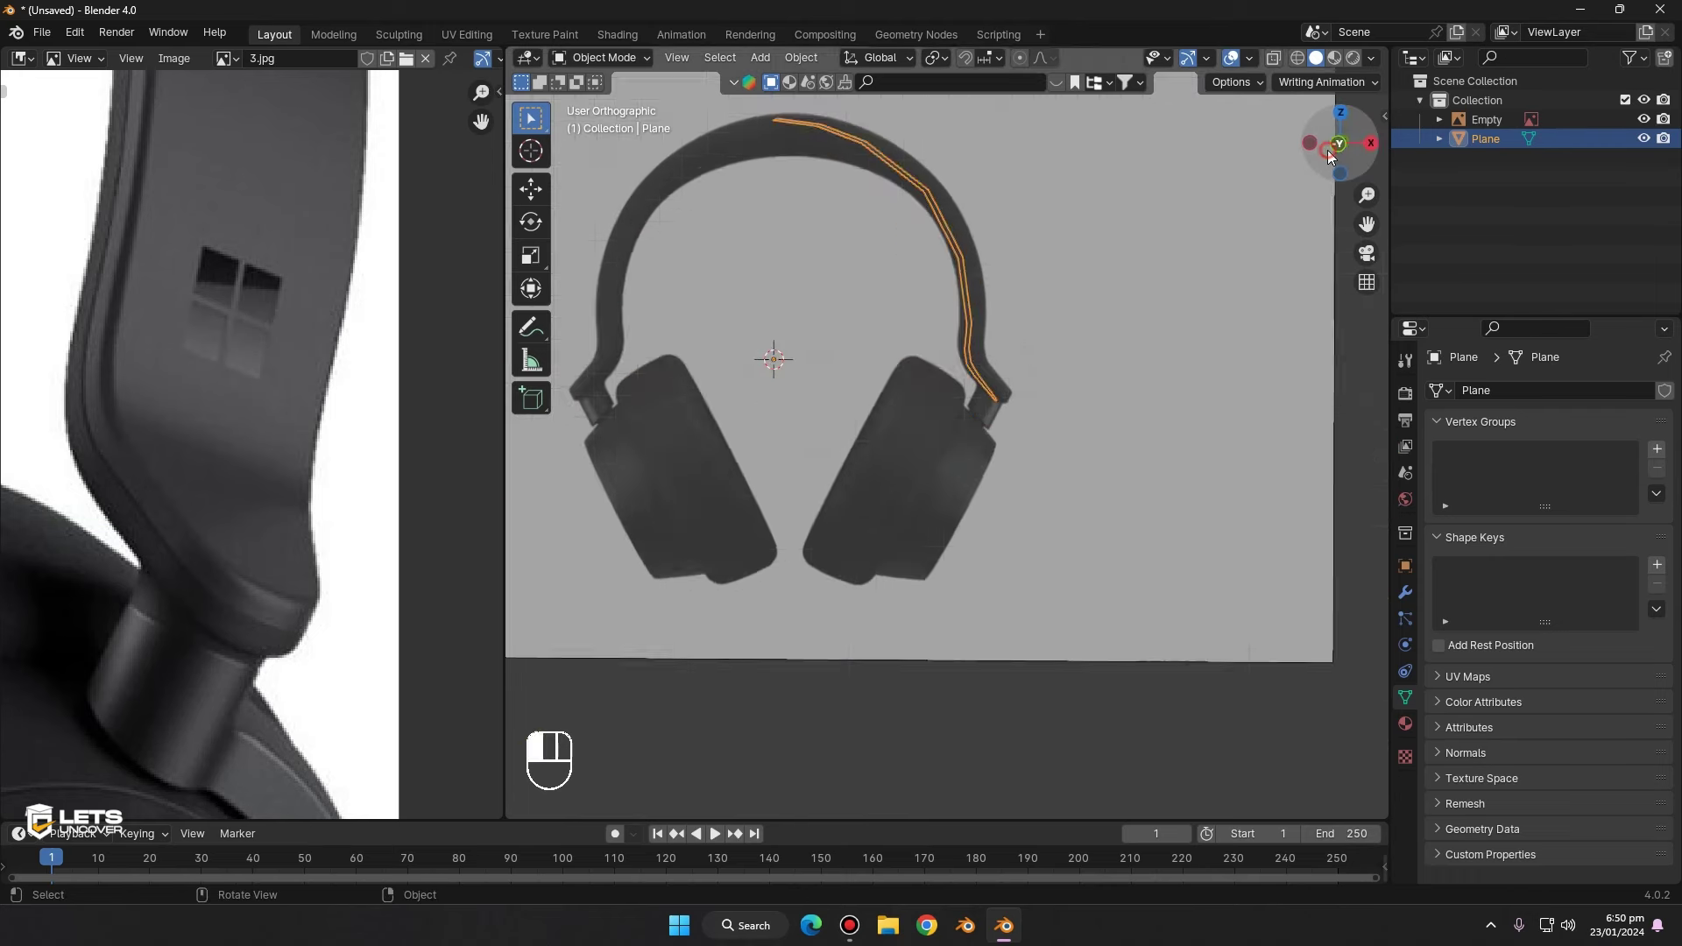
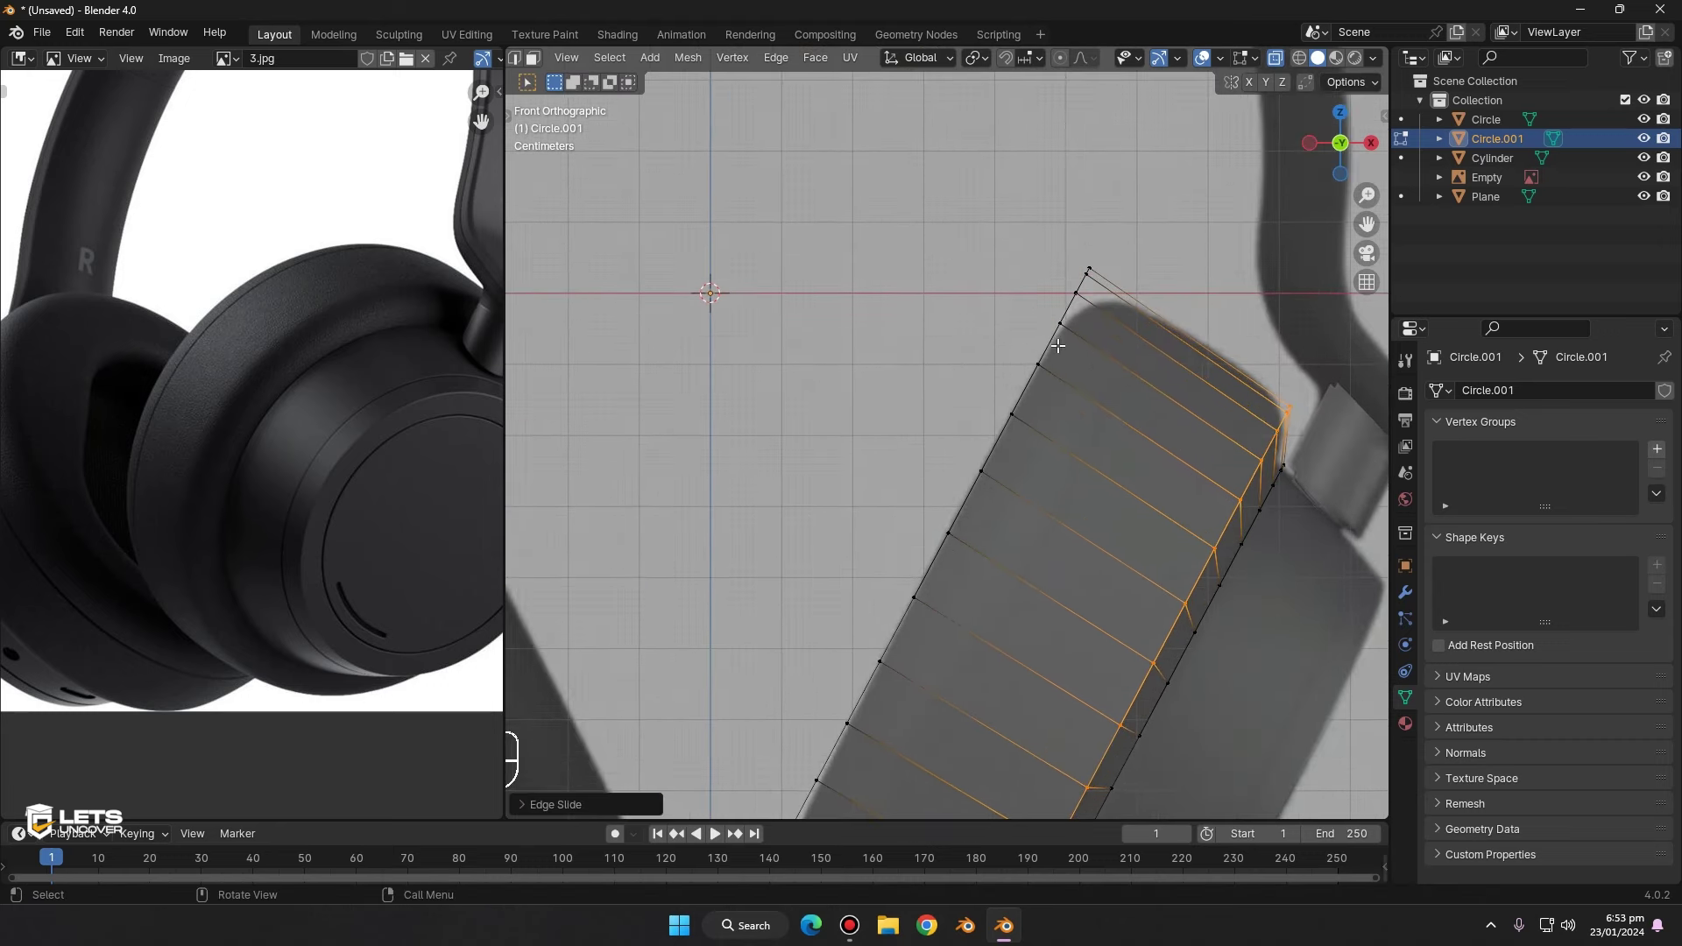
# - Scale Circle.001's inner loop inward along the vertical axis to thicken the ring
pyautogui.write('bb')
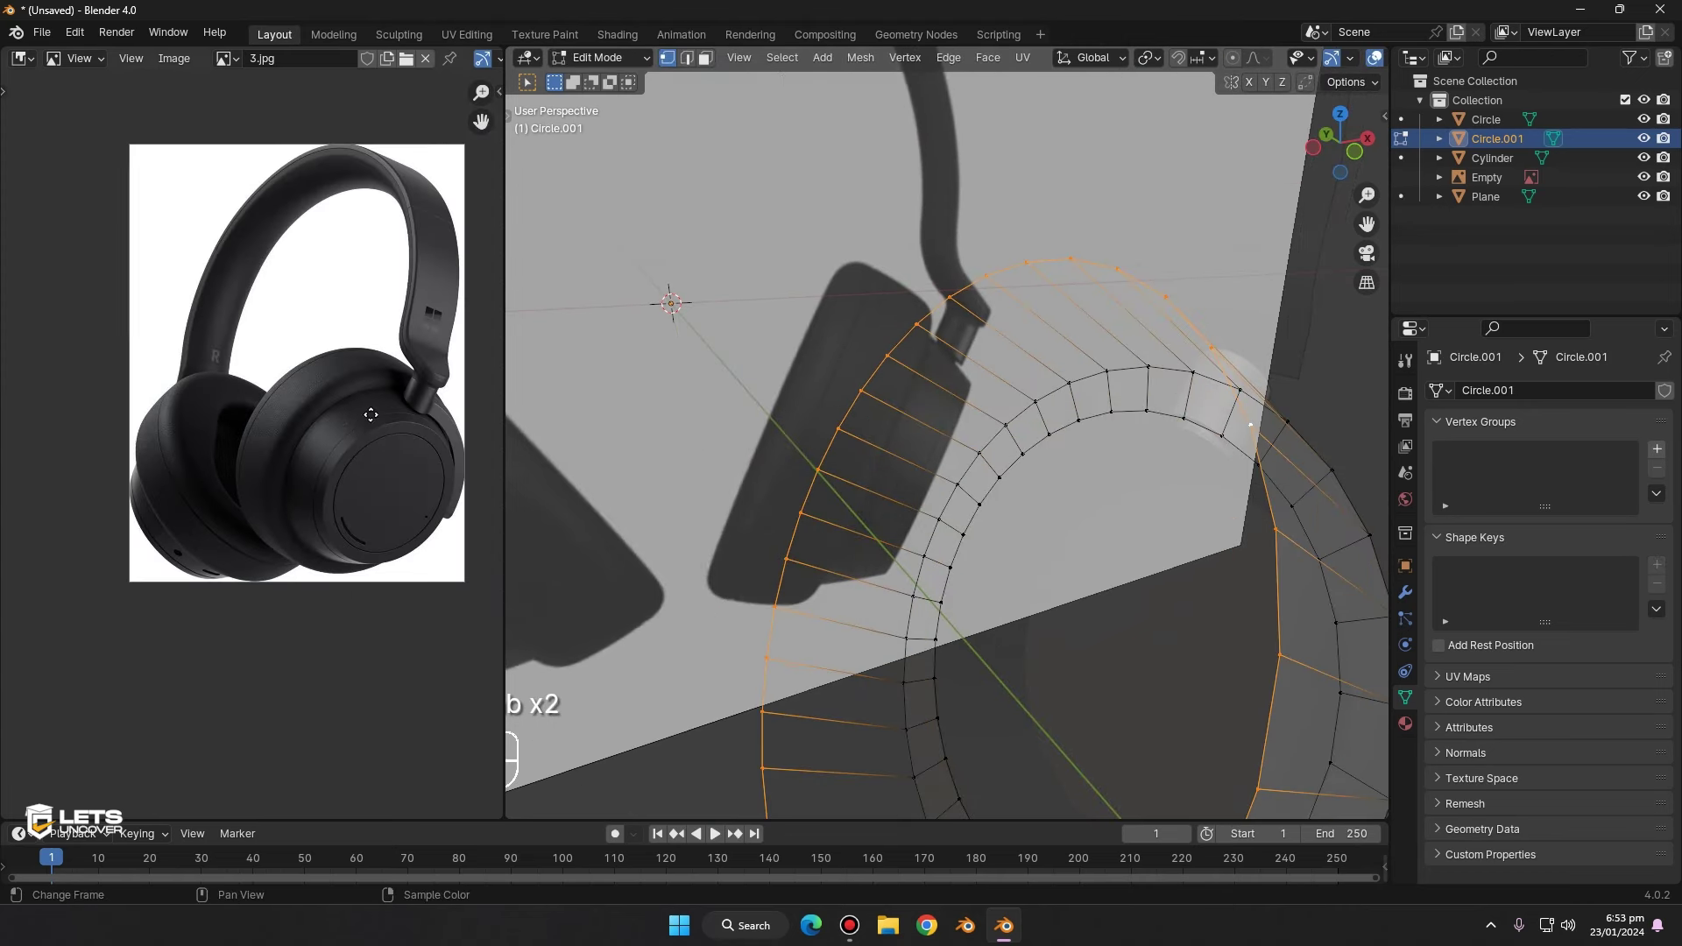
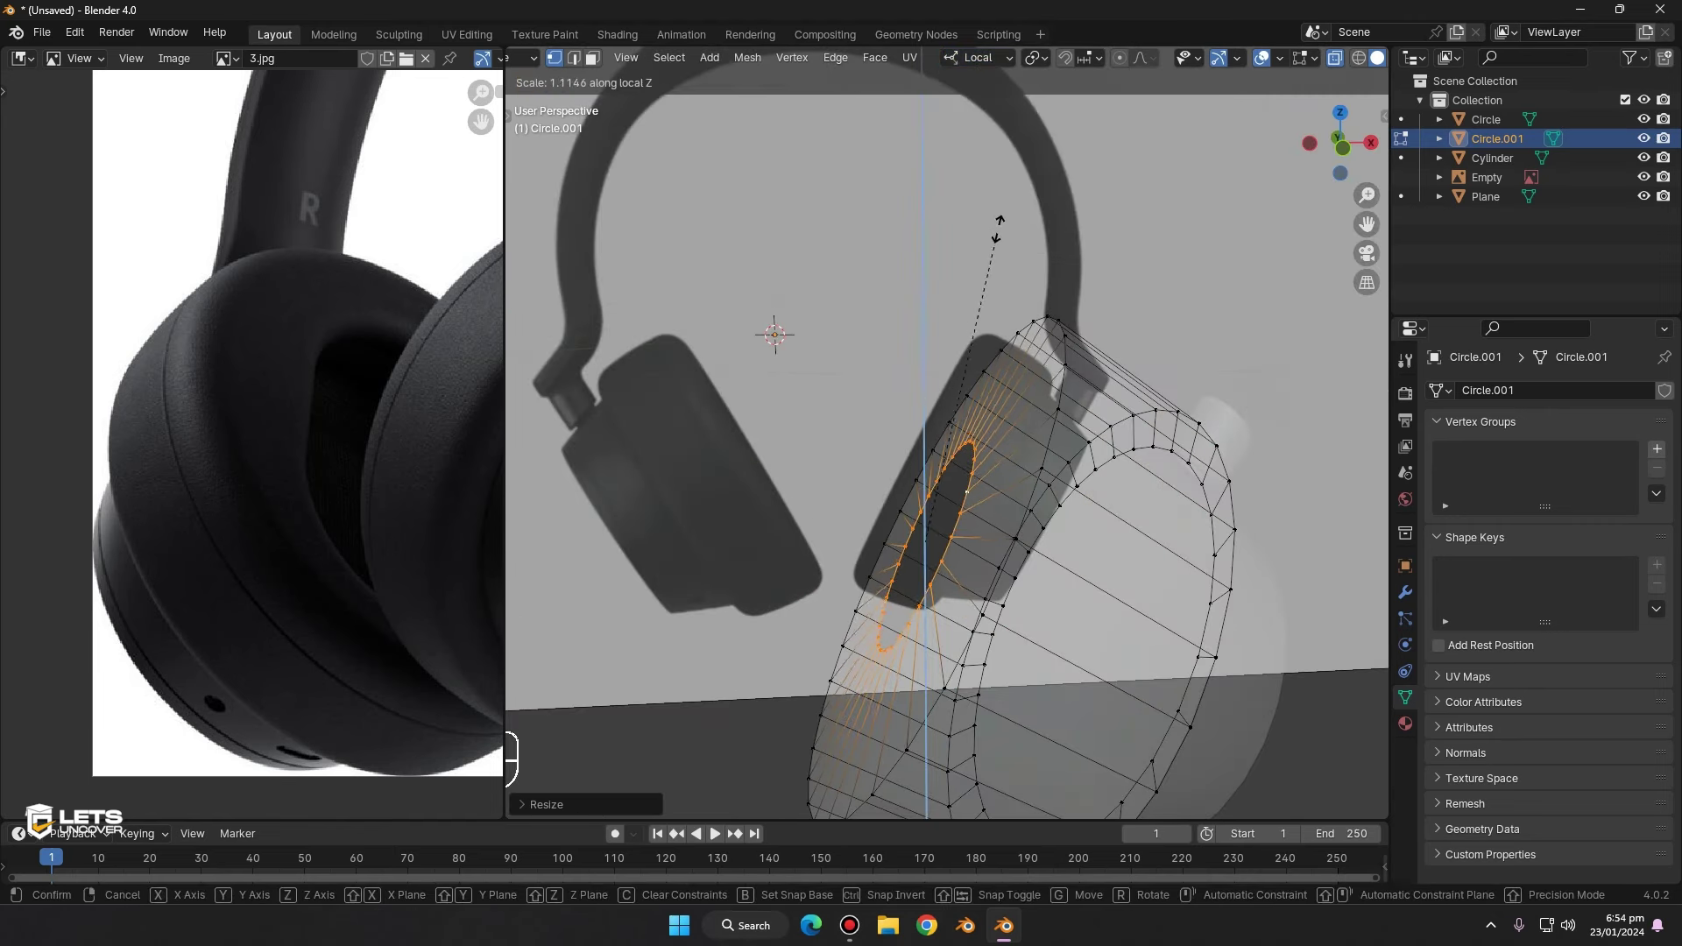
pyautogui.press('b')
pyautogui.press('b')
pyautogui.press('b')
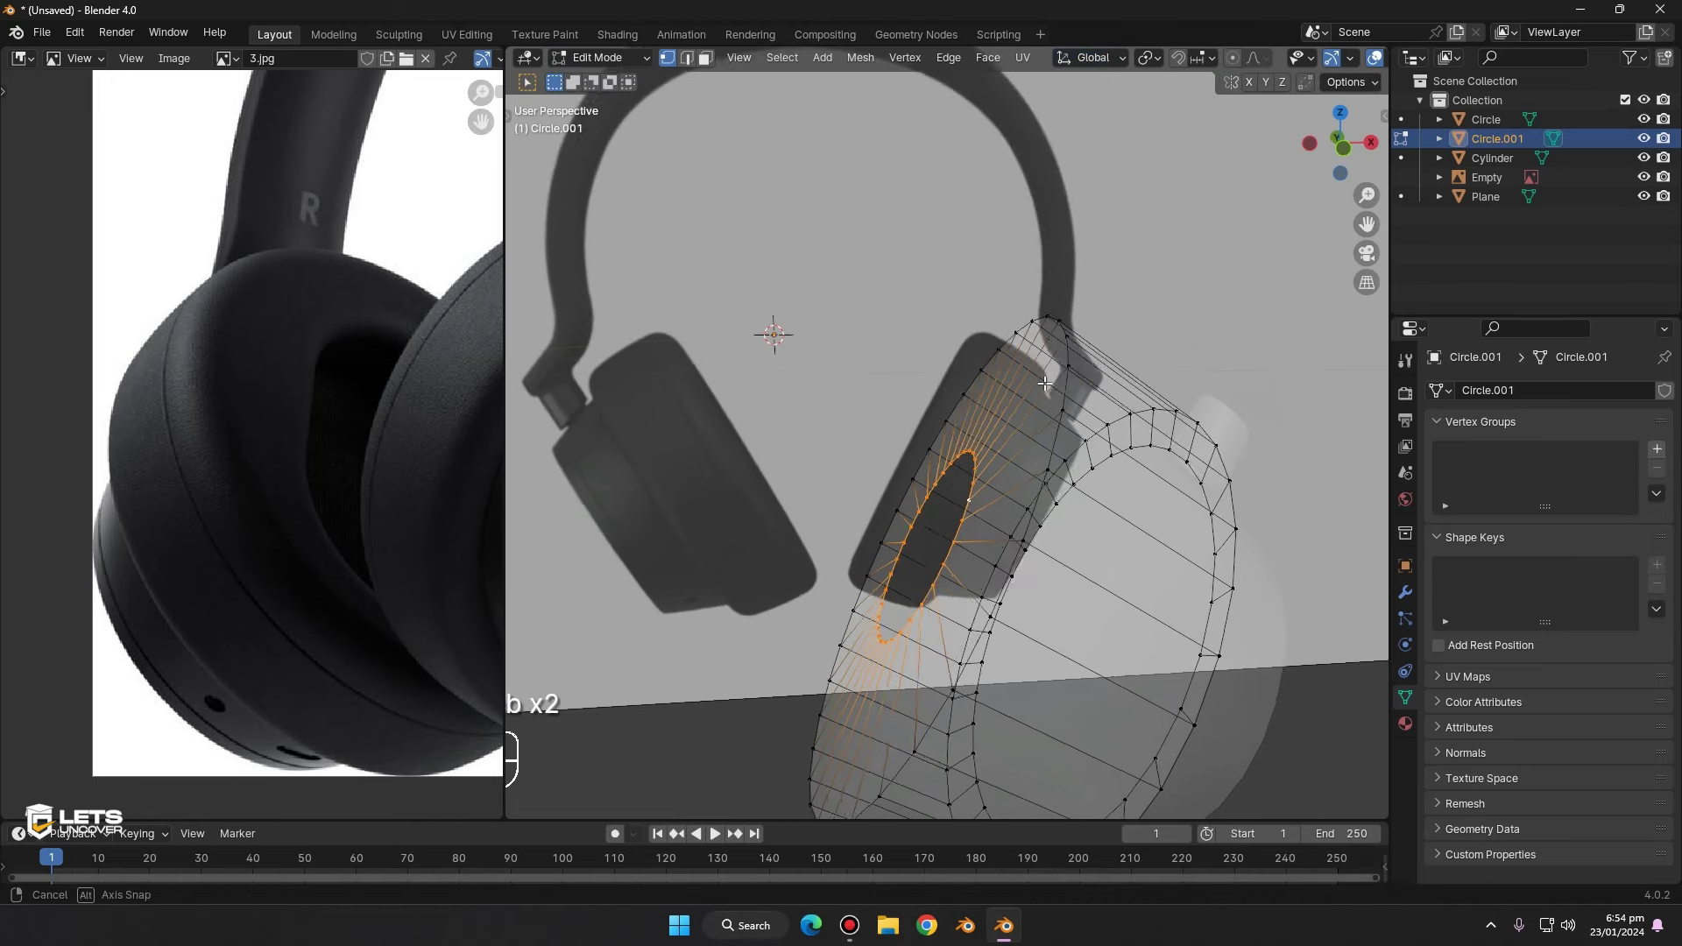
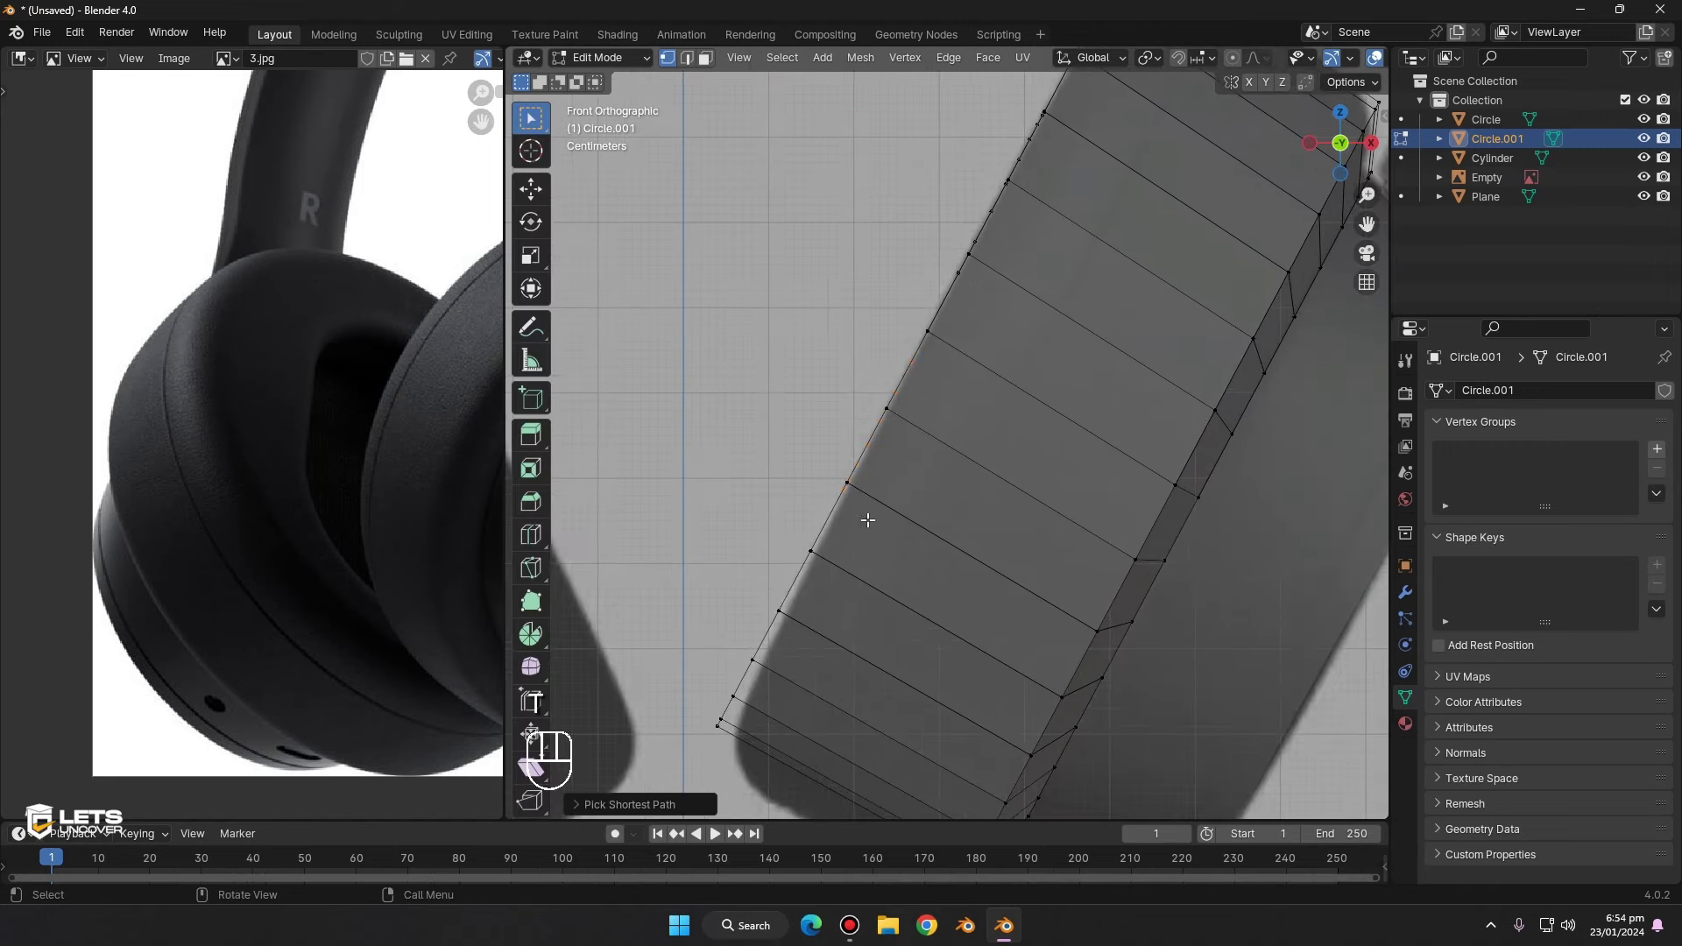
# - Move the outline edge, then select the inner edge rings and move them to form a recessed band
pyautogui.press('g')
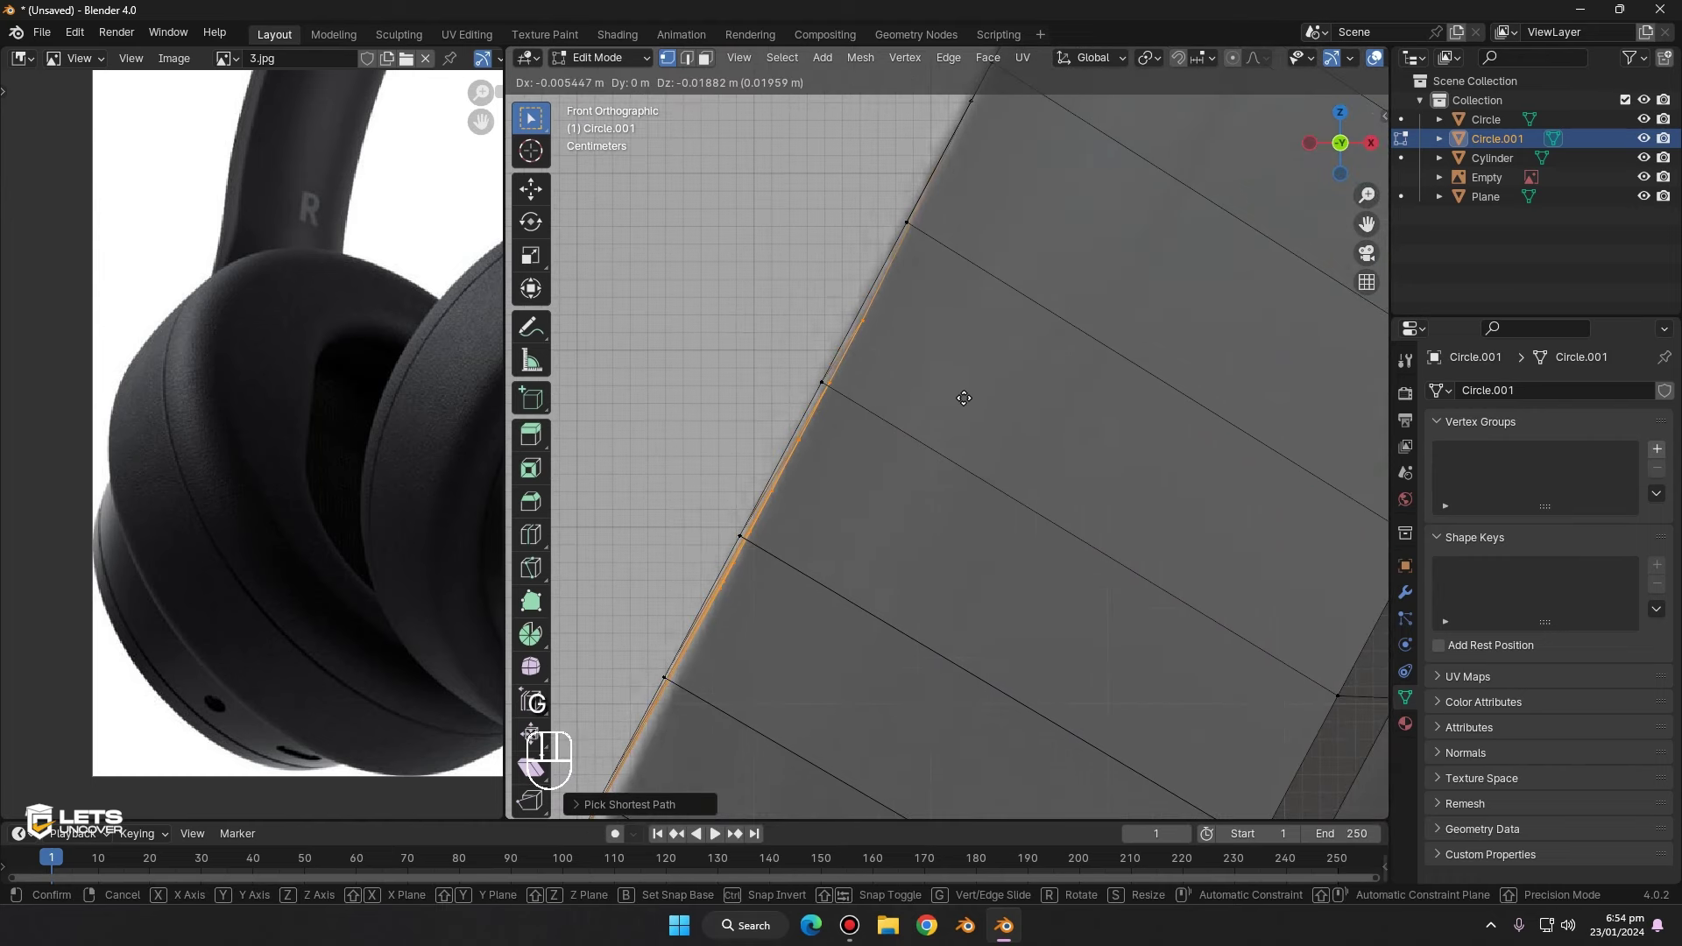
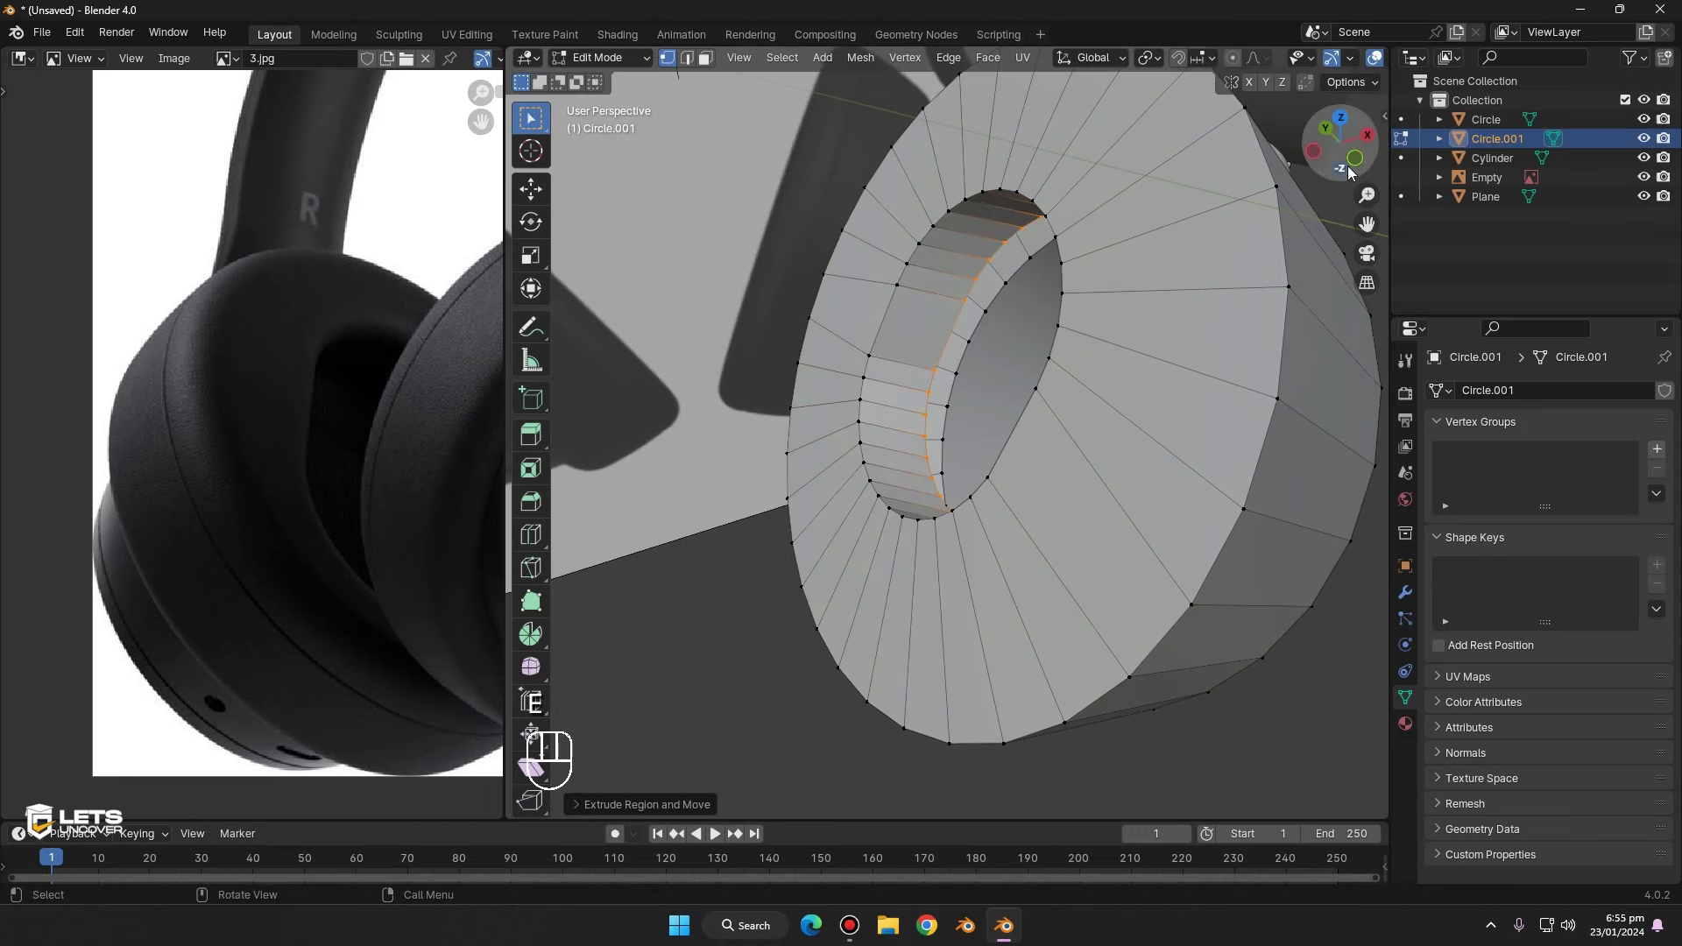
pyautogui.click(1364, 165)
pyautogui.click(1377, 63)
pyautogui.press('g')
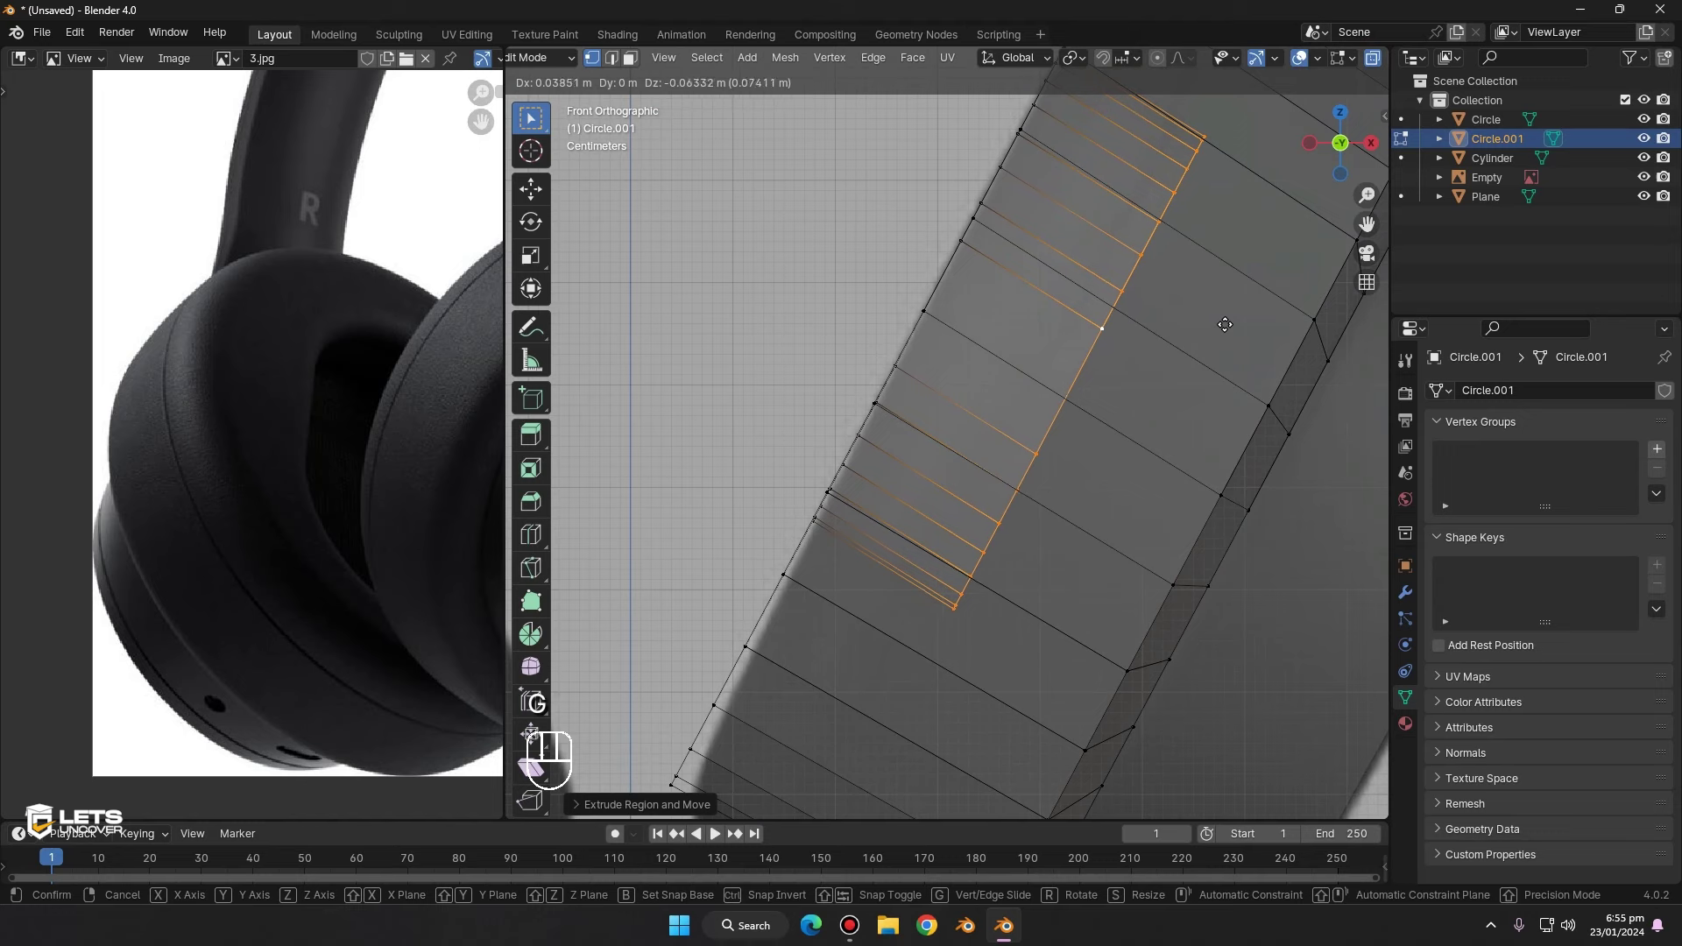
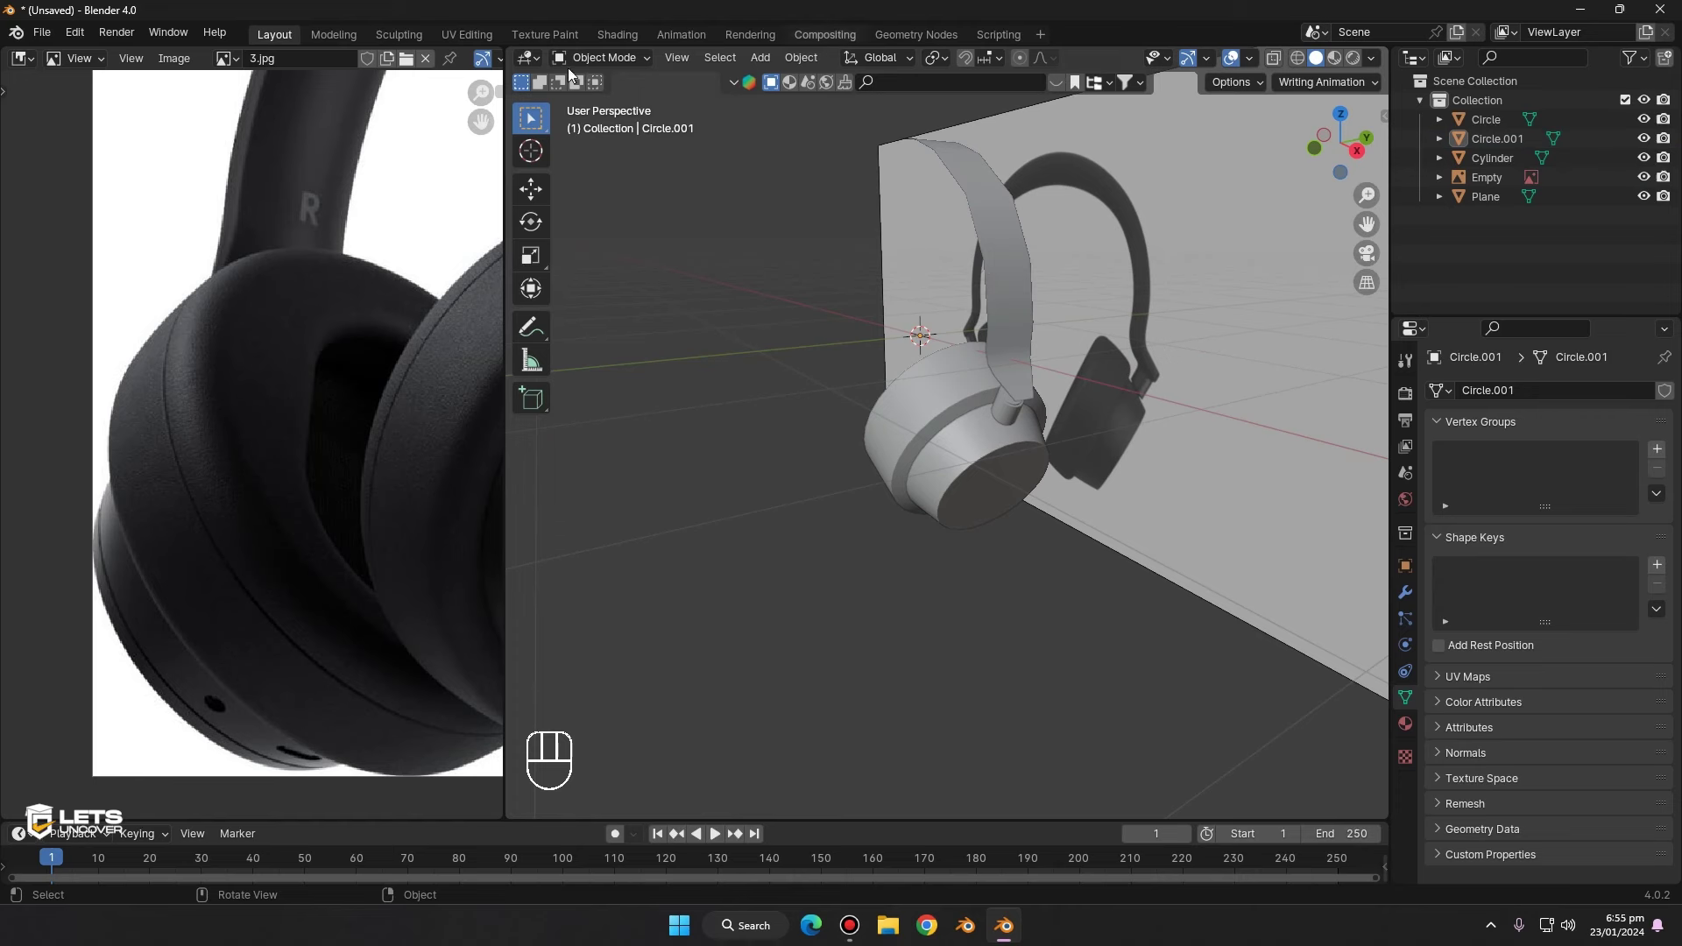
# - Frame the Circle earcup in view and save the project as 'tut headphone.blend'
pyautogui.click(647, 308)
pyautogui.press('ctrl+d')
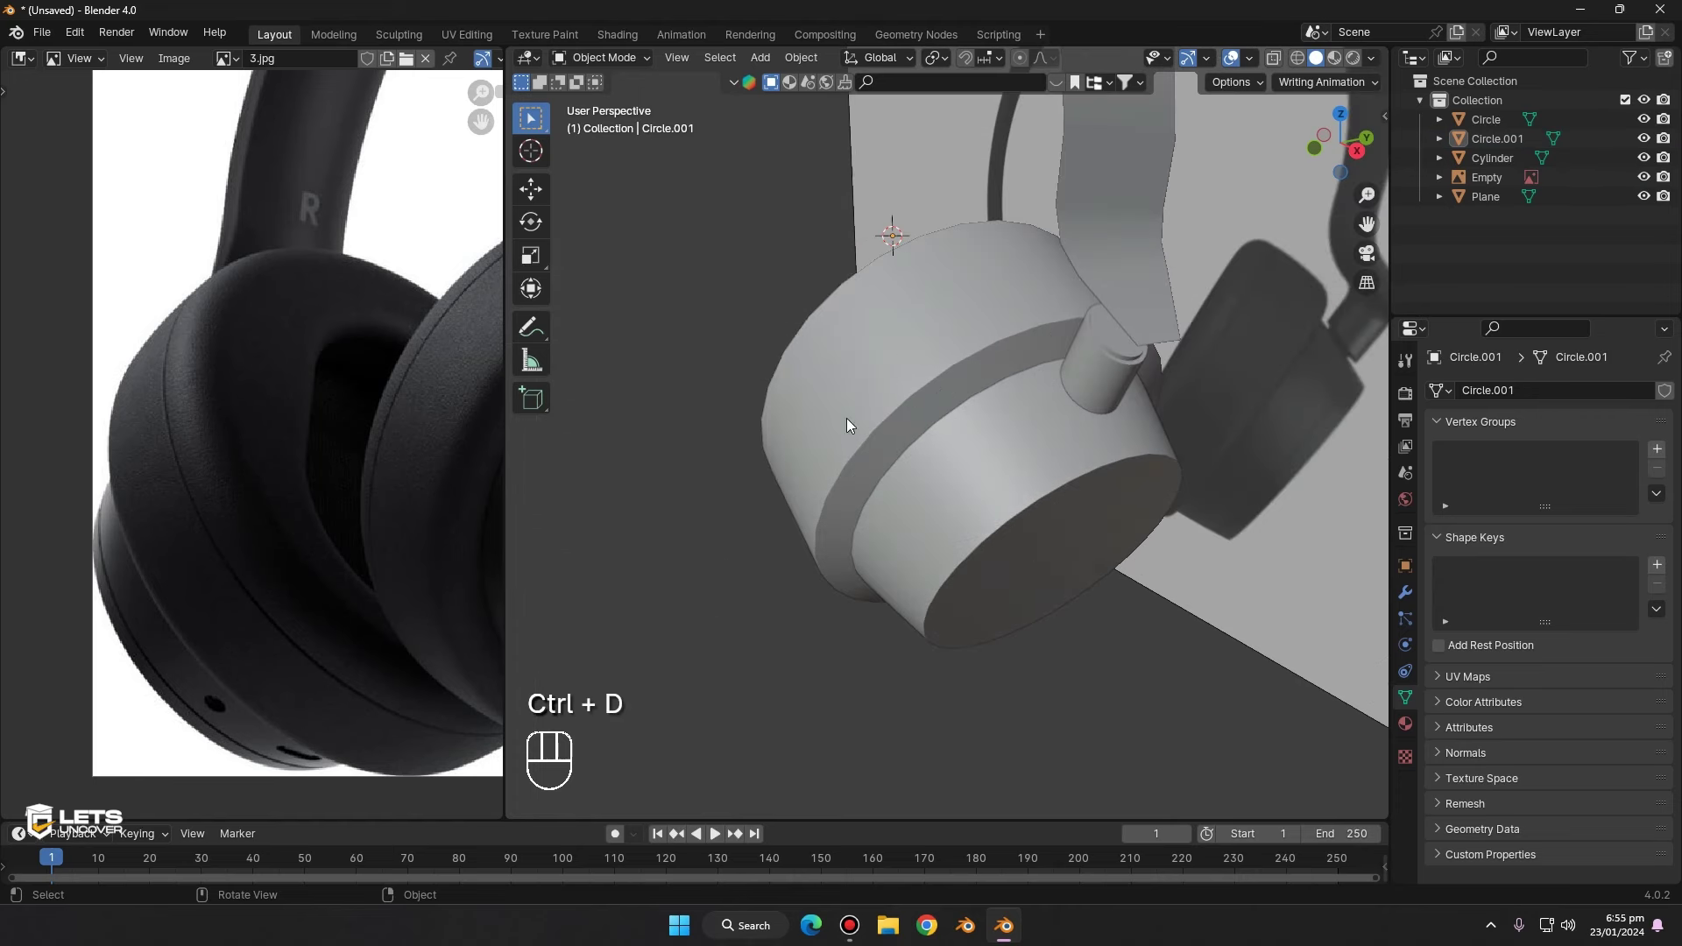
pyautogui.press('ctrl+s')
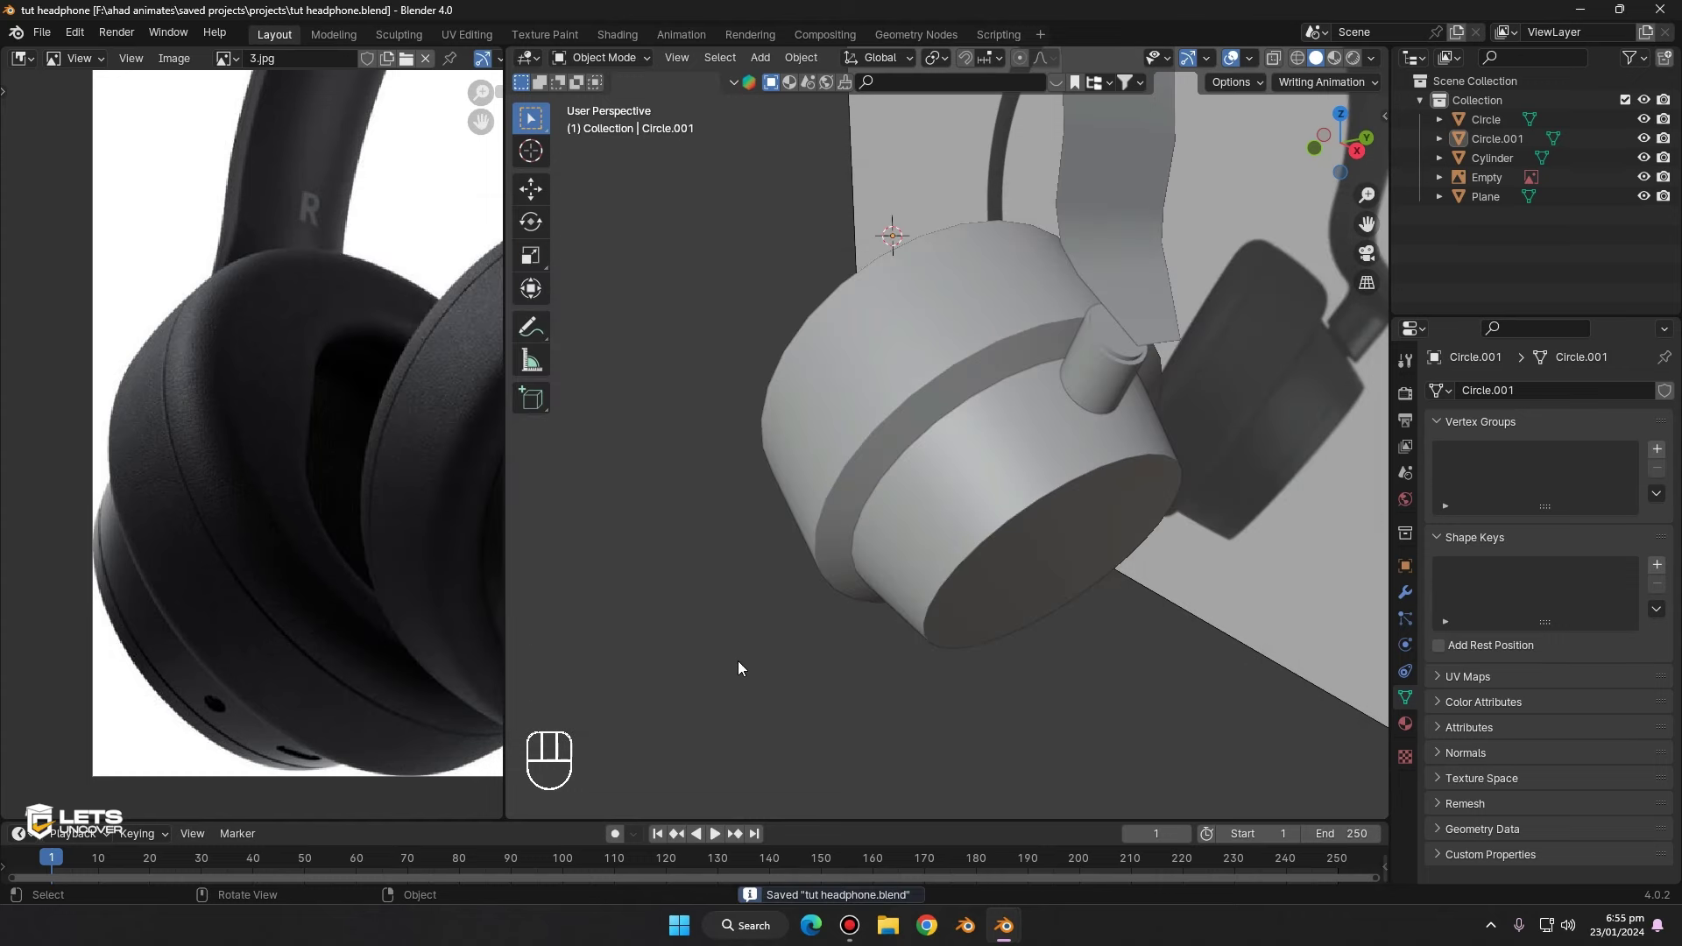
pyautogui.press('ctrl+s')
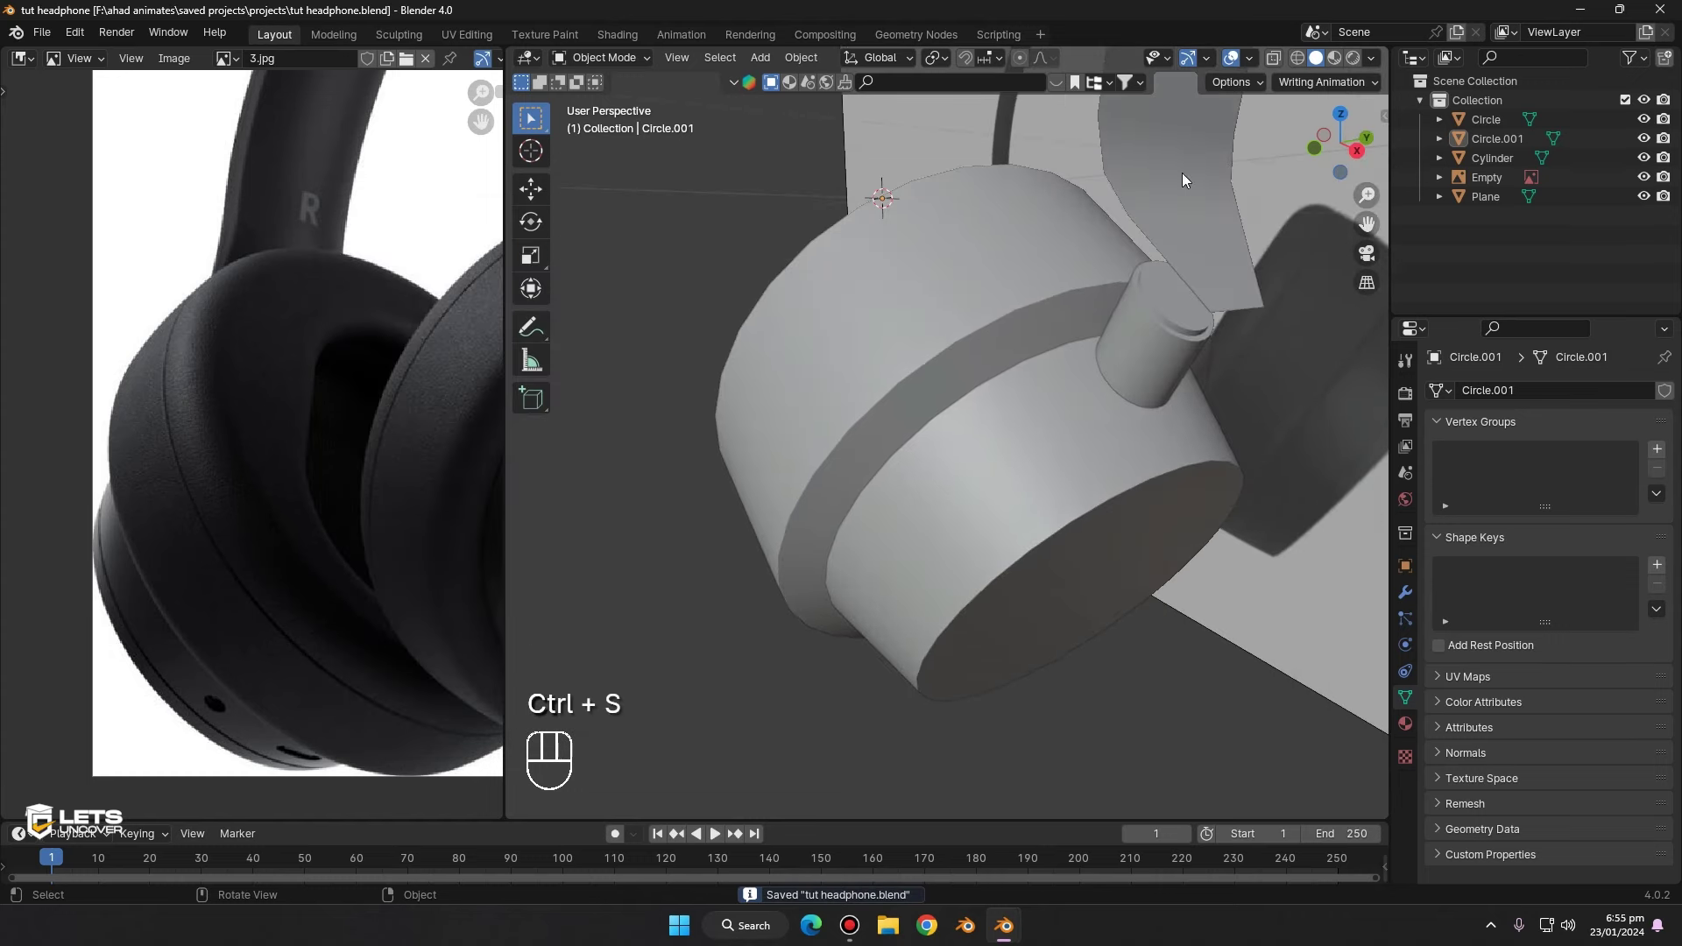
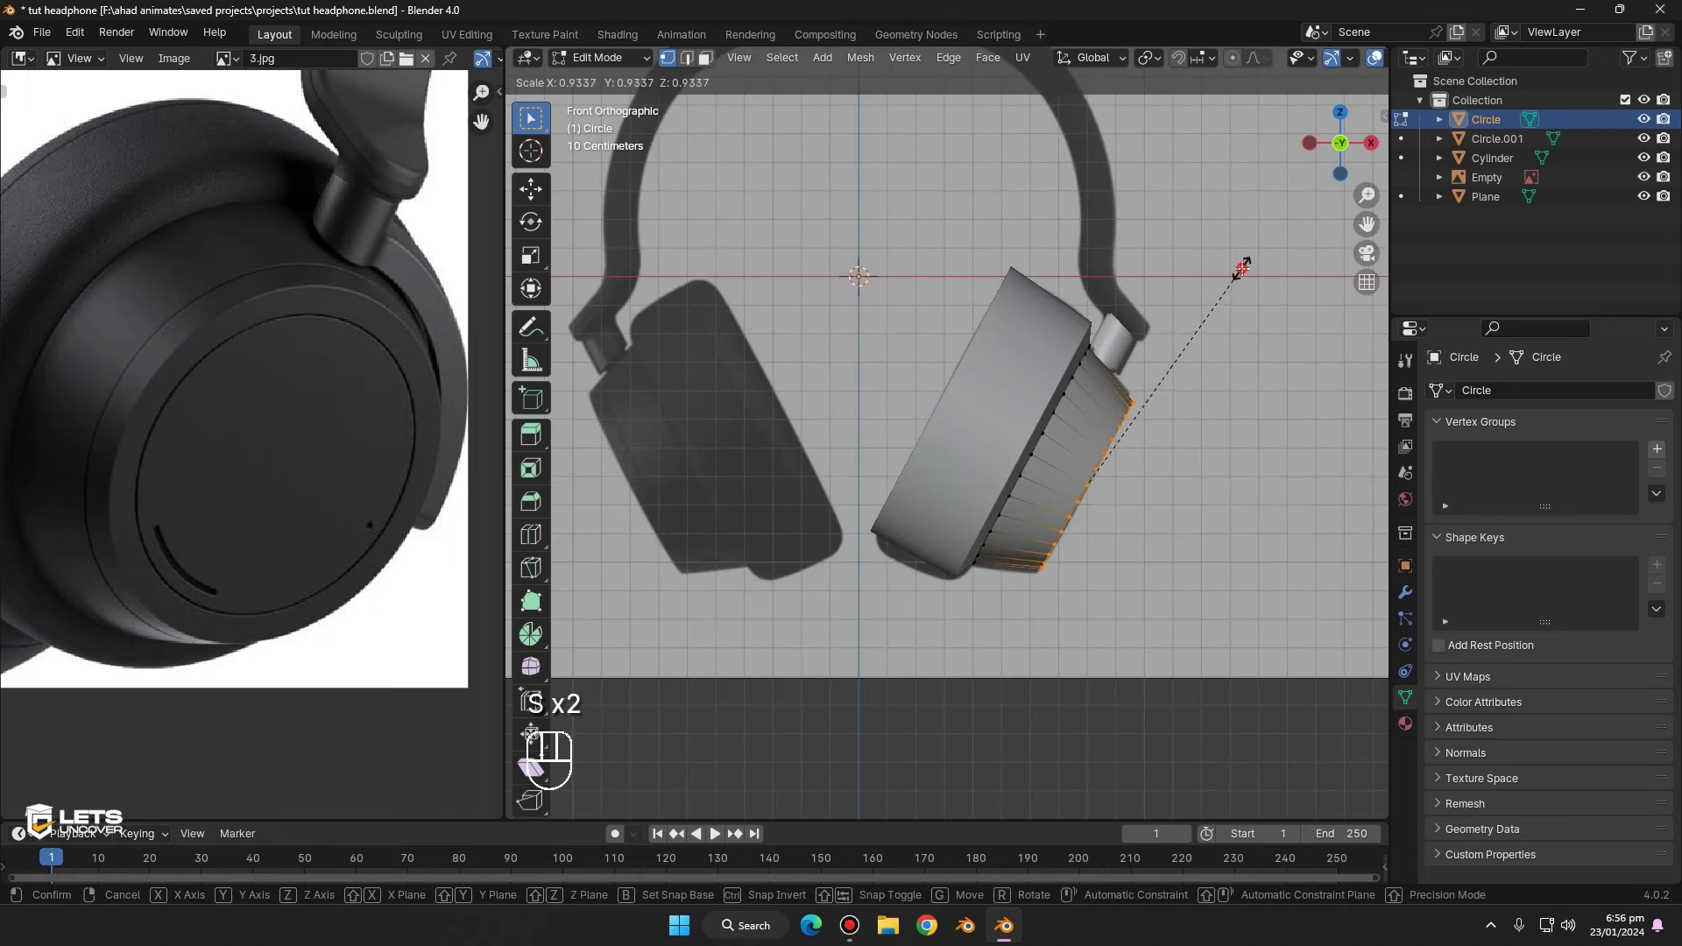
# - Confirm the rim scale, return the Circle to object mode and apply all its transforms
pyautogui.press('Tab')
pyautogui.moveTo(1006, 368); pyautogui.dragTo(1258, 338)
pyautogui.middleClick(1119, 330)
pyautogui.press('ctrl+a')
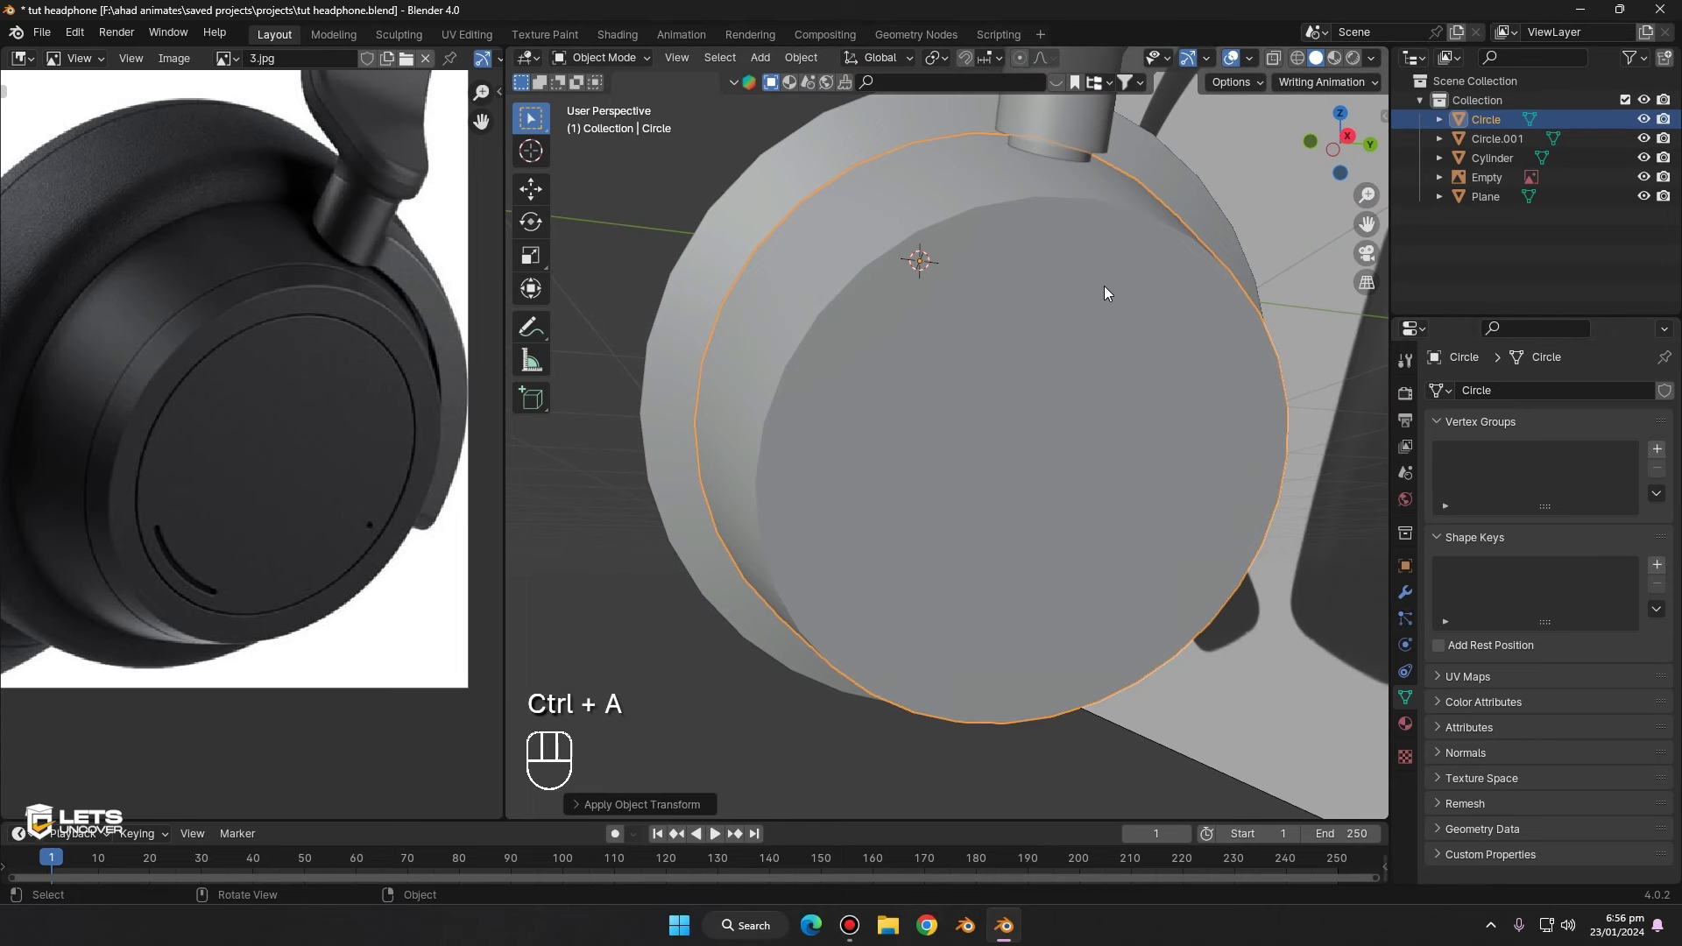
# - Adjust sidebar viewport settings, then bring up the Add Modifier search for the Circle
pyautogui.press('n')
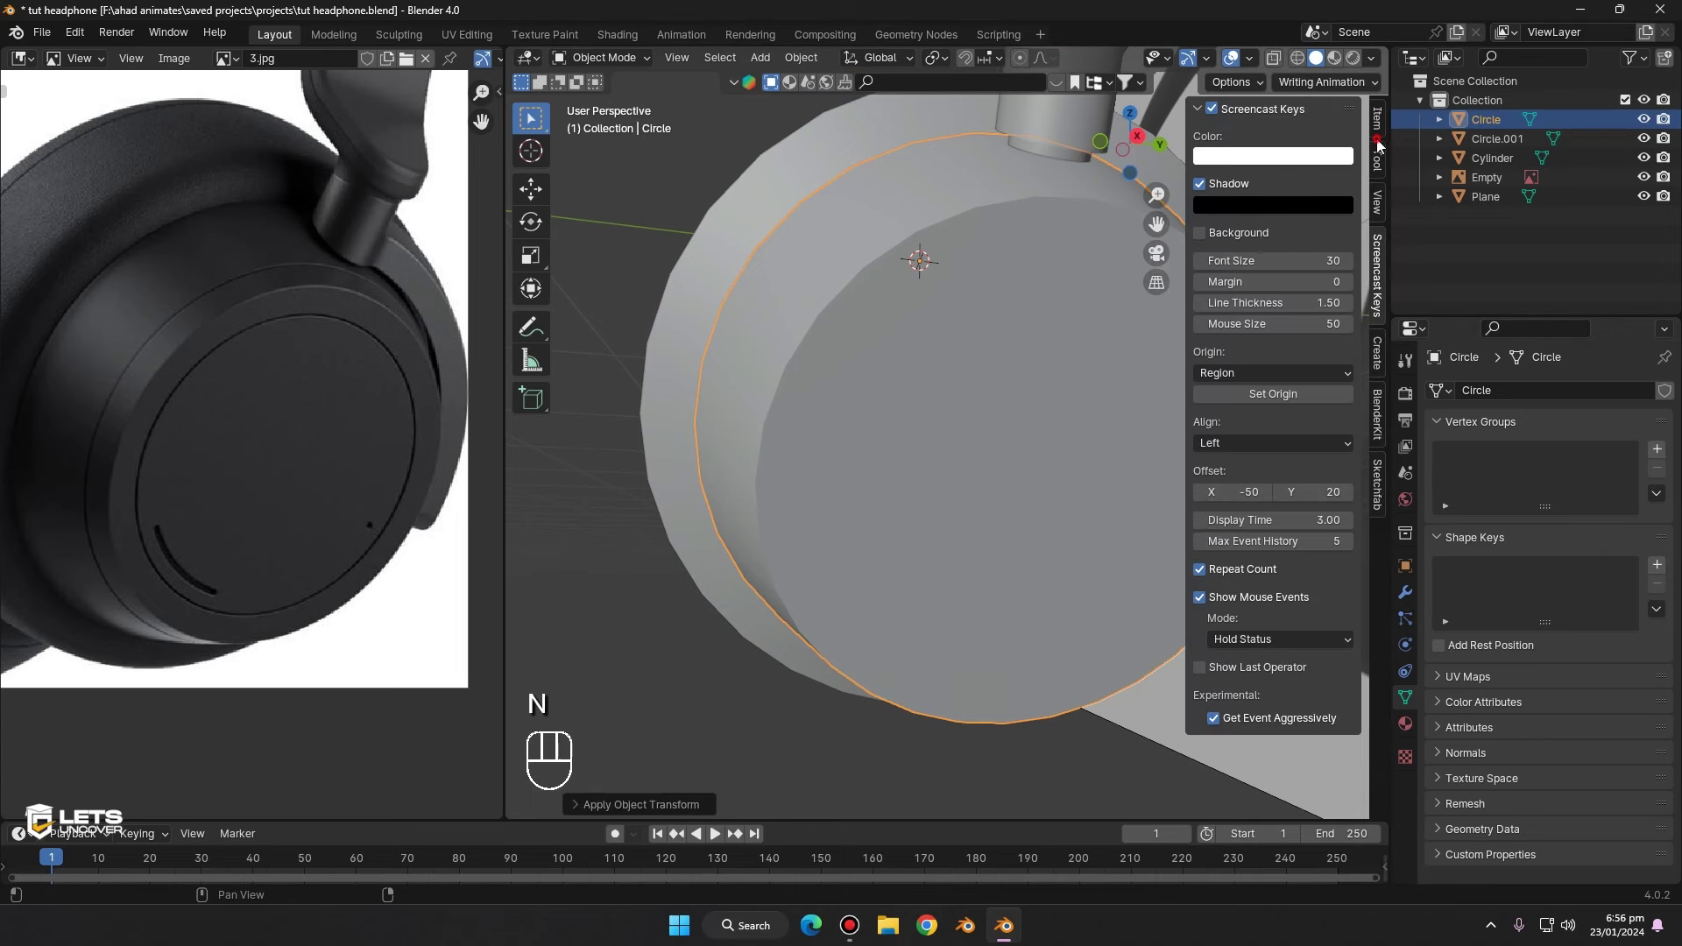
pyautogui.click(1389, 204)
pyautogui.click(1384, 128)
pyautogui.press('n')
pyautogui.click(1415, 596)
pyautogui.click(1476, 381)
# - Set the earcup's Bevel modifier width to 0.005 m and frame the earcup's rim
pyautogui.moveTo(1483, 397); pyautogui.dragTo(1416, 462)
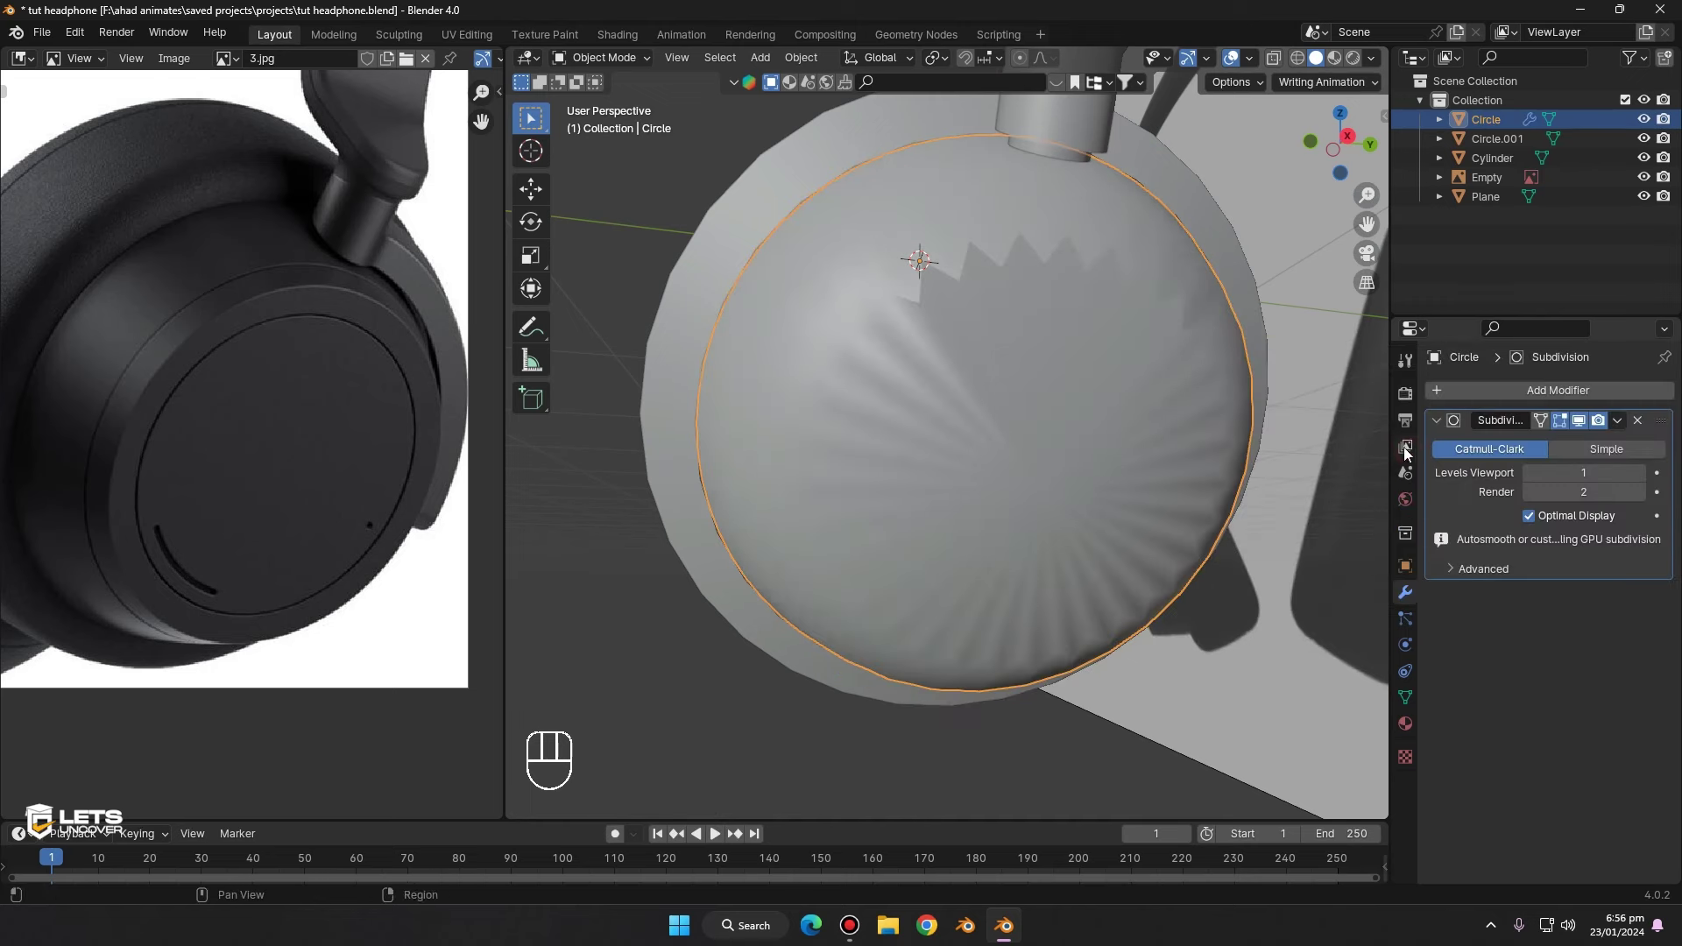
pyautogui.moveTo(1514, 402); pyautogui.dragTo(1439, 430)
pyautogui.moveTo(1661, 593); pyautogui.dragTo(1654, 378)
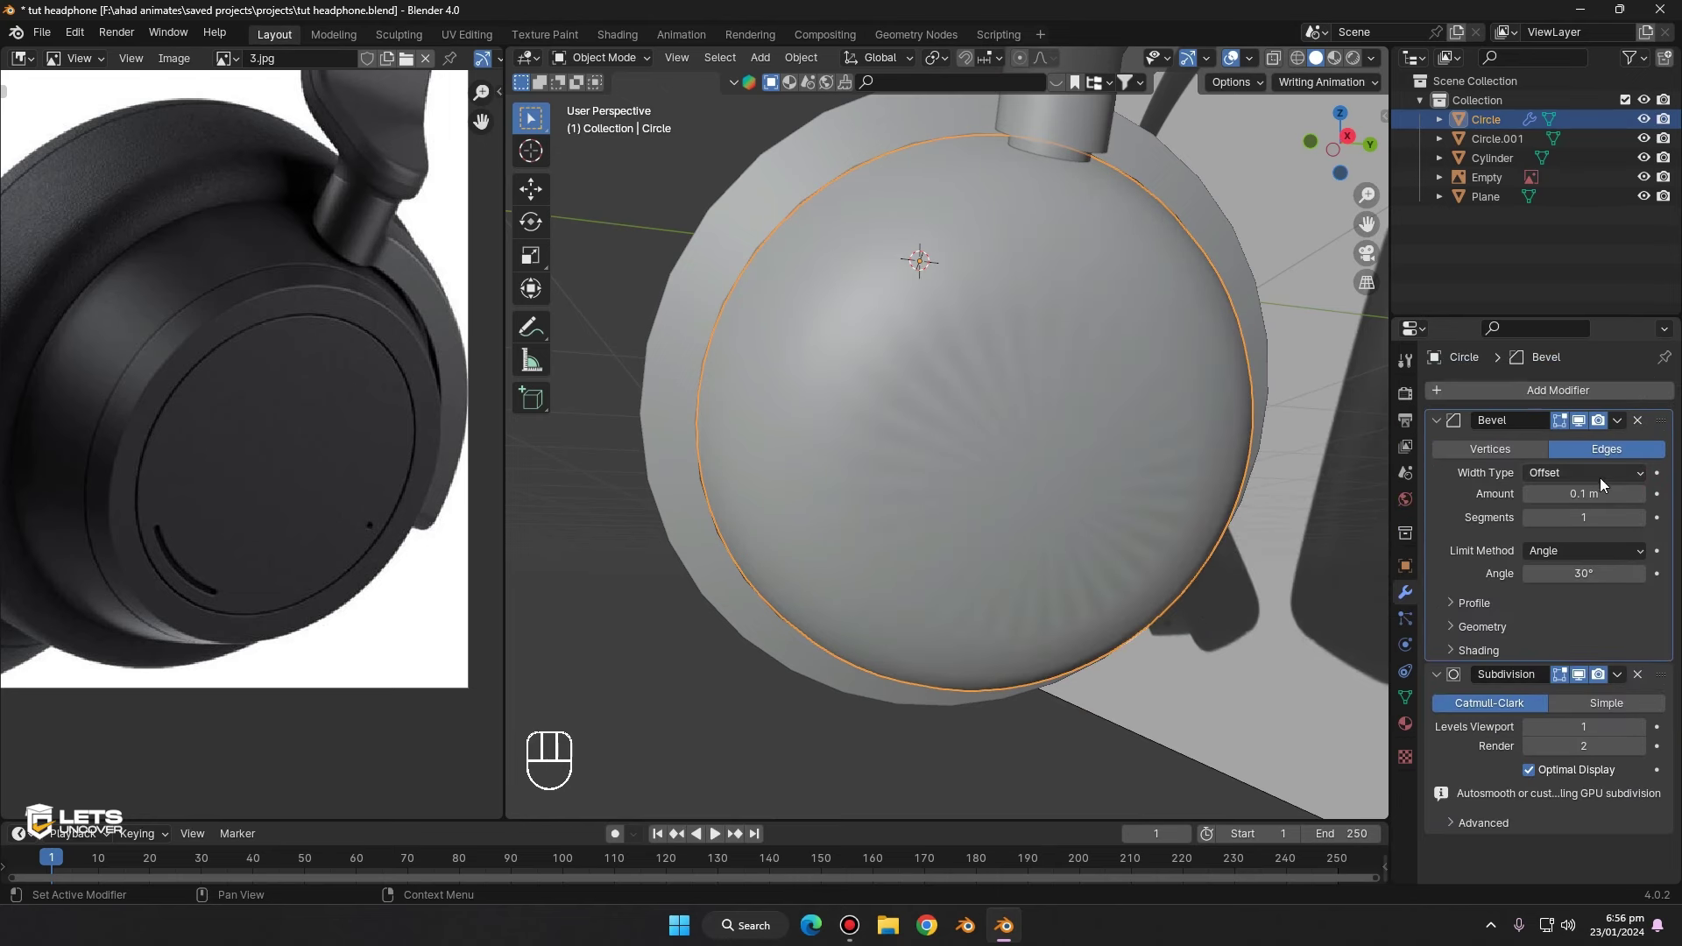
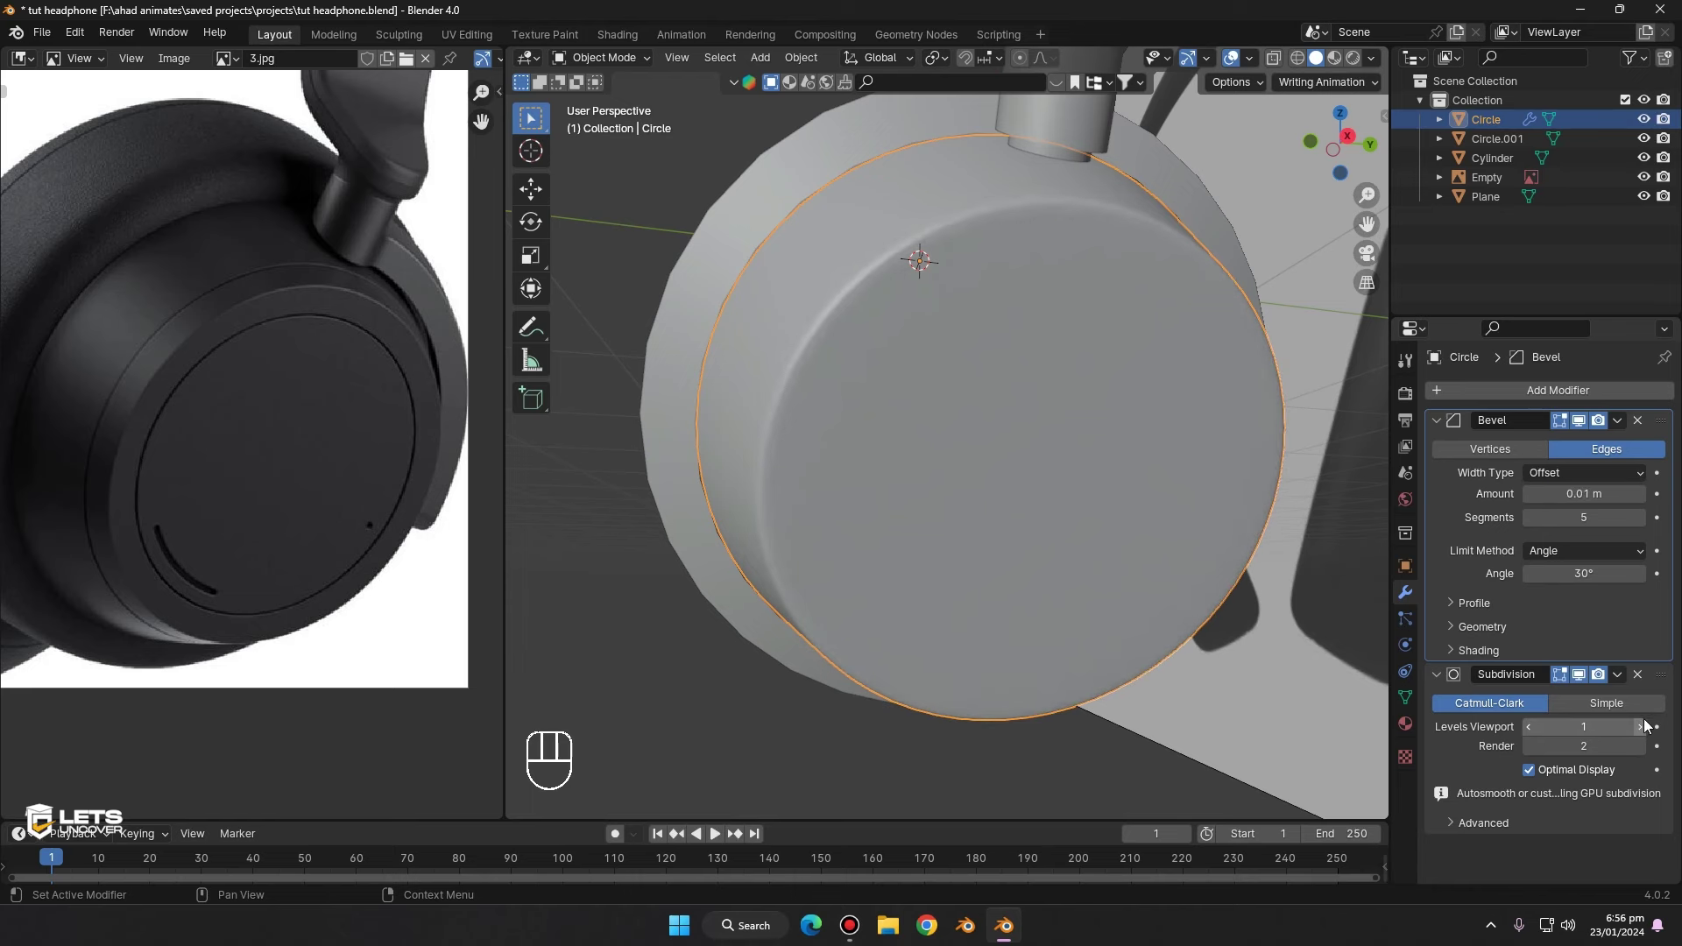
pyautogui.click(1651, 732)
pyautogui.moveTo(1066, 337); pyautogui.dragTo(1006, 310)
pyautogui.middleClick(1060, 331)
pyautogui.middleClick(910, 298)
pyautogui.middleClick(316, 396)
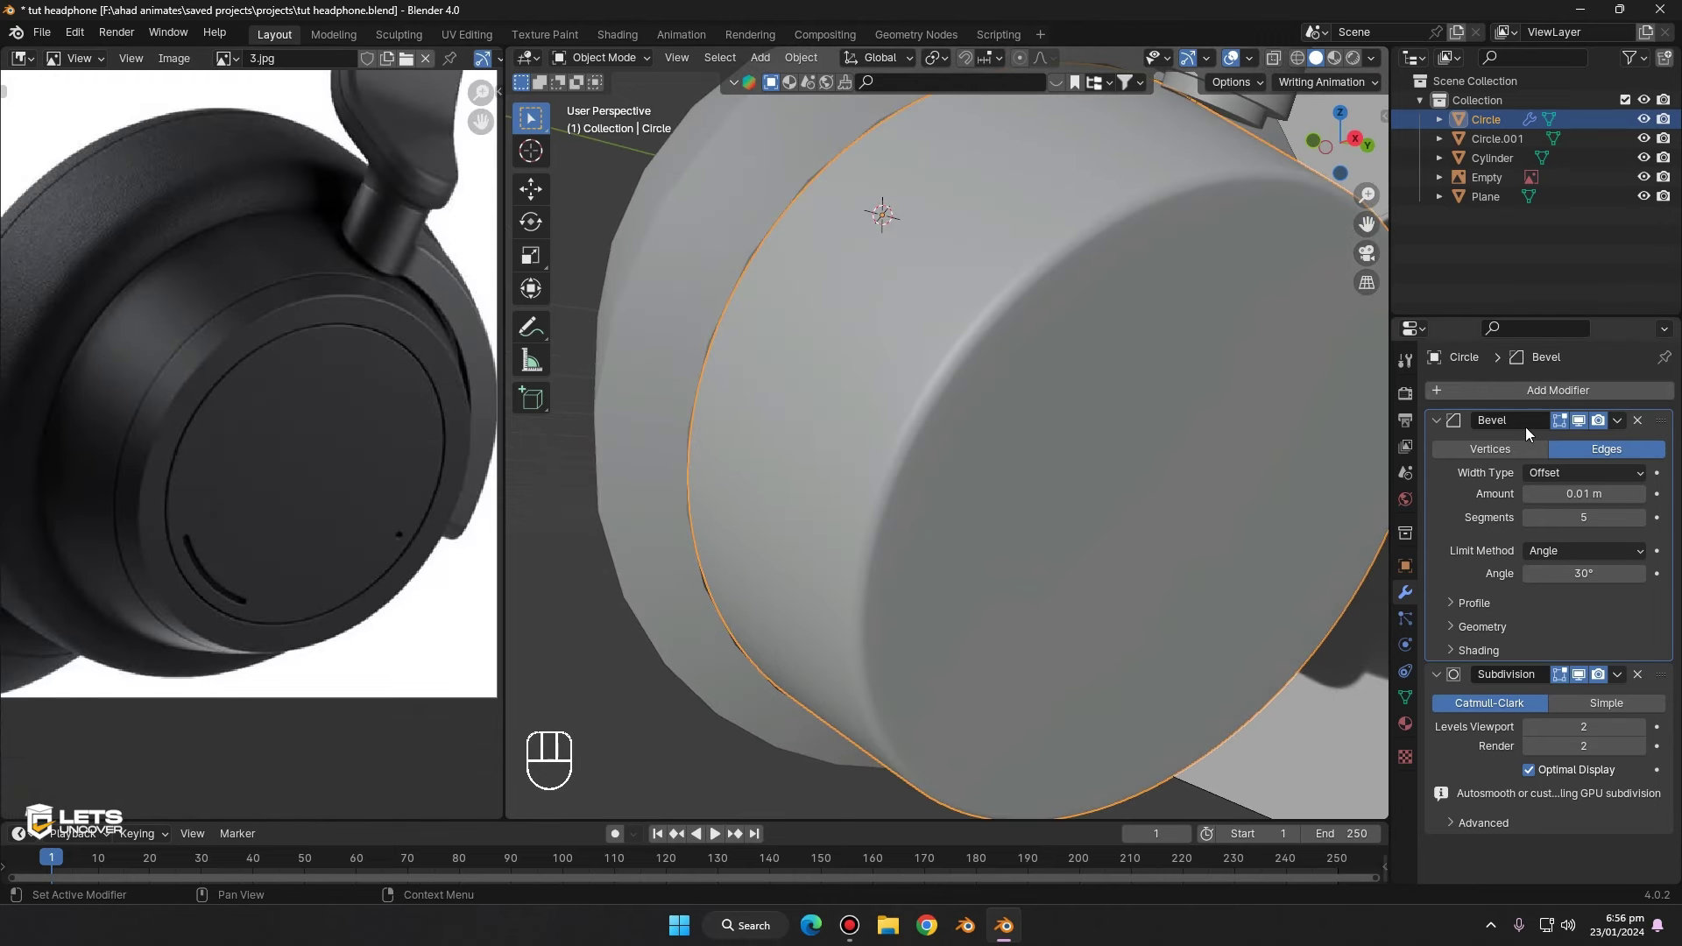
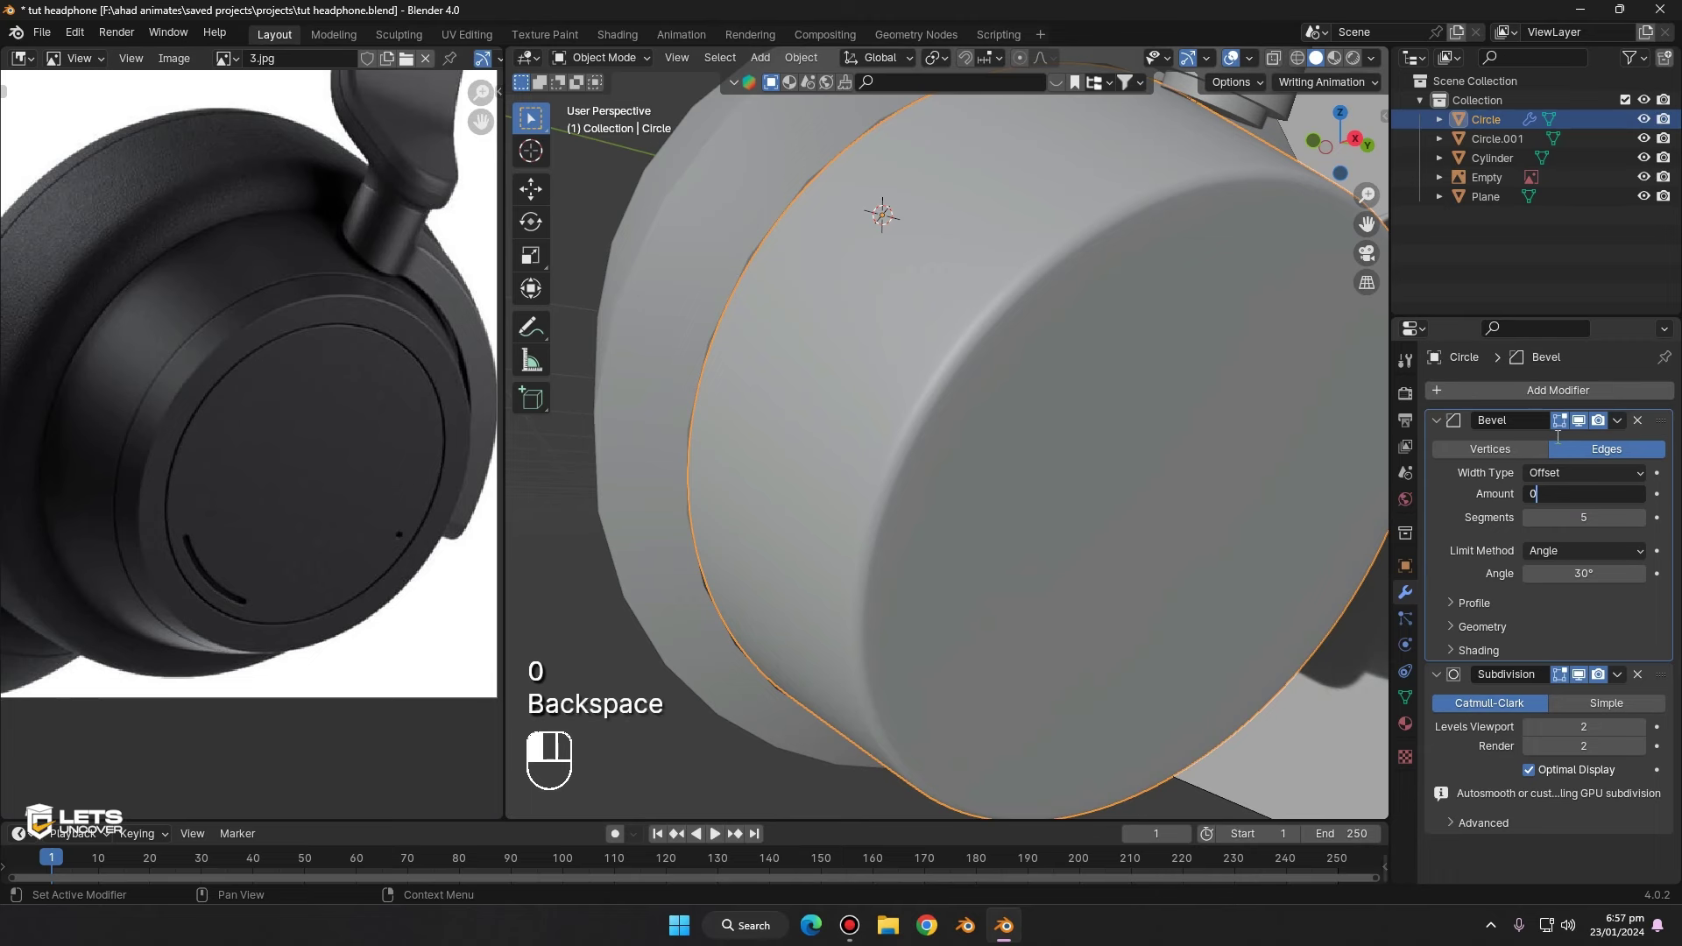
pyautogui.press('0')
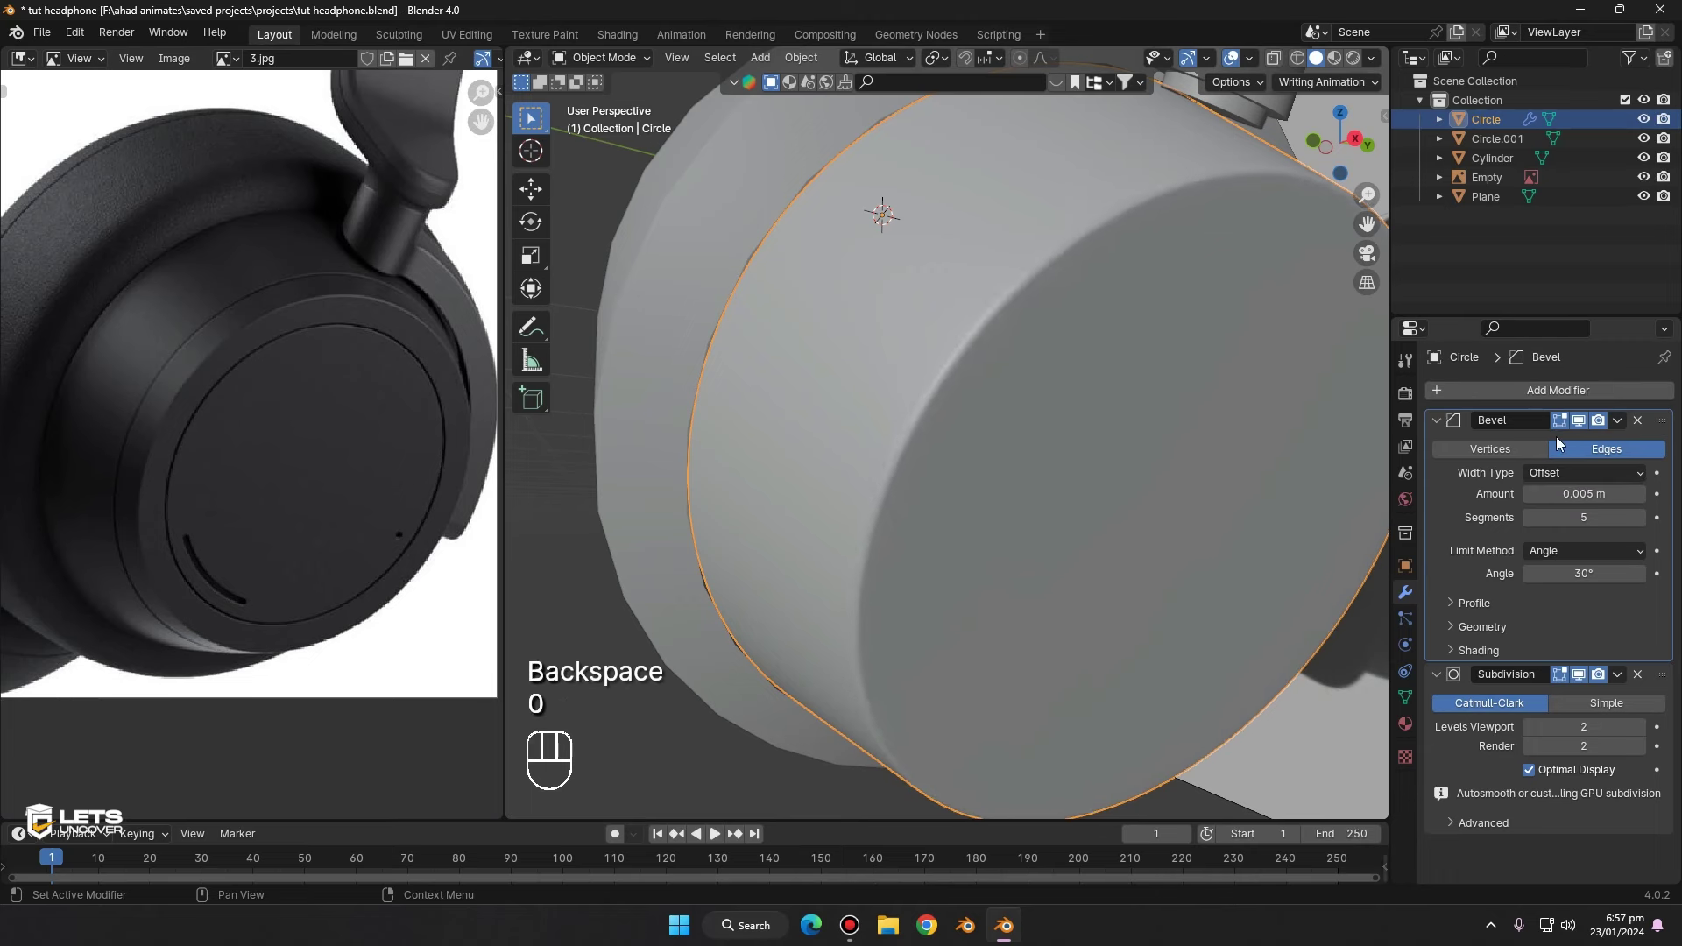
pyautogui.middleClick(1072, 368)
pyautogui.moveTo(1215, 392); pyautogui.dragTo(1189, 383)
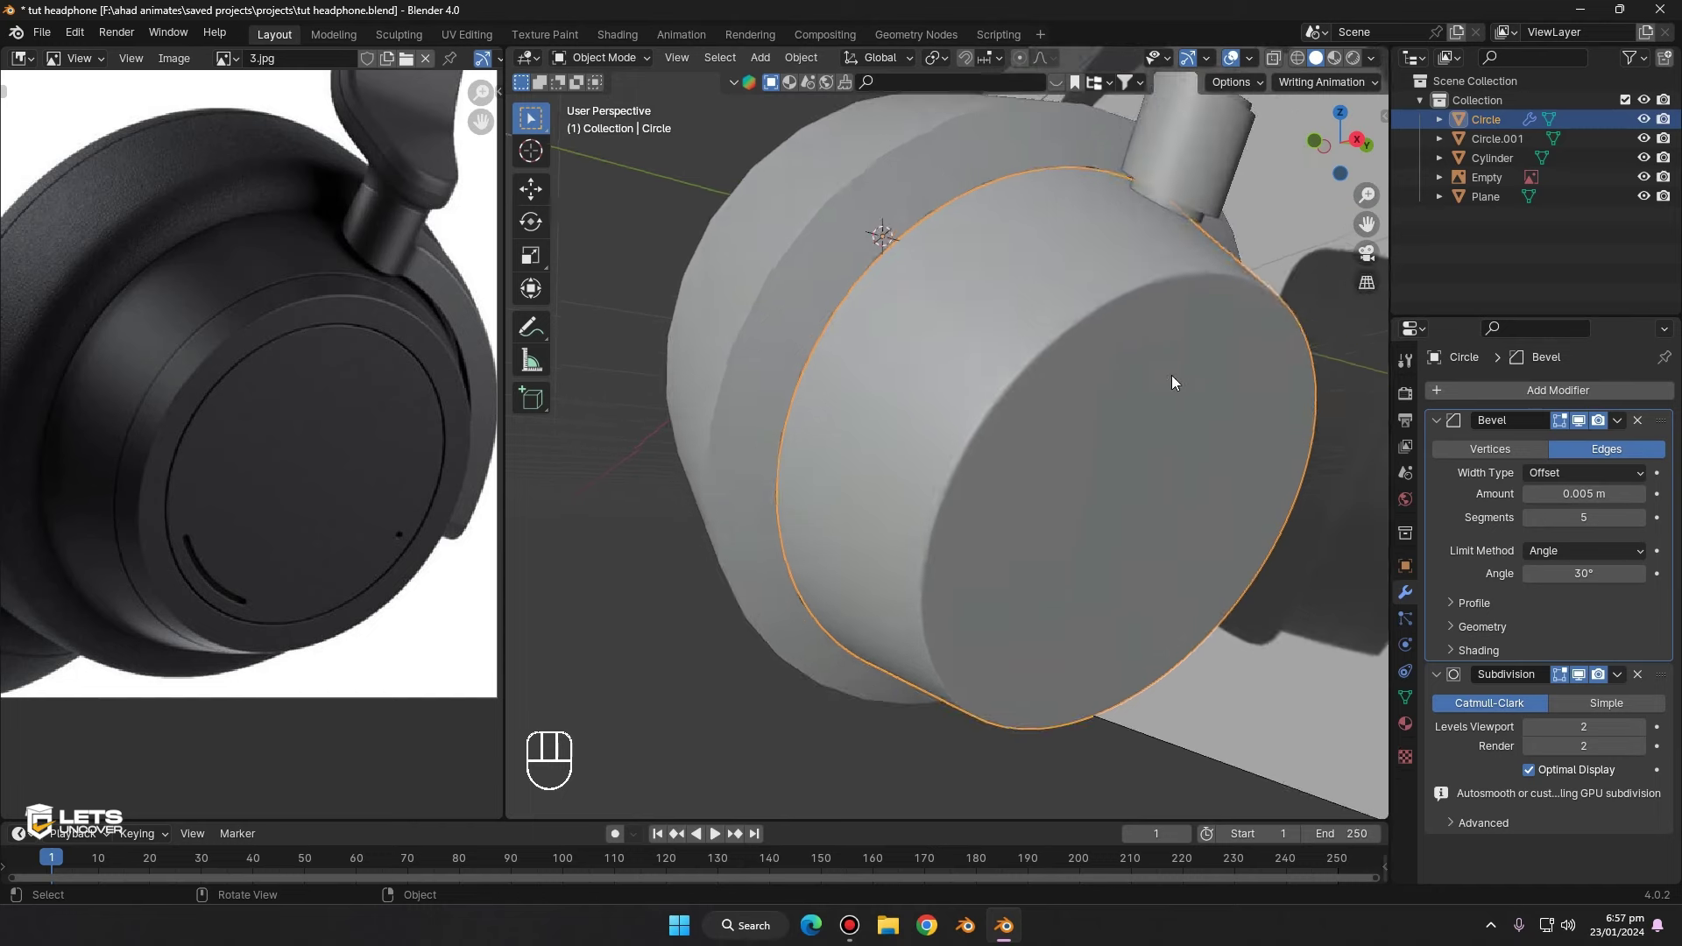
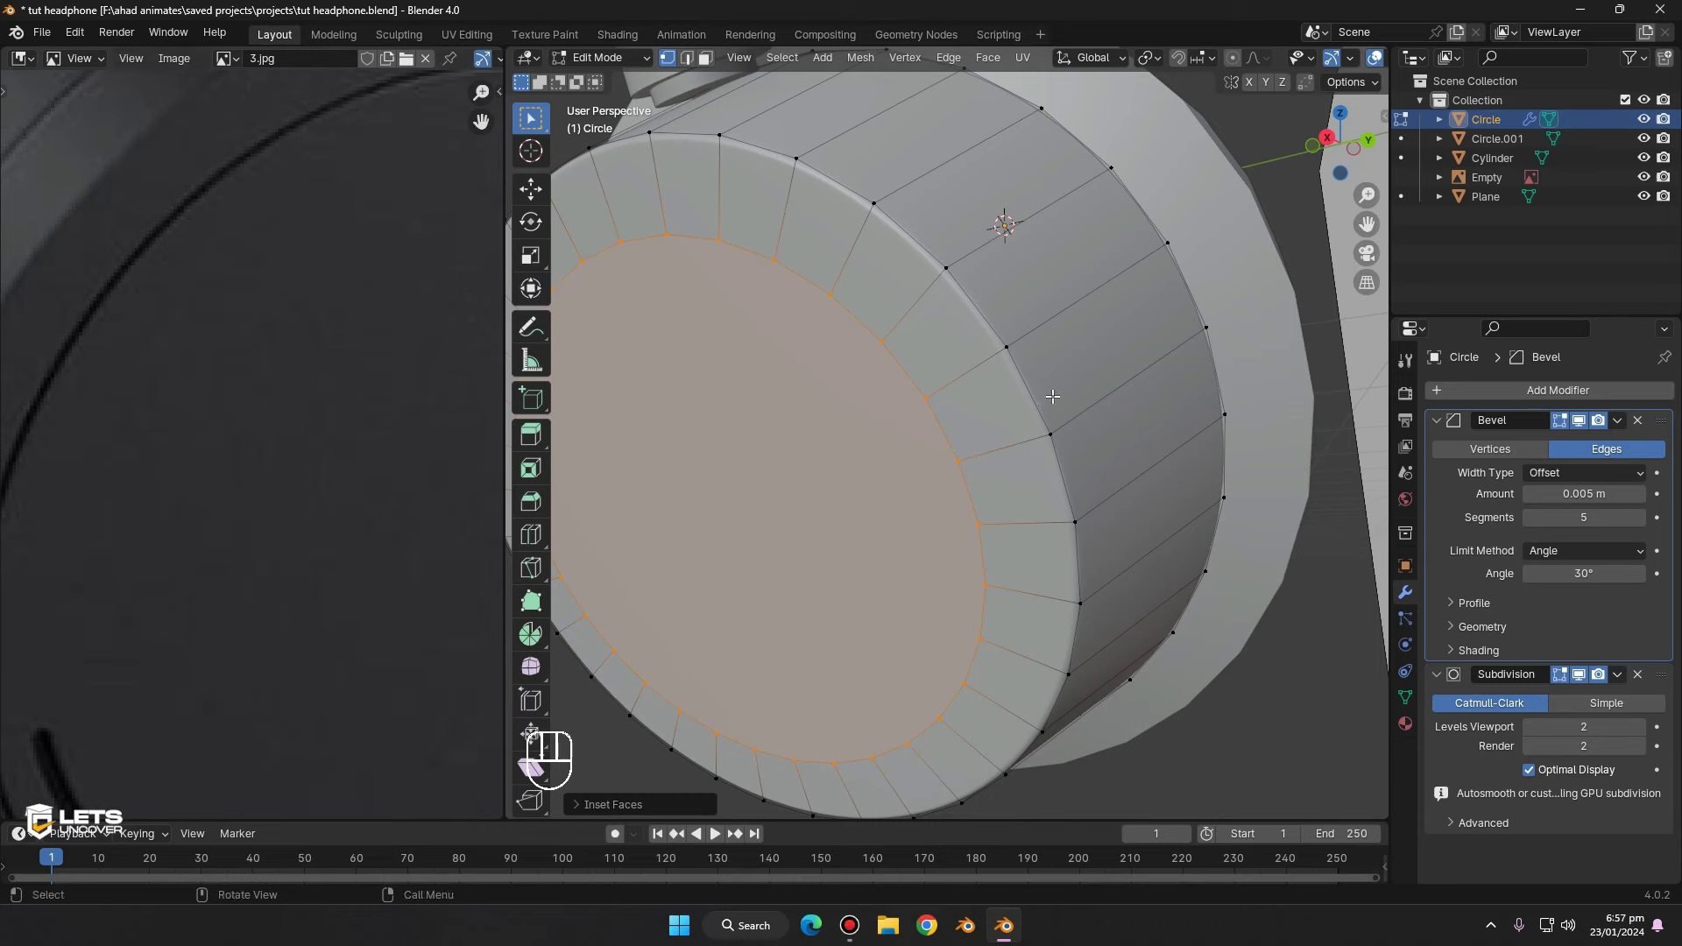
# - Inset the earcup's front face and extrude the ring inward into a thin recessed groove
pyautogui.press('ctrl+z')
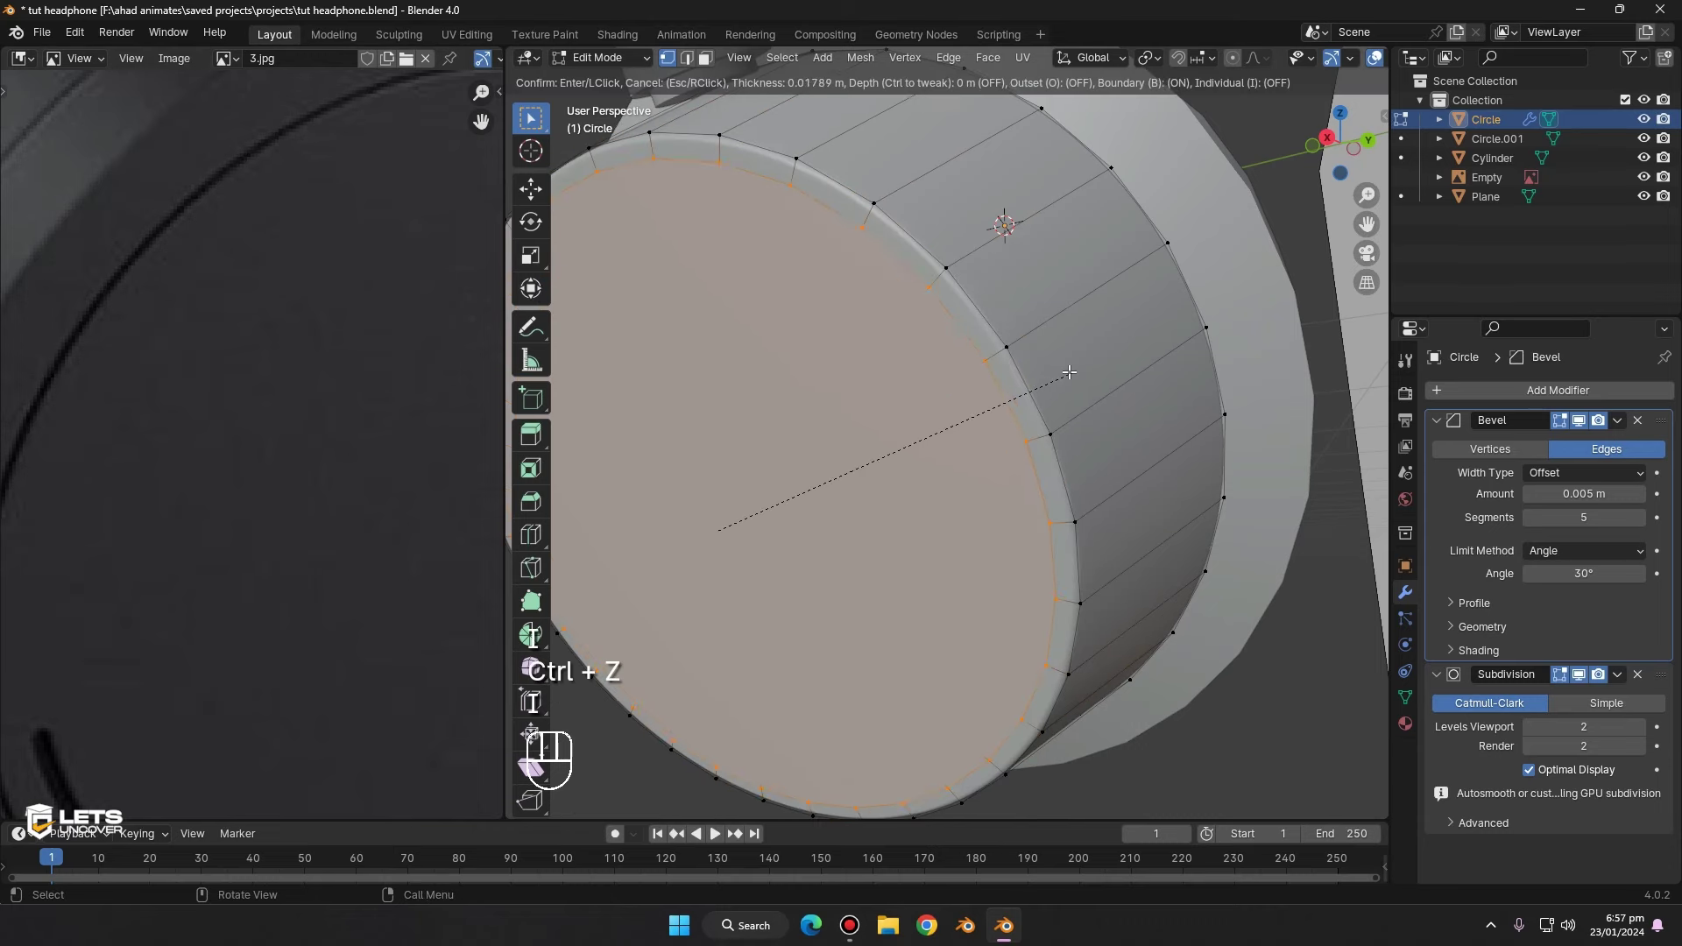
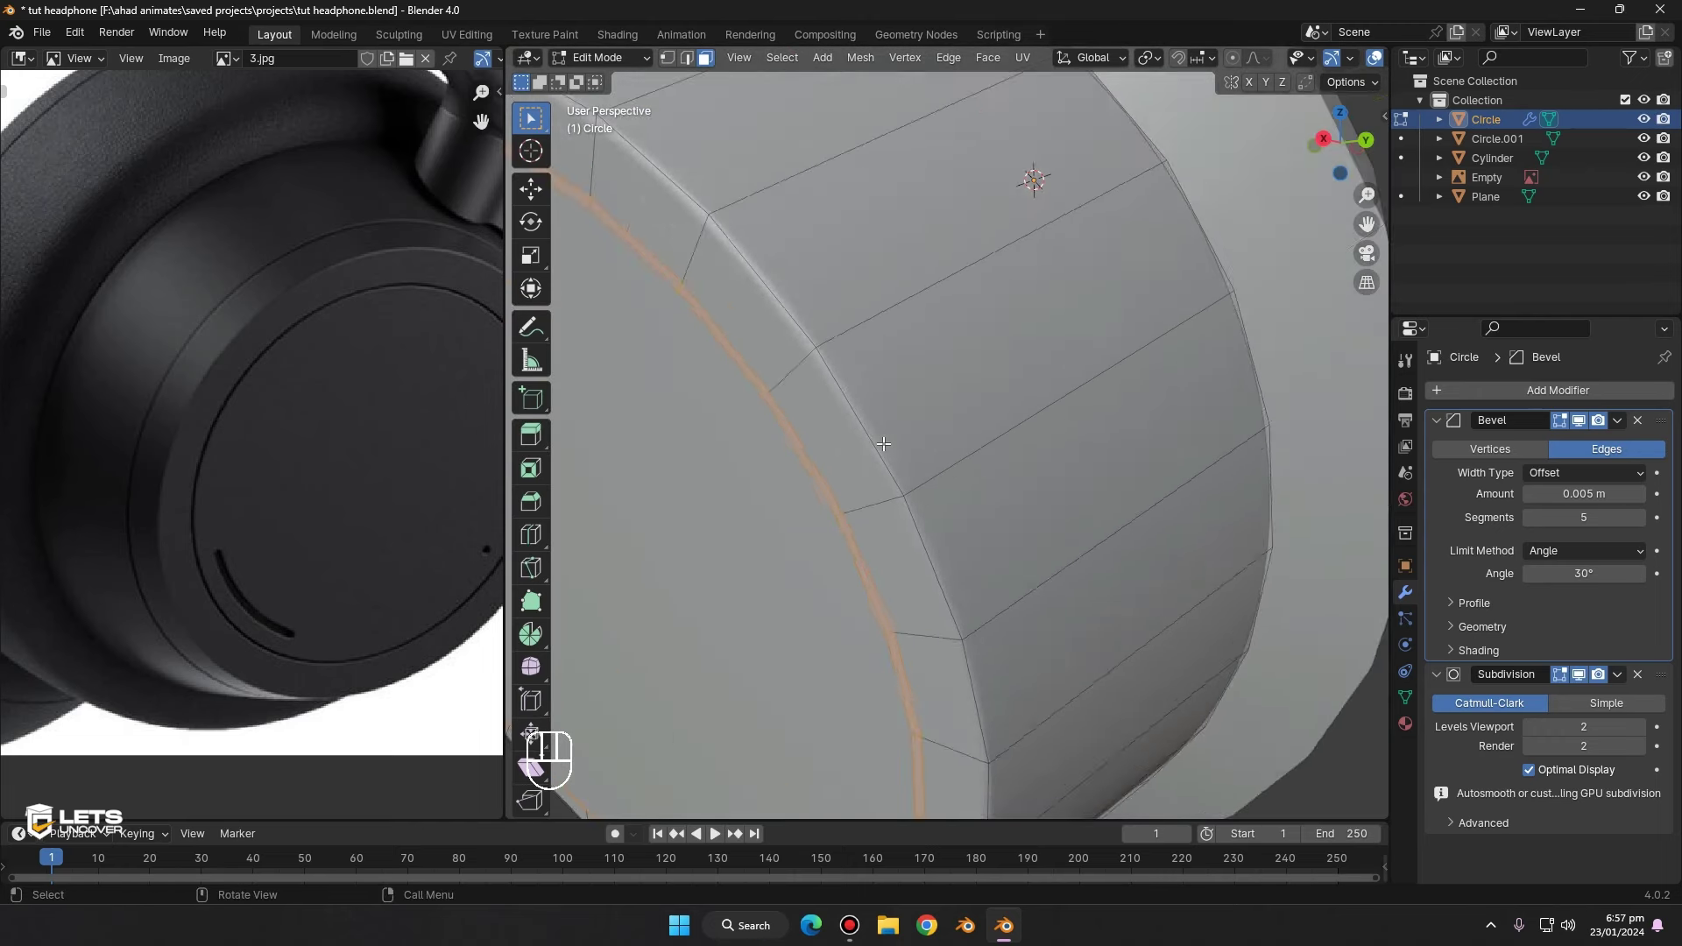
pyautogui.press('e')
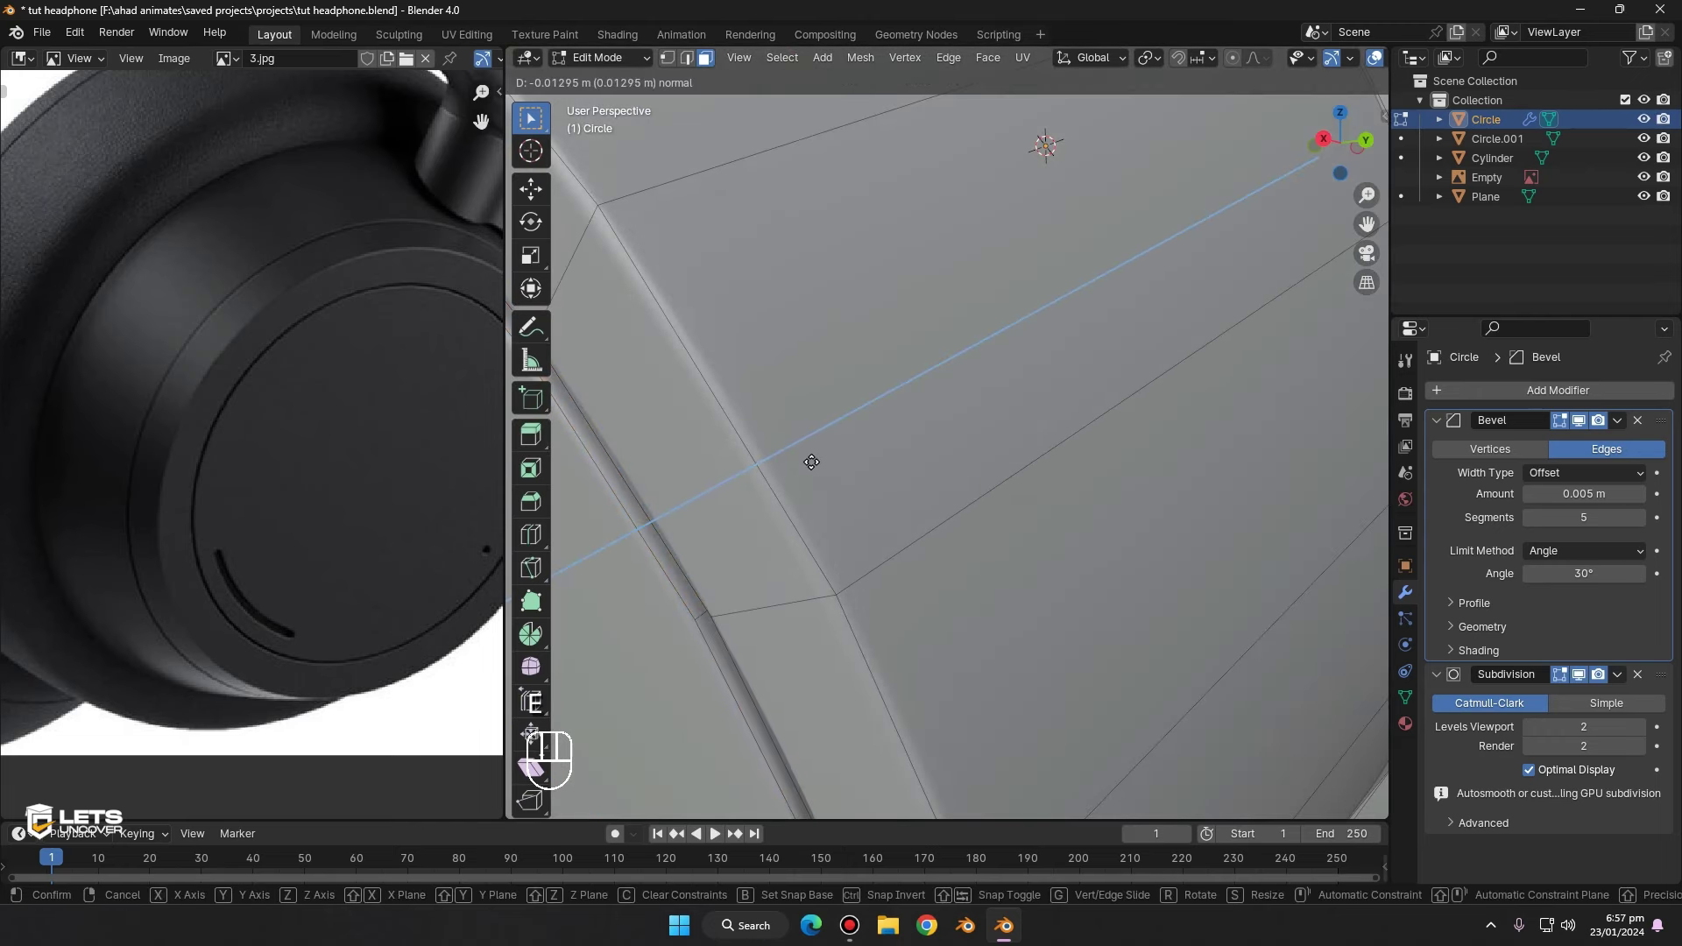
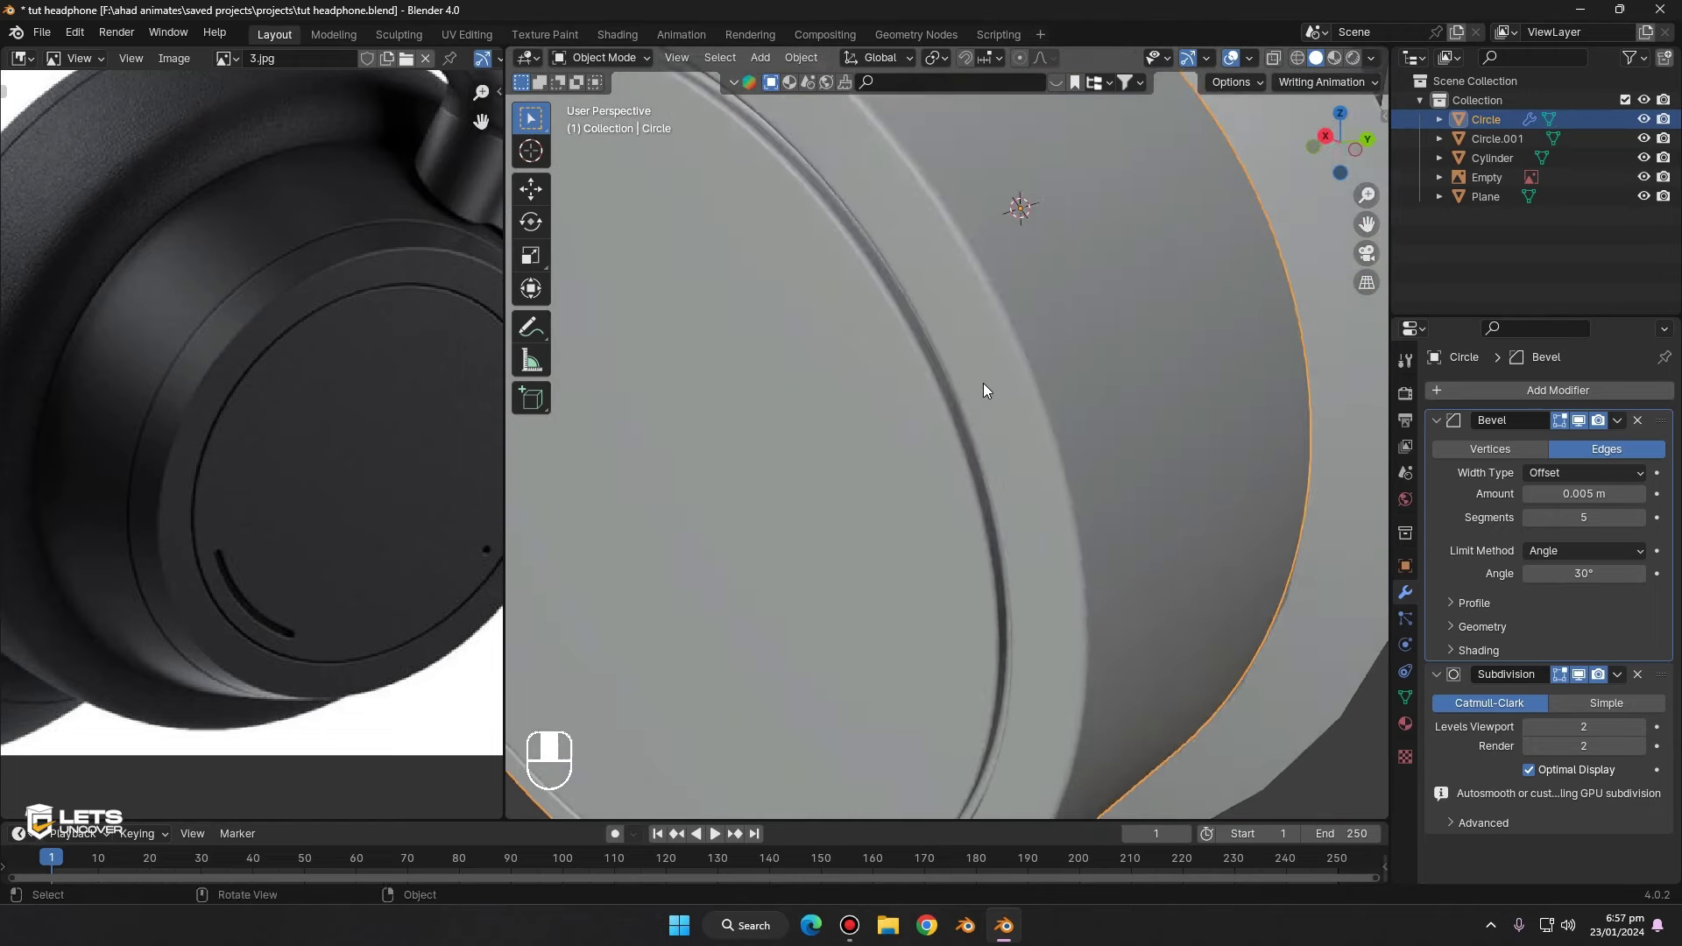
# - Zoom in close on the groove's edges around the earcup rim
pyautogui.middleClick(990, 396)
pyautogui.middleClick(1066, 405)
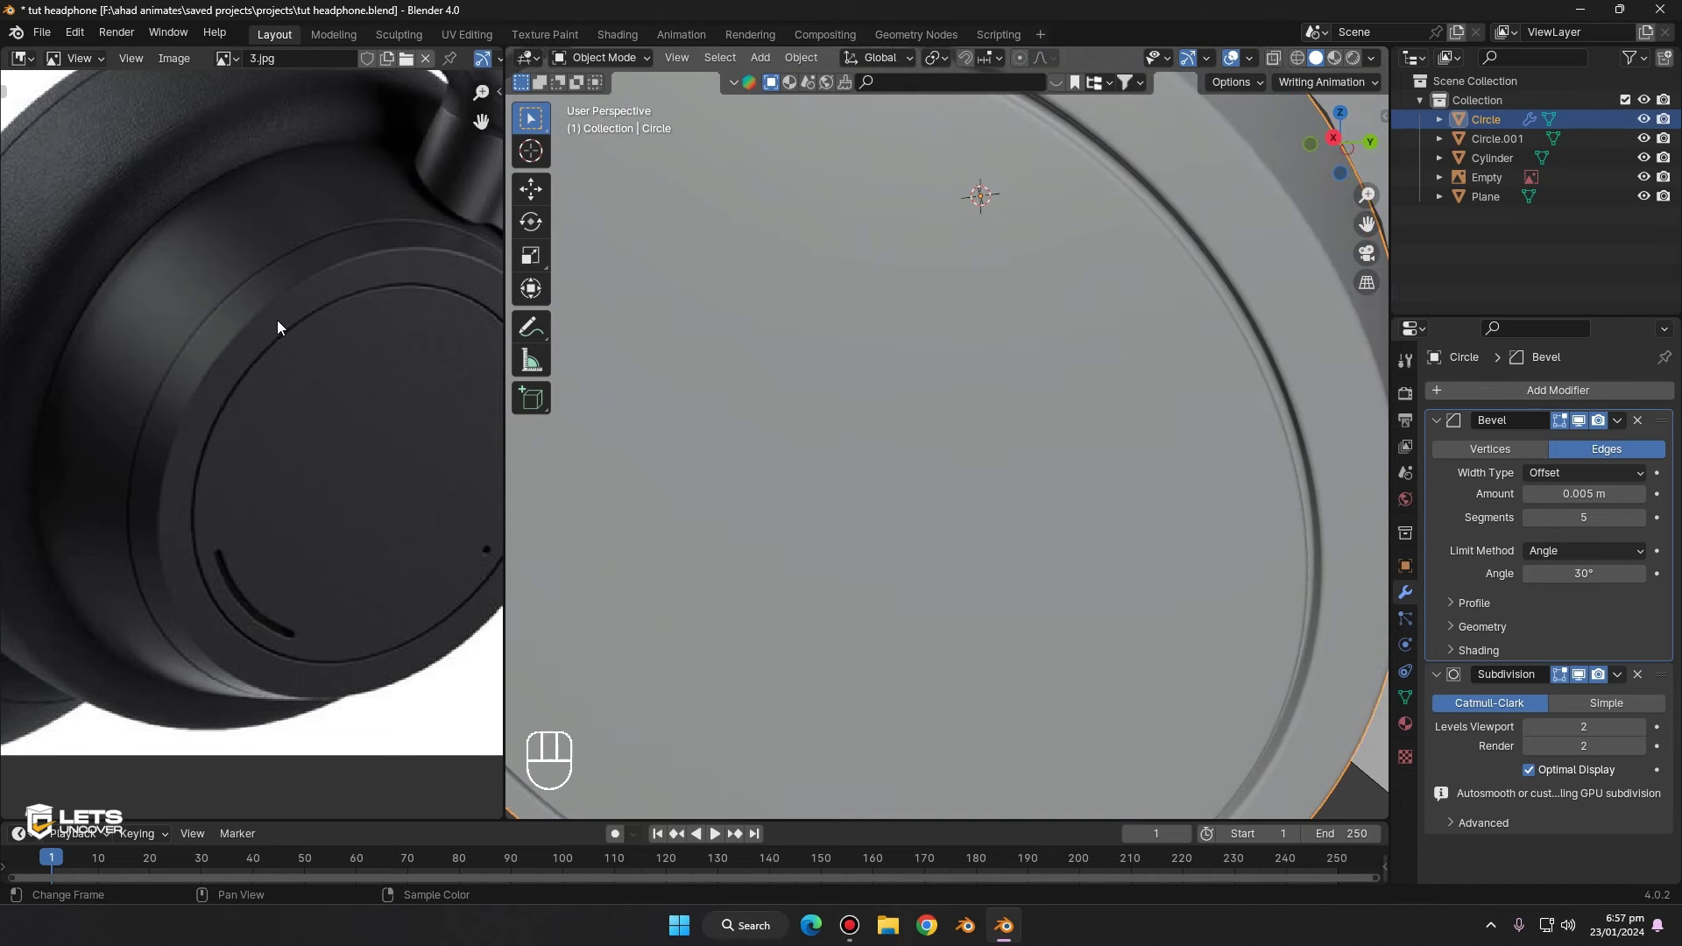
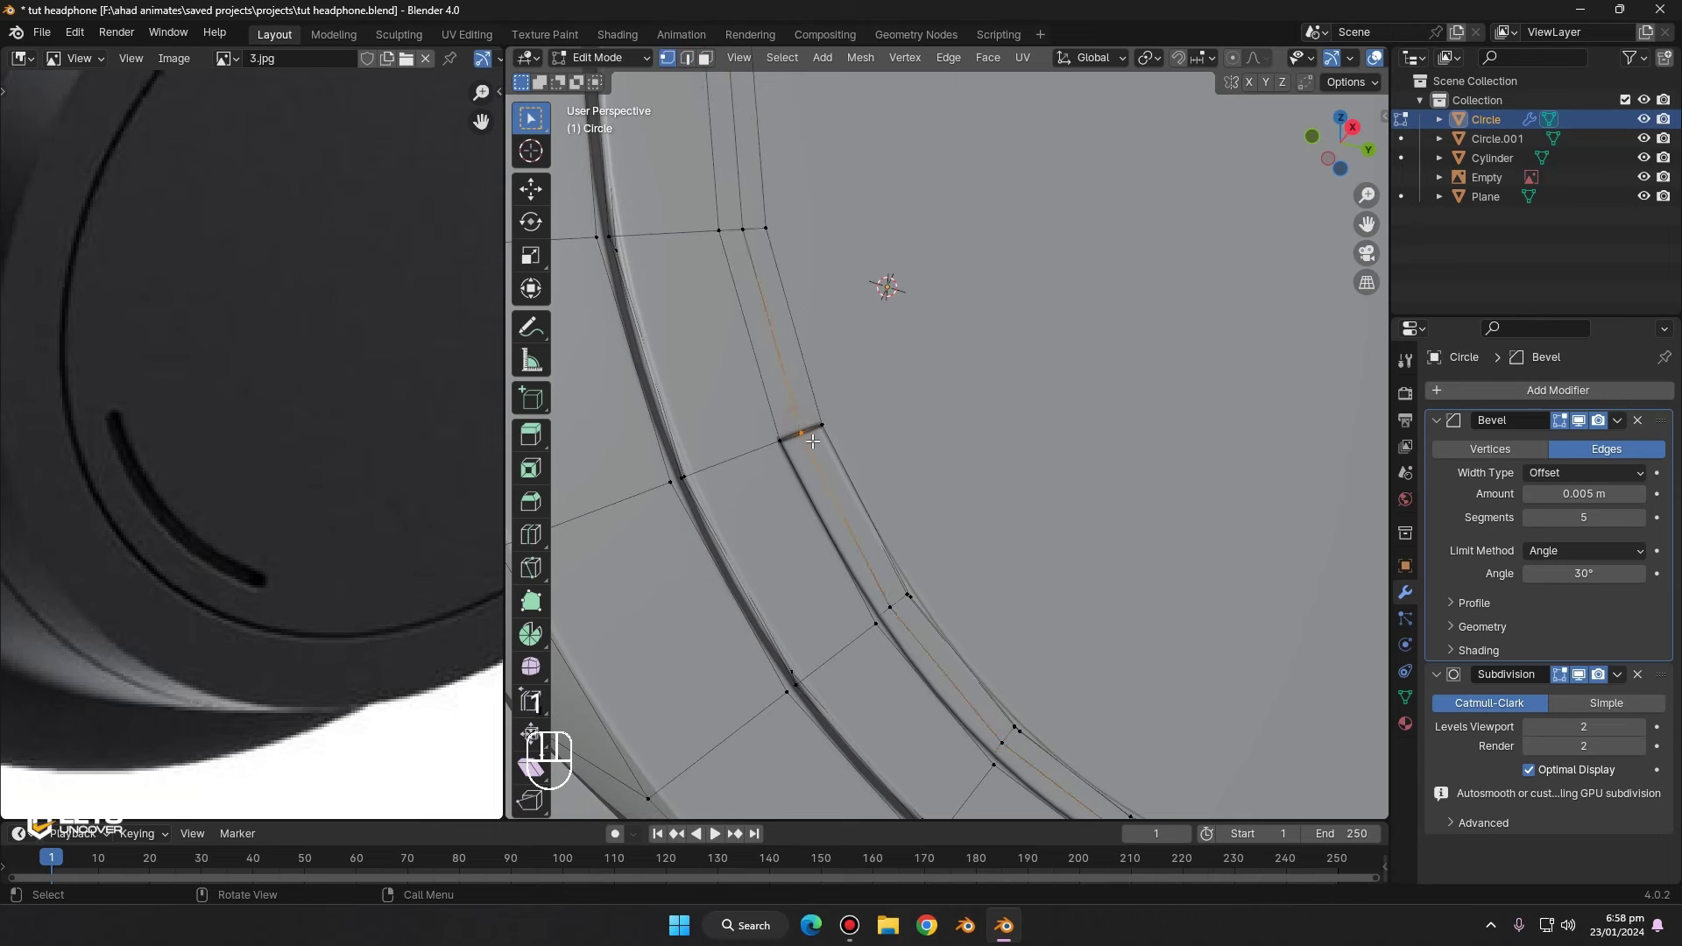
# - Slide a groove edge along the ring and bevel corner vertices to mark a short face strip
pyautogui.press('g')
pyautogui.press('g')
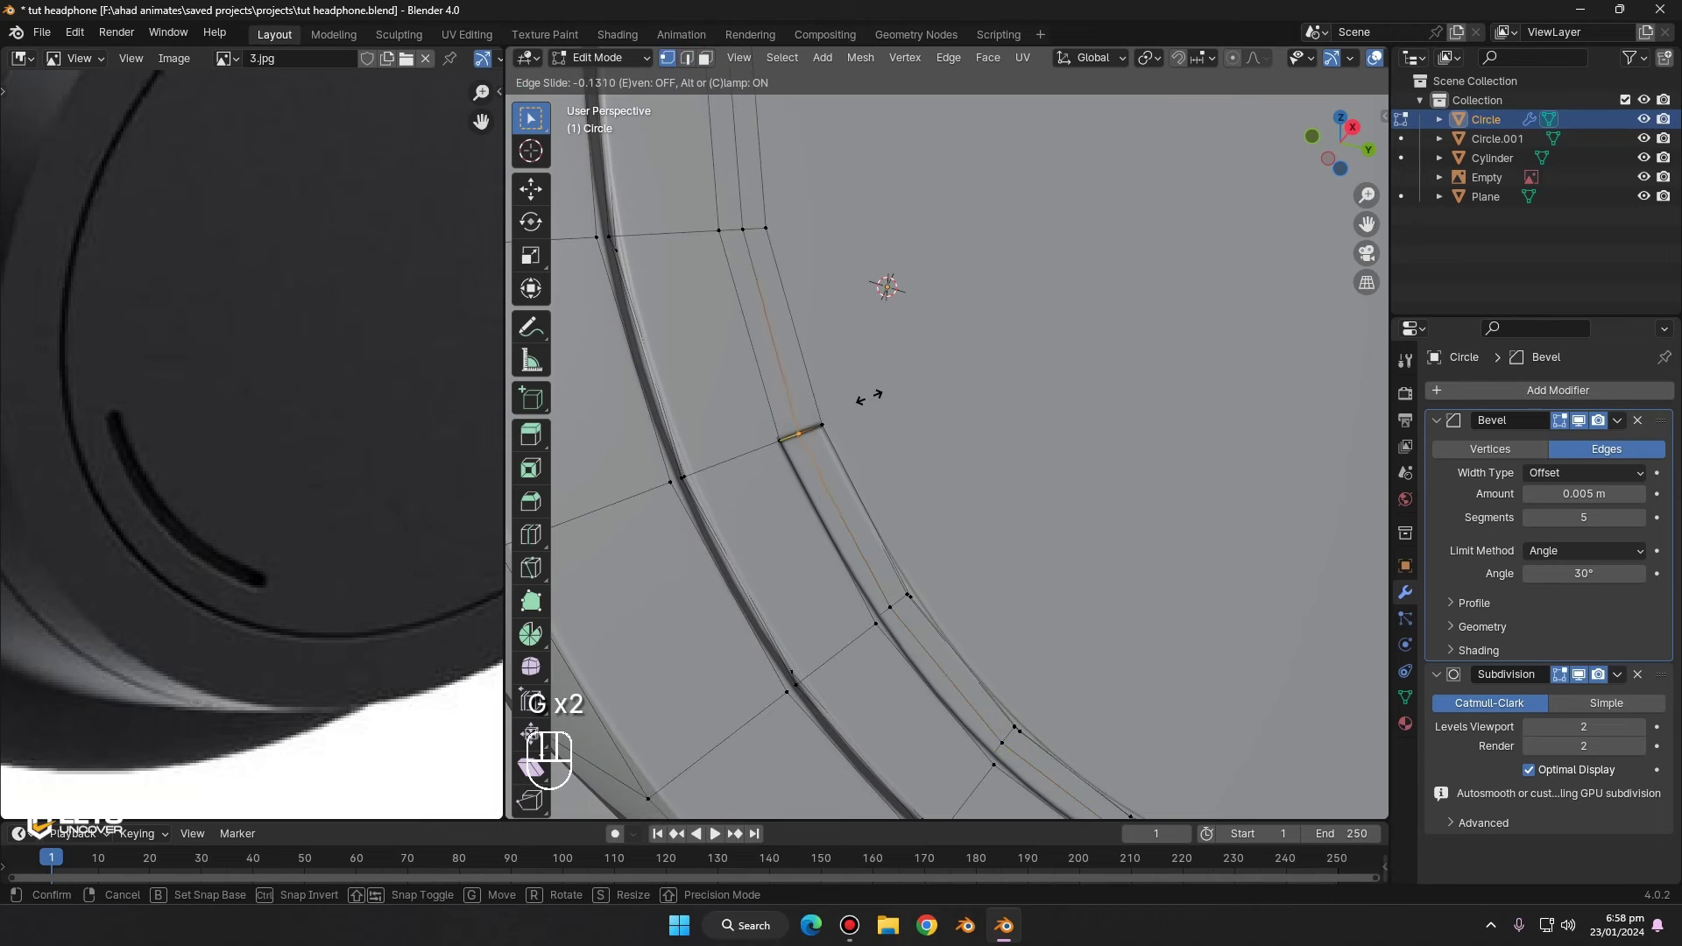
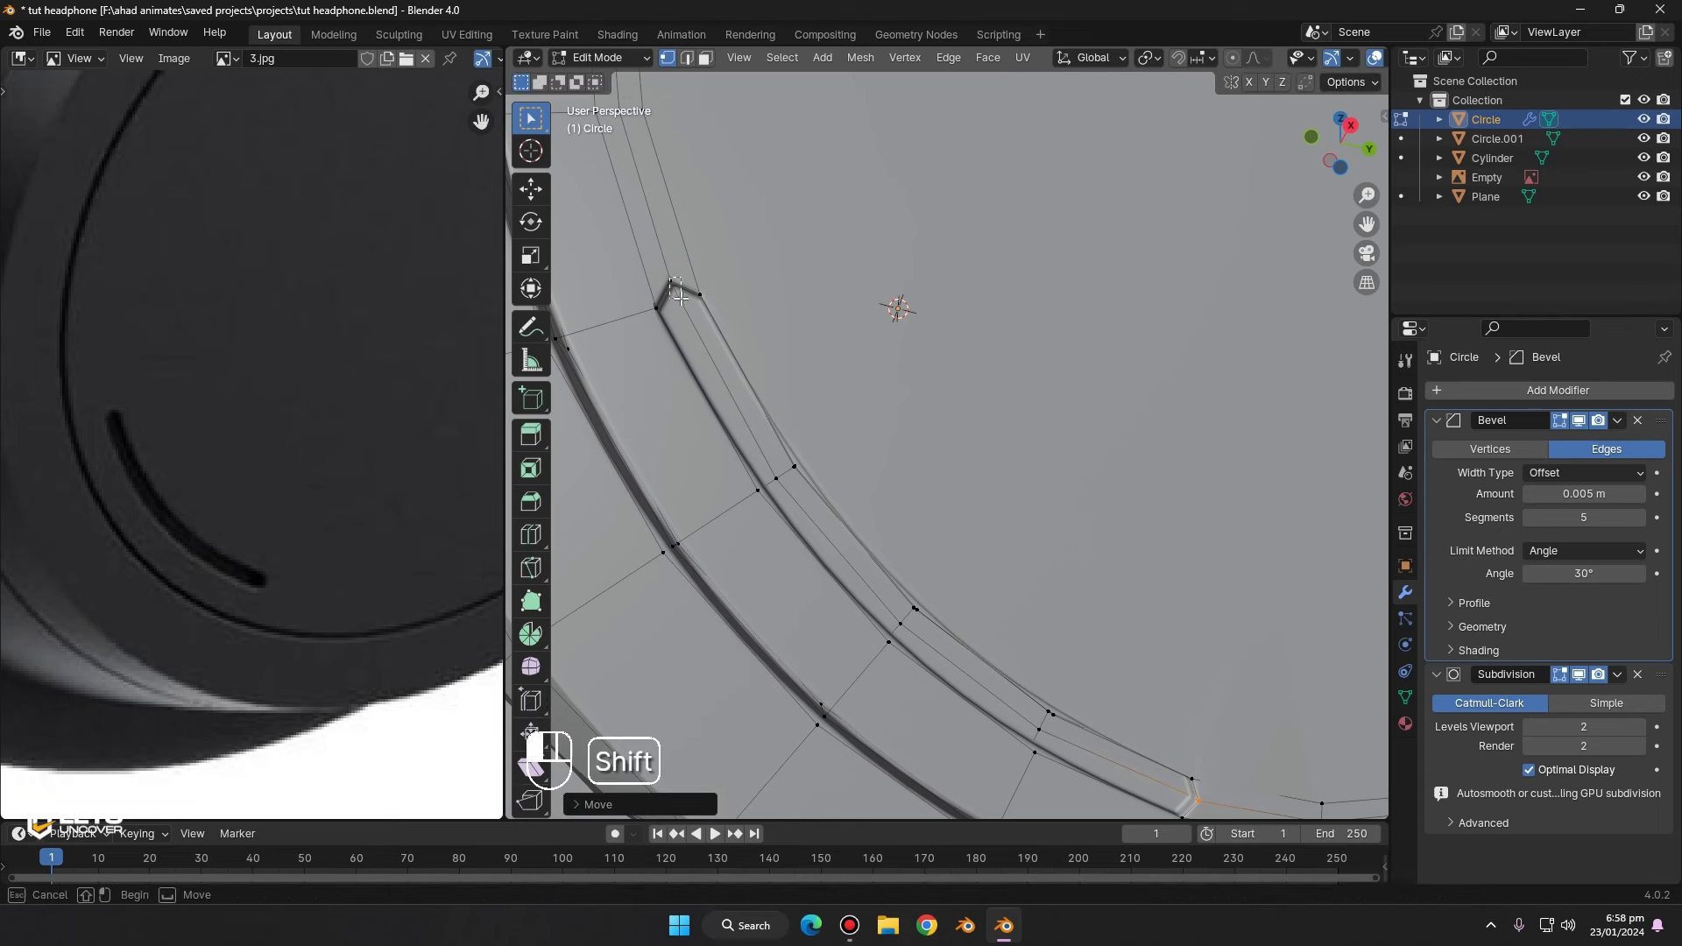
pyautogui.press('ctrl+b')
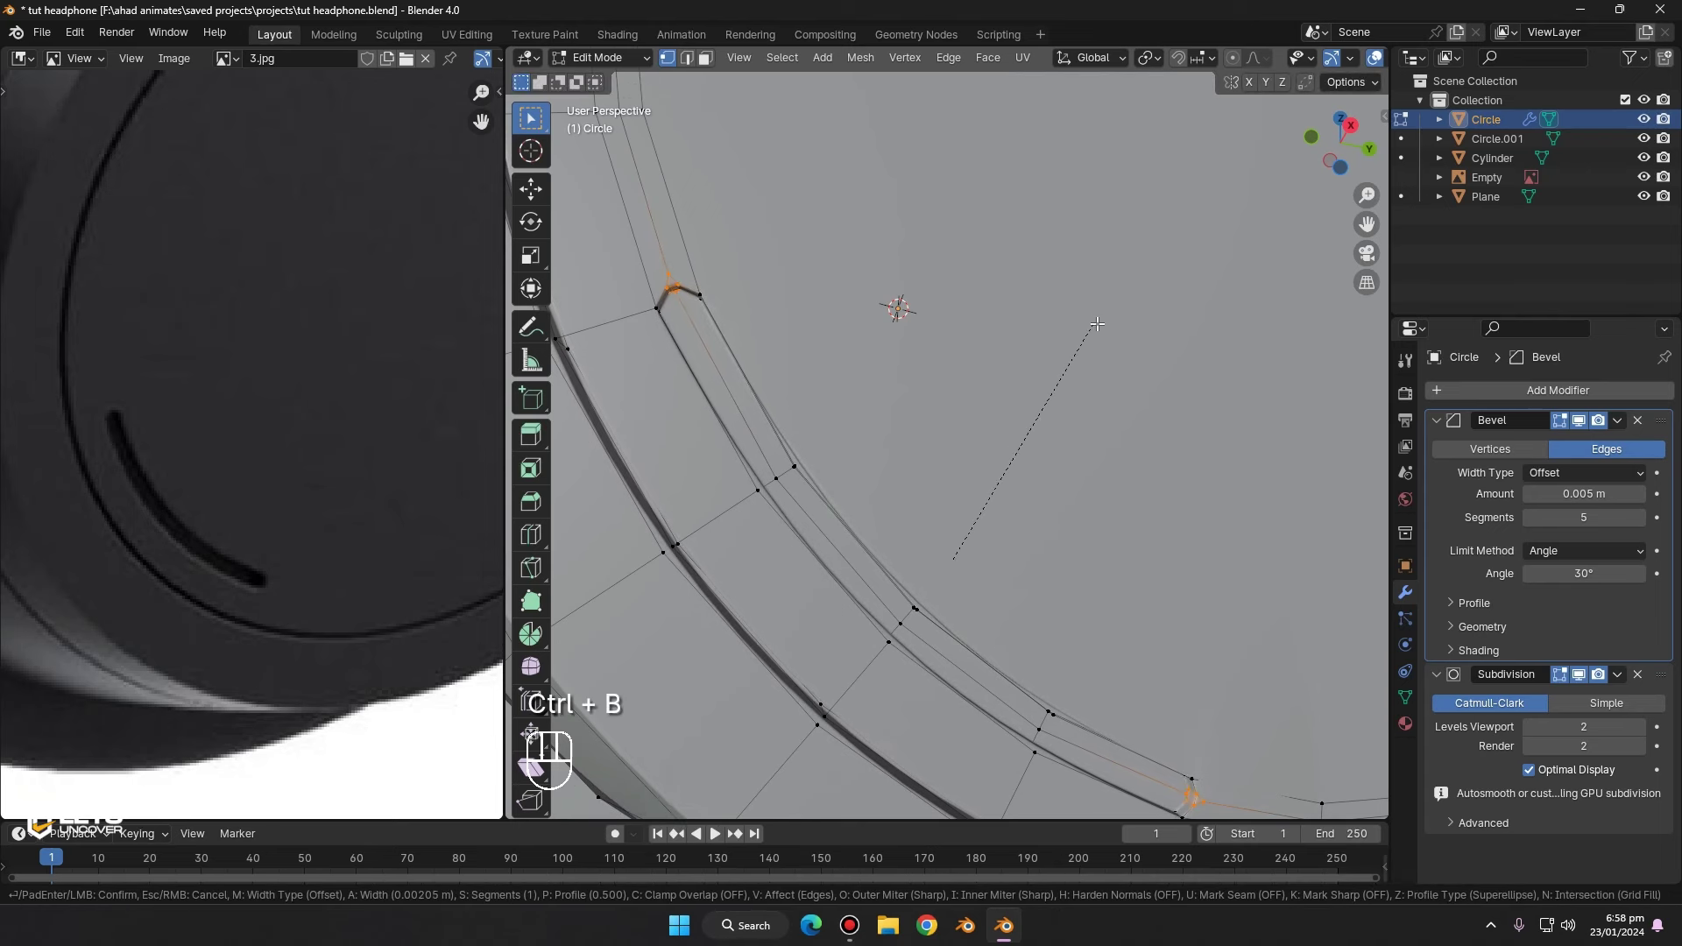
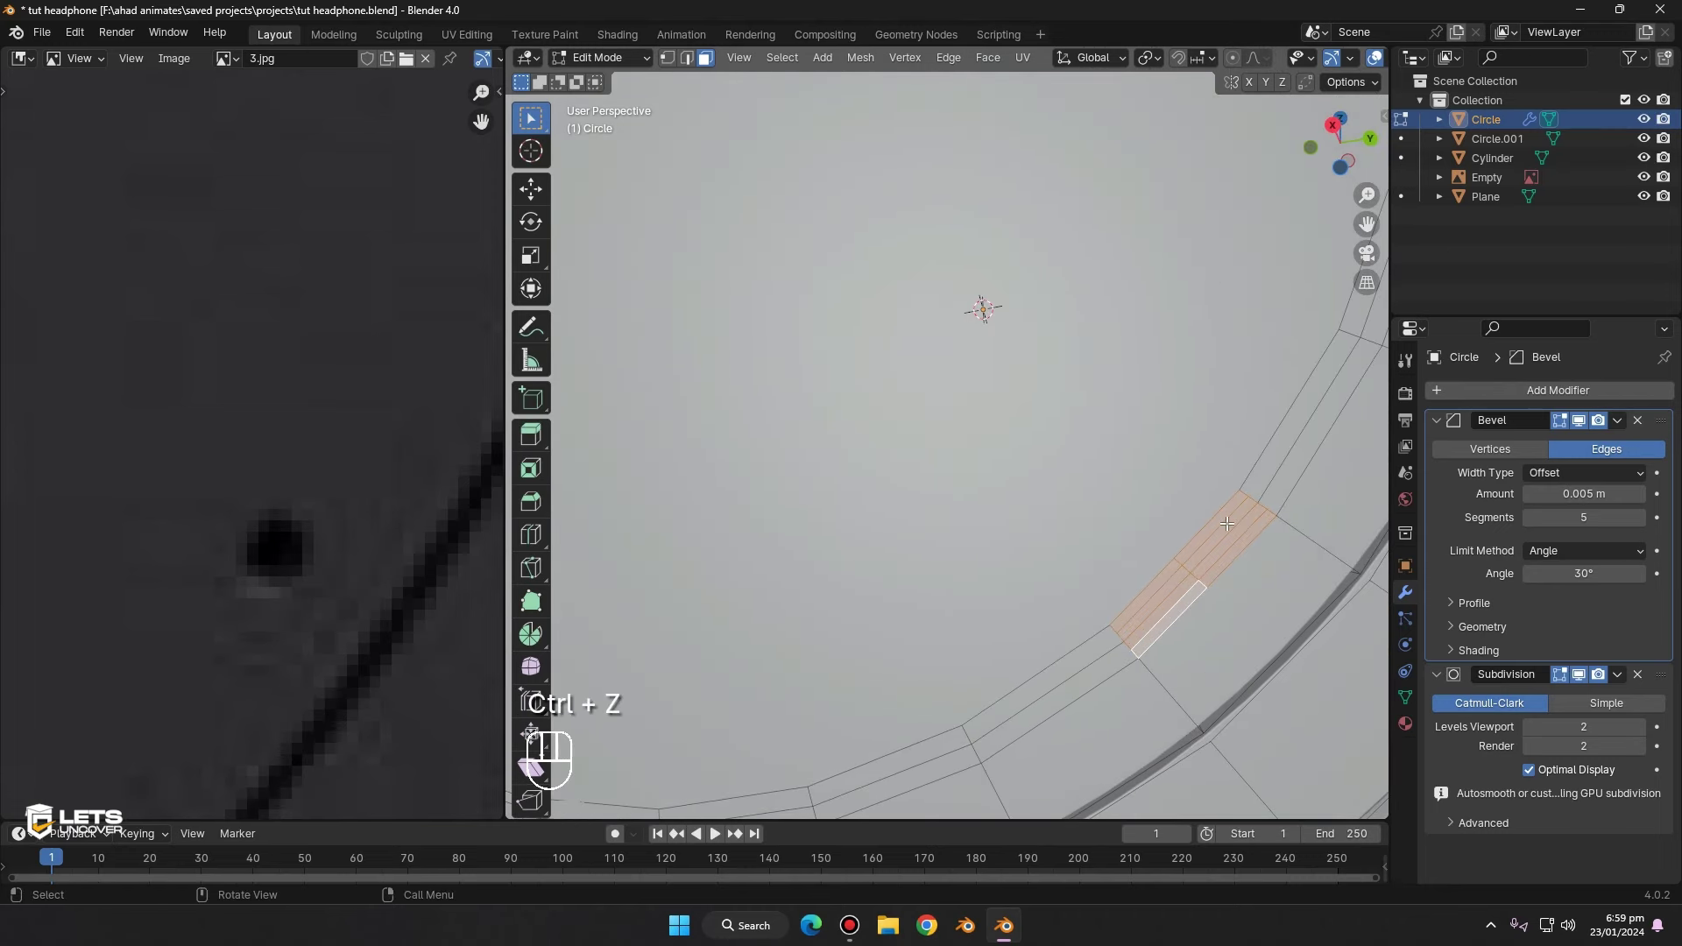
# - Select the strip's round face and extrude it inward into a small recess
pyautogui.click(1232, 531)
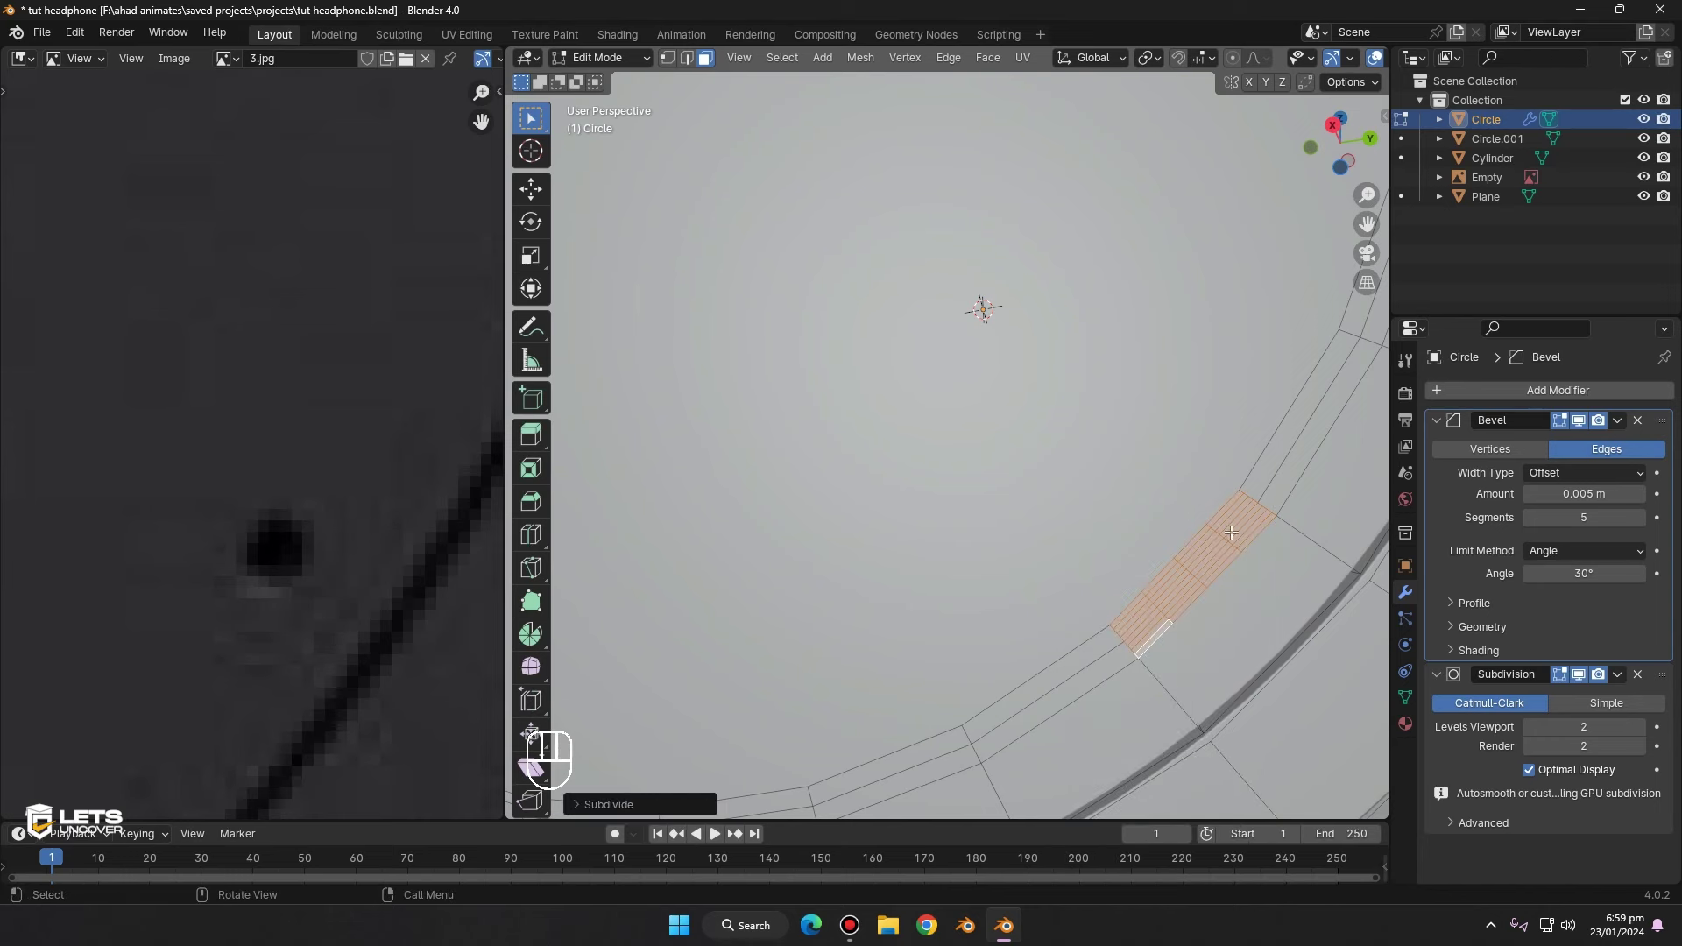
pyautogui.press('3')
pyautogui.click(1239, 539)
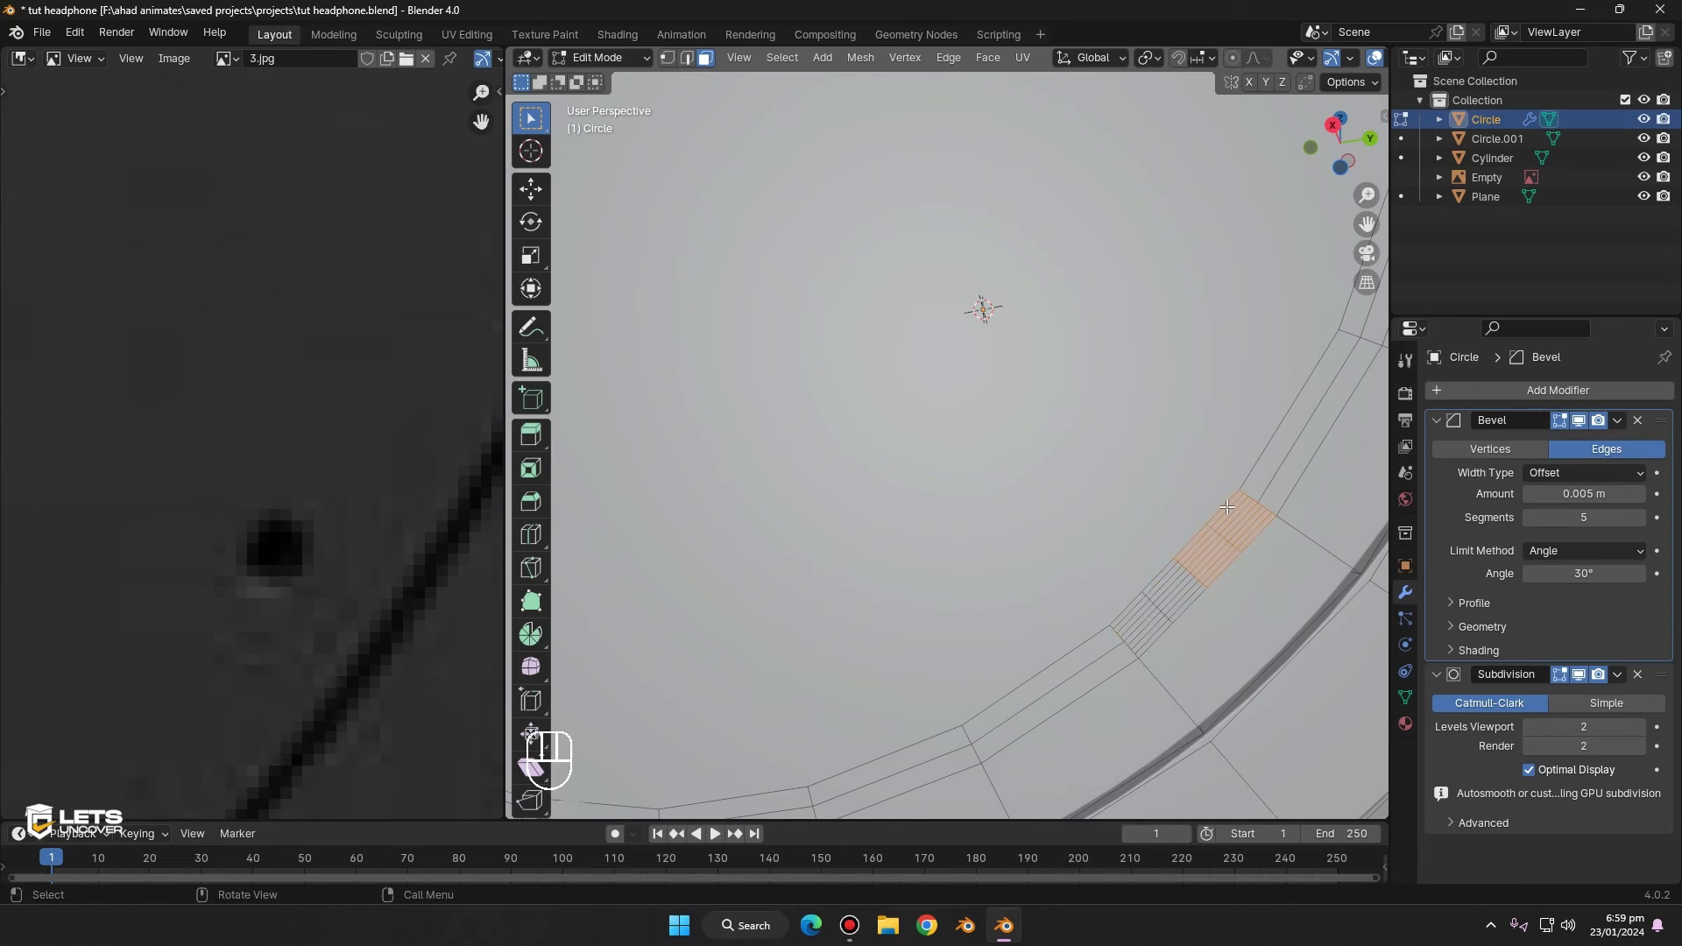
pyautogui.click(1248, 435)
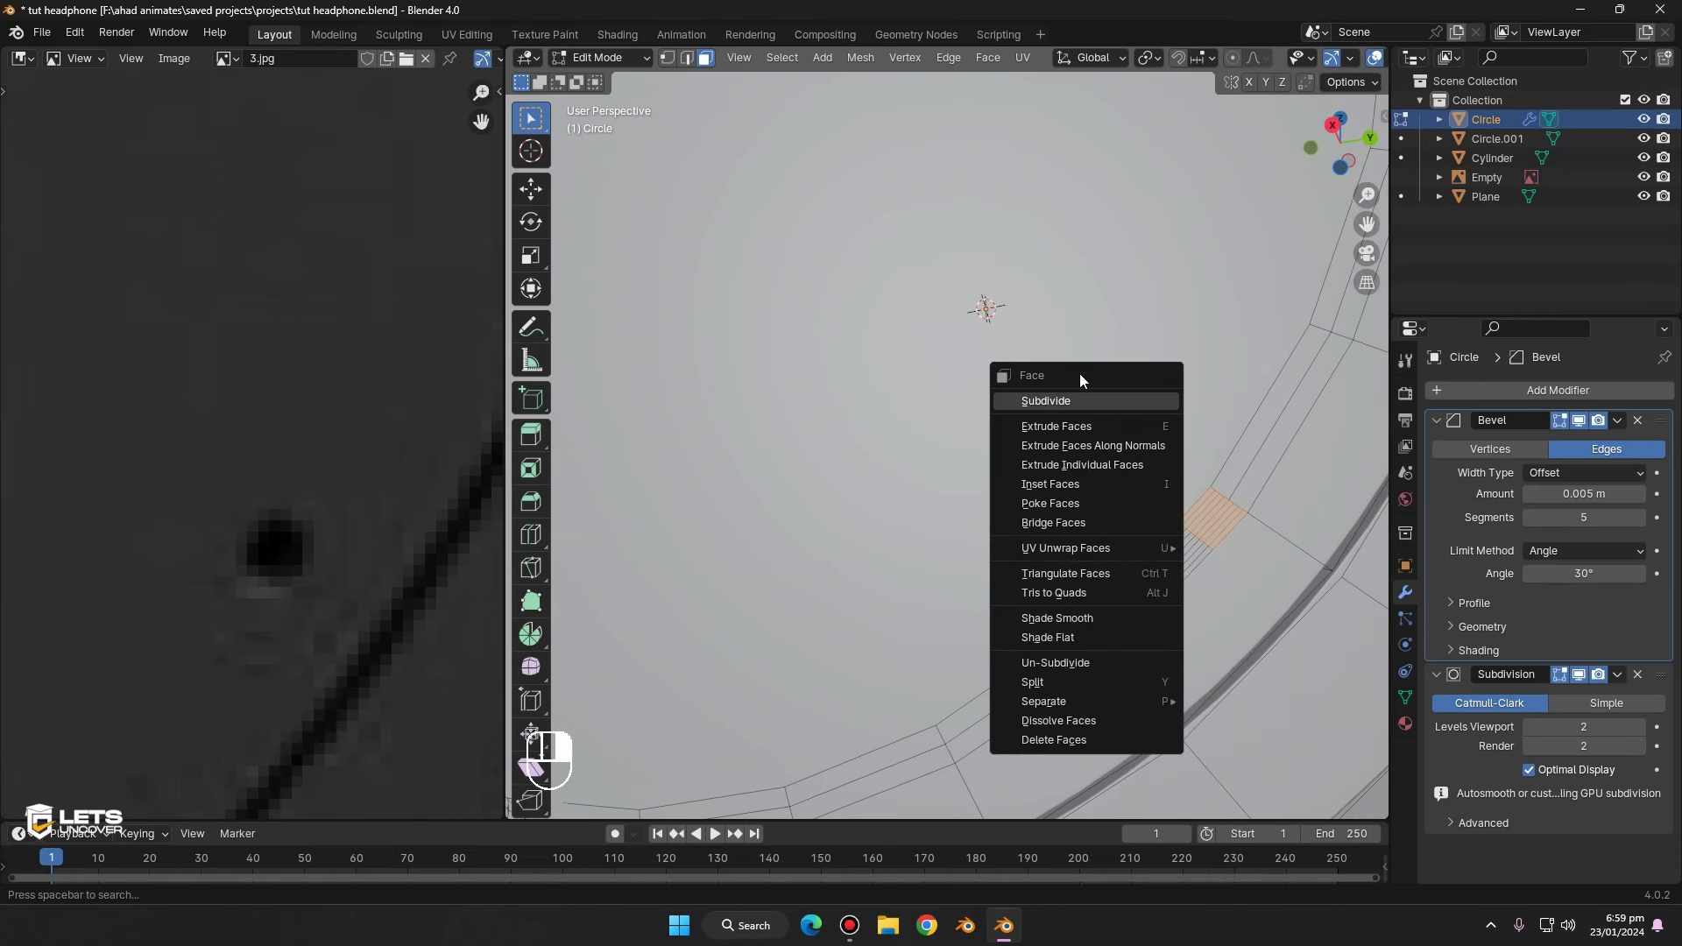
pyautogui.press('Tab')
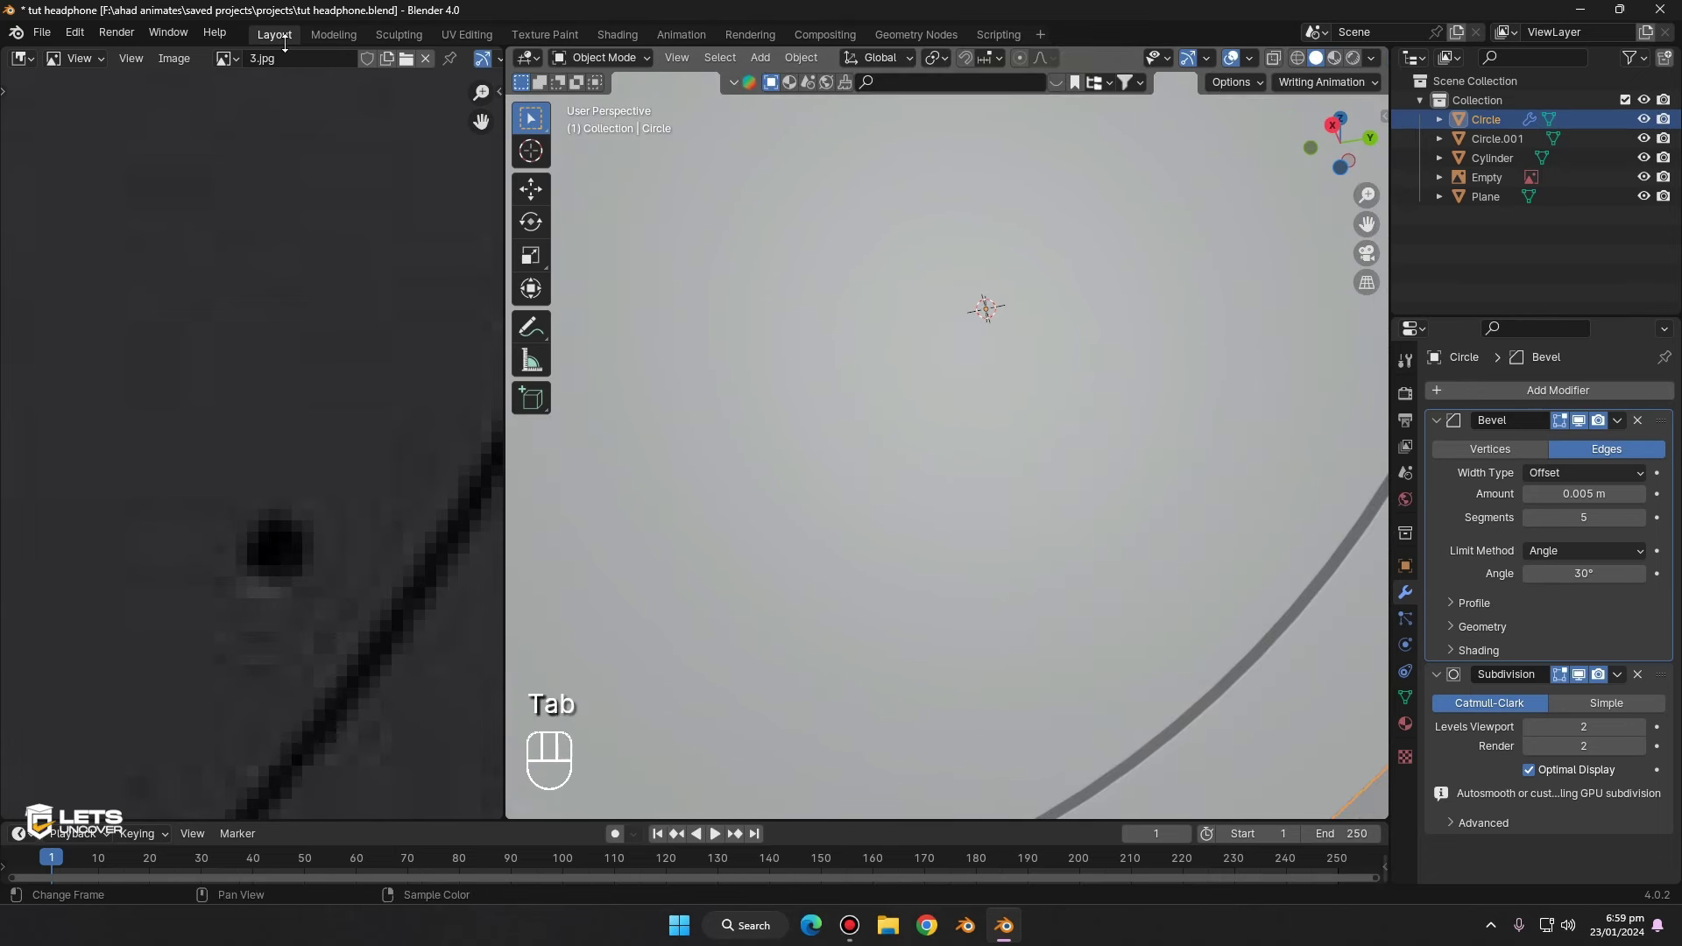
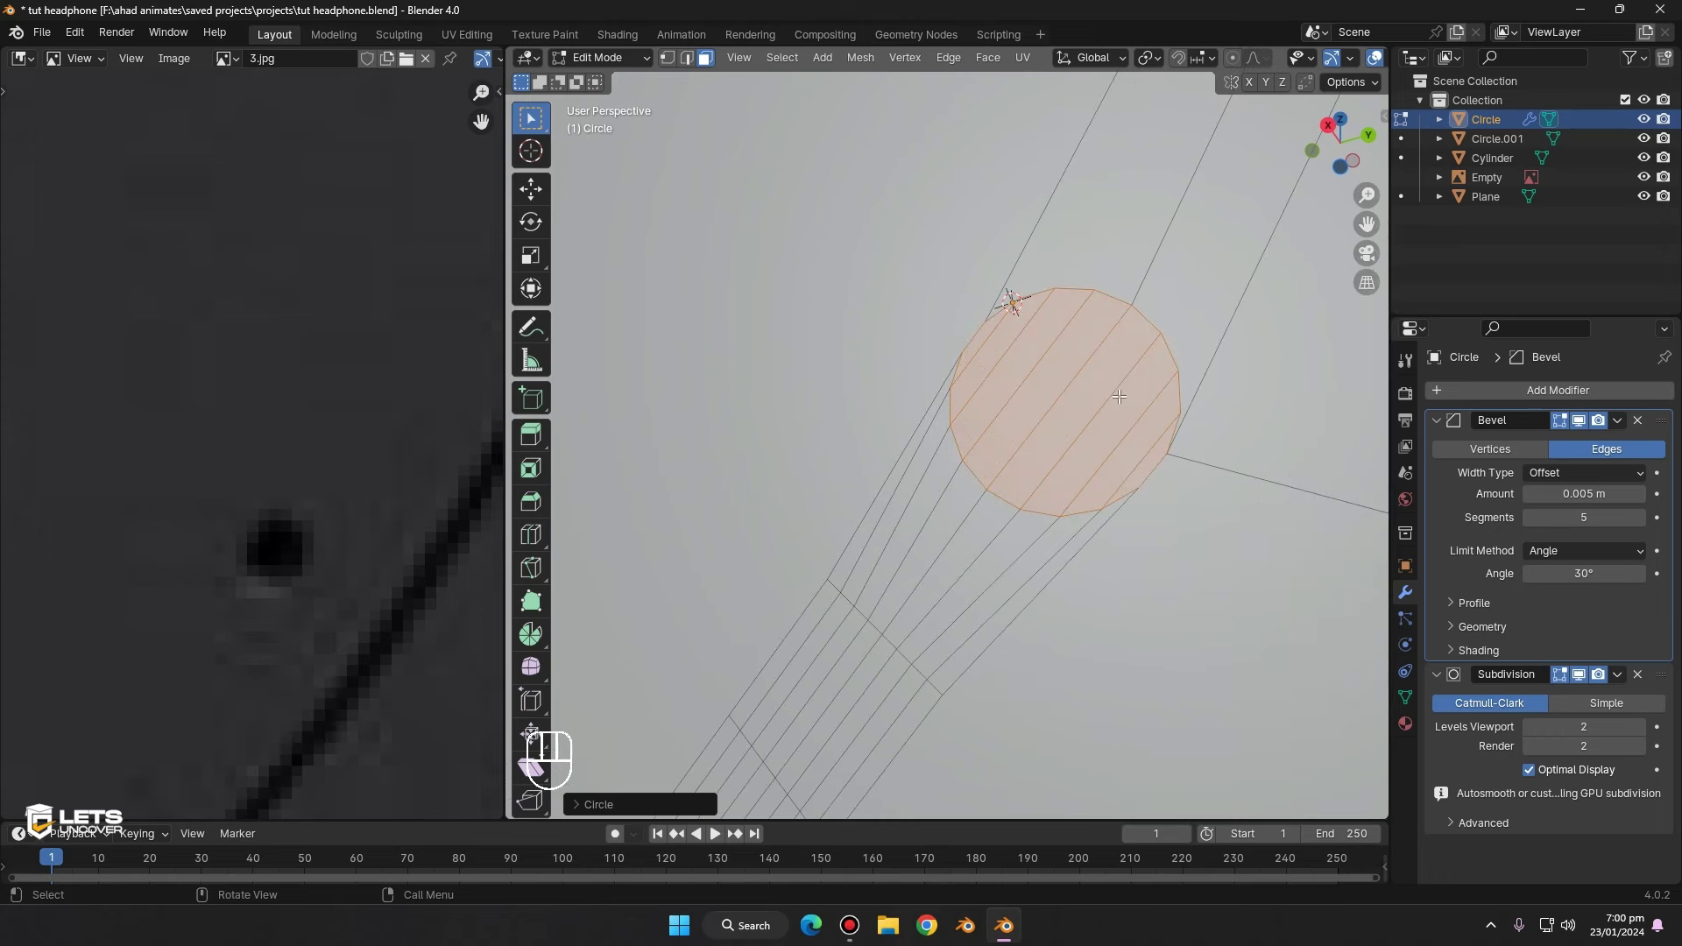
pyautogui.press('e')
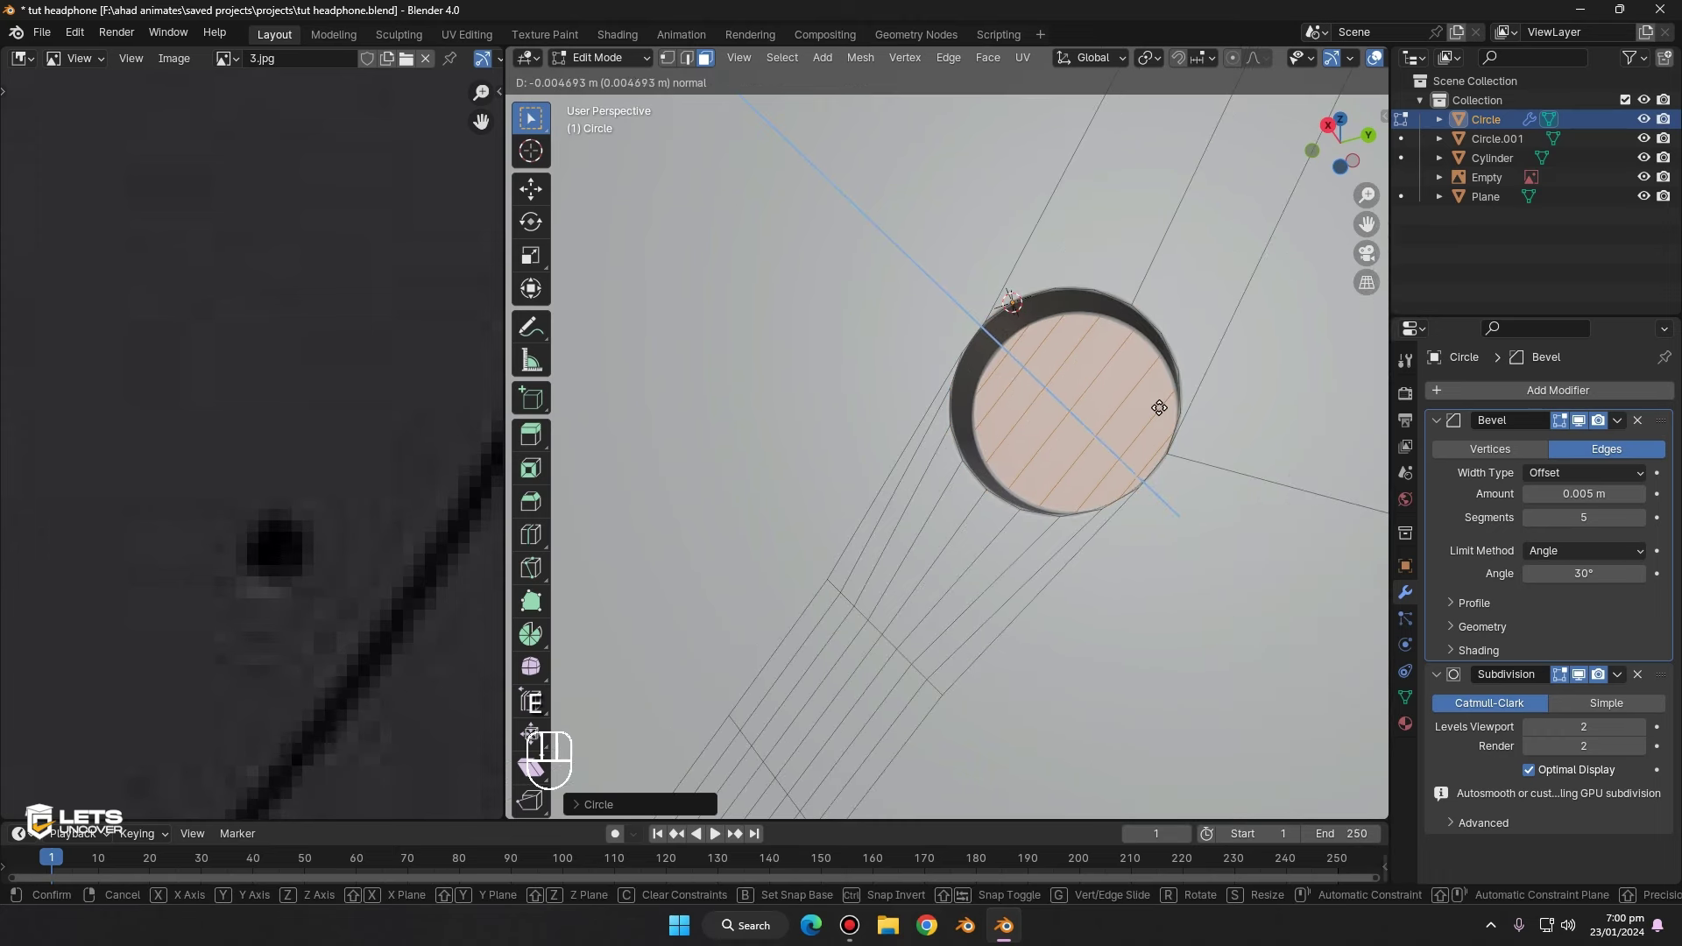
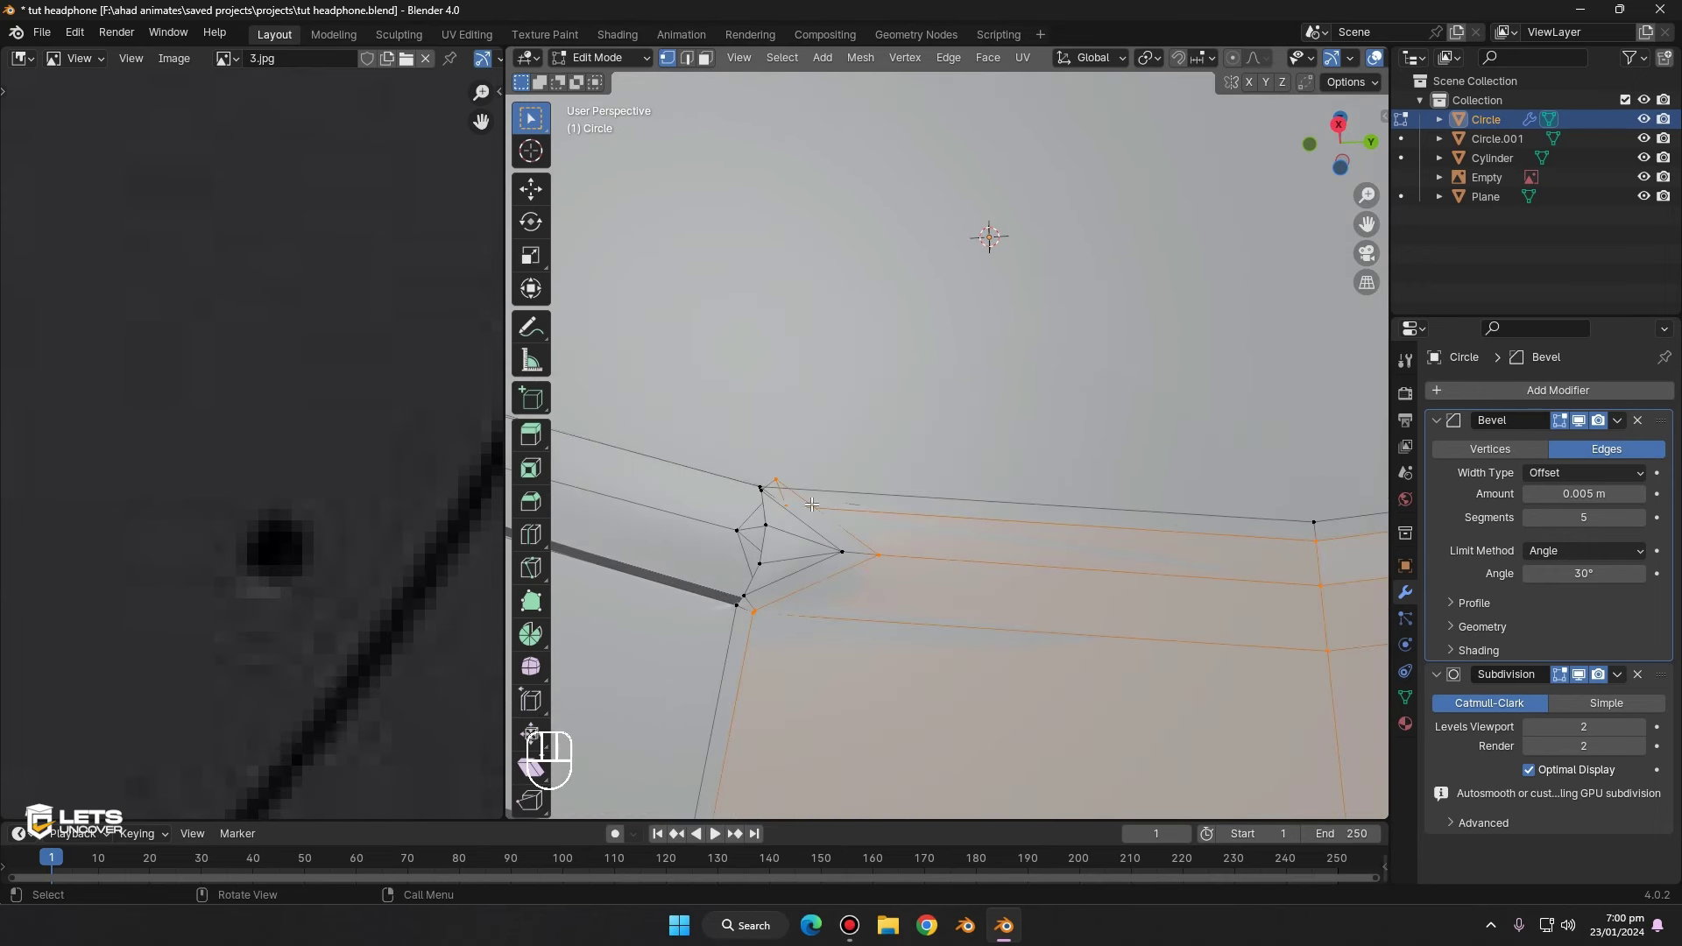
# - Slide the slot's vertices along their edges to give it a curved end
pyautogui.press('h')
pyautogui.press('h')
pyautogui.press('ctrl+z')
pyautogui.press('g')
pyautogui.press('g')
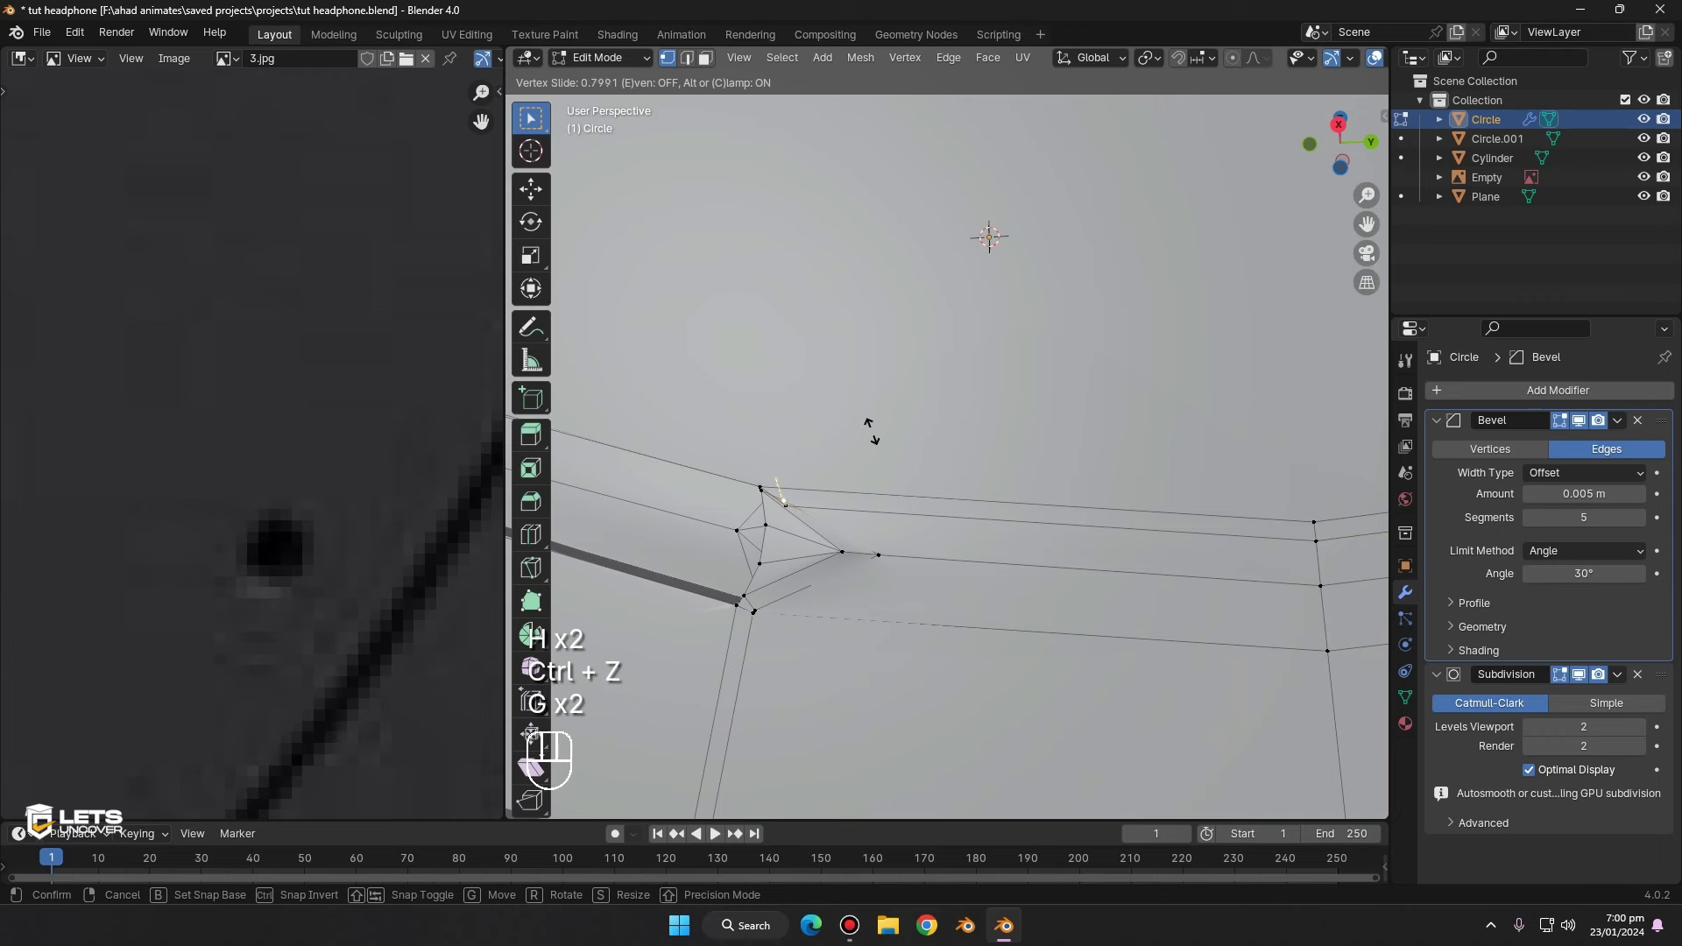
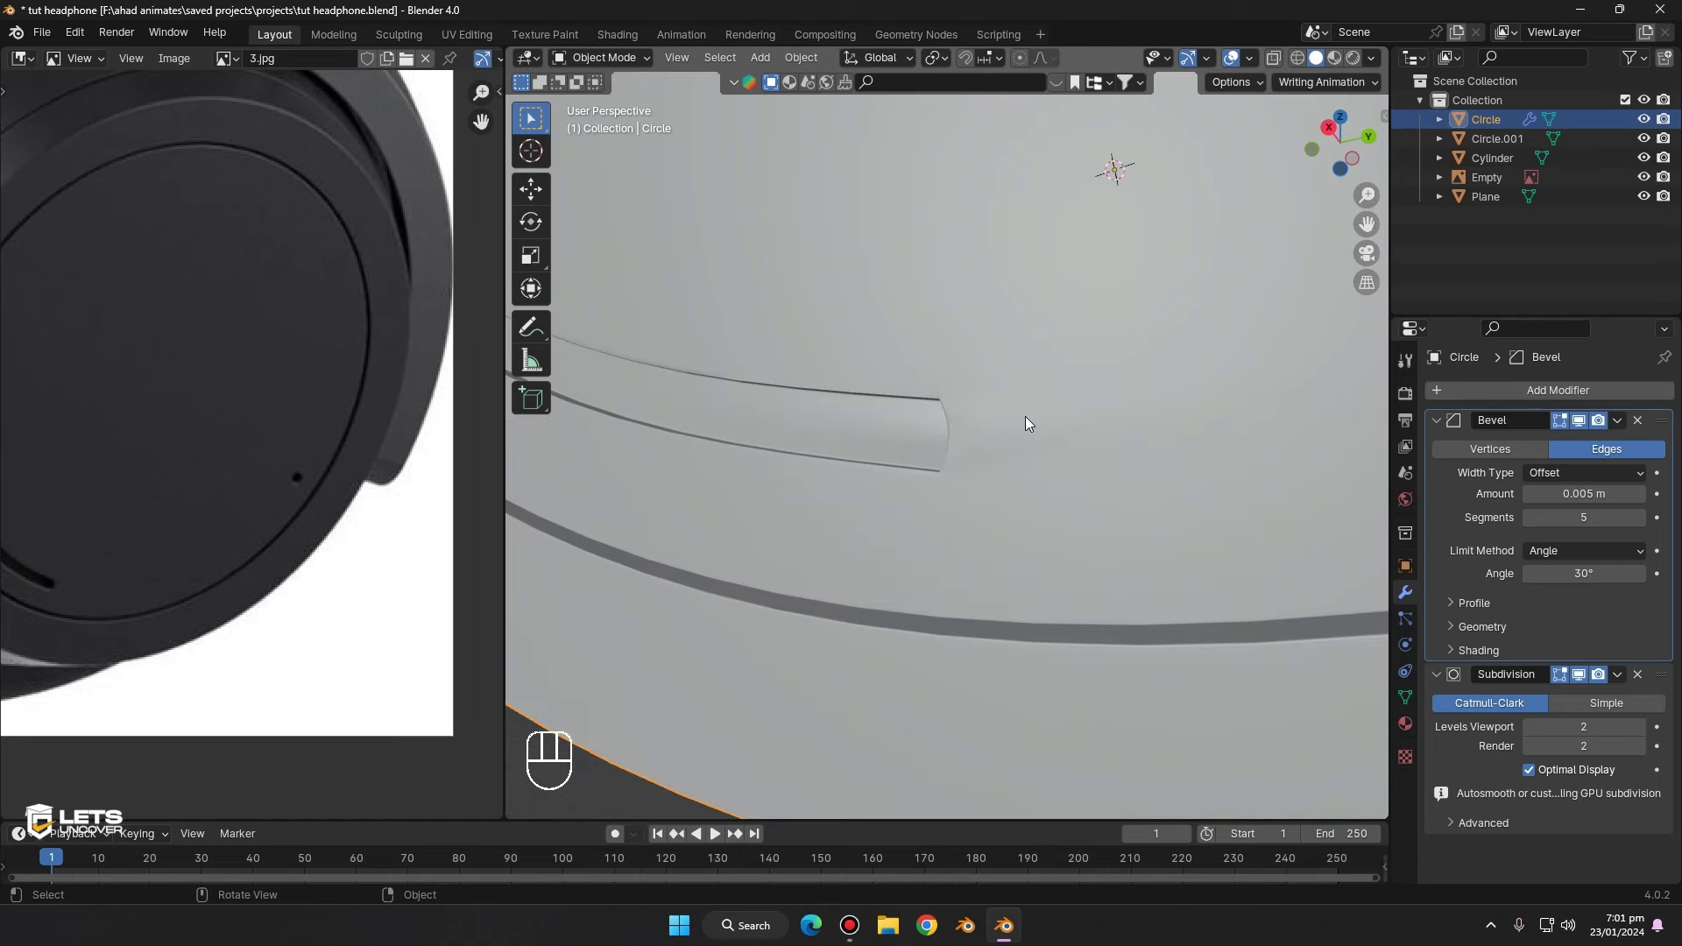
# - Orbit around the earcup to inspect the carved slot, then toward the headband
pyautogui.moveTo(1088, 421); pyautogui.dragTo(1077, 390)
pyautogui.middleClick(1037, 493)
pyautogui.middleClick(1125, 593)
pyautogui.middleClick(889, 563)
pyautogui.moveTo(1032, 320); pyautogui.dragTo(1041, 298)
pyautogui.middleClick(884, 341)
pyautogui.middleClick(920, 438)
pyautogui.middleClick(921, 412)
pyautogui.middleClick(1049, 187)
# - Select the headband plane and orbit around it to inspect it
pyautogui.click(1044, 195)
pyautogui.middleClick(1007, 345)
pyautogui.middleClick(941, 277)
pyautogui.moveTo(960, 327); pyautogui.dragTo(975, 377)
pyautogui.moveTo(927, 279); pyautogui.dragTo(991, 331)
pyautogui.moveTo(996, 331); pyautogui.dragTo(1021, 328)
pyautogui.press('ctrl+z')
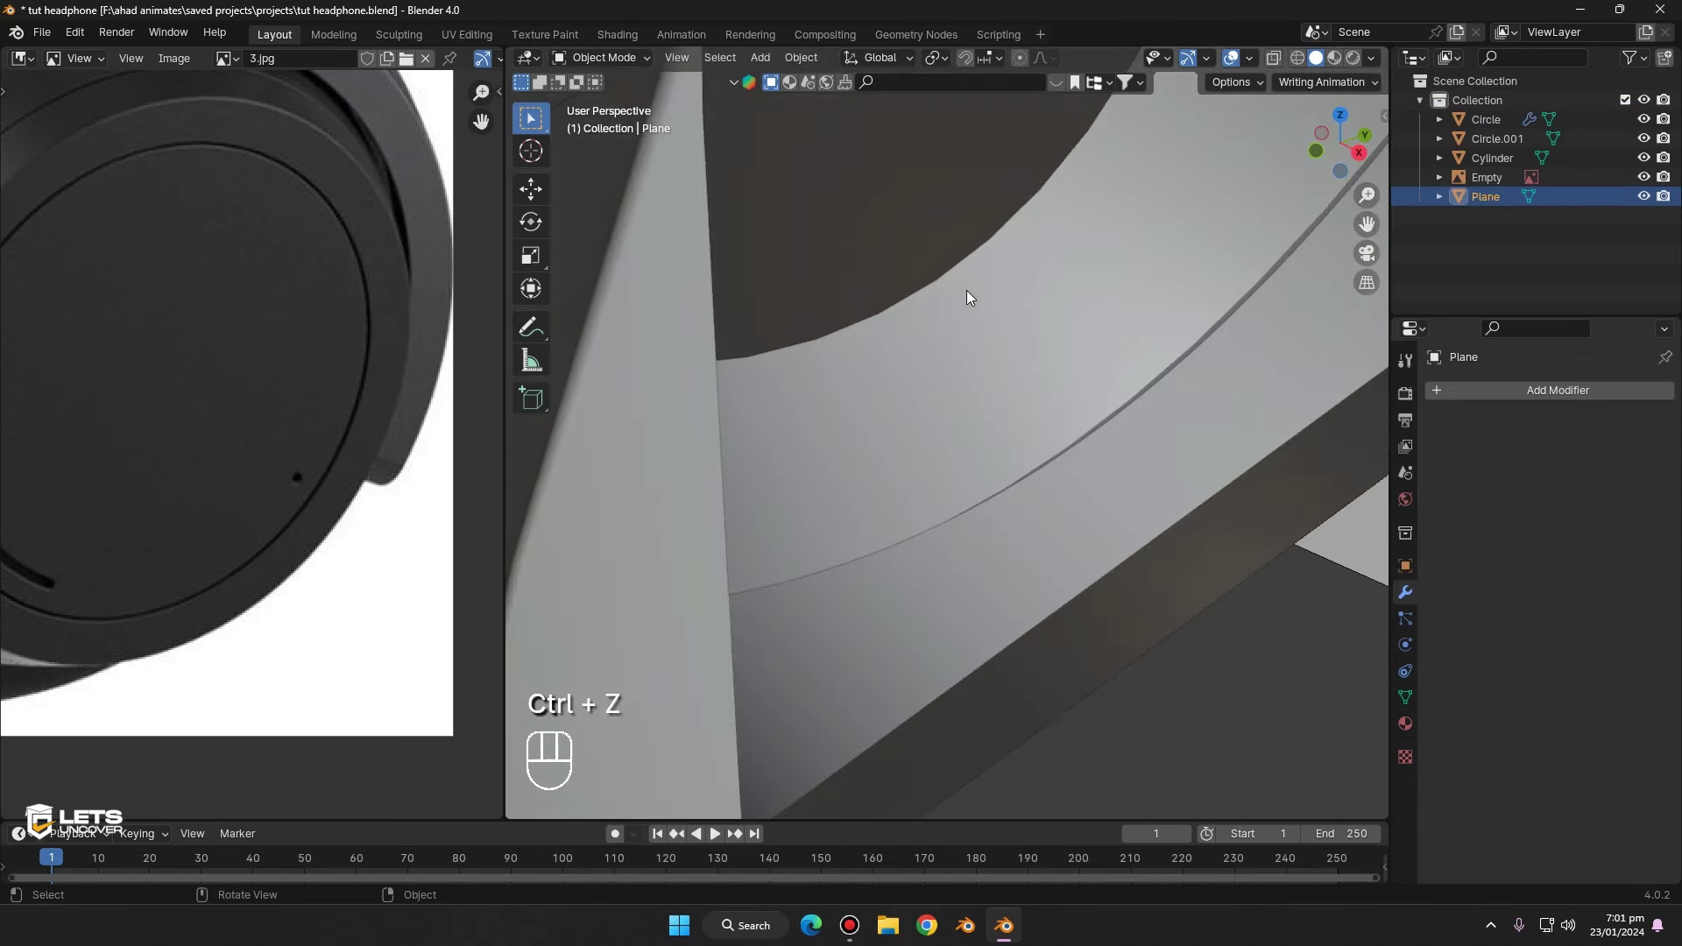
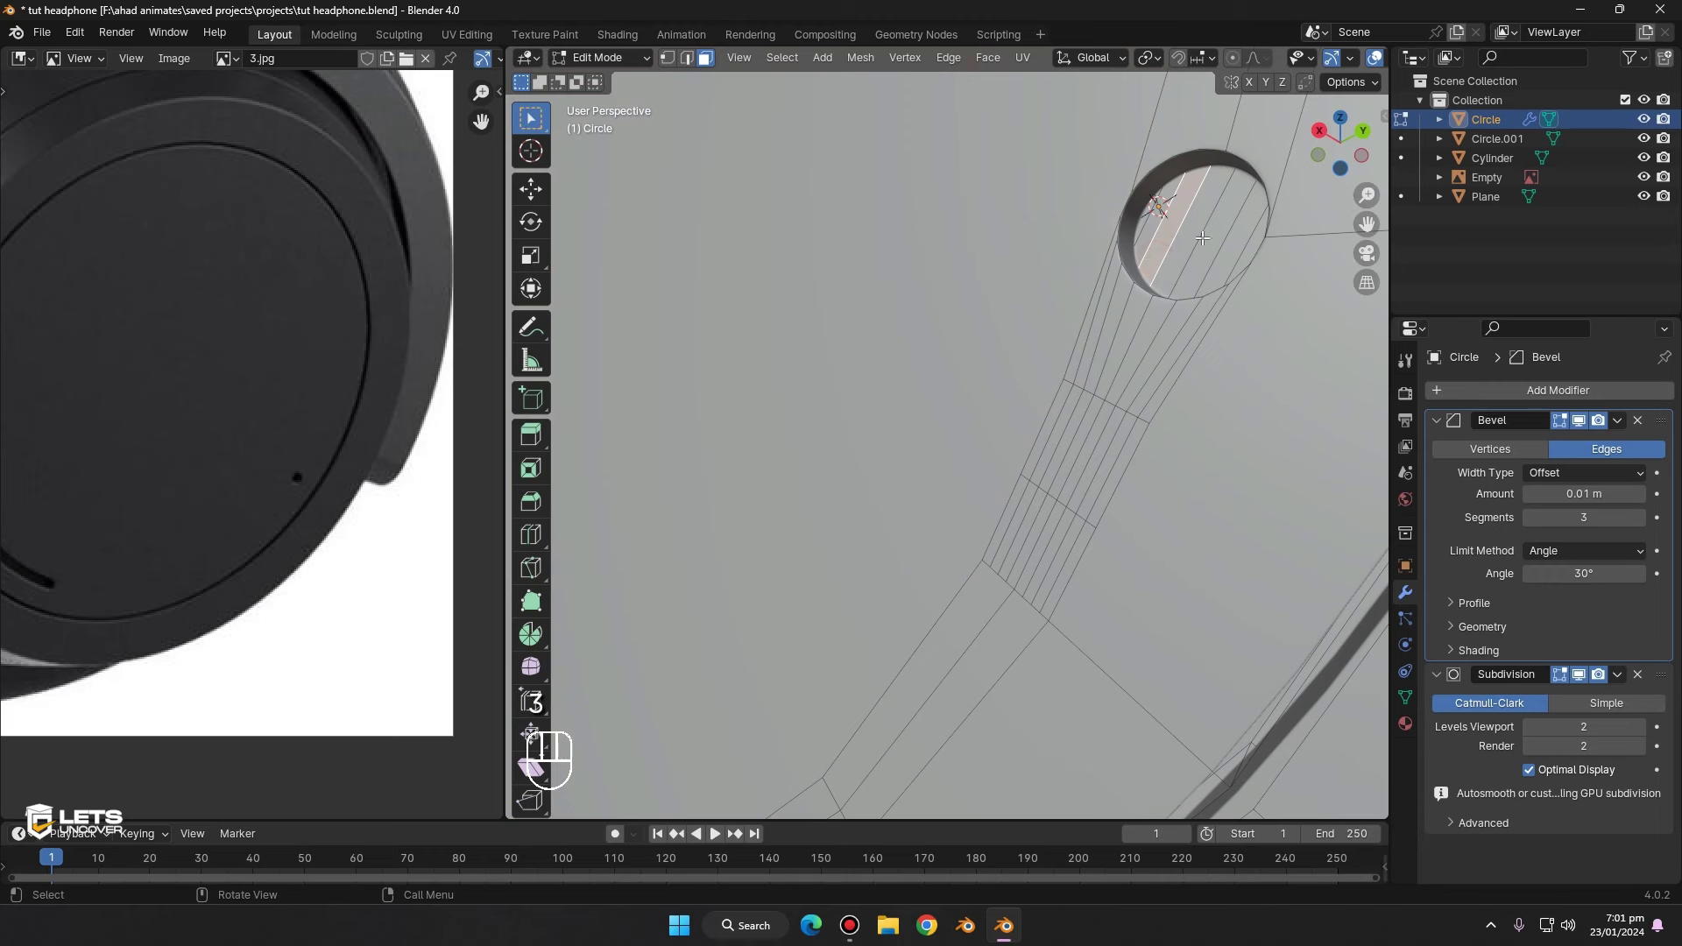
# - With X-ray on, select the extra edges below the hole and dissolve them
pyautogui.press('ctrl+KP_Add')
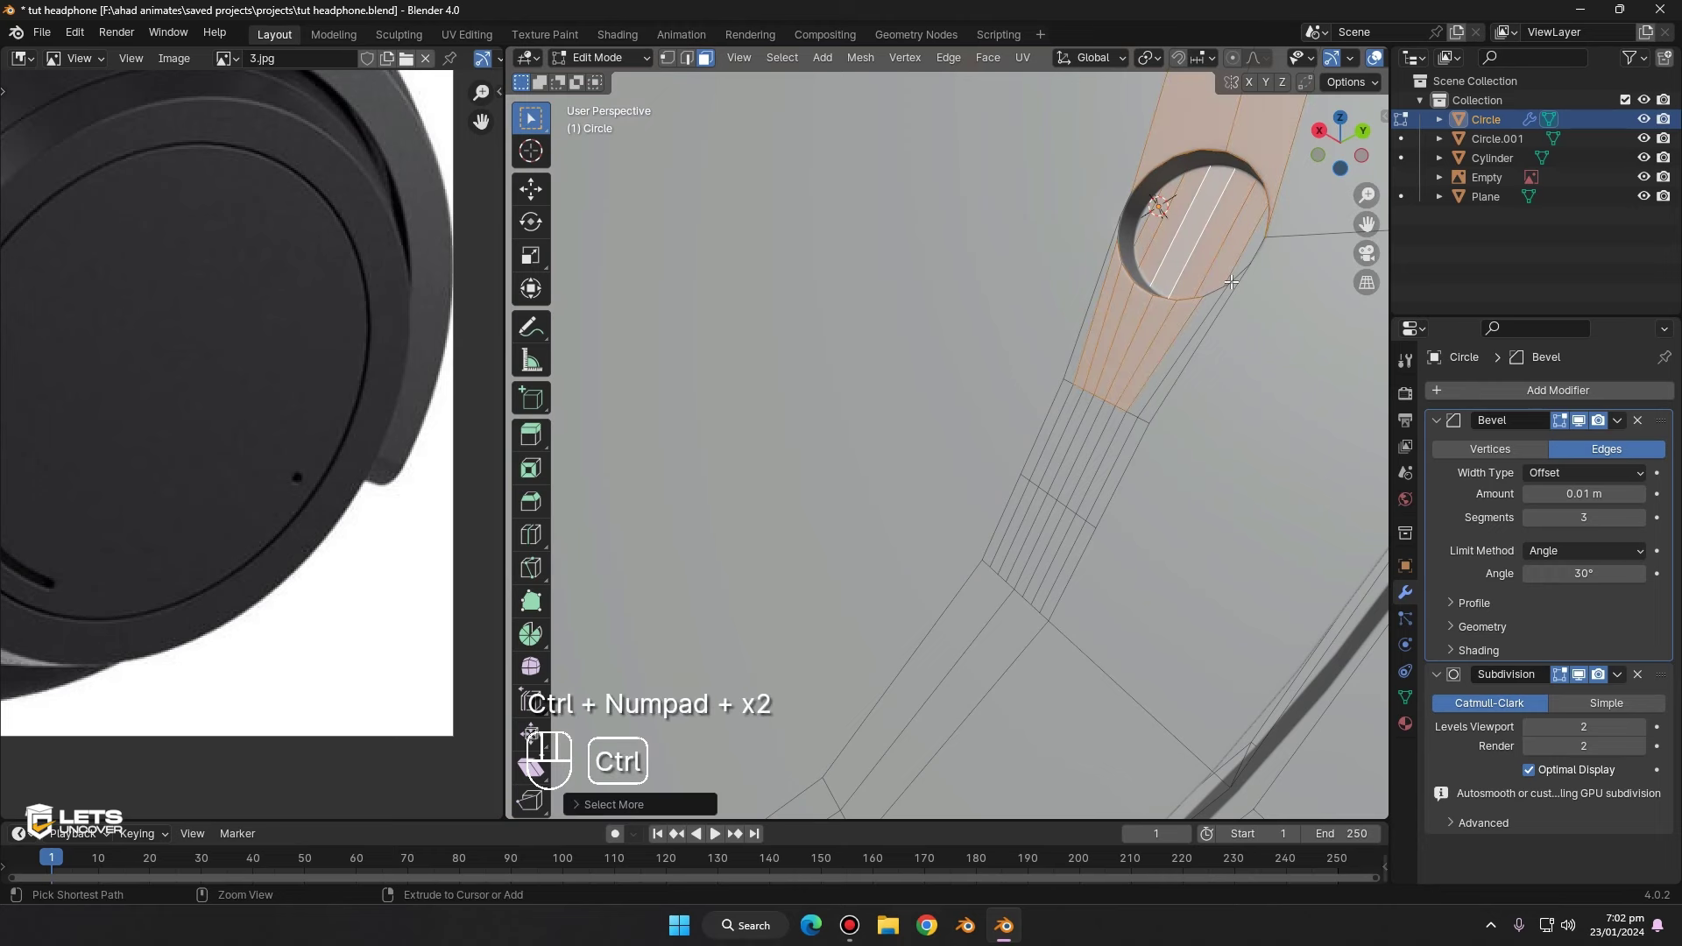
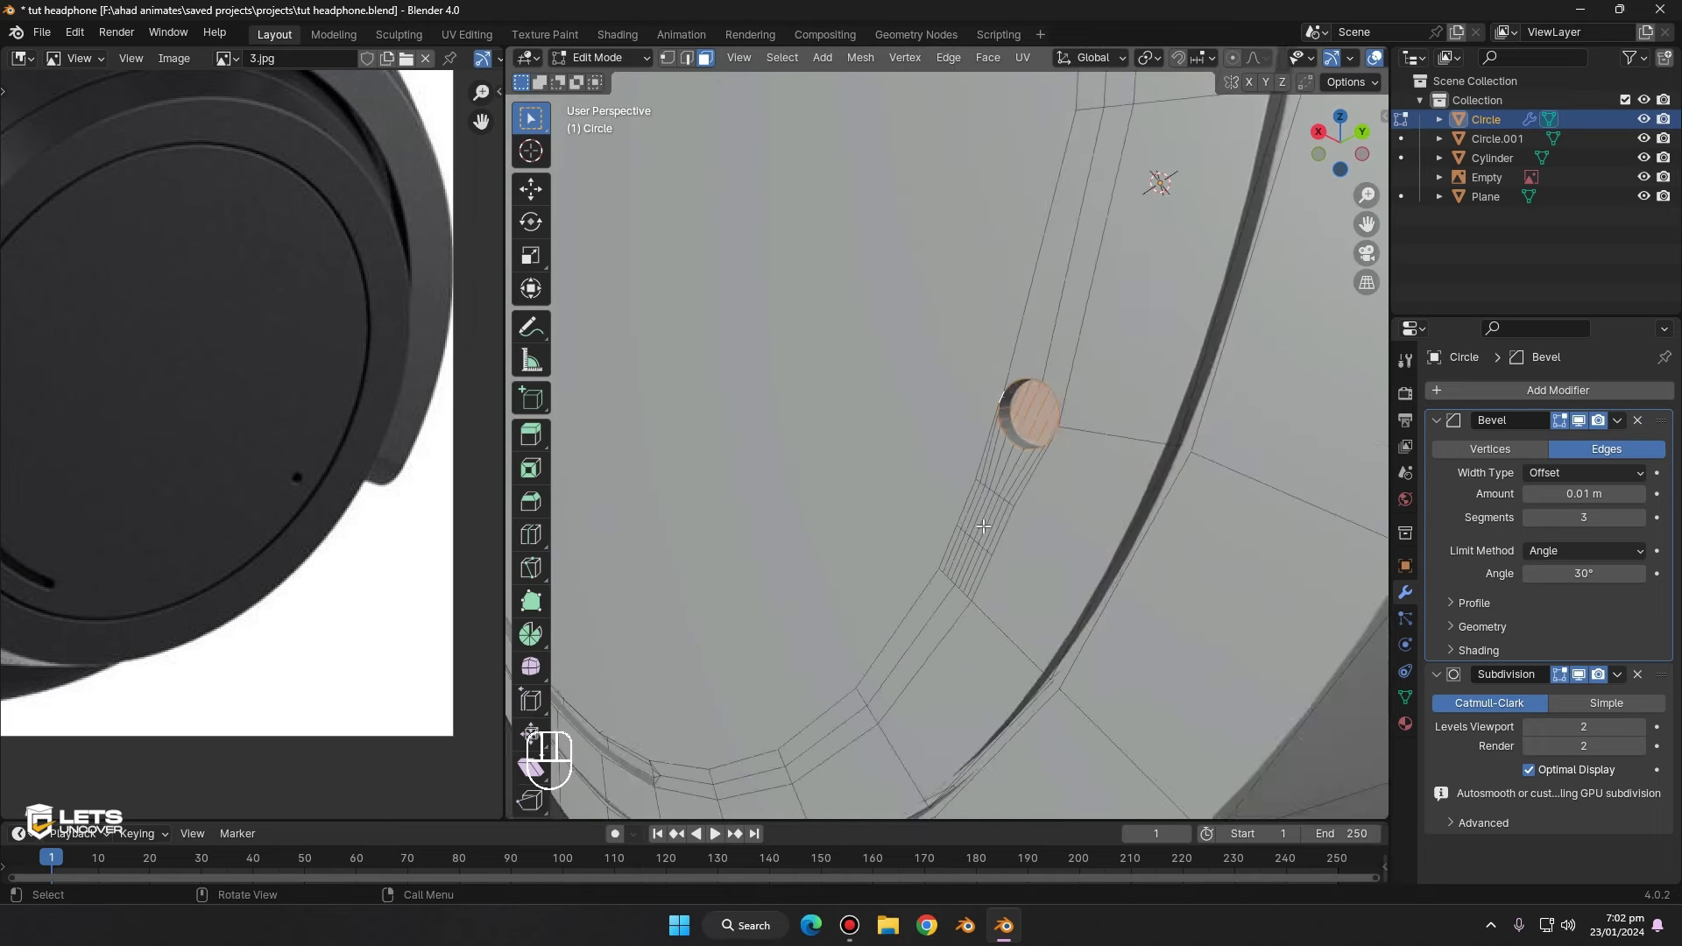
pyautogui.press('1')
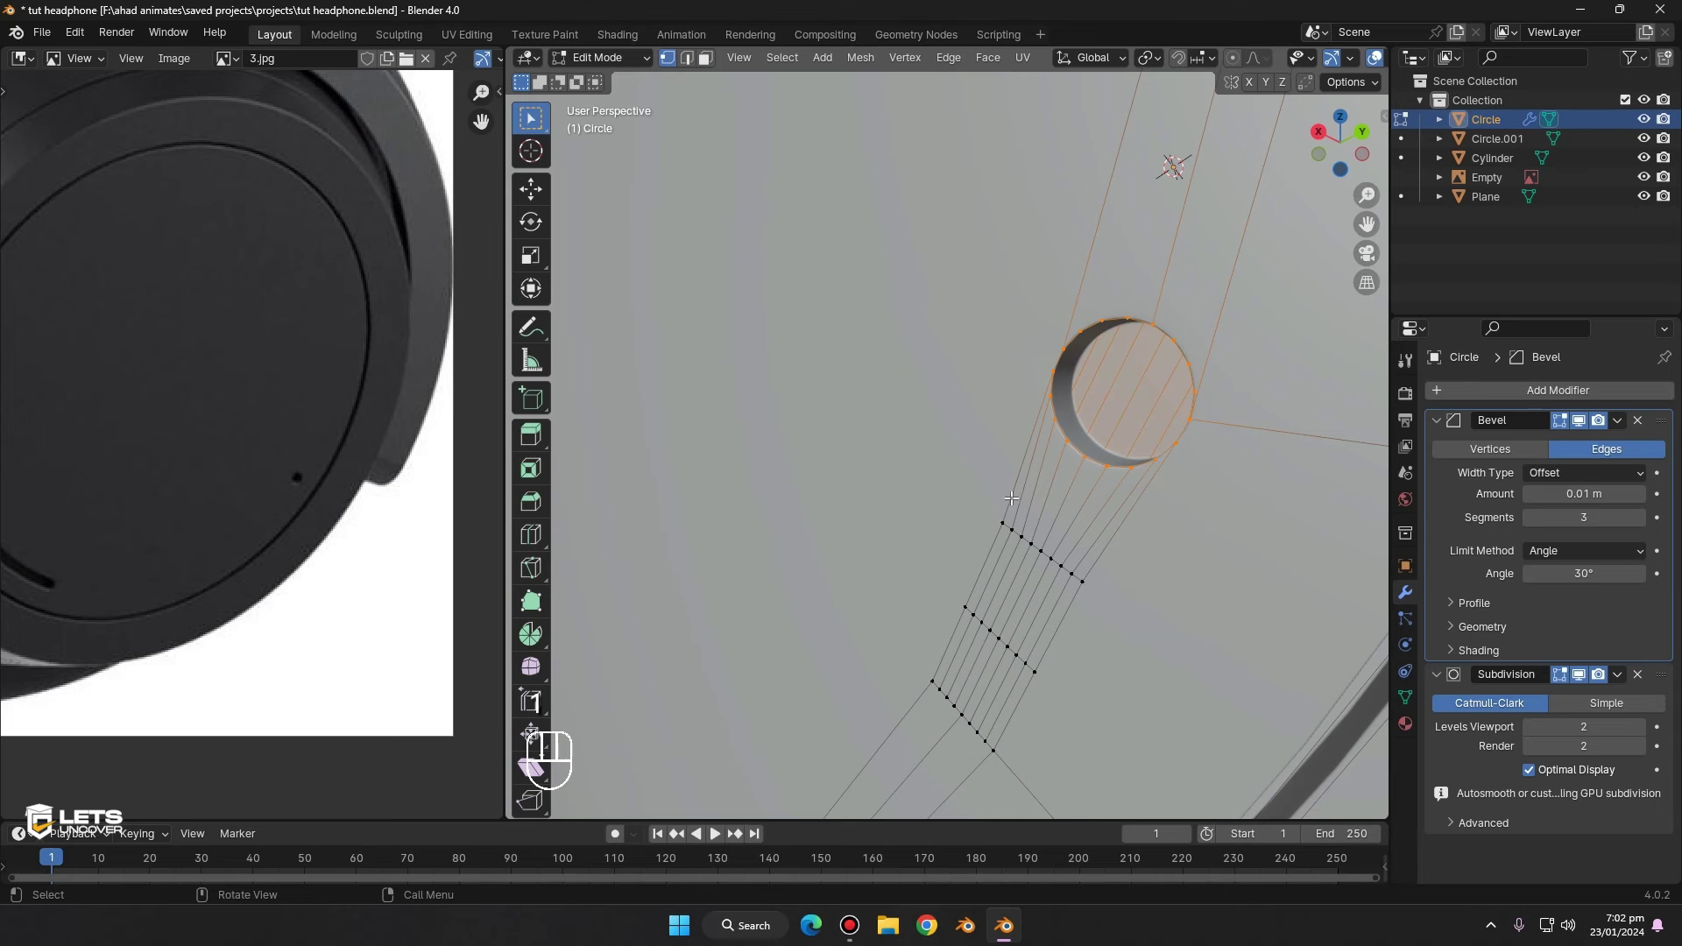
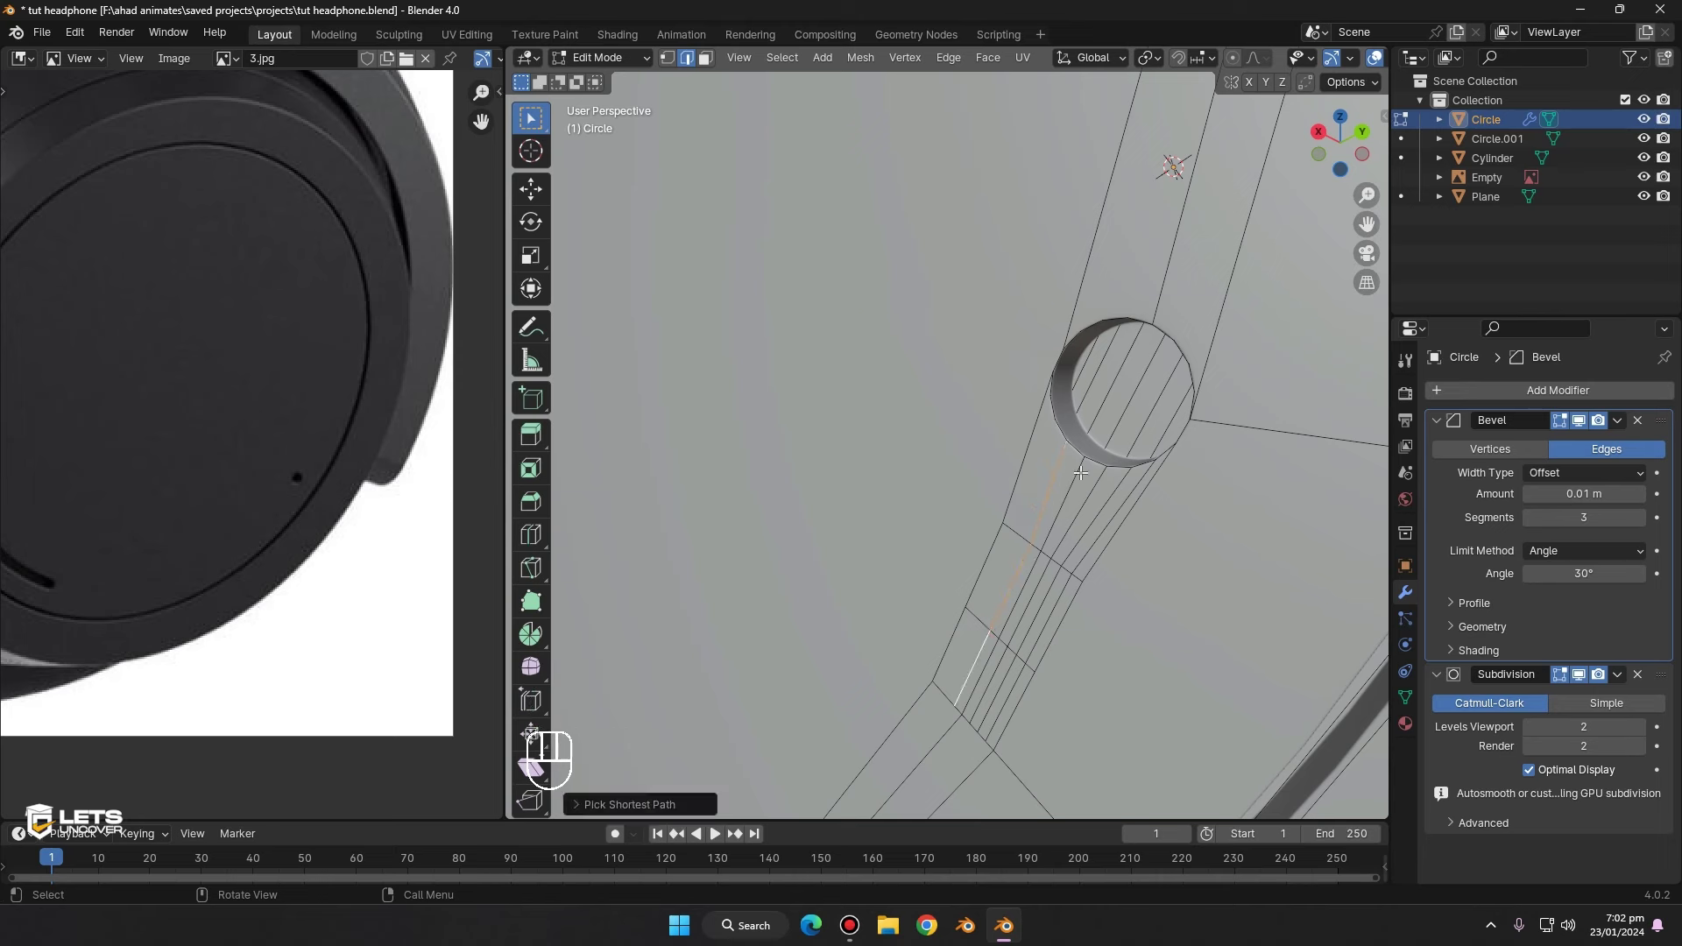
pyautogui.press('ctrl+x')
pyautogui.moveTo(1069, 496); pyautogui.dragTo(1018, 610)
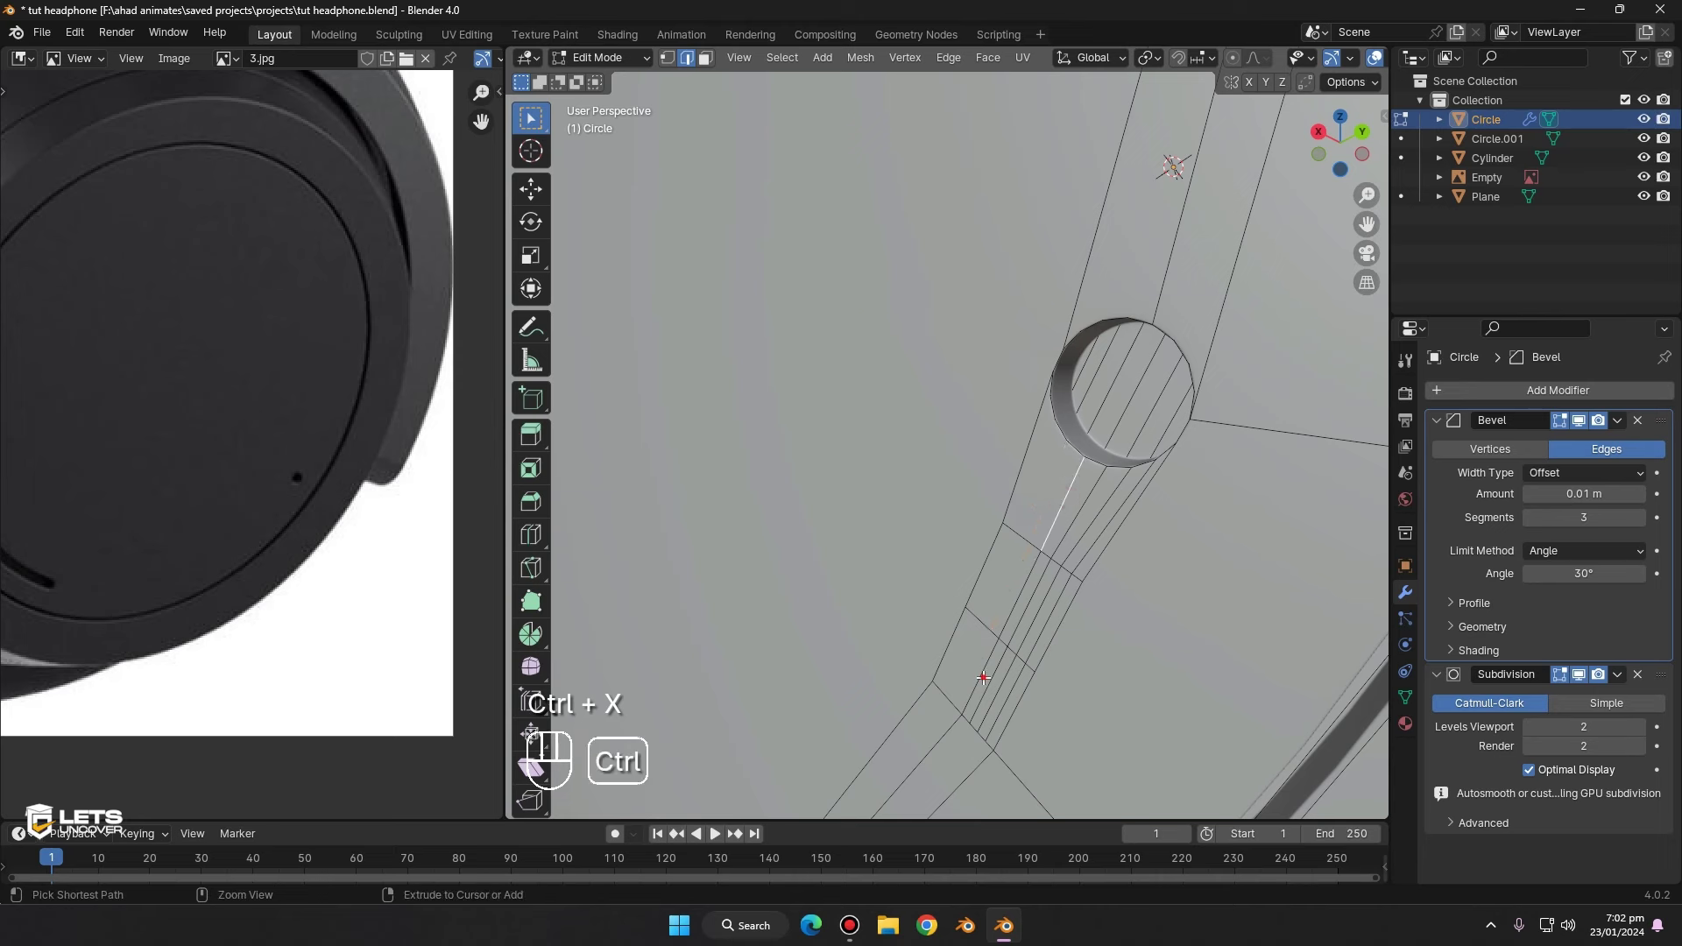
pyautogui.press('ctrl+x')
# - Dissolve the remaining leftover edges on the band one by one, undoing a wrong dissolve
pyautogui.click(997, 677)
pyautogui.press('ctrl+x')
pyautogui.click(1097, 501)
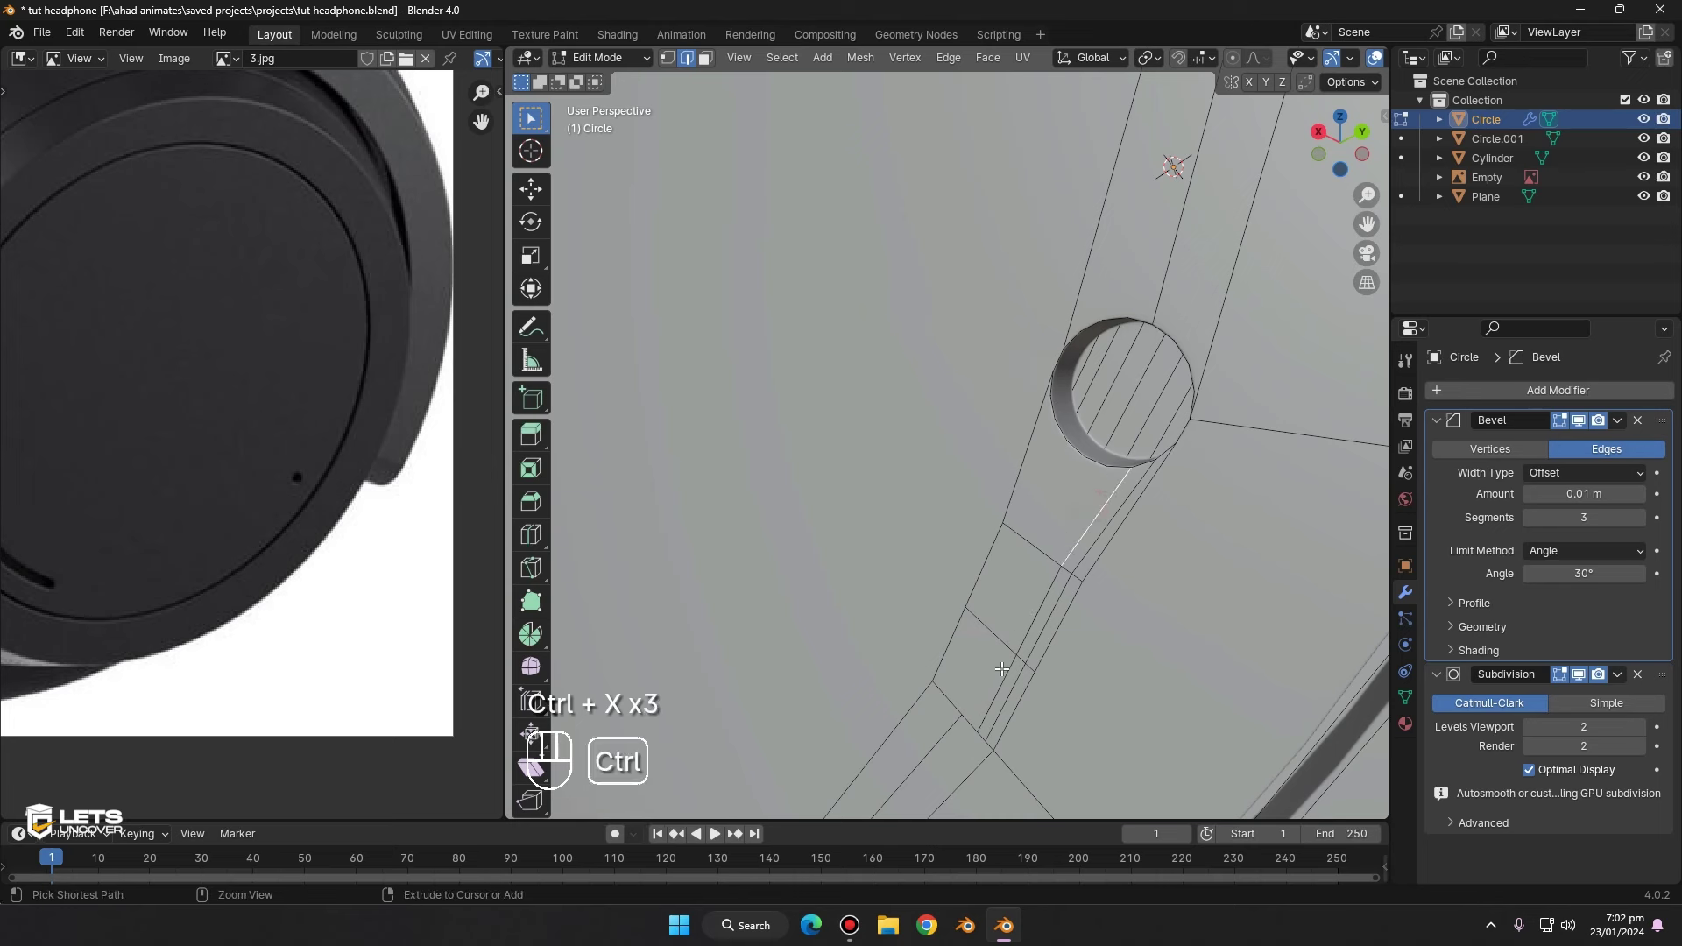
pyautogui.press('ctrl+x')
pyautogui.click(1103, 533)
pyautogui.click(1006, 692)
pyautogui.press('ctrl+x')
pyautogui.press('ctrl+z')
pyautogui.press('ctrl+x')
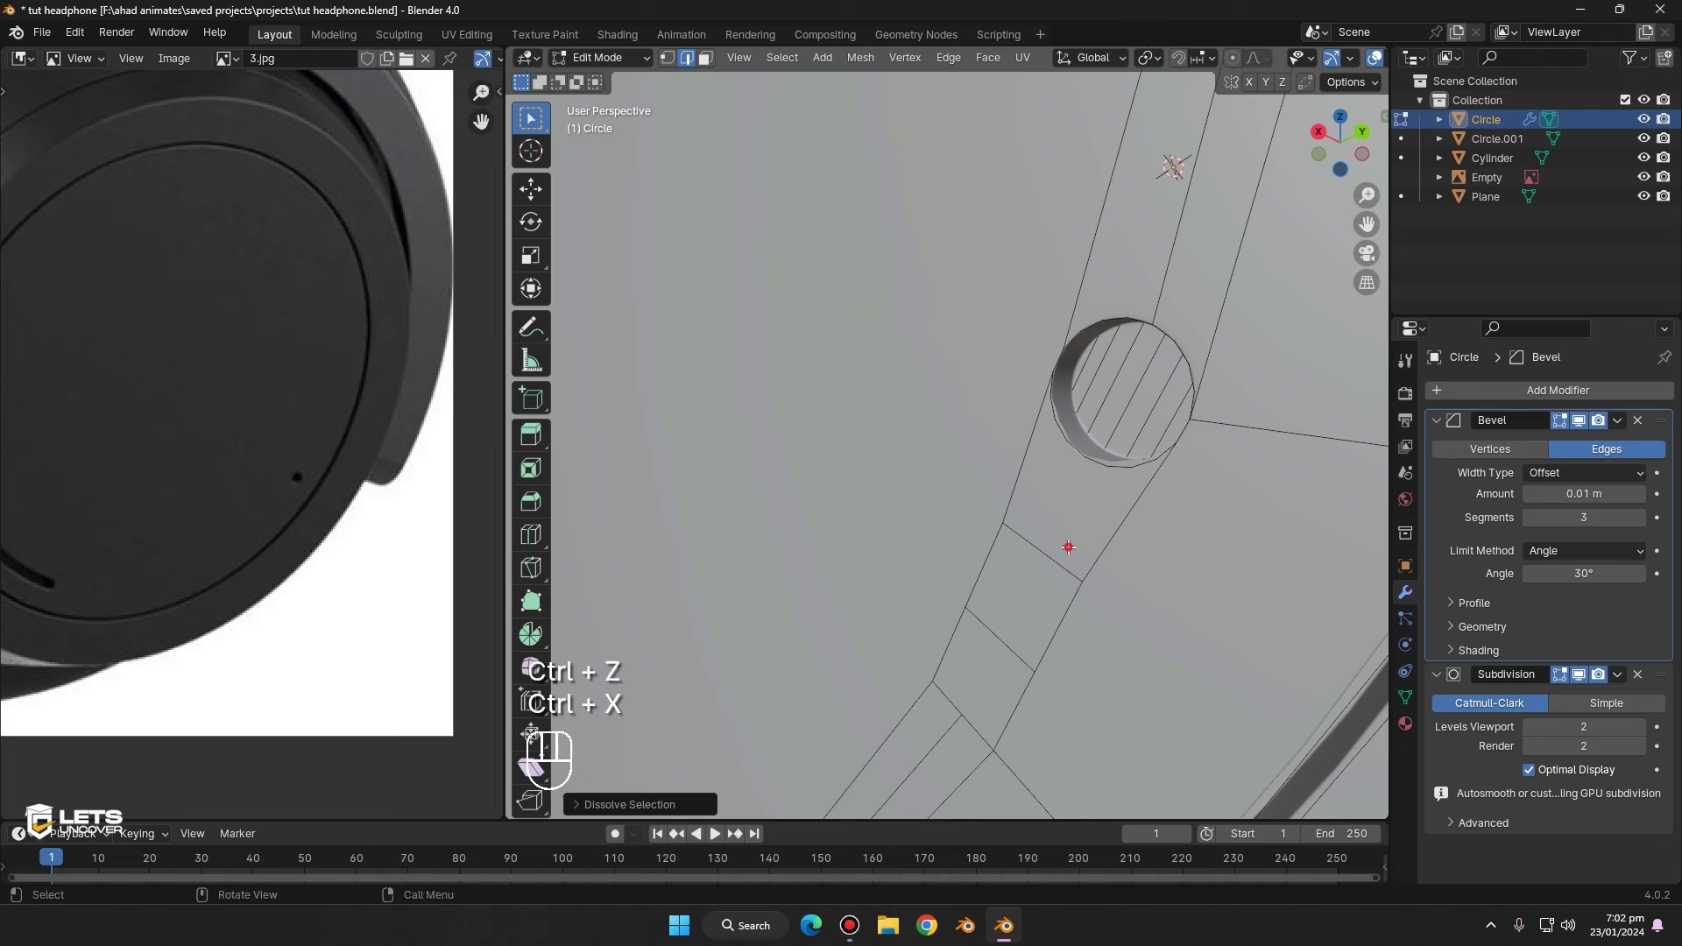
pyautogui.press('ctrl+z')
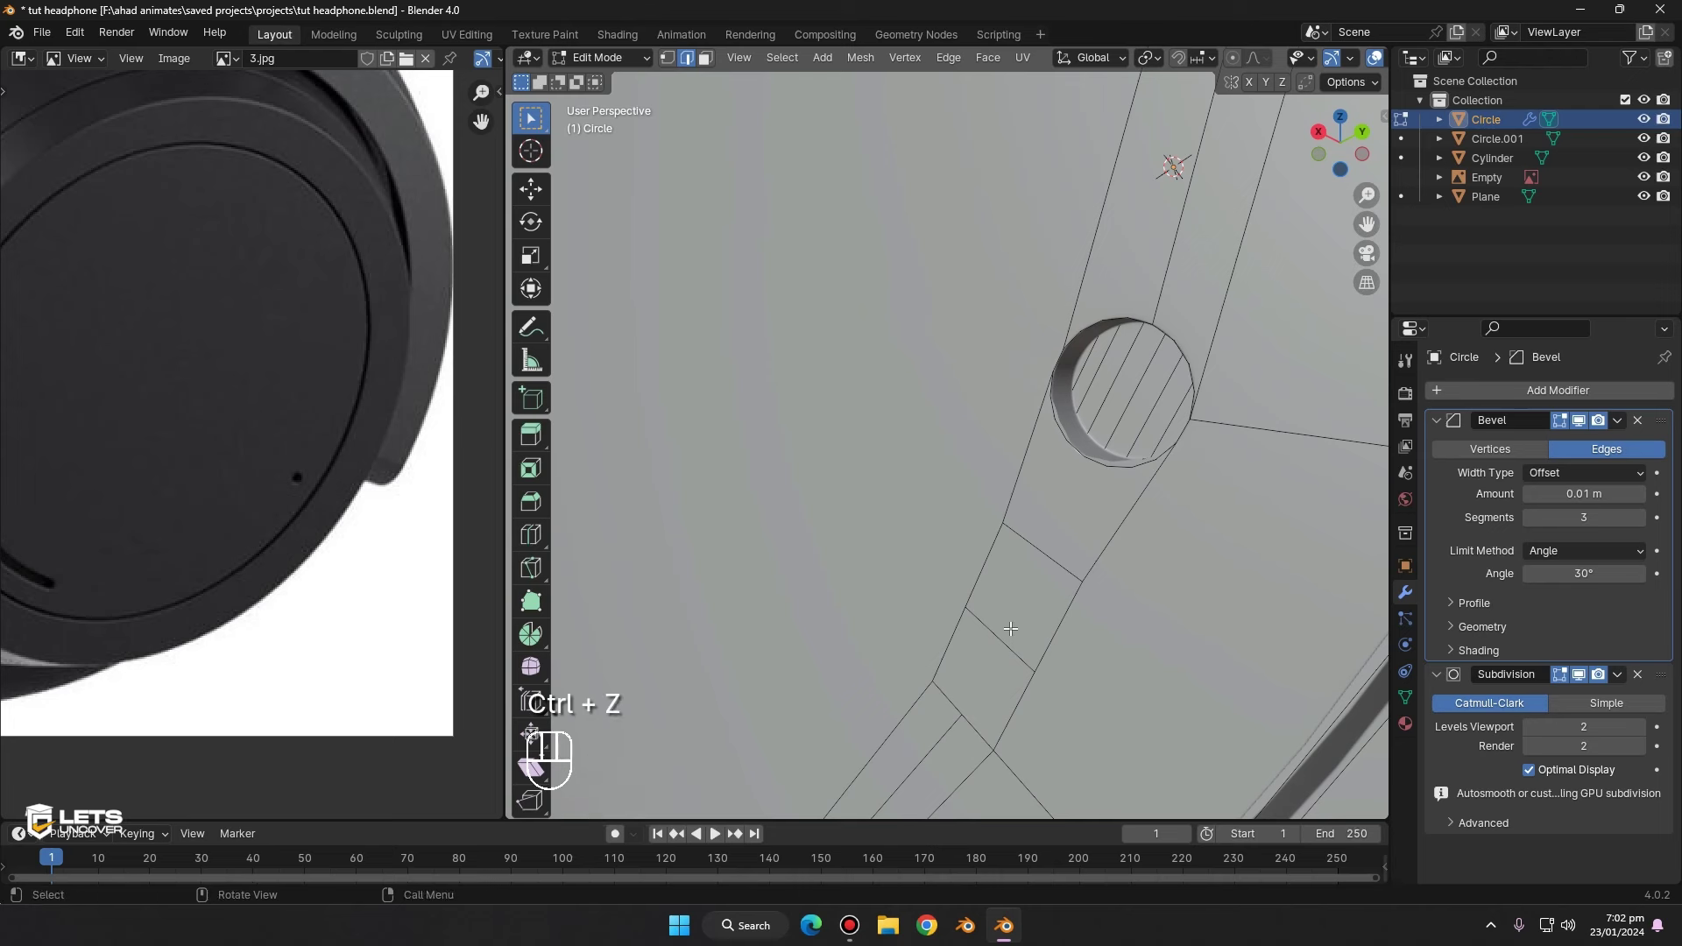
pyautogui.press('k')
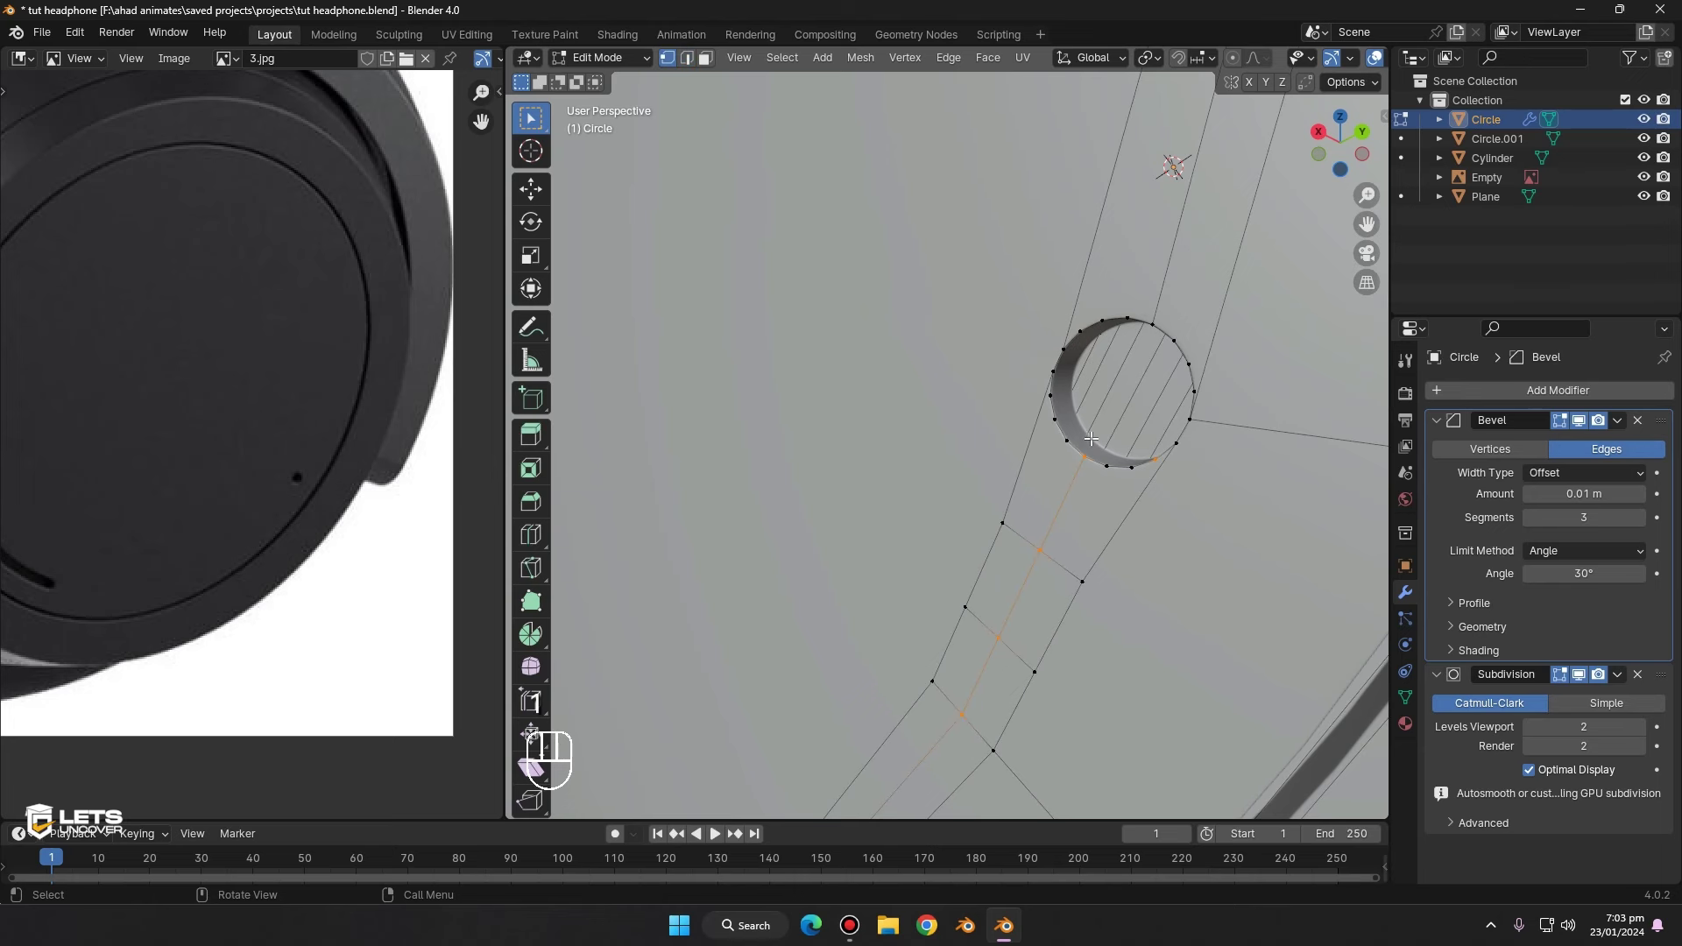
# - Knife-cut new edges from the hole to the band's loops and slide a vertex into place
pyautogui.press('k')
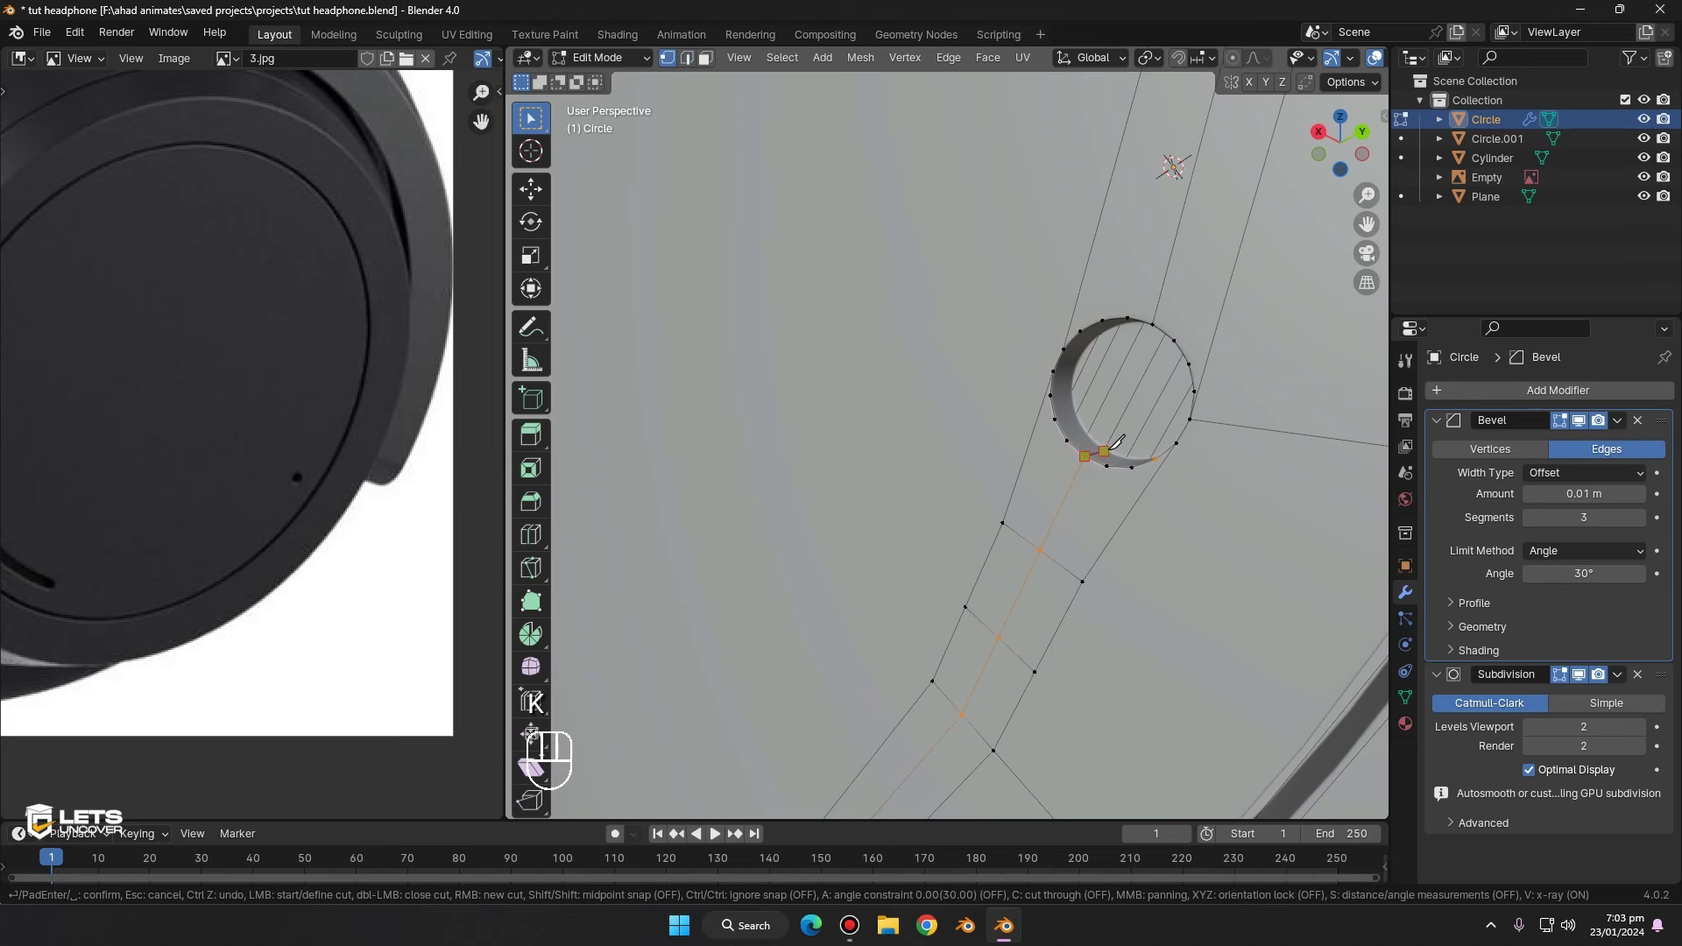
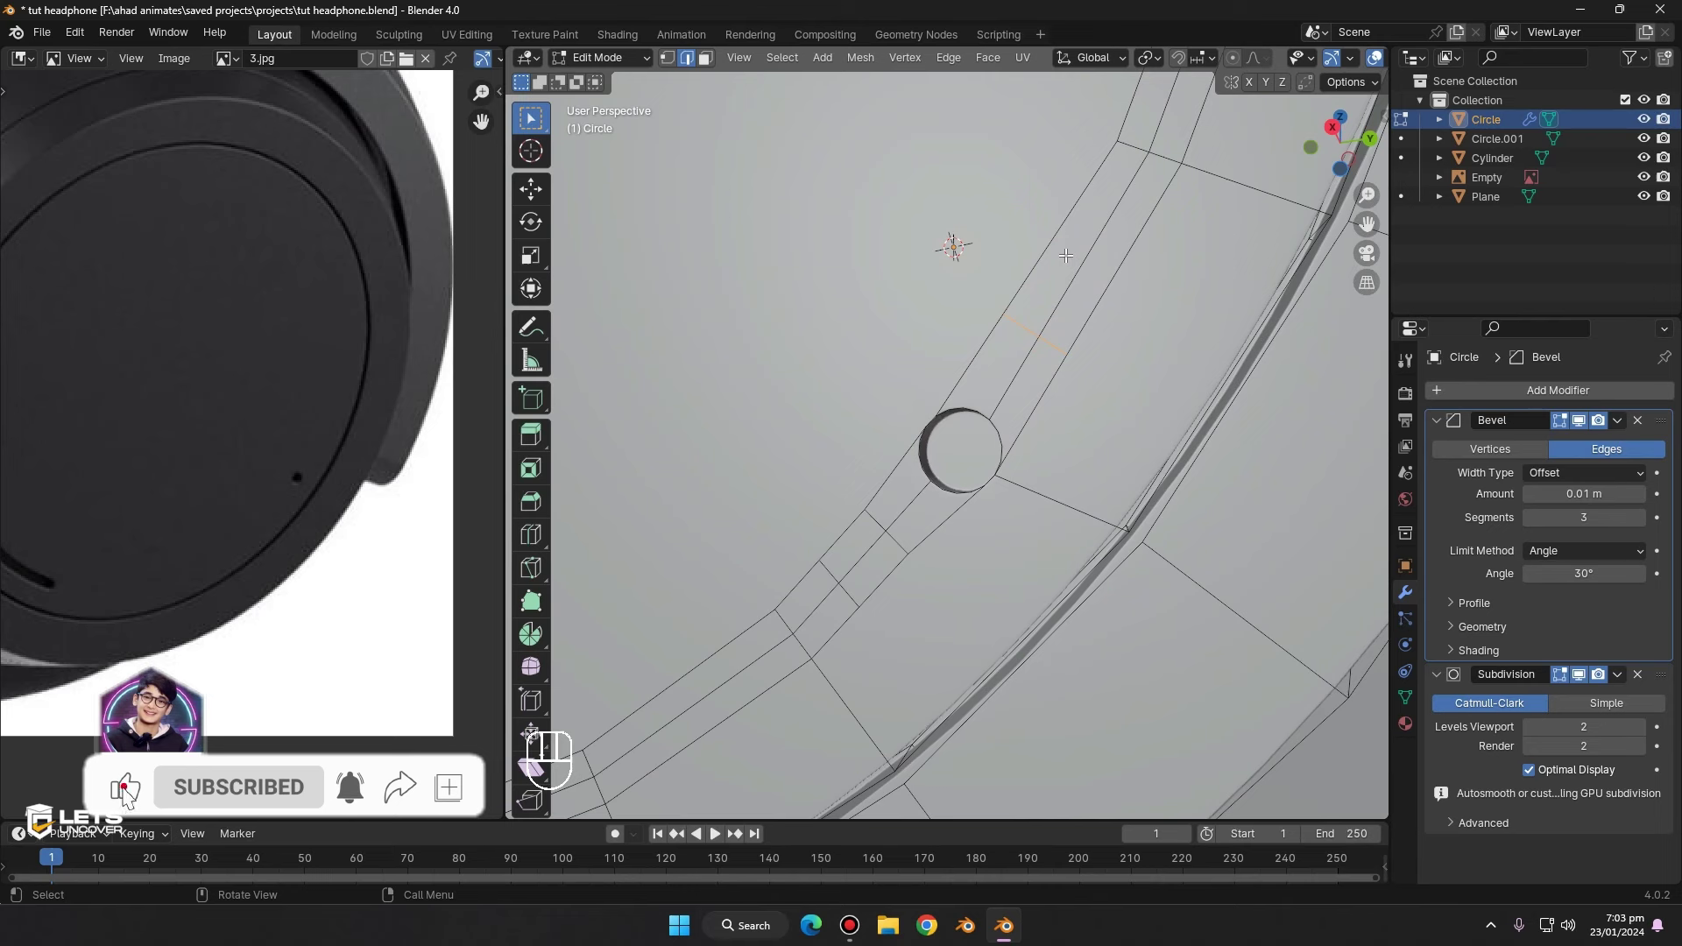
pyautogui.press('g')
pyautogui.press('g')
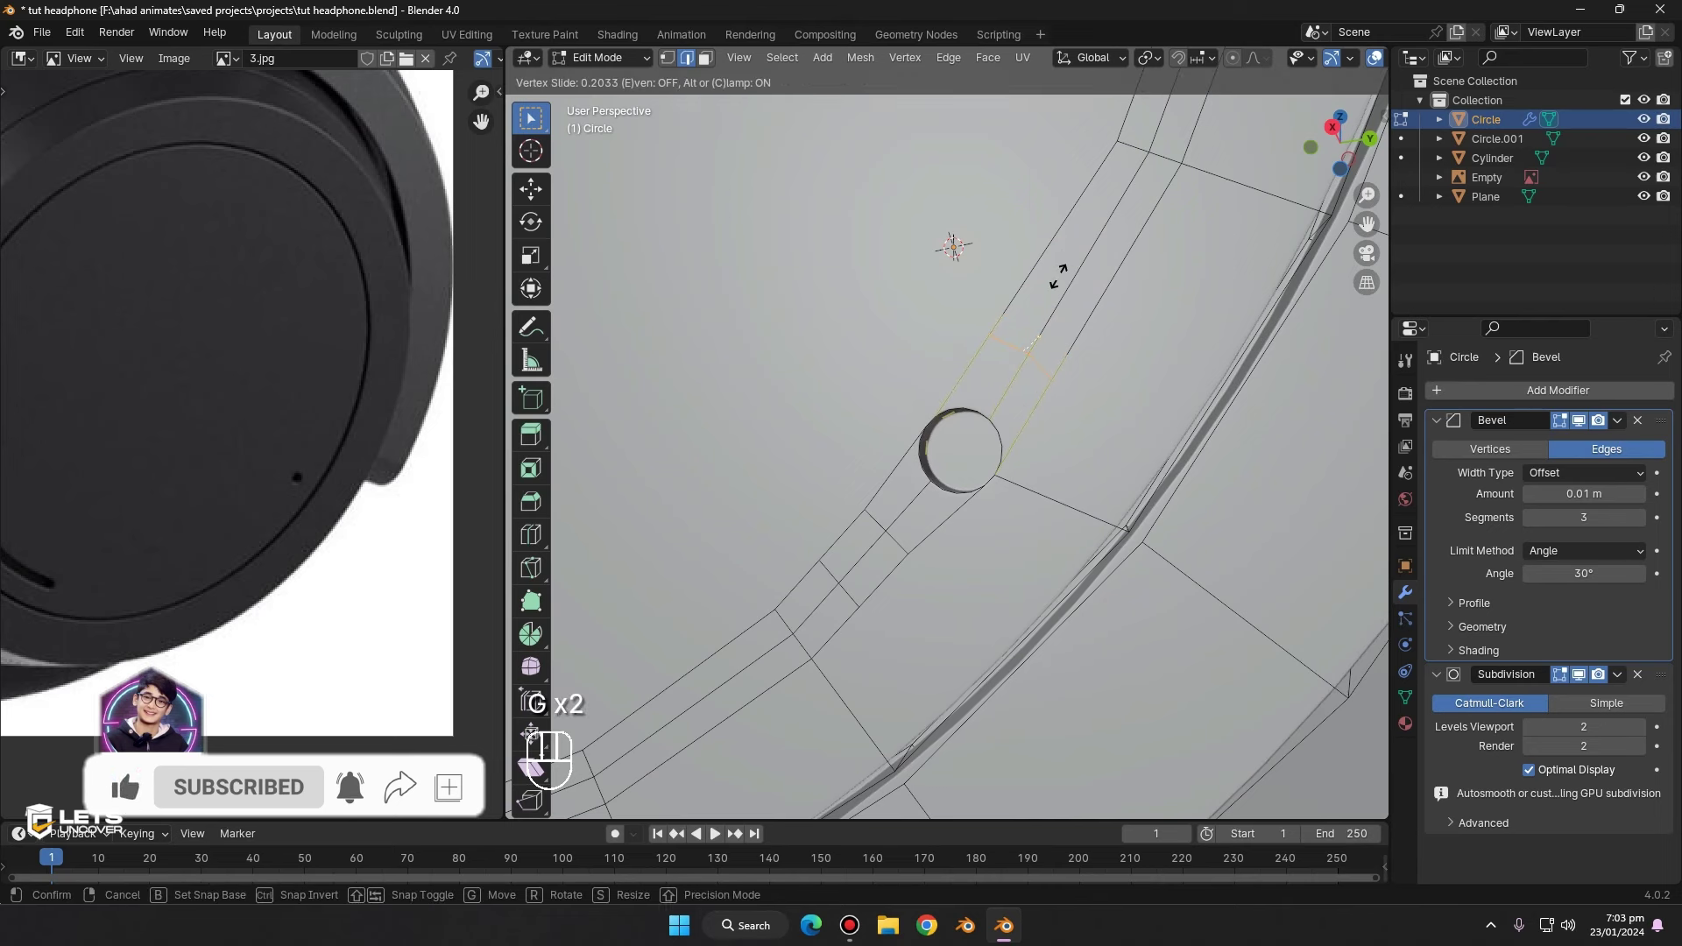
pyautogui.press('k')
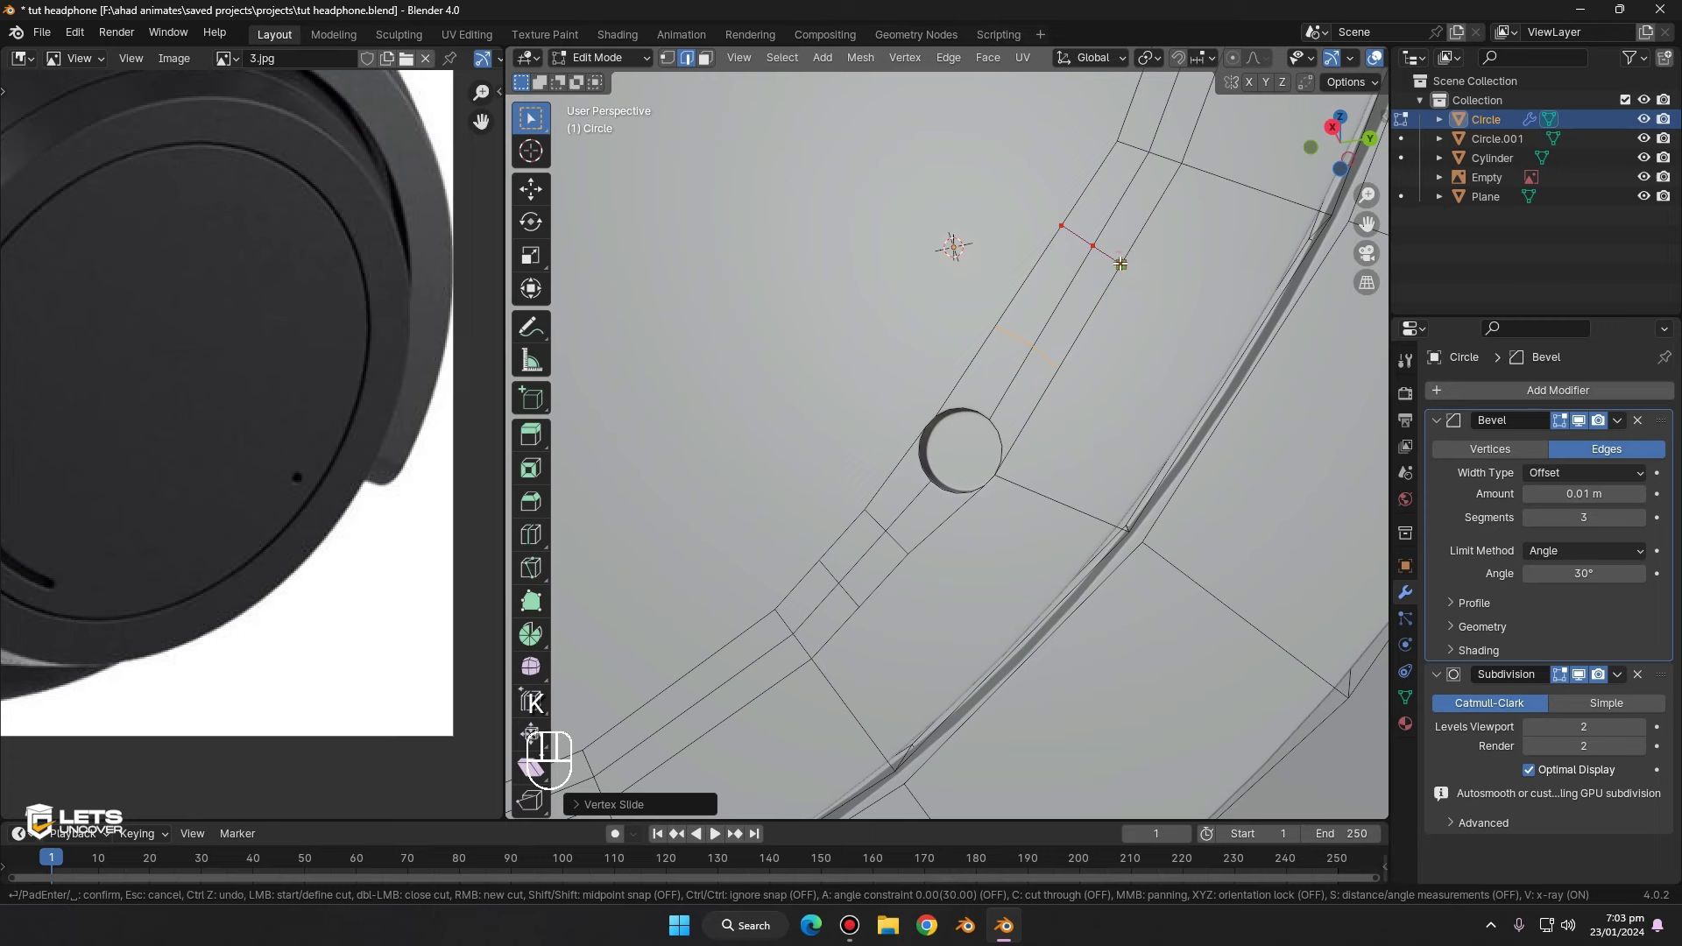
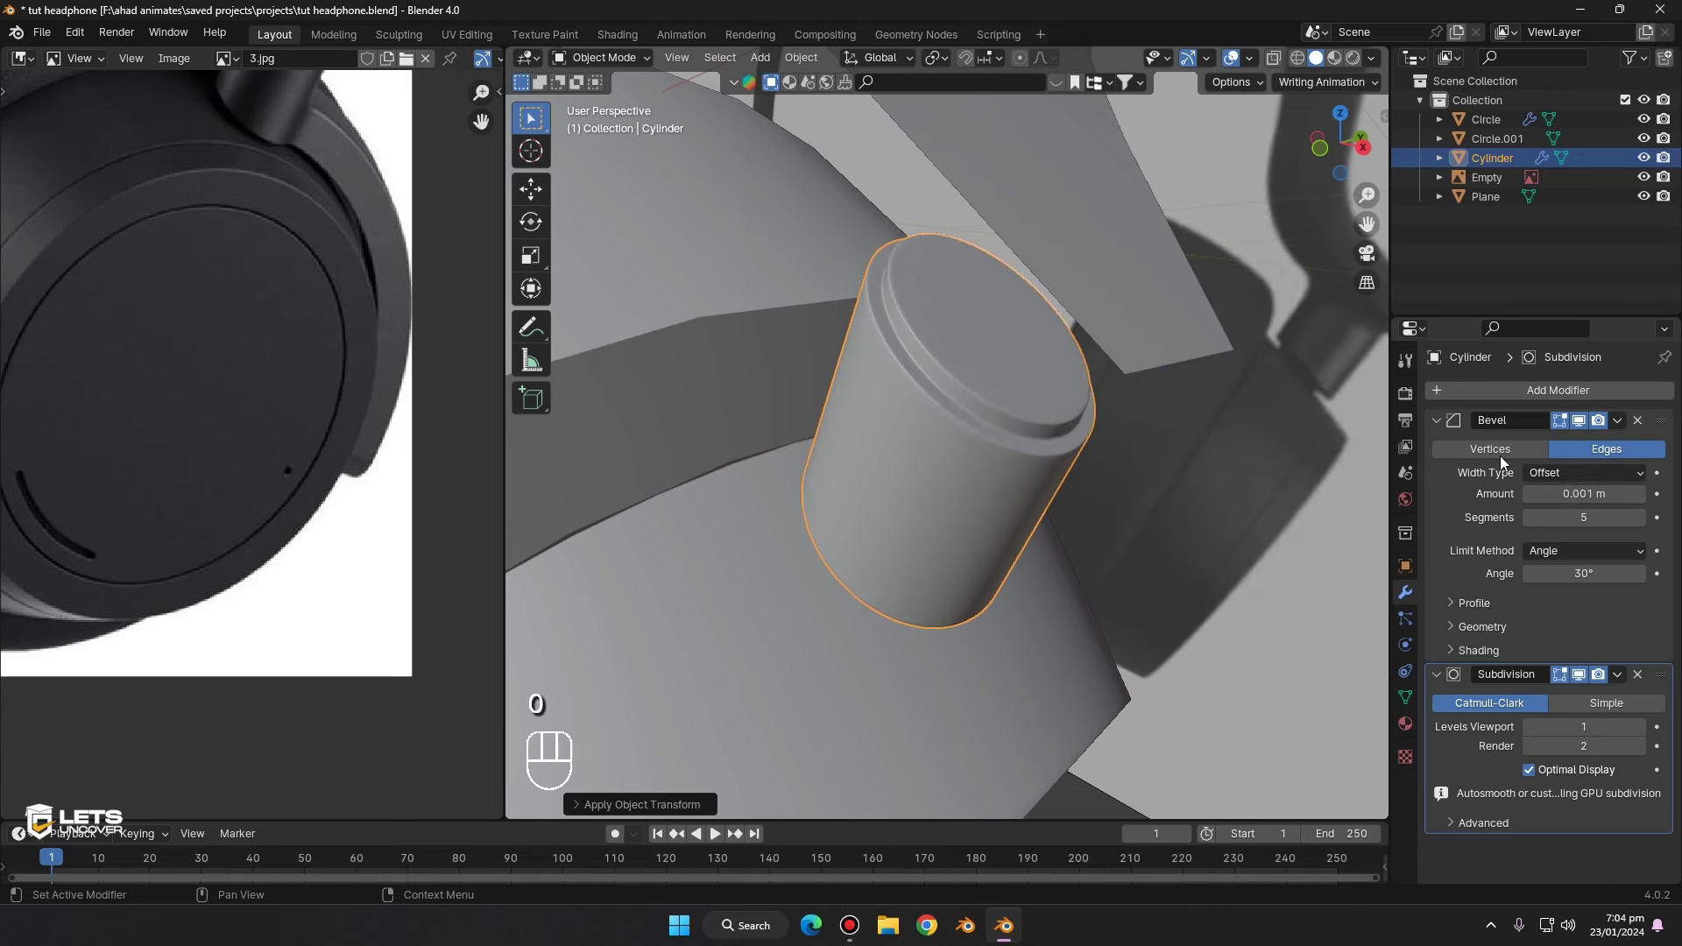
# - Save the headphone project file before refining the ear cushion
pyautogui.middleClick(1059, 346)
pyautogui.middleClick(1020, 380)
pyautogui.press('ctrl+s')
pyautogui.click(1041, 355)
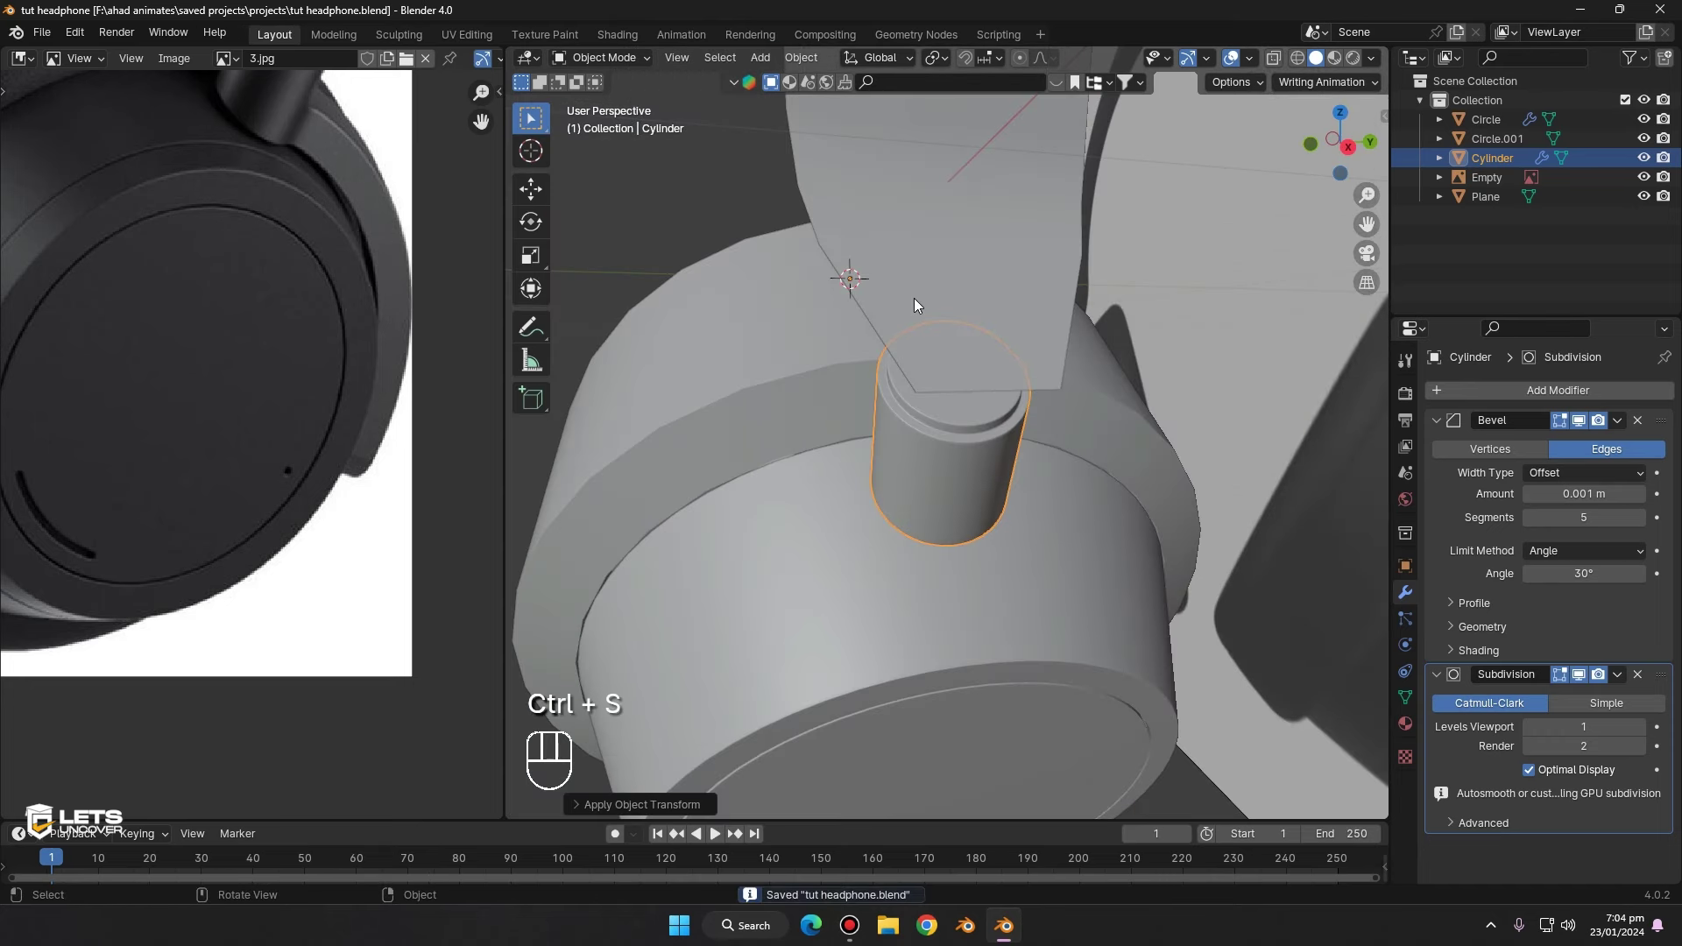
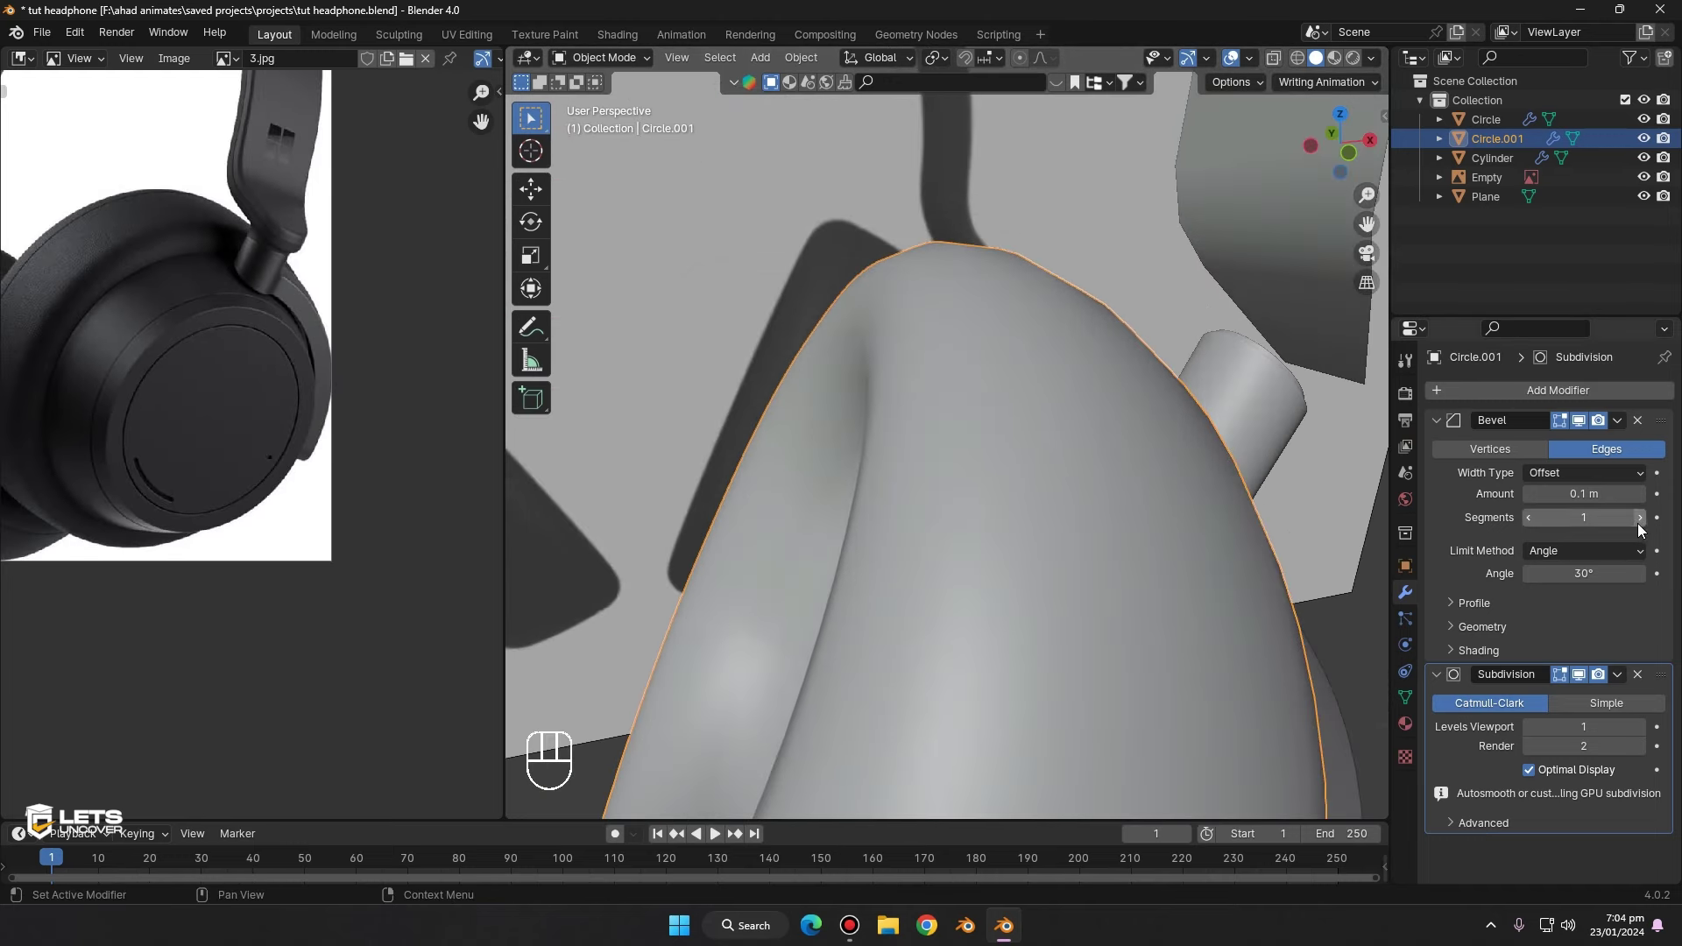
# - Raise the cushion Circle.001 Bevel modifier to 5 segments for a smoother round
pyautogui.click(1646, 527)
pyautogui.doubleClick(1649, 526)
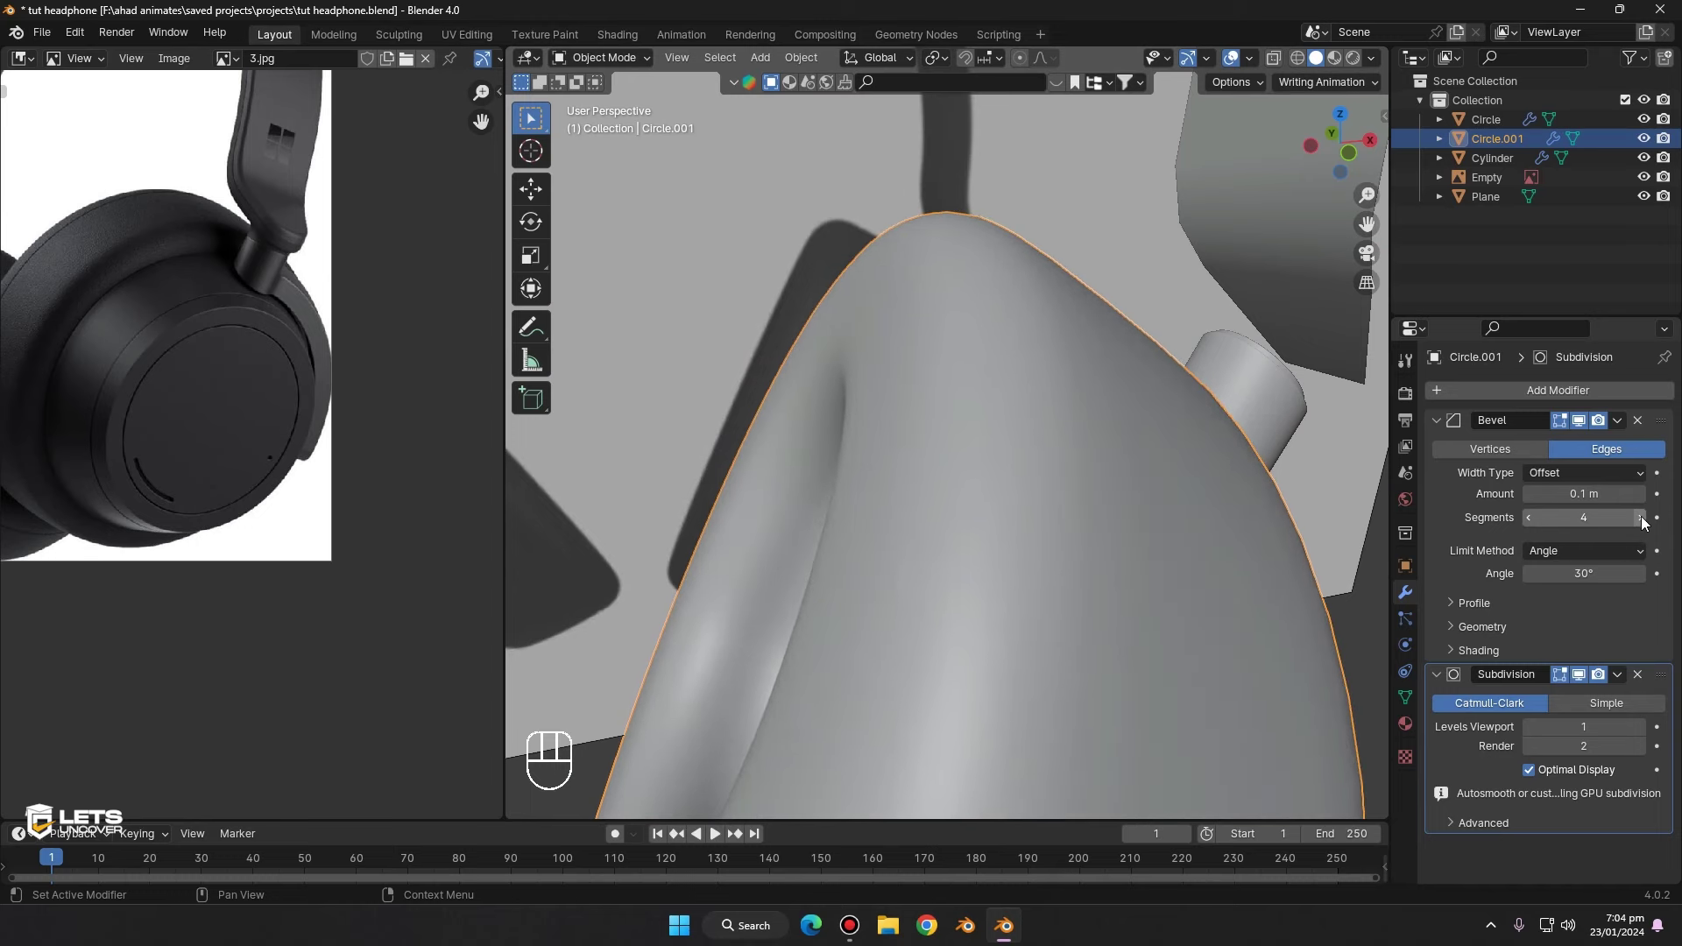
pyautogui.middleClick(1099, 432)
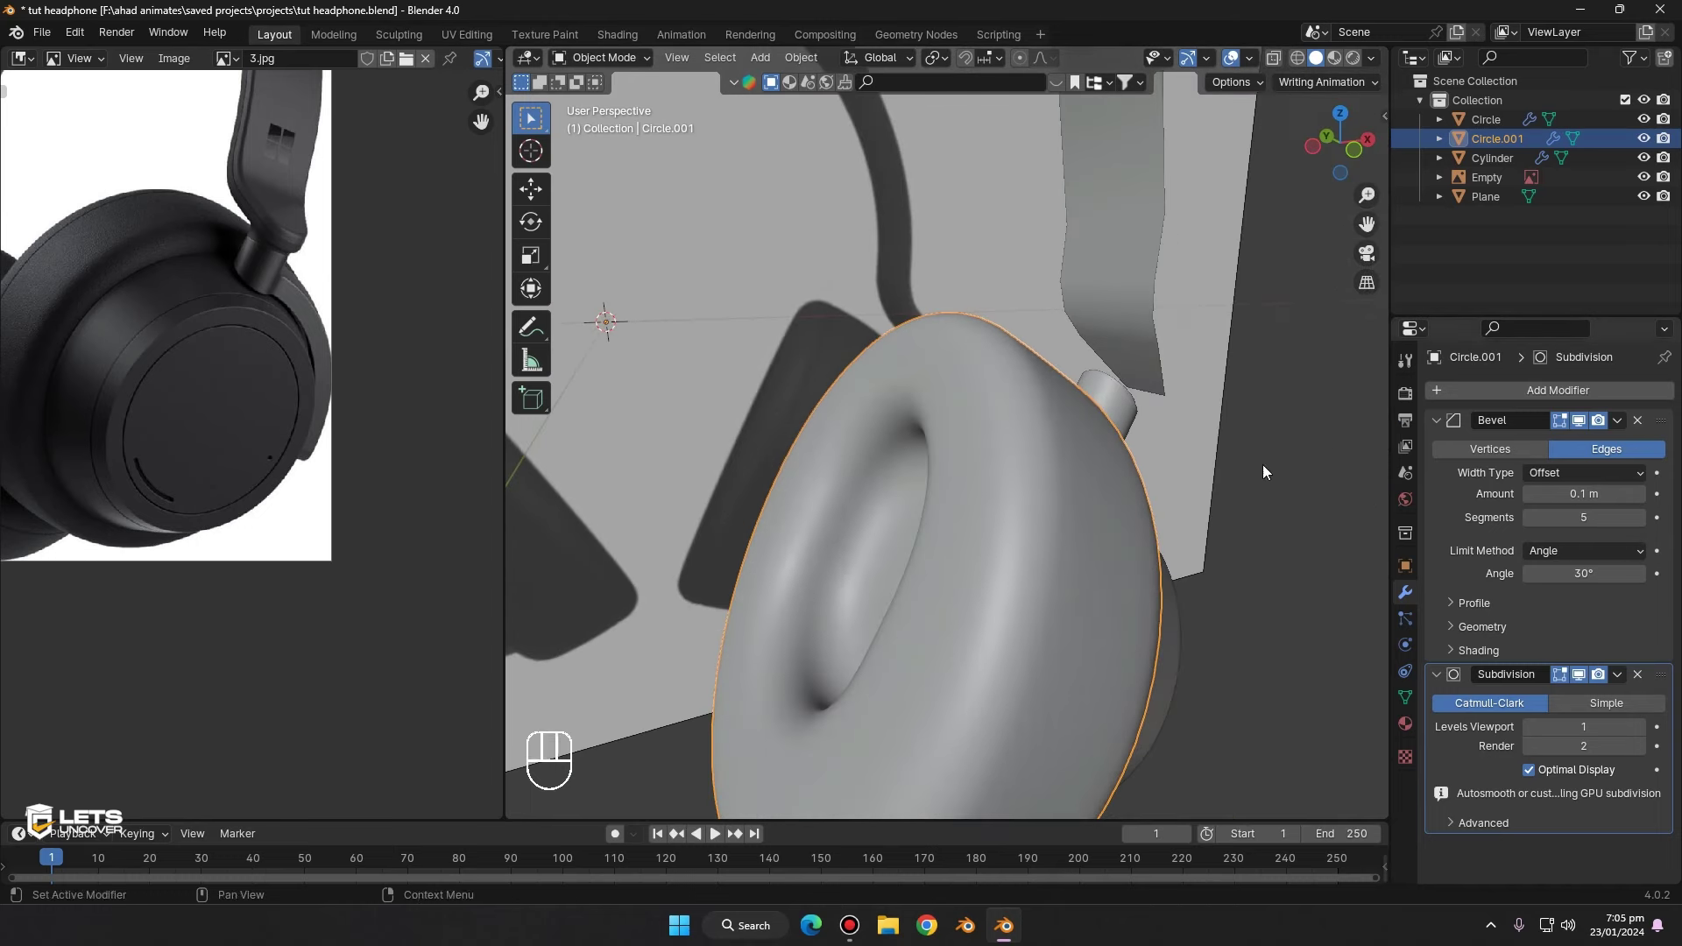
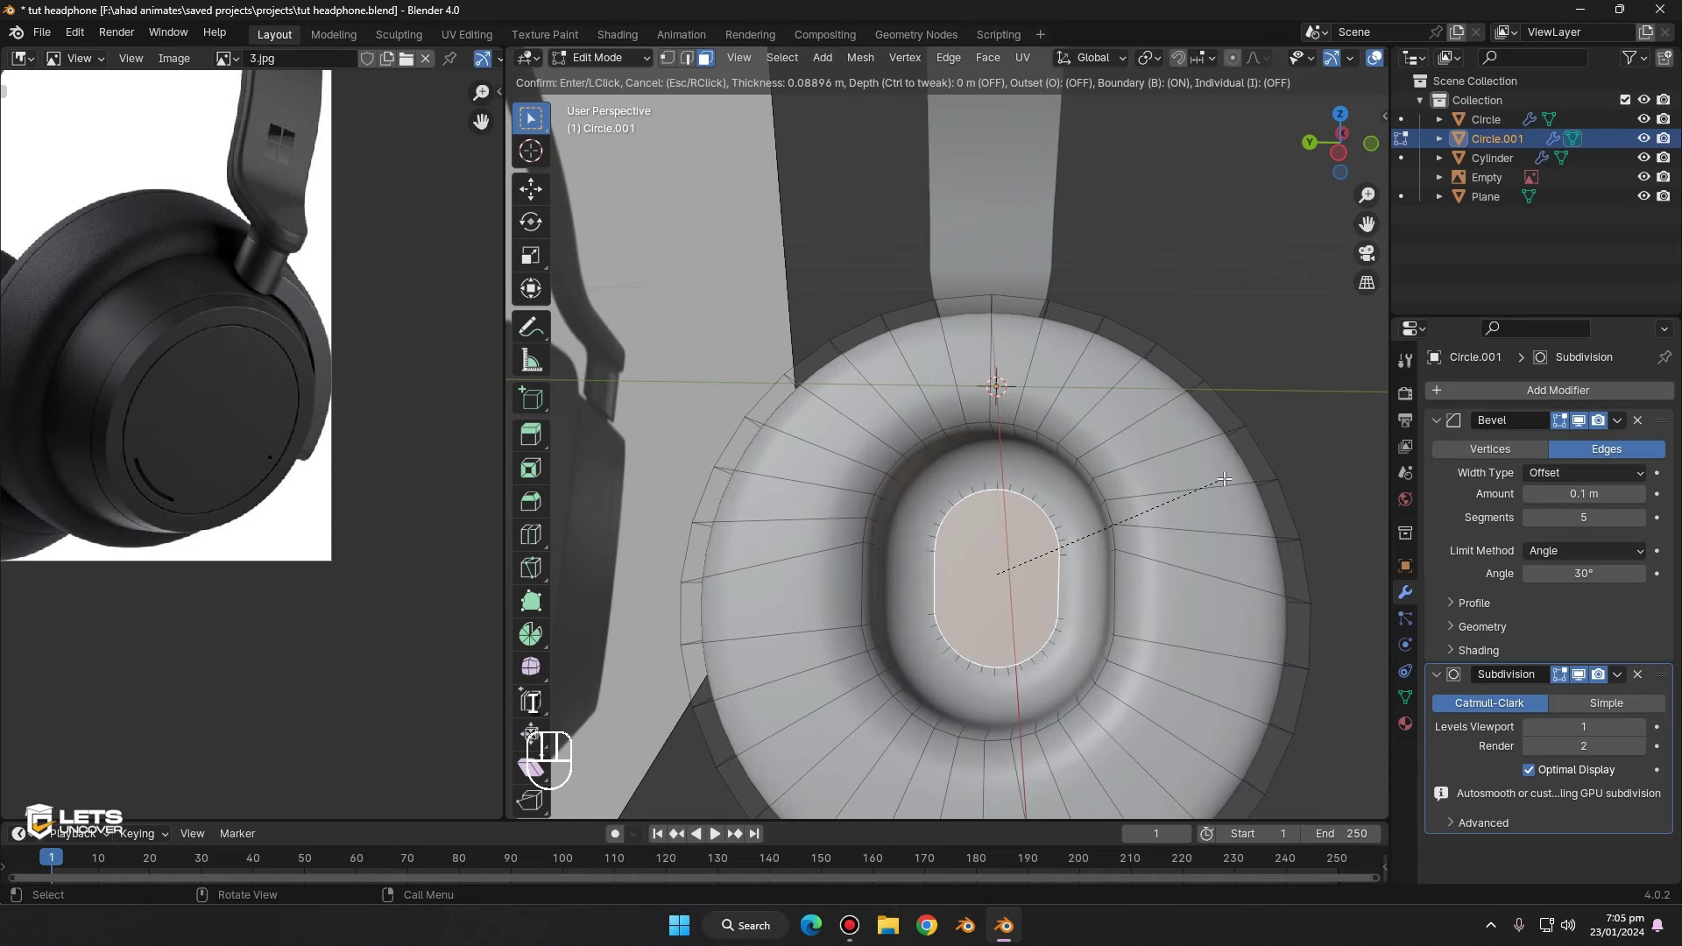
# - Confirm the inner-face inset on the cushion, leave Edit Mode and save the file
pyautogui.press('Tab')
pyautogui.moveTo(1122, 446); pyautogui.dragTo(1183, 426)
pyautogui.click(1255, 400)
pyautogui.middleClick(1086, 372)
pyautogui.press('ctrl+s')
pyautogui.moveTo(1089, 440); pyautogui.dragTo(952, 463)
pyautogui.moveTo(849, 421); pyautogui.dragTo(834, 382)
pyautogui.middleClick(1043, 433)
# - Switch to the Plane headband object and view it from the front
pyautogui.click(977, 310)
pyautogui.click(1316, 143)
pyautogui.moveTo(1149, 340); pyautogui.dragTo(1126, 394)
pyautogui.press('Tab')
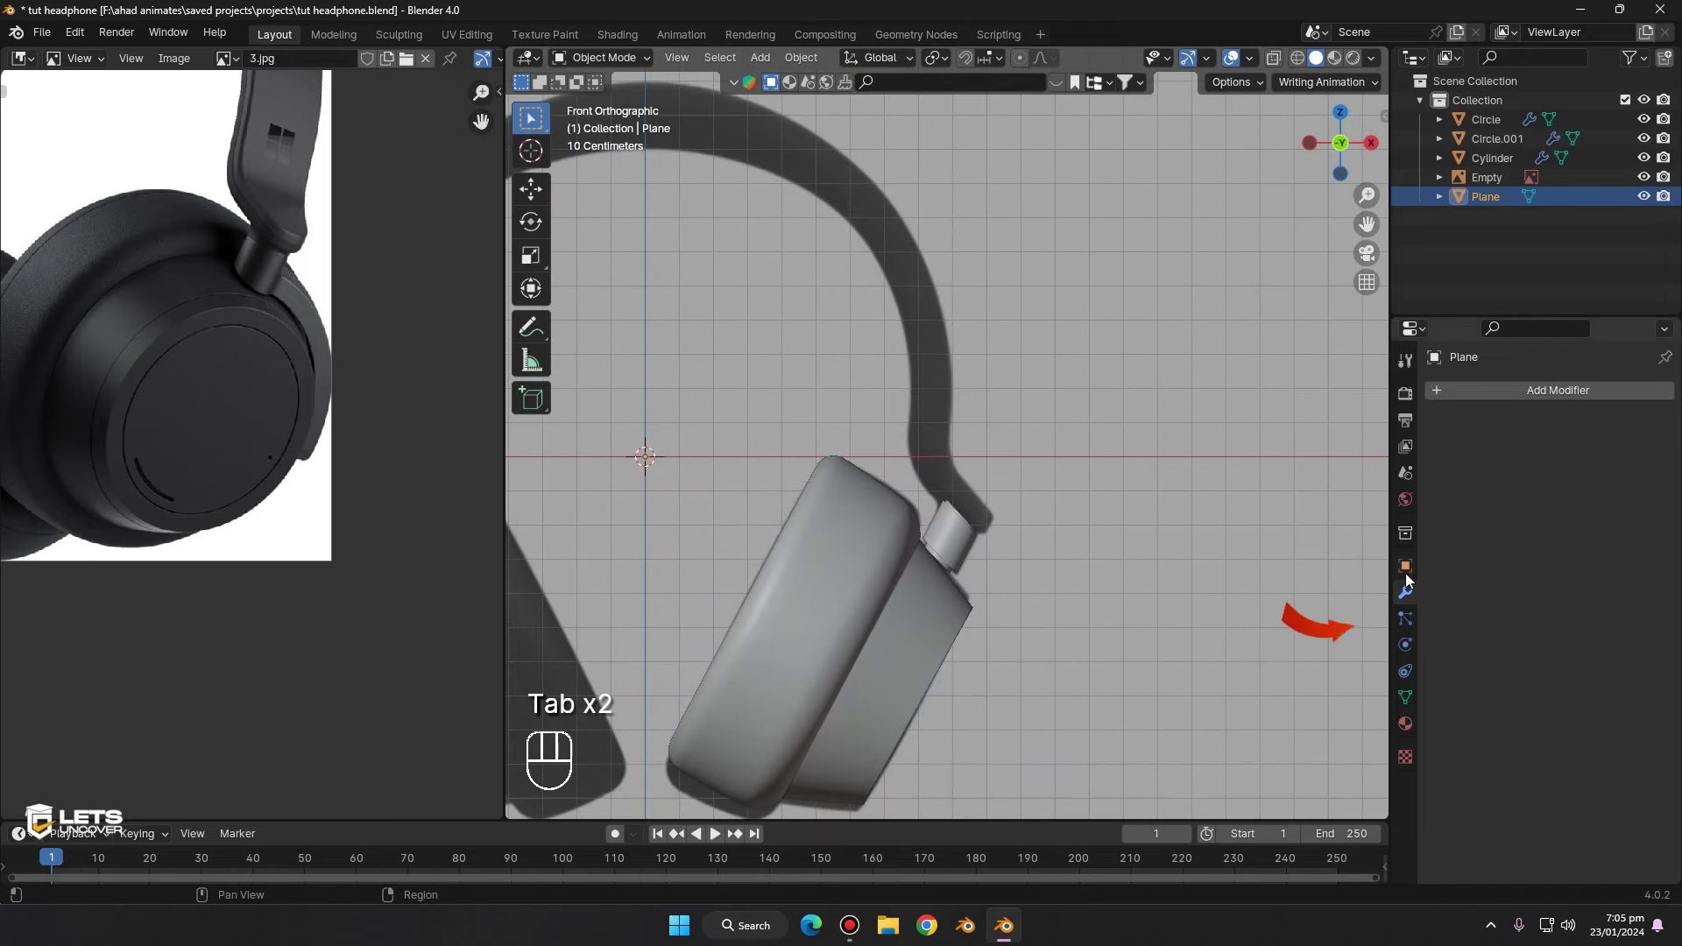
# - Apply the Plane's transforms and add Mirror and Solidify (0.05 m, offset -1) modifiers
pyautogui.moveTo(1225, 568); pyautogui.dragTo(1289, 642)
pyautogui.moveTo(1466, 405); pyautogui.dragTo(1286, 422)
pyautogui.press('ctrl+a')
pyautogui.moveTo(1101, 433); pyautogui.dragTo(1083, 452)
pyautogui.moveTo(1167, 477); pyautogui.dragTo(1272, 497)
pyautogui.moveTo(1273, 497); pyautogui.dragTo(1491, 504)
pyautogui.click(1532, 543)
# - Shift the whole headband mesh along X in Edit Mode so the mirror forms a full arc
pyautogui.press('Tab')
pyautogui.press('a')
pyautogui.press('g')
pyautogui.press('x')
pyautogui.press('Tab')
pyautogui.moveTo(975, 381); pyautogui.dragTo(1079, 251)
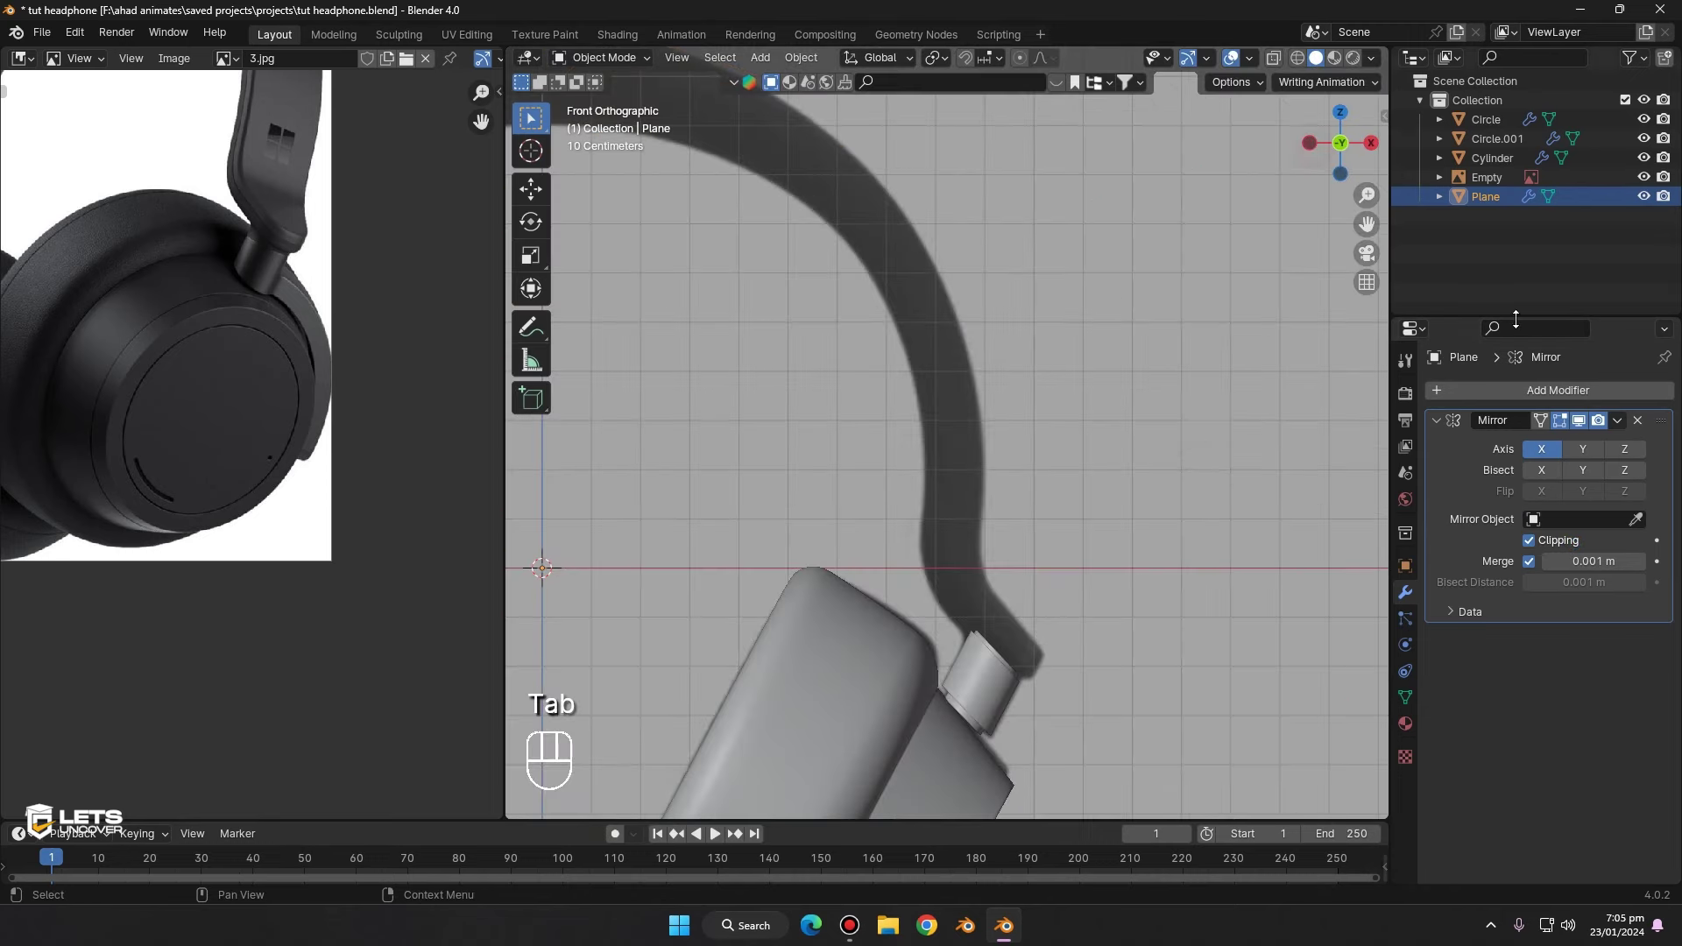
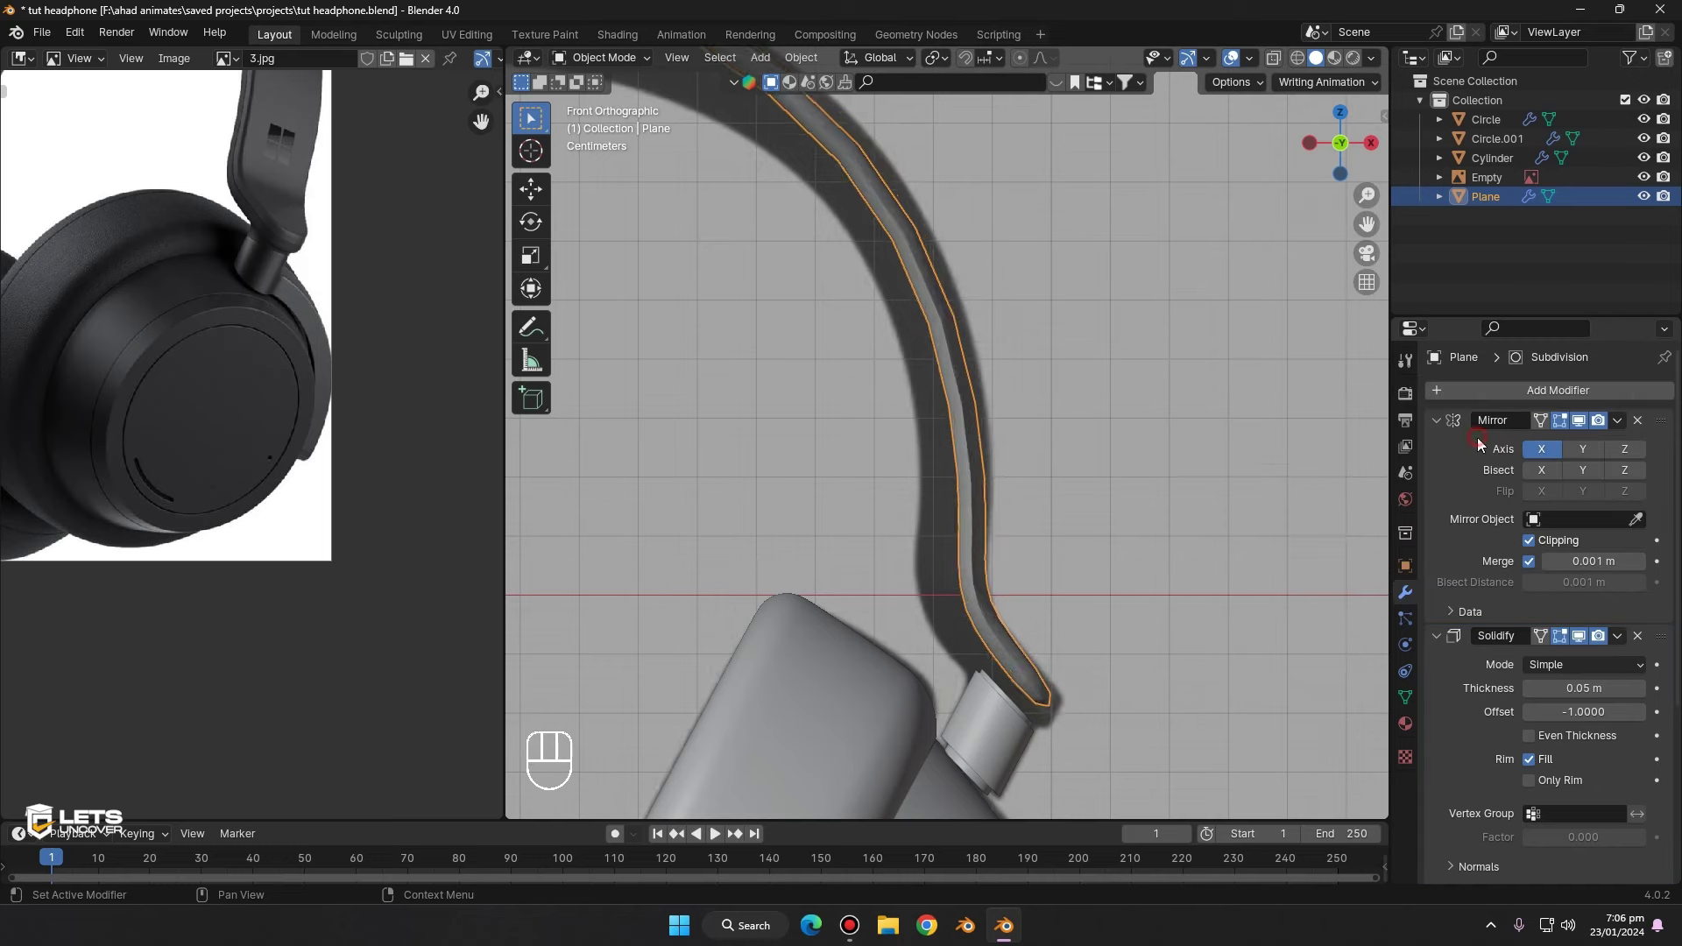
# - Add Subdivision Surface and Bevel modifiers and orbit to check the thick headband
pyautogui.moveTo(1088, 460); pyautogui.dragTo(1142, 492)
pyautogui.moveTo(1333, 168); pyautogui.dragTo(1509, 323)
pyautogui.moveTo(1557, 397); pyautogui.dragTo(1343, 392)
# - Move Bevel above Subdivision with 0.005 m amount and 3 segments, then view the whole headband
pyautogui.middleClick(1089, 387)
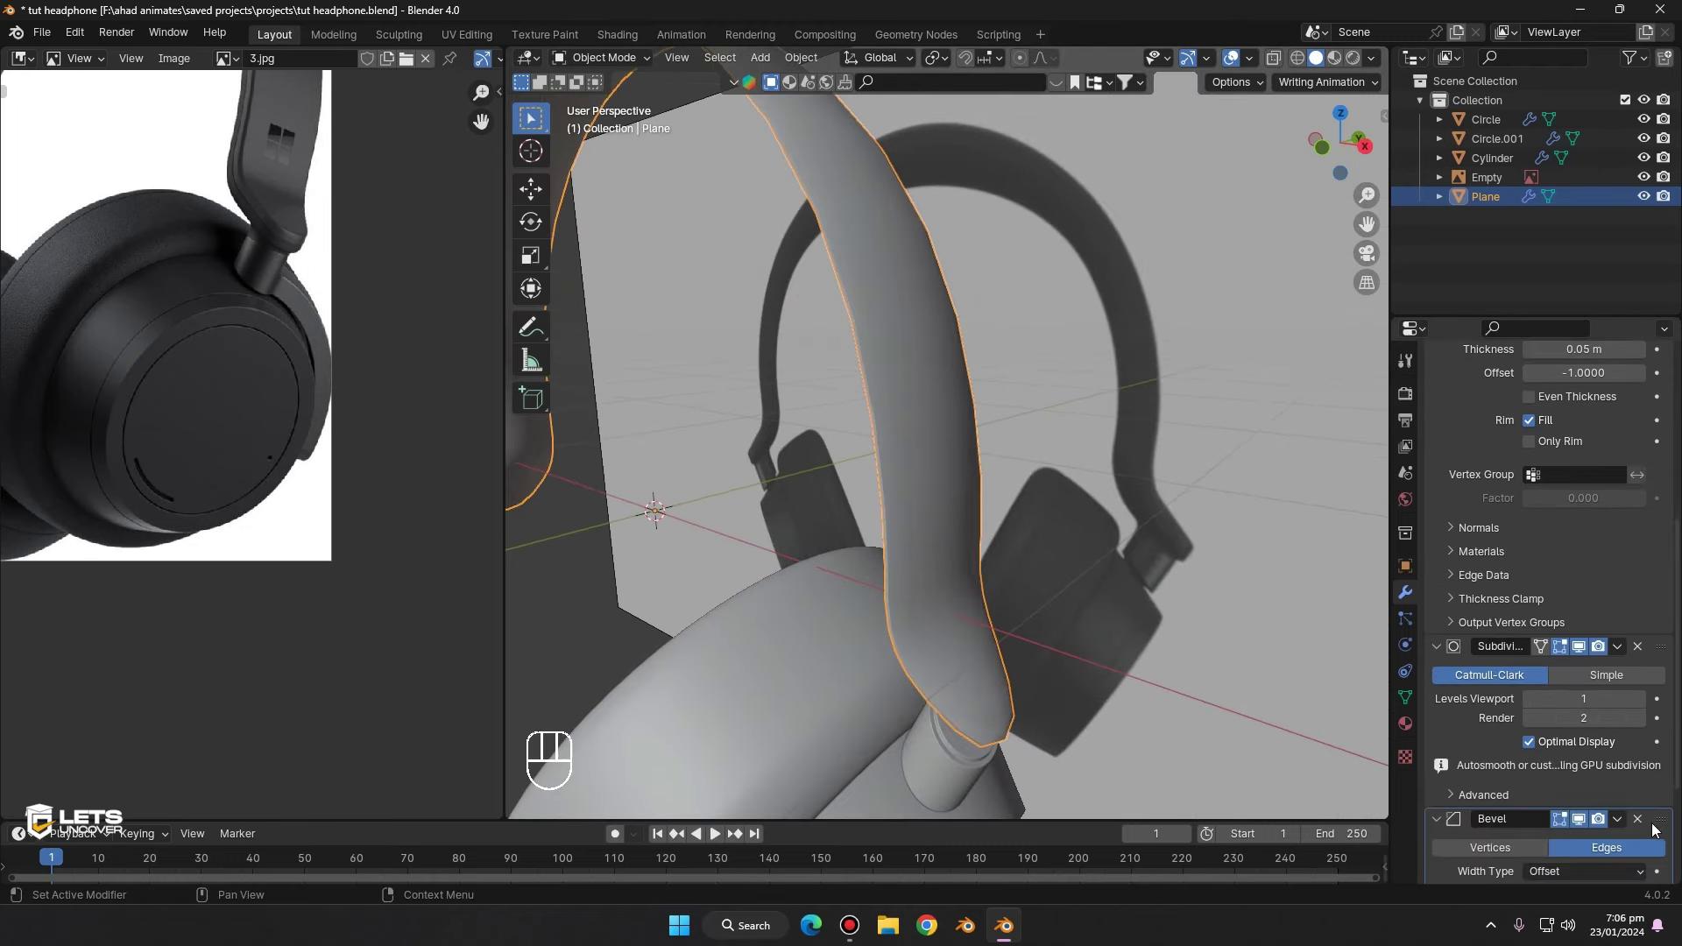
pyautogui.moveTo(1659, 824); pyautogui.dragTo(1409, 471)
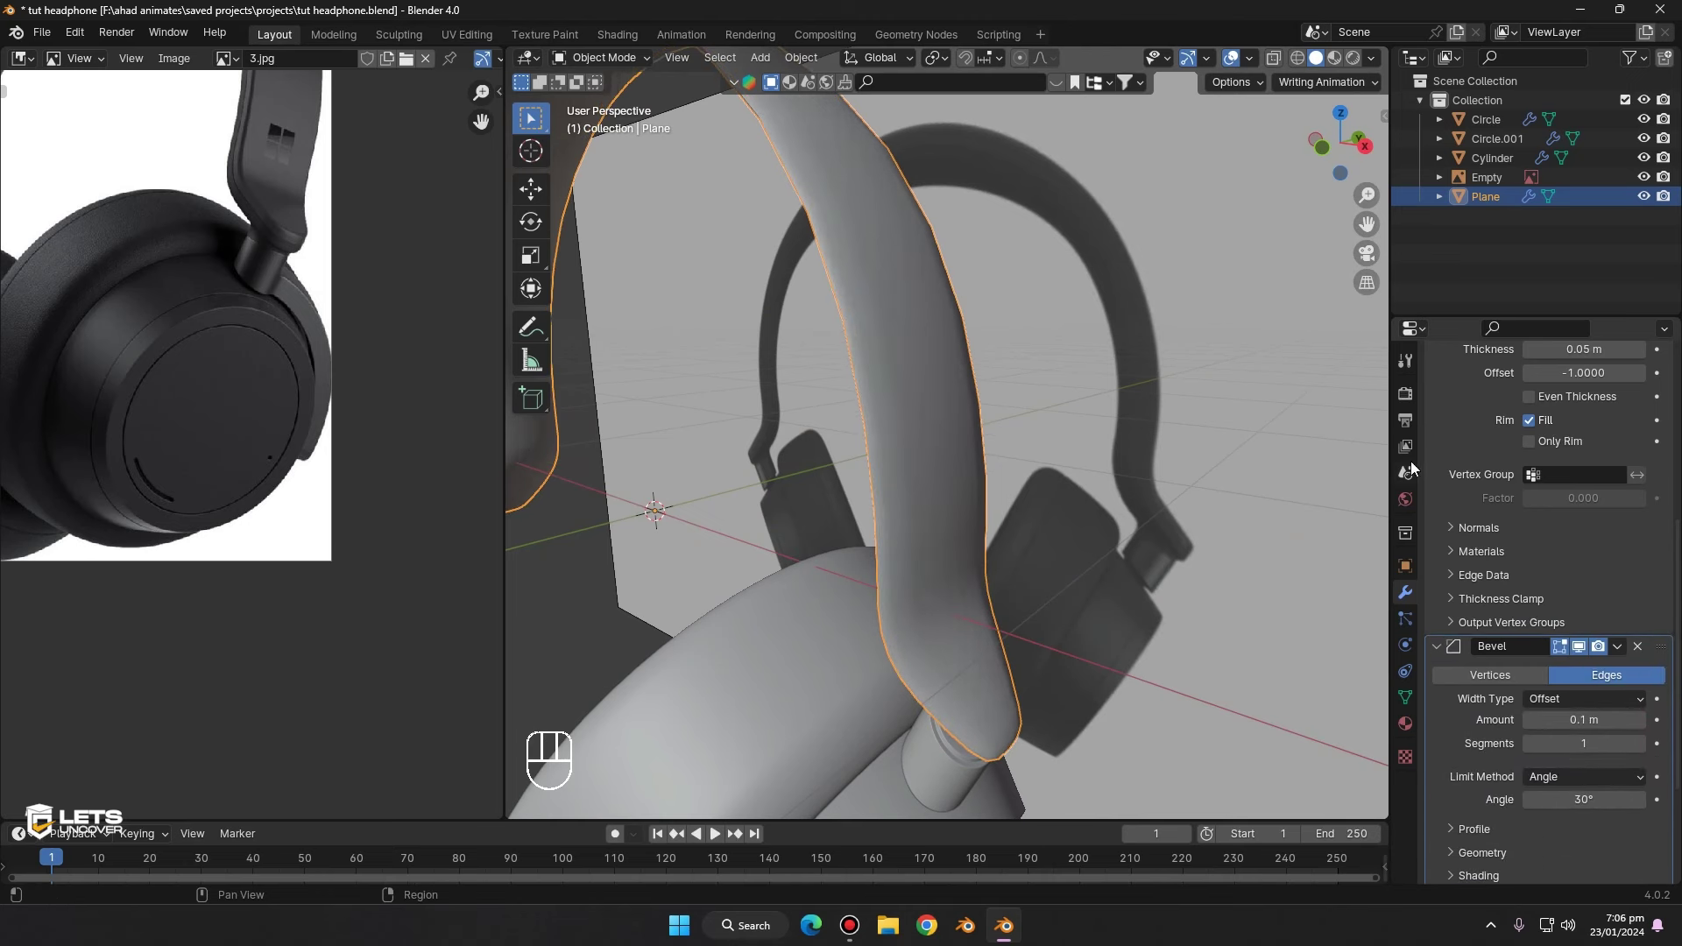
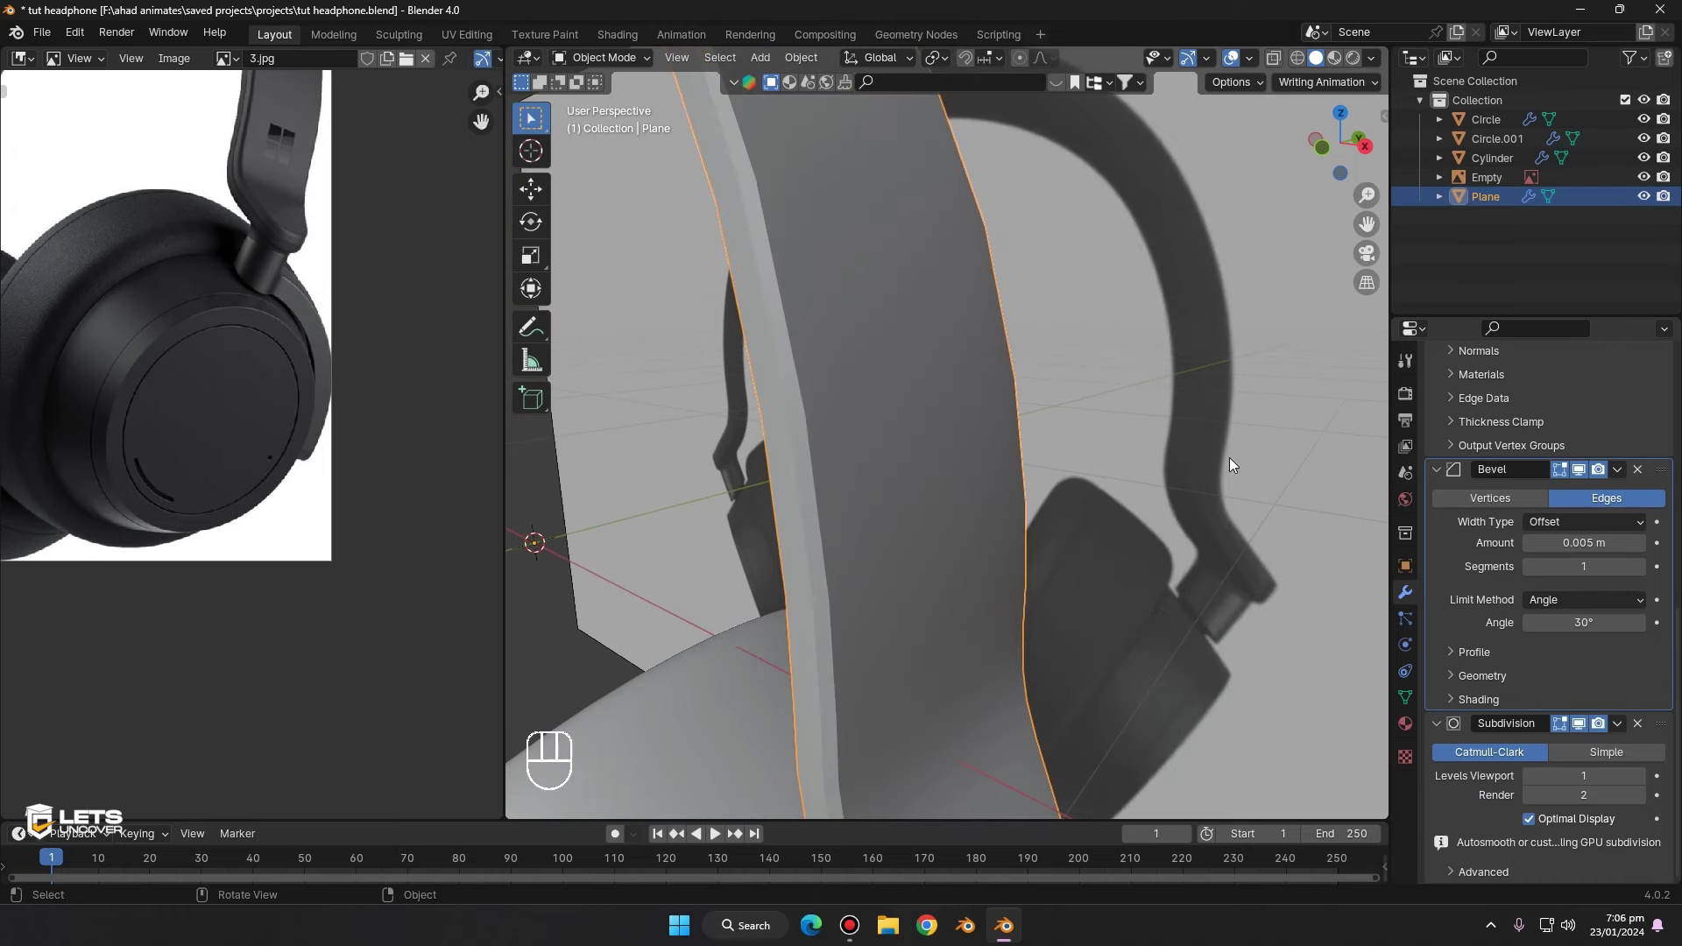
pyautogui.click(1646, 572)
pyautogui.moveTo(1648, 572); pyautogui.dragTo(1639, 570)
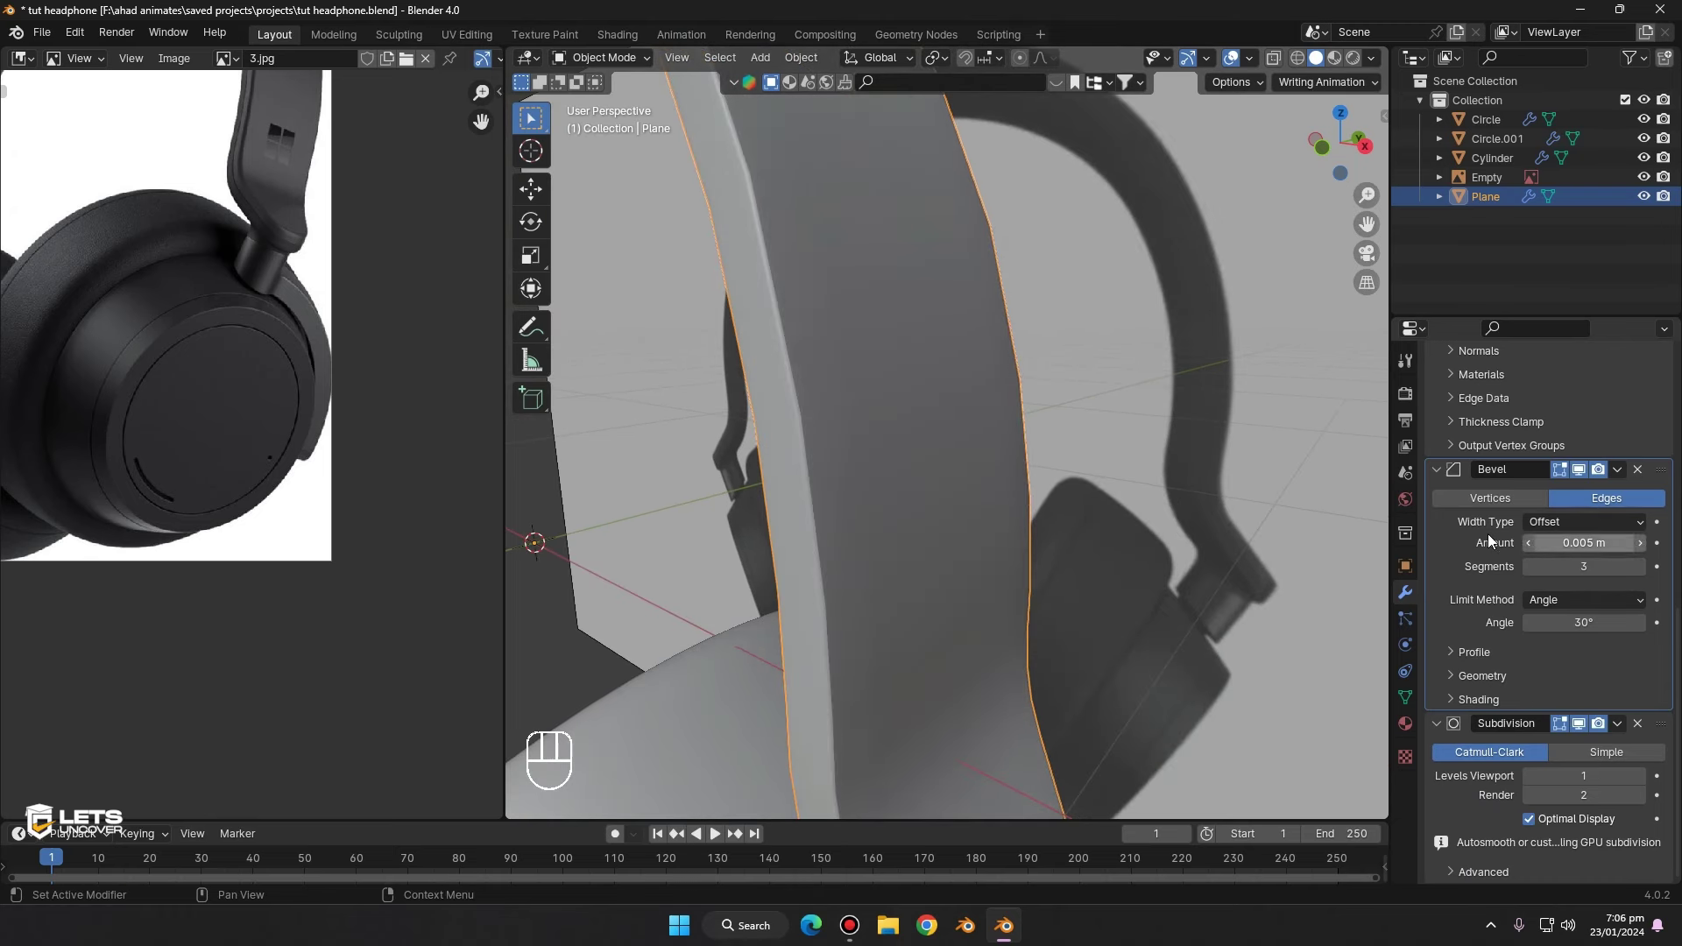
pyautogui.moveTo(988, 475); pyautogui.dragTo(887, 453)
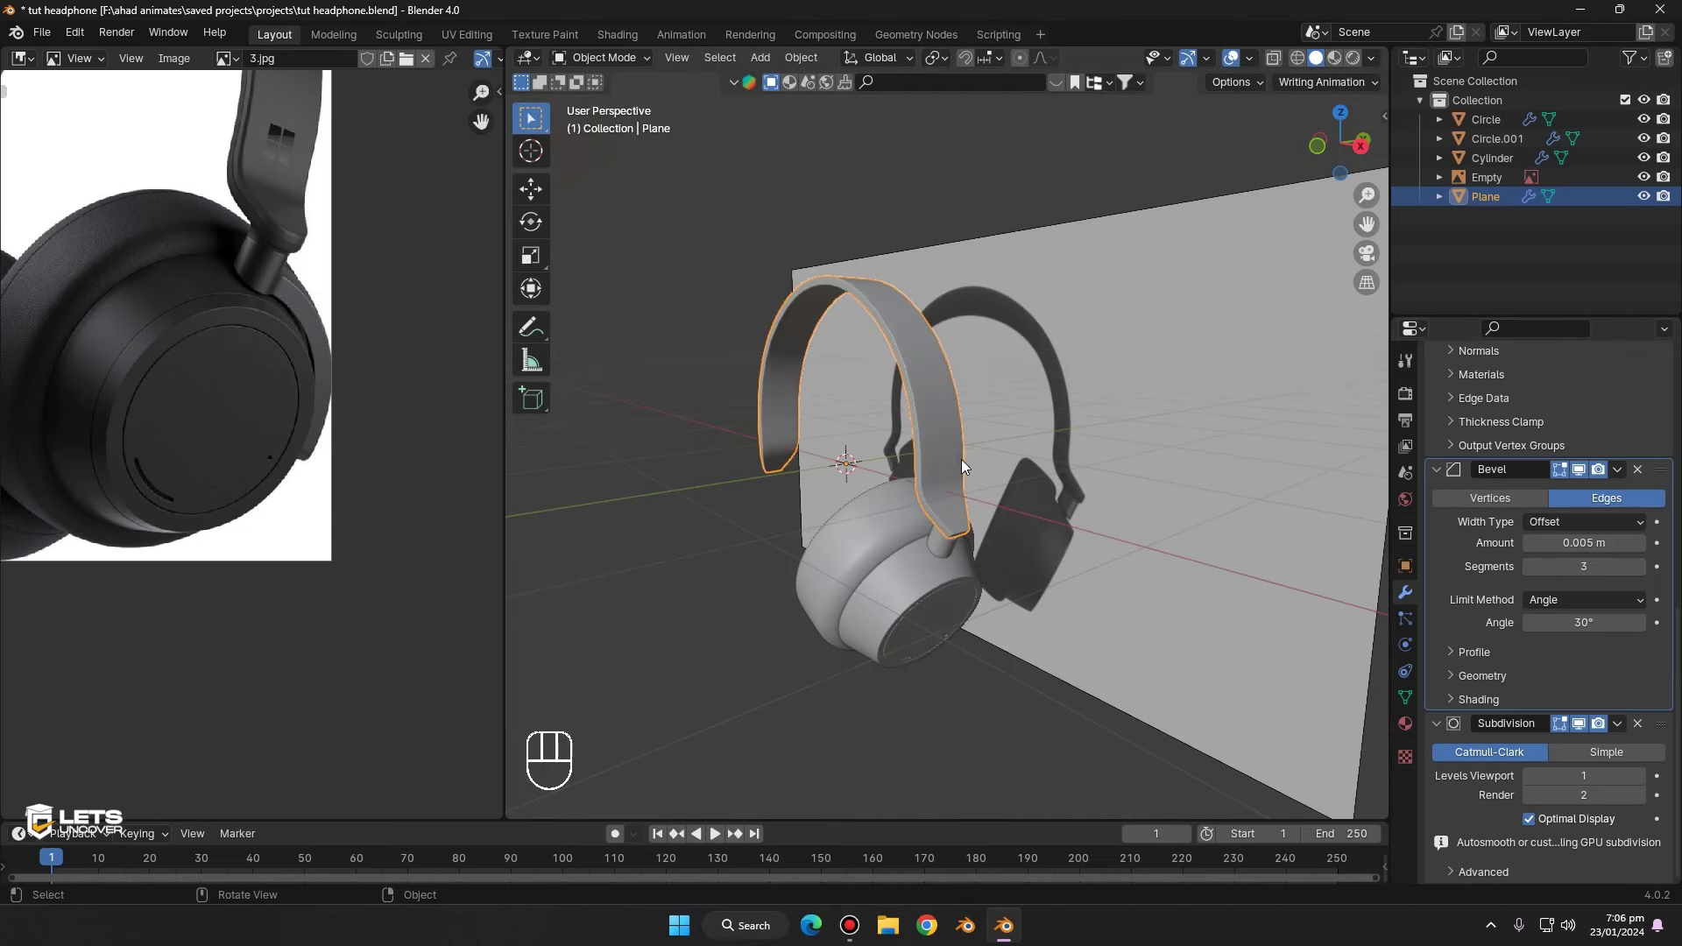
pyautogui.middleClick(952, 461)
pyautogui.middleClick(948, 437)
# - Loop-cut the headband and vertex-slide its end vertex past the edge limits to taper it
pyautogui.press('Tab')
pyautogui.press('ctrl+r')
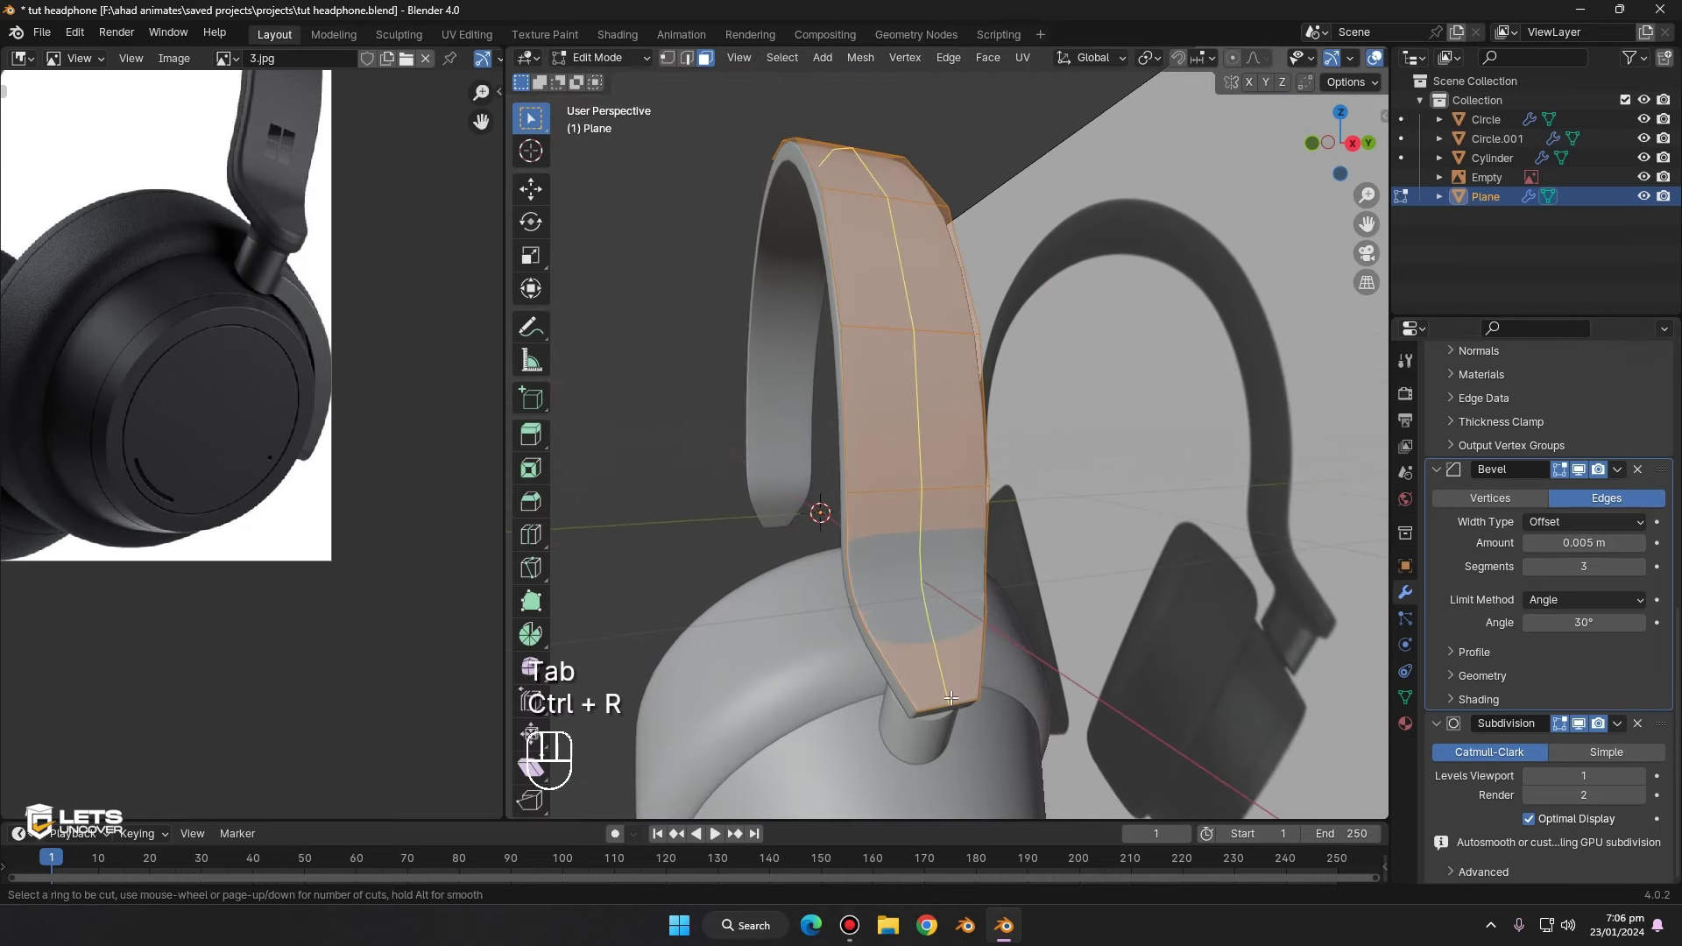
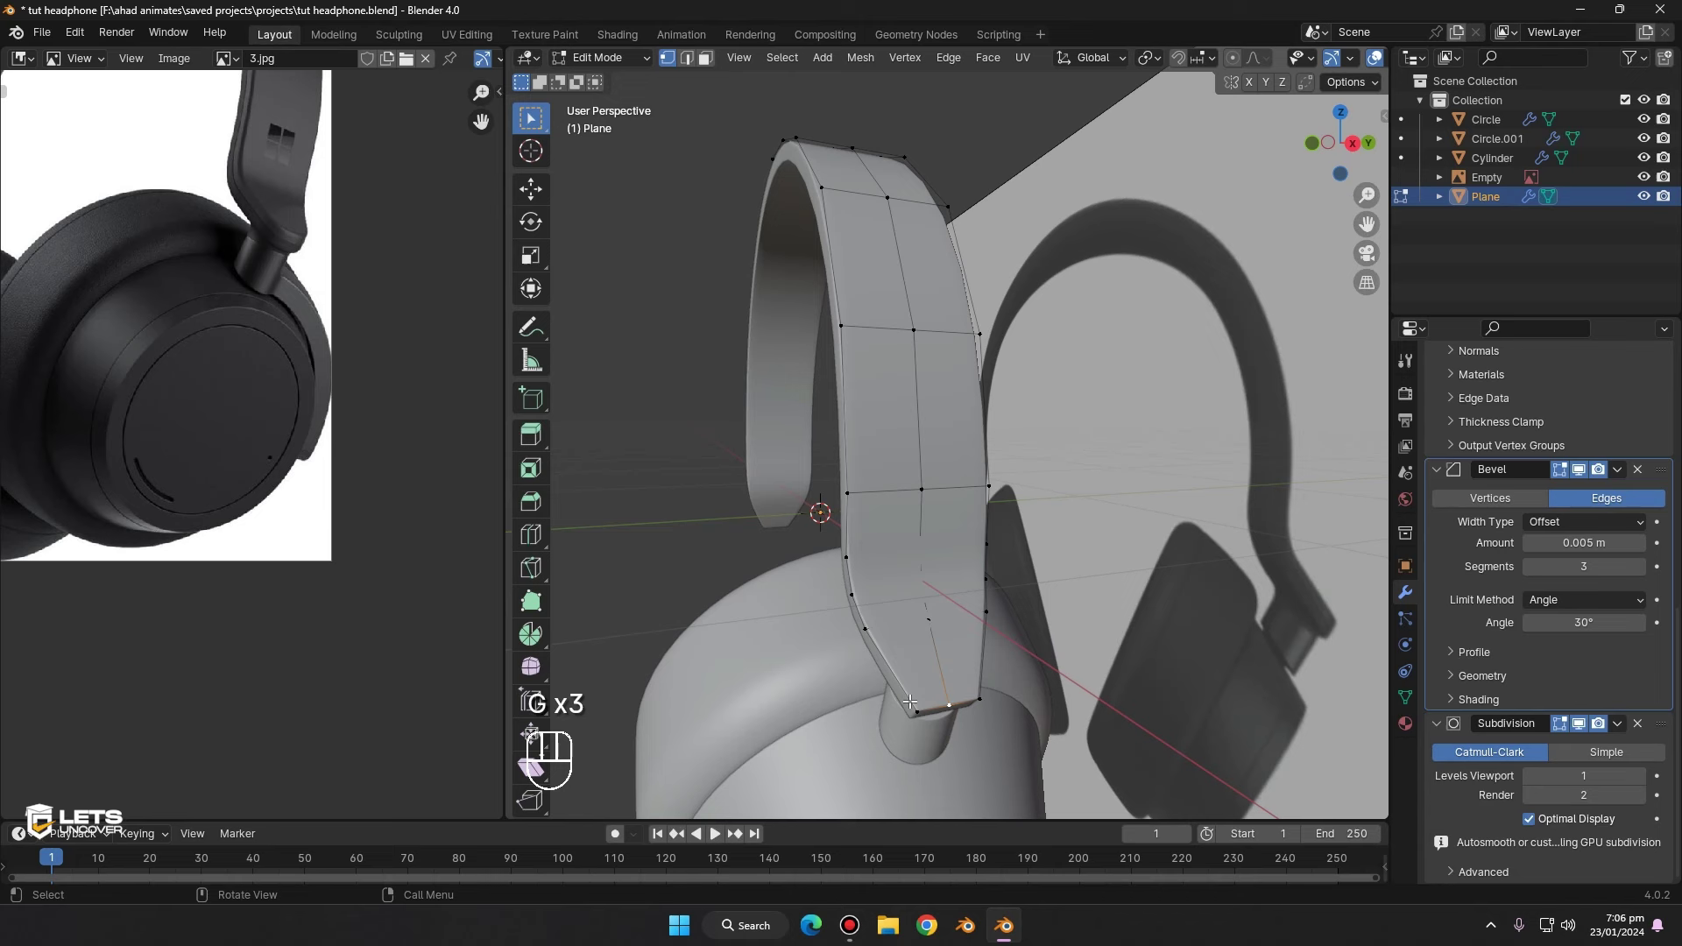
pyautogui.press('g')
pyautogui.press('g')
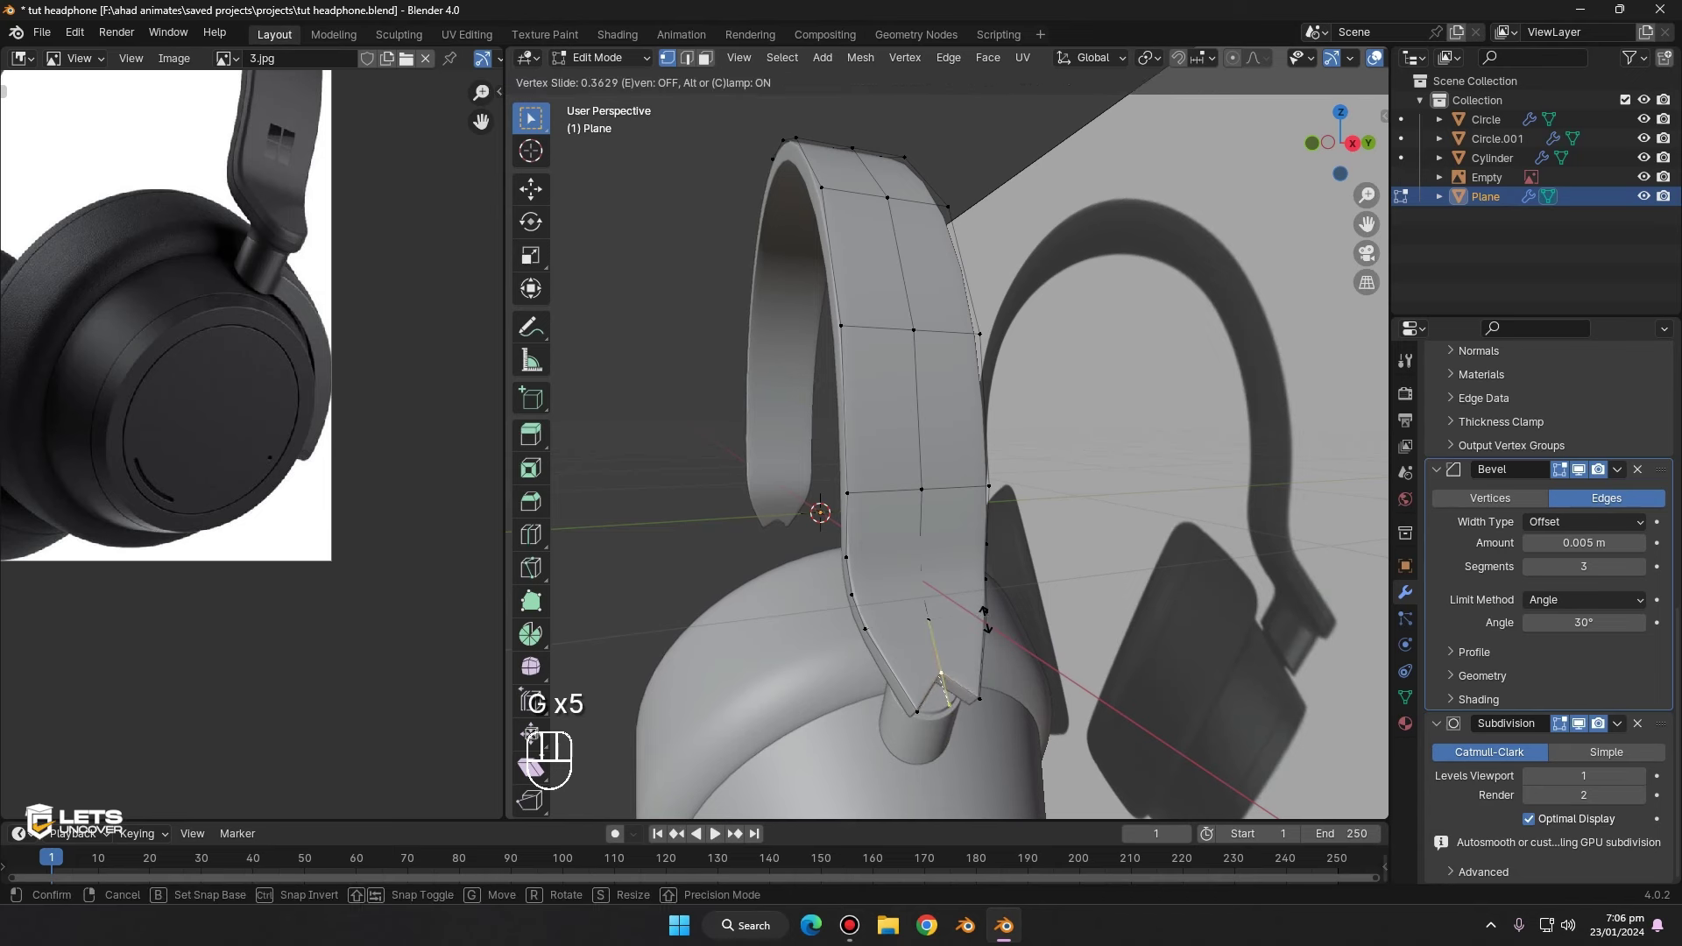
pyautogui.press('c')
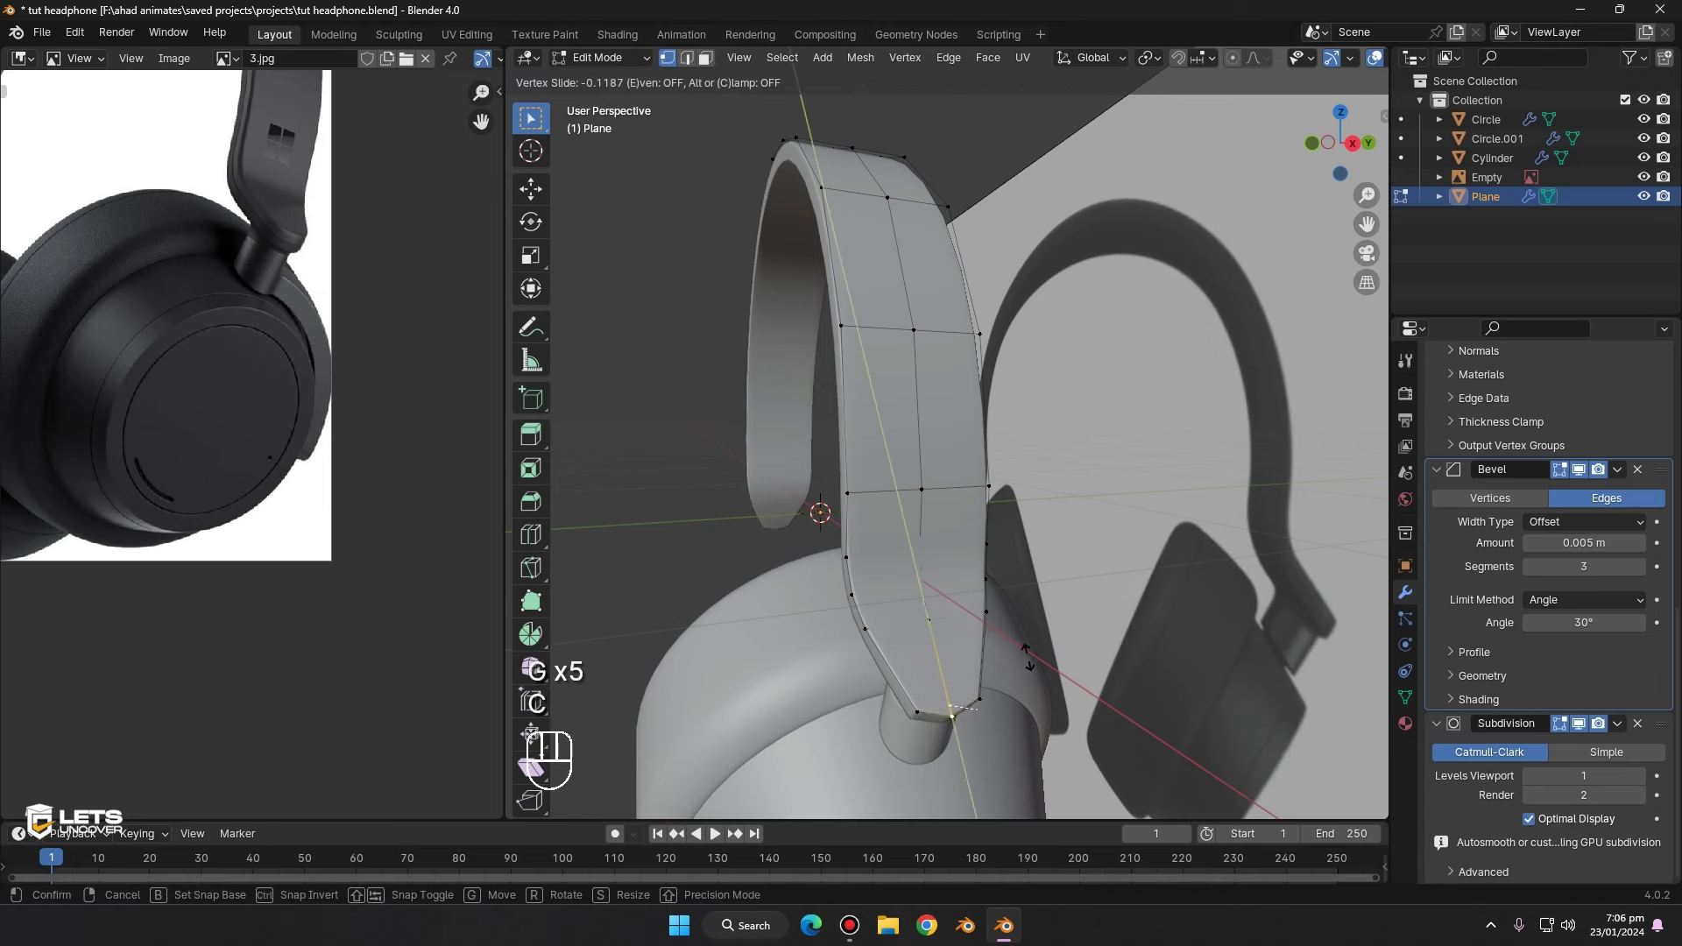
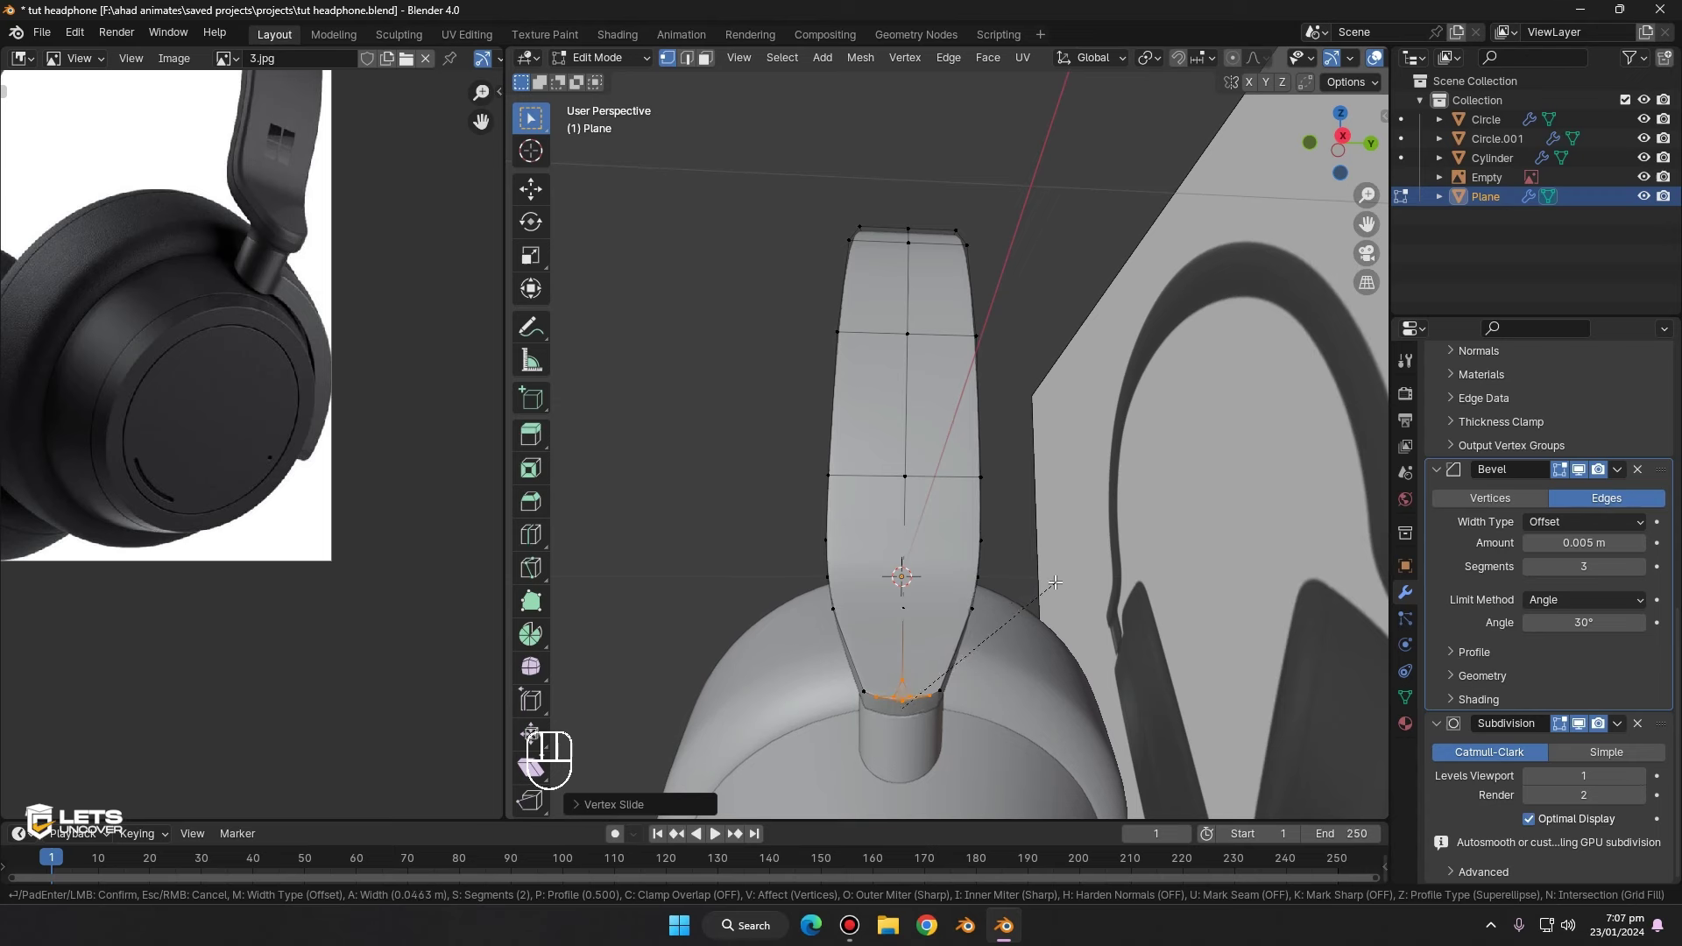
# - Bevel the tip's bottom corner into a short flat edge and slide the side vertices toward it
pyautogui.press('Tab')
pyautogui.middleClick(1027, 667)
pyautogui.press('Tab')
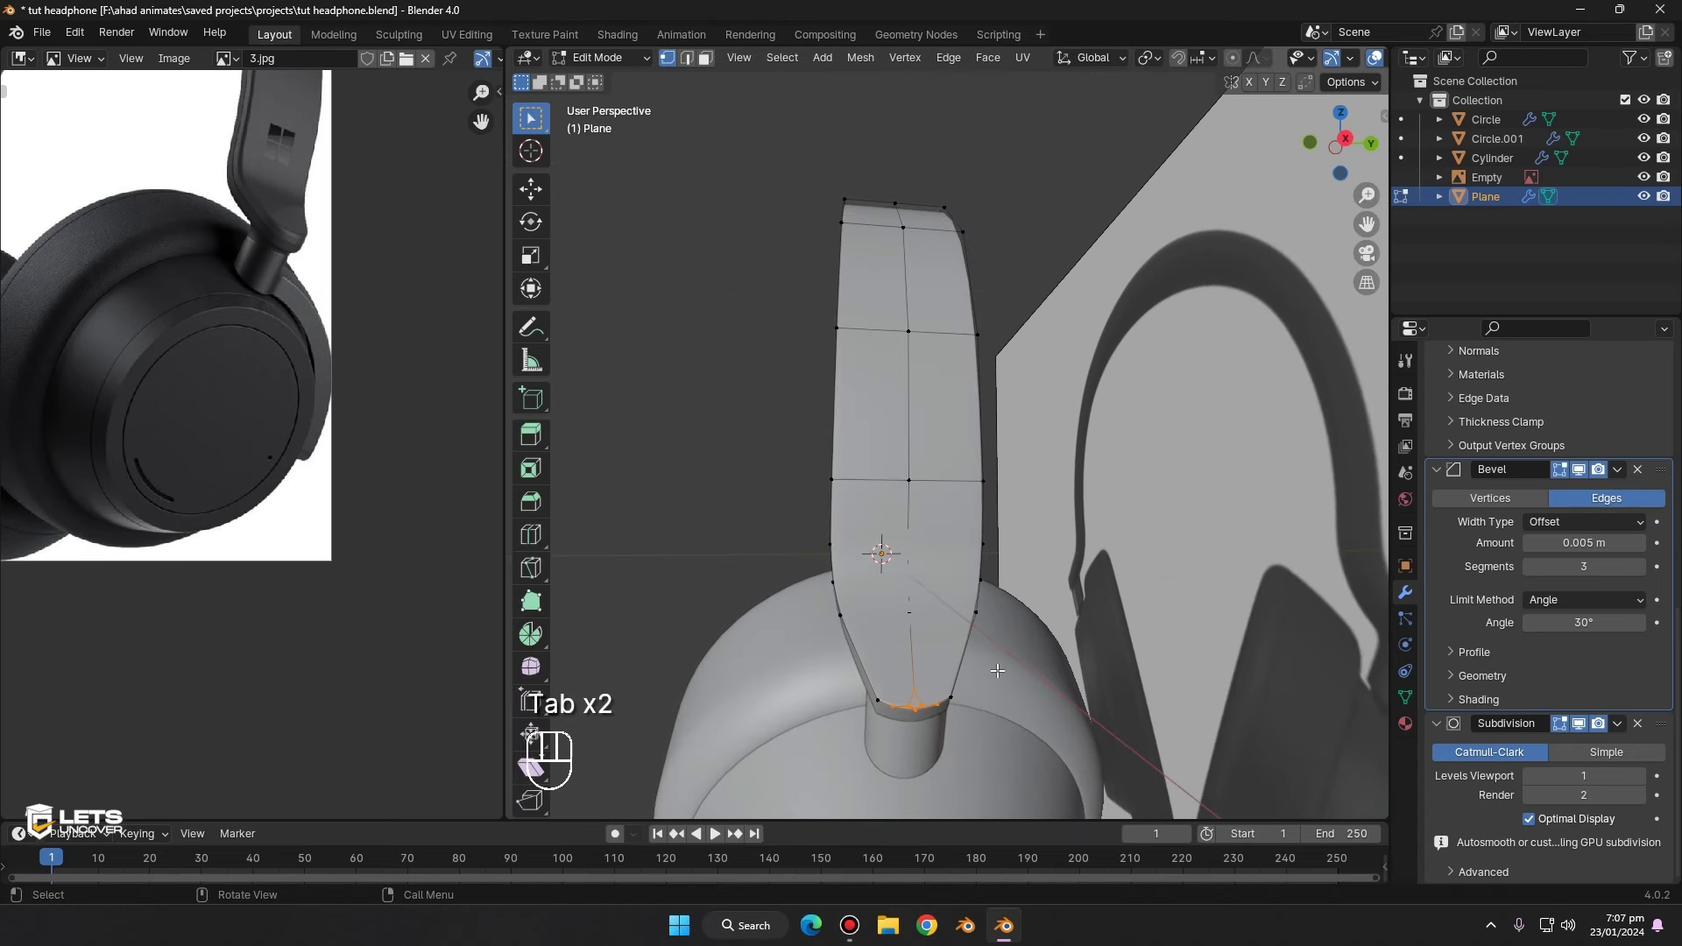
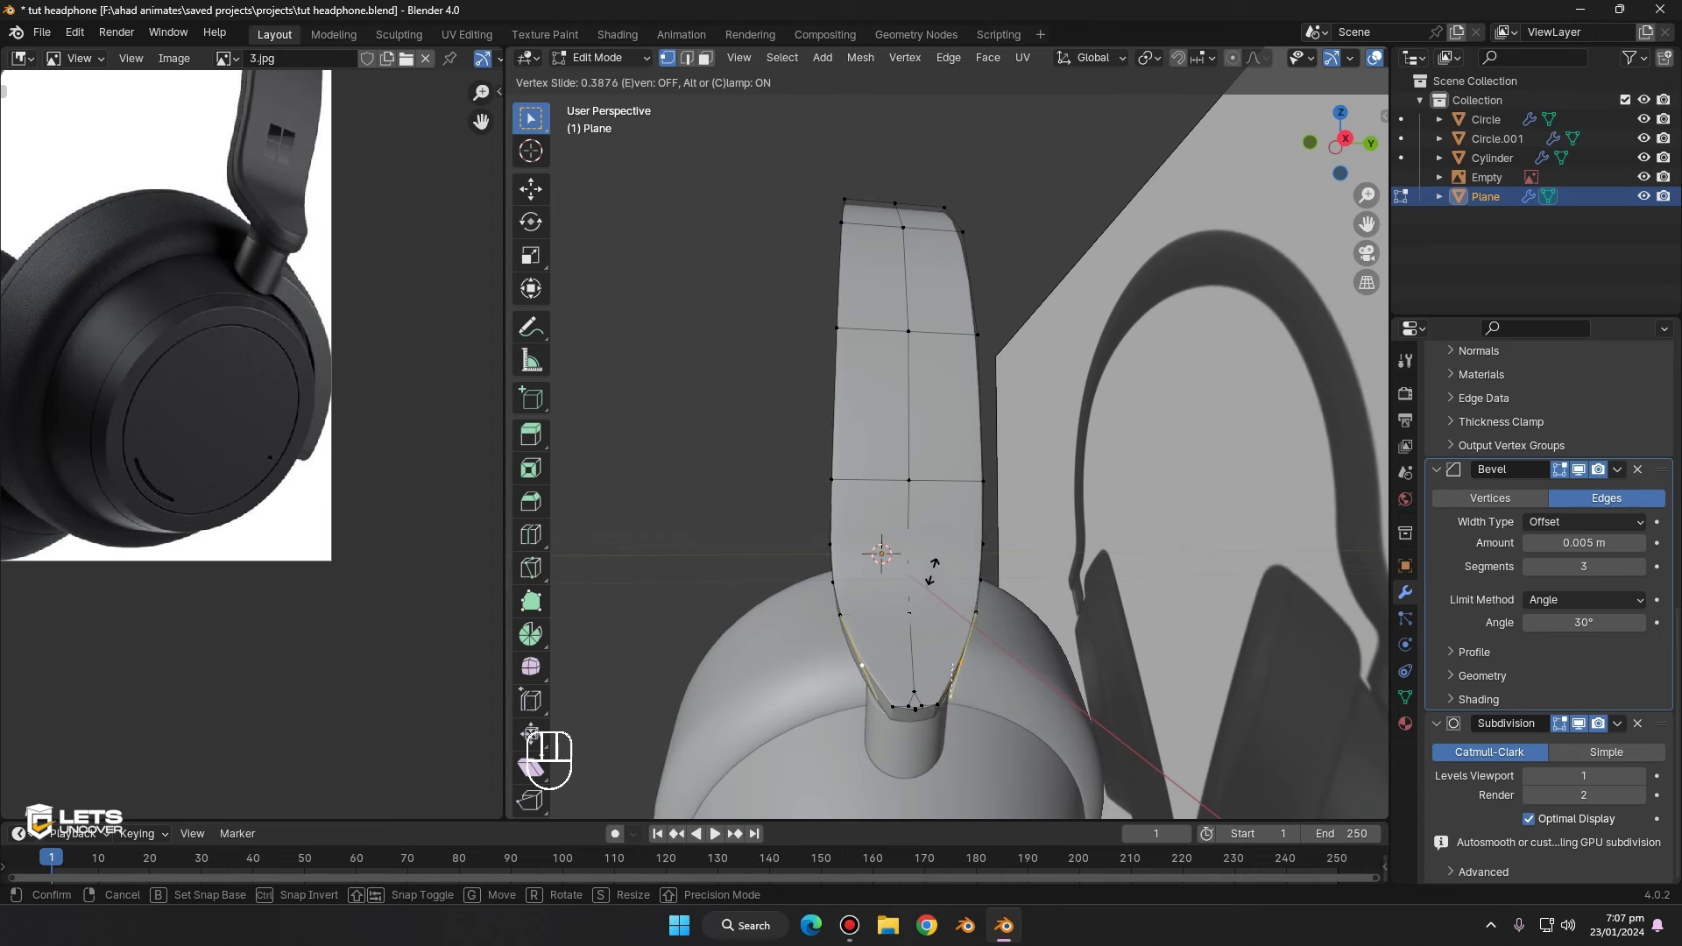
pyautogui.press('g')
pyautogui.press('g')
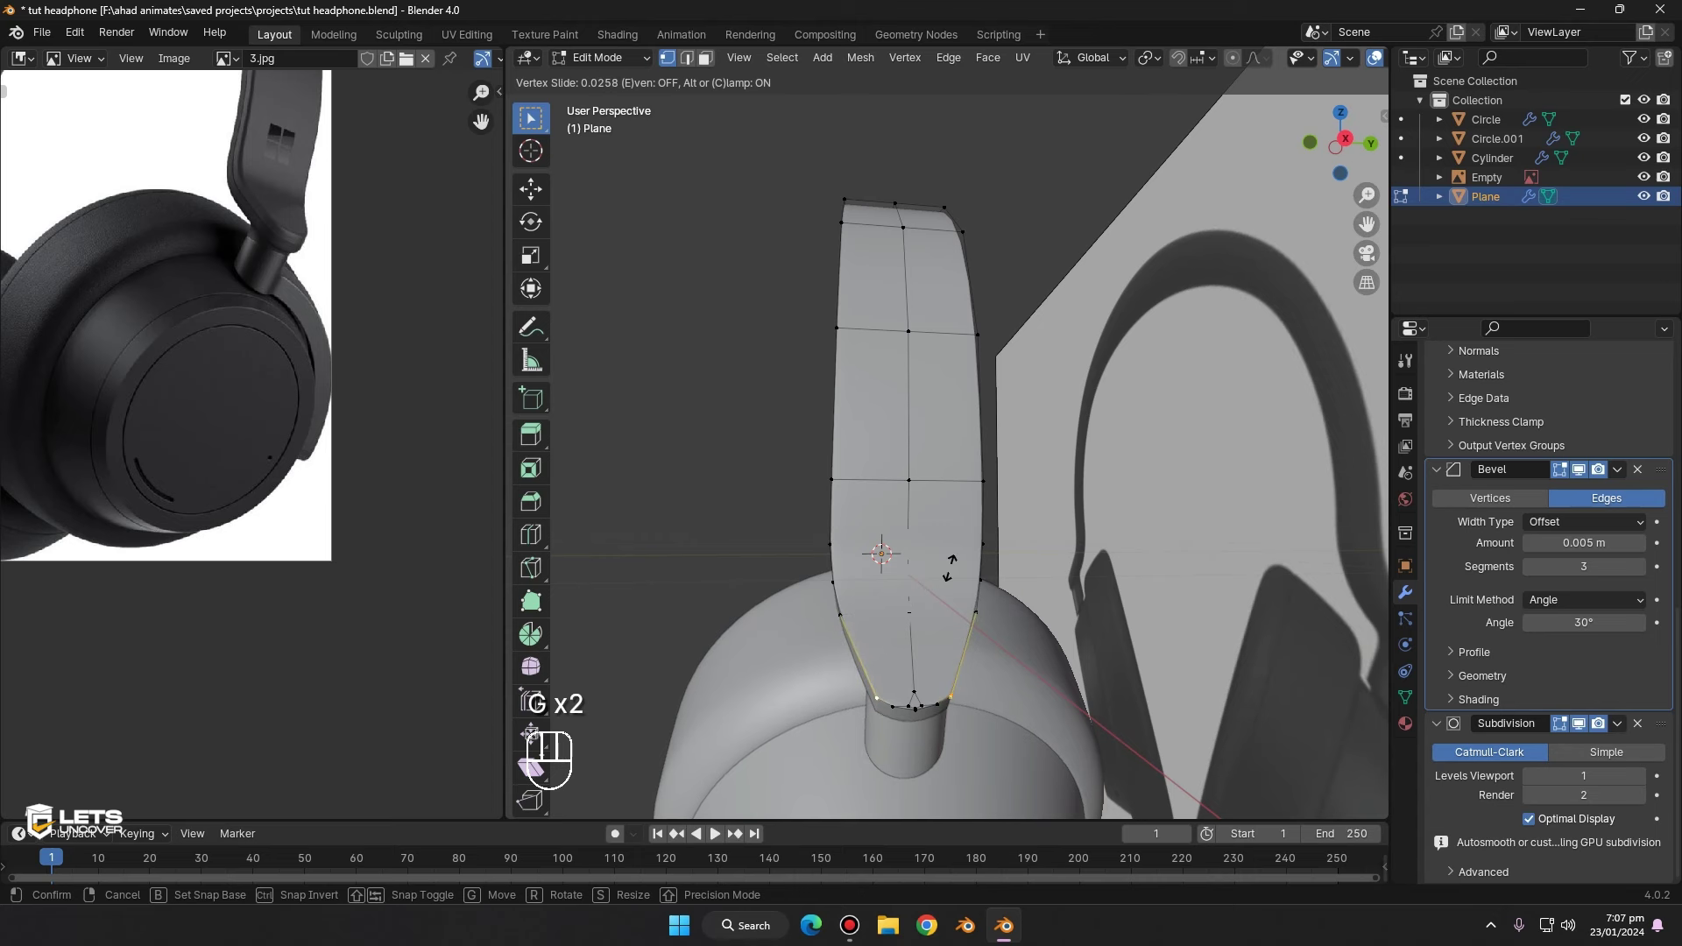
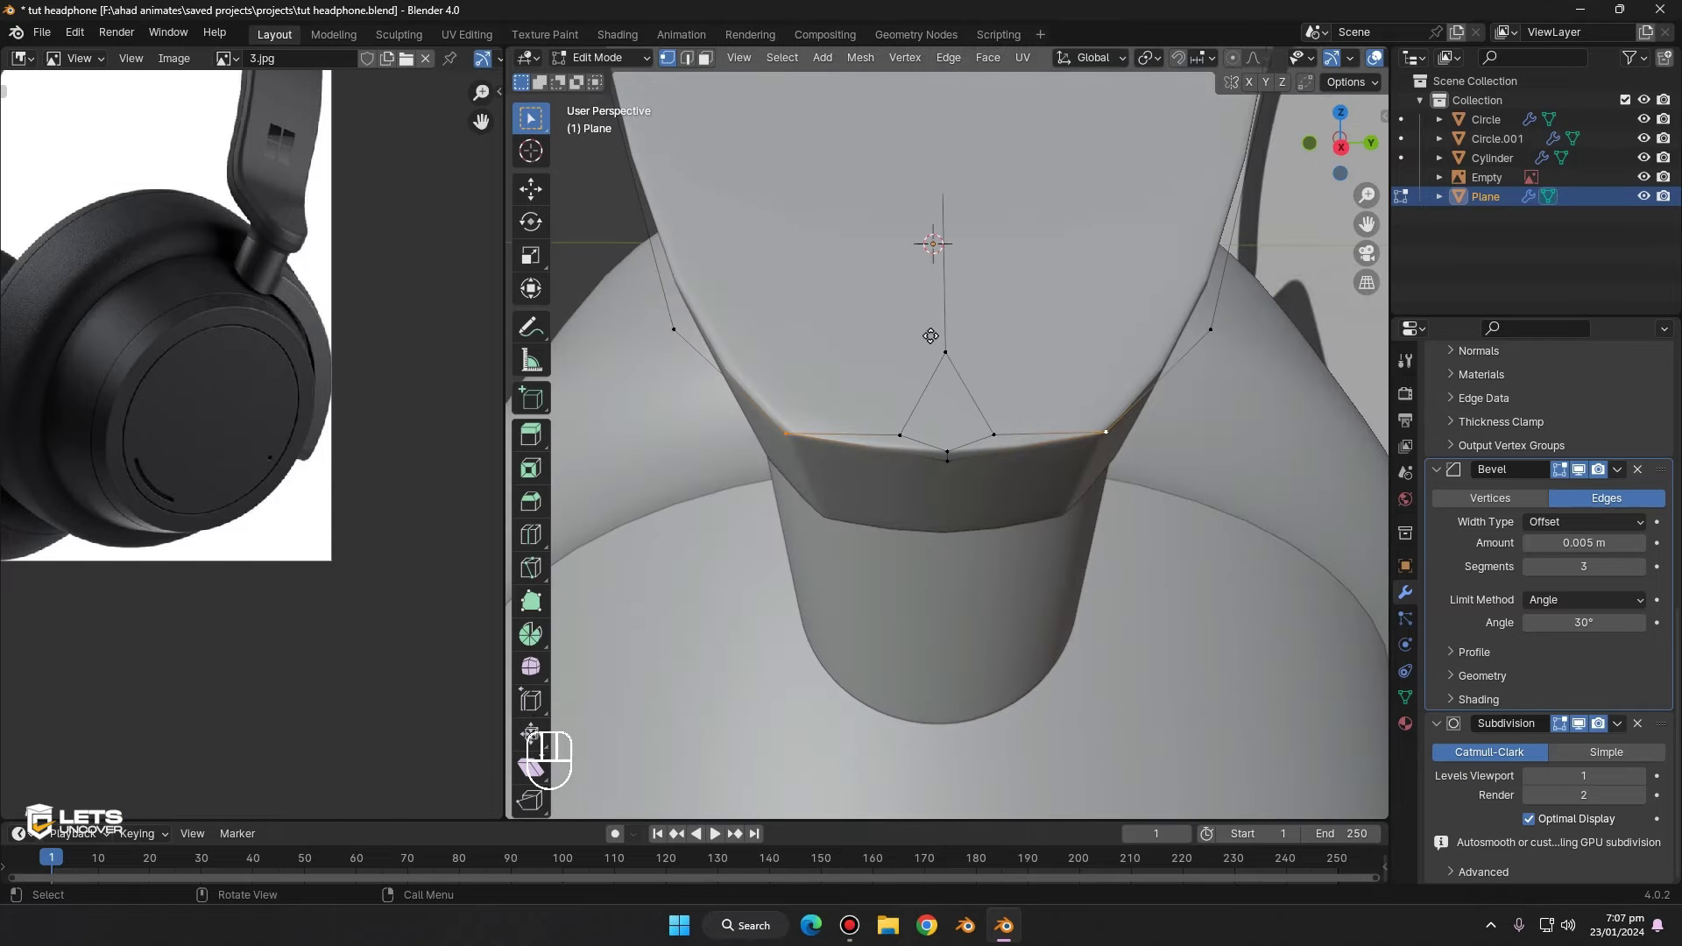
# - Nudge the selected headband tip vertices into place with a grab move
pyautogui.press('g')
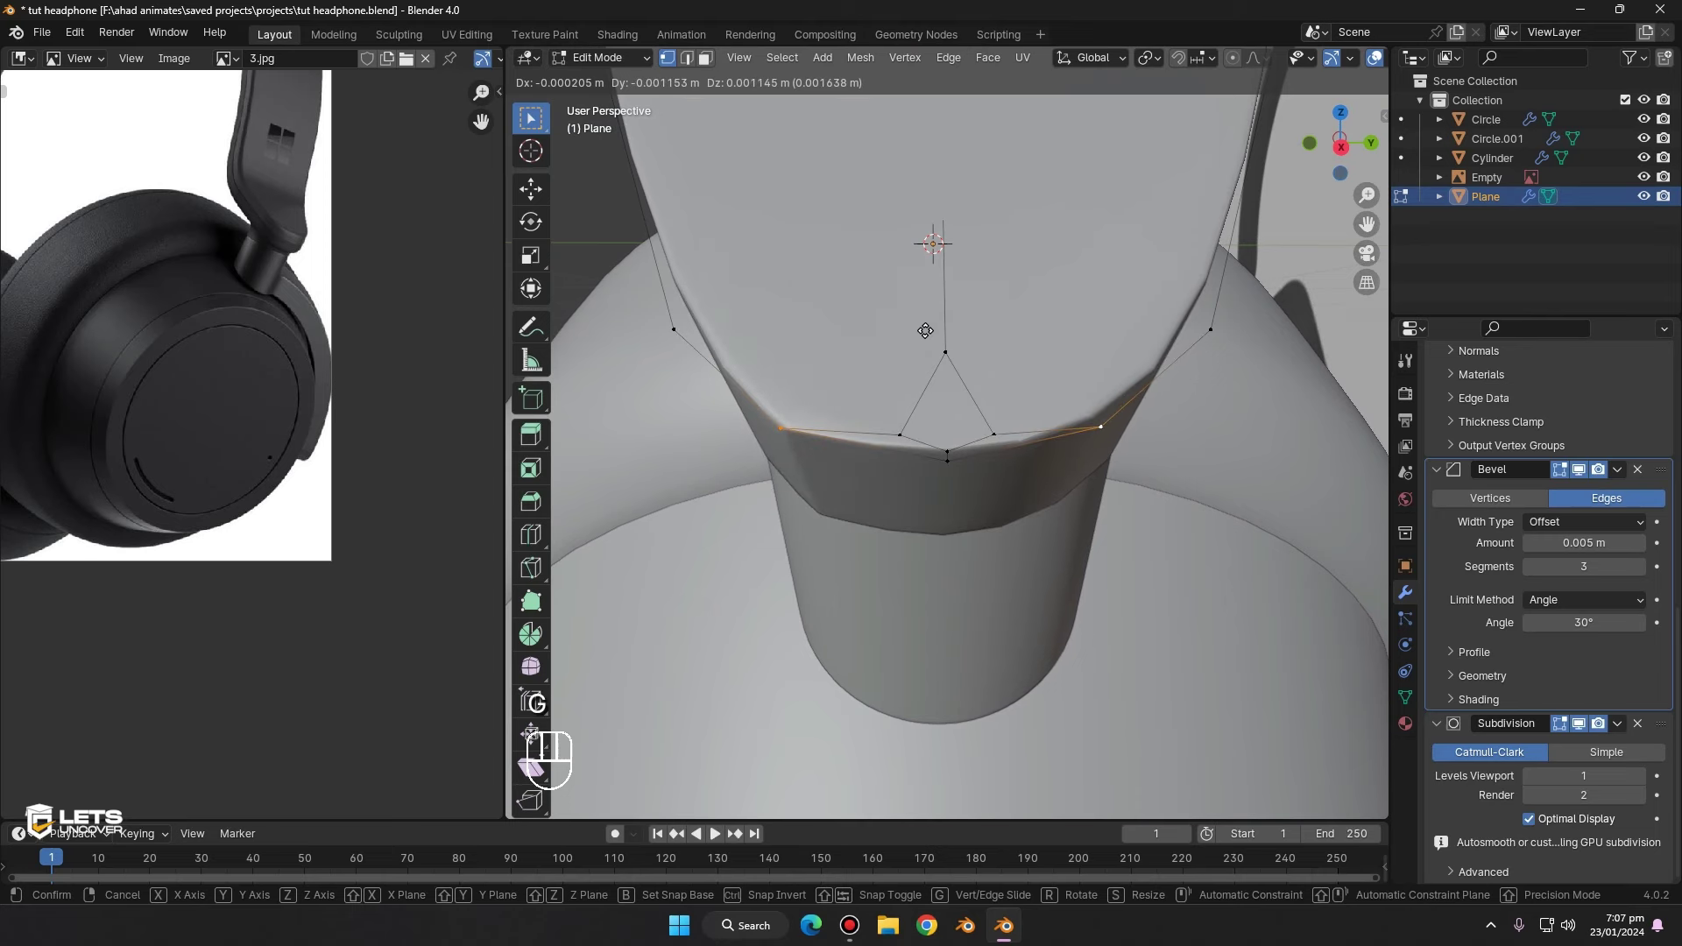
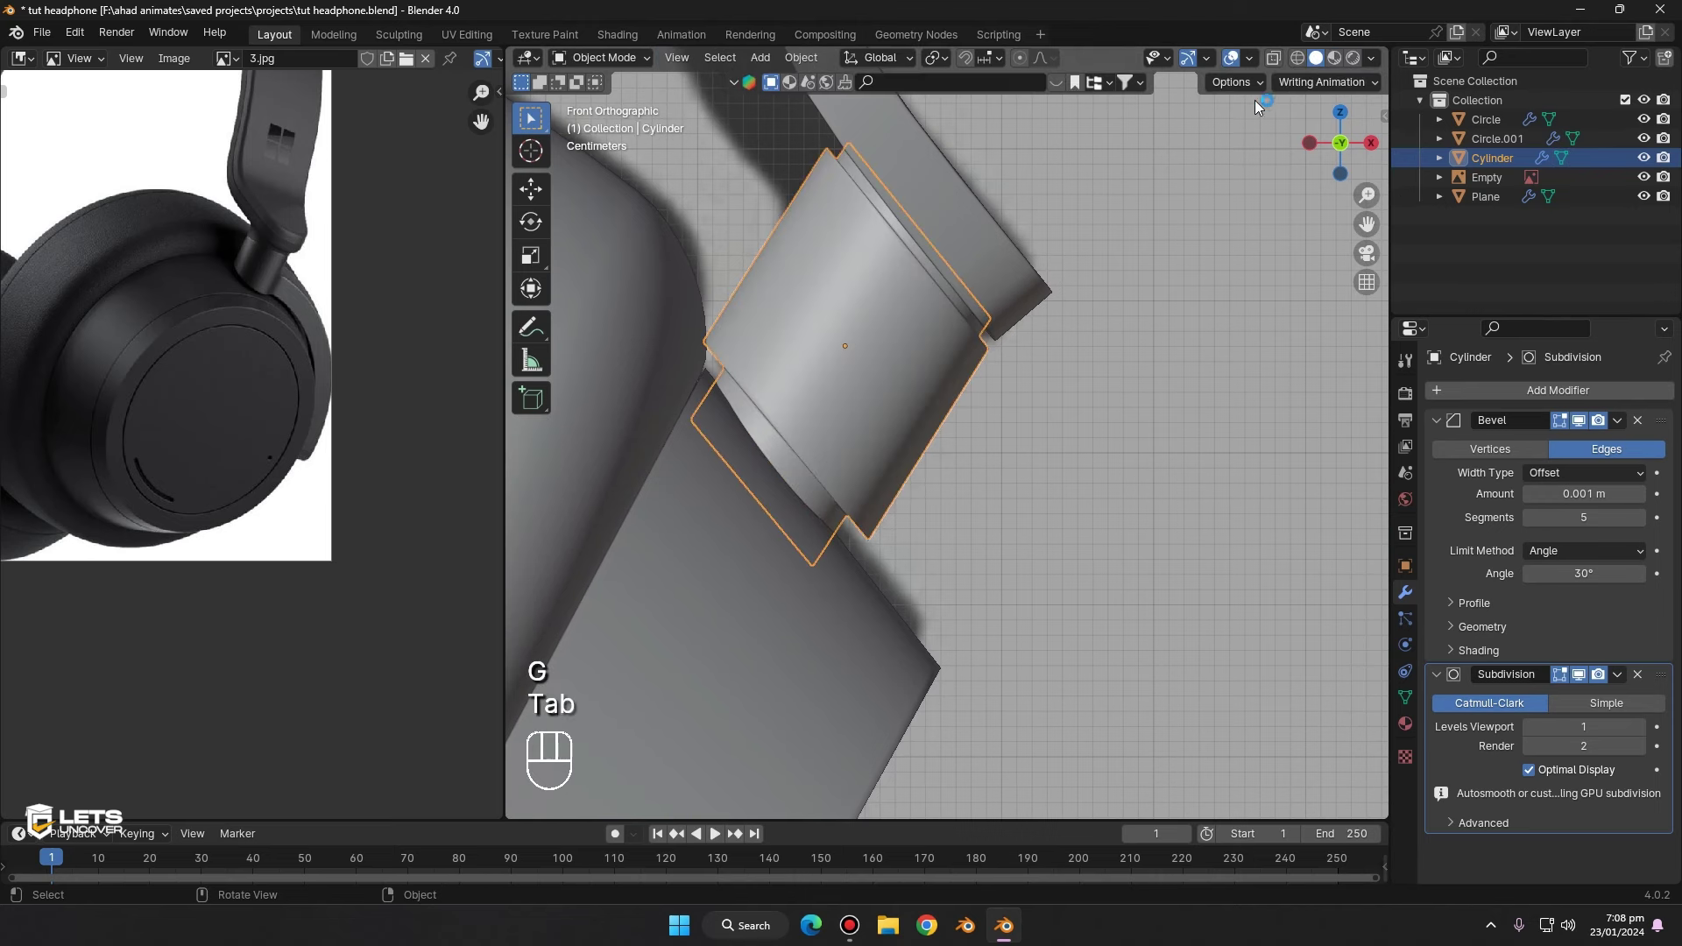
# - Move the hinge cylinder's edge loops to fit against the headband and save the file
pyautogui.press('Tab')
pyautogui.press('g')
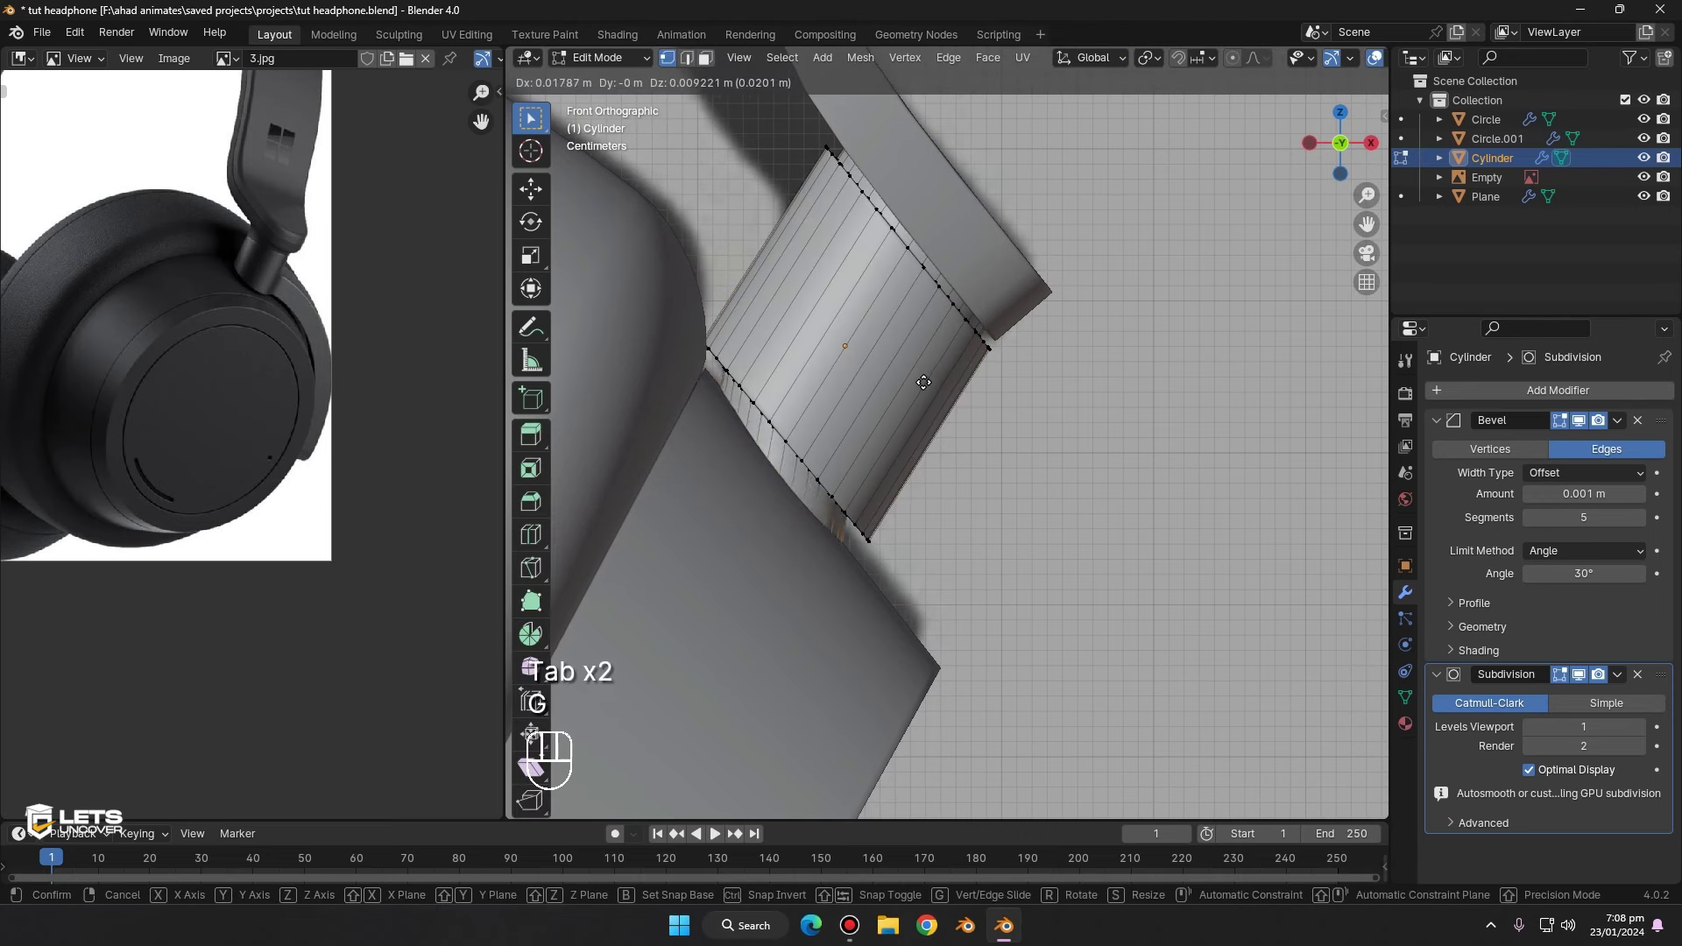
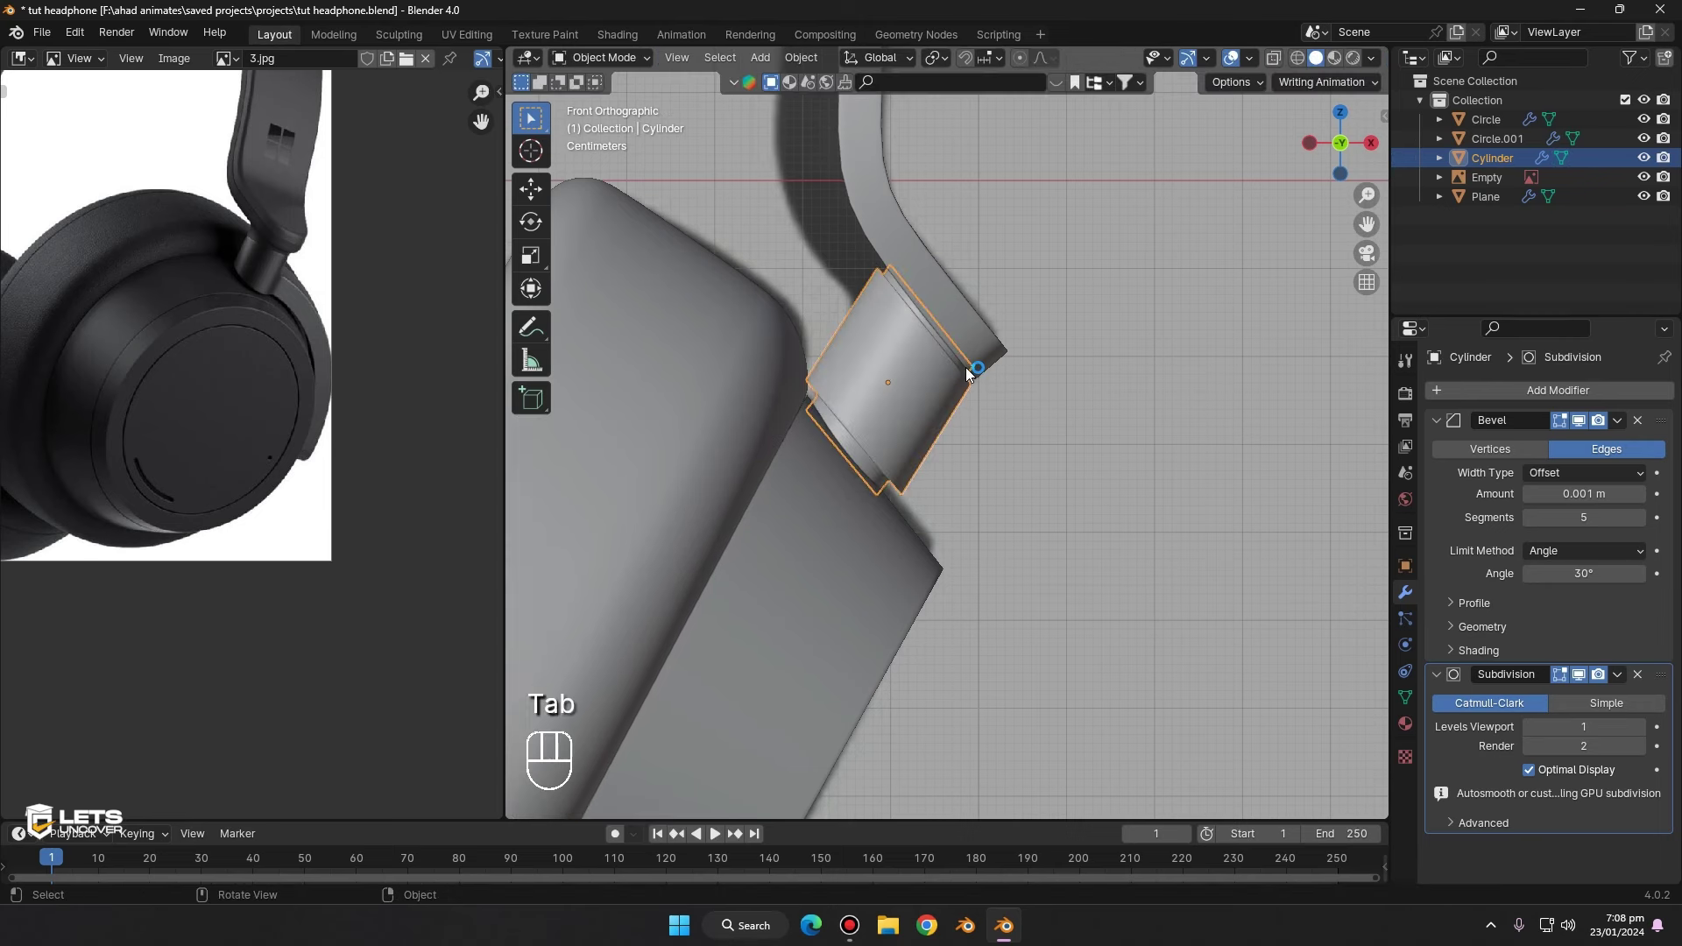
pyautogui.press('ctrl+s')
pyautogui.moveTo(965, 396); pyautogui.dragTo(885, 394)
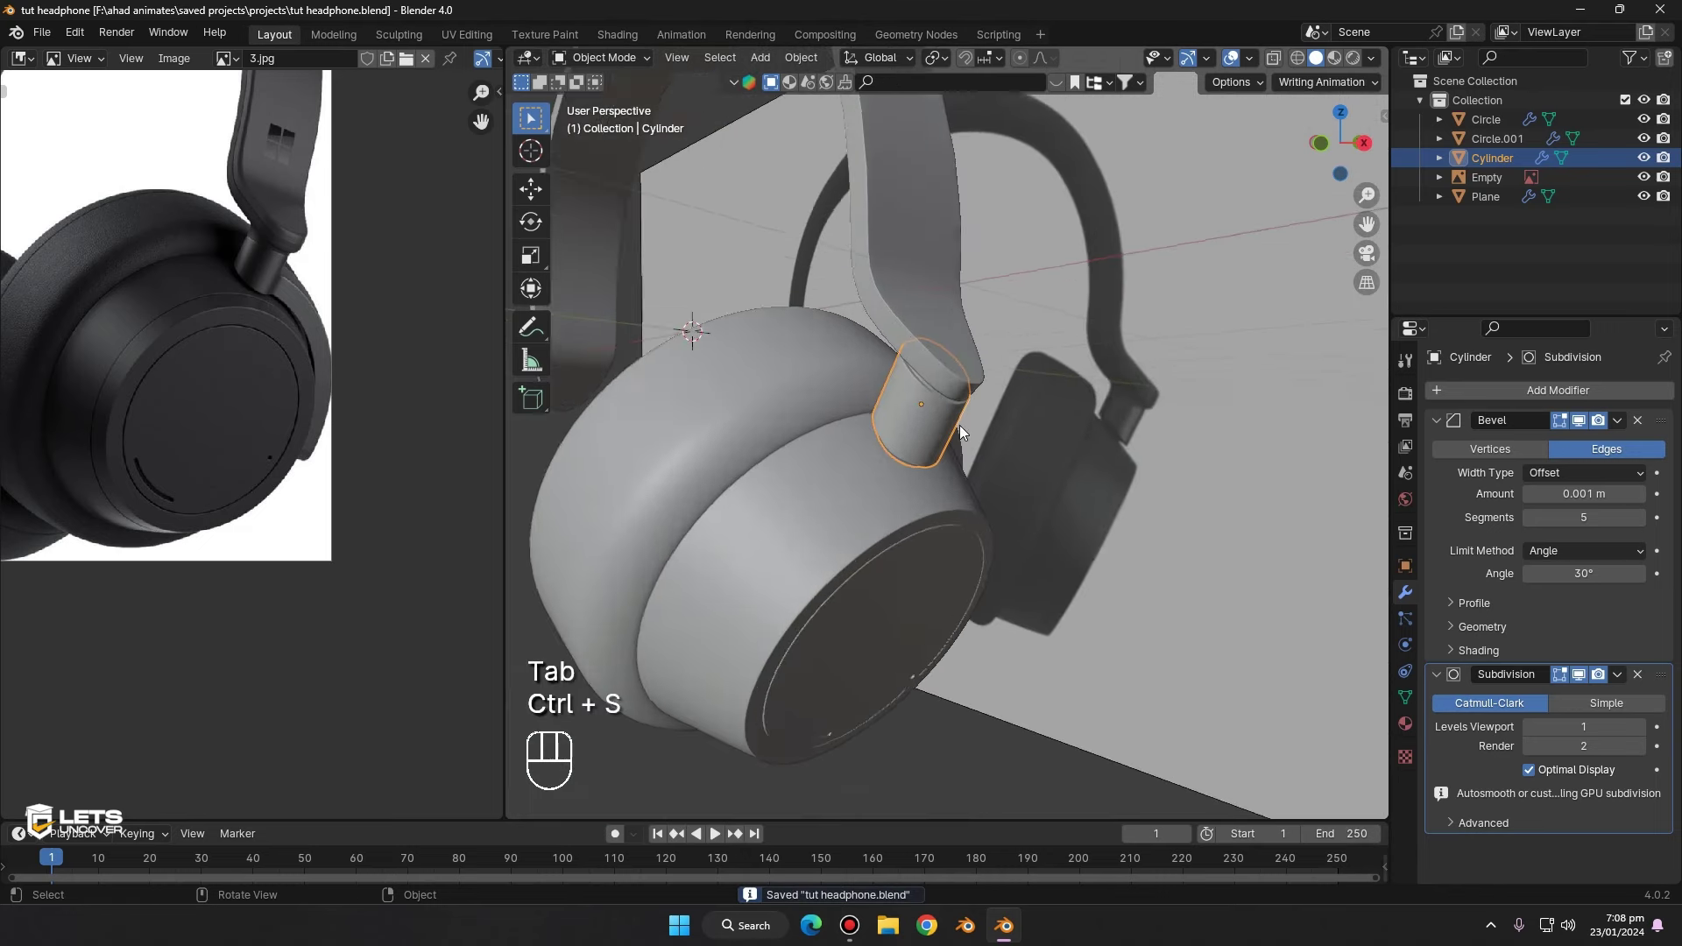
# - Add a Mirror modifier to the hinge cylinder and move it to the top of its stack
pyautogui.moveTo(1525, 387); pyautogui.dragTo(1457, 426)
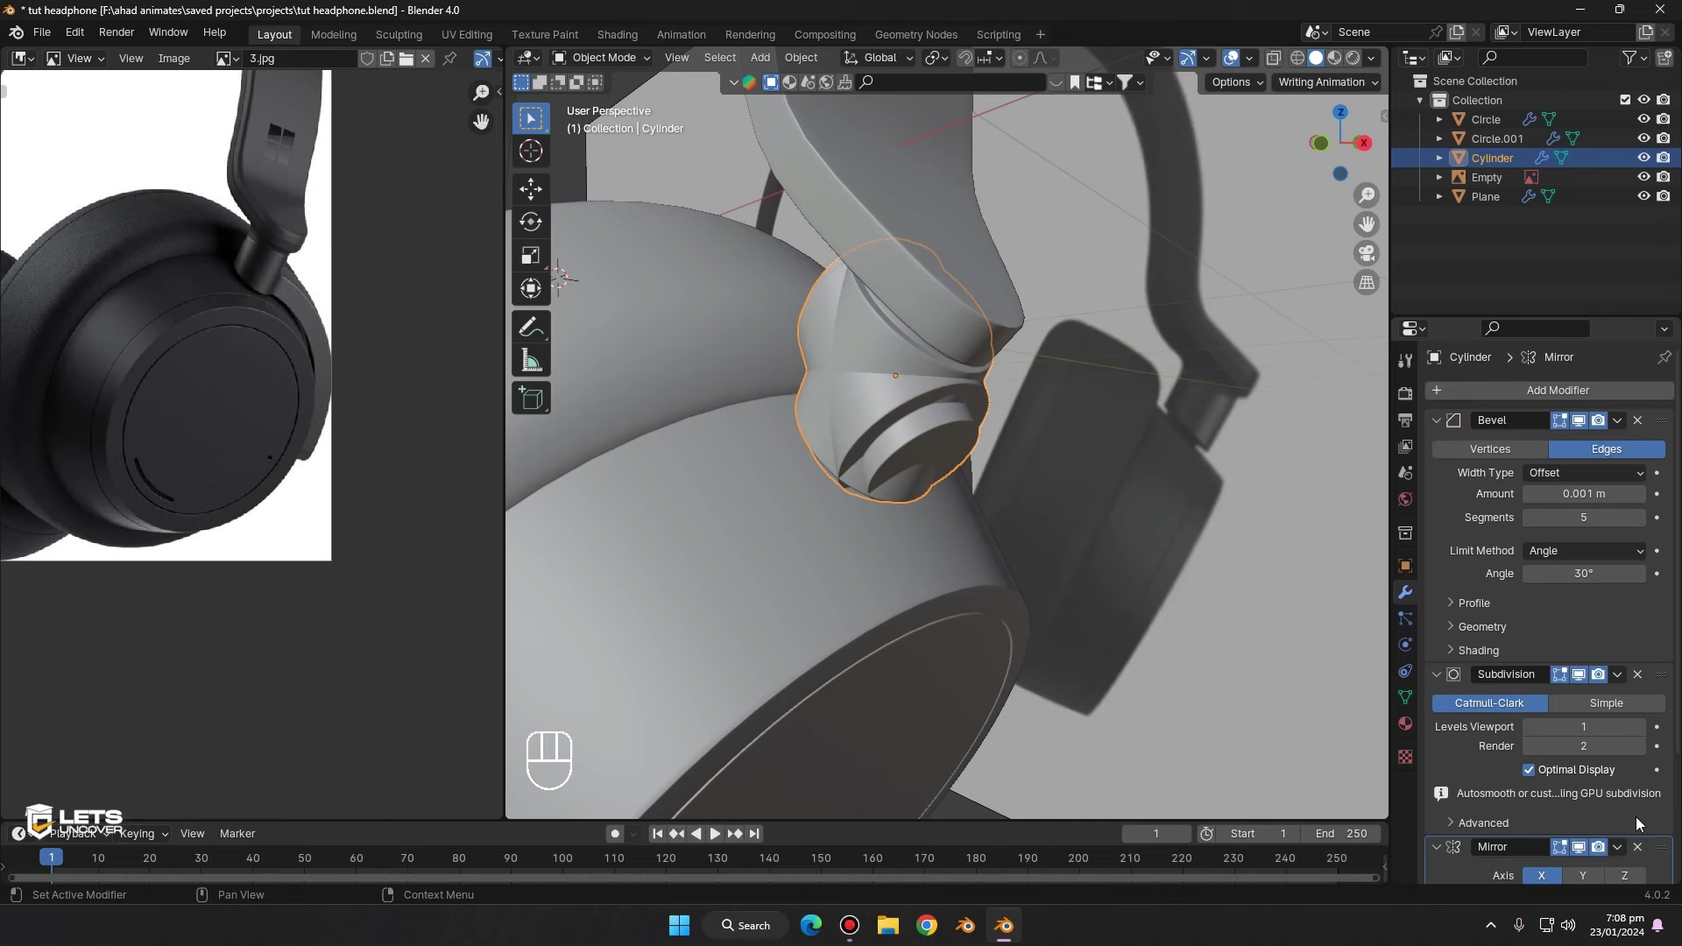
pyautogui.moveTo(1675, 854); pyautogui.dragTo(1319, 296)
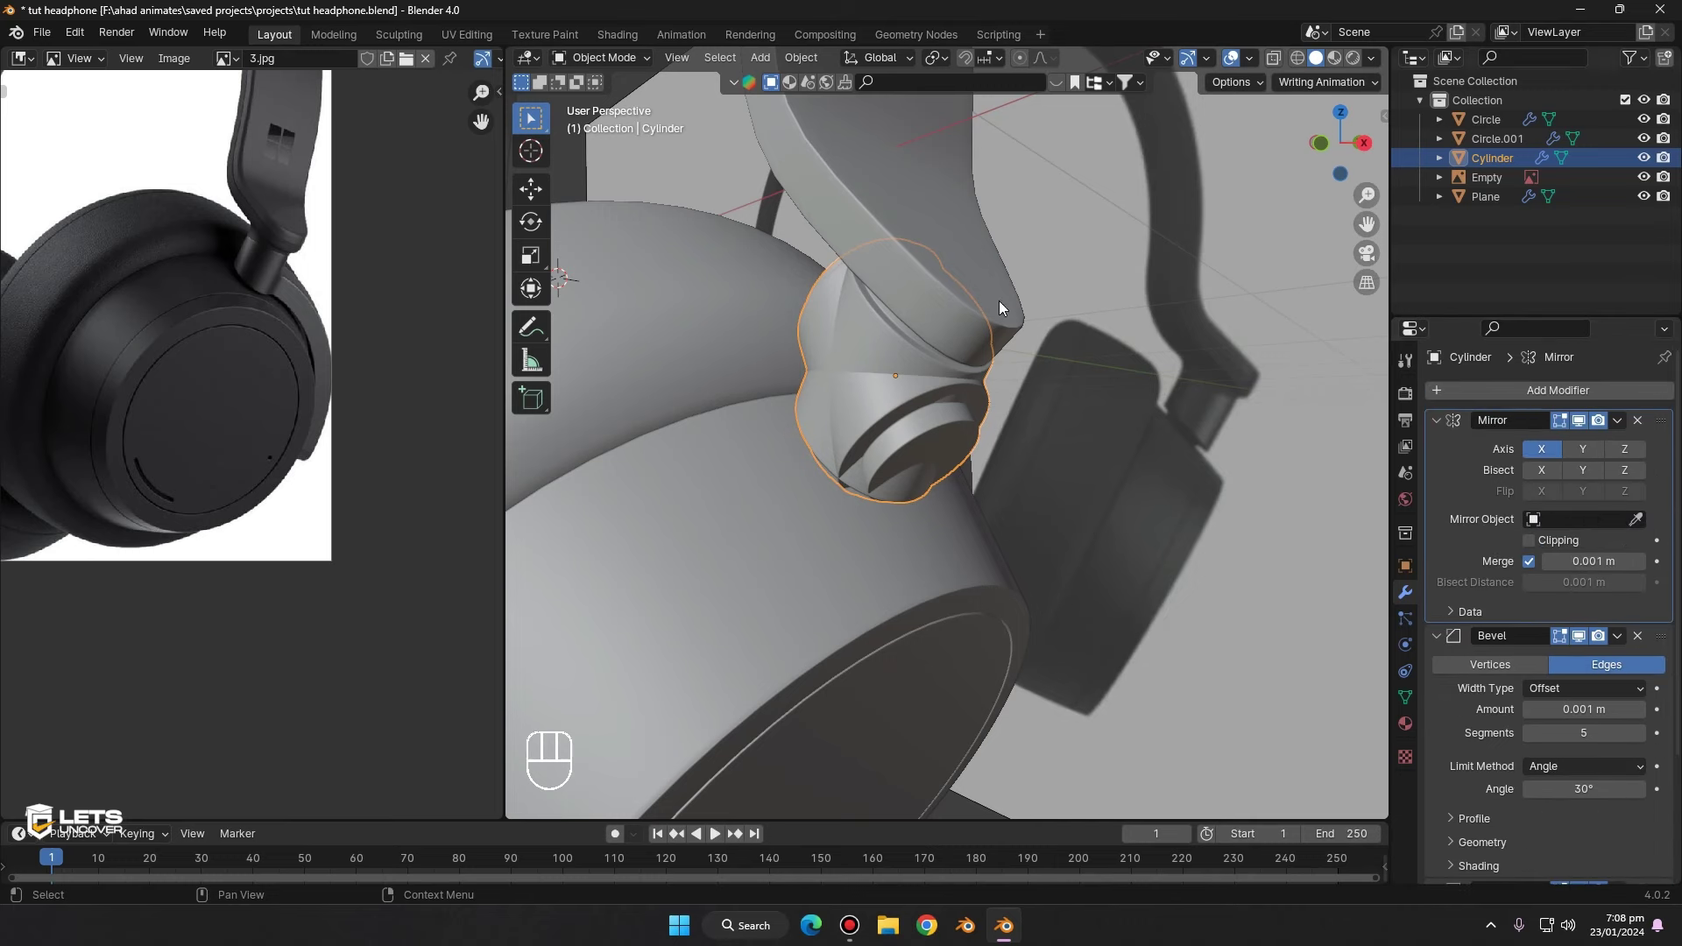
pyautogui.moveTo(1051, 327); pyautogui.dragTo(988, 353)
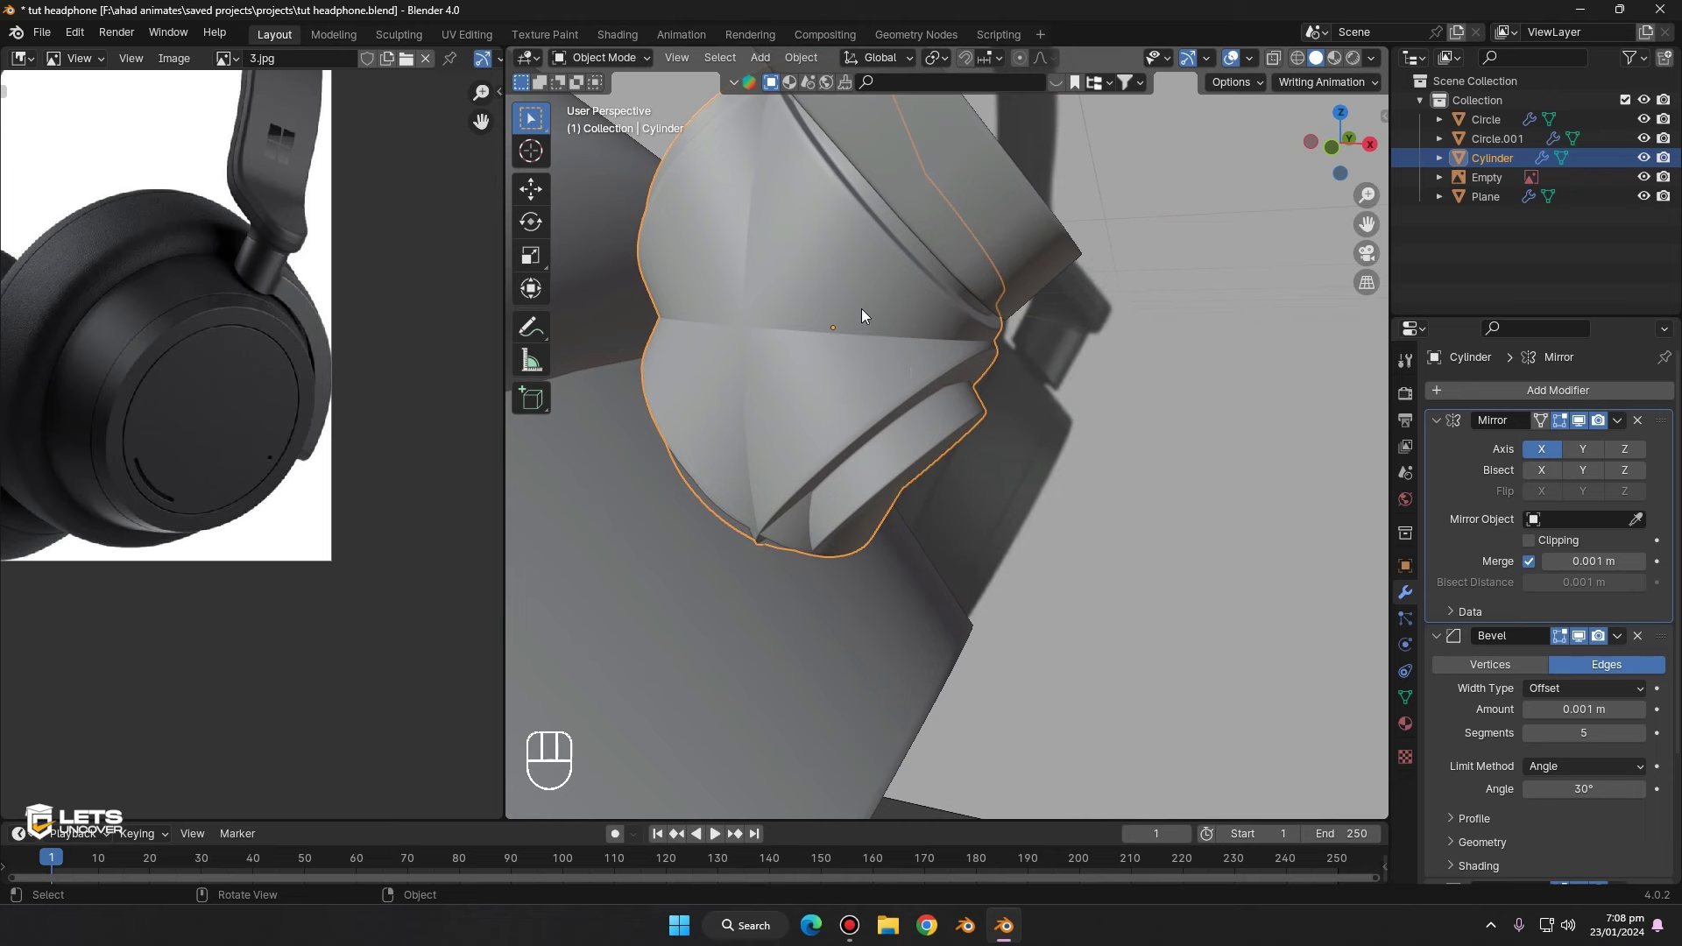
pyautogui.click(839, 267)
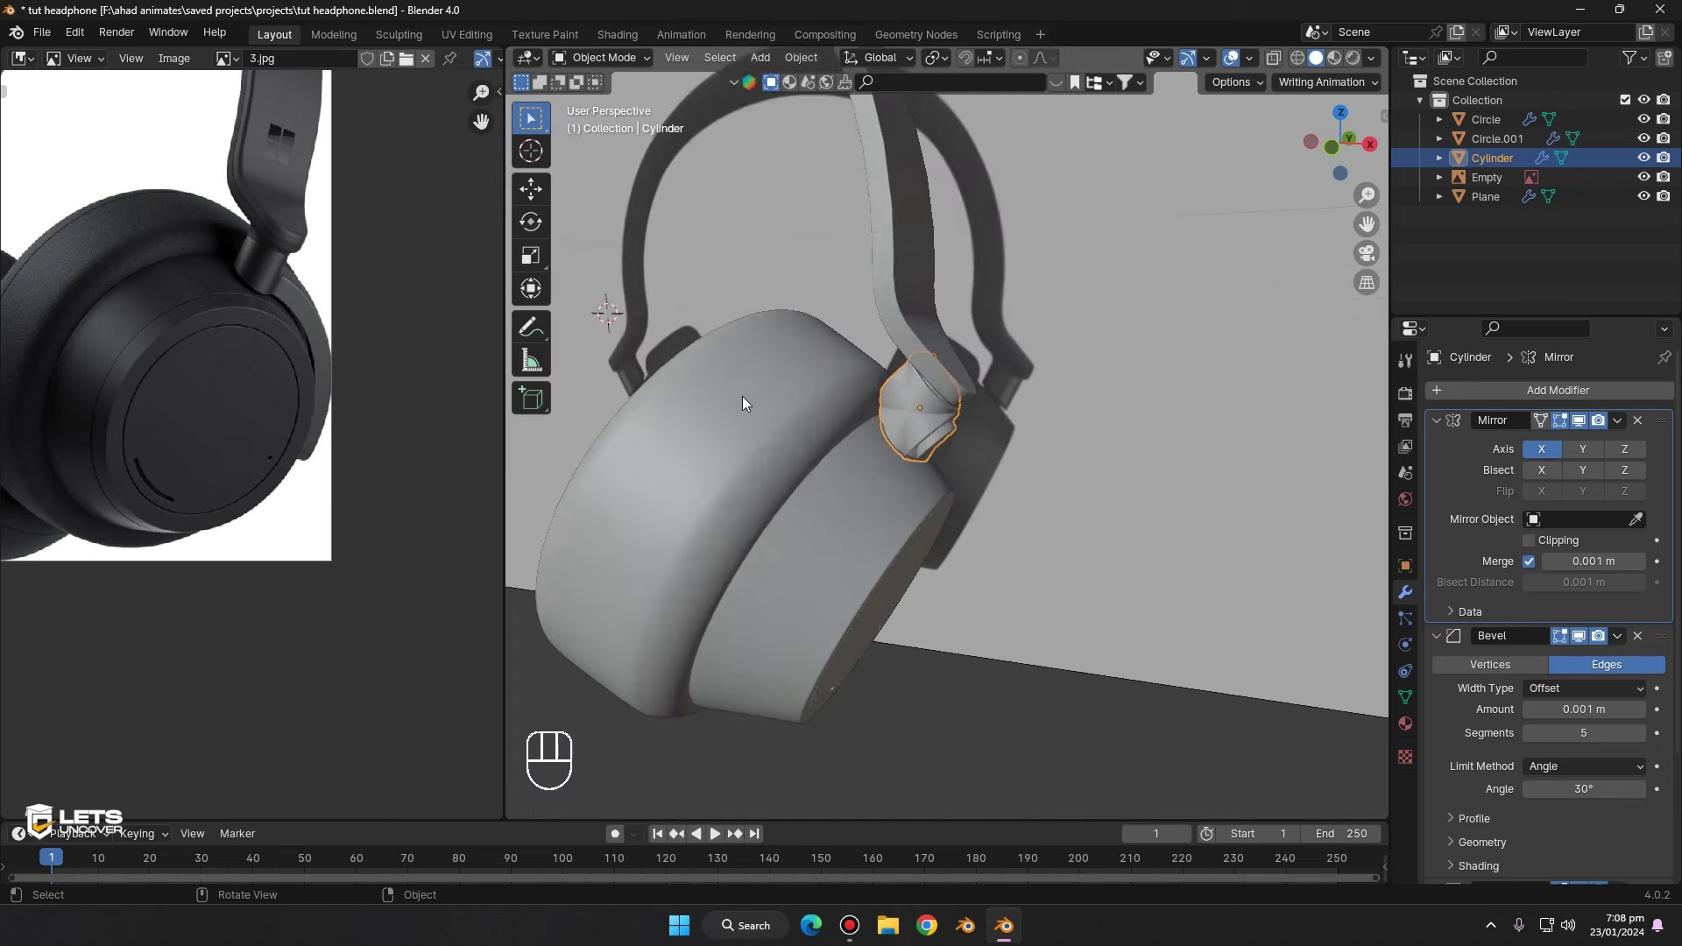
pyautogui.click(941, 413)
pyautogui.middleClick(832, 373)
# - Orbit around the ear cups to check that both mirrored hinges appear
pyautogui.moveTo(870, 283); pyautogui.dragTo(1006, 306)
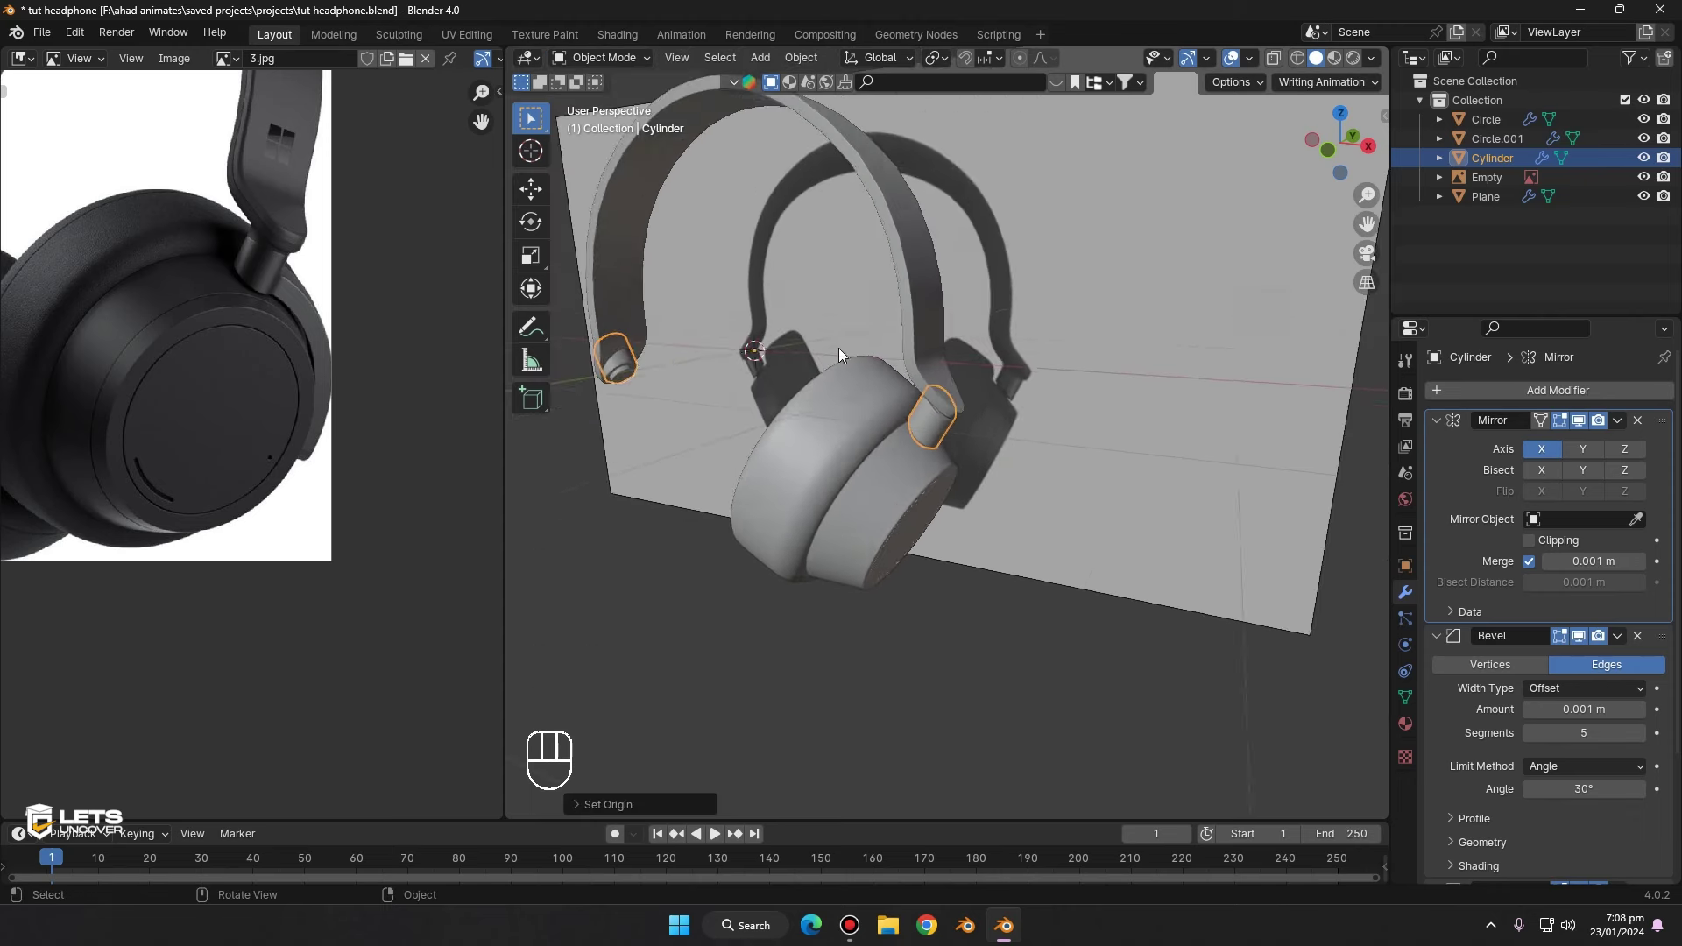
pyautogui.middleClick(910, 303)
pyautogui.moveTo(909, 316); pyautogui.dragTo(737, 332)
pyautogui.moveTo(951, 318); pyautogui.dragTo(778, 374)
pyautogui.moveTo(698, 400); pyautogui.dragTo(714, 410)
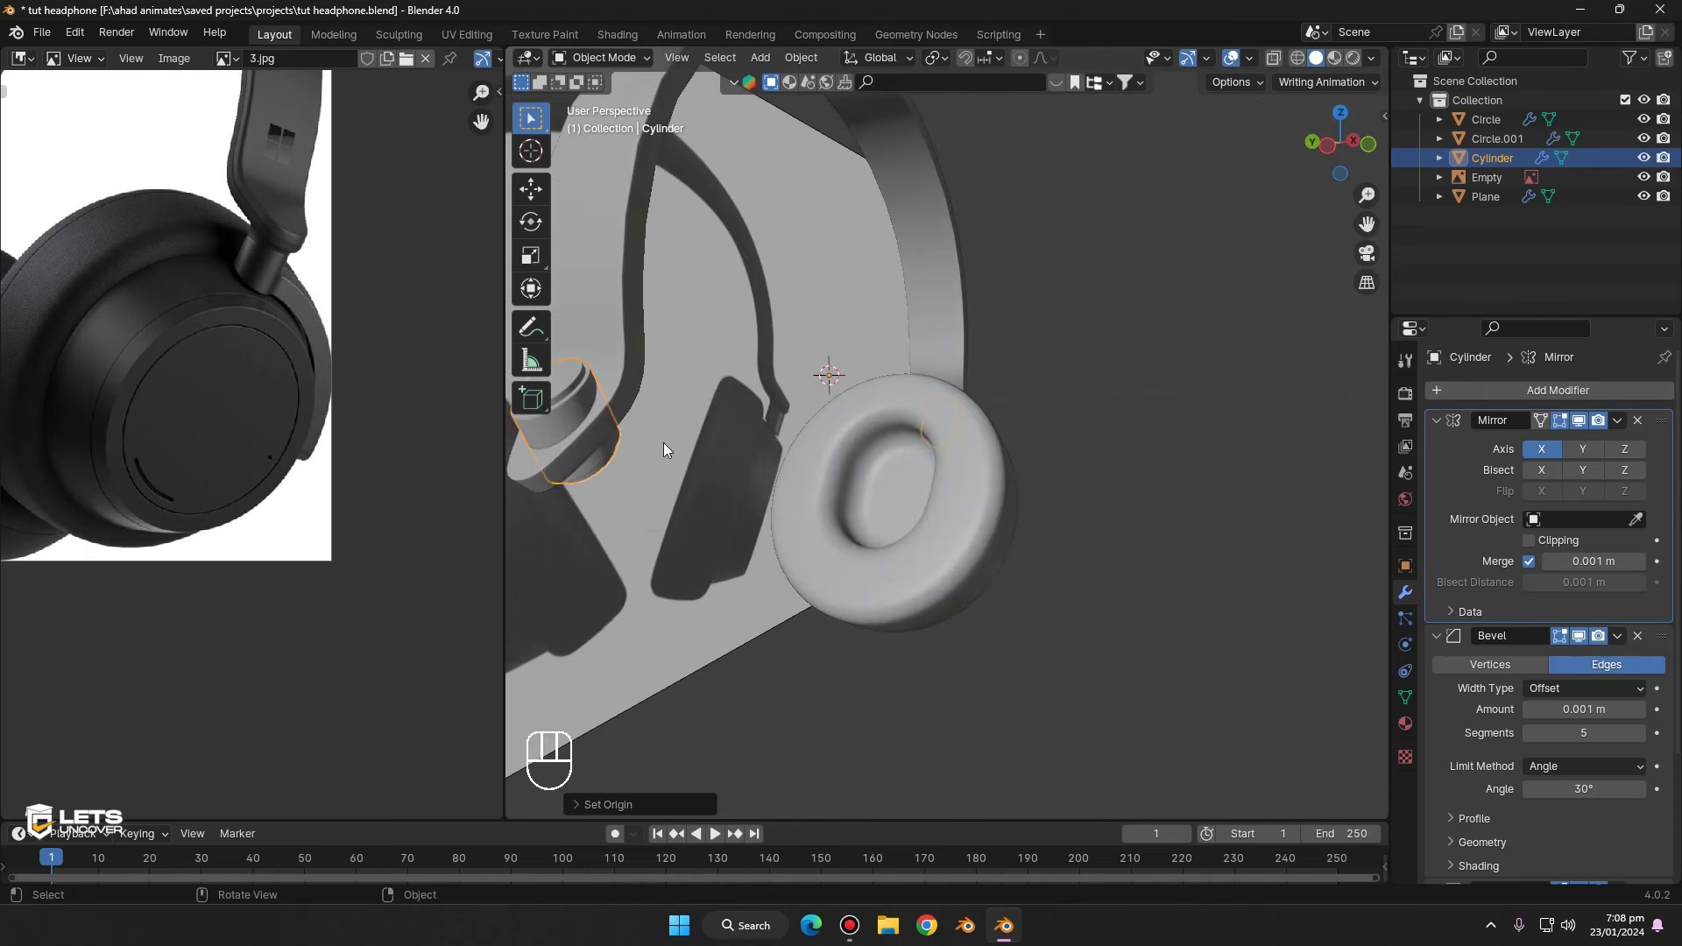
pyautogui.middleClick(1204, 252)
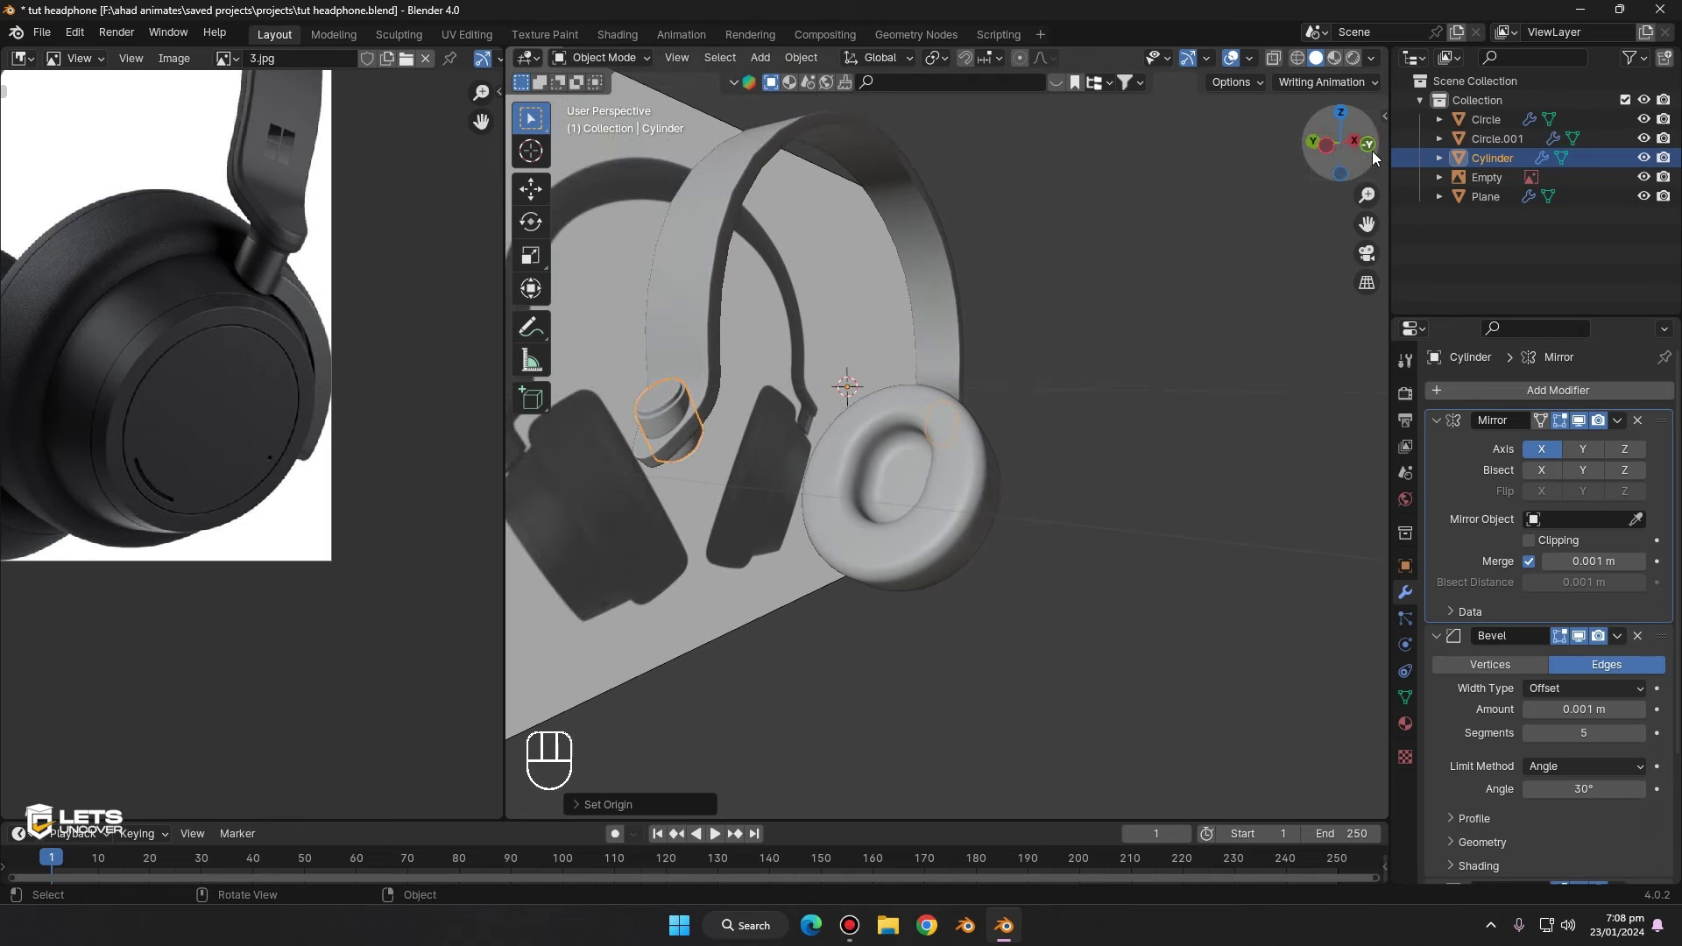
# - Rotate and lift the hinge cylinder mesh so both hinges tilt to follow the headband ends
pyautogui.press('Tab')
pyautogui.press('a')
pyautogui.press('r')
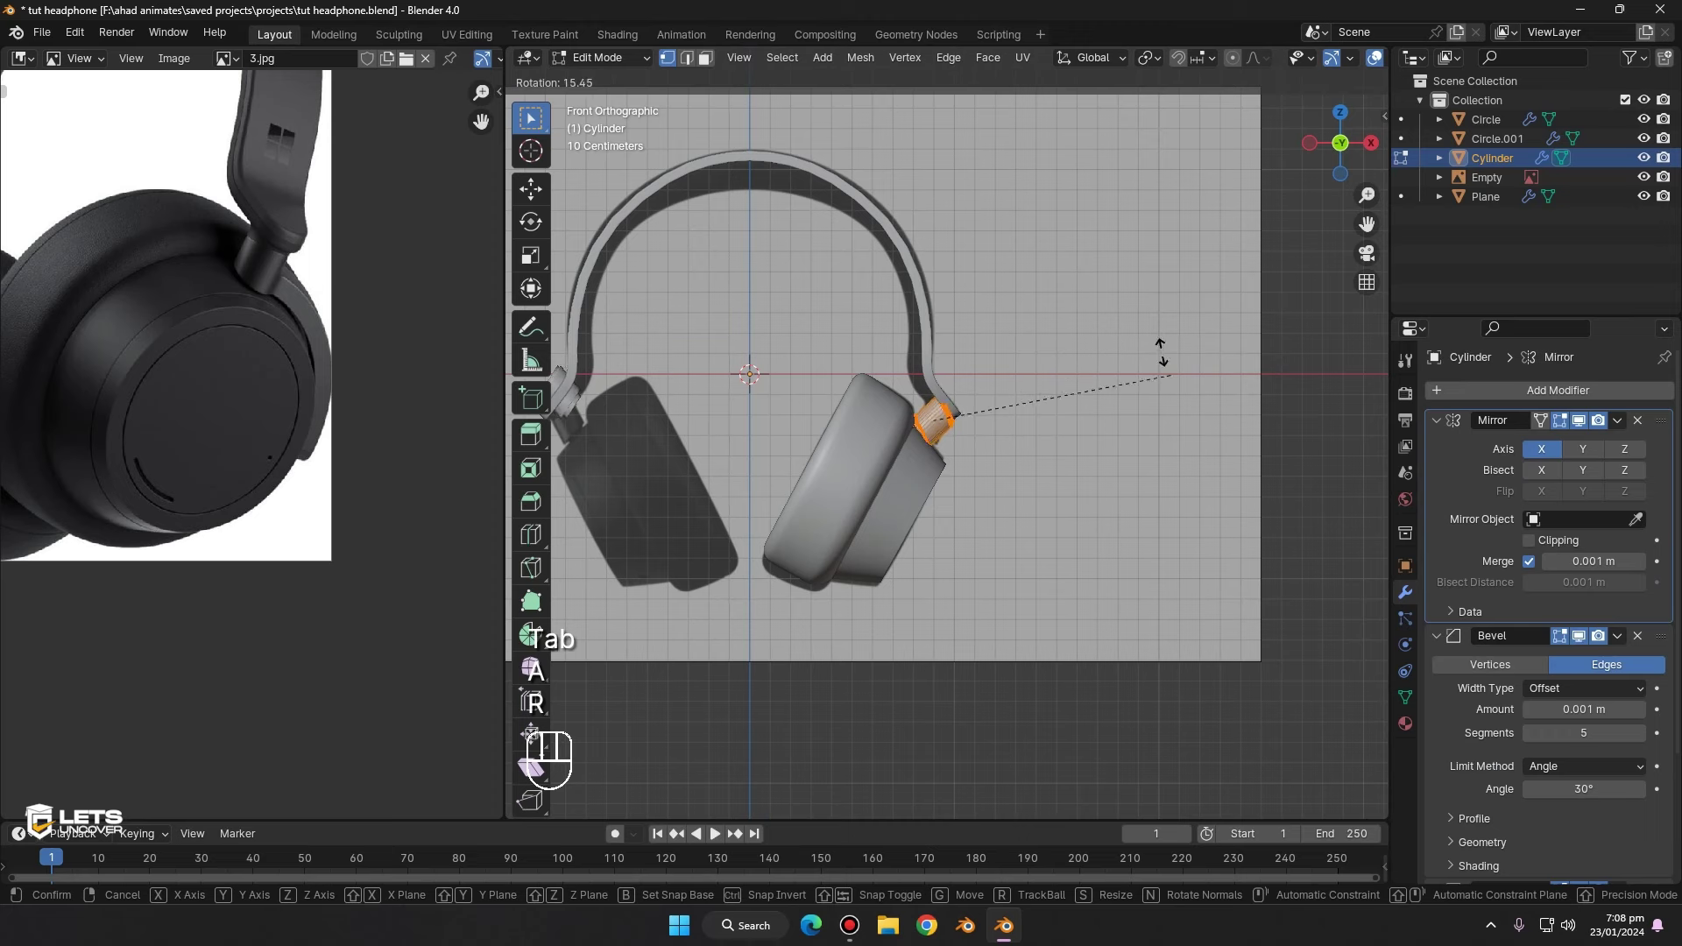
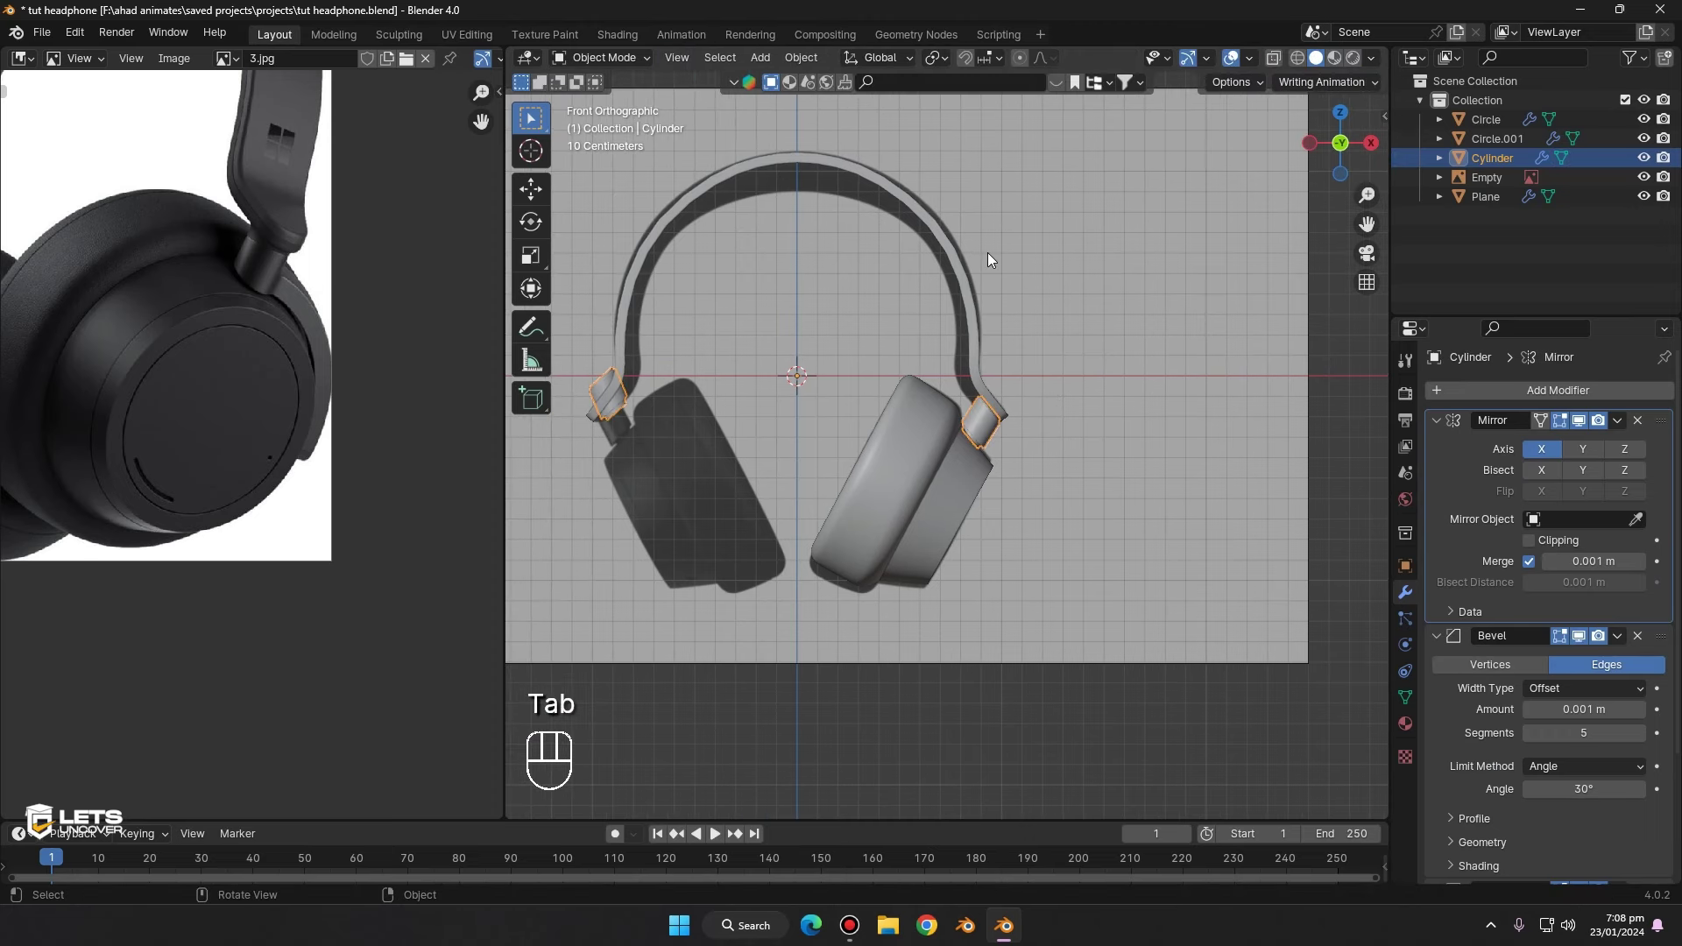
pyautogui.click(988, 241)
pyautogui.press('t')
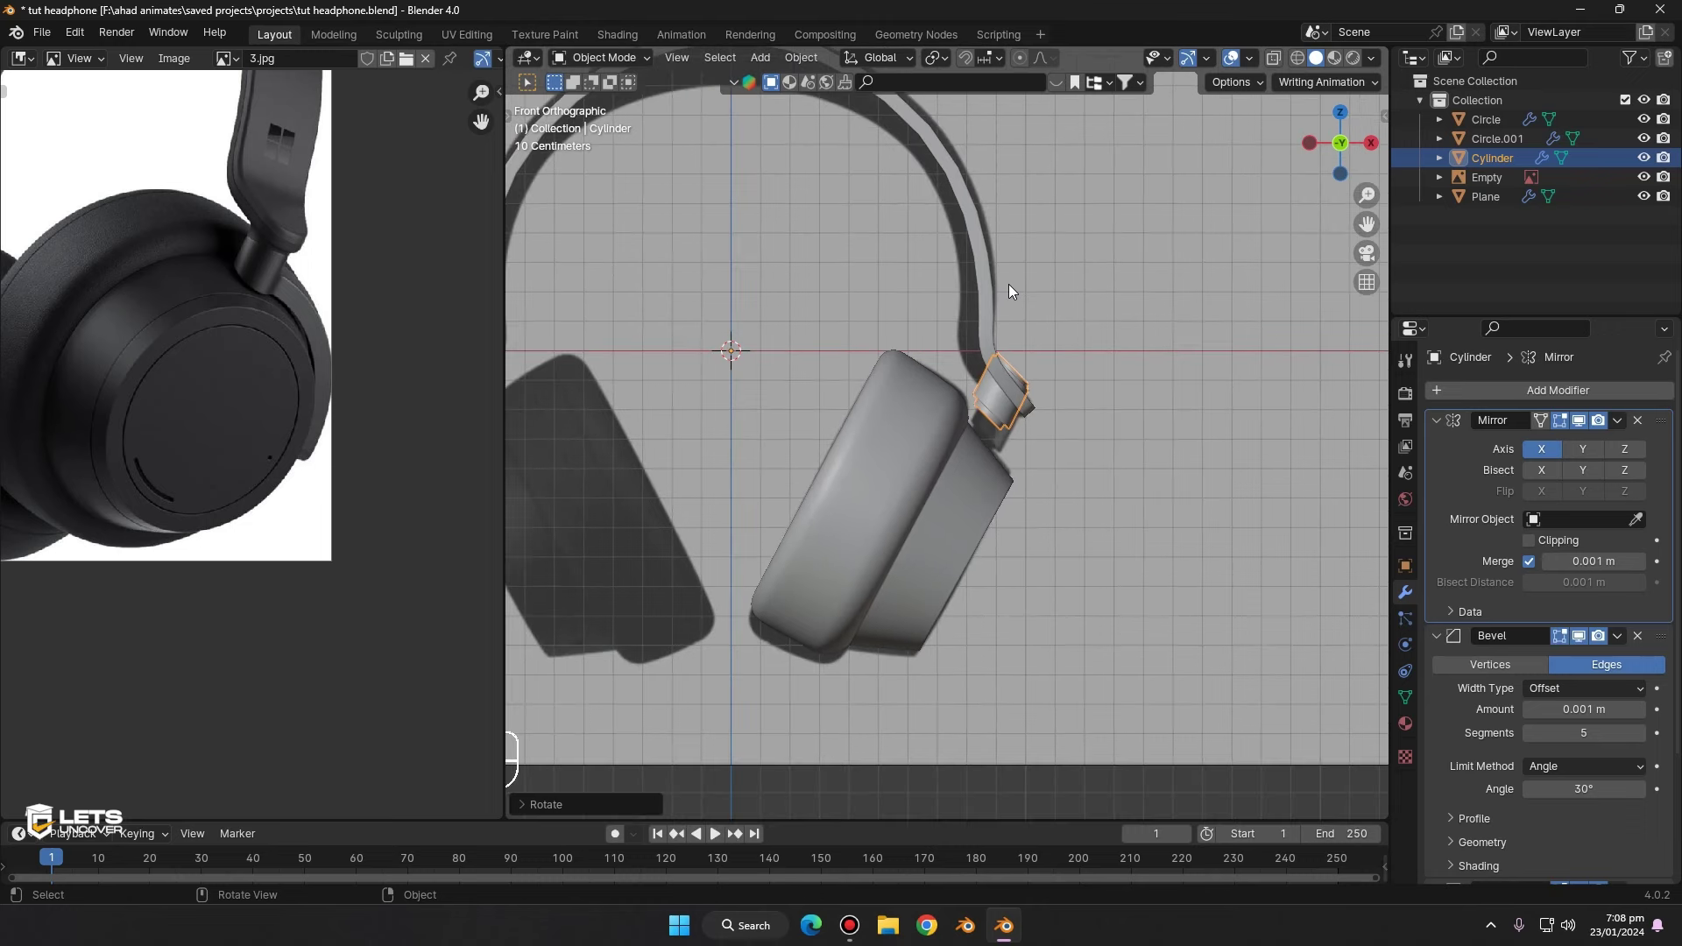
pyautogui.press('t')
pyautogui.press('g')
pyautogui.press('z')
pyautogui.click(1126, 339)
pyautogui.press('r')
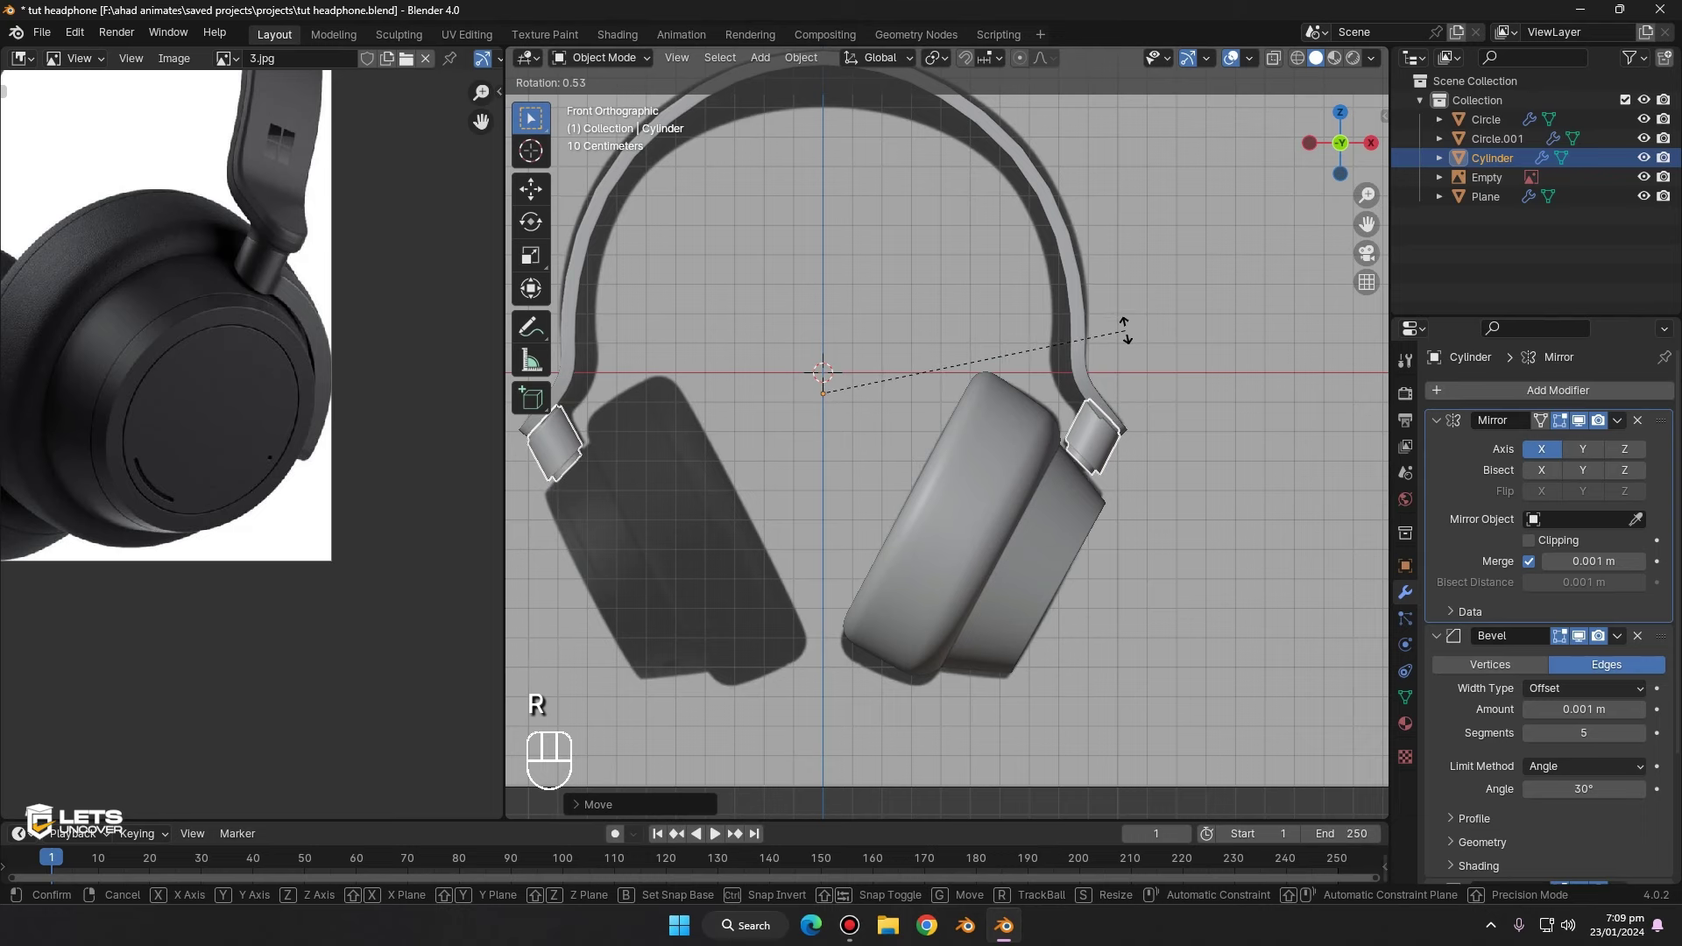
pyautogui.click(1133, 340)
# - Orbit in close around the hinge to judge its size against the headband tip
pyautogui.moveTo(1018, 333); pyautogui.dragTo(1154, 384)
pyautogui.moveTo(1111, 425); pyautogui.dragTo(1088, 413)
pyautogui.moveTo(991, 424); pyautogui.dragTo(897, 441)
pyautogui.middleClick(840, 438)
pyautogui.moveTo(868, 432); pyautogui.dragTo(765, 449)
pyautogui.moveTo(817, 407); pyautogui.dragTo(699, 401)
pyautogui.middleClick(817, 418)
pyautogui.middleClick(1062, 386)
# - Scale the hinge cylinder slightly slimmer so it sits under the headband tip
pyautogui.press('s')
pyautogui.press('x')
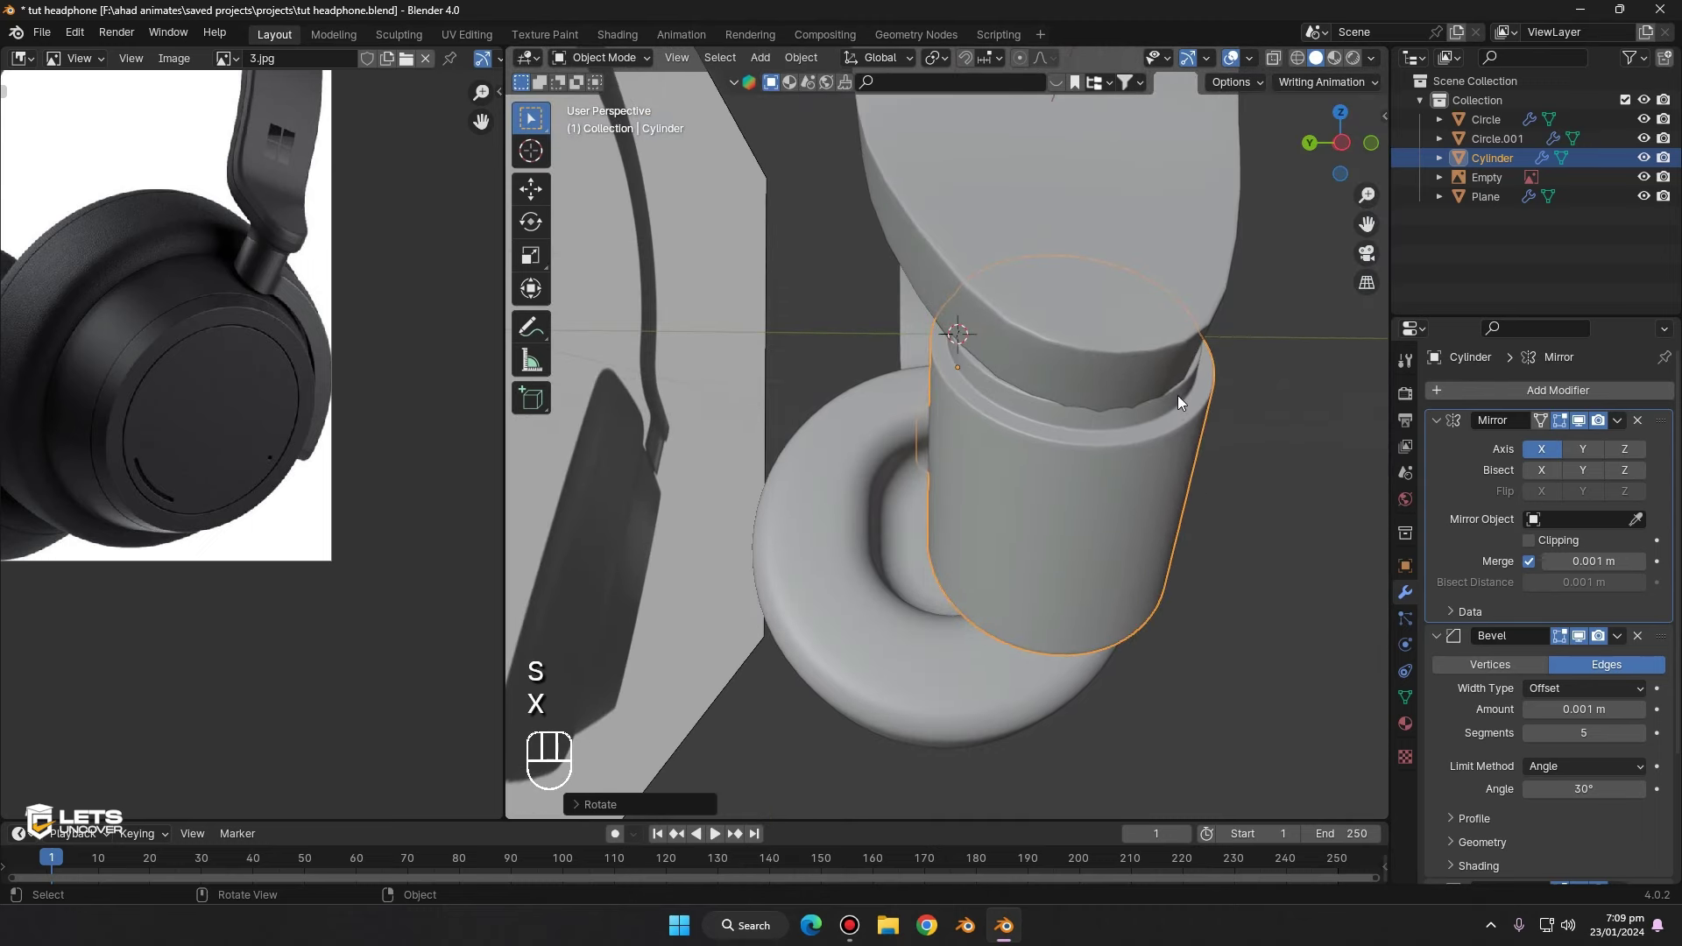
pyautogui.press('s')
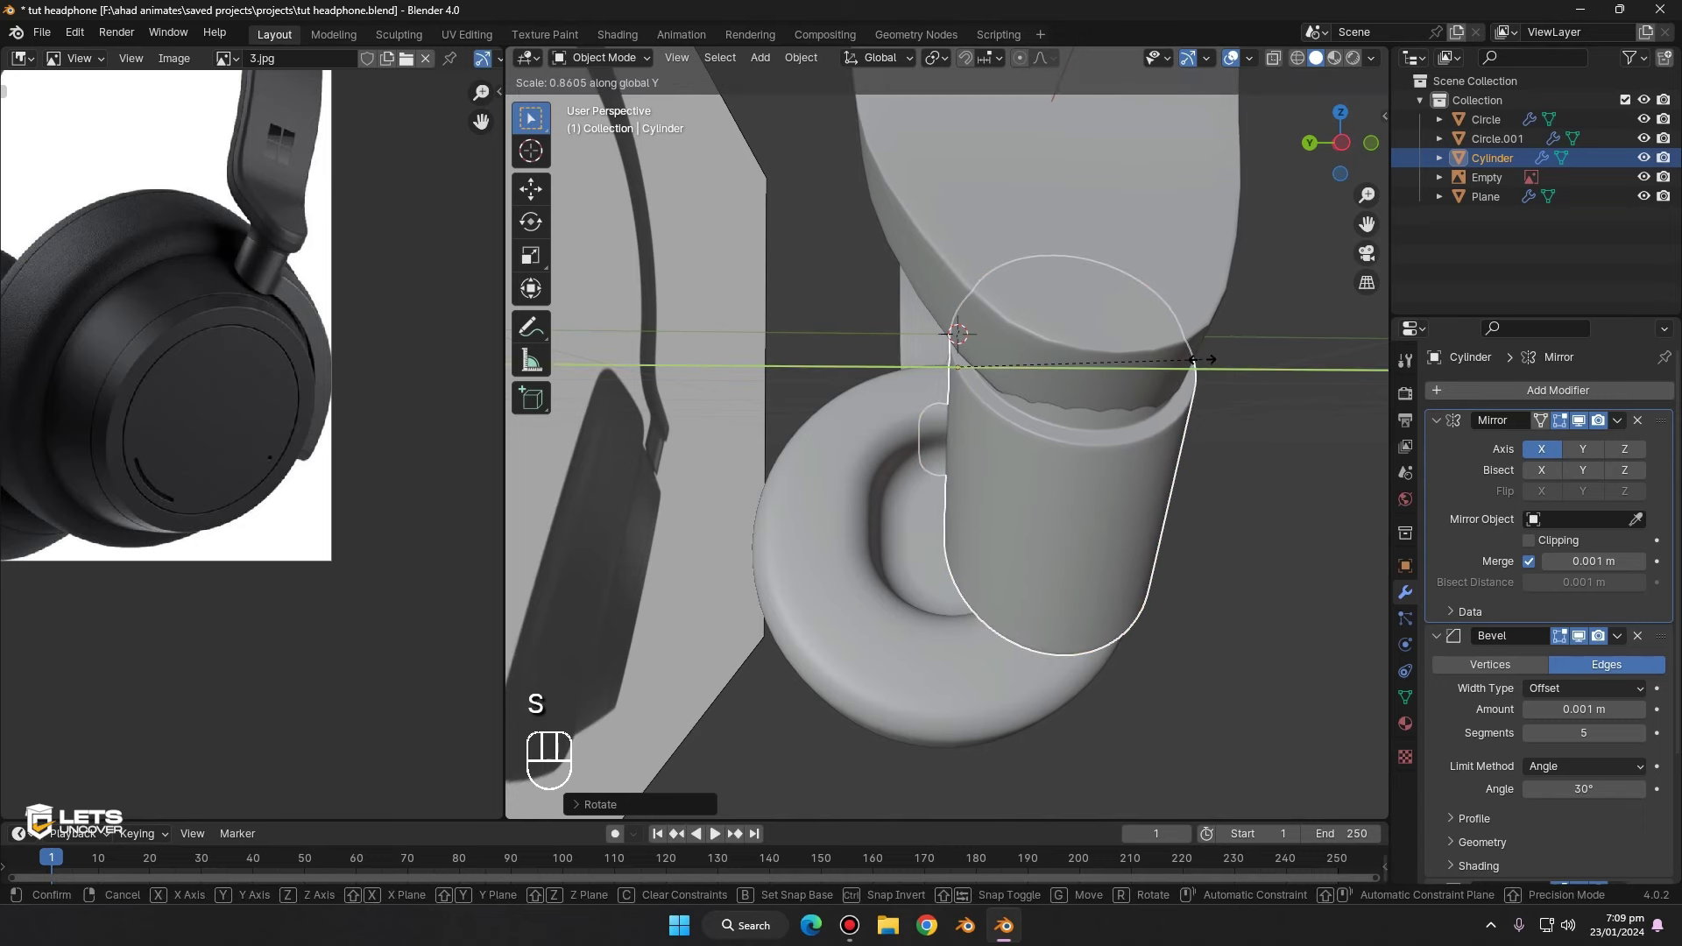
pyautogui.press('s')
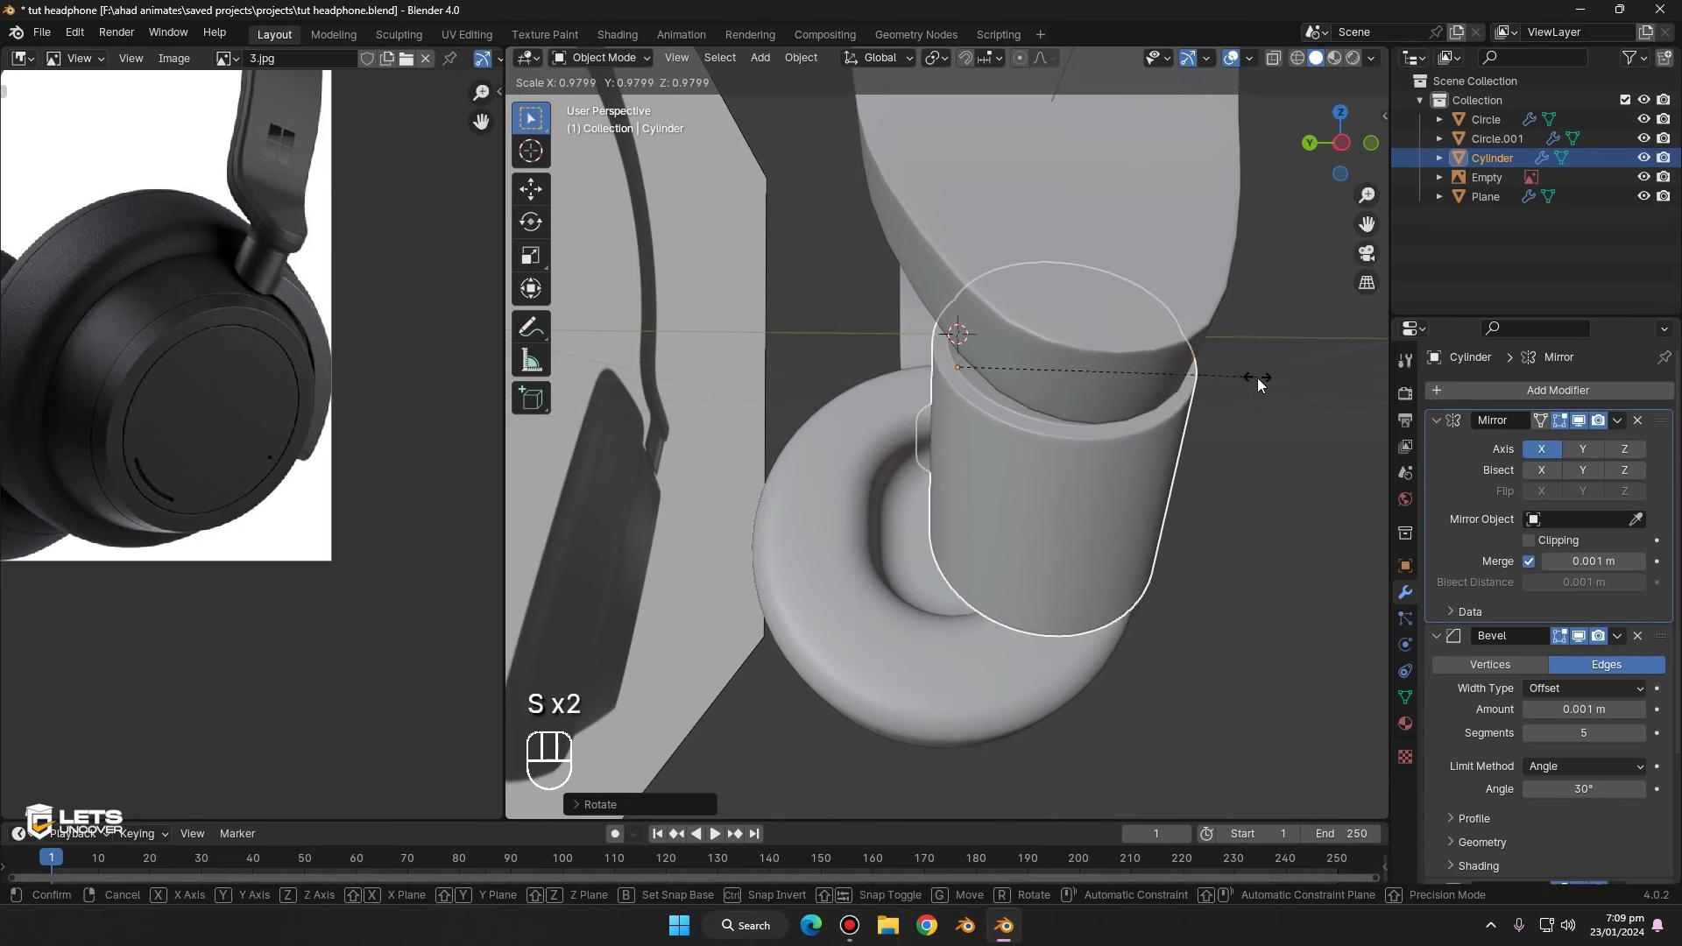
pyautogui.moveTo(1095, 392); pyautogui.dragTo(1030, 433)
pyautogui.moveTo(1001, 427); pyautogui.dragTo(1223, 286)
pyautogui.middleClick(1328, 138)
pyautogui.moveTo(1135, 400); pyautogui.dragTo(1056, 406)
# - Move the connector cylinder's lower edge loop into place against the ear cup and save
pyautogui.press('Tab')
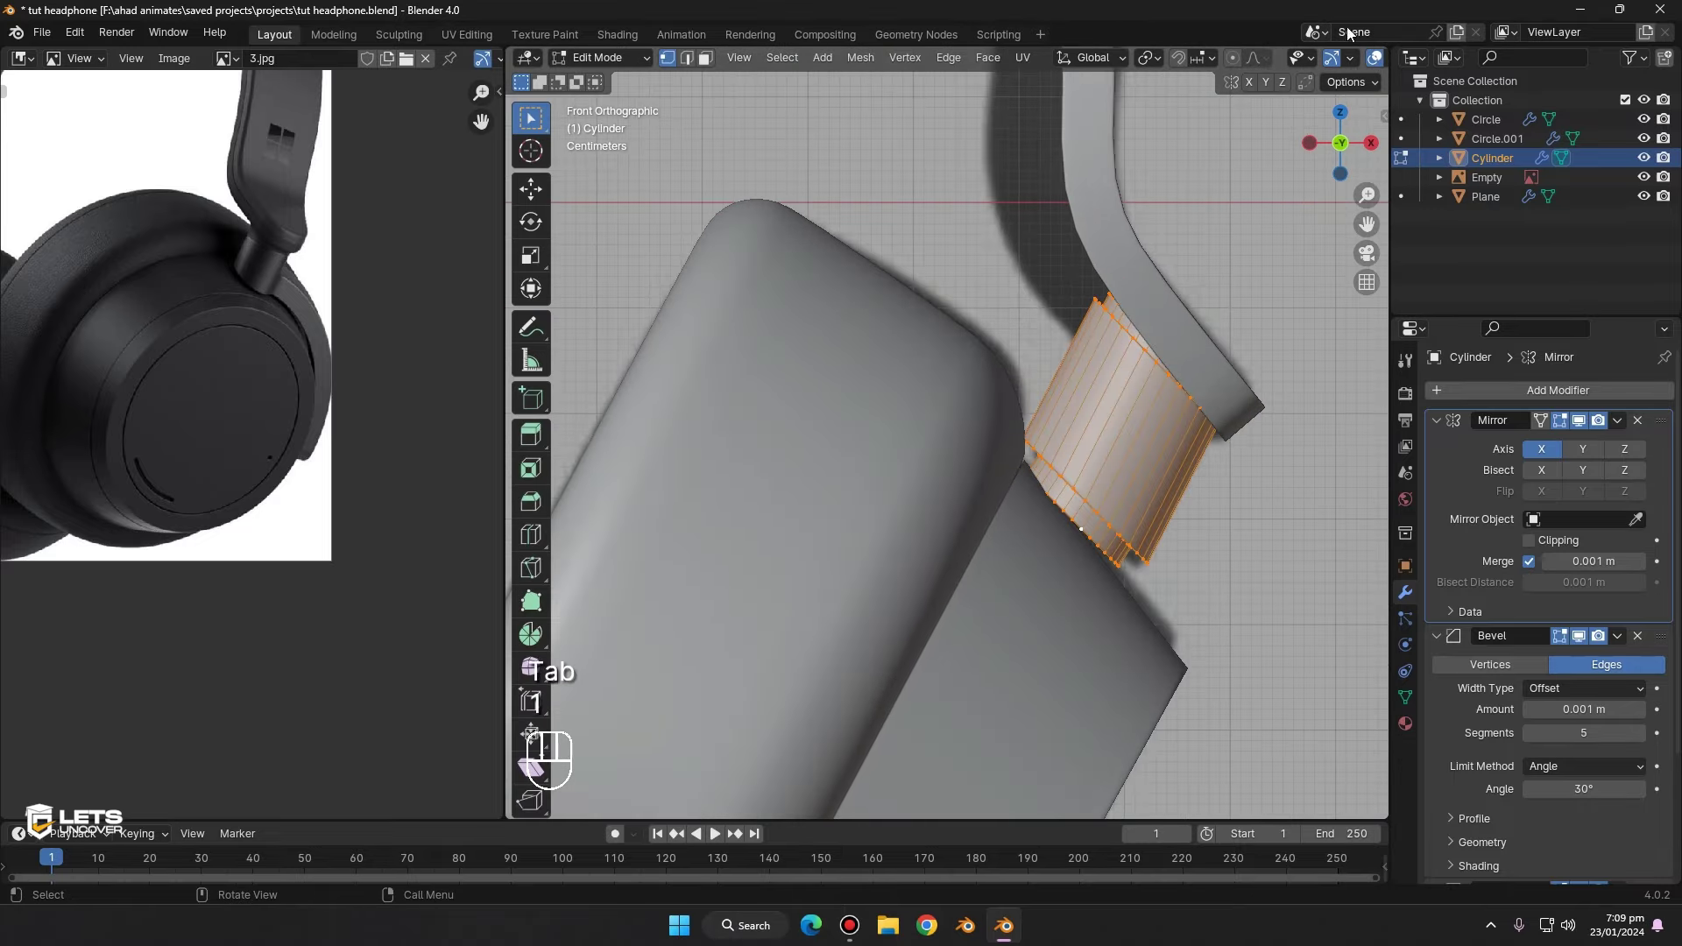
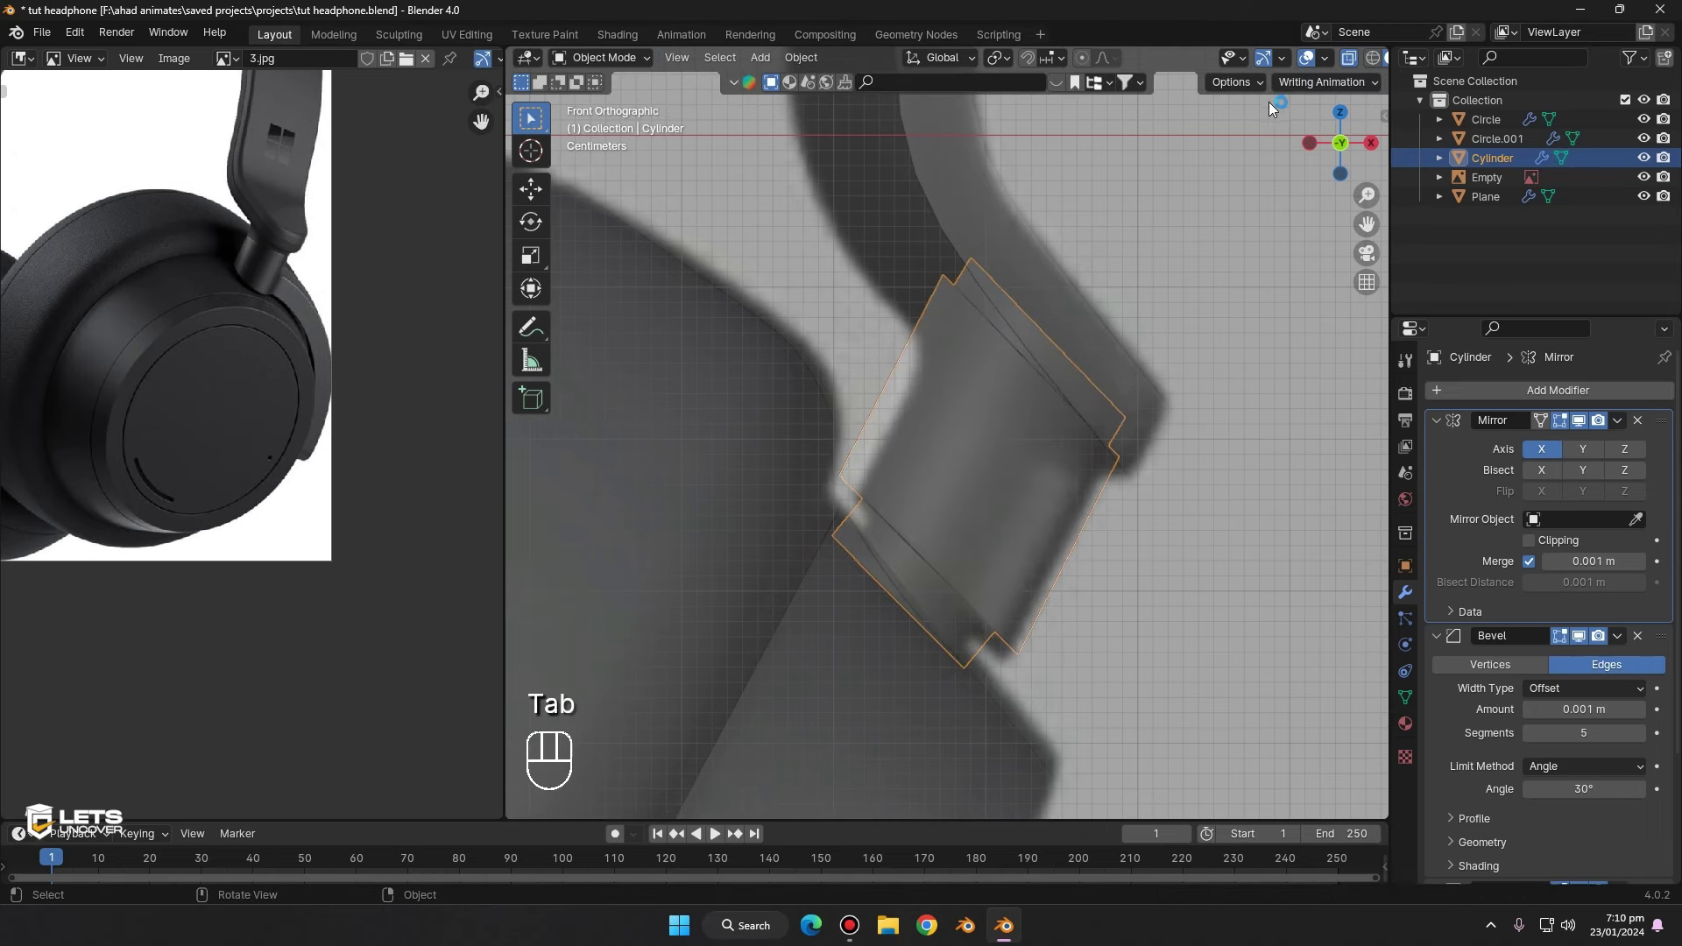
pyautogui.moveTo(1280, 68); pyautogui.dragTo(1217, 162)
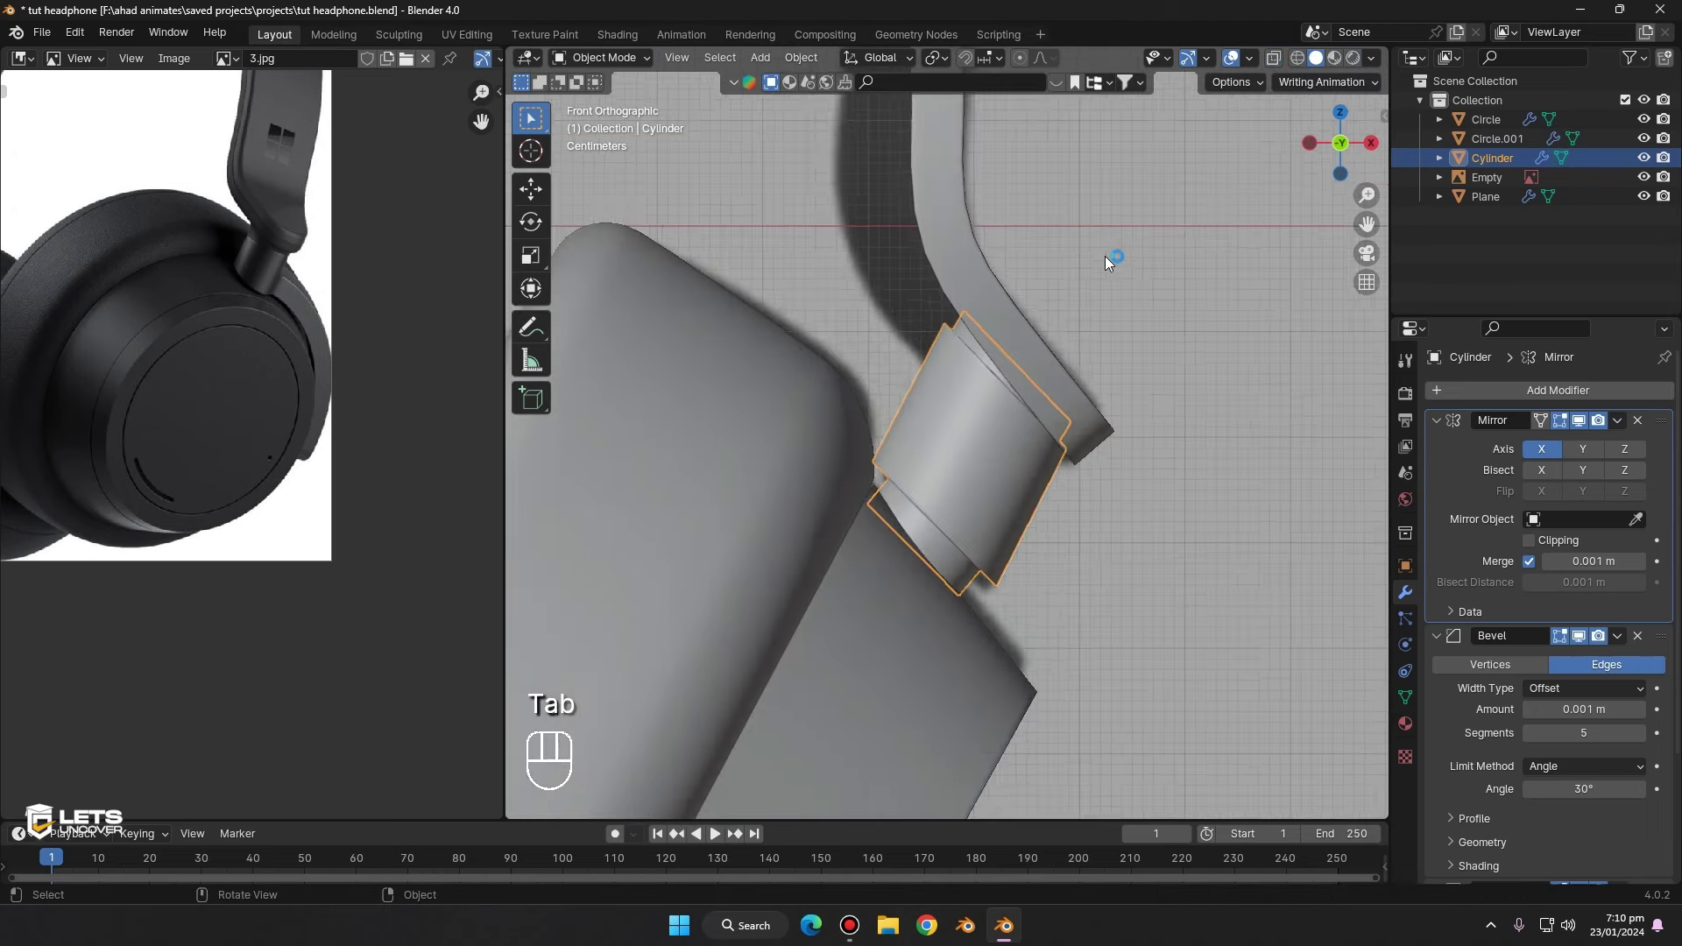
pyautogui.press('Tab')
pyautogui.press('g')
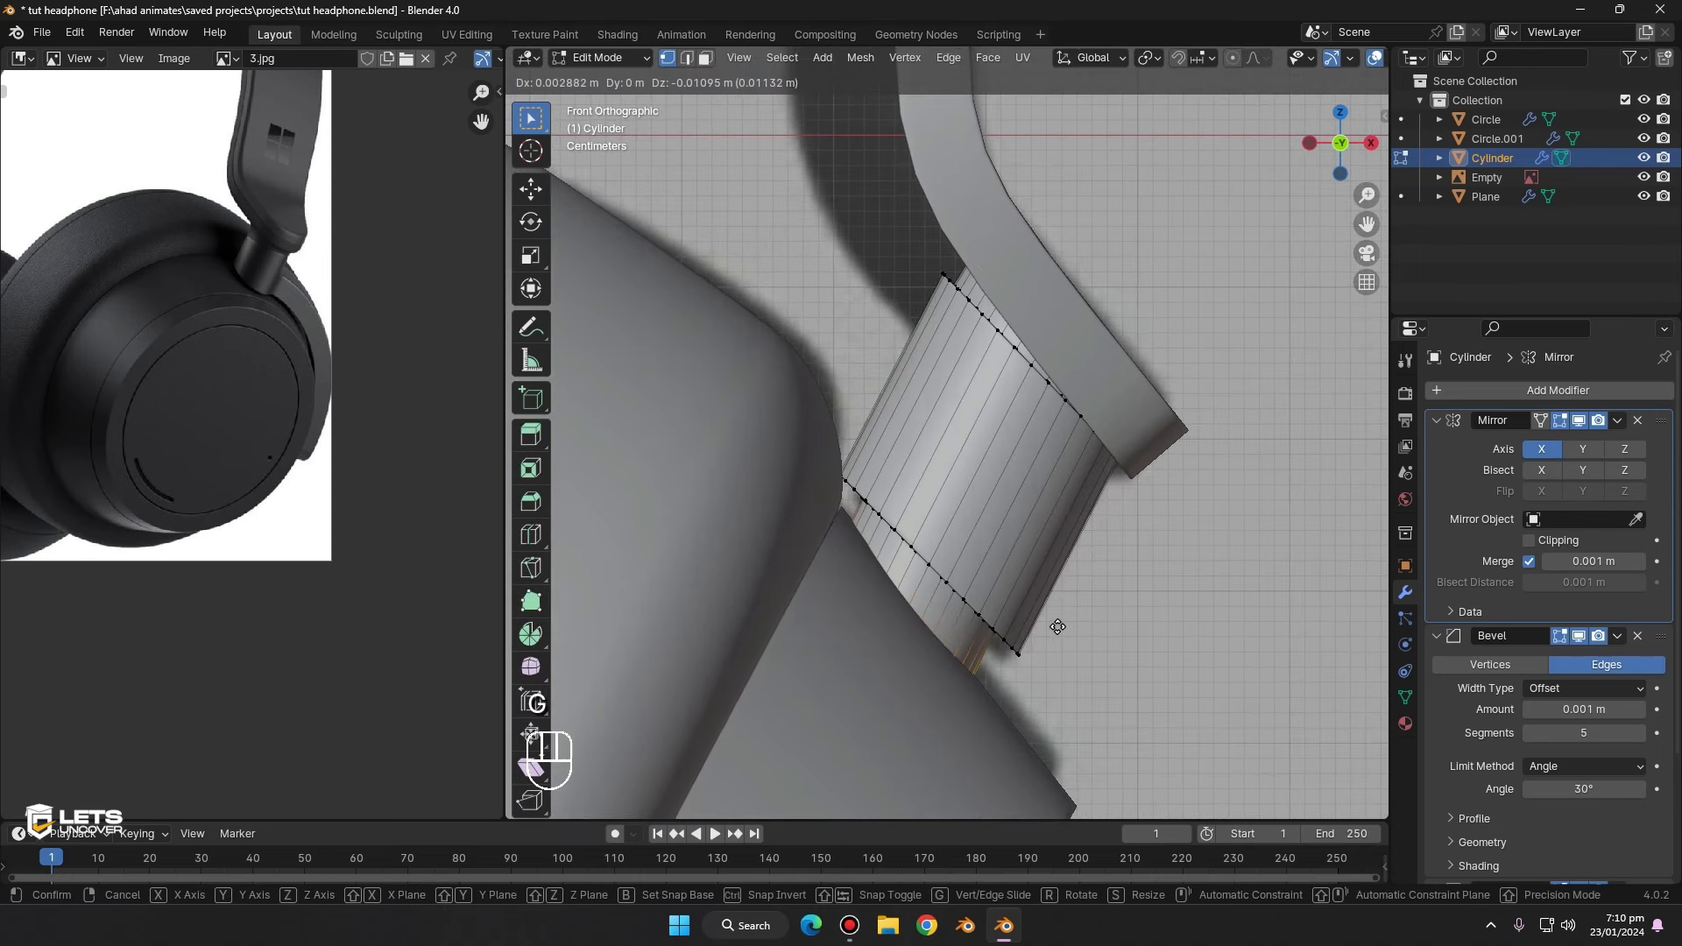
pyautogui.click(1063, 625)
pyautogui.press('Tab')
pyautogui.middleClick(964, 527)
pyautogui.press('ctrl+s')
# - Select the Circle ear cup and orbit the headphone model to review the fit
pyautogui.click(993, 729)
pyautogui.moveTo(946, 406); pyautogui.dragTo(893, 349)
pyautogui.middleClick(973, 432)
pyautogui.click(911, 708)
pyautogui.moveTo(1526, 392); pyautogui.dragTo(1355, 352)
pyautogui.moveTo(1620, 388); pyautogui.dragTo(1490, 422)
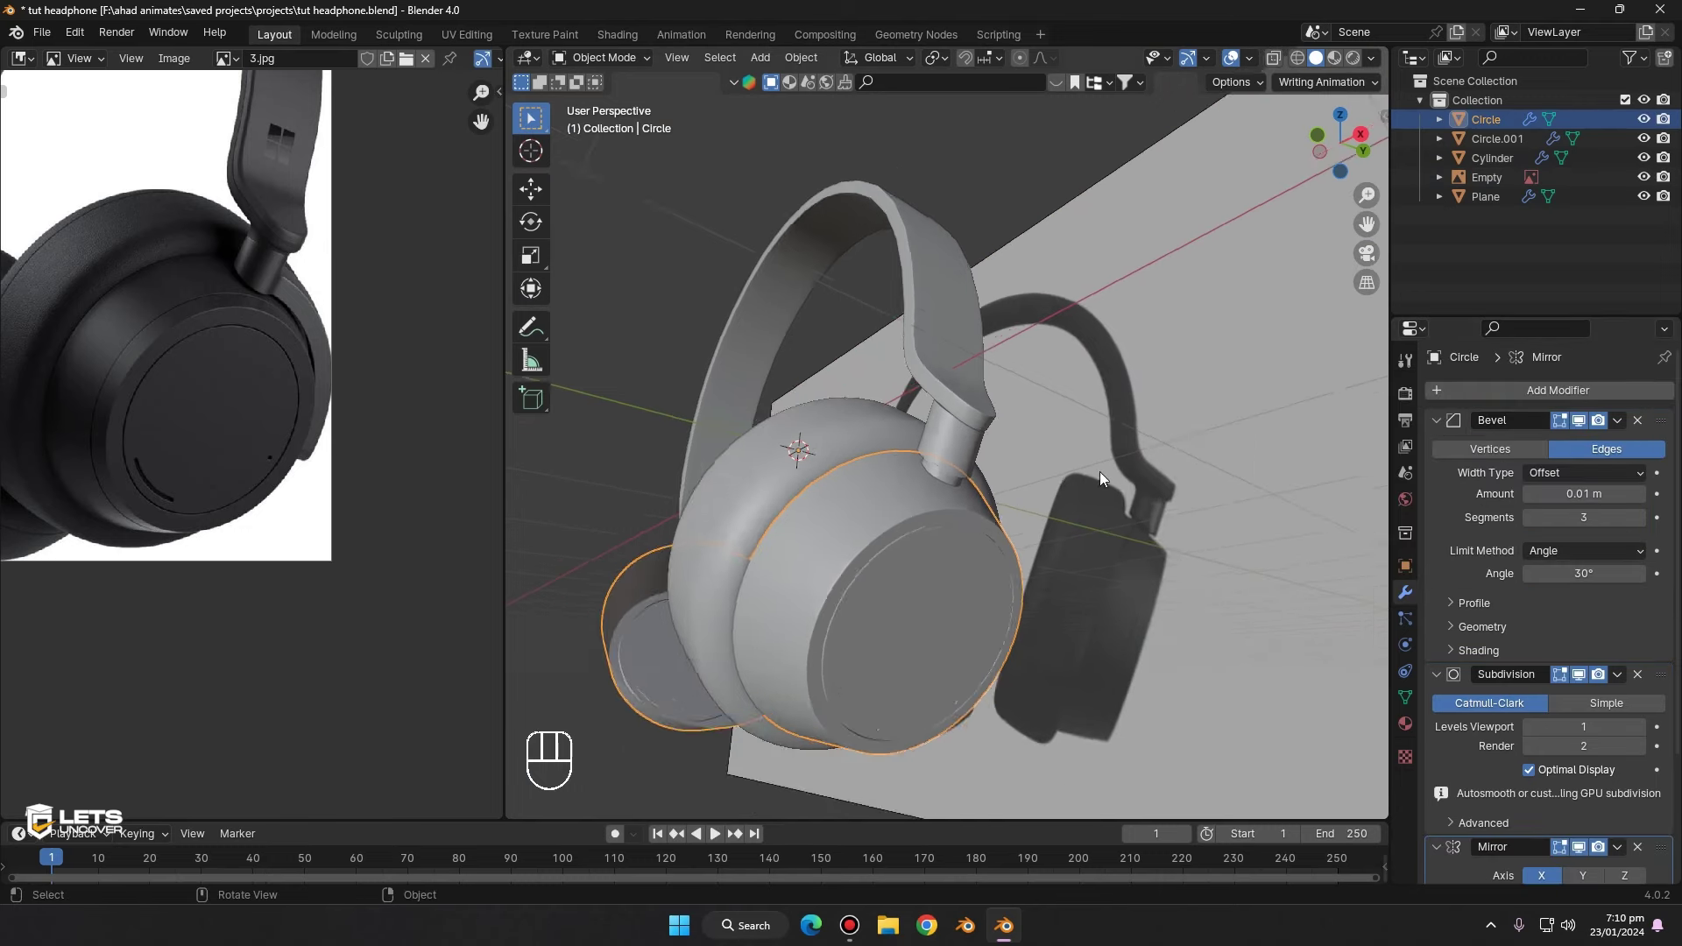
# - Inspect the mirrored ear cup and select the Circle.001 cushion
pyautogui.moveTo(1229, 505); pyautogui.dragTo(1256, 529)
pyautogui.middleClick(1139, 474)
pyautogui.click(899, 474)
pyautogui.click(858, 446)
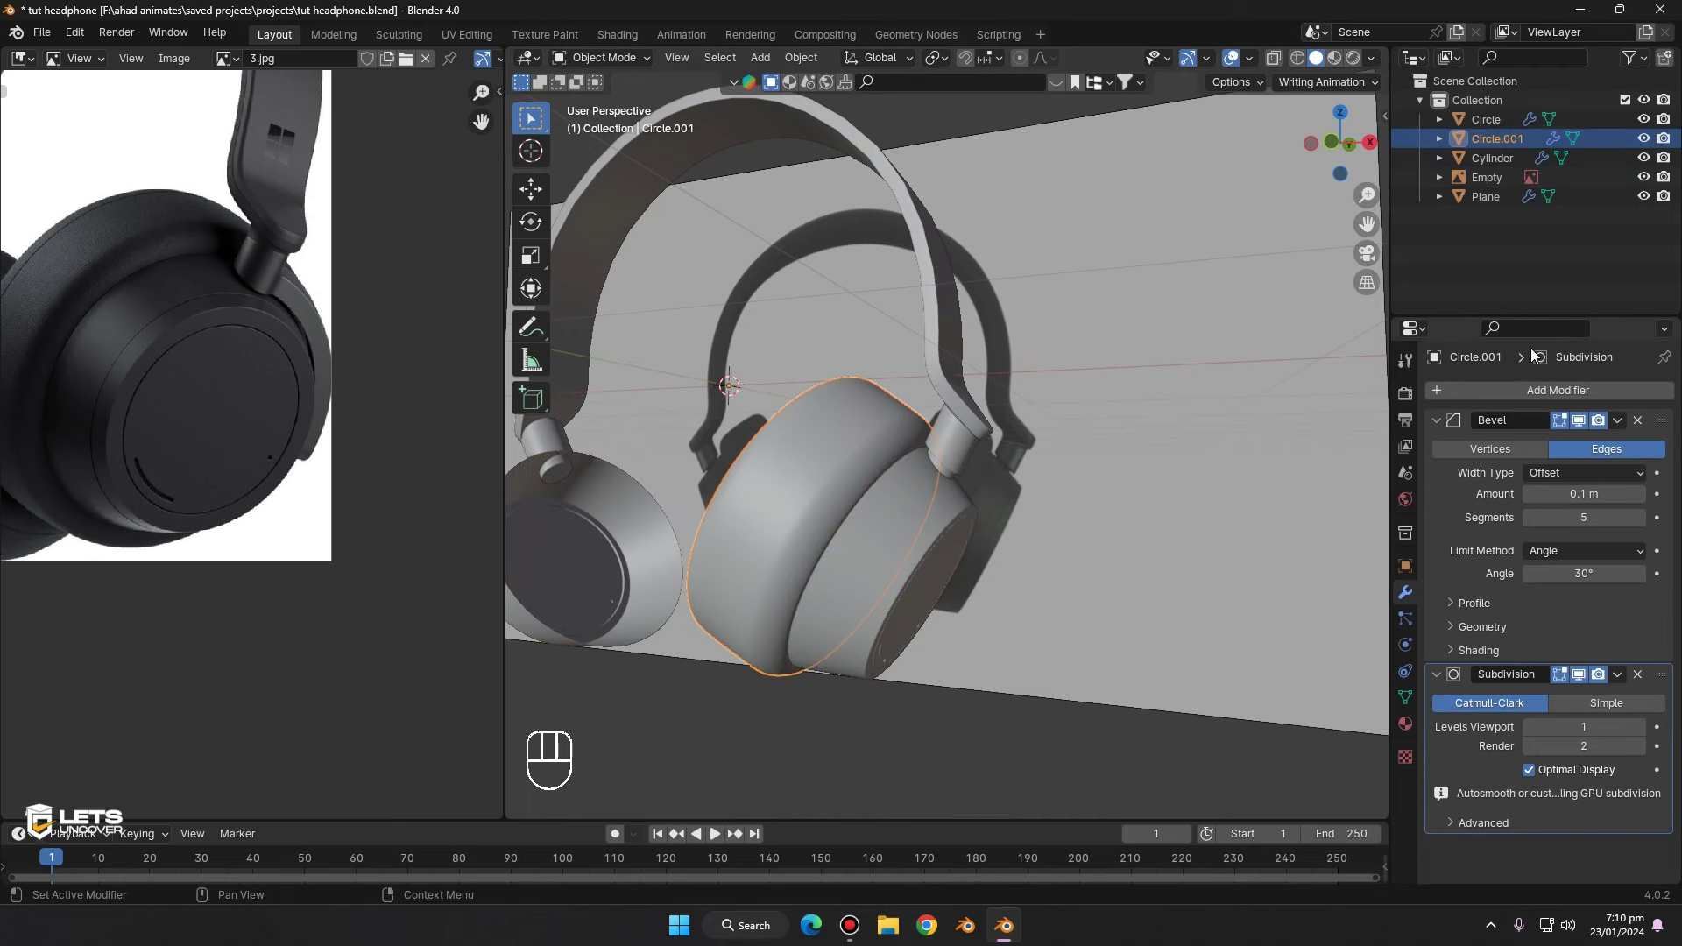
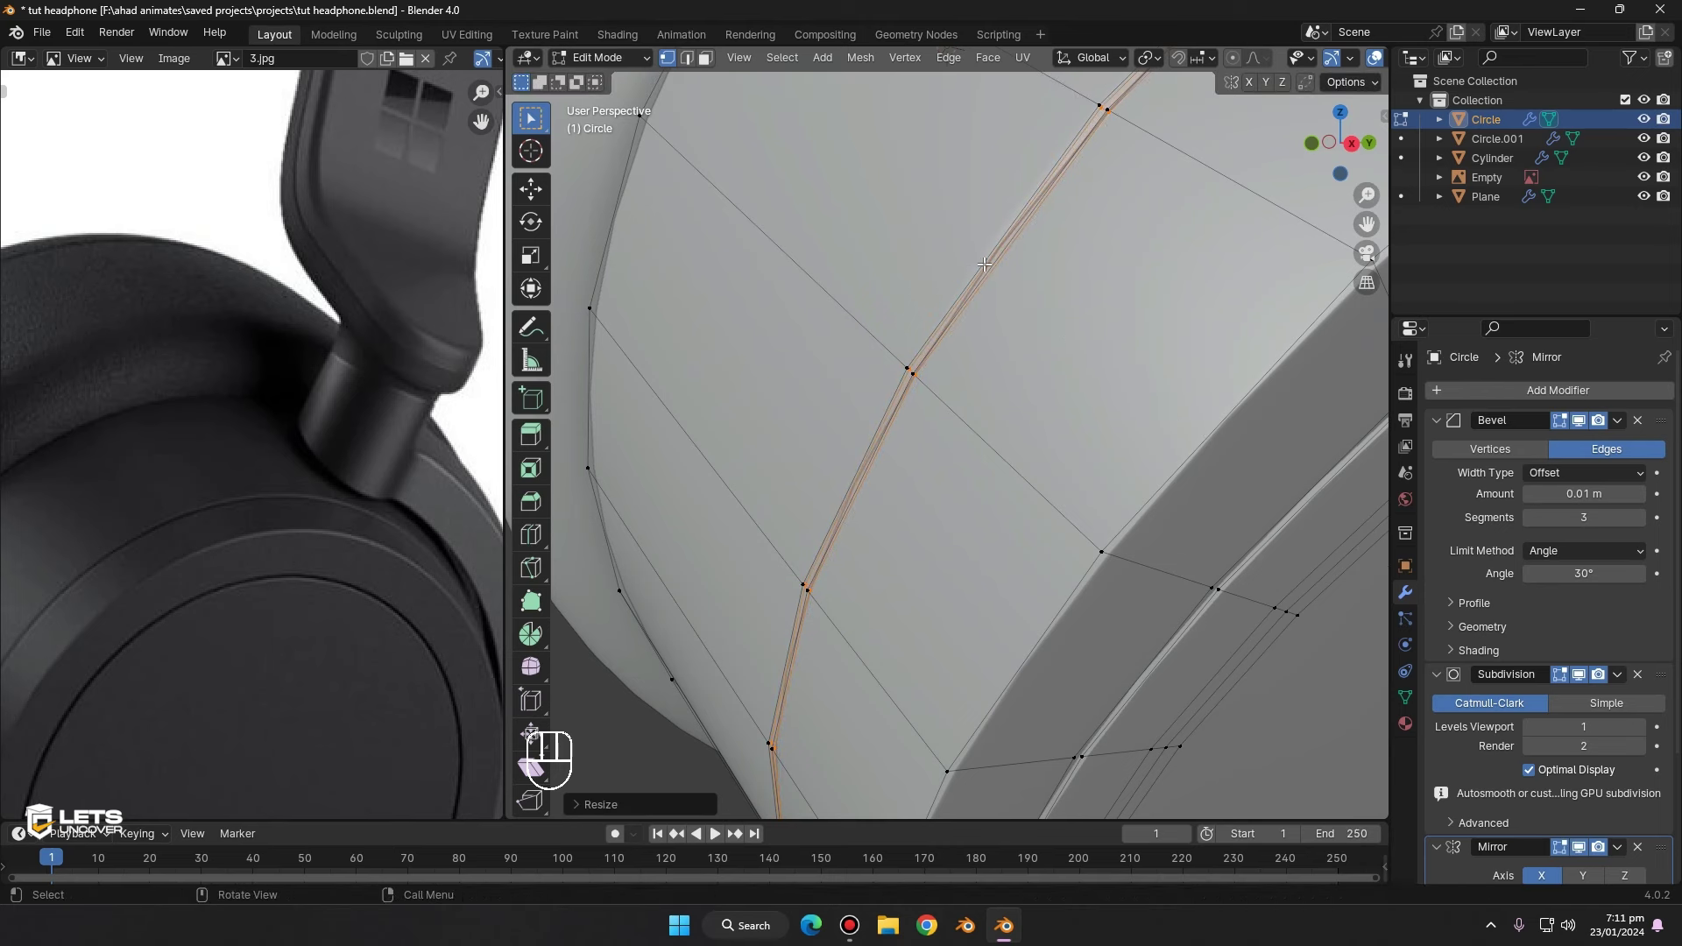
# - Inset the selected ring on the ear cup into a recessed seam and check it from object mode
pyautogui.press('i')
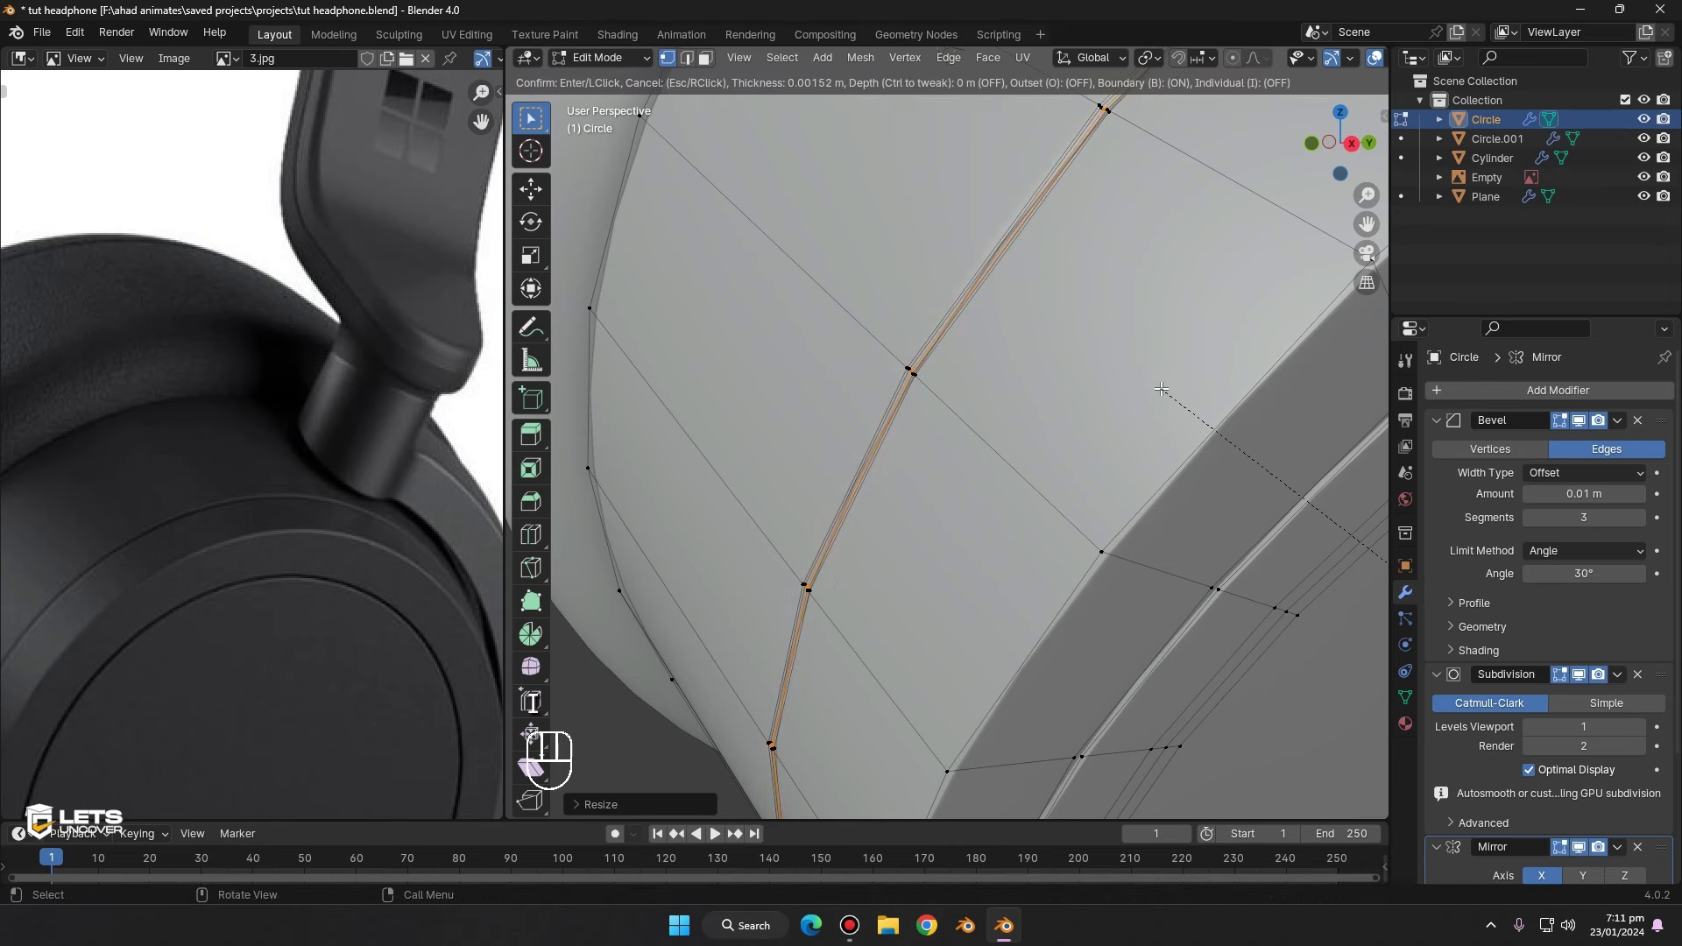
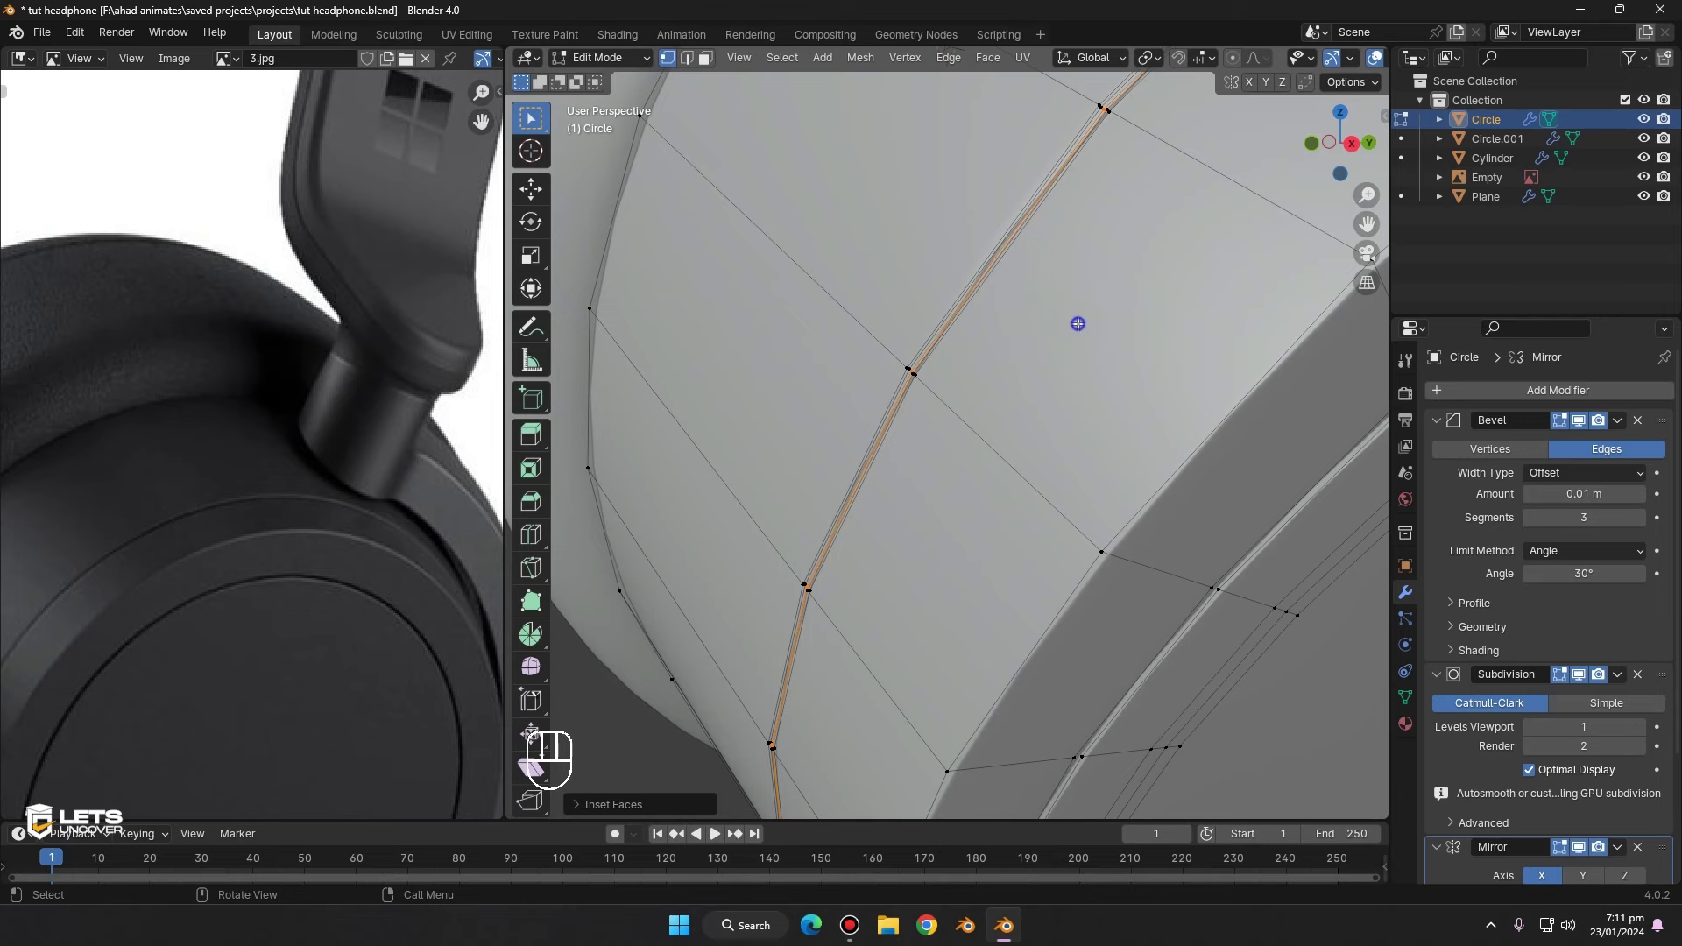
pyautogui.press('`')
pyautogui.press('Tab')
pyautogui.middleClick(1101, 328)
pyautogui.middleClick(1079, 322)
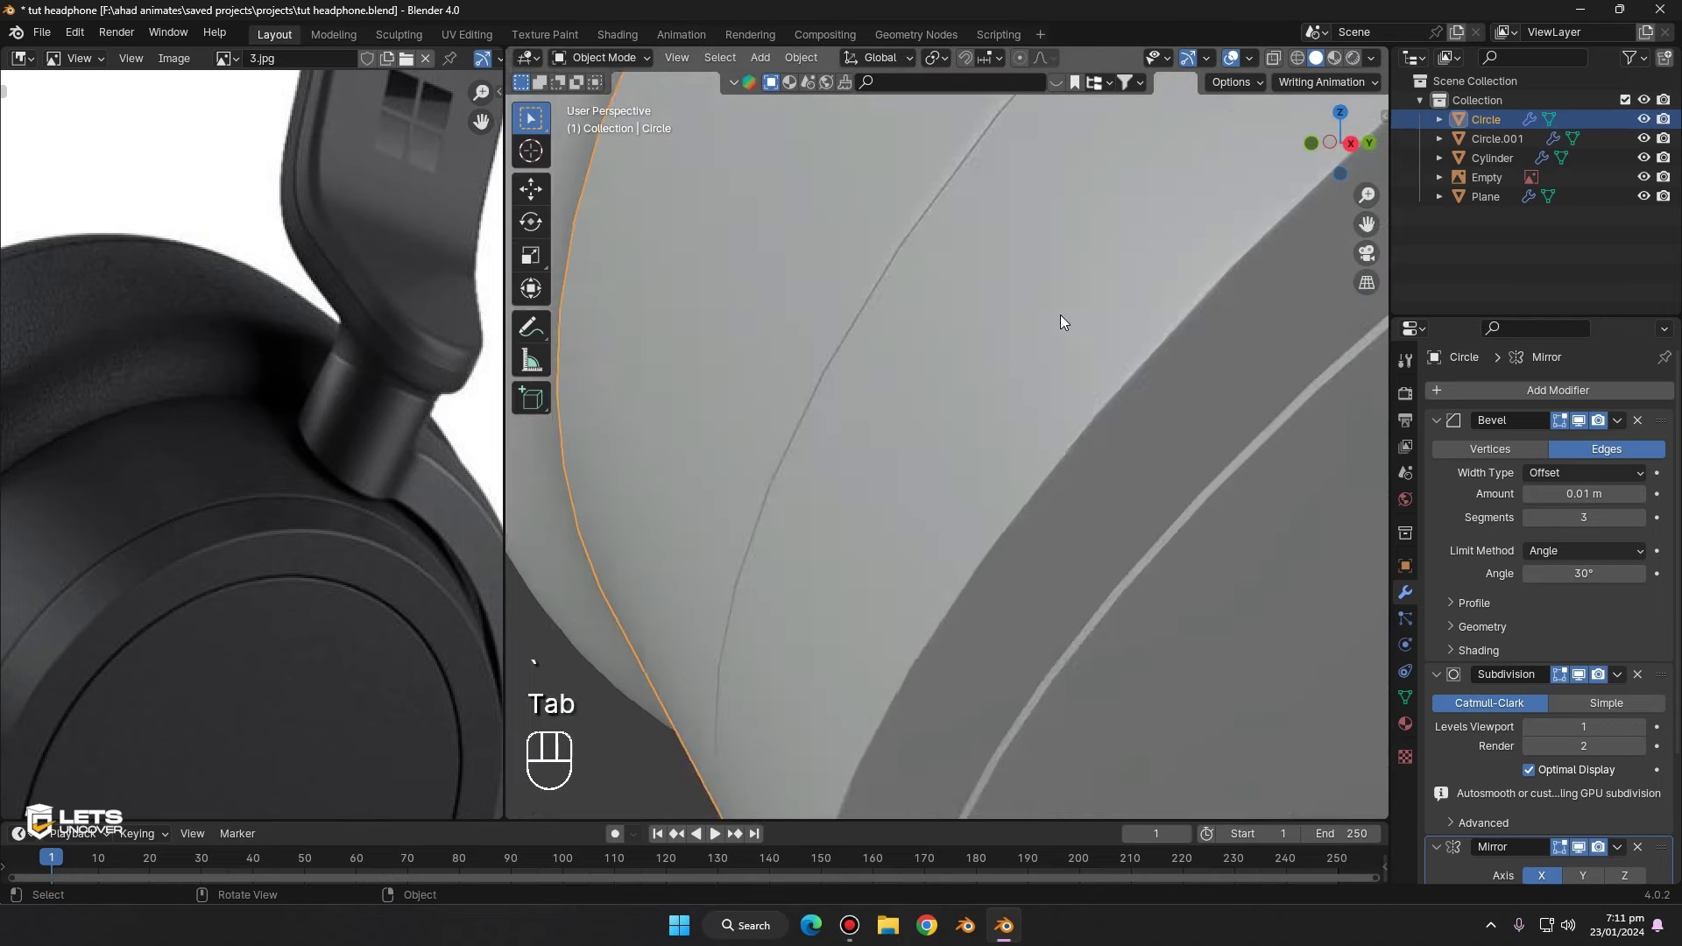
pyautogui.moveTo(1084, 323); pyautogui.dragTo(1048, 321)
pyautogui.moveTo(1042, 325); pyautogui.dragTo(981, 375)
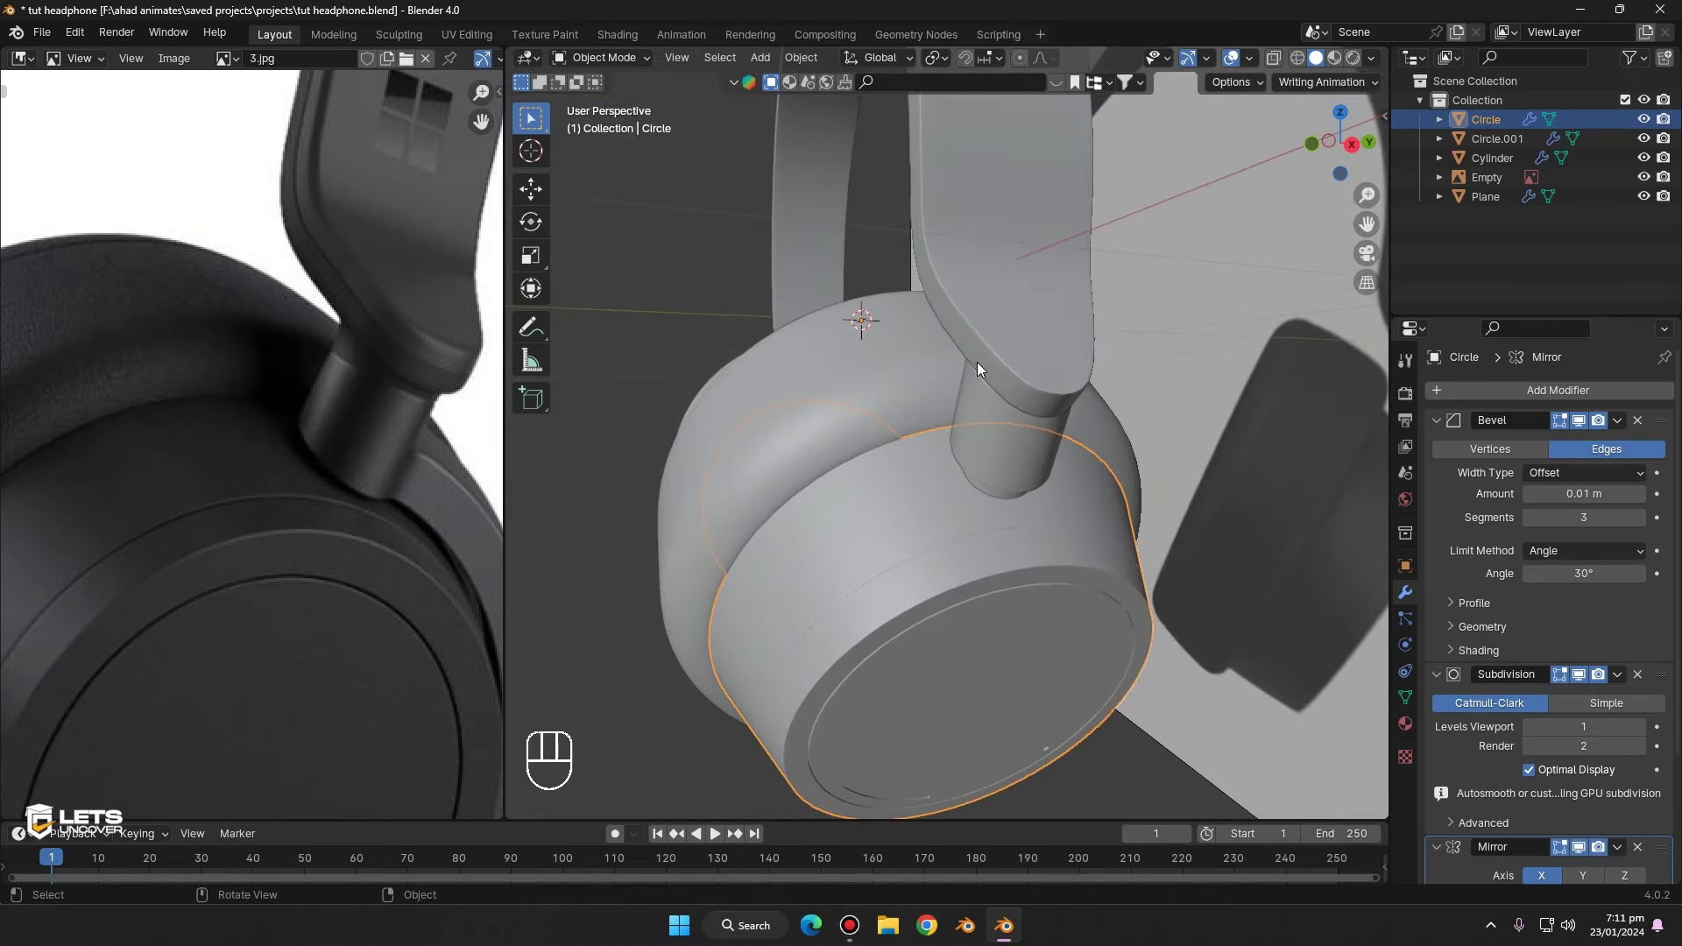
pyautogui.middleClick(1066, 356)
pyautogui.moveTo(1046, 466); pyautogui.dragTo(1004, 495)
# - Bevel an edge loop around the hinge connector cylinder in Edit Mode
pyautogui.click(1004, 509)
pyautogui.middleClick(1018, 431)
pyautogui.click(1018, 430)
pyautogui.middleClick(999, 411)
pyautogui.press('Tab')
pyautogui.press('ctrl+r')
pyautogui.moveTo(1000, 349); pyautogui.dragTo(1010, 301)
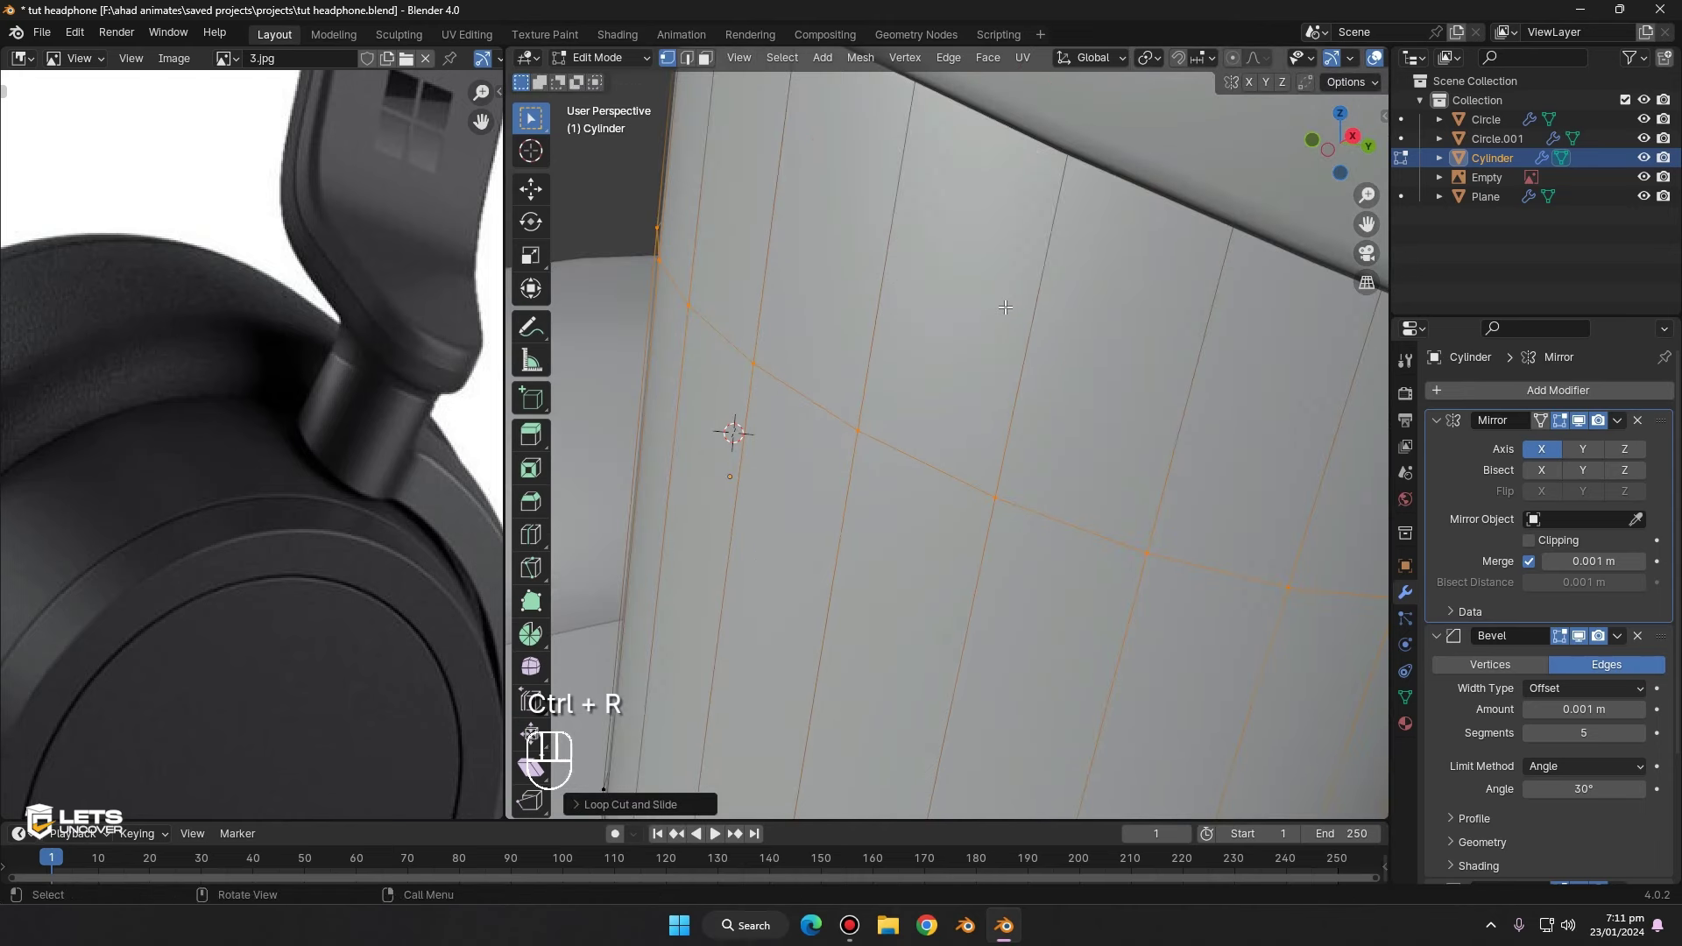
pyautogui.press('ctrl+b')
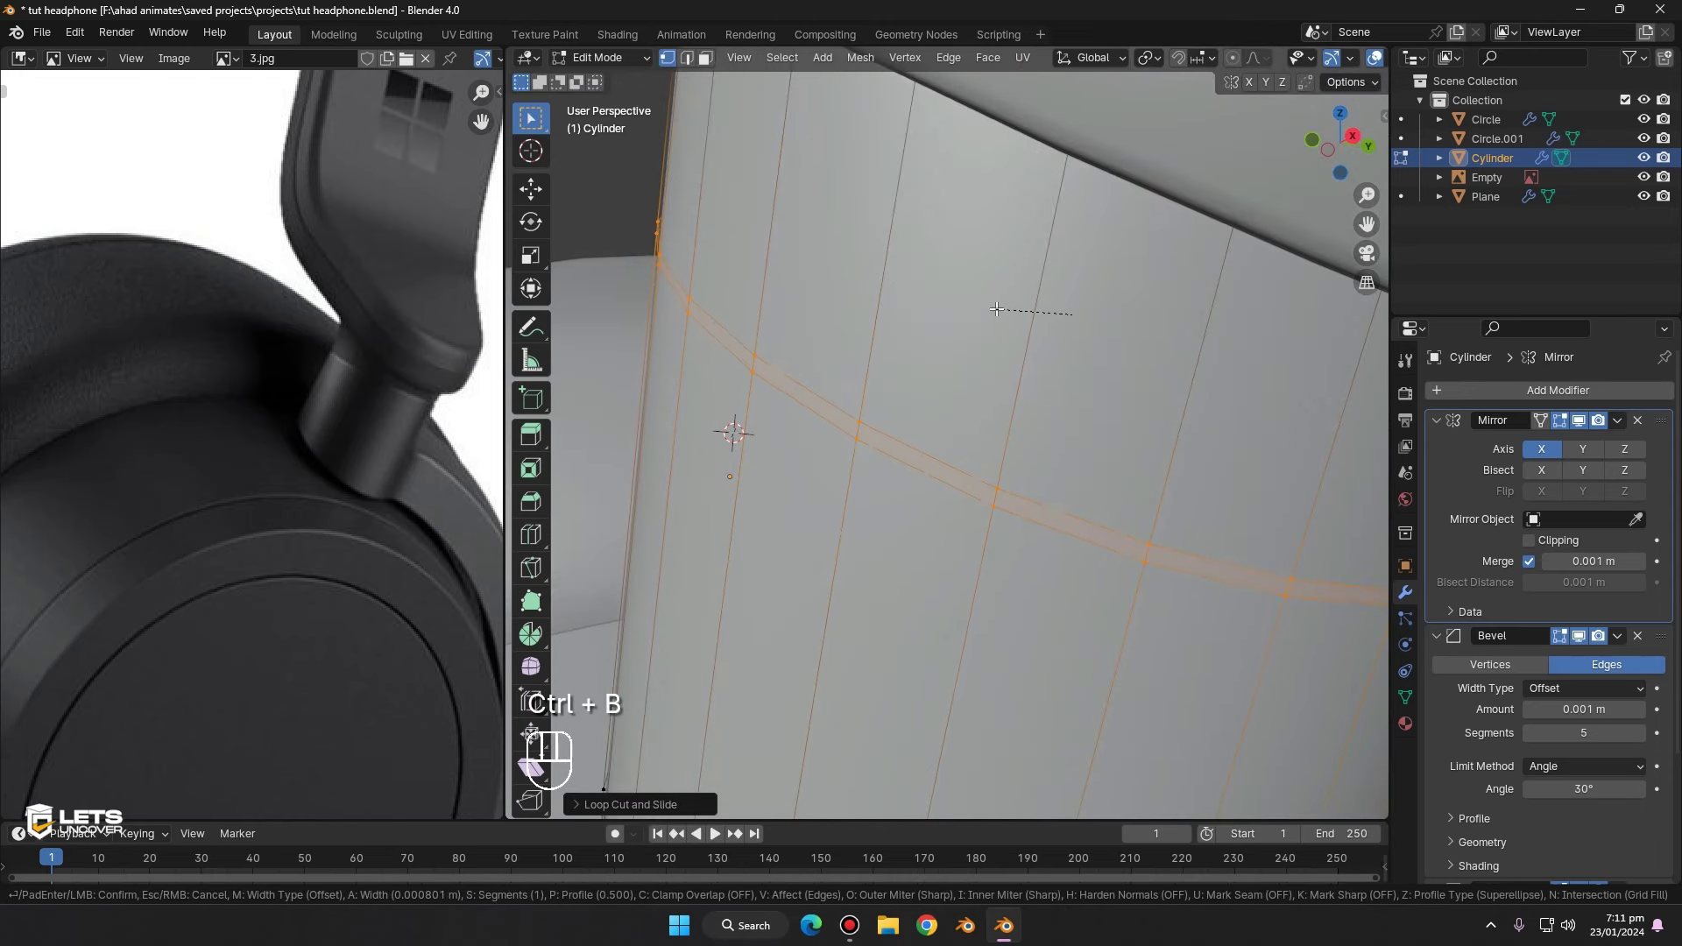
pyautogui.click(1002, 304)
# - Scale the beveled connector loop inward into a thin groove and return to object mode
pyautogui.press('e')
pyautogui.press('s')
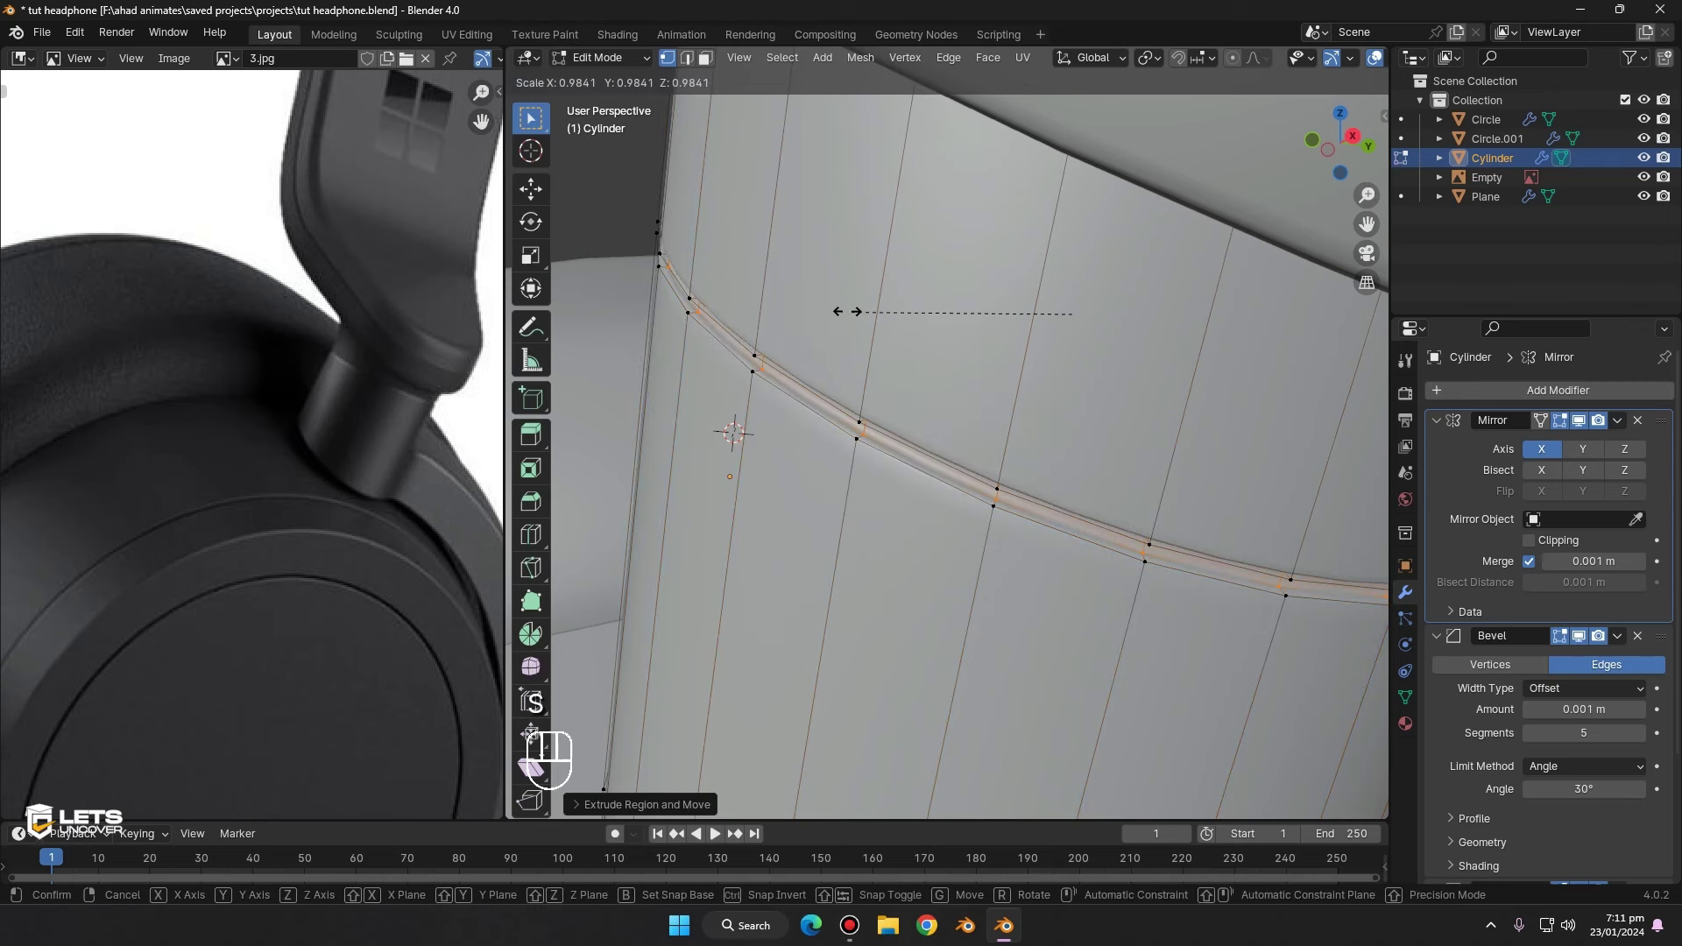
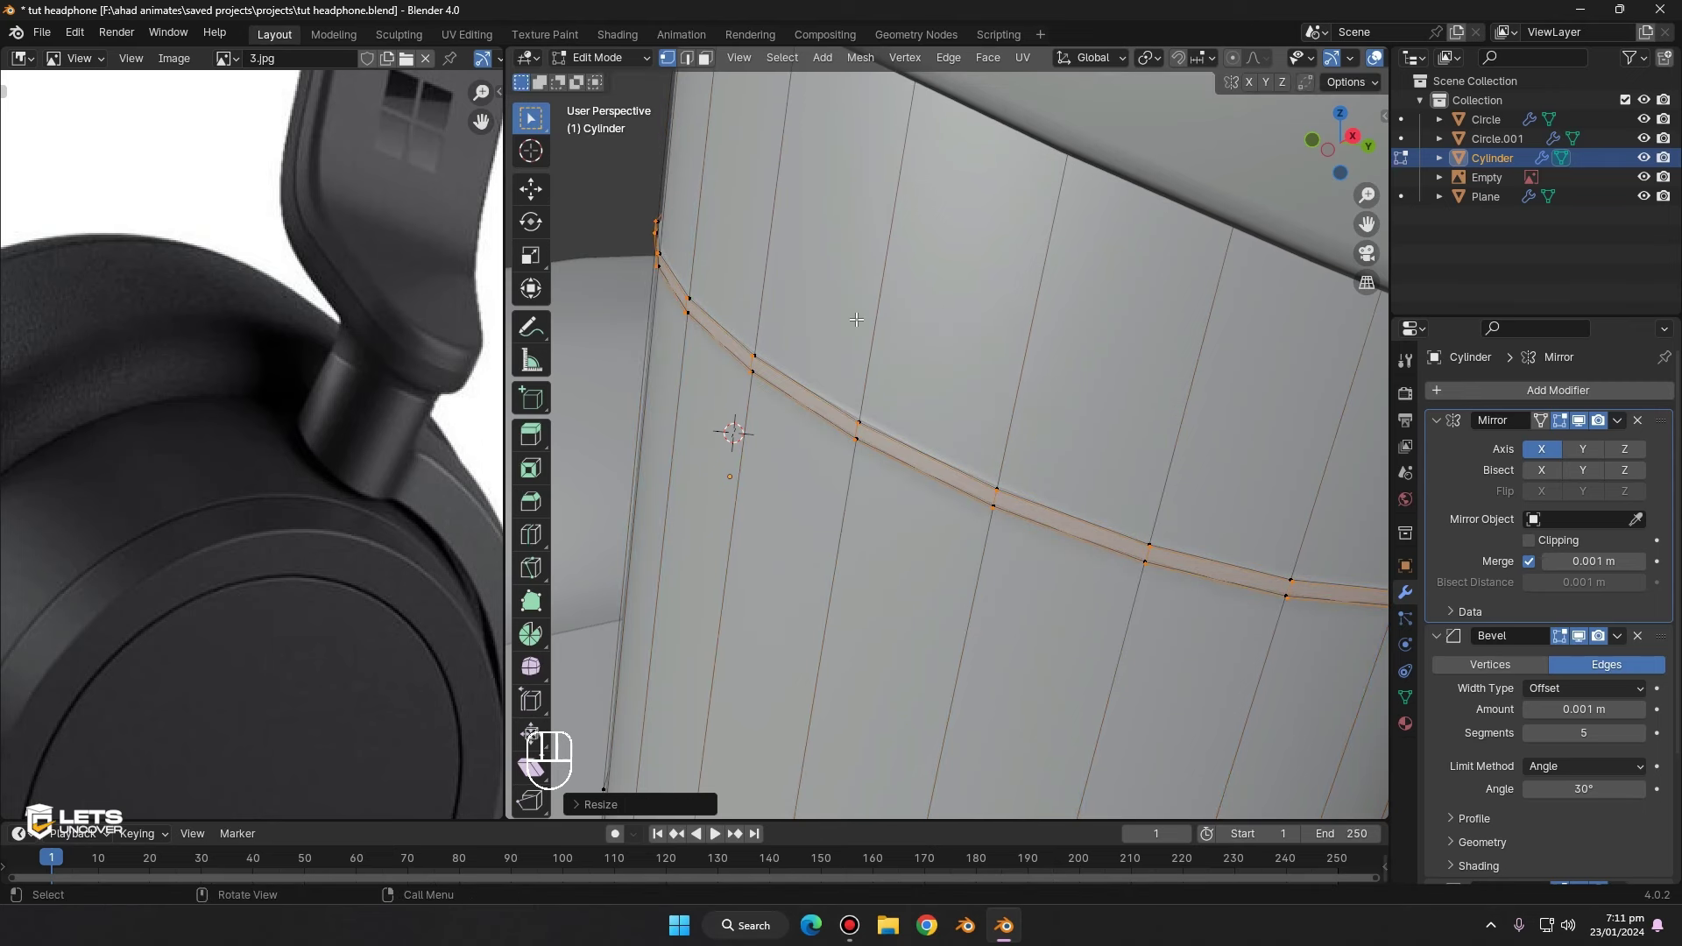
pyautogui.press('ctrl+z')
pyautogui.press('s')
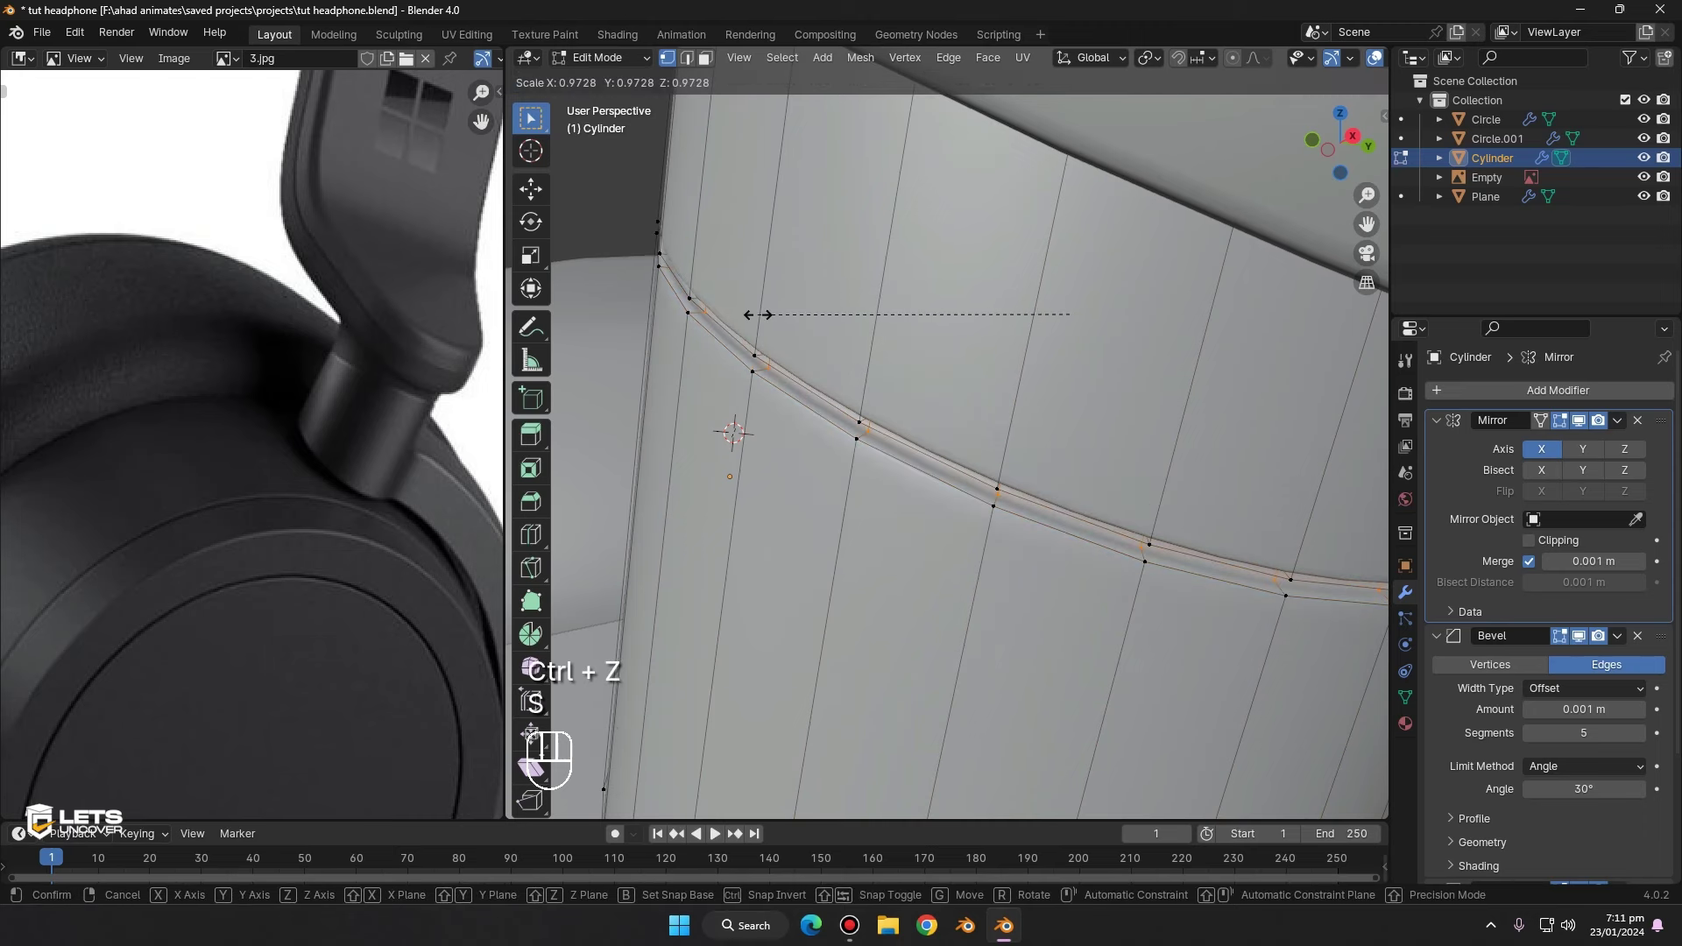
pyautogui.press('Tab')
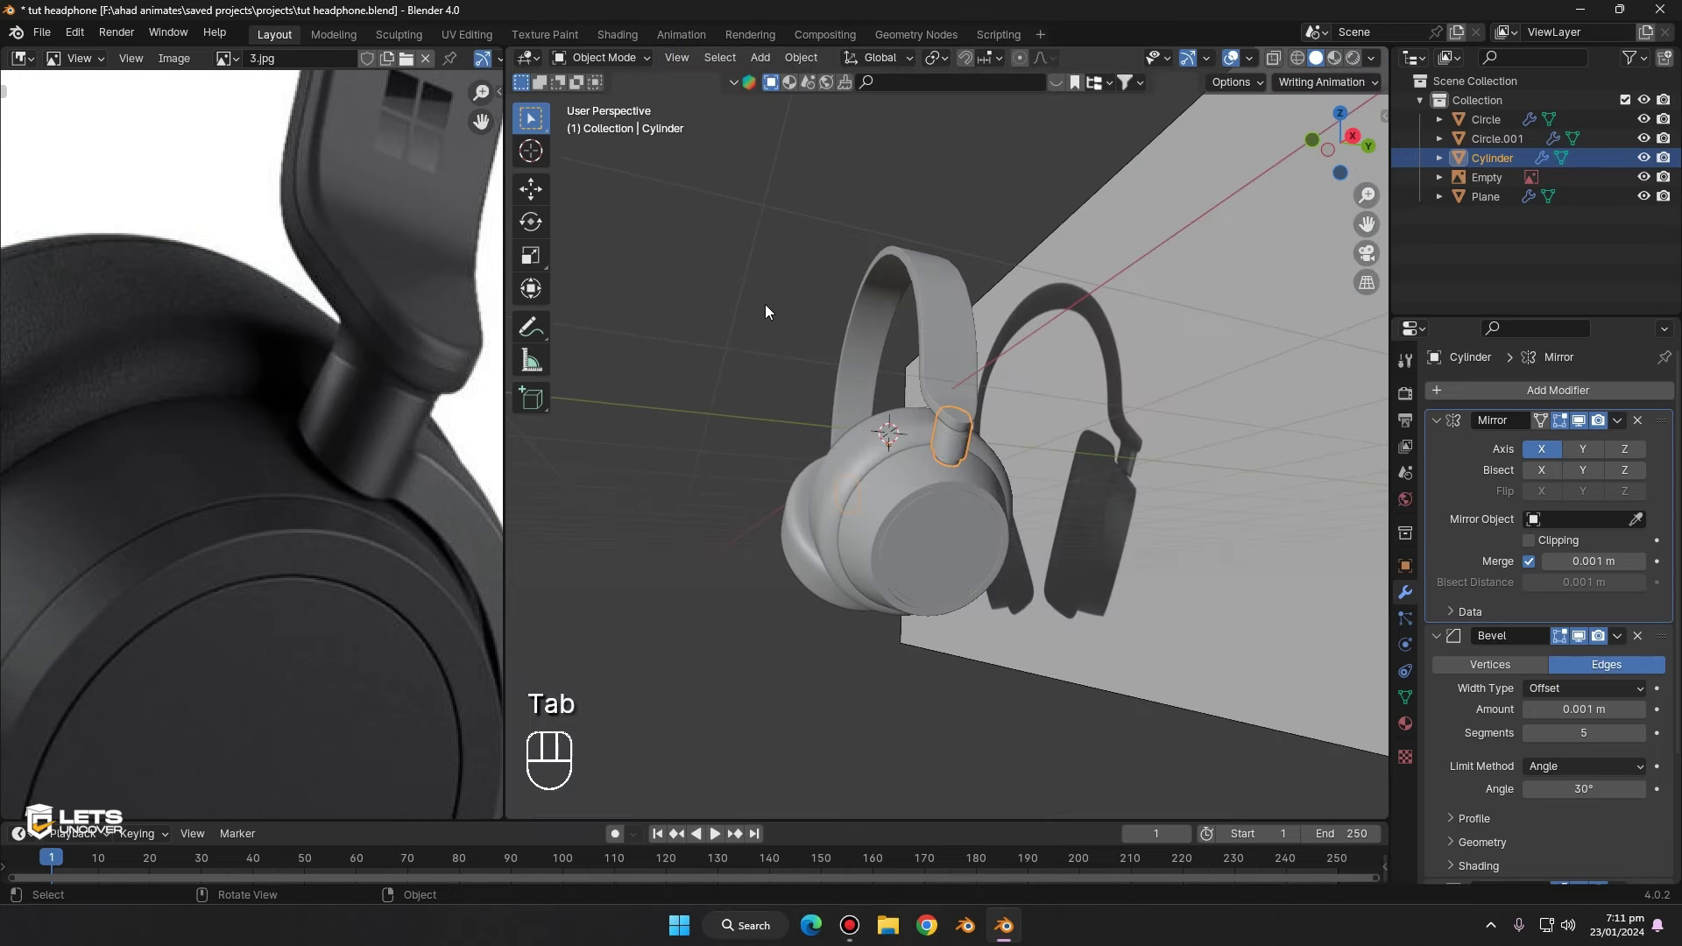
# - Select the Plane headband and view it straight from the front before duplicating it
pyautogui.click(940, 323)
pyautogui.middleClick(950, 333)
pyautogui.press('Tab')
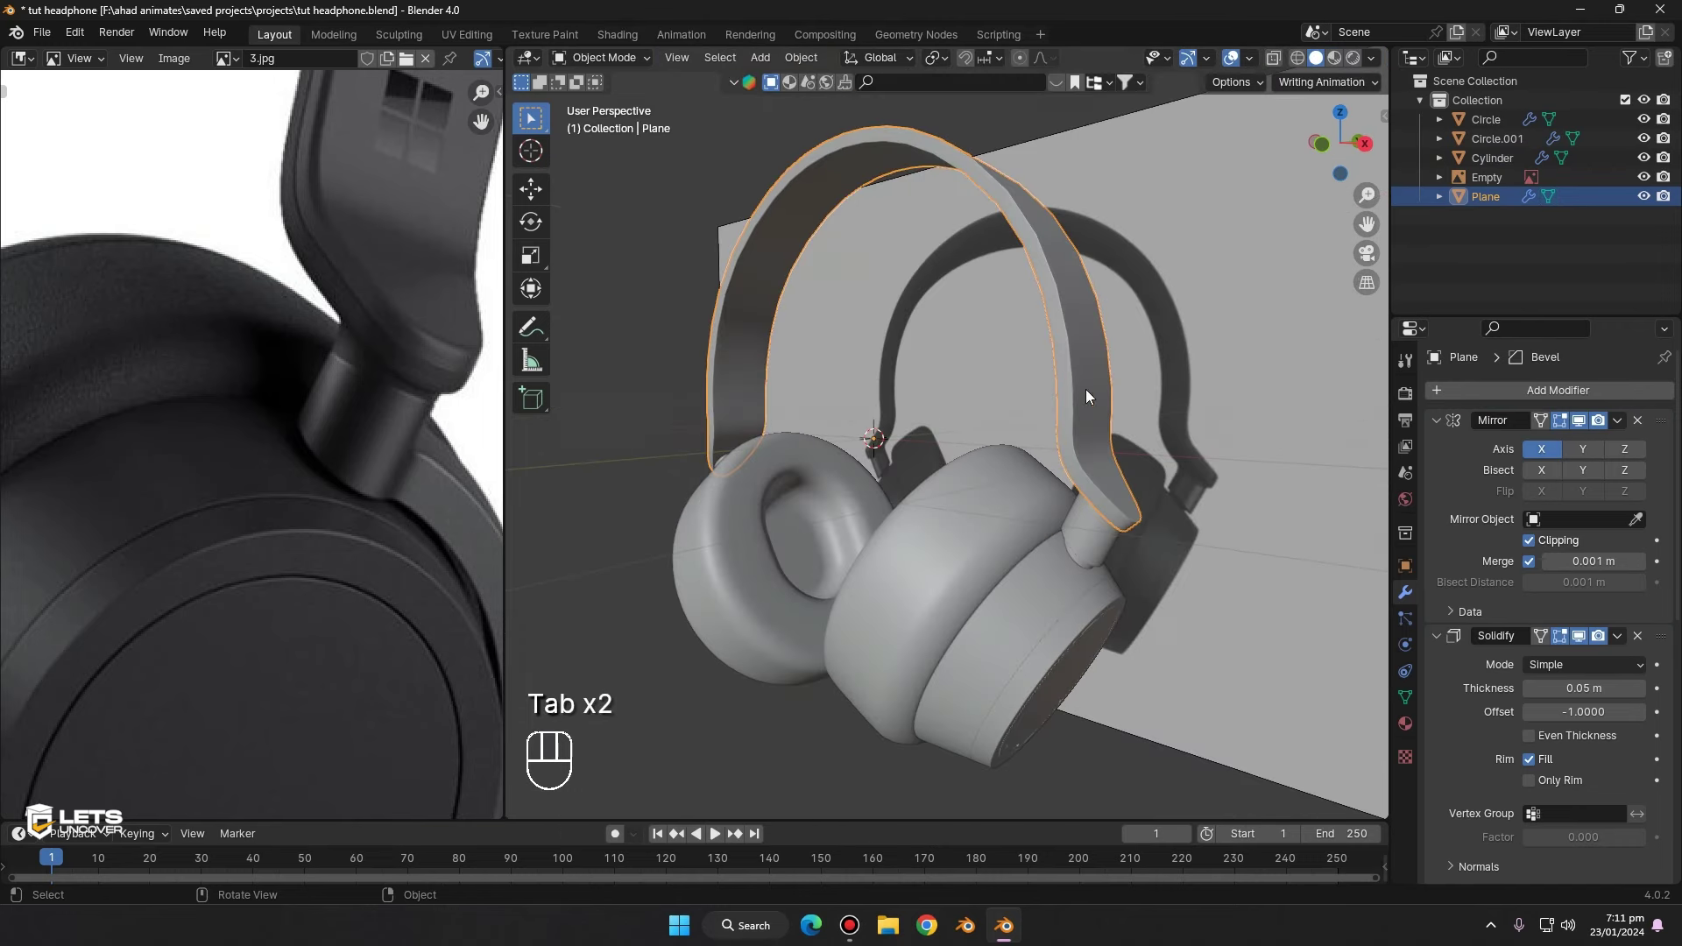
pyautogui.click(1068, 380)
pyautogui.click(1329, 161)
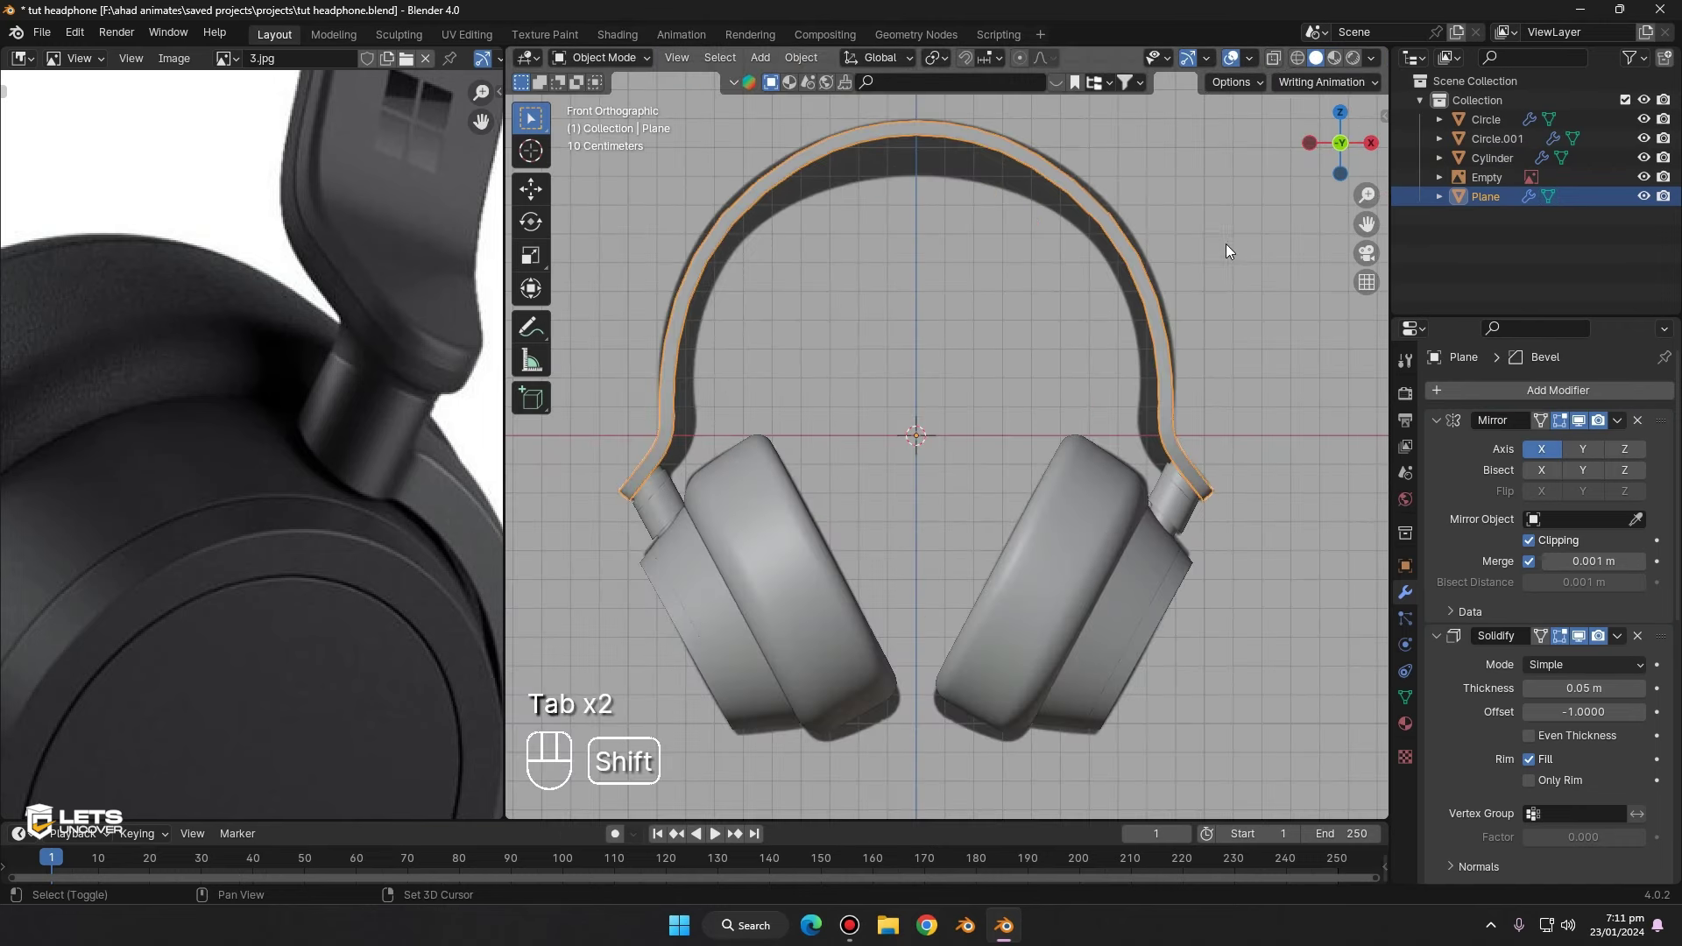
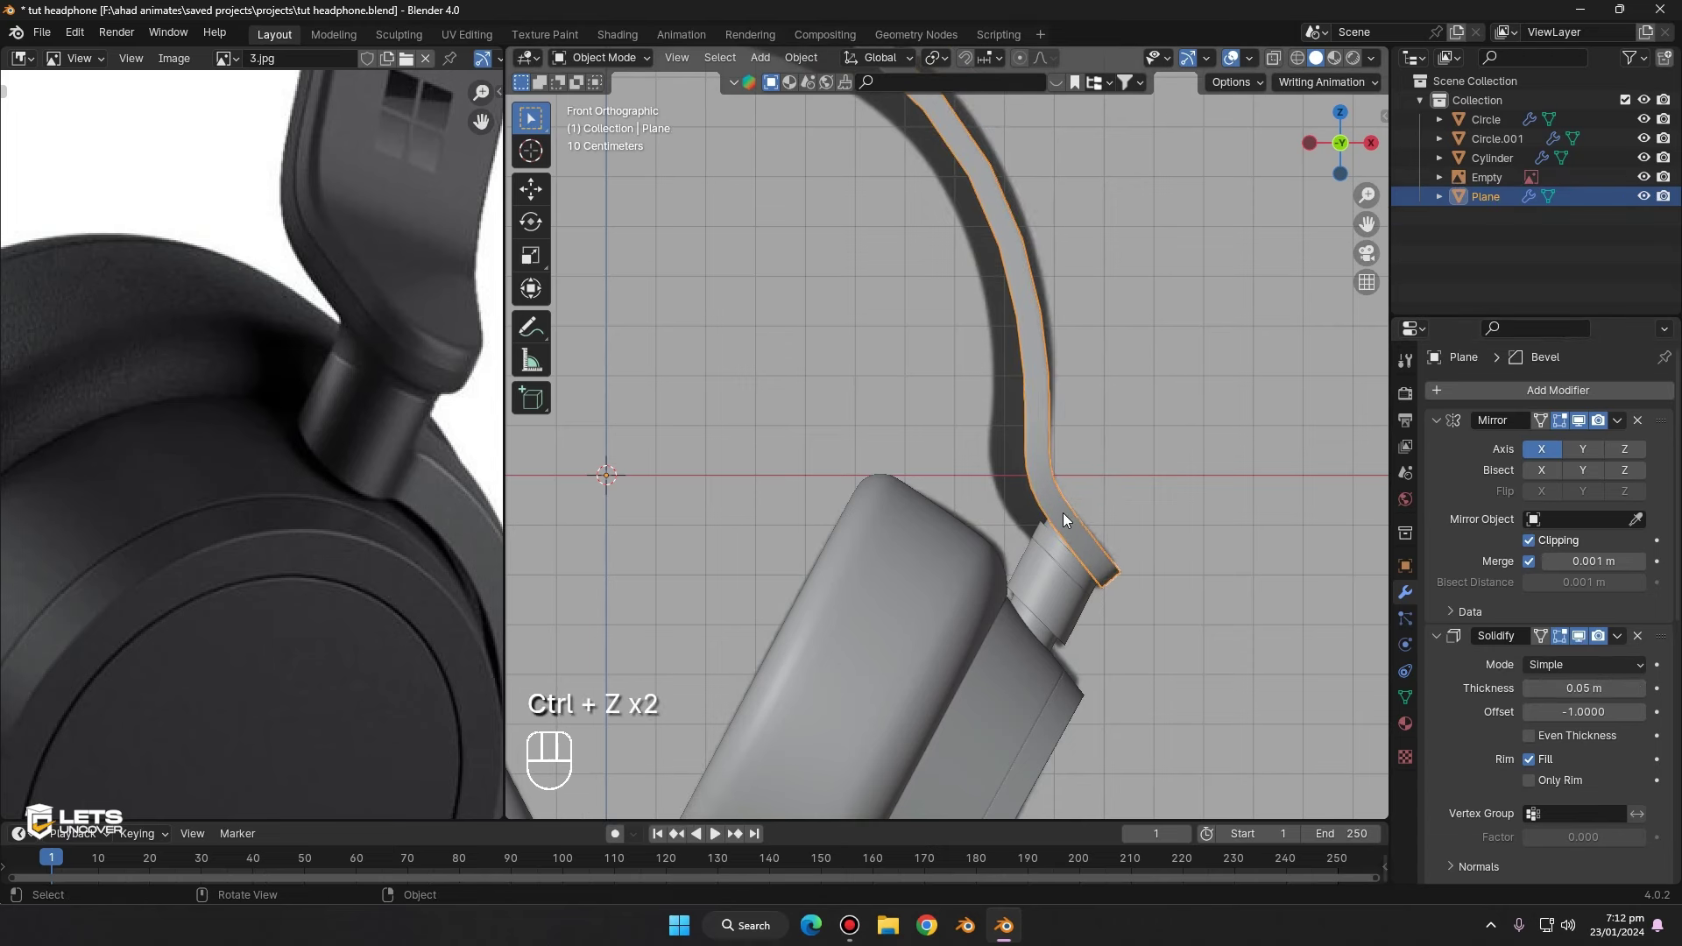
pyautogui.press('g')
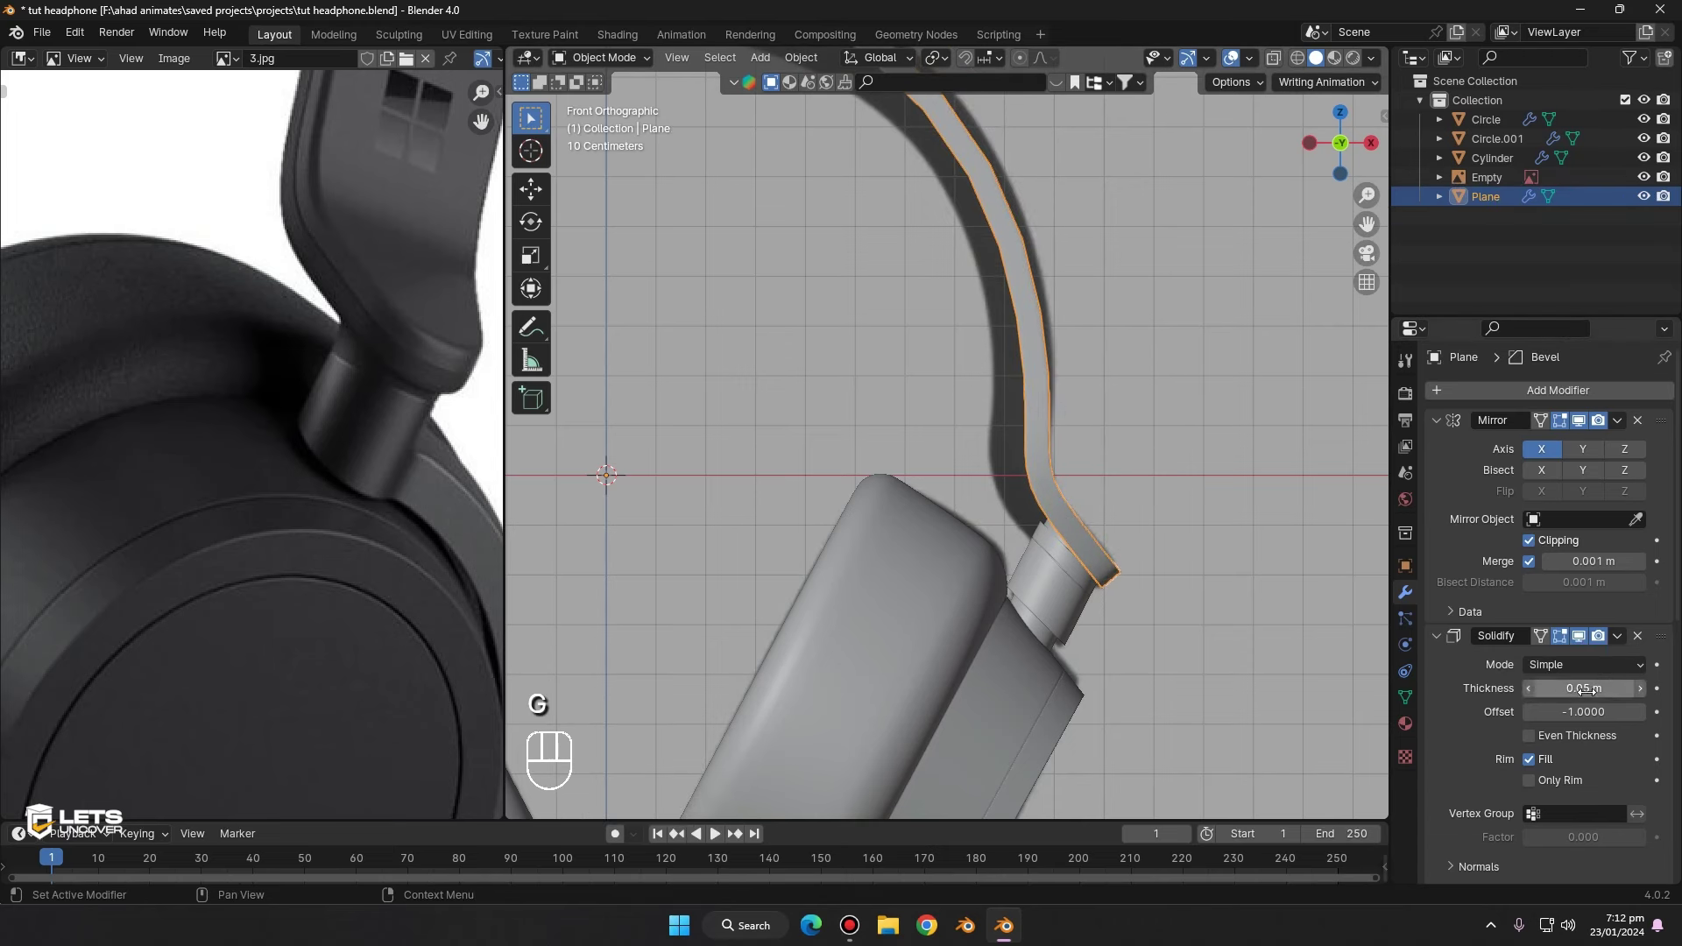
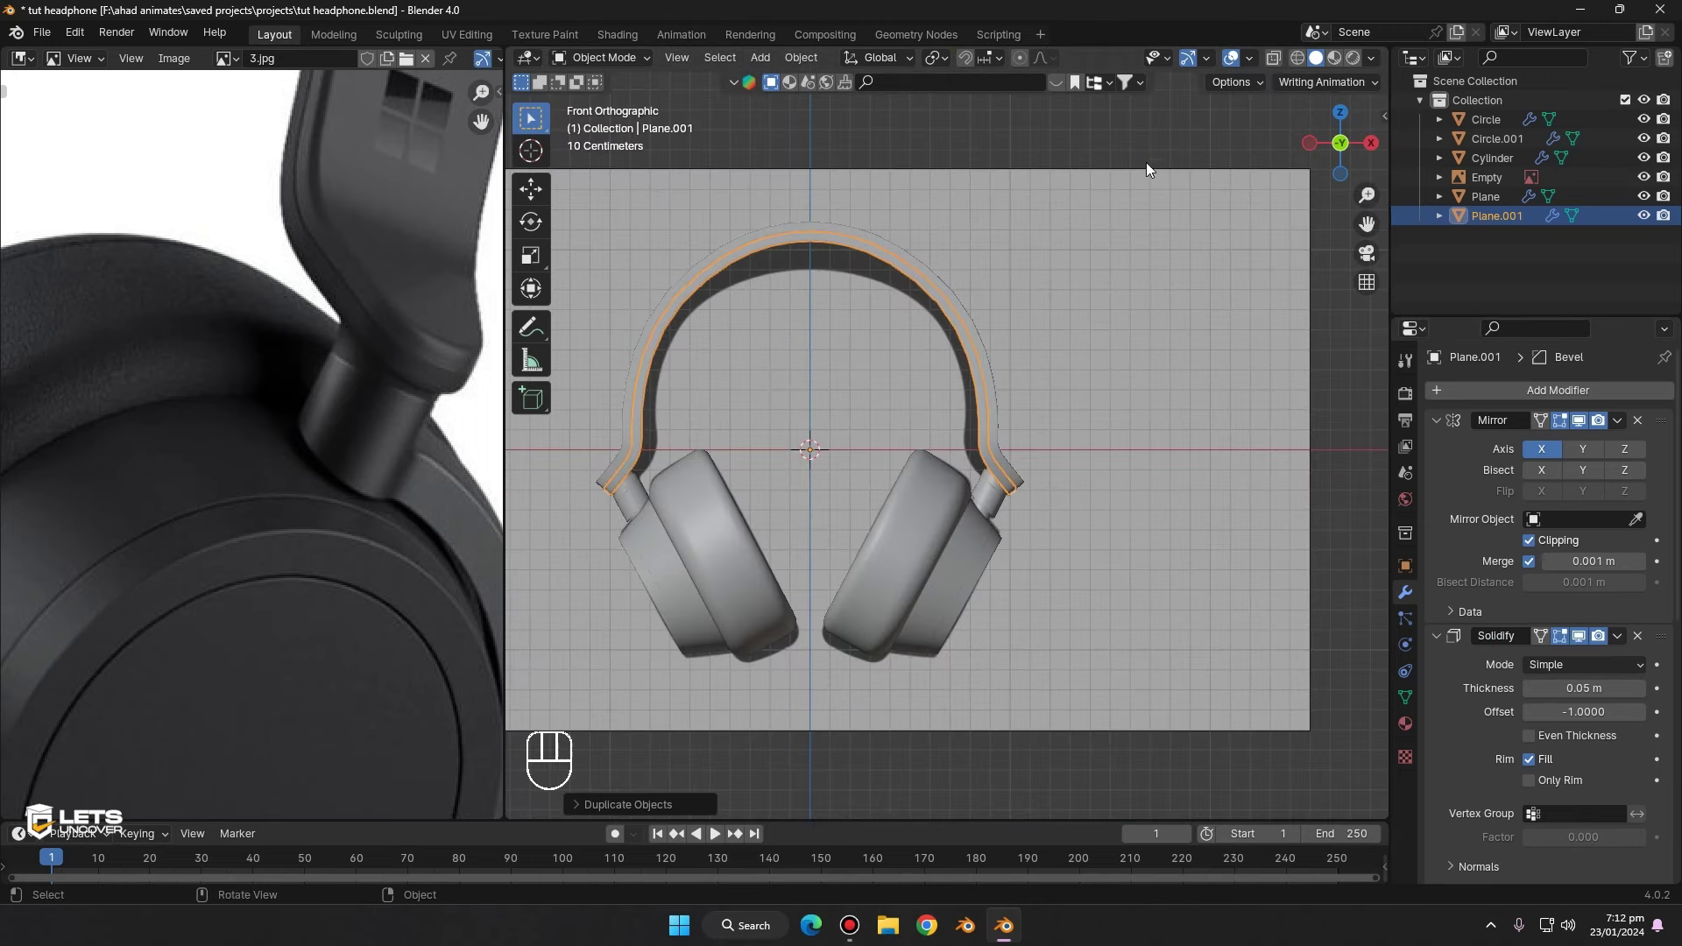
# - Reduce Plane.001's Bevel to 0.1 m with one segment in its modifier stack
pyautogui.click(1149, 159)
pyautogui.middleClick(1104, 200)
pyautogui.middleClick(1195, 463)
pyautogui.click(1155, 457)
pyautogui.middleClick(1167, 413)
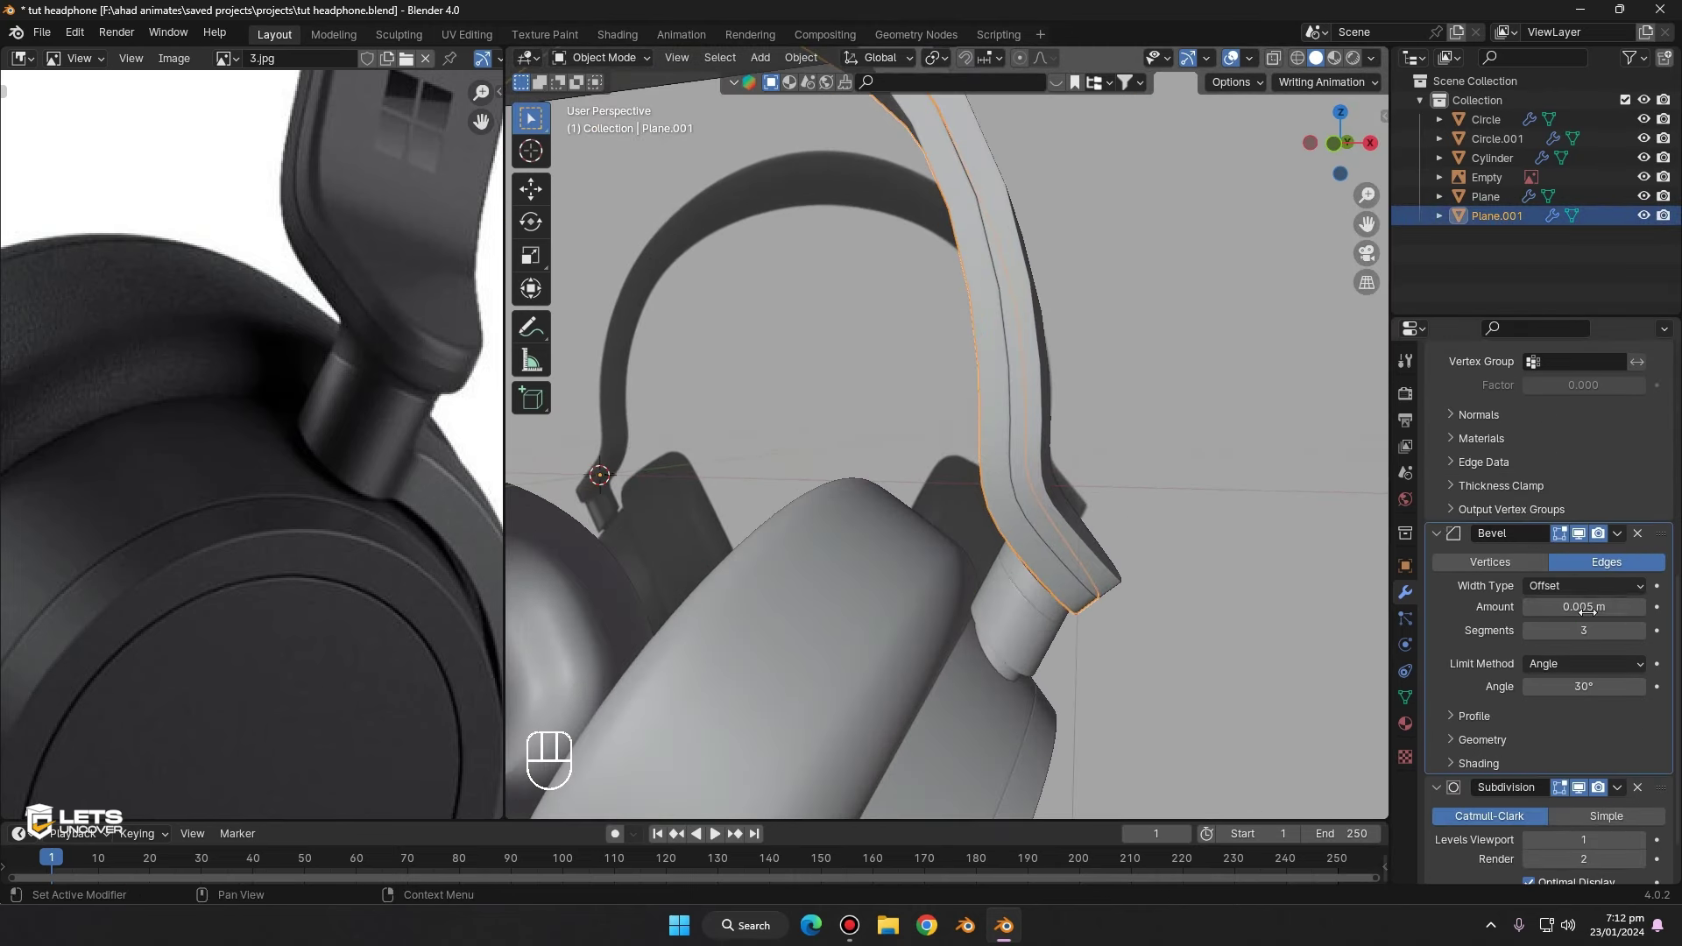
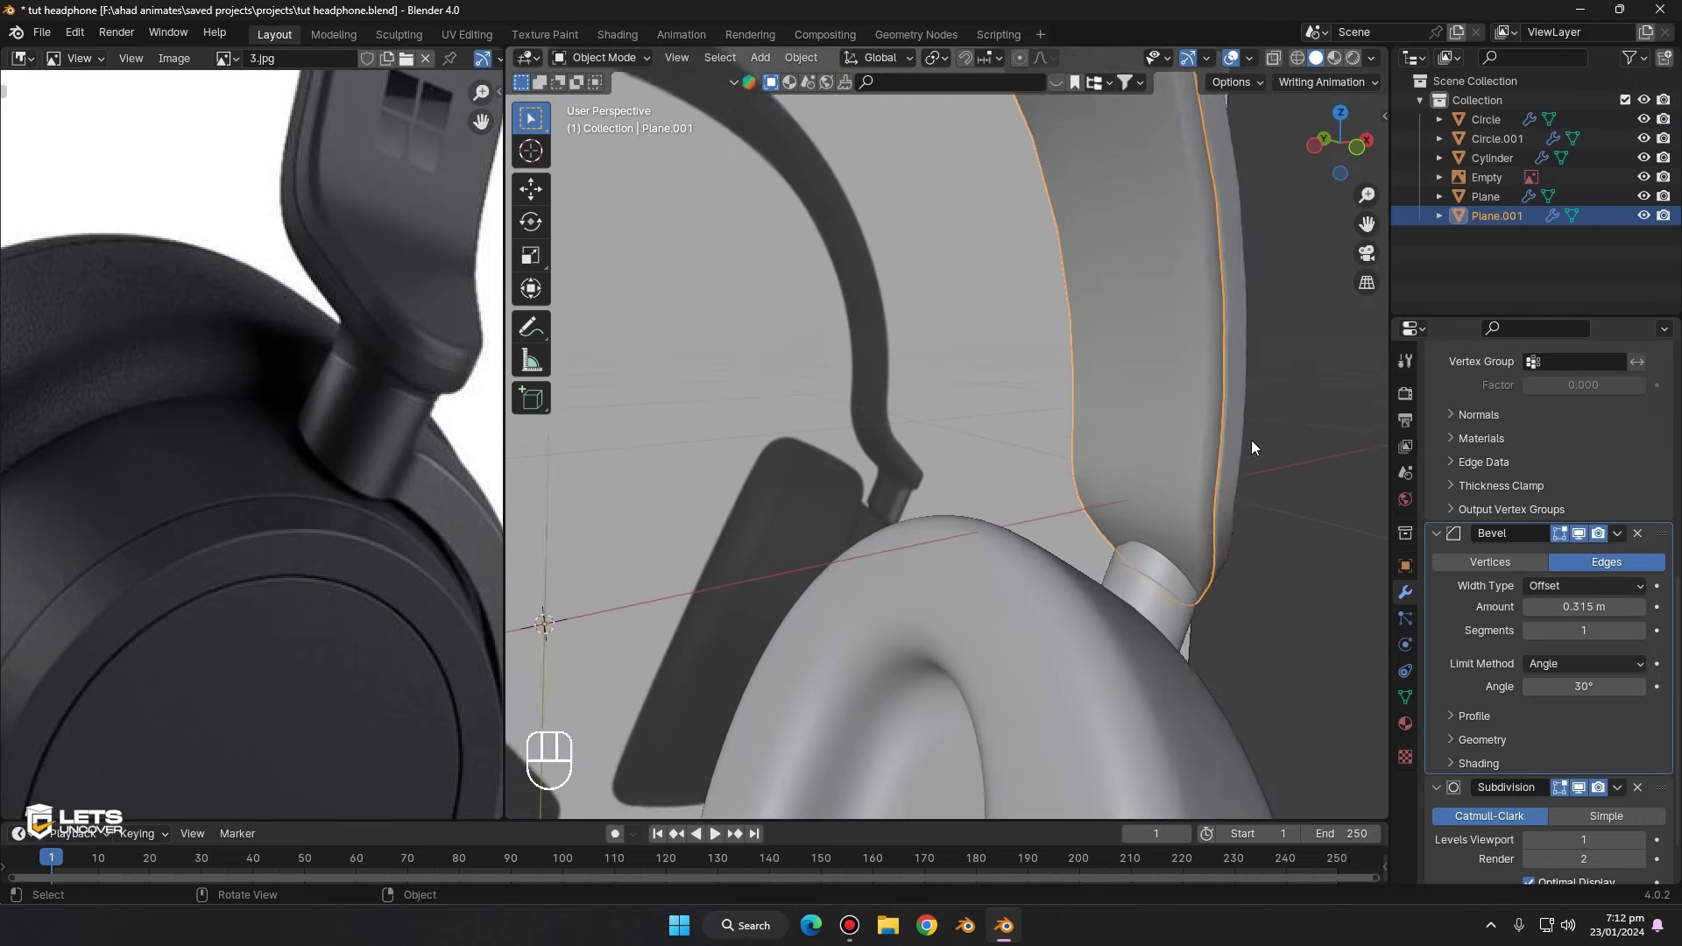
pyautogui.moveTo(1155, 448); pyautogui.dragTo(1201, 513)
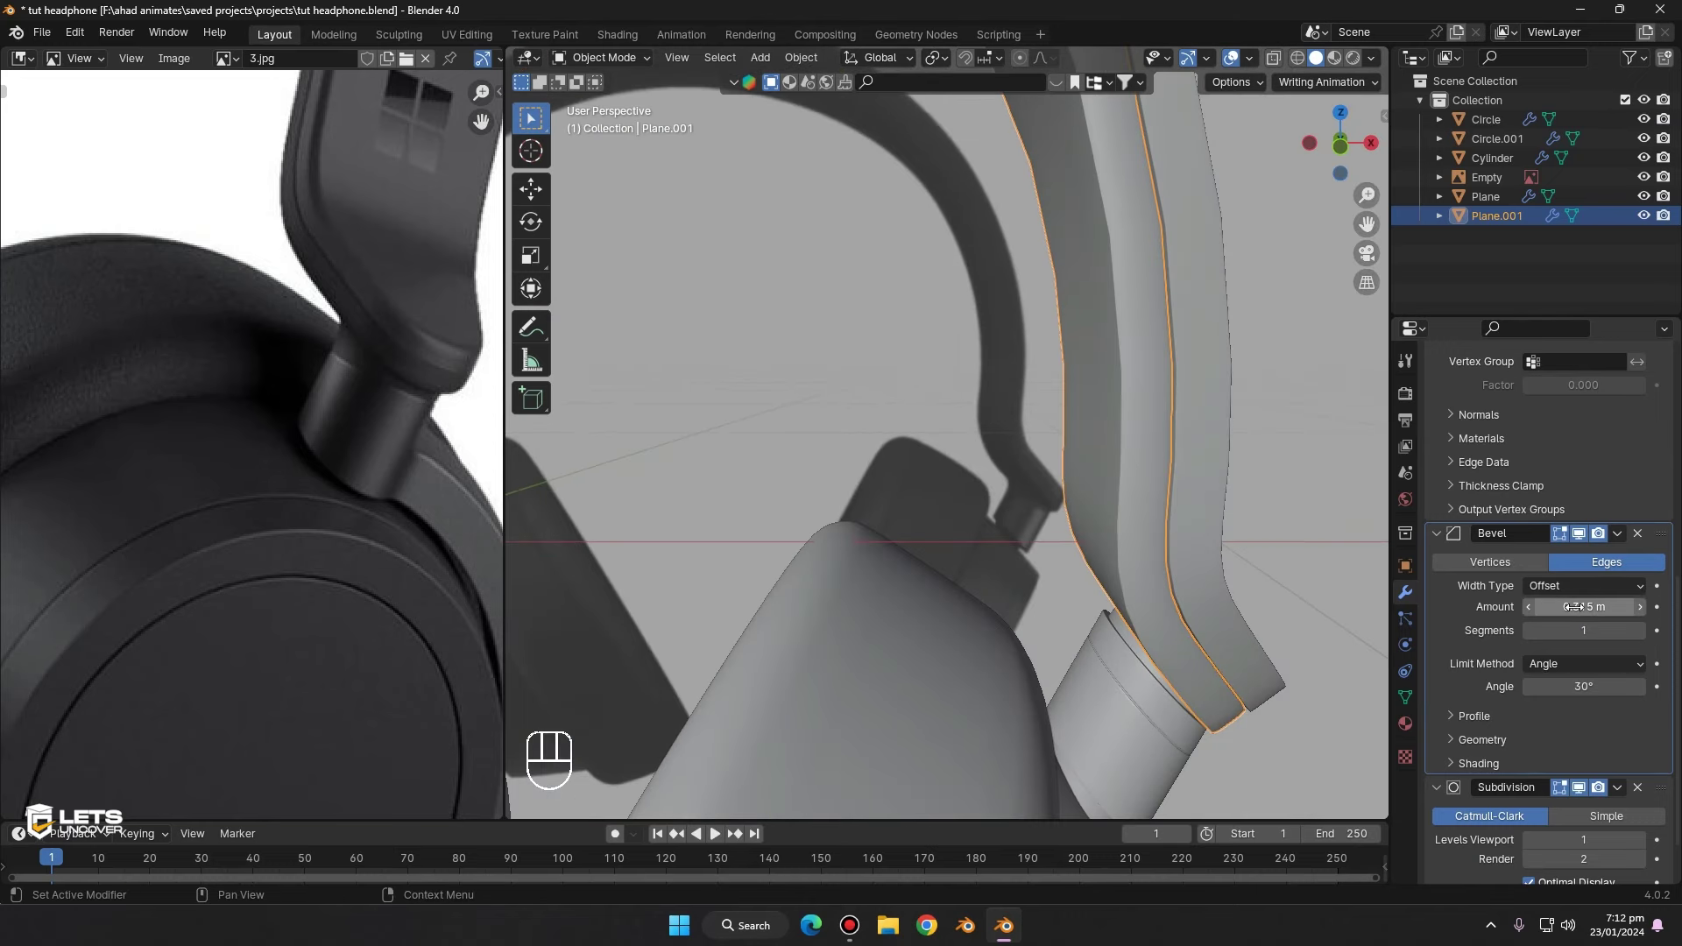
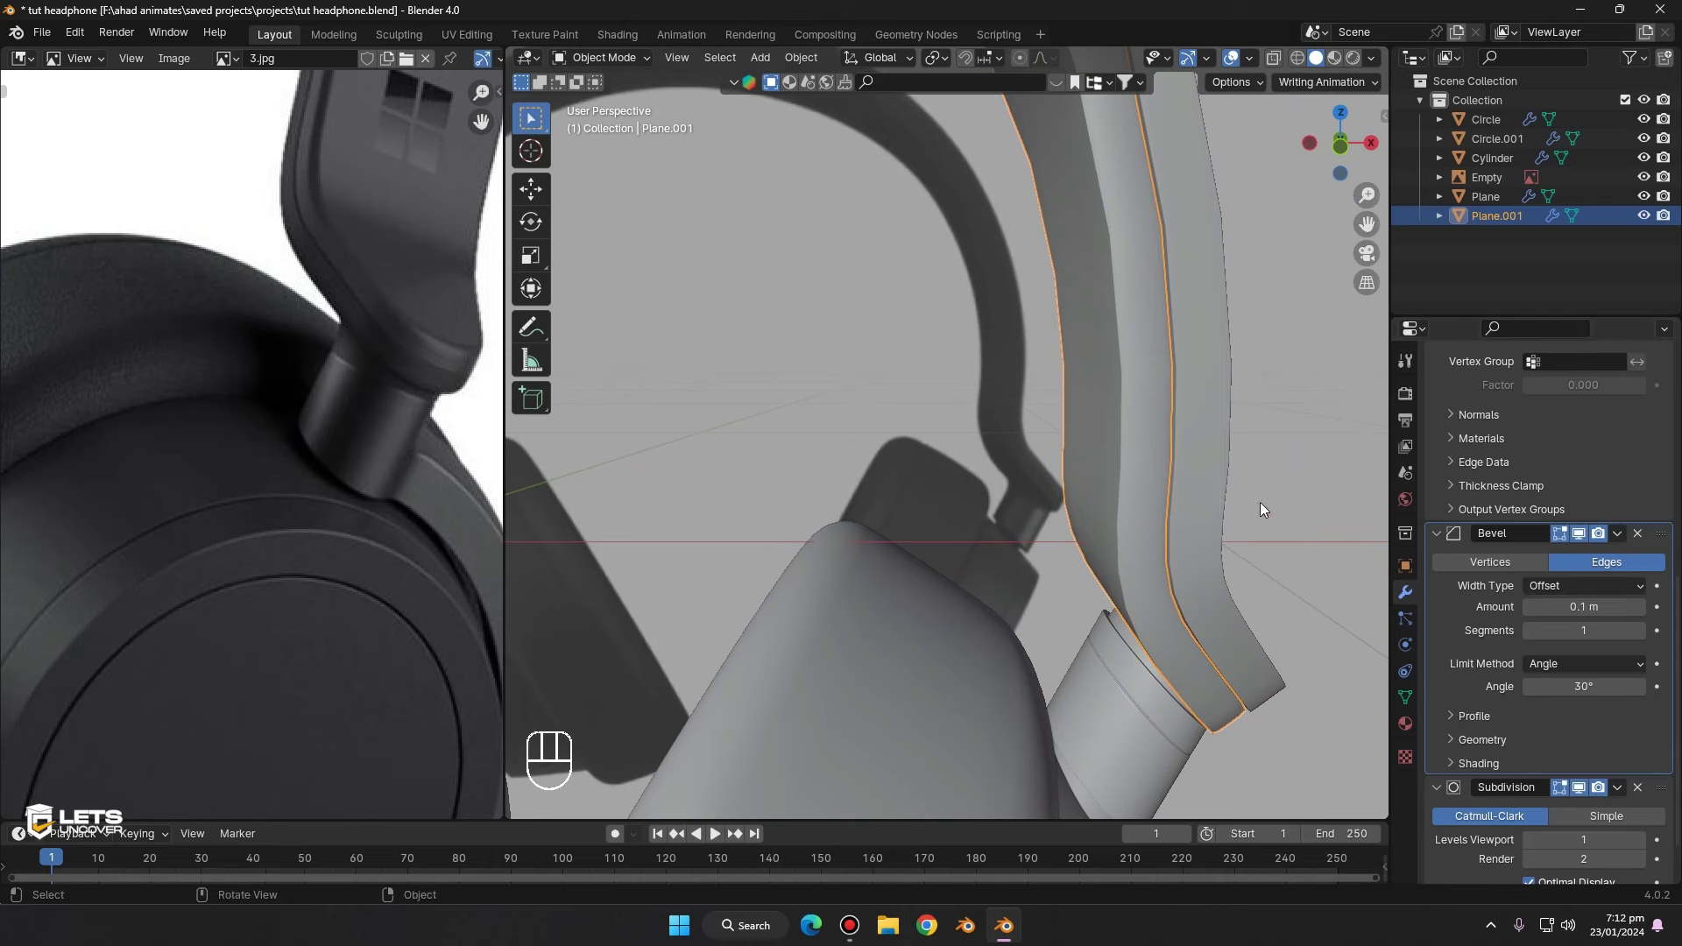
# - Add a Subdivision Surface modifier to Plane.001 and start insetting its faces
pyautogui.click(1647, 849)
pyautogui.moveTo(1345, 570); pyautogui.dragTo(1486, 621)
pyautogui.click(1642, 544)
pyautogui.moveTo(1262, 449); pyautogui.dragTo(1210, 372)
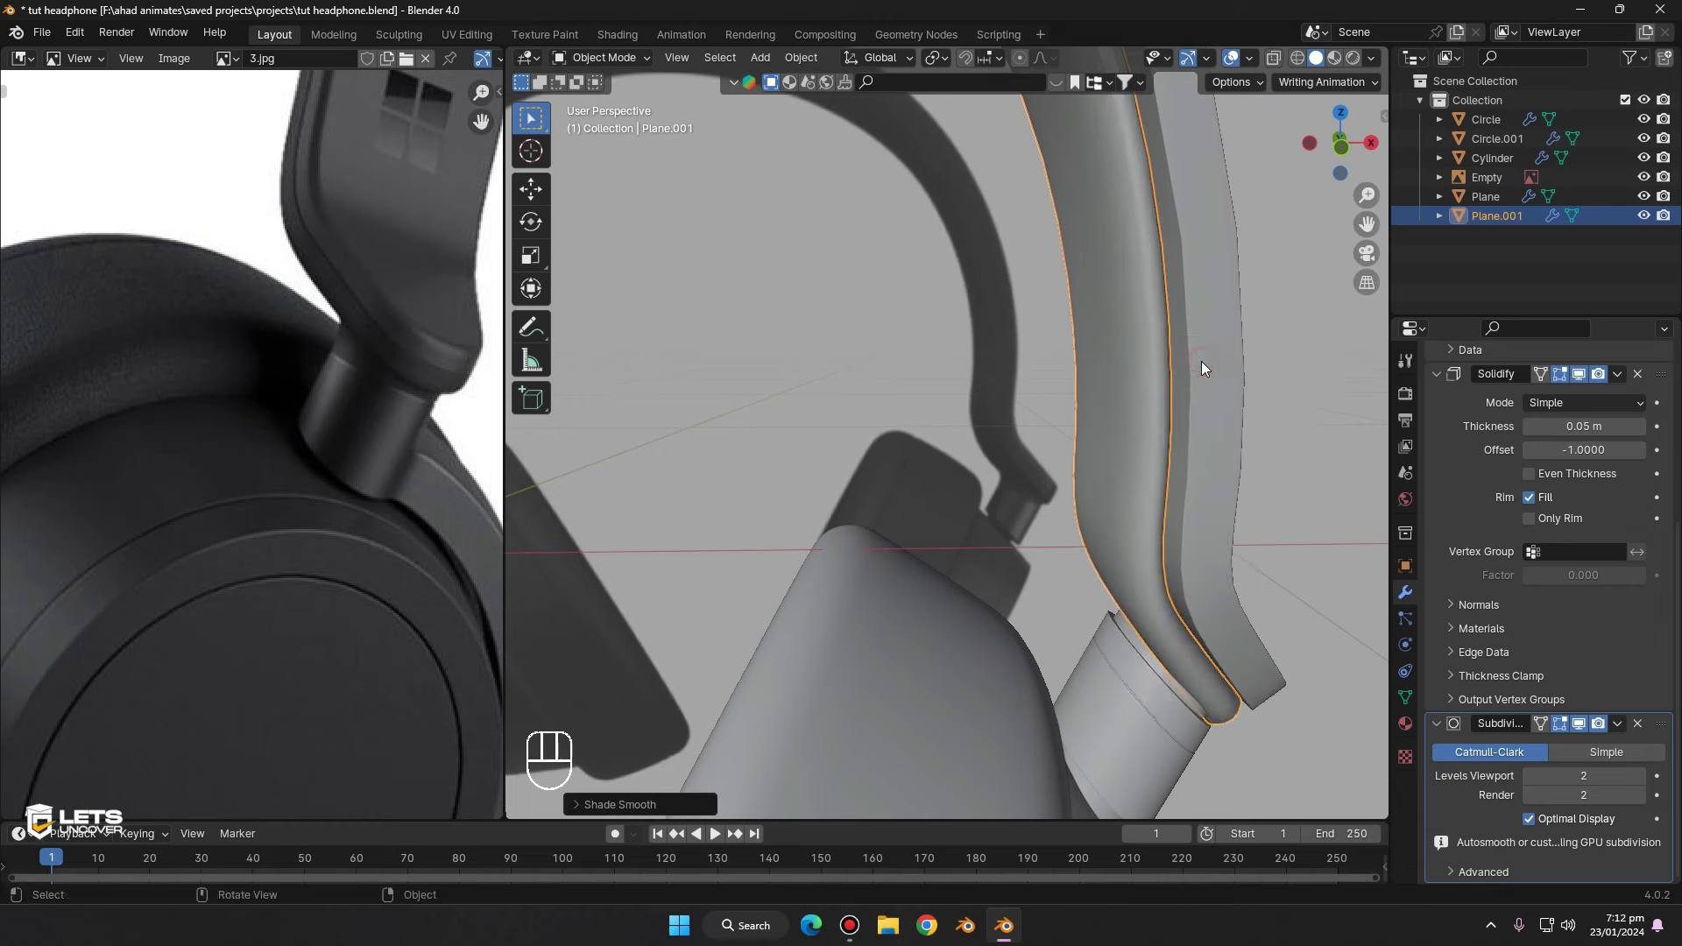
pyautogui.moveTo(1196, 371); pyautogui.dragTo(1172, 367)
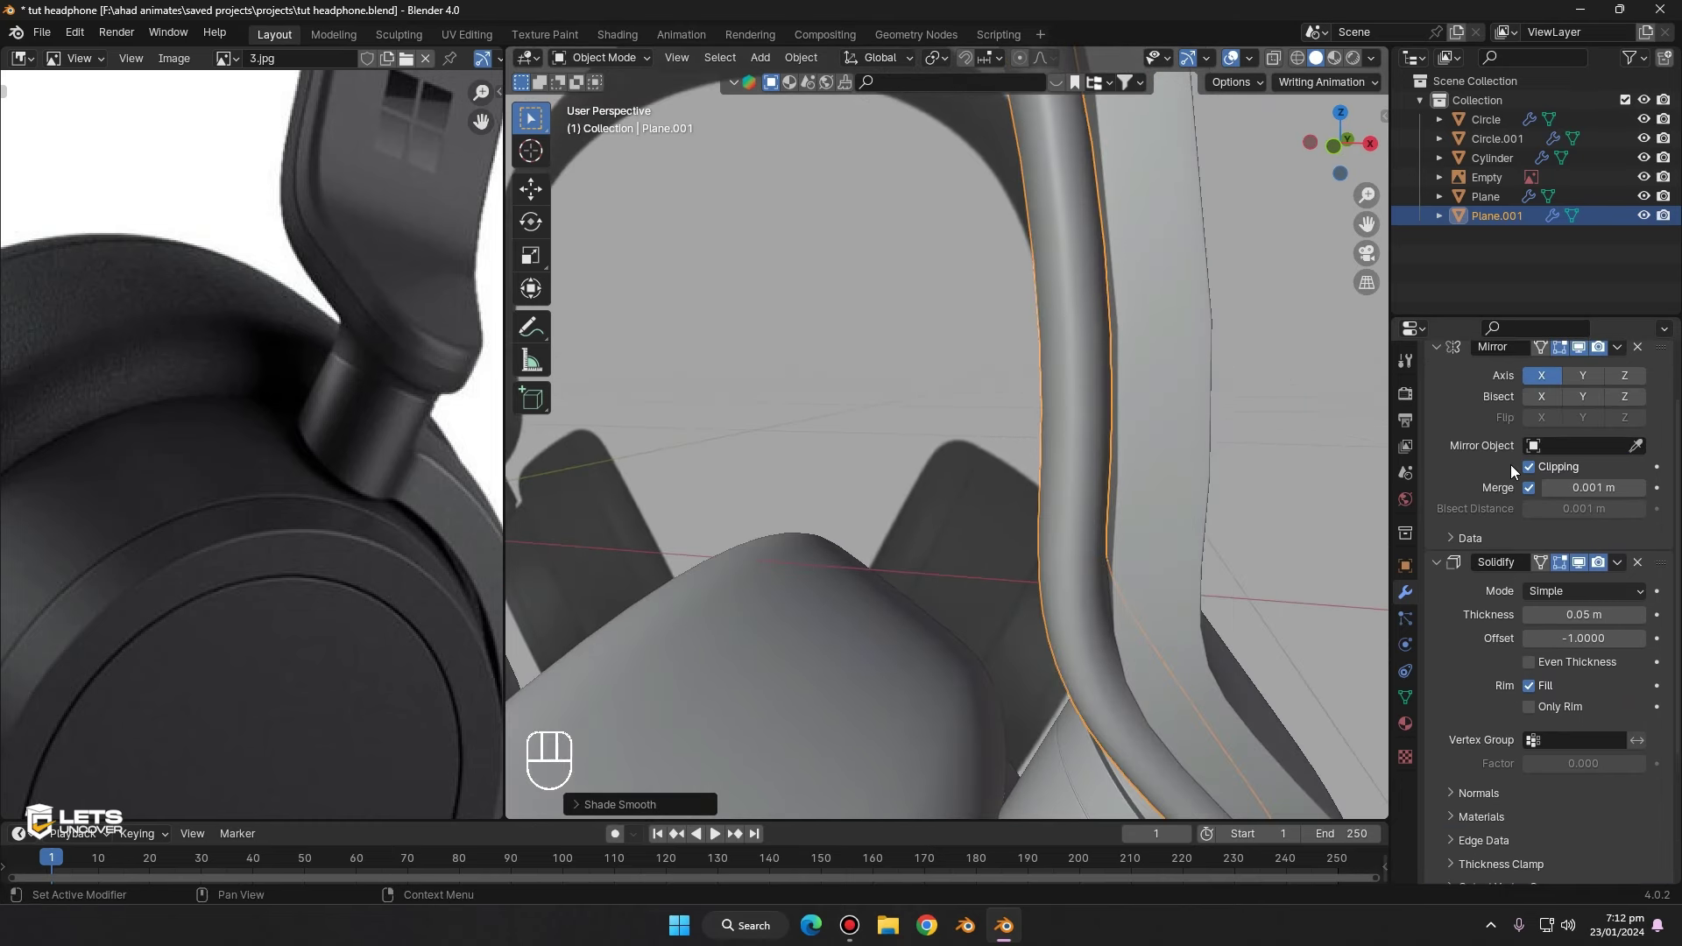
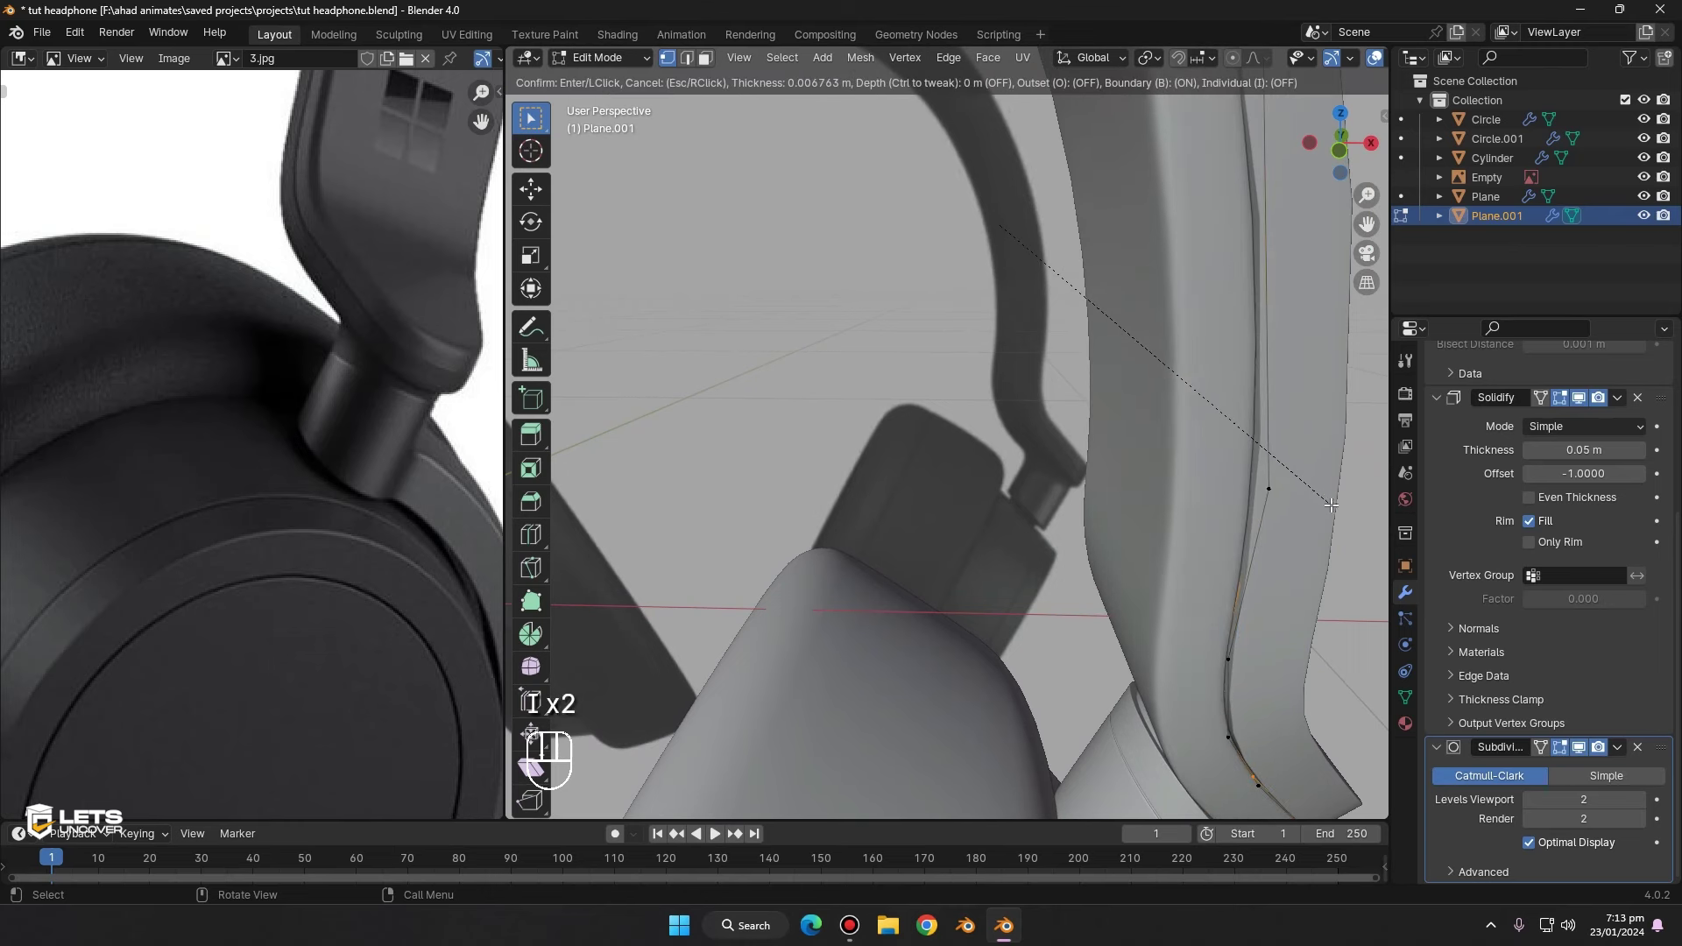
# - Finish the headband inset, leave Edit Mode and save the headphone file
pyautogui.press('Tab')
pyautogui.middleClick(1339, 508)
pyautogui.click(1245, 694)
pyautogui.moveTo(1101, 574); pyautogui.dragTo(1060, 507)
pyautogui.click(1076, 488)
pyautogui.middleClick(1221, 545)
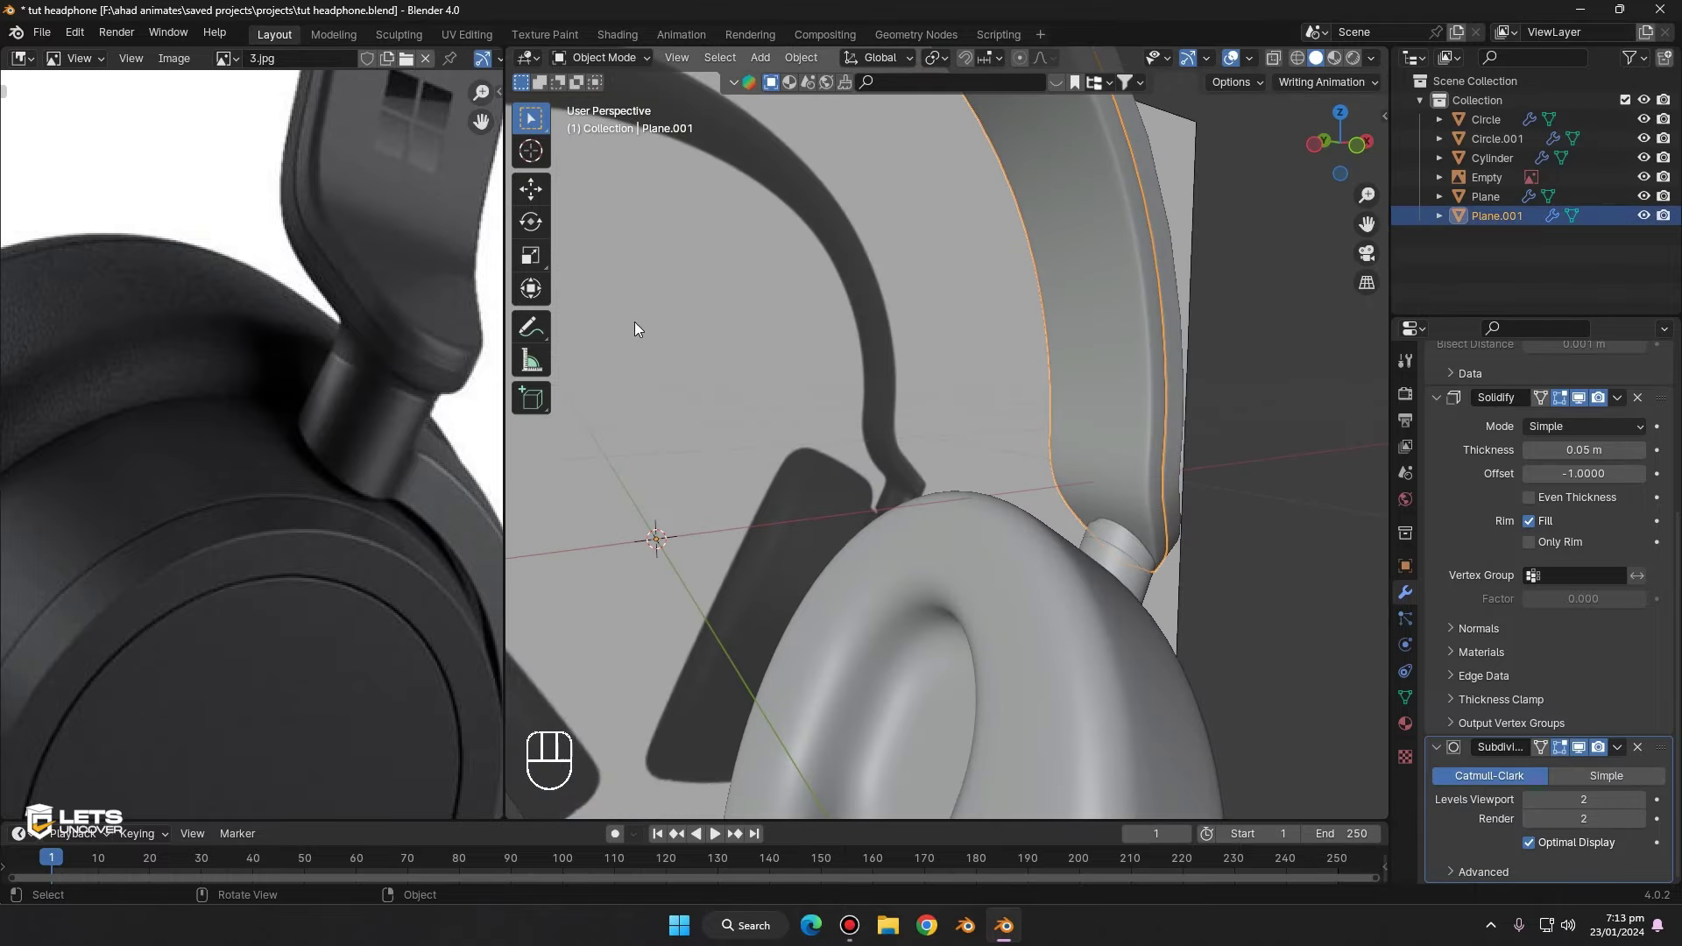
pyautogui.moveTo(1142, 409); pyautogui.dragTo(1121, 400)
pyautogui.middleClick(963, 366)
pyautogui.press('ctrl+s')
# - Zoom the reference image onto the four-square logo close-up
pyautogui.middleClick(945, 363)
pyautogui.moveTo(916, 319); pyautogui.dragTo(922, 396)
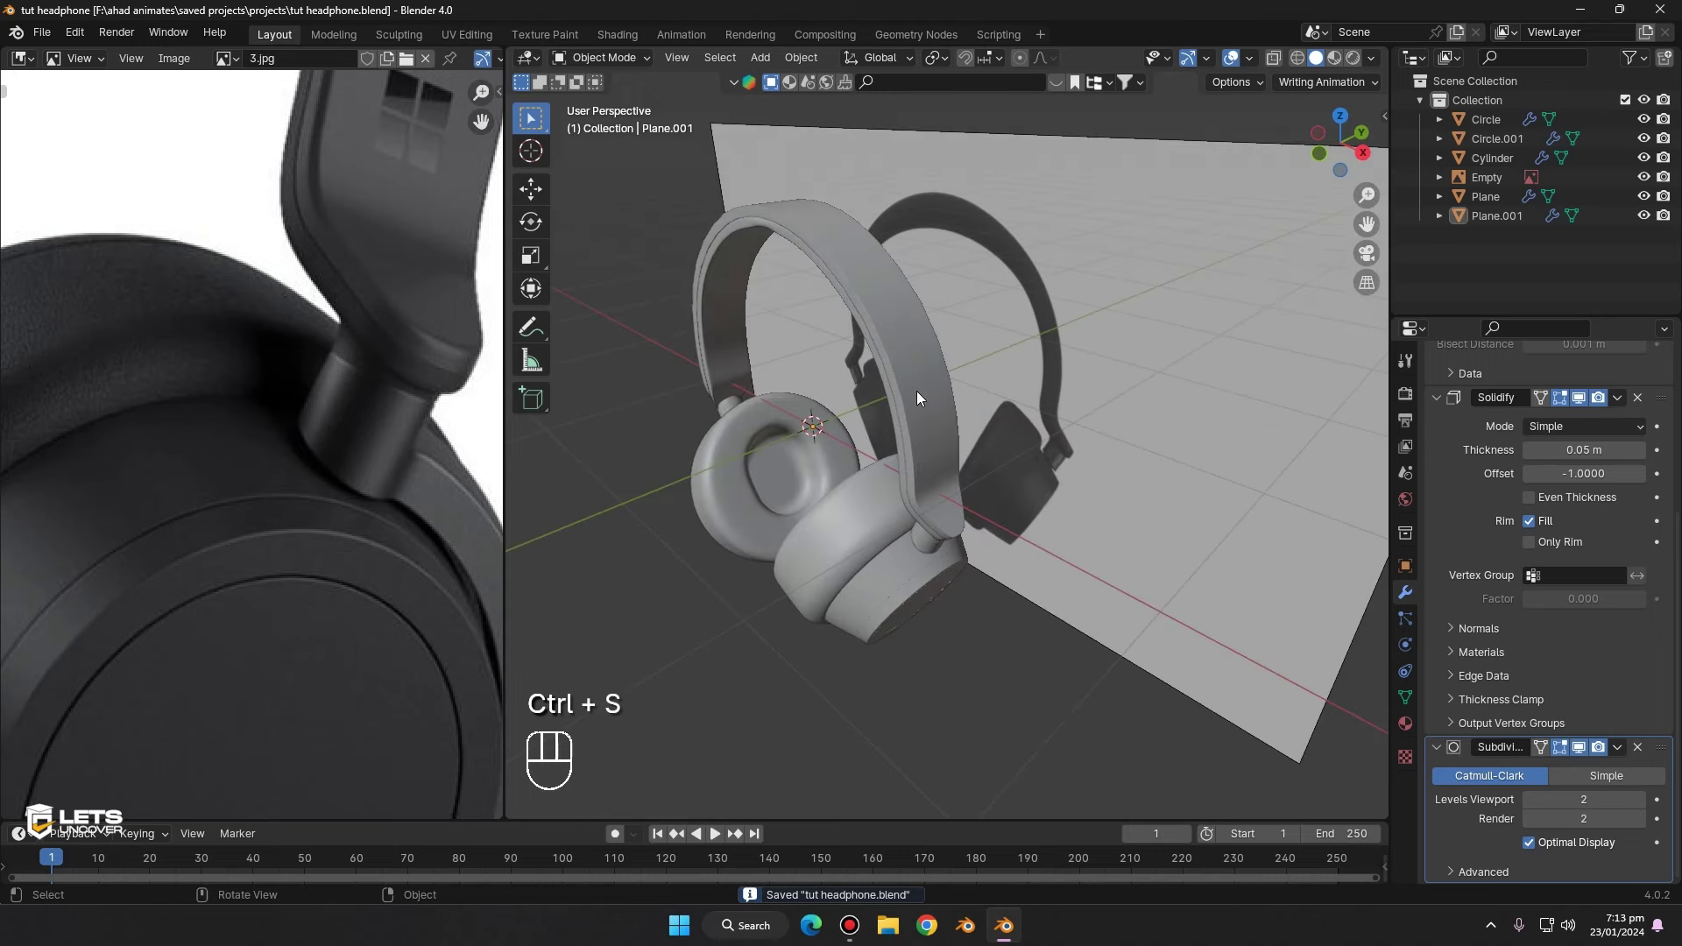
pyautogui.moveTo(1007, 399); pyautogui.dragTo(900, 342)
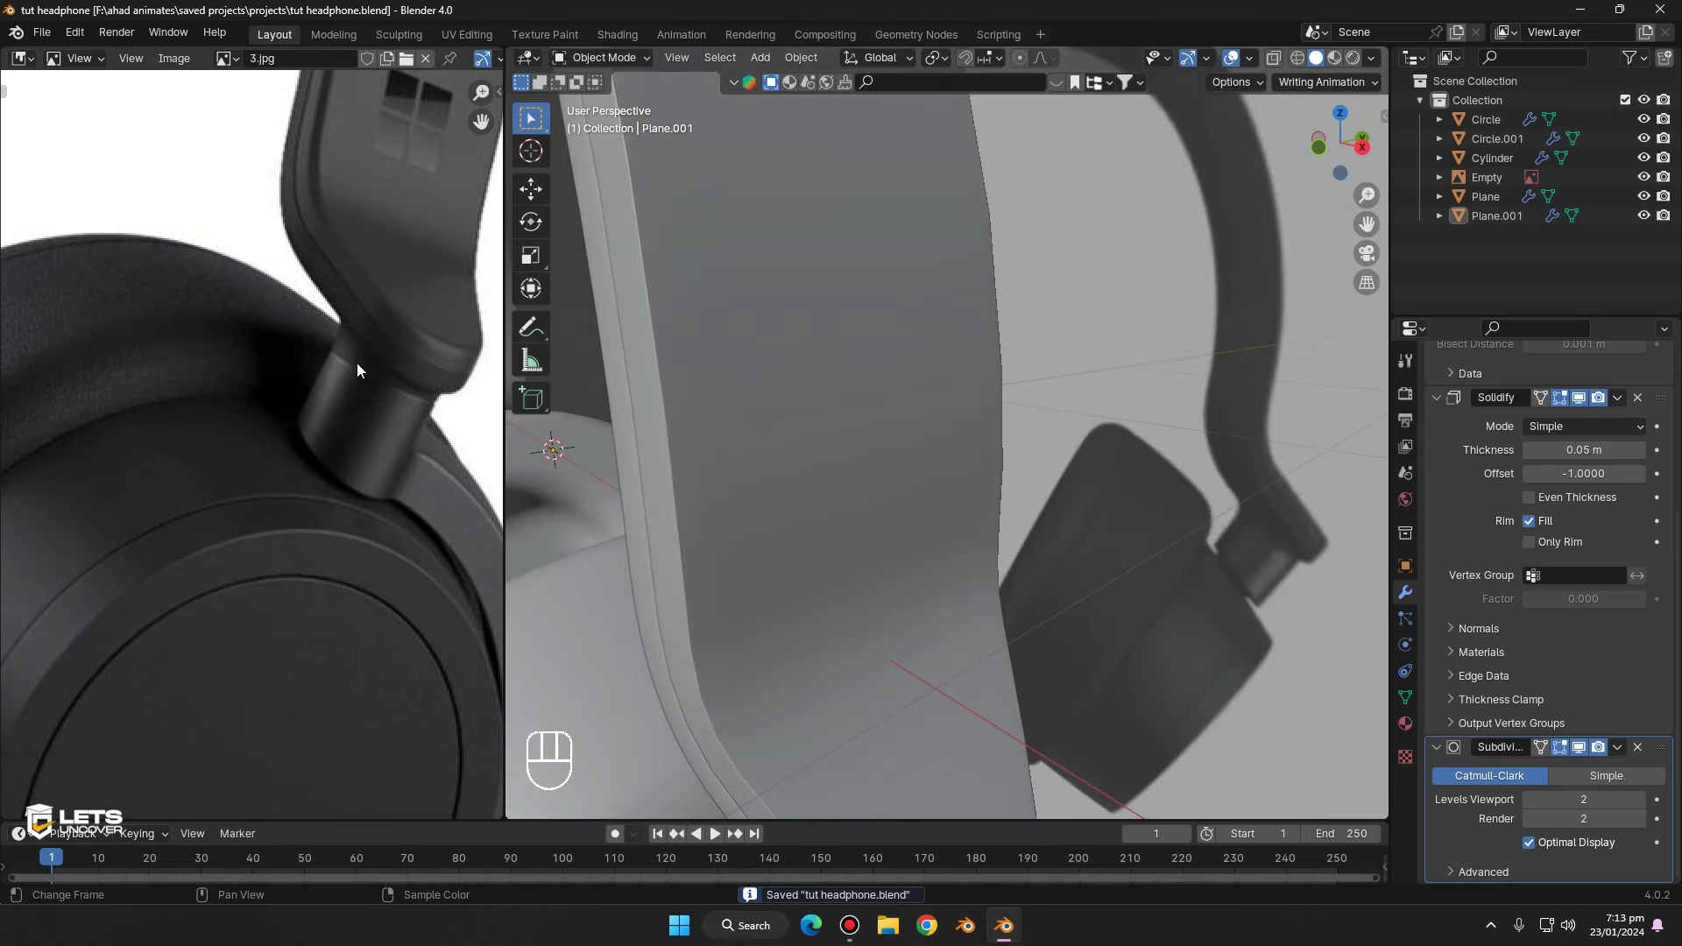
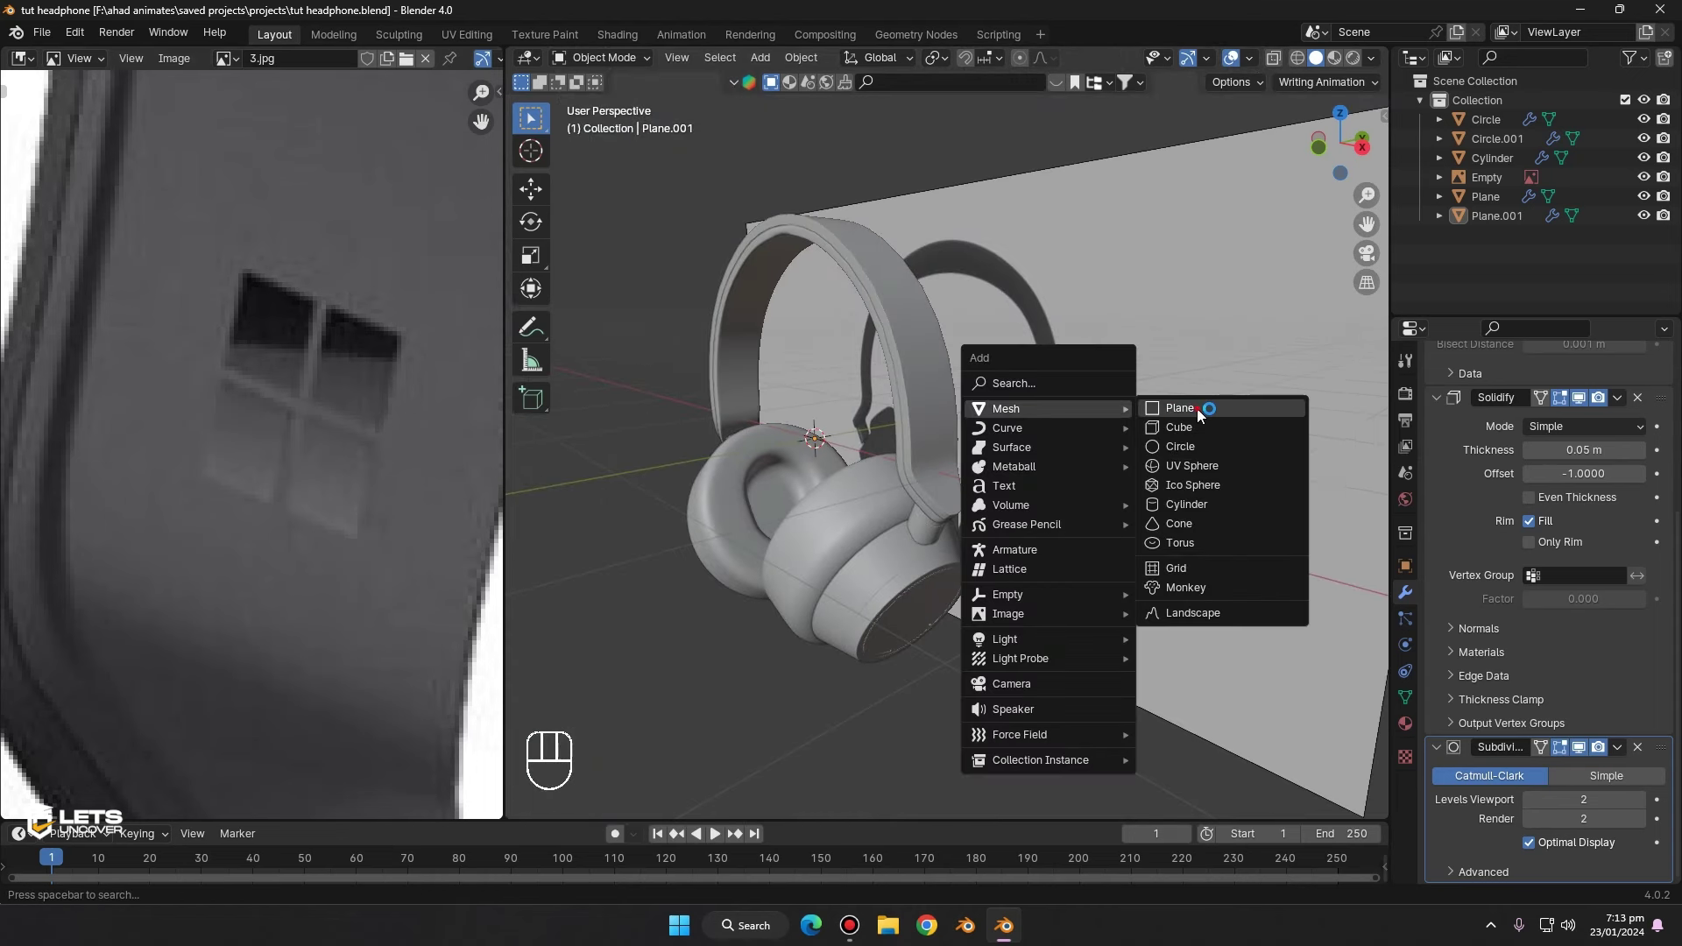
# - Add a plane, rotate it 90° on X upright and scale it to 0.1
pyautogui.press('r')
pyautogui.press('x')
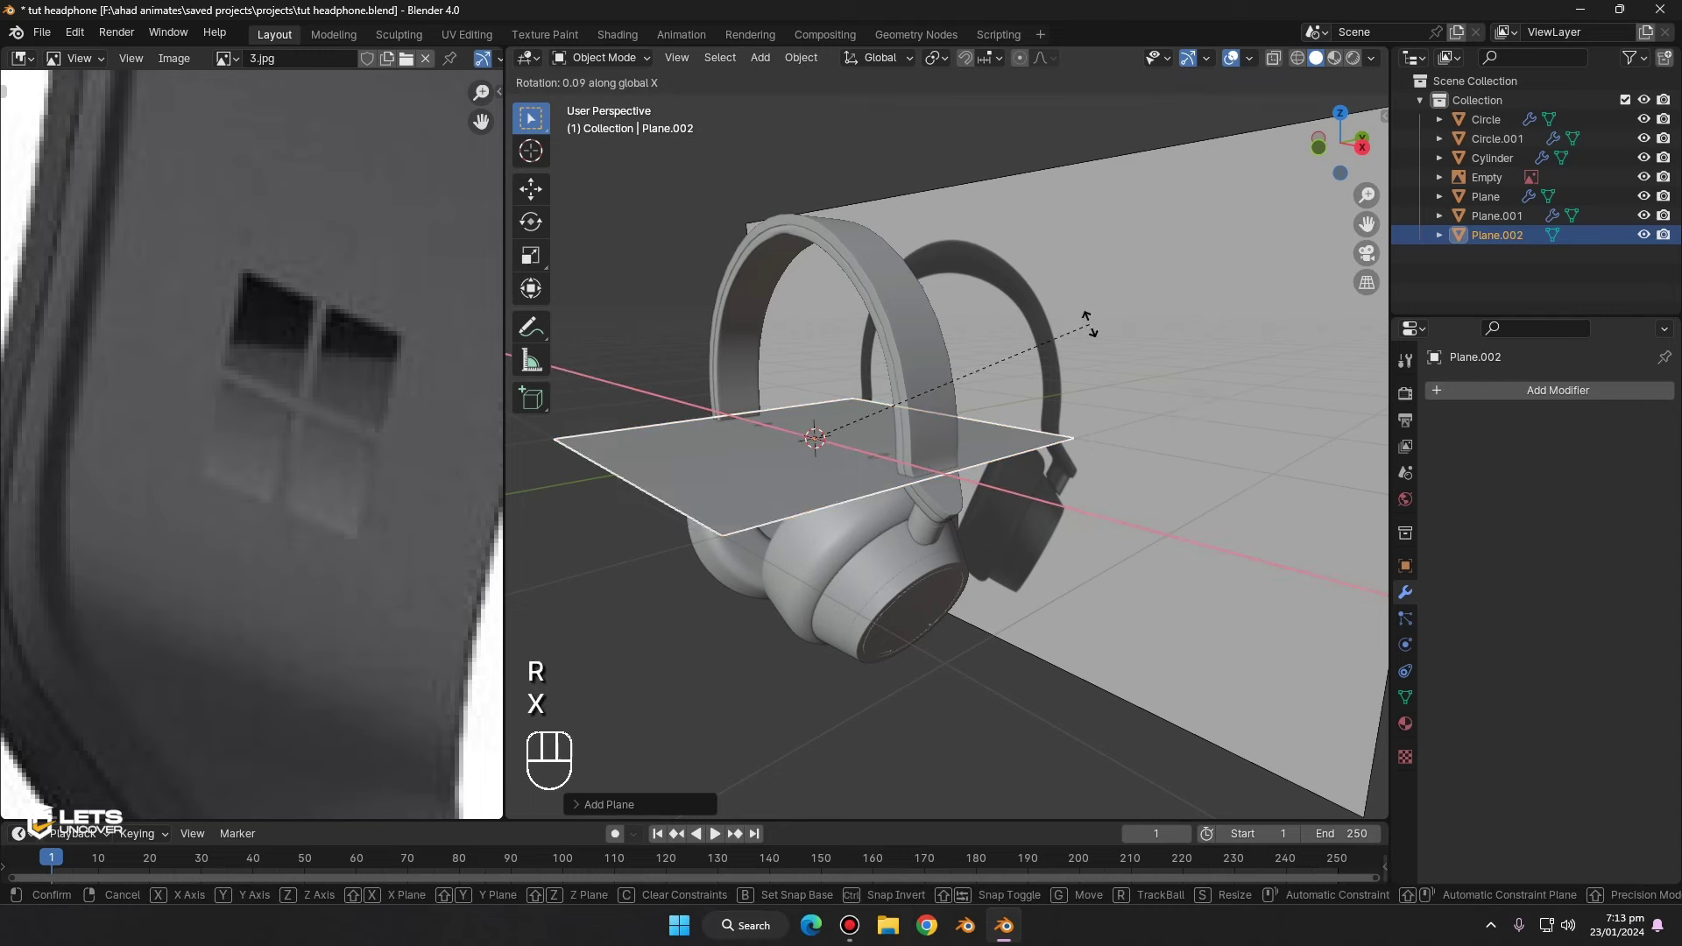
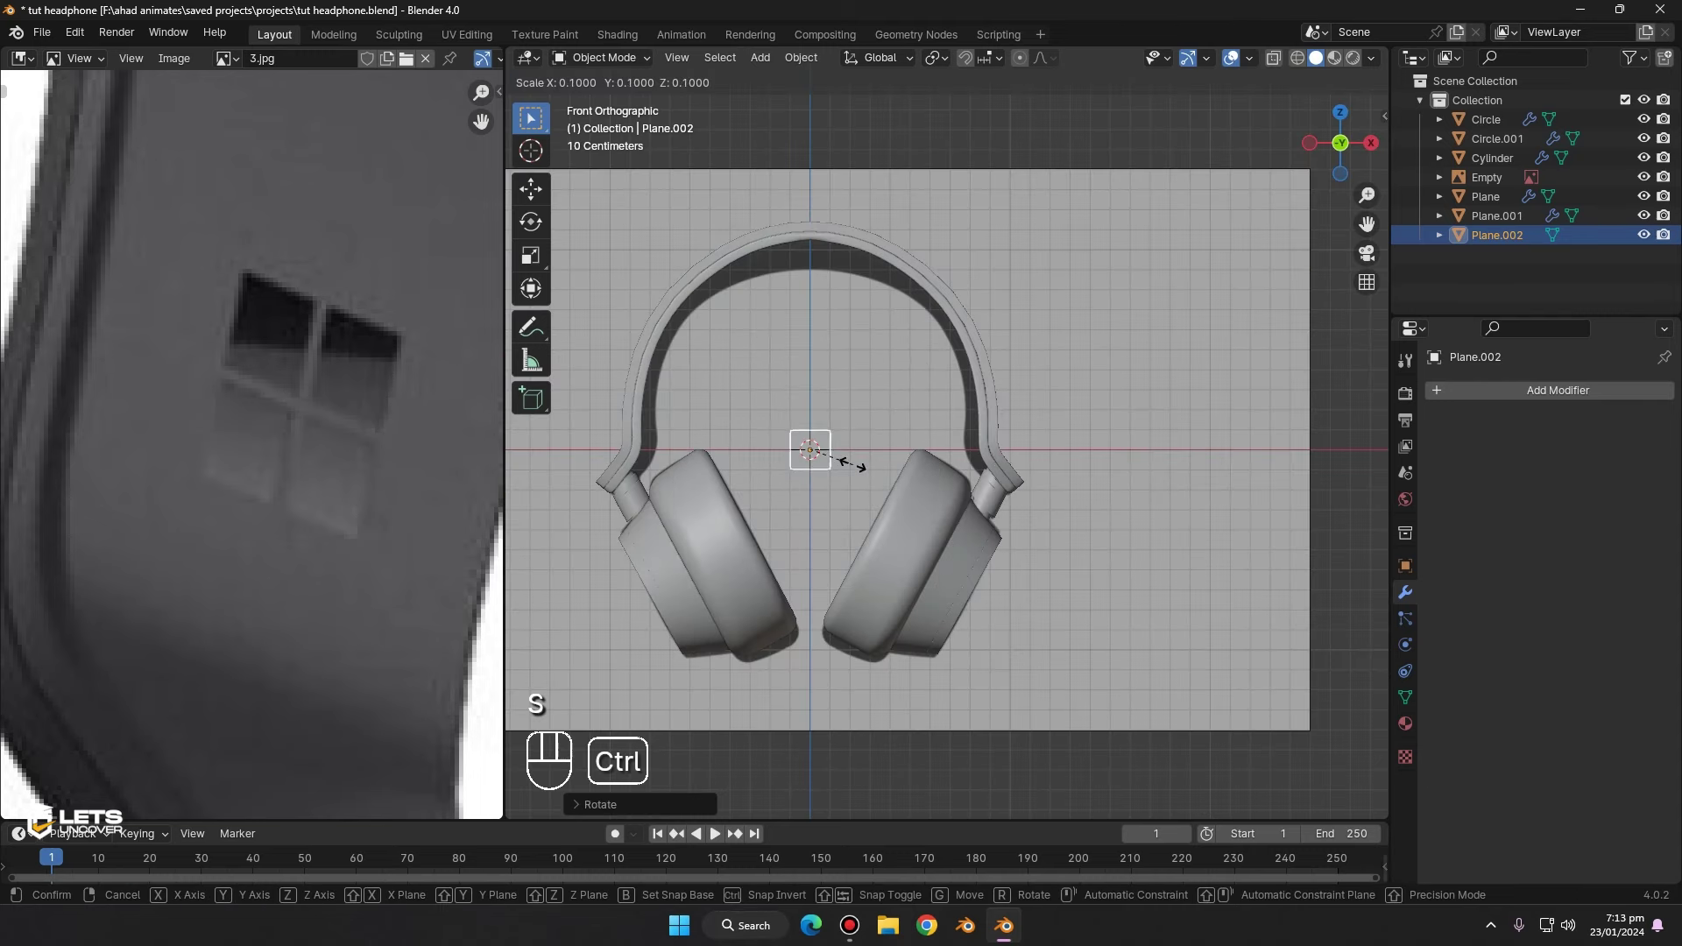
pyautogui.click(853, 472)
pyautogui.press('Tab')
pyautogui.press('KP_Decimal')
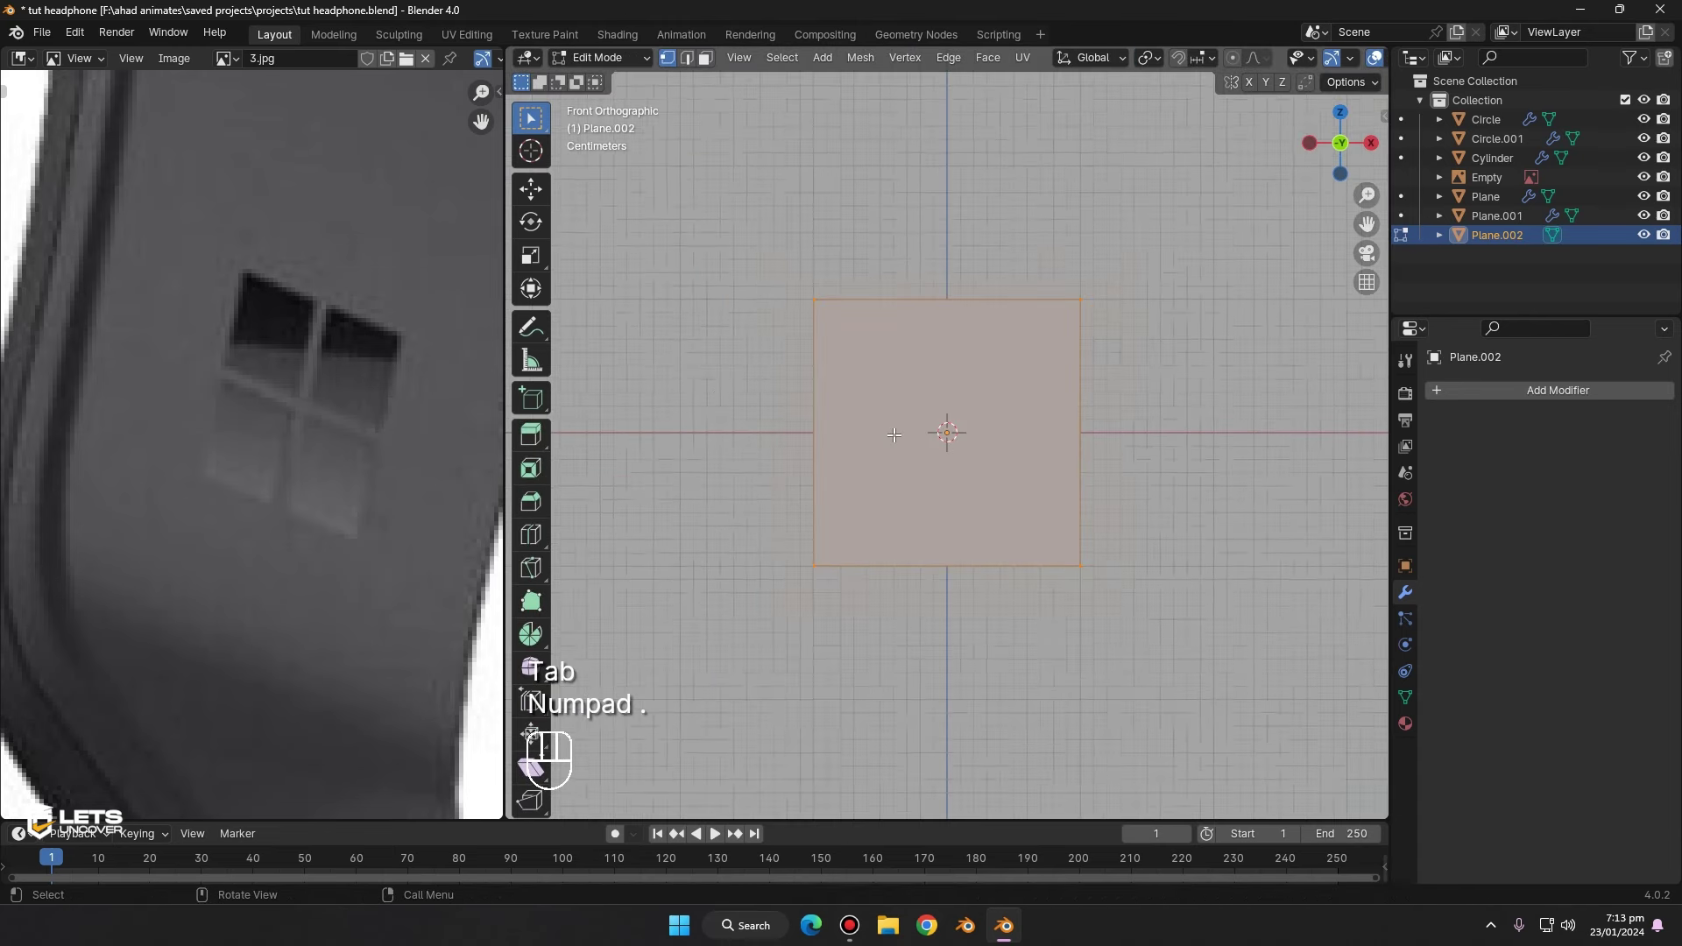
# - Cut and bevel the plane's centre edges into a four-square cross, then select it in object mode
pyautogui.press('g')
pyautogui.press('x')
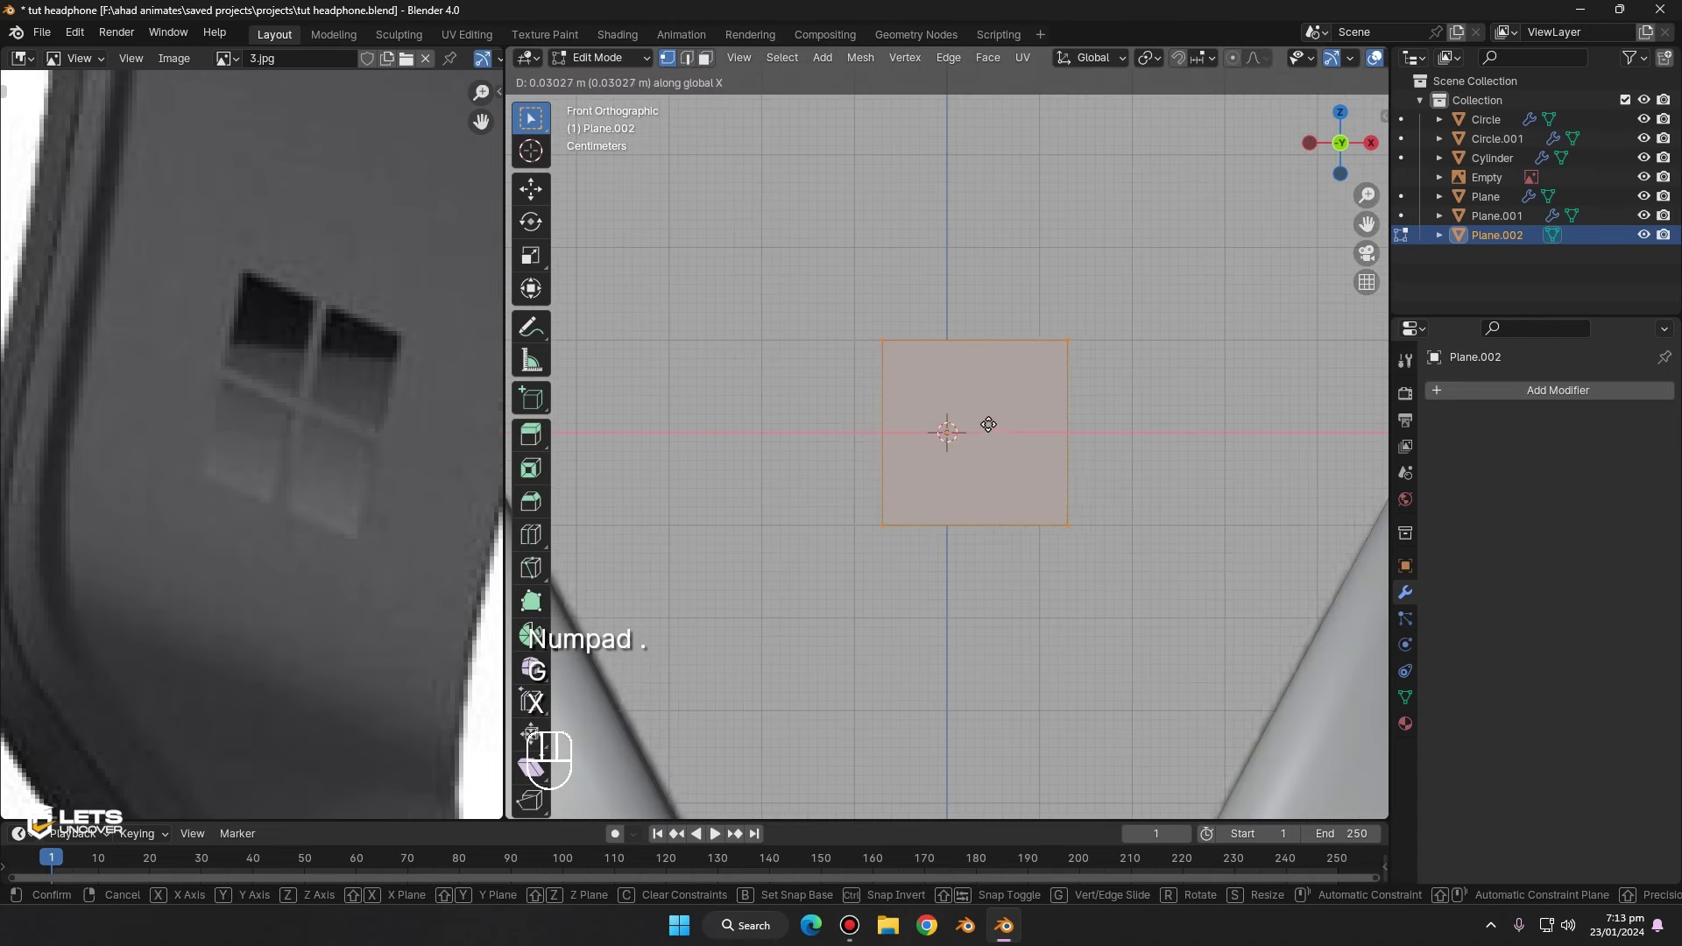
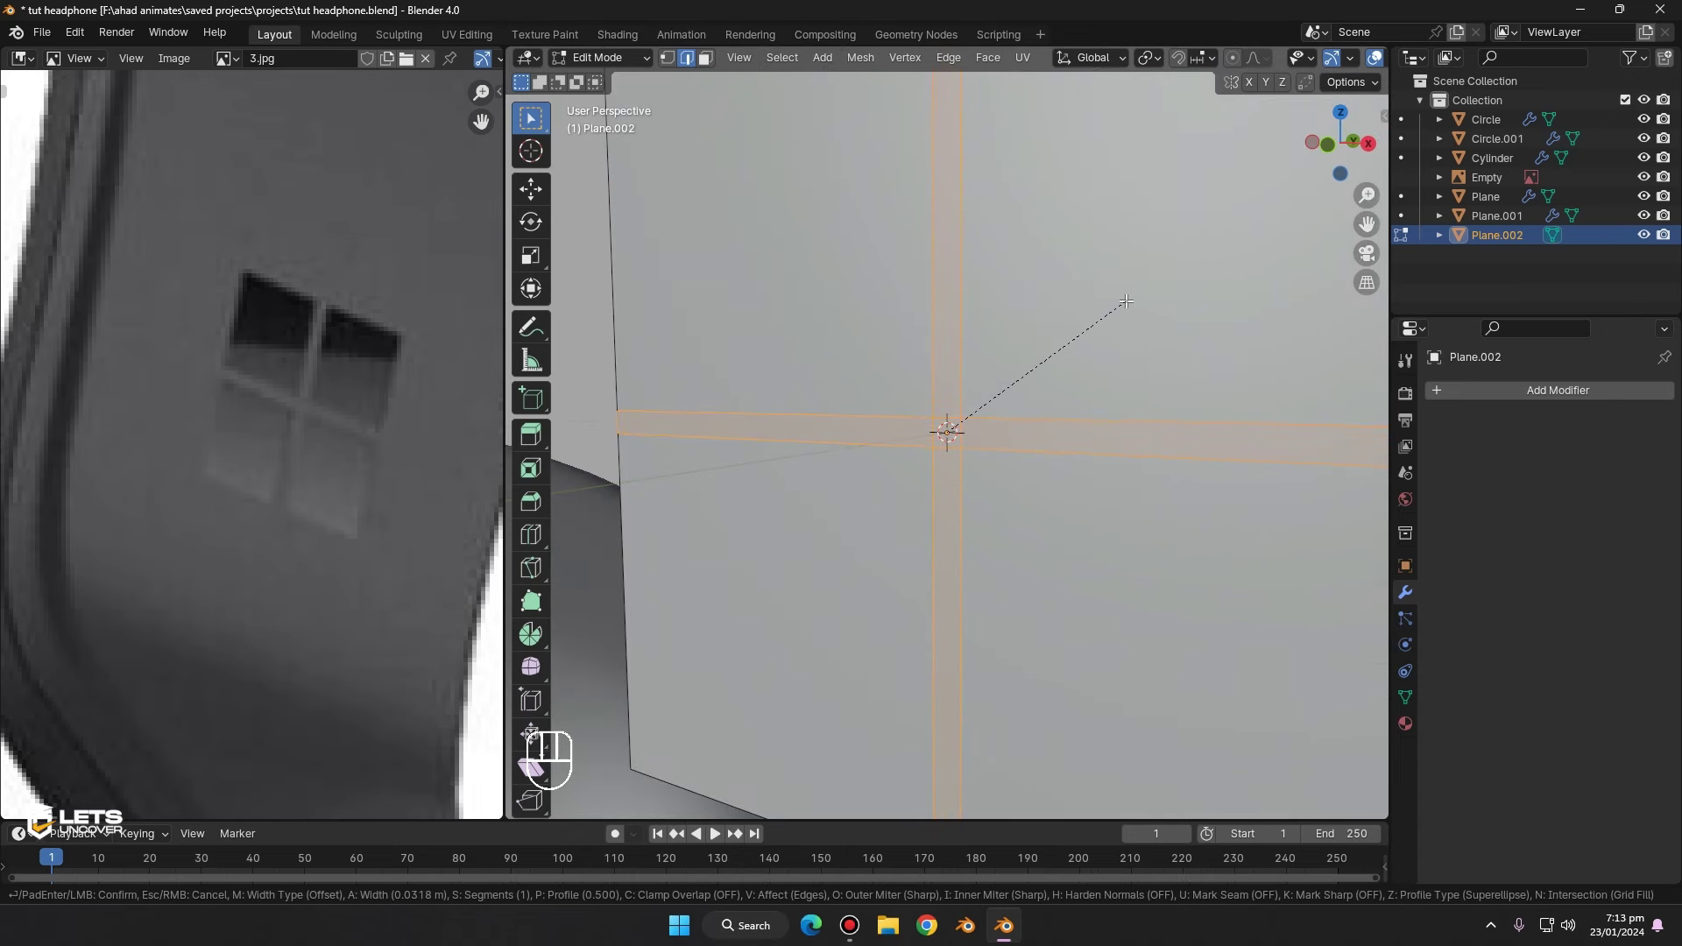
pyautogui.press('x')
pyautogui.press('Tab')
pyautogui.middleClick(1198, 383)
pyautogui.click(1027, 307)
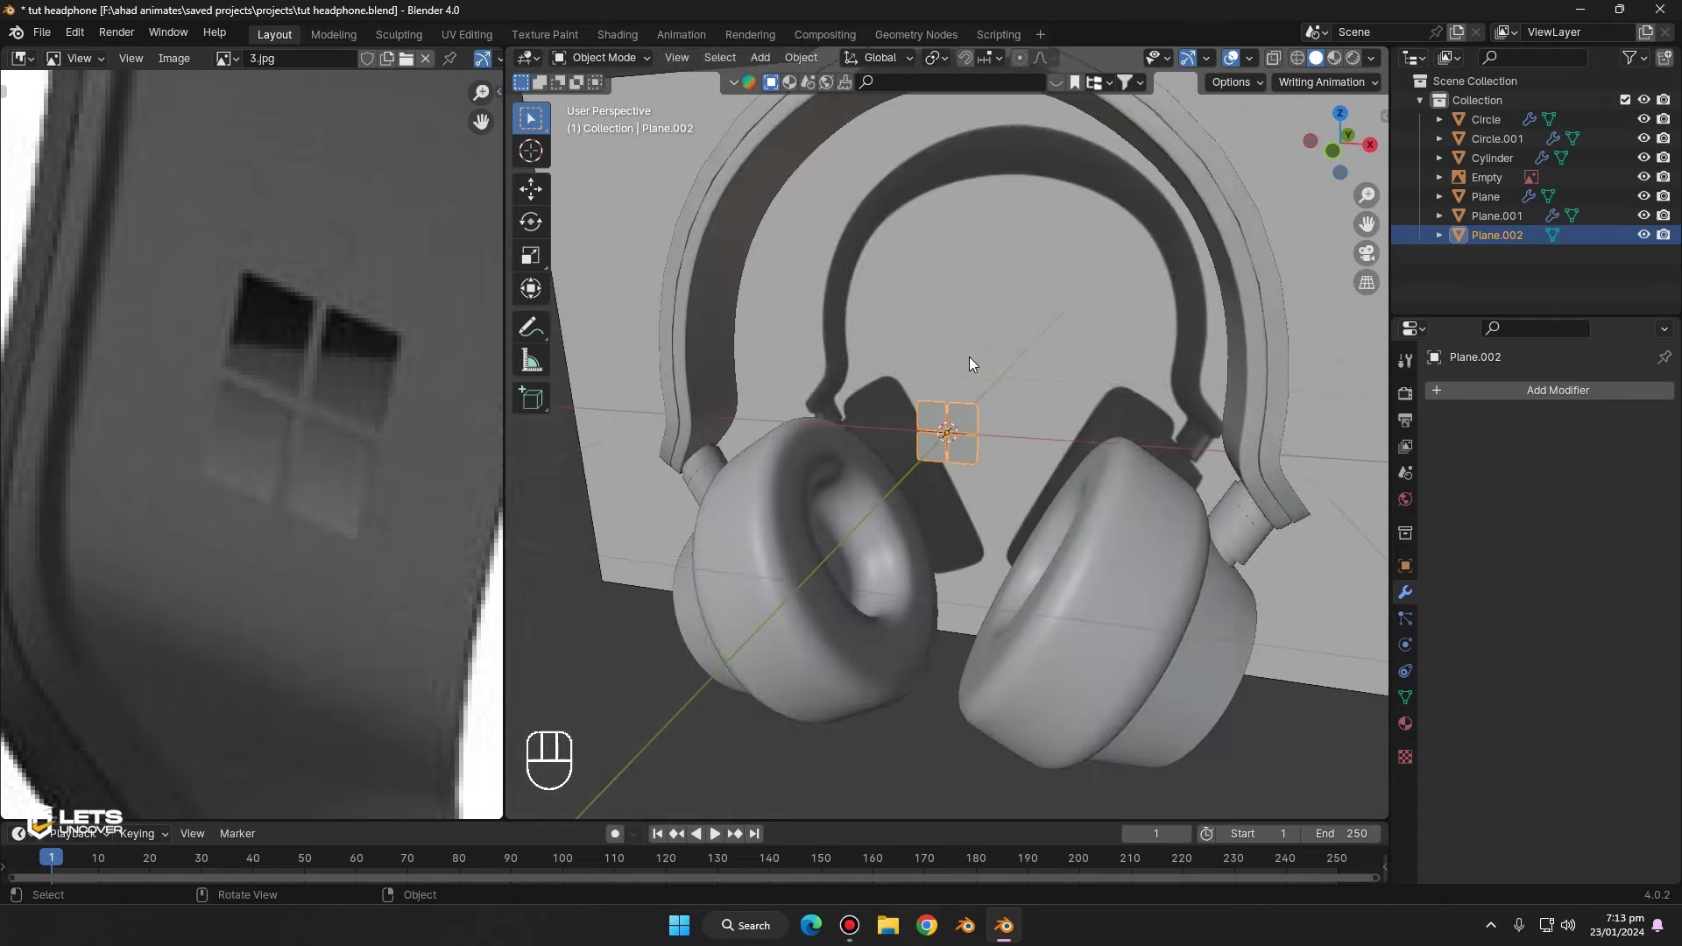
# - Undo back and re-bevel the centre cross, selecting its strip of faces for removal
pyautogui.press('ctrl+z')
pyautogui.press('ctrl+z')
pyautogui.press('ctrl+z')
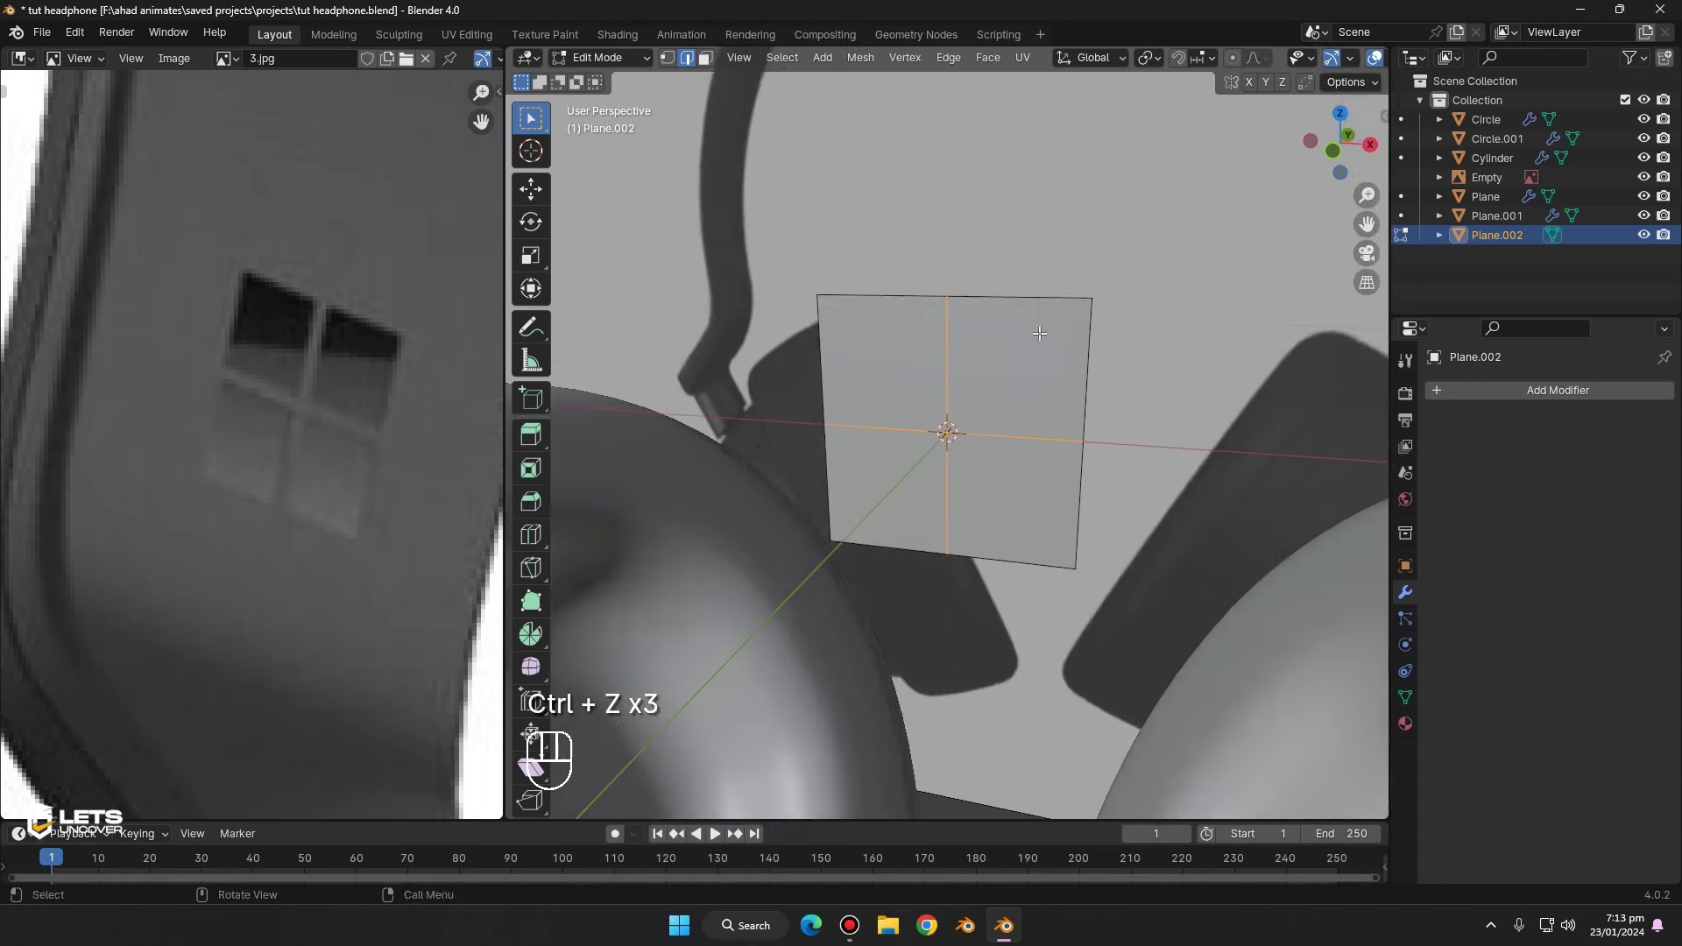
pyautogui.press('ctrl+b')
pyautogui.click(1095, 338)
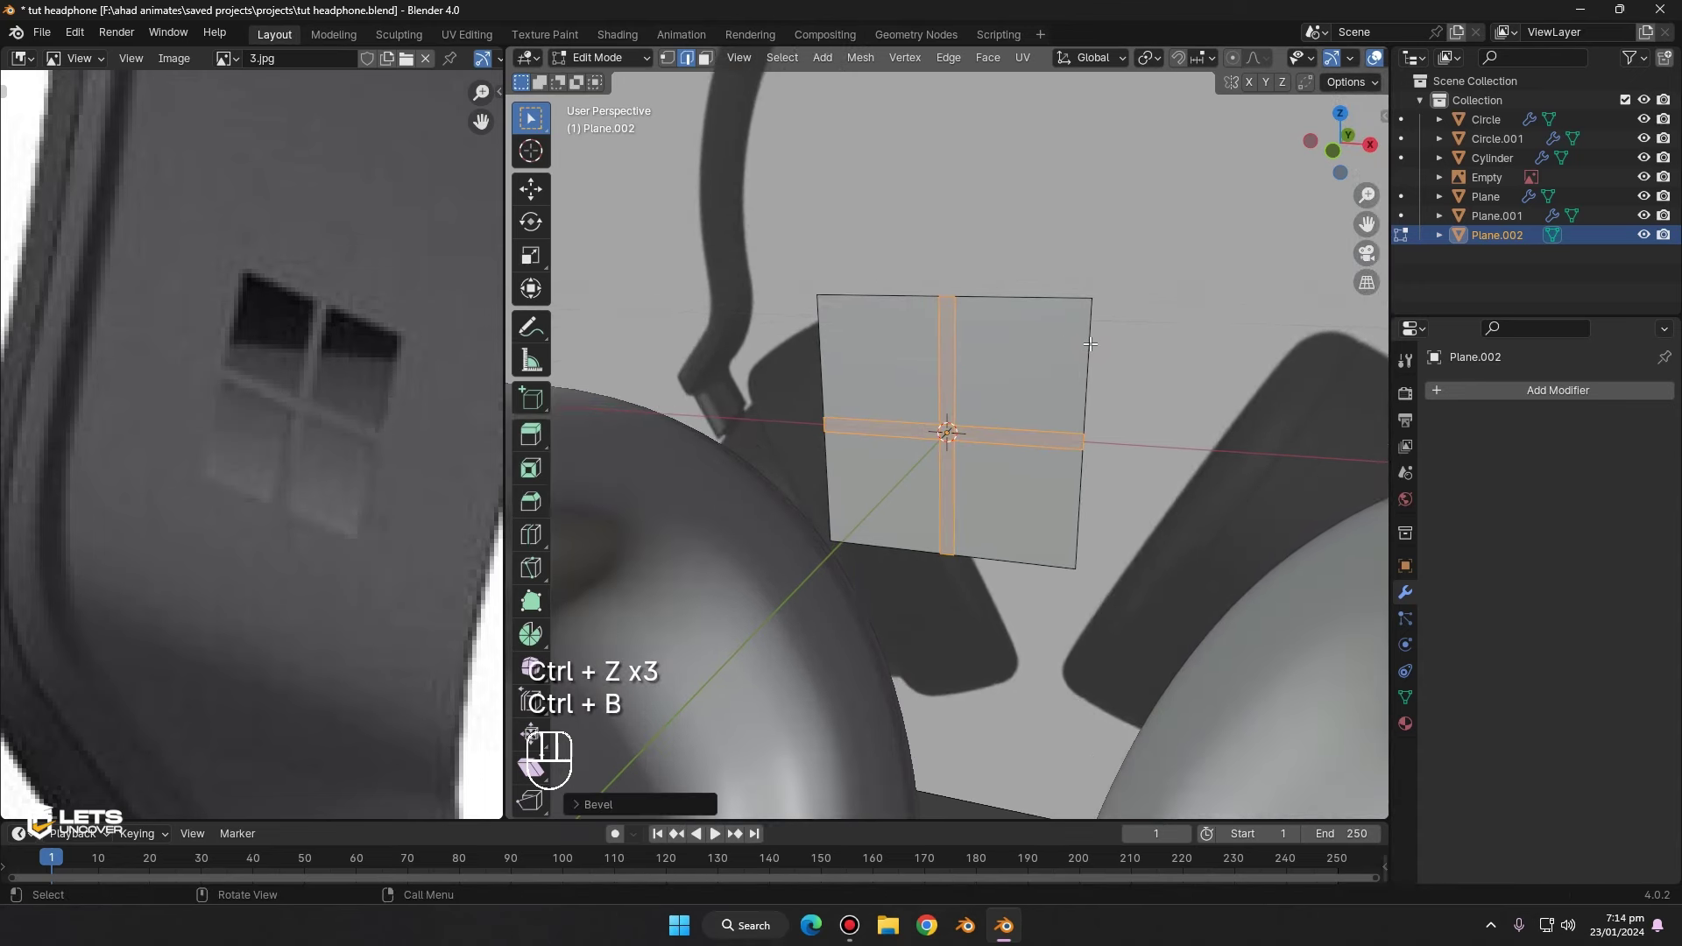
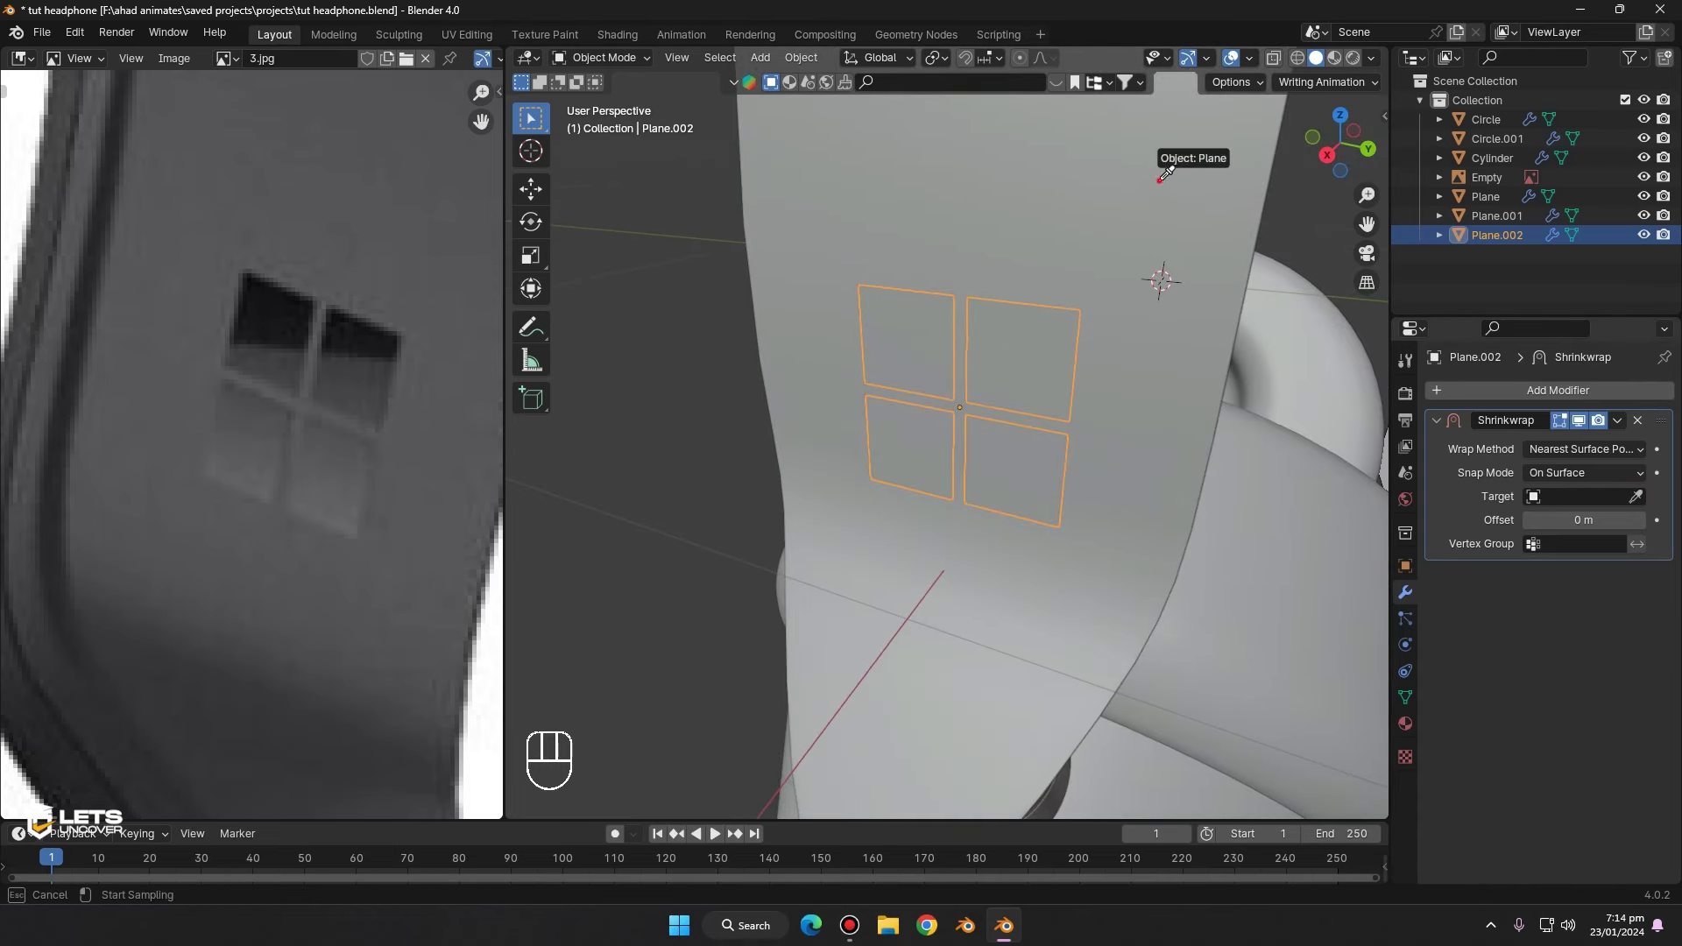
# - Shrinkwrap the logo onto the Plane headband with a 0.001 m offset and inspect it deselected
pyautogui.moveTo(1187, 201); pyautogui.dragTo(1243, 237)
pyautogui.middleClick(1049, 227)
pyautogui.moveTo(1006, 351); pyautogui.dragTo(1102, 364)
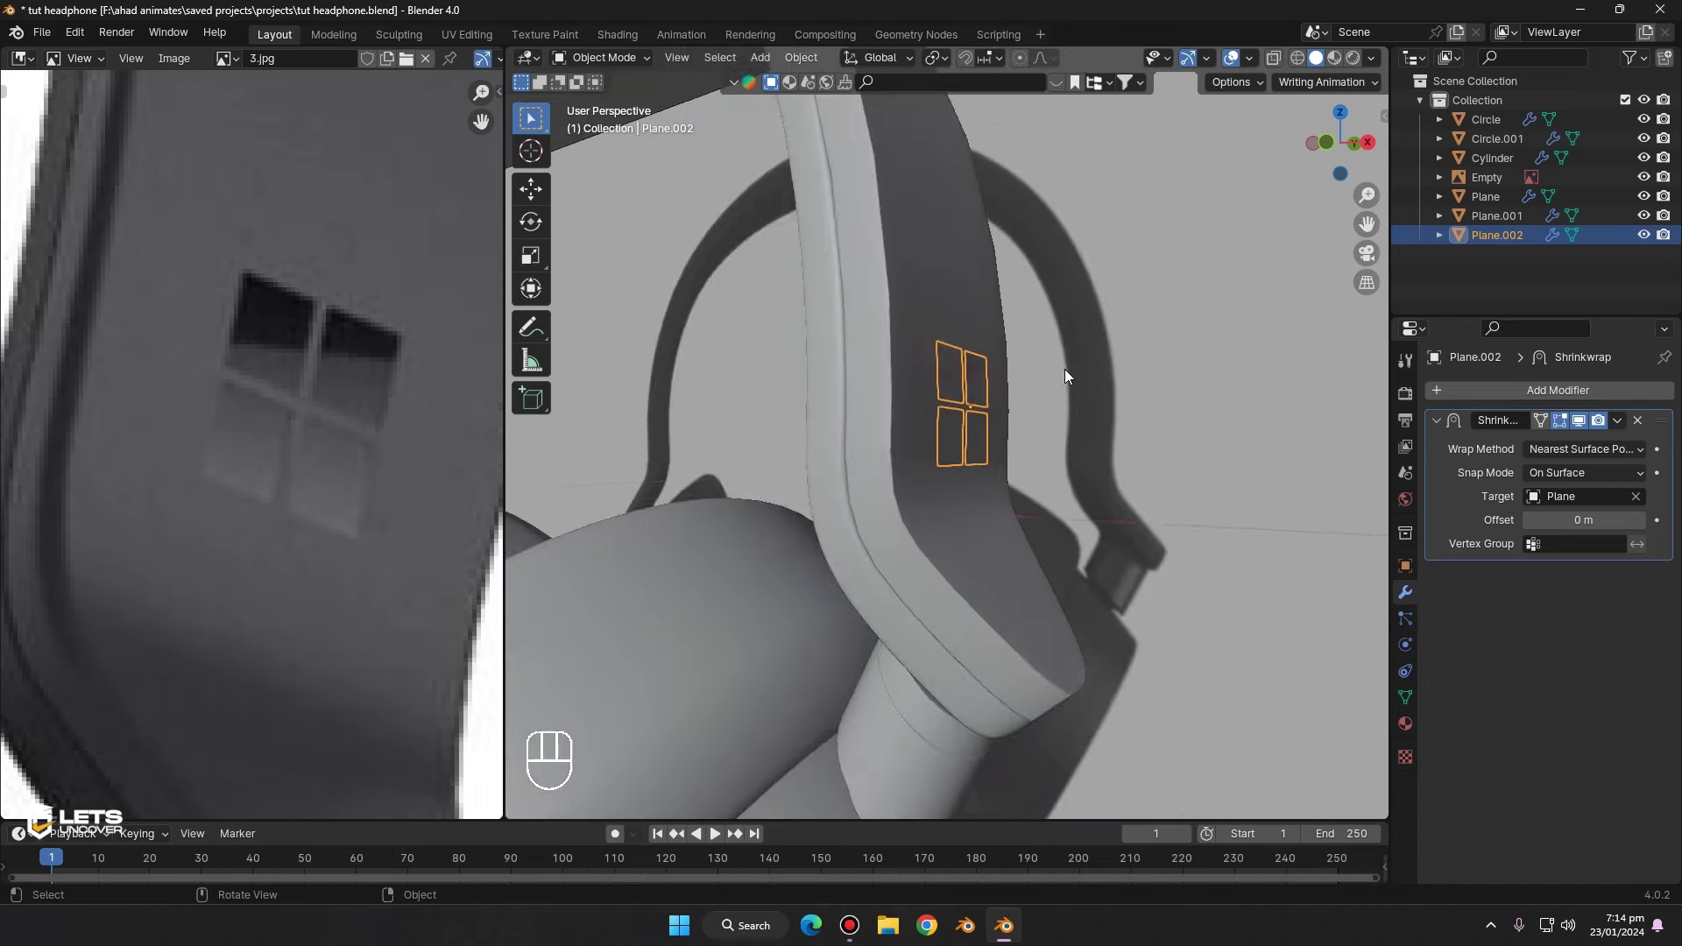
pyautogui.middleClick(858, 354)
pyautogui.middleClick(882, 438)
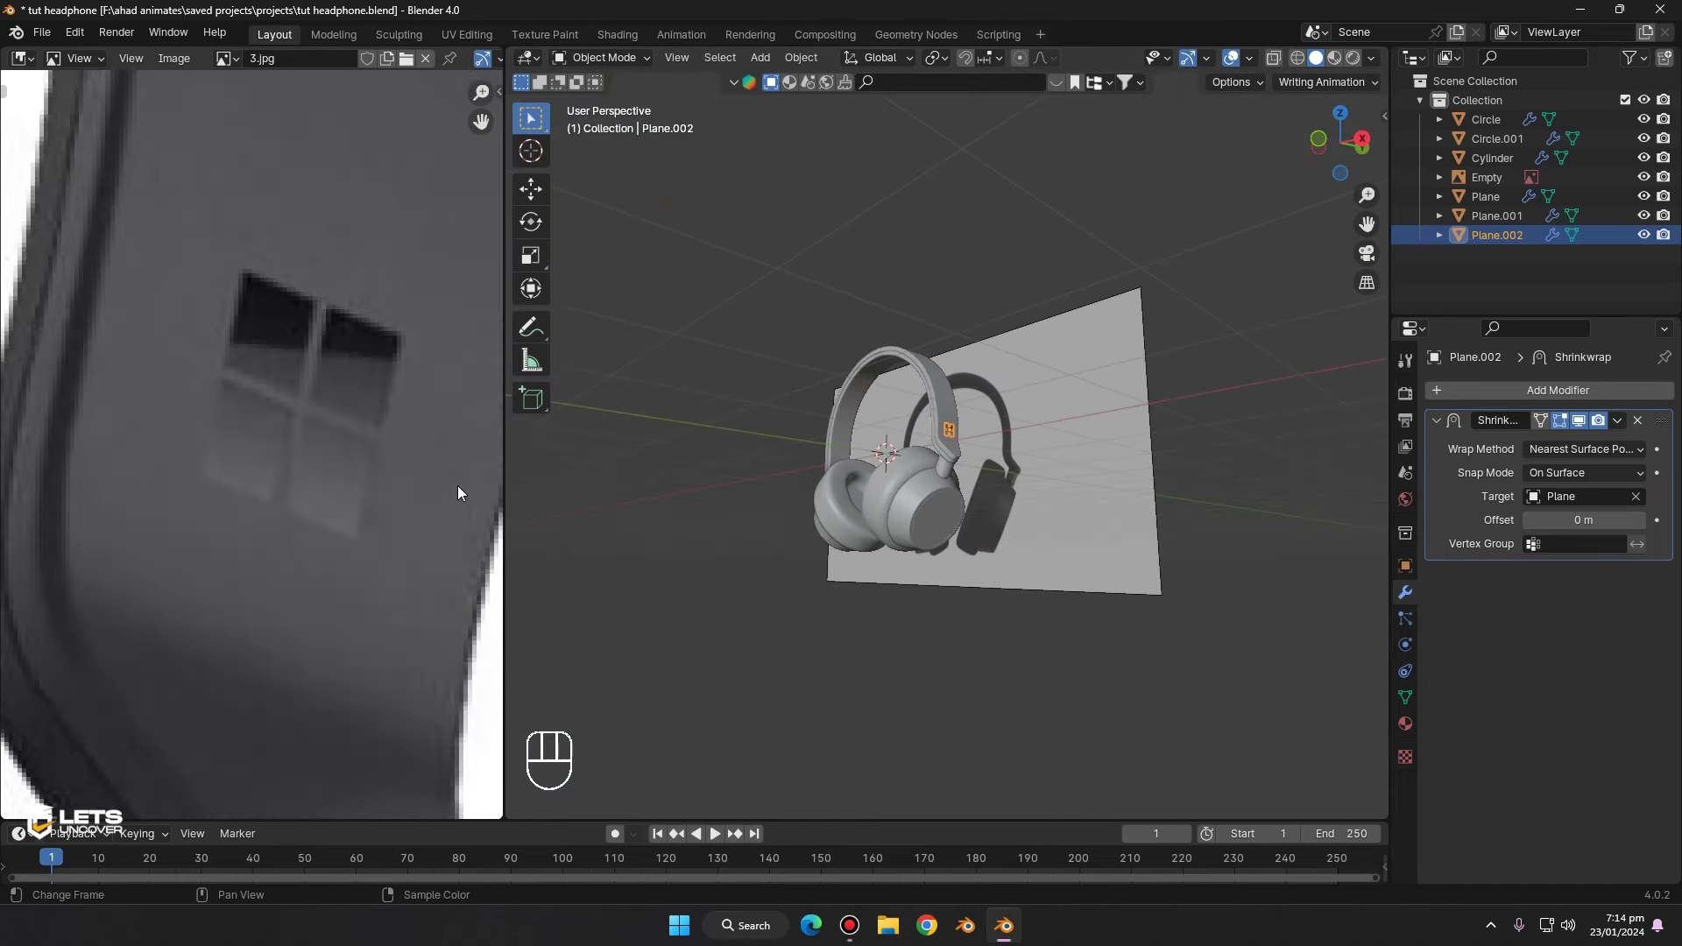
pyautogui.moveTo(654, 532); pyautogui.dragTo(782, 505)
pyautogui.moveTo(864, 423); pyautogui.dragTo(930, 340)
pyautogui.moveTo(895, 399); pyautogui.dragTo(936, 390)
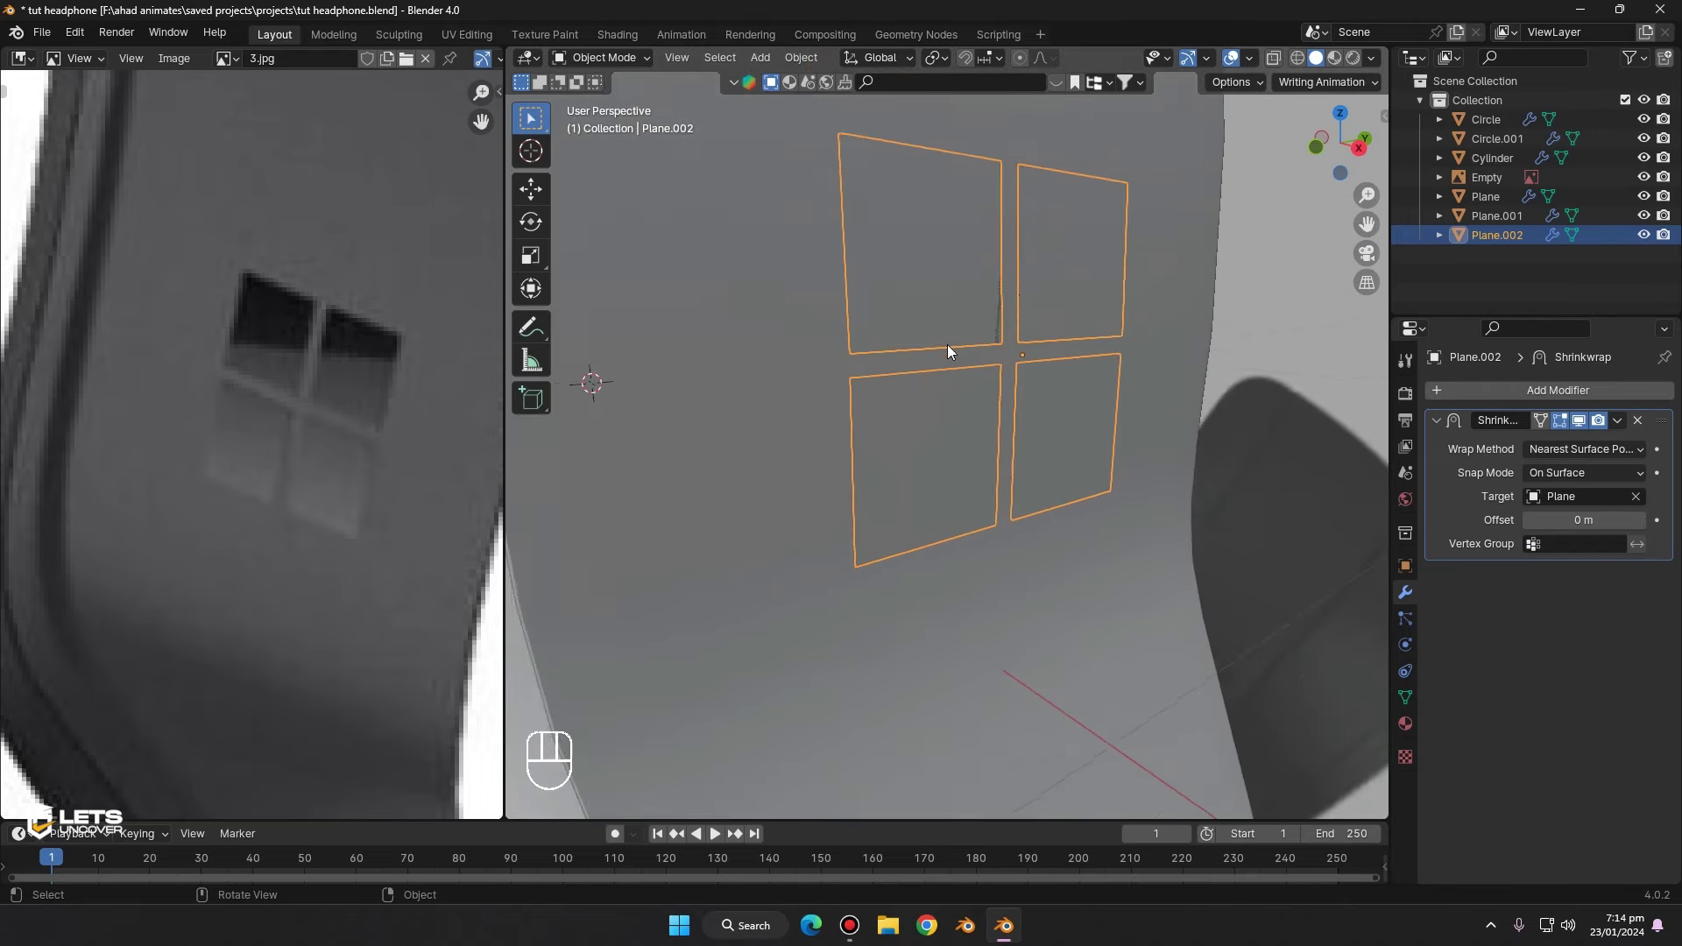
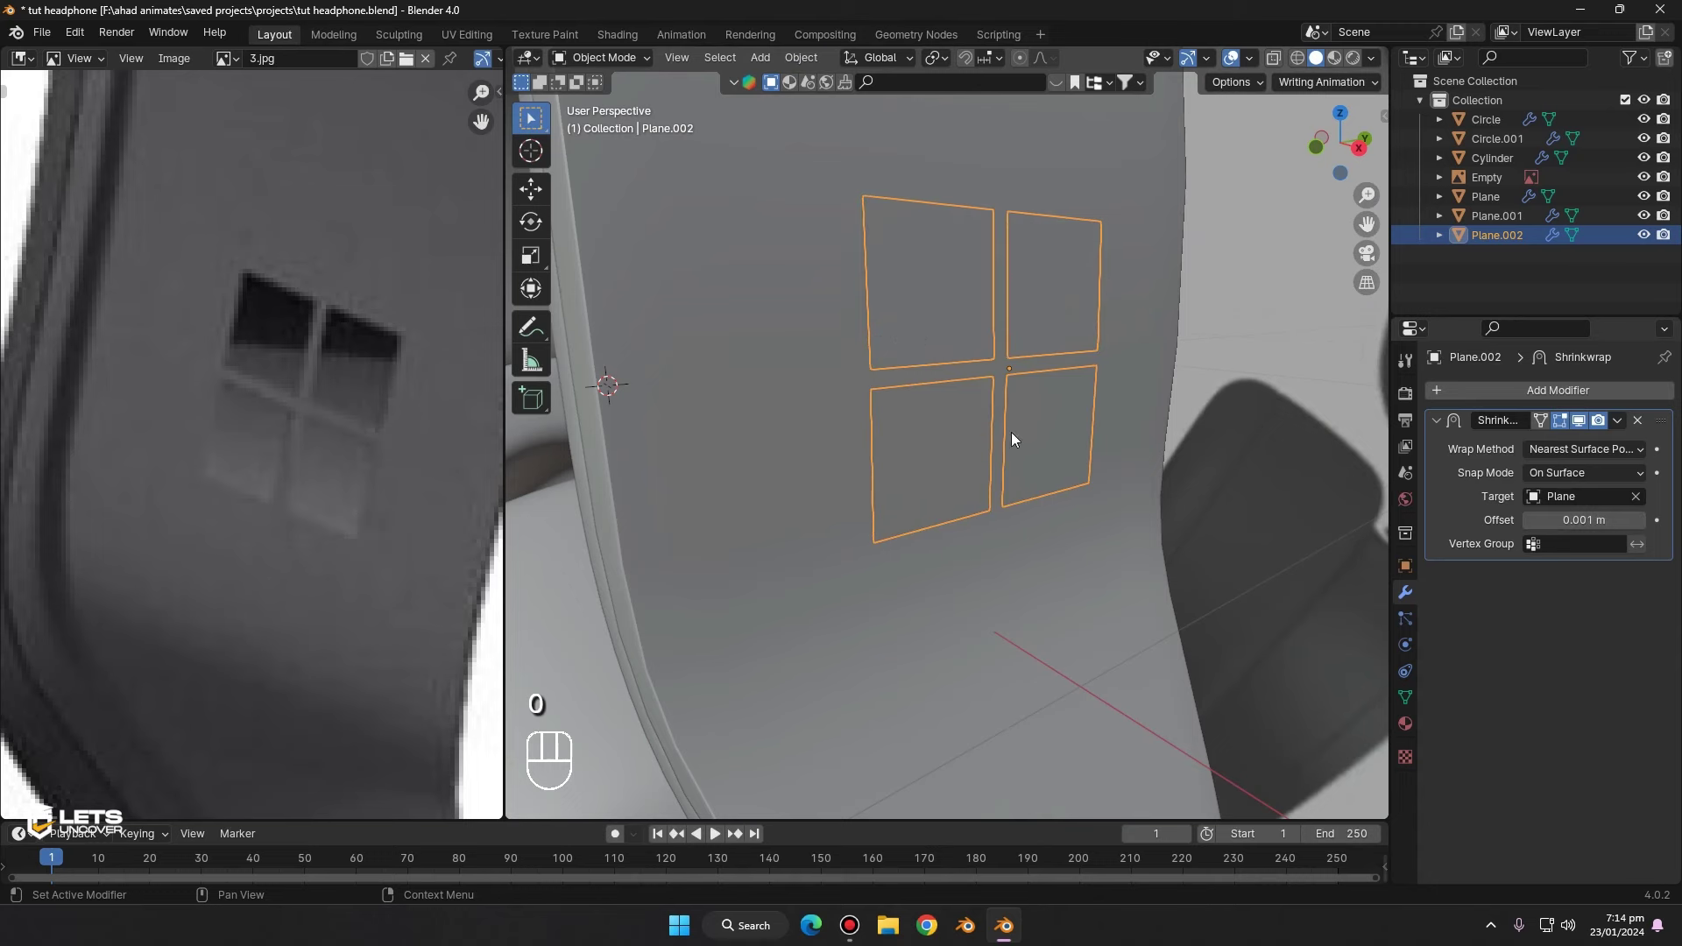
pyautogui.moveTo(1067, 425); pyautogui.dragTo(1025, 432)
pyautogui.moveTo(898, 411); pyautogui.dragTo(849, 383)
pyautogui.click(687, 342)
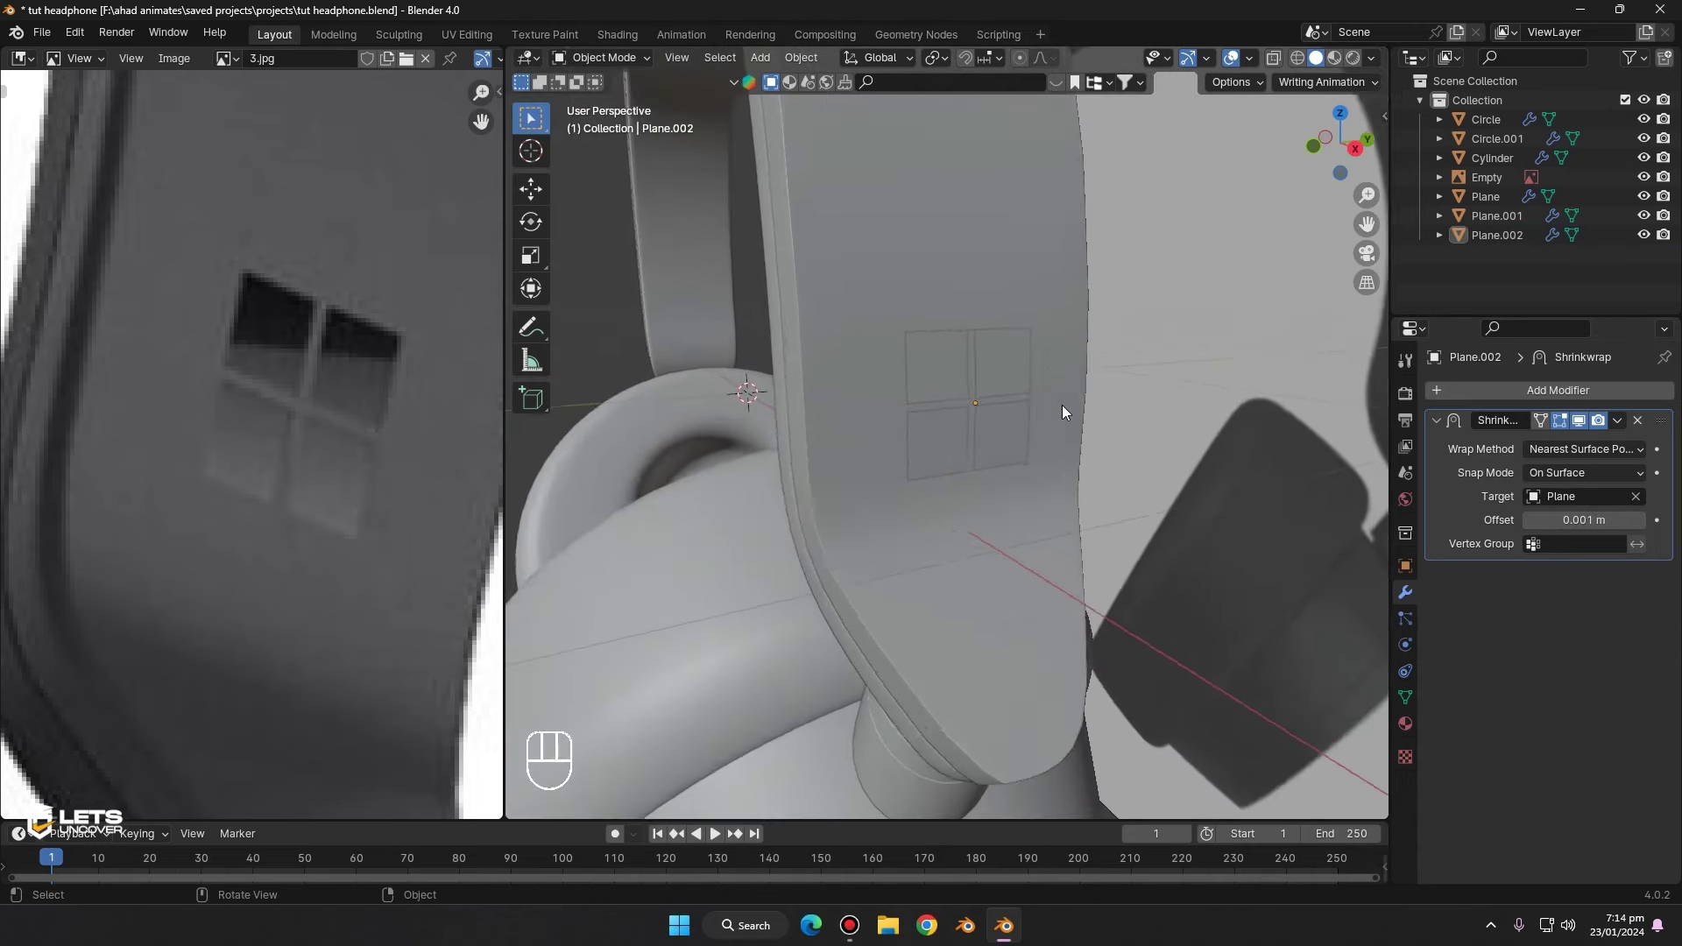
# - Save the file and delete the Empty reference image object from the scene
pyautogui.middleClick(1081, 408)
pyautogui.press('ctrl+s')
pyautogui.middleClick(1019, 489)
pyautogui.middleClick(869, 429)
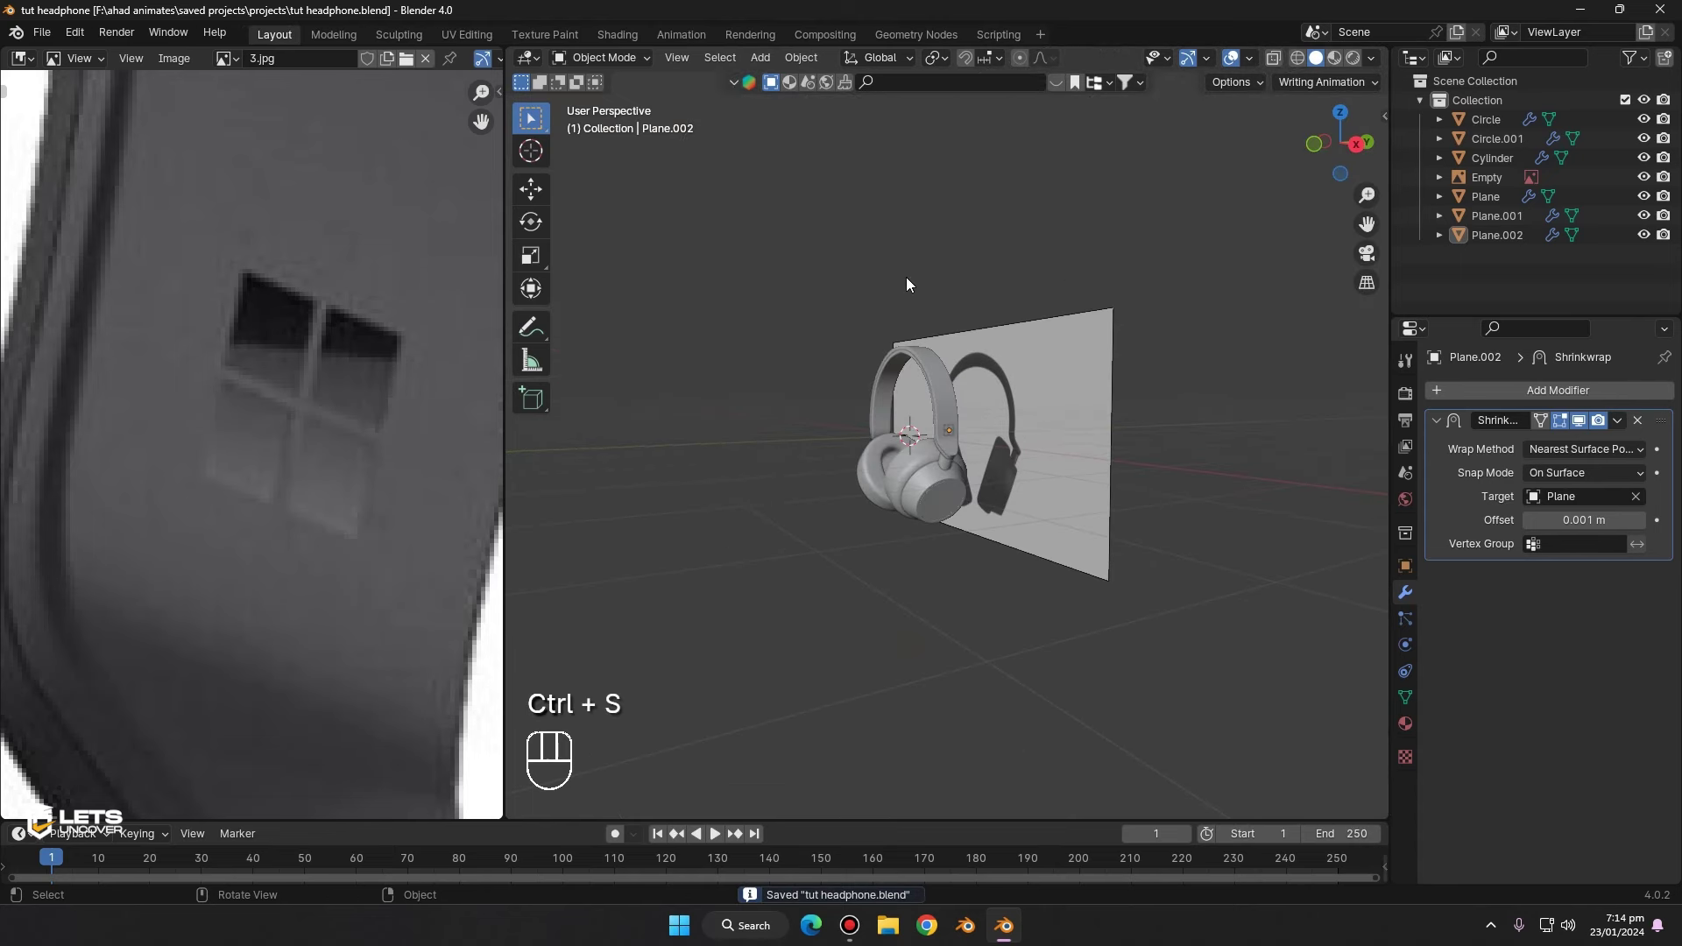
pyautogui.moveTo(1111, 368); pyautogui.dragTo(1044, 310)
pyautogui.middleClick(879, 308)
pyautogui.click(1131, 425)
pyautogui.press('Delete')
pyautogui.click(943, 553)
pyautogui.moveTo(1014, 413); pyautogui.dragTo(966, 324)
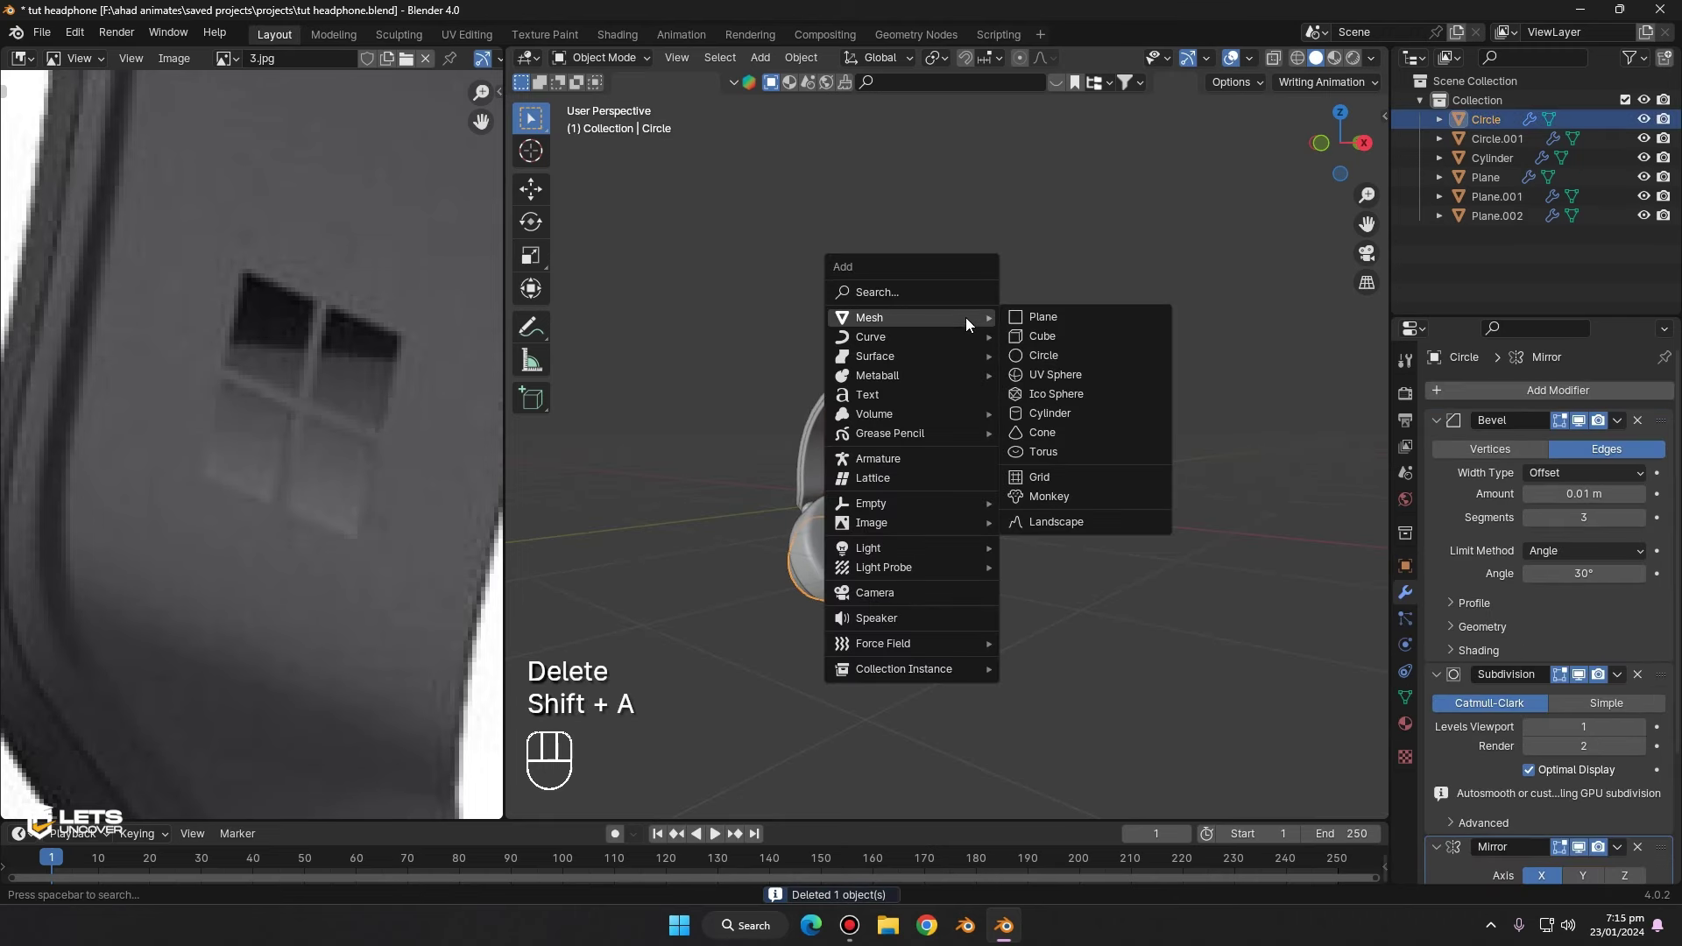